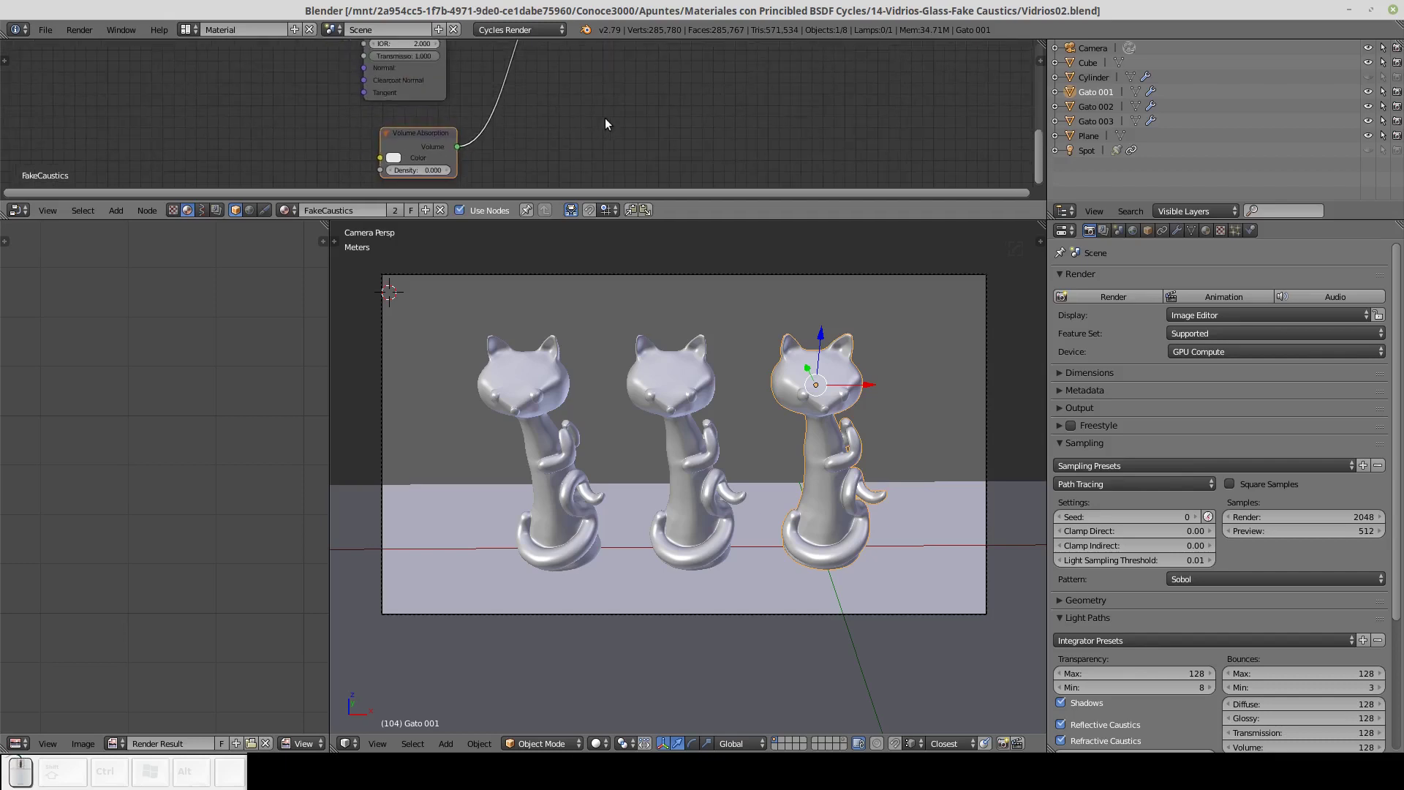
# Maximize the node editor to fill the window, showing the FakeCaustics material nodes.
pyautogui.press('Up')
pyautogui.click(733, 76)
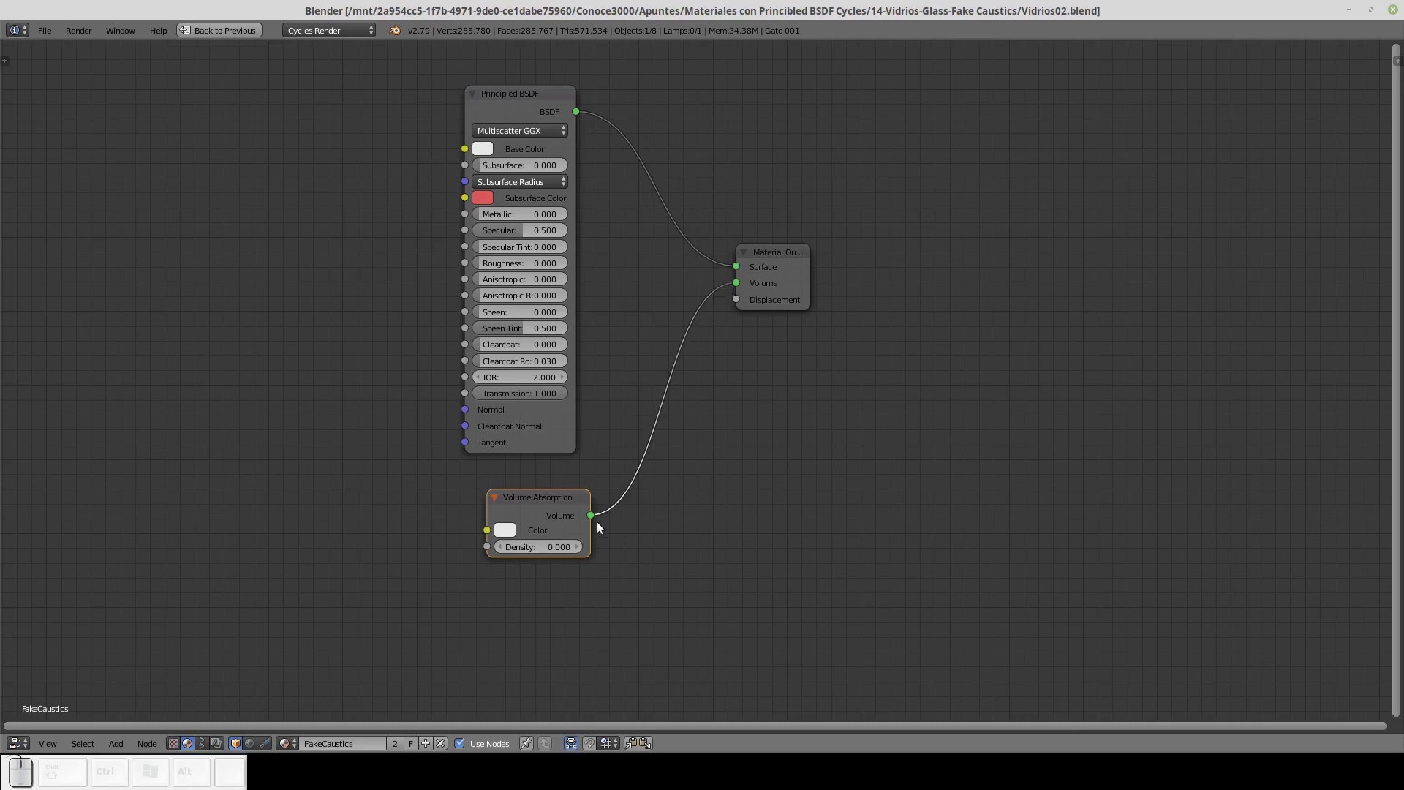
# In User Preferences, set the Node Editor theme's Noodle Curving to 0 for straight links.
pyautogui.click(56, 37)
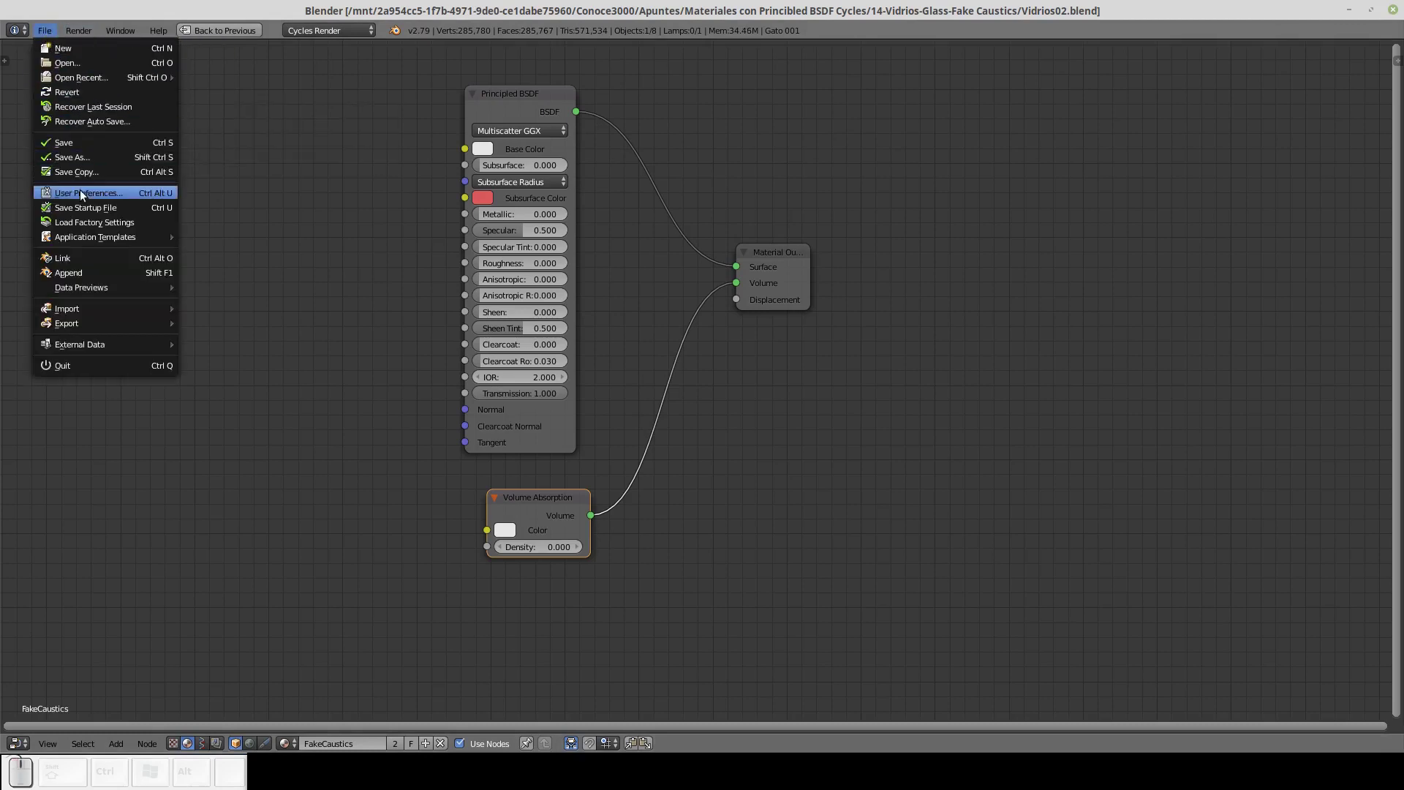
pyautogui.click(88, 198)
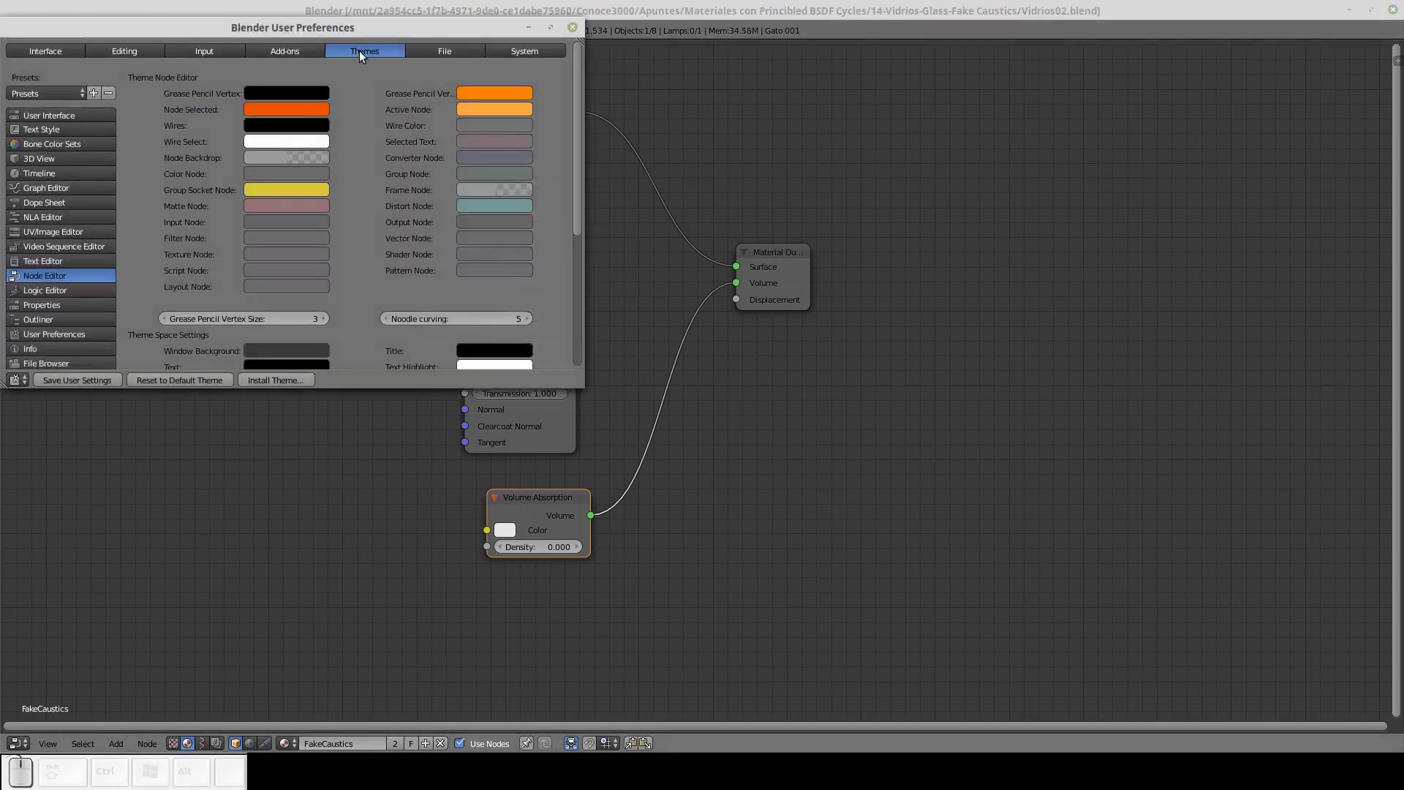
pyautogui.click(367, 57)
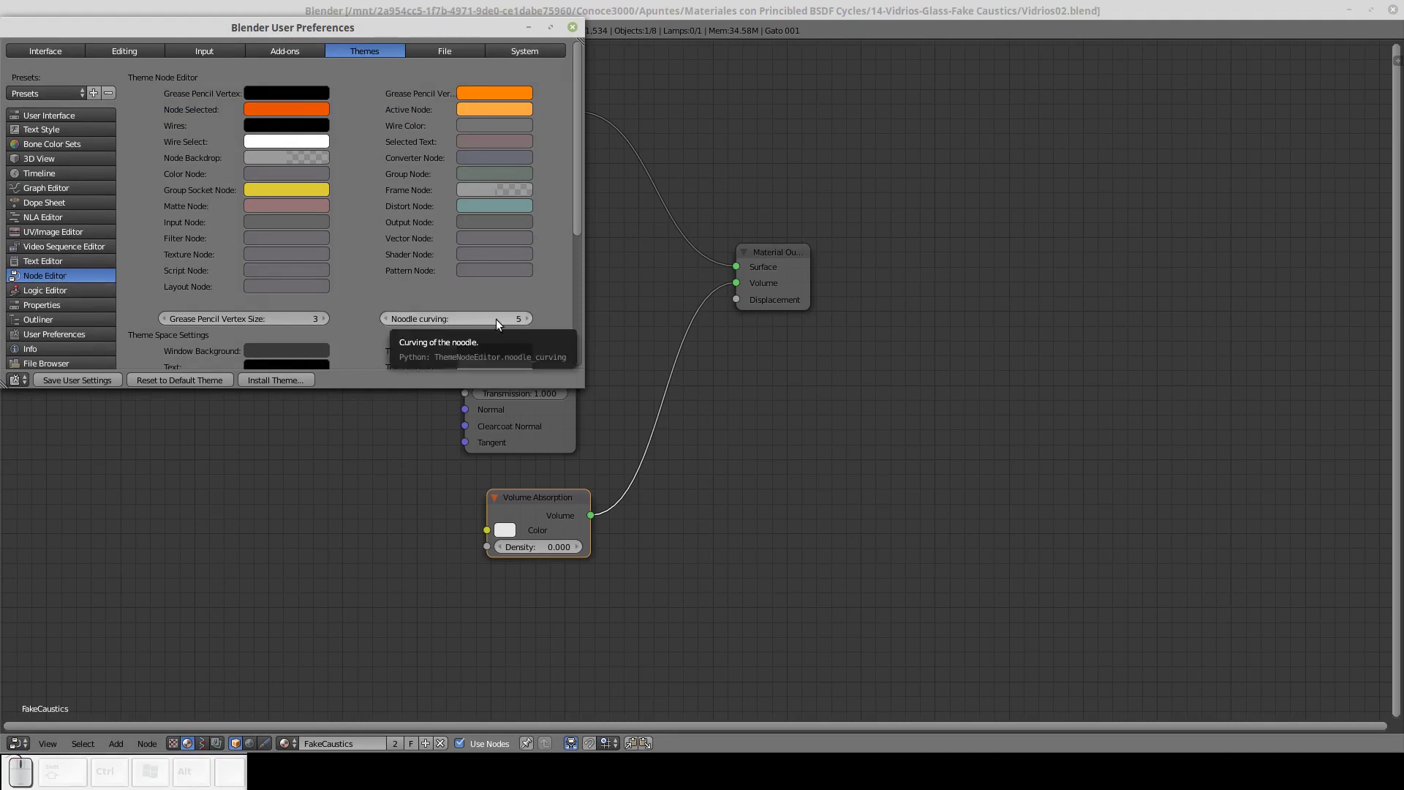
pyautogui.click(512, 324)
pyautogui.write('(0)')
pyautogui.press('Return')
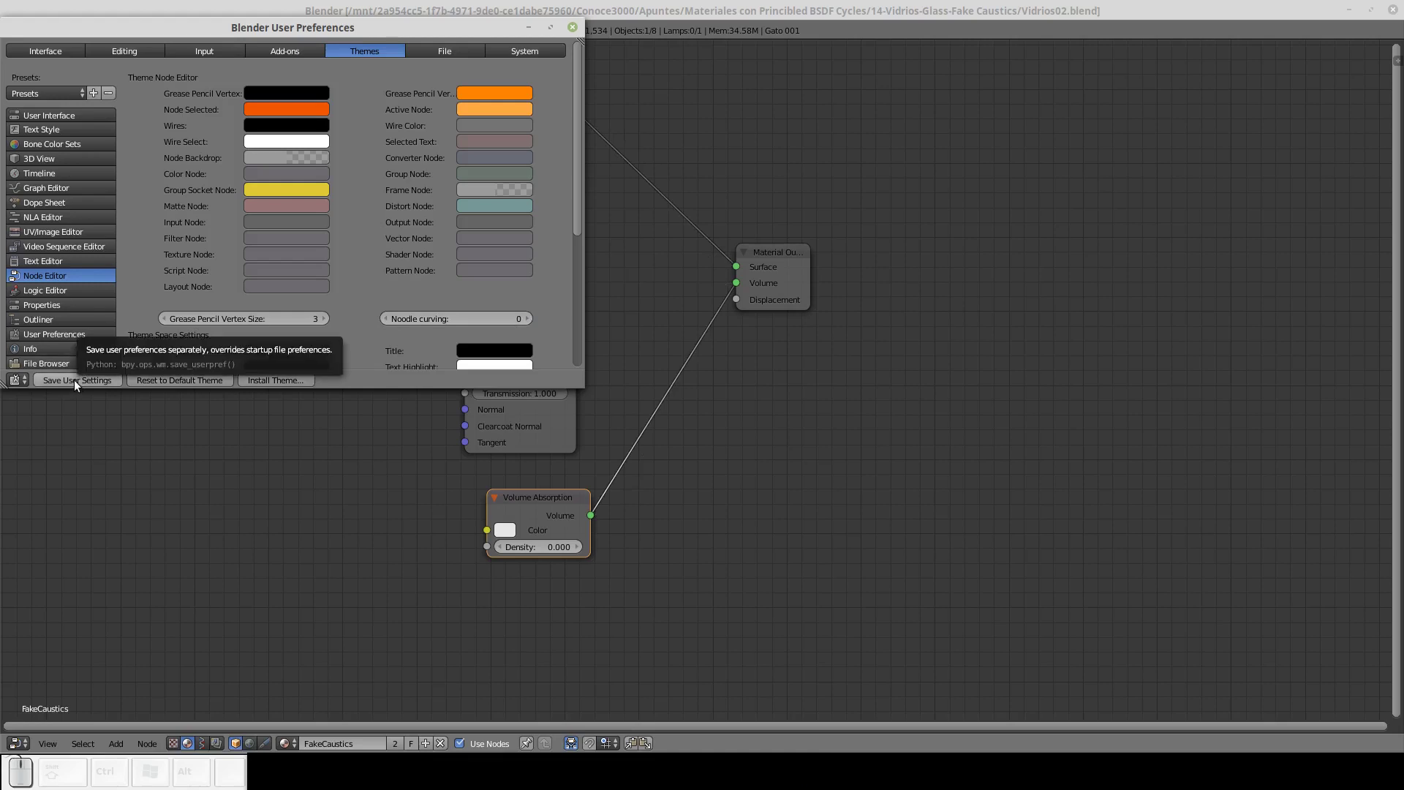
# Save the user settings permanently and close the preferences window.
pyautogui.click(81, 386)
pyautogui.click(585, 31)
pyautogui.click(585, 14)
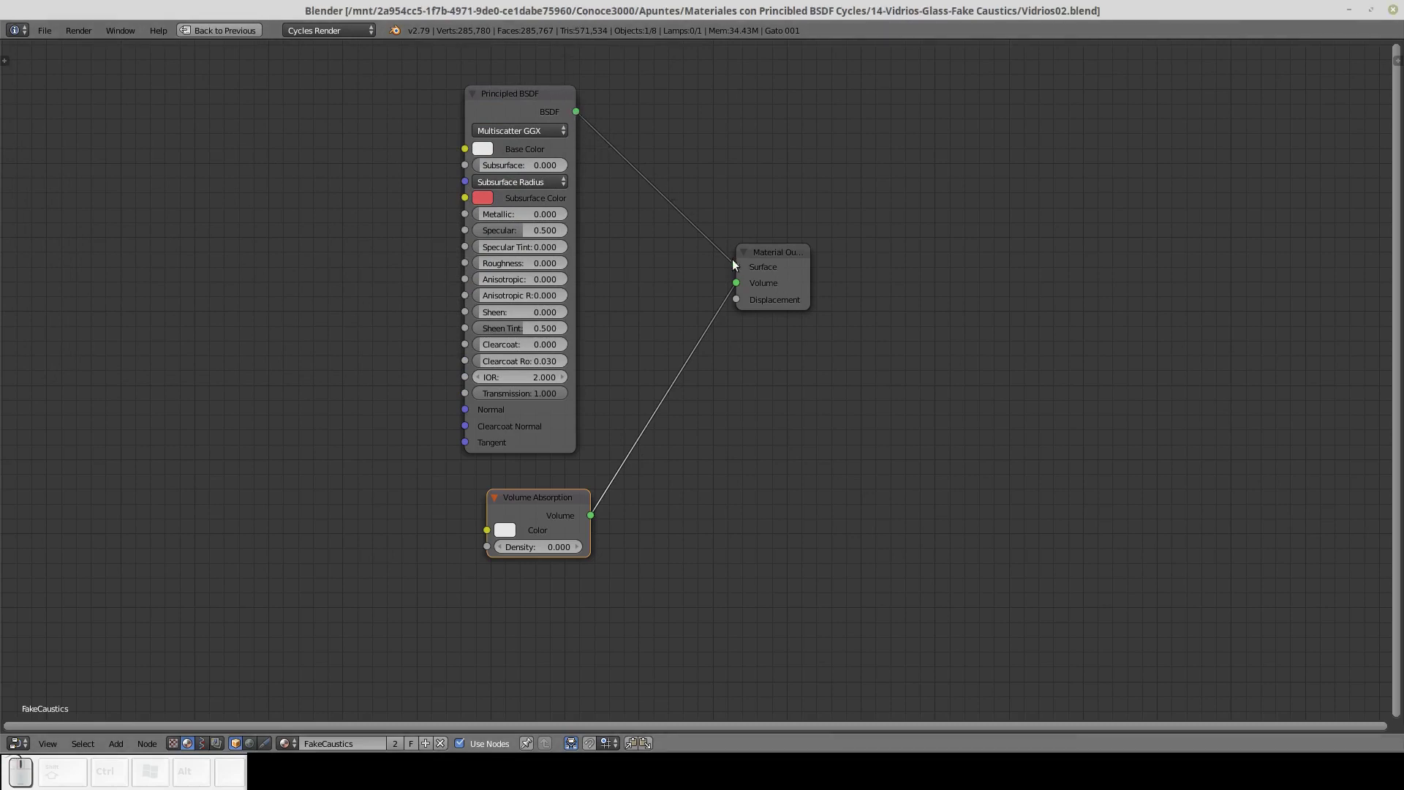
# Drag the Volume Absorption node up to sit aligned beneath the Principled BSDF.
pyautogui.moveTo(564, 498); pyautogui.dragTo(550, 482)
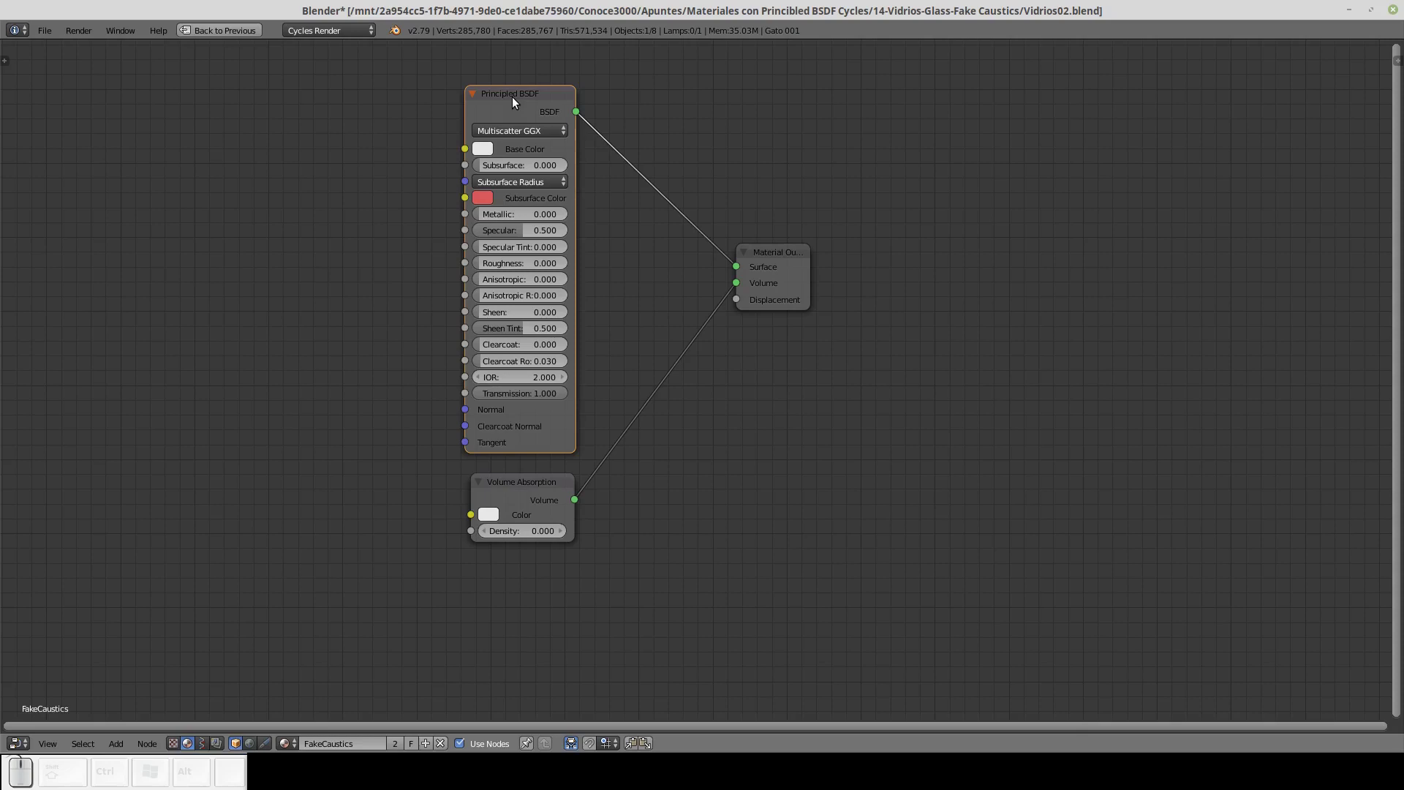
# Group the Principled BSDF and Volume Absorption nodes and place Group Input to their left.
pyautogui.click(528, 486)
pyautogui.press('g')
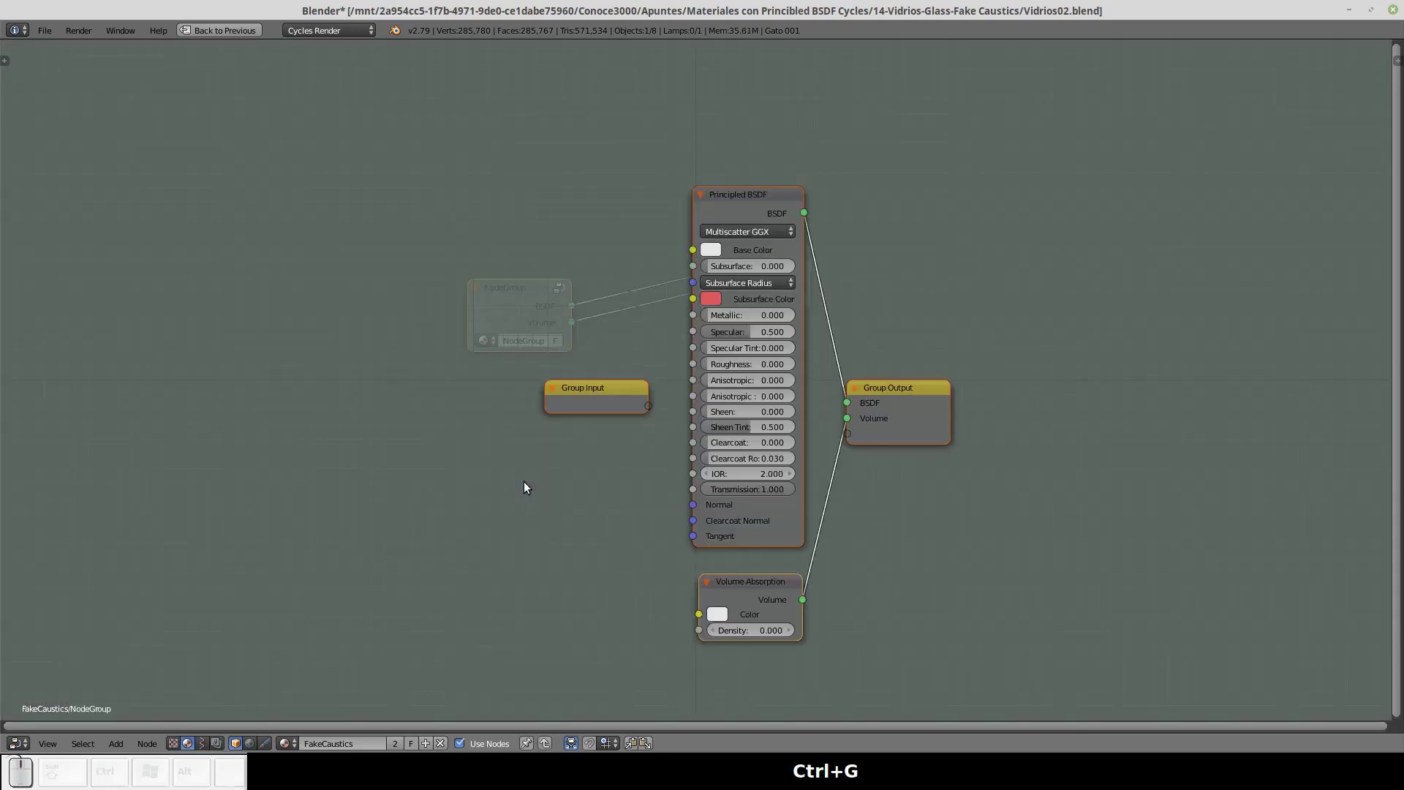
pyautogui.click(606, 393)
pyautogui.moveTo(625, 394); pyautogui.dragTo(448, 234)
# Expose Base Color, Specular, Roughness, IOR and Normal as group inputs.
pyautogui.moveTo(698, 252); pyautogui.dragTo(460, 256)
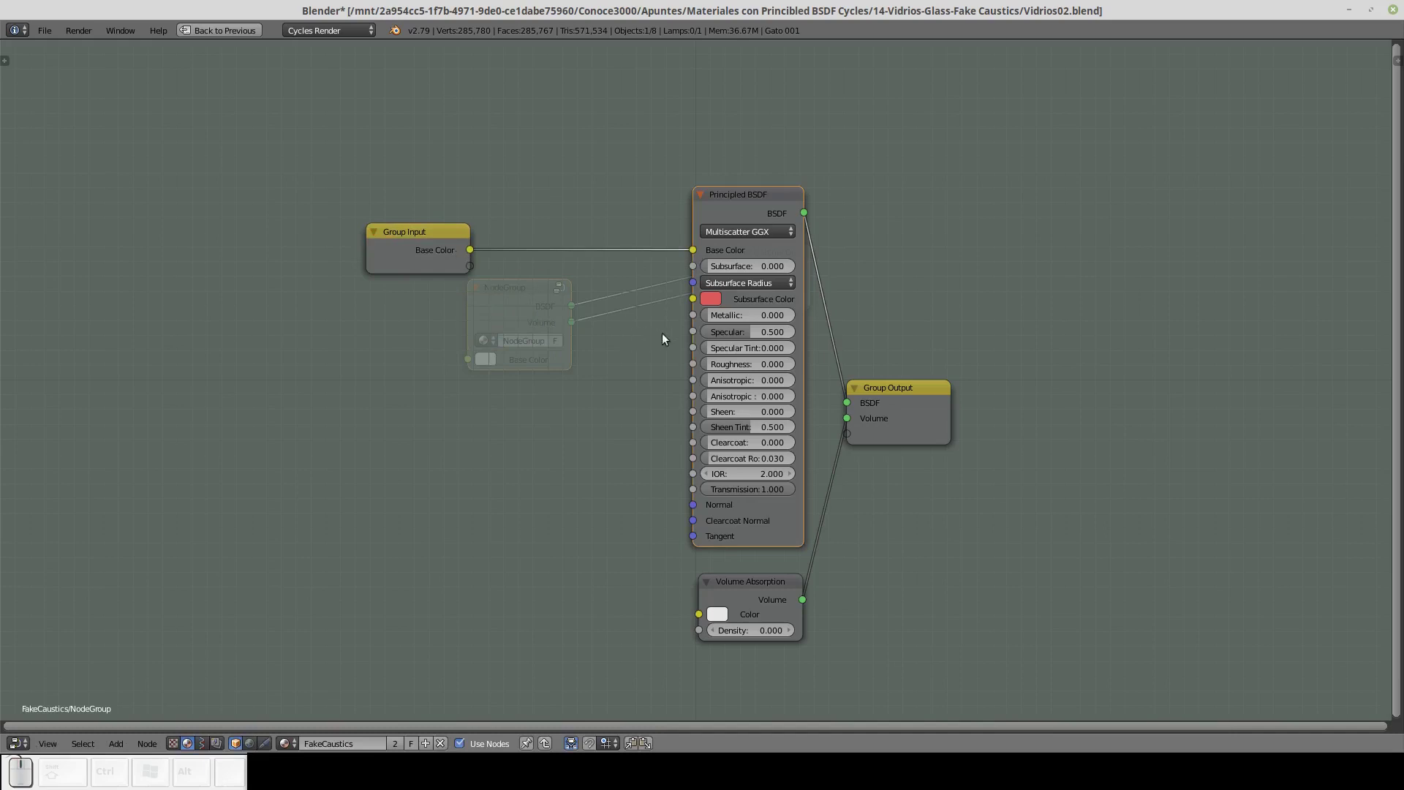
pyautogui.moveTo(697, 333); pyautogui.dragTo(474, 269)
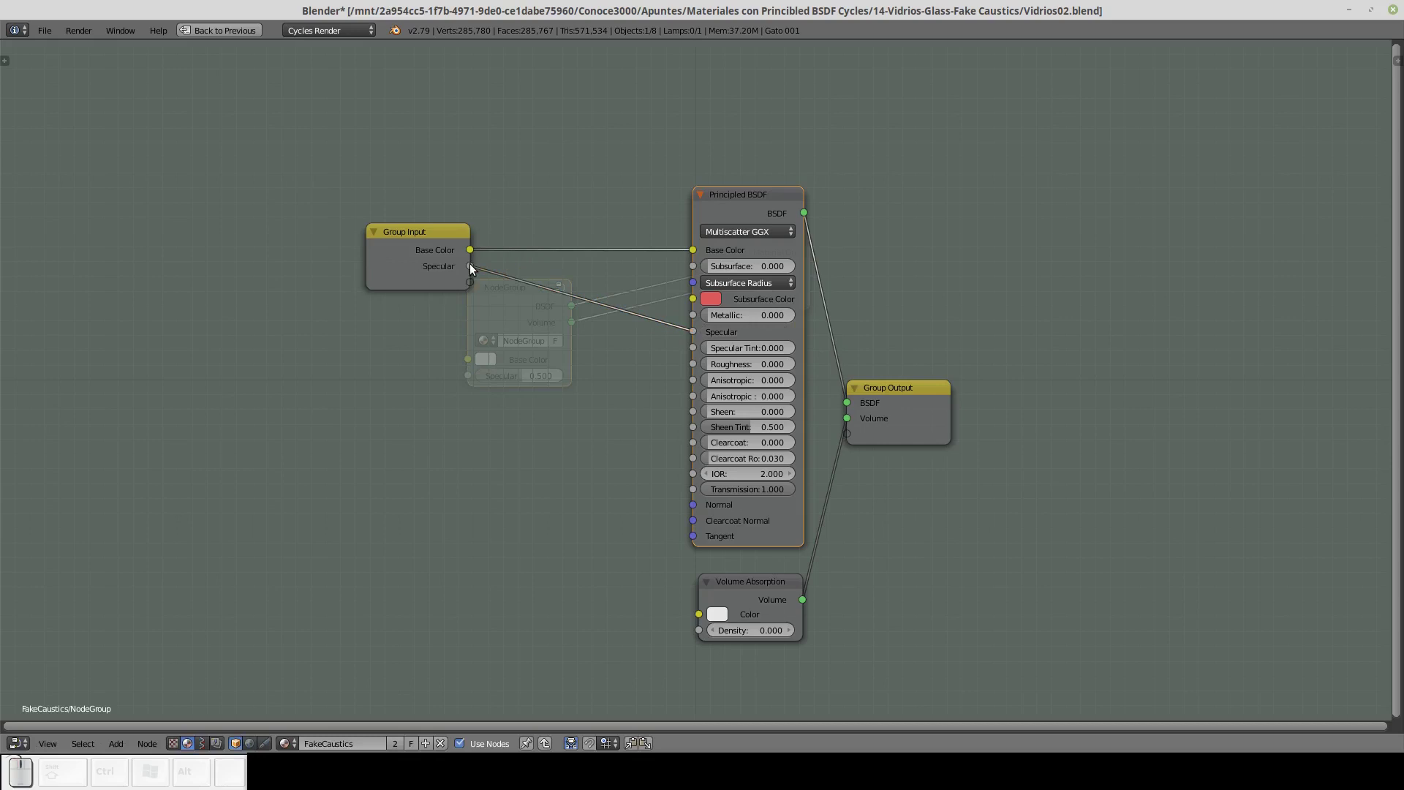
pyautogui.moveTo(699, 367); pyautogui.dragTo(474, 290)
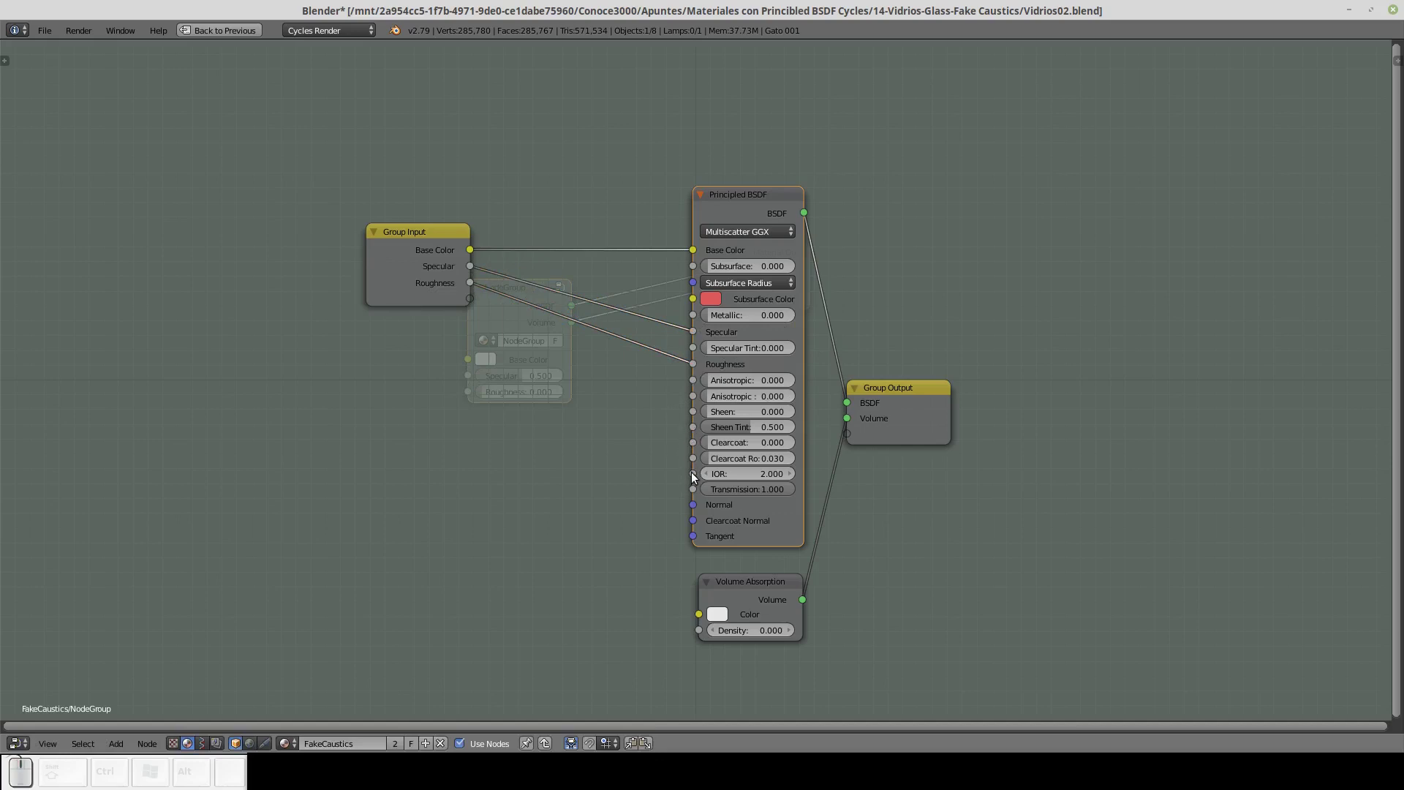
pyautogui.moveTo(697, 476); pyautogui.dragTo(473, 303)
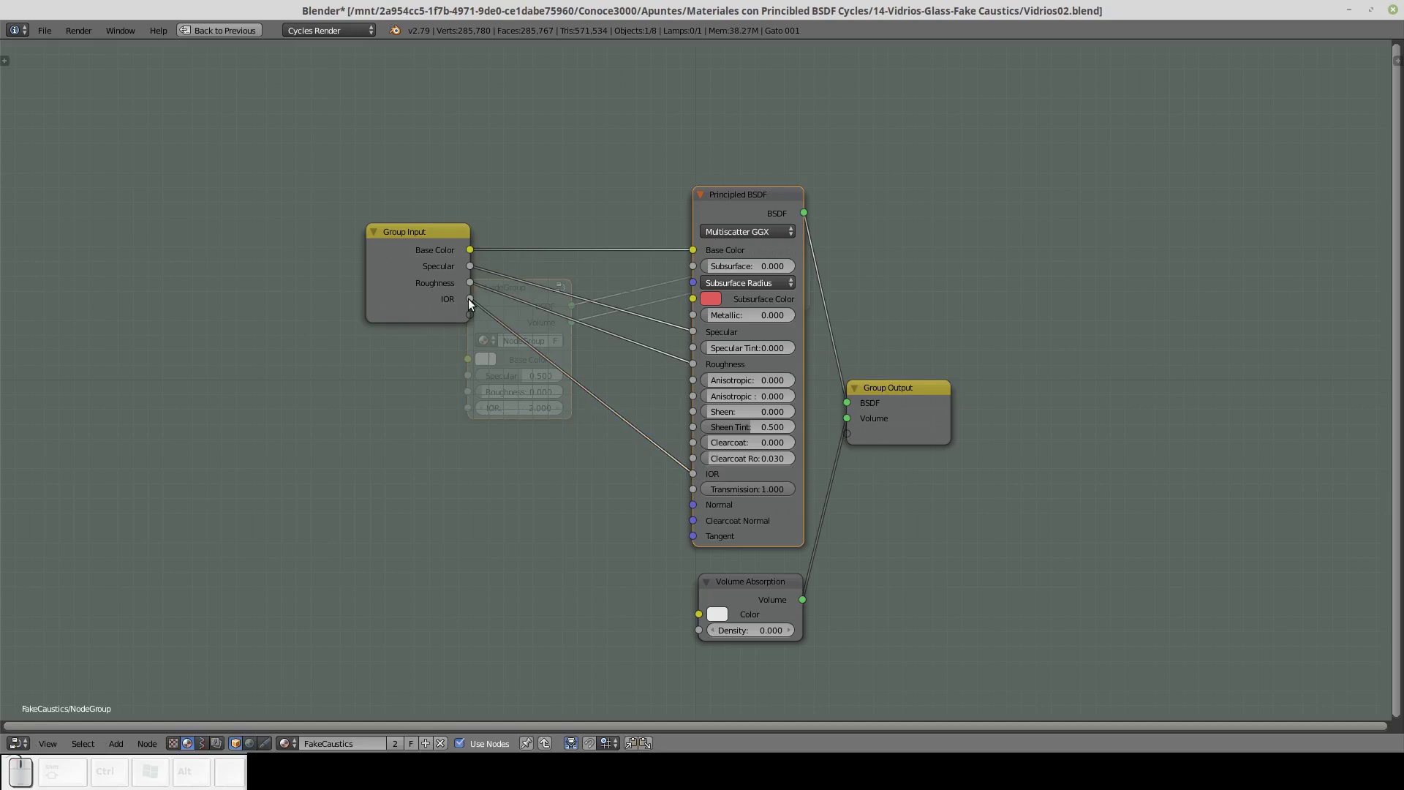
pyautogui.moveTo(692, 509); pyautogui.dragTo(590, 467)
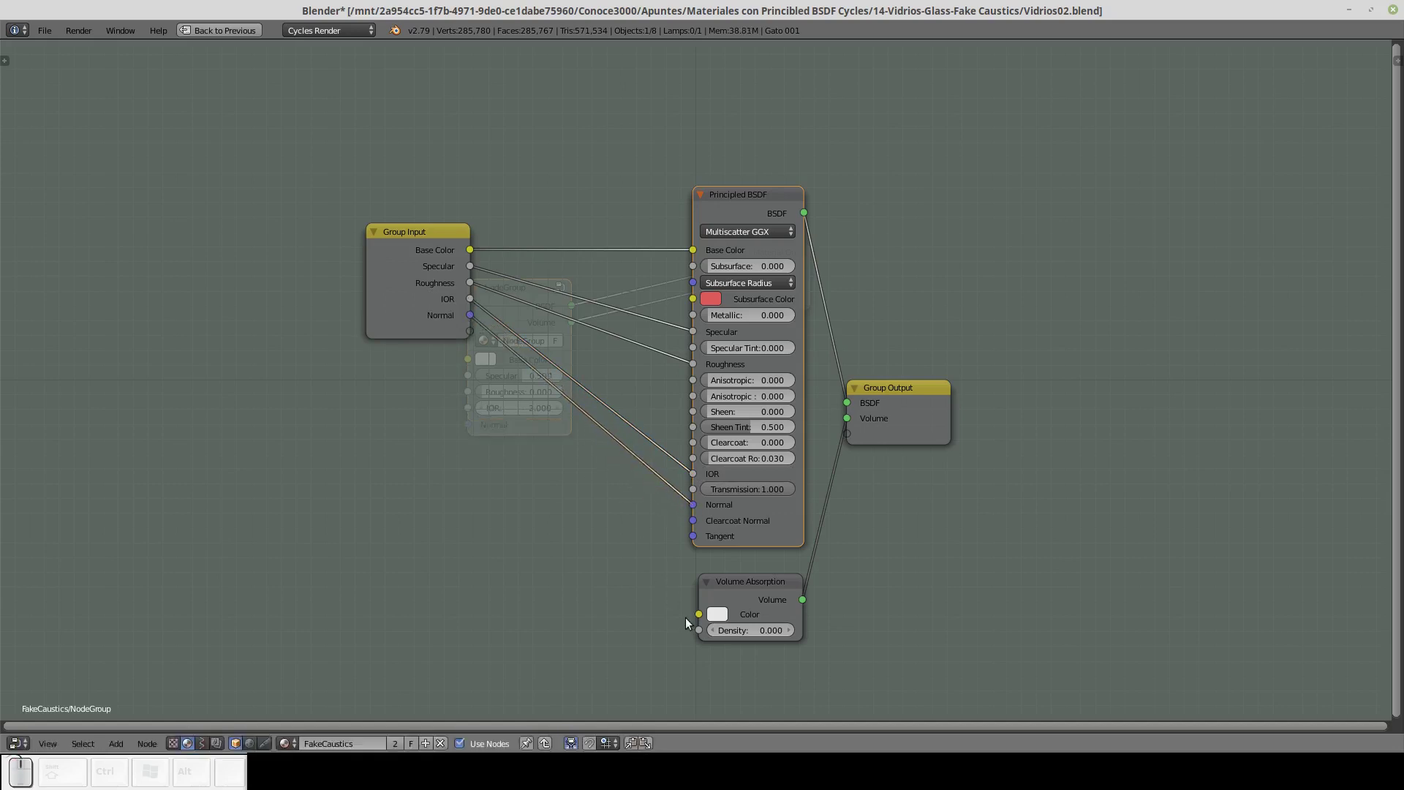
# Expose the absorption Color and Density as group inputs and tidy the Group Output position.
pyautogui.moveTo(703, 616); pyautogui.dragTo(472, 336)
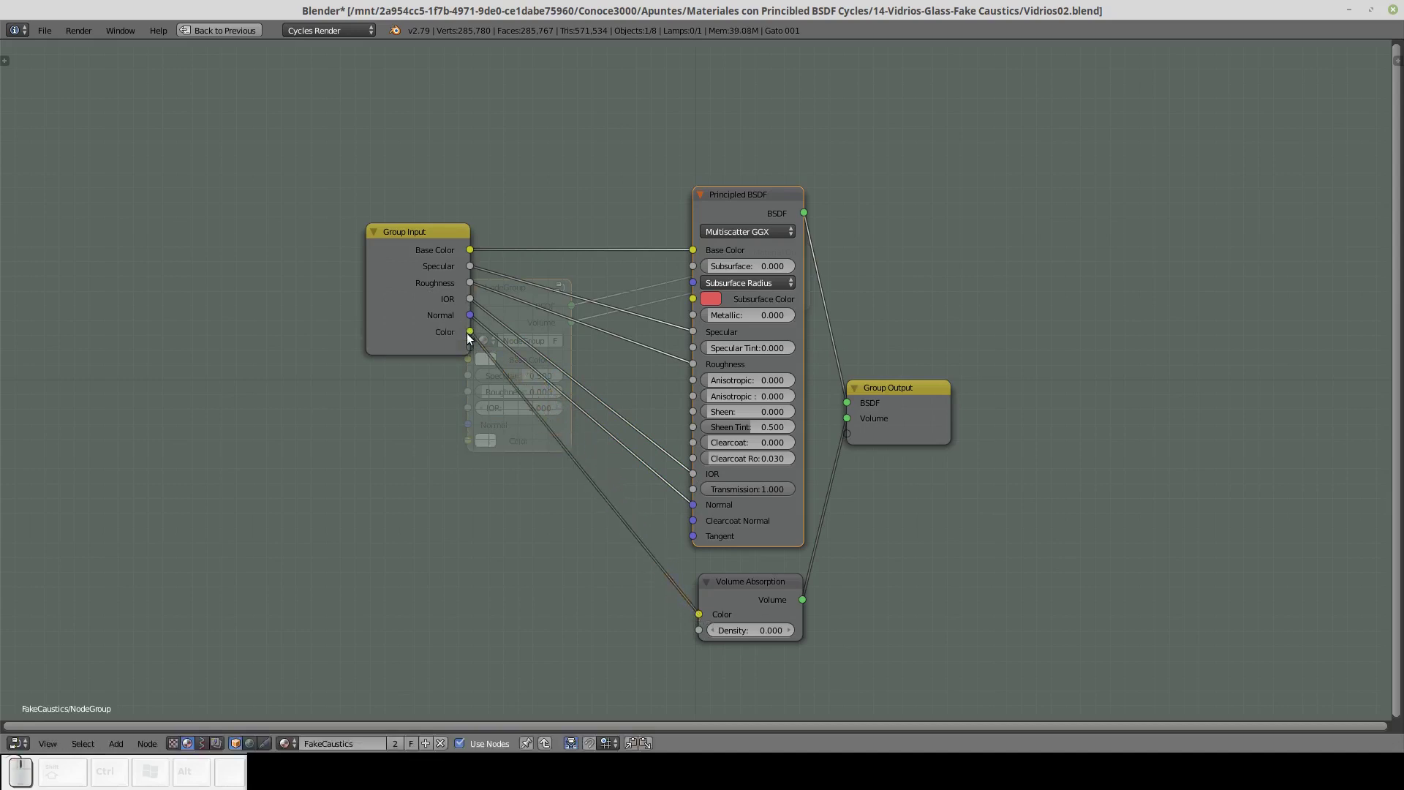
pyautogui.moveTo(704, 636); pyautogui.dragTo(463, 347)
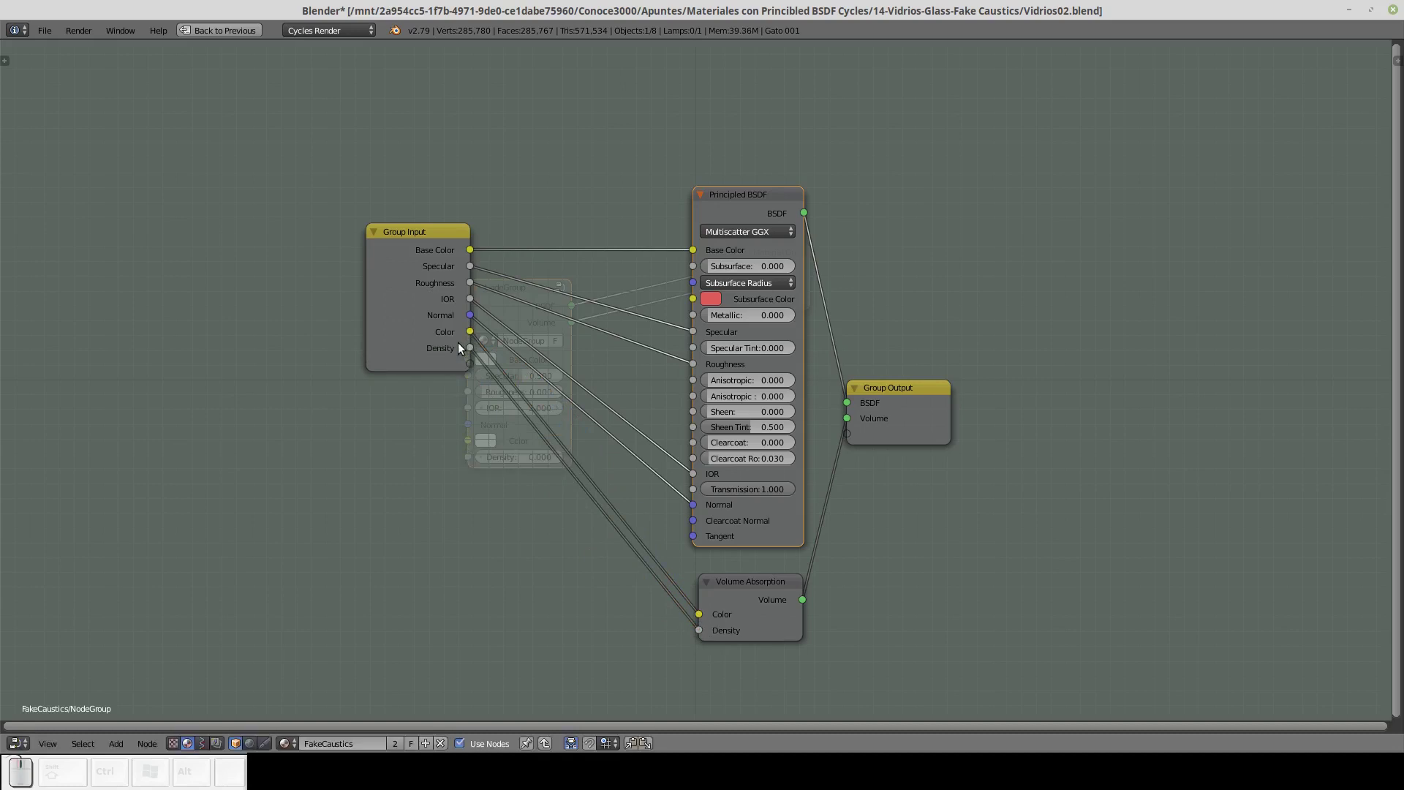
pyautogui.moveTo(904, 394); pyautogui.dragTo(944, 338)
pyautogui.click(420, 239)
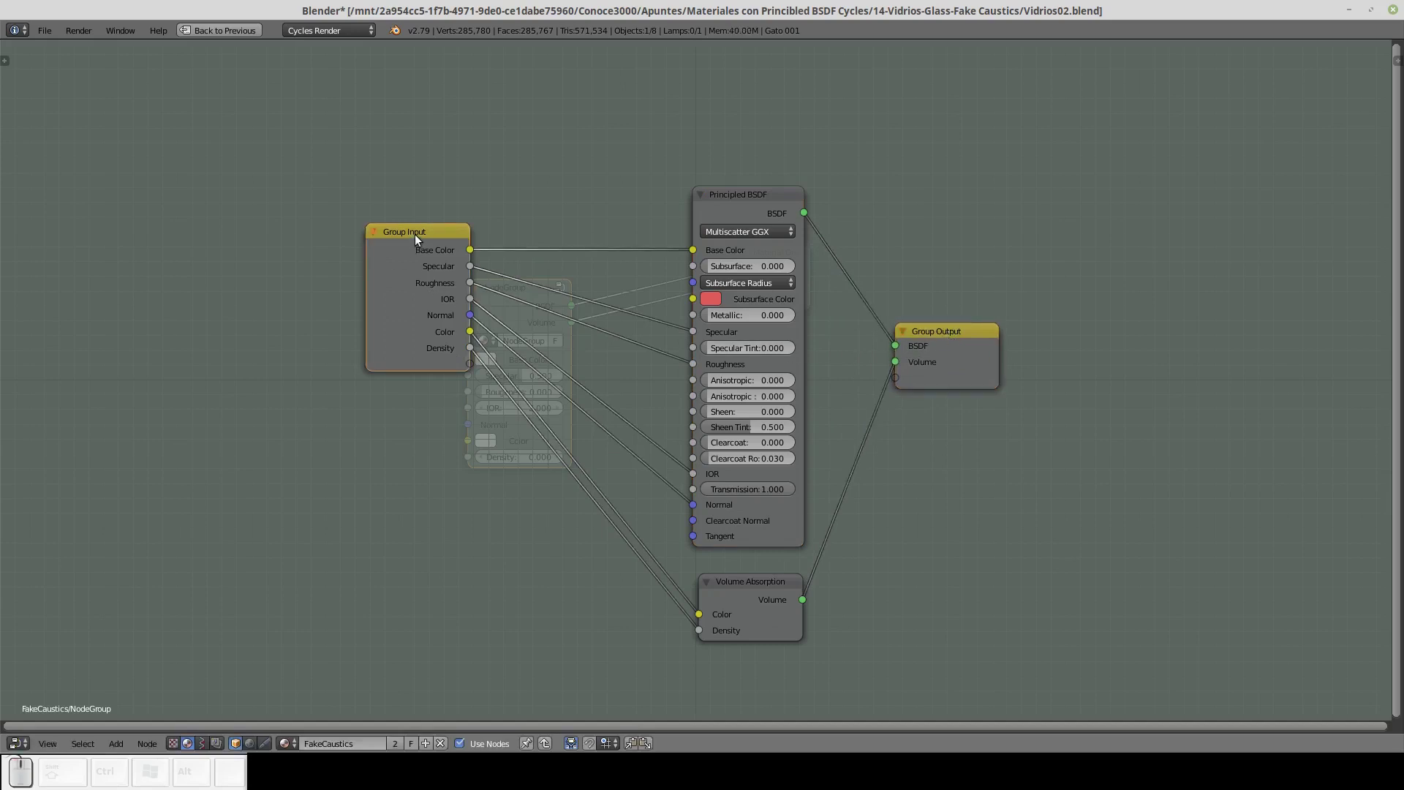
# In the group Interface panel, rename the Base Color input to Color de trasmision.
pyautogui.press('n')
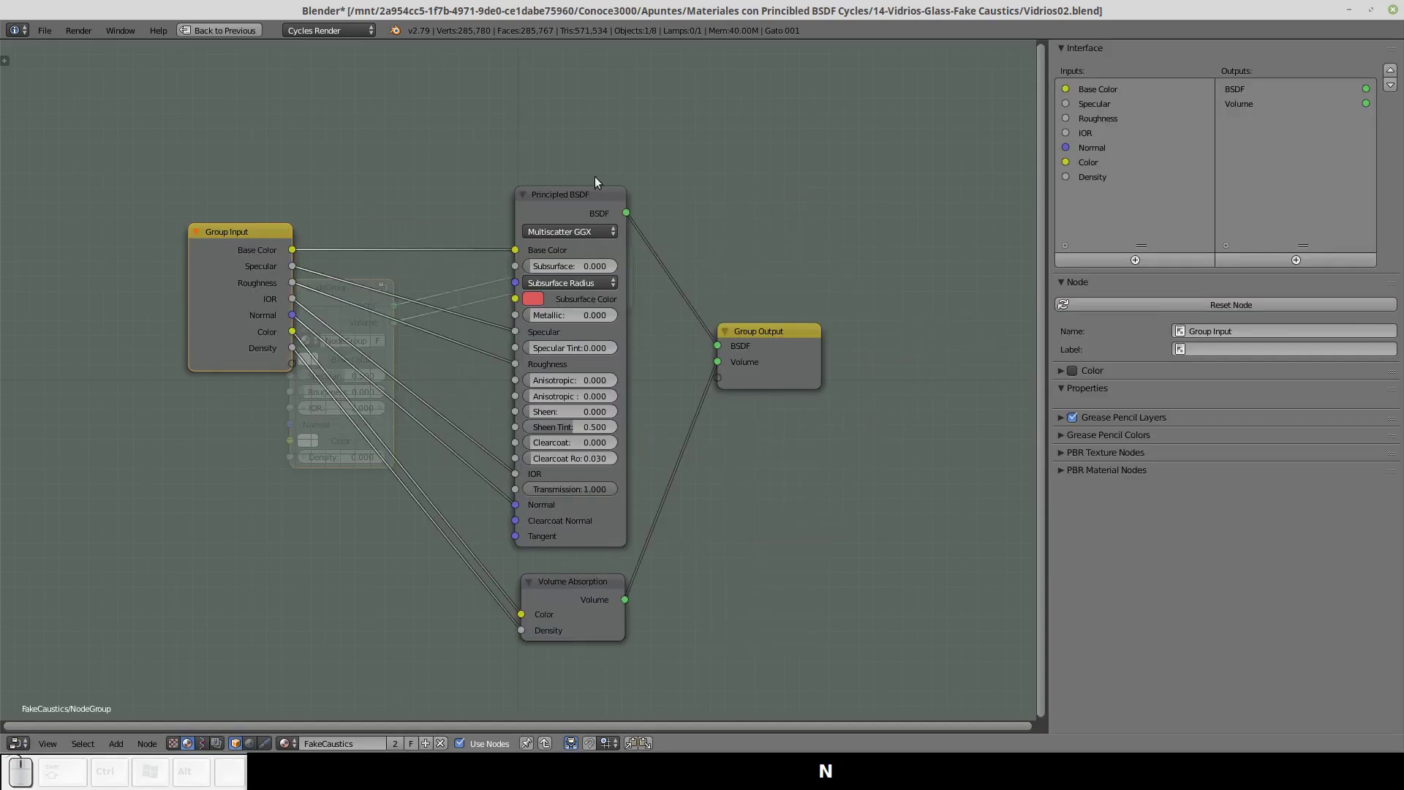
pyautogui.click(1116, 91)
pyautogui.click(1235, 282)
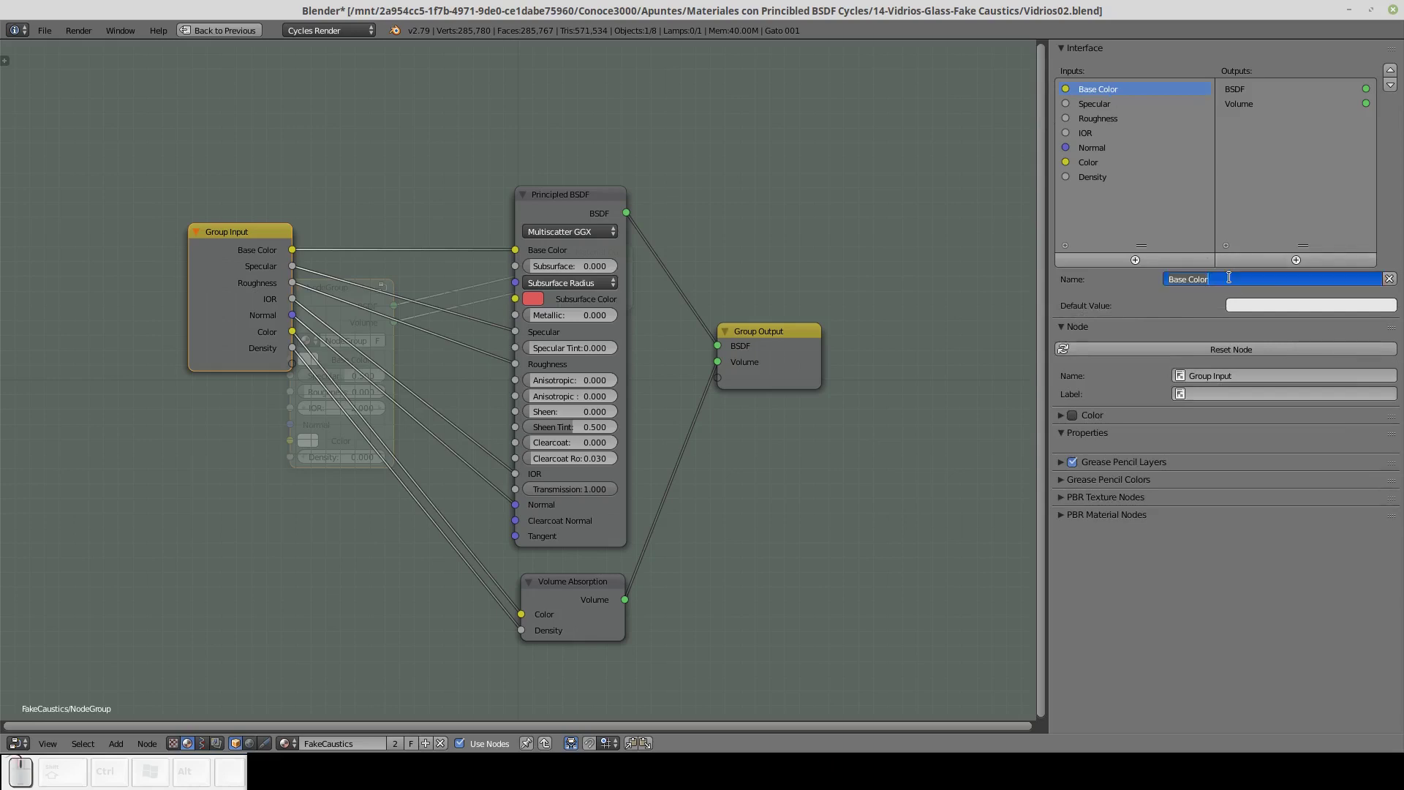
pyautogui.write('olo')
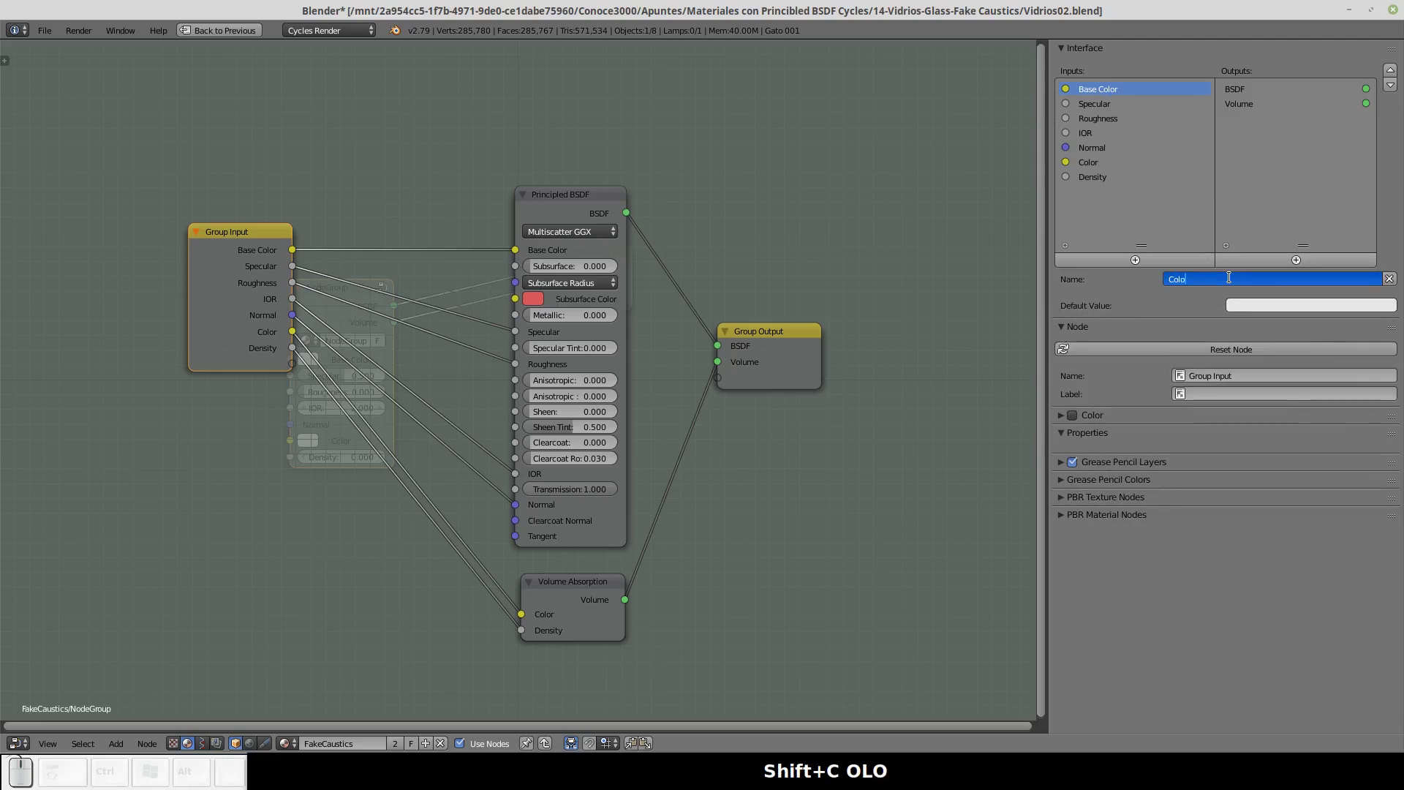
pyautogui.write('r de')
pyautogui.press('space')
pyautogui.write('tra')
pyautogui.write('misi')
pyautogui.write('on')
pyautogui.press('Return')
# Rename the Specular input to Reflexividad.
pyautogui.click(1101, 110)
pyautogui.click(1224, 284)
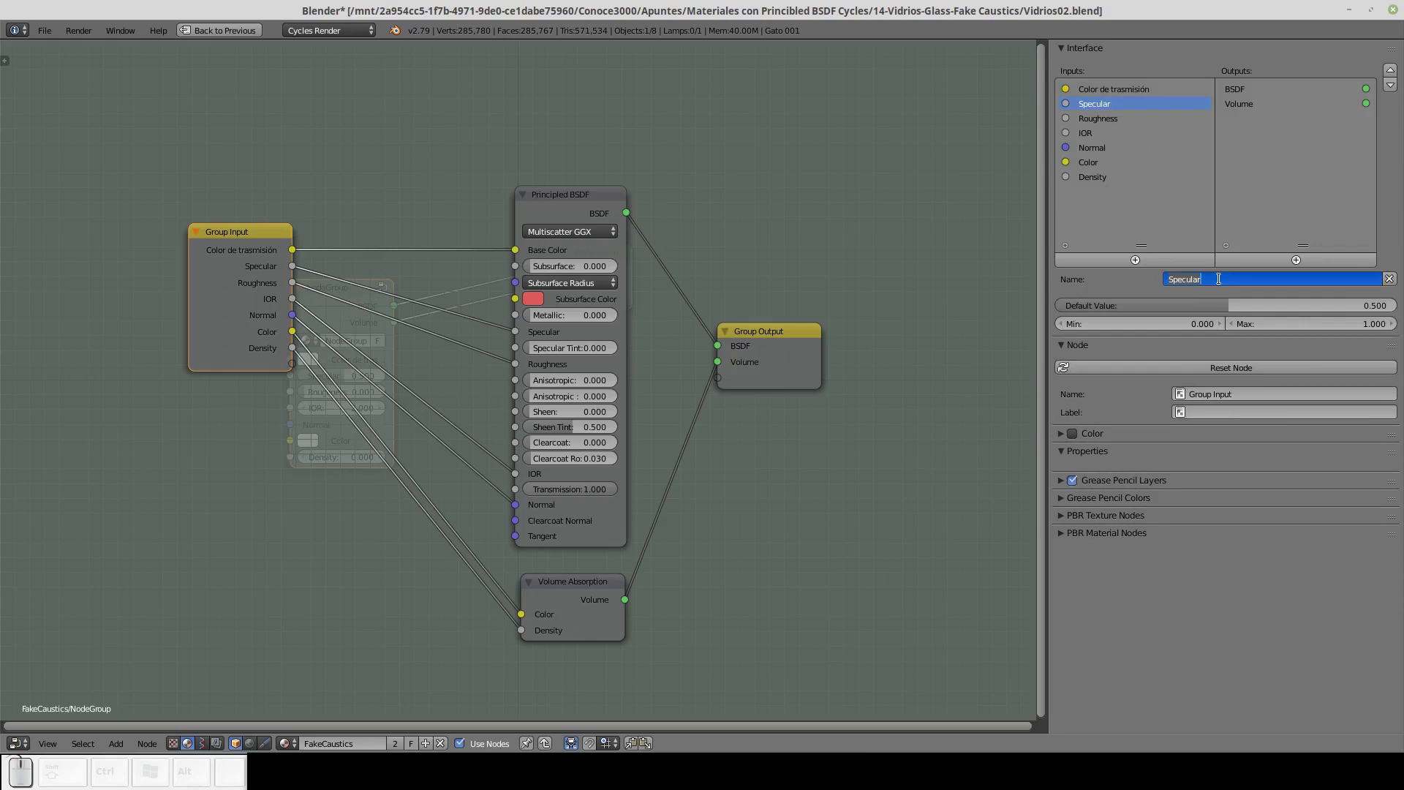
pyautogui.write('efle')
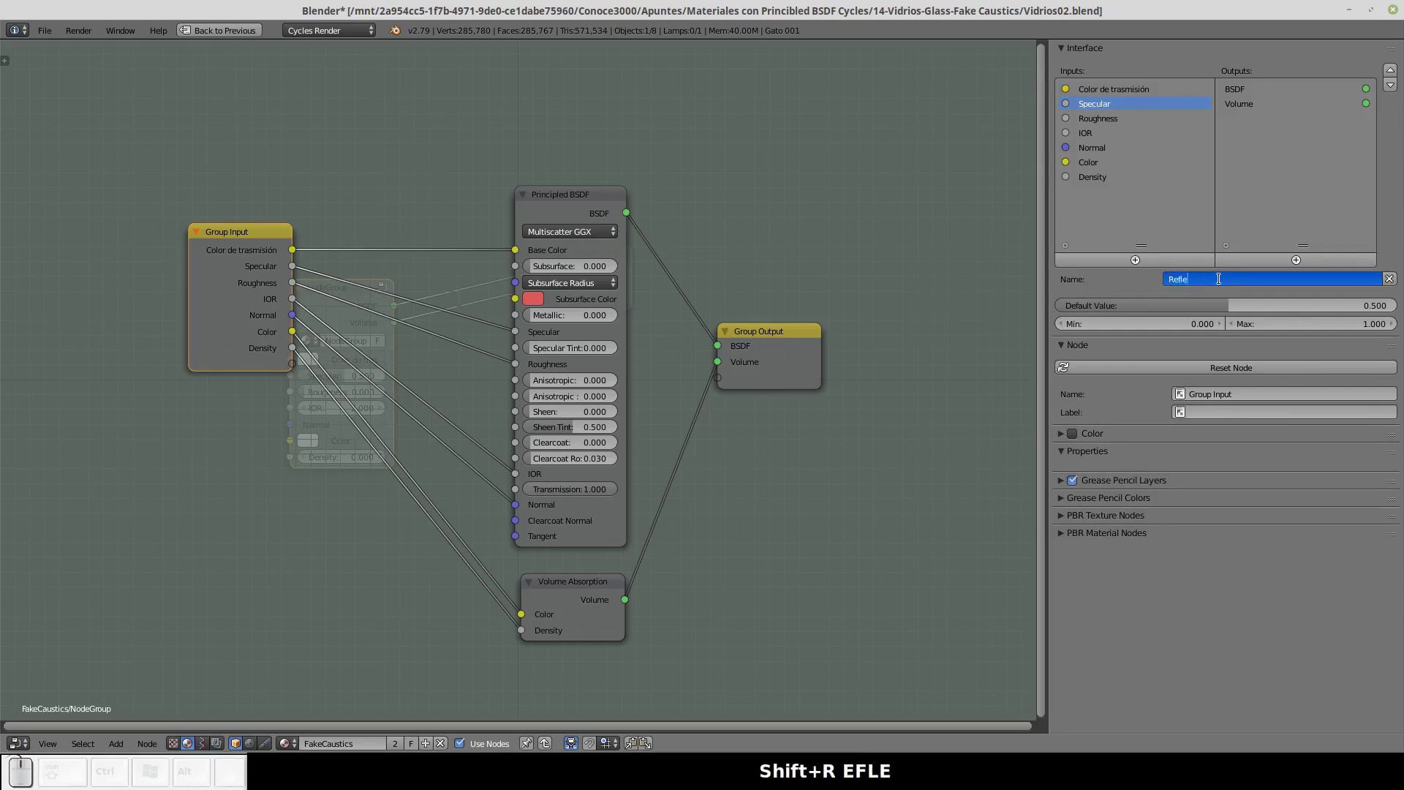
pyautogui.write('xividad')
pyautogui.press('Return')
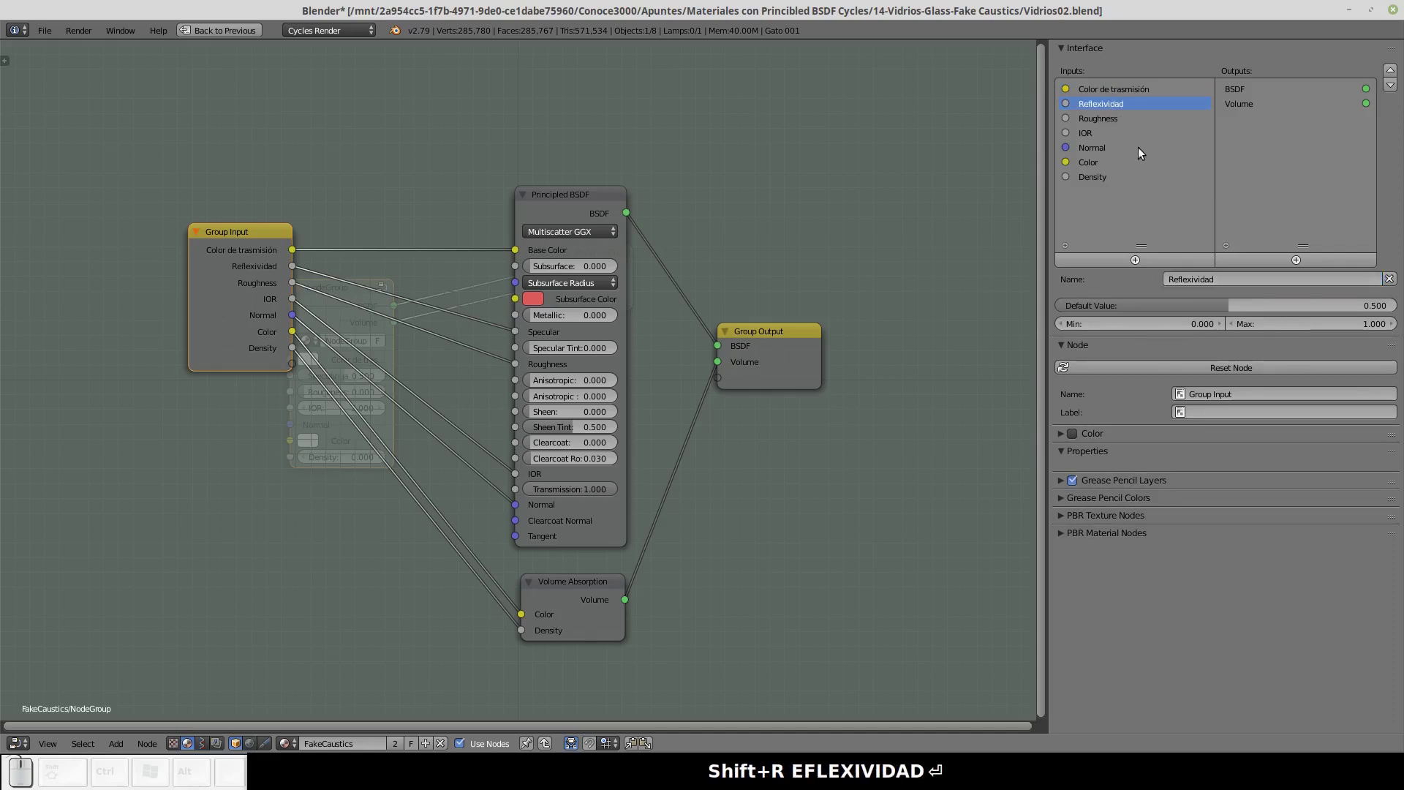
# Rename the Roughness input to Porosidad.
pyautogui.click(1113, 118)
pyautogui.click(1231, 281)
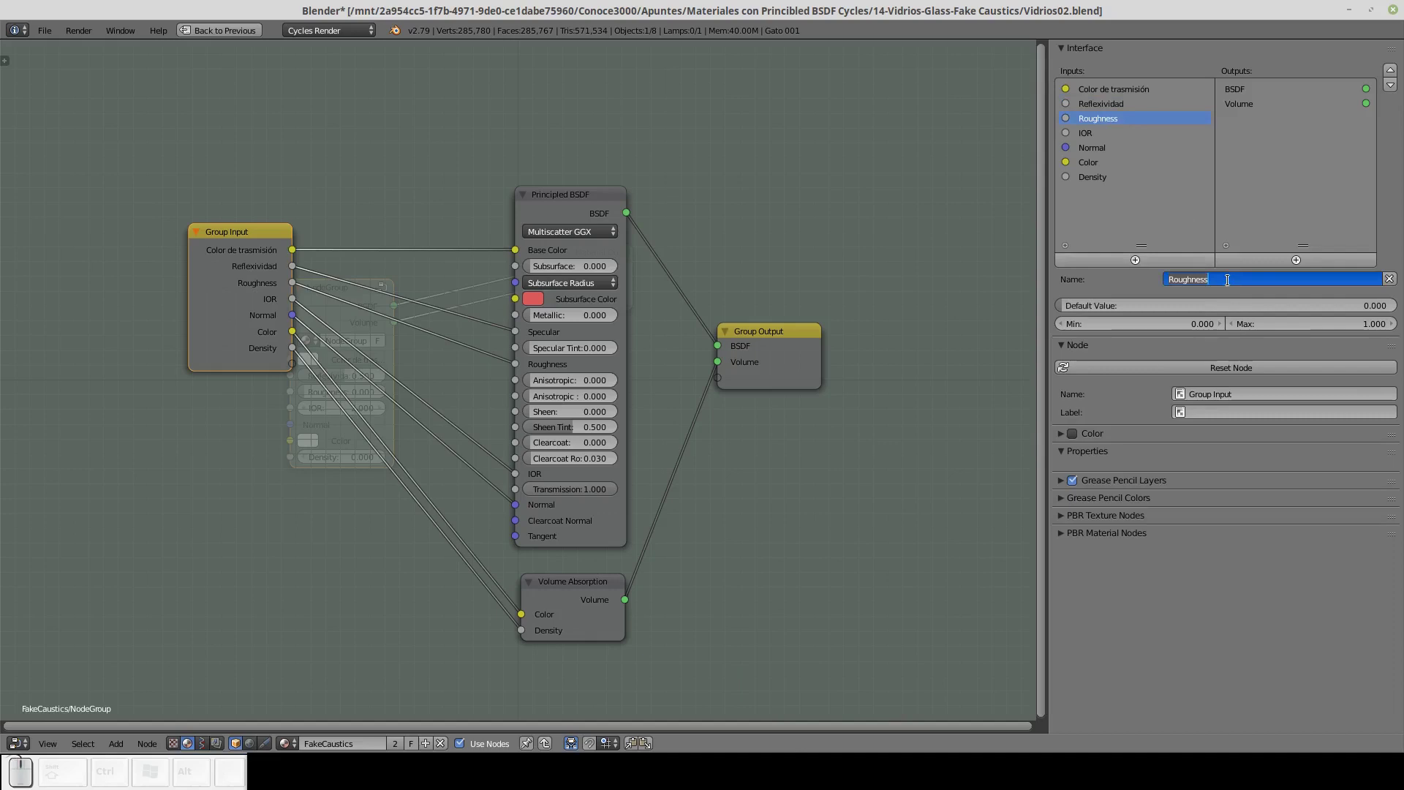
pyautogui.press('p')
pyautogui.write('oros')
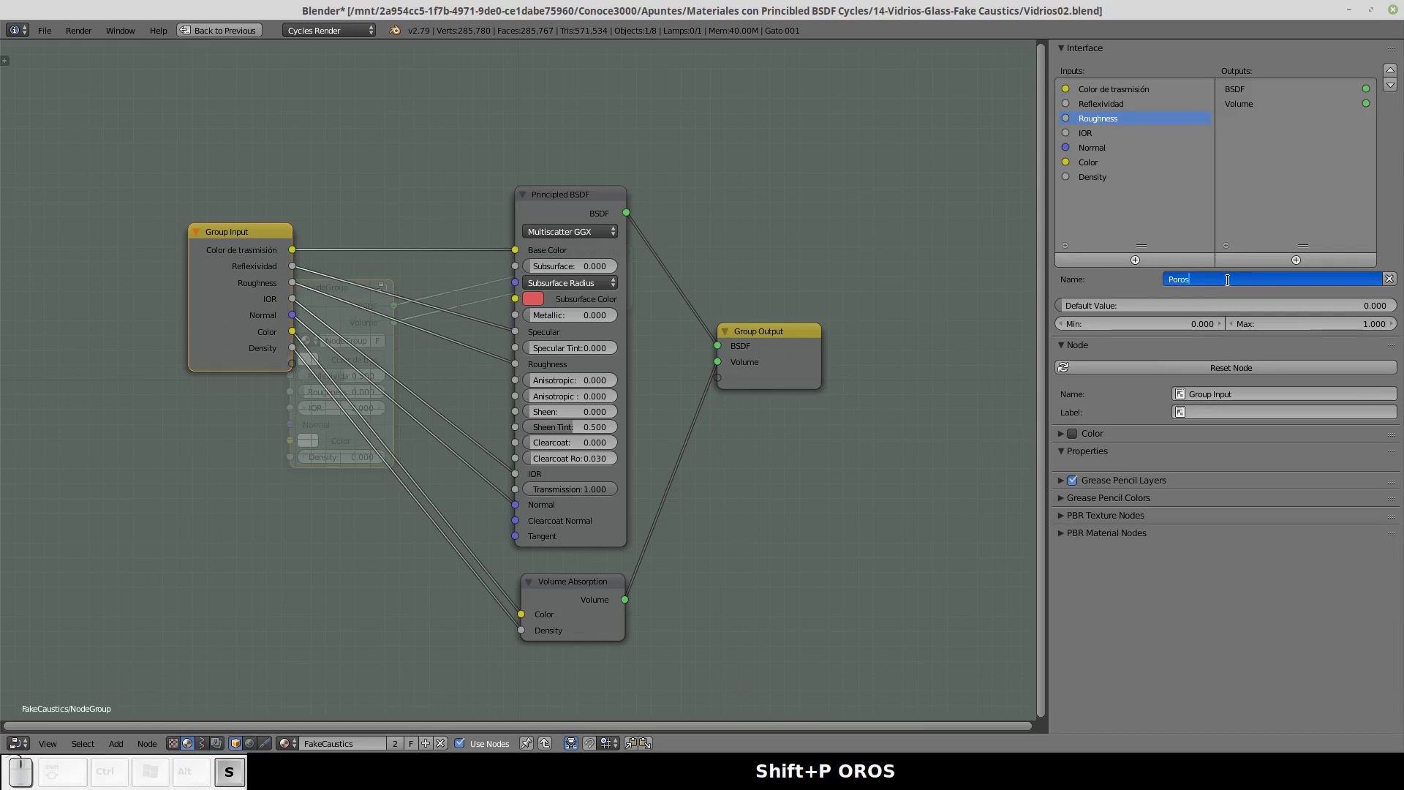
pyautogui.write('idad')
pyautogui.press('Return')
# Leave IOR and Normal as is, rename the absorption Color input to Color de absorción, and select Density.
pyautogui.click(1087, 140)
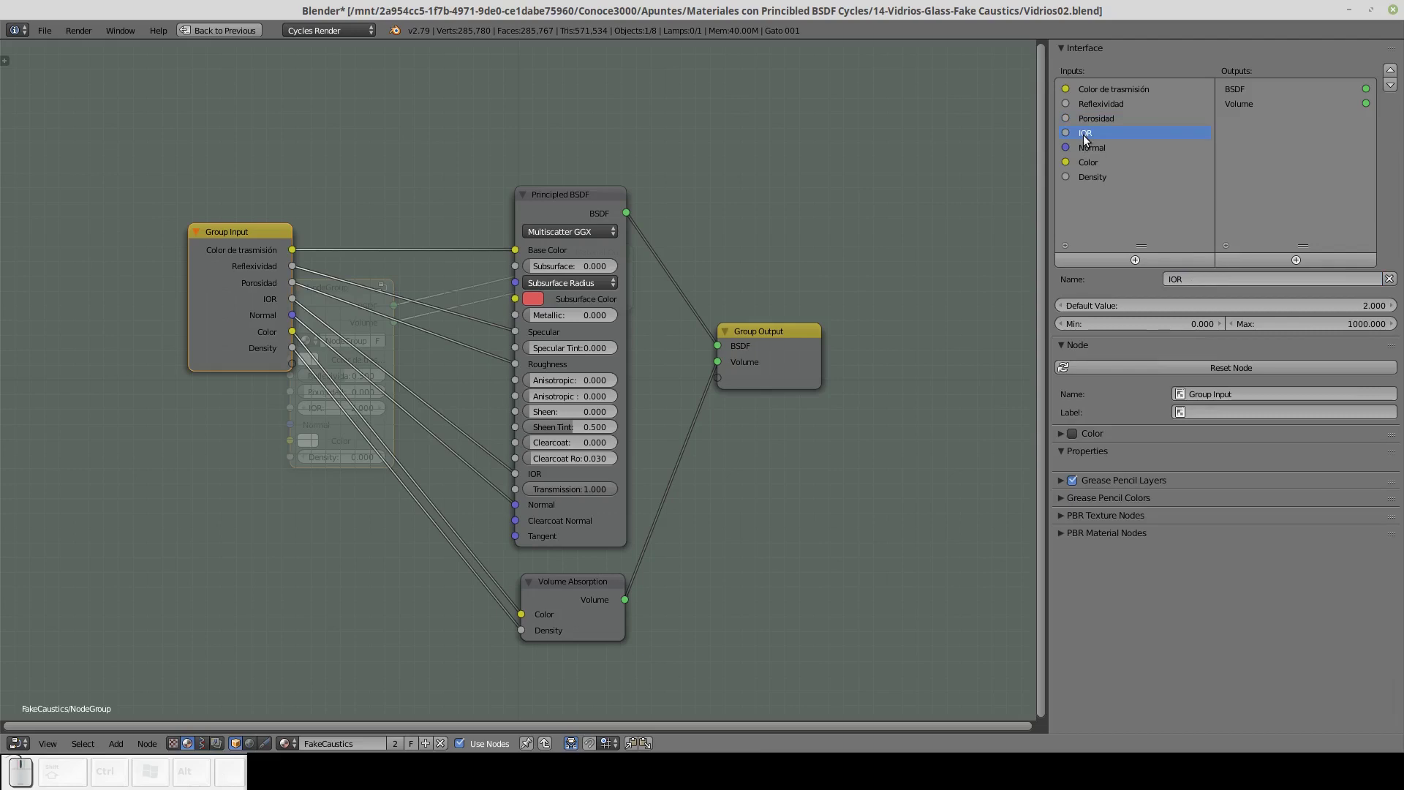
pyautogui.click(1092, 152)
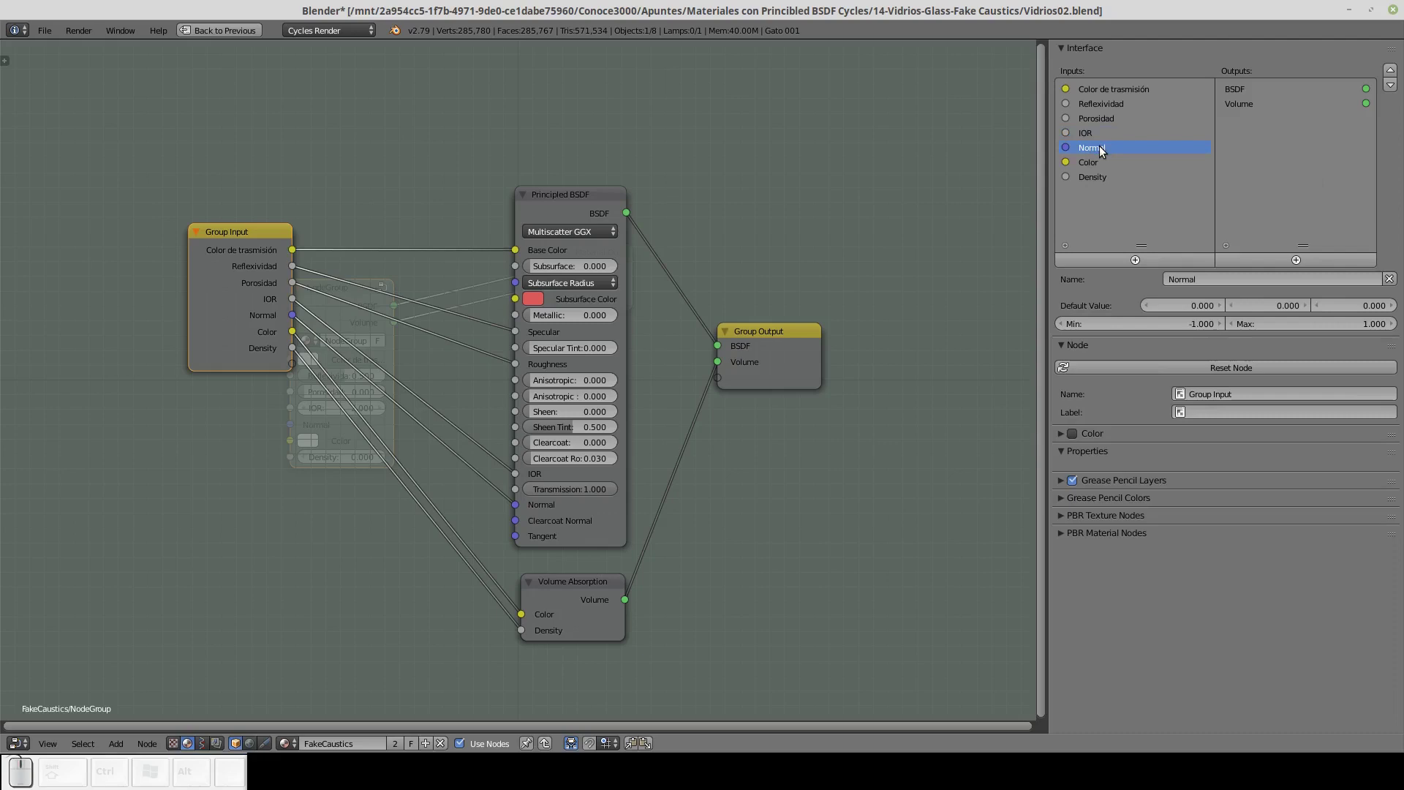
pyautogui.click(1103, 152)
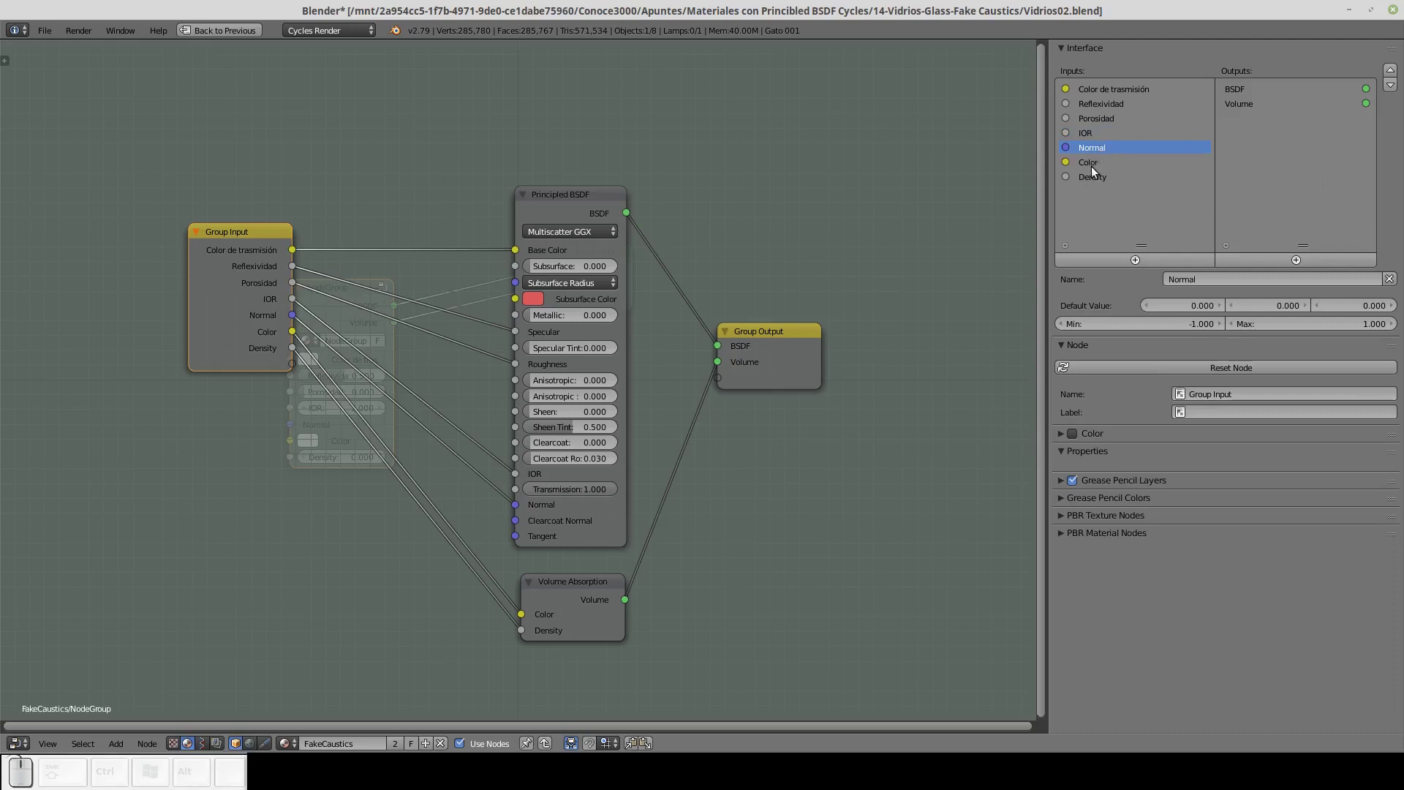
pyautogui.click(1098, 169)
pyautogui.click(1211, 286)
pyautogui.press('space')
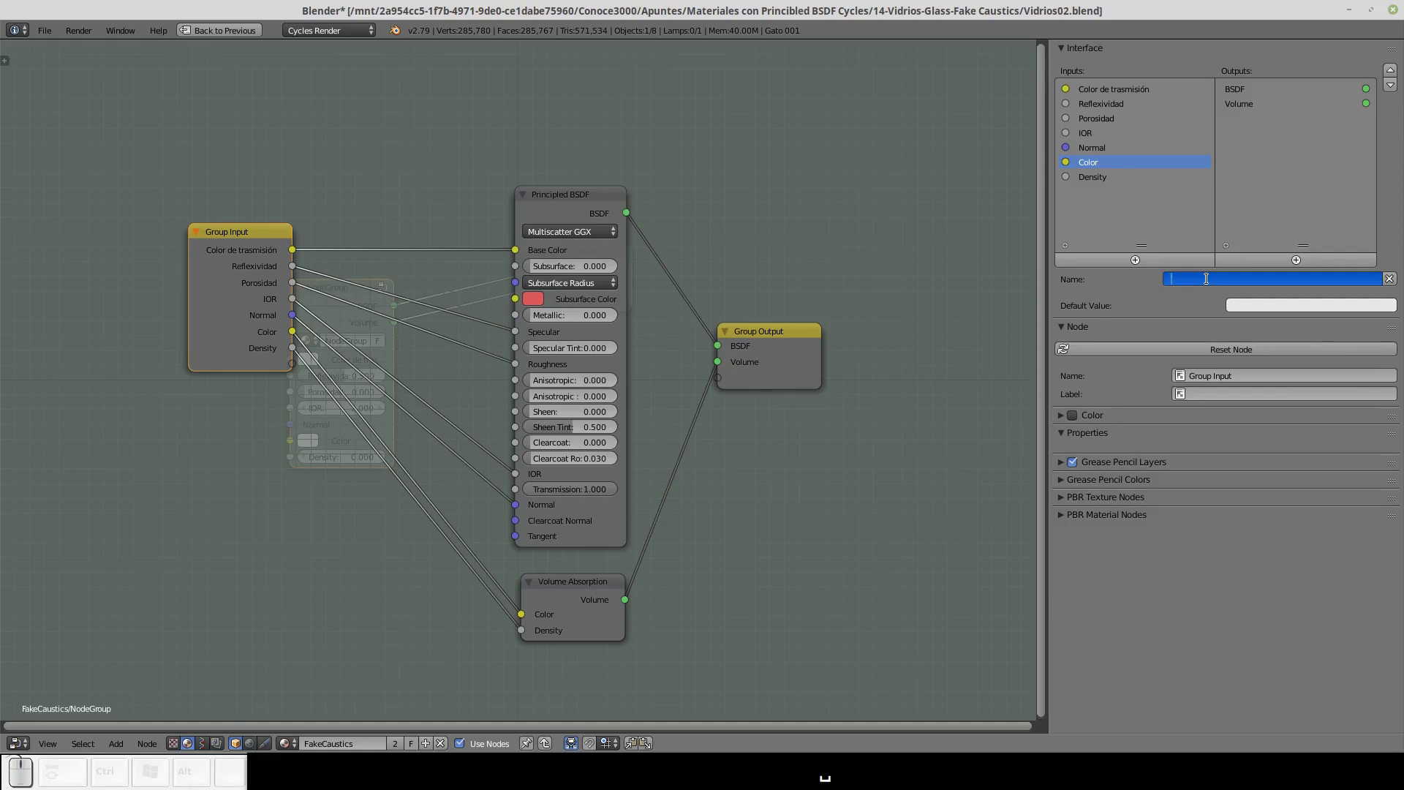
pyautogui.write('Color de absor')
pyautogui.write('c')
pyautogui.write('ion')
pyautogui.press('Return')
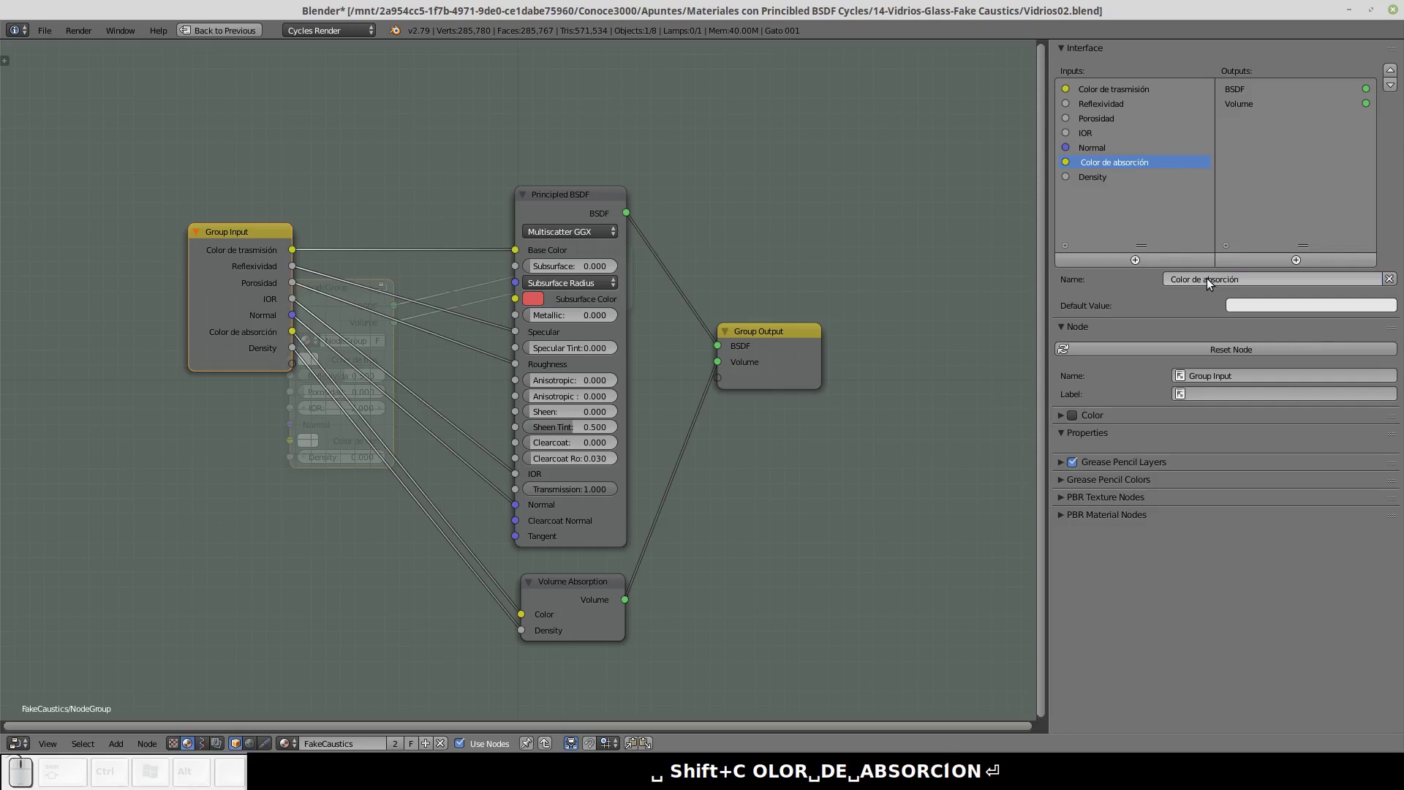
pyautogui.click(1093, 184)
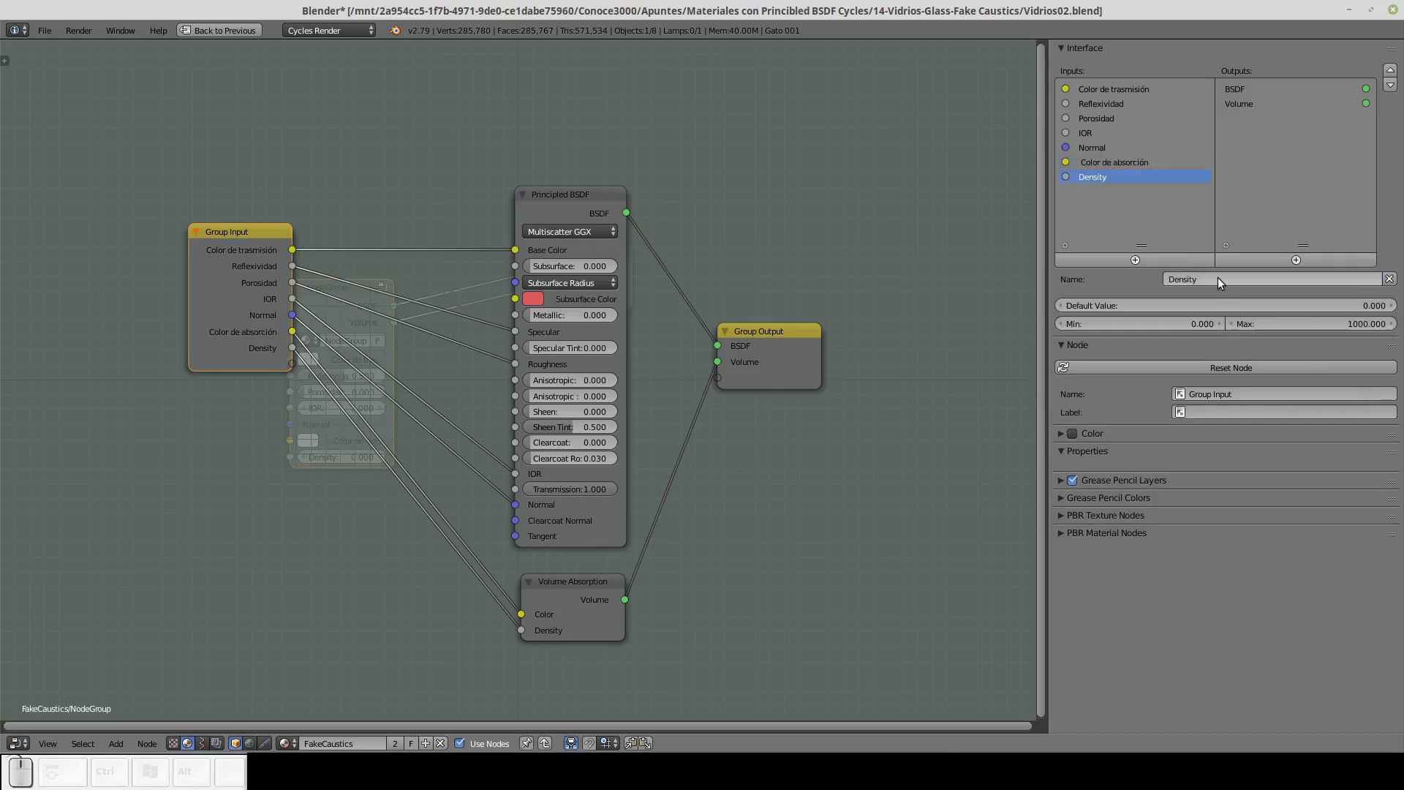
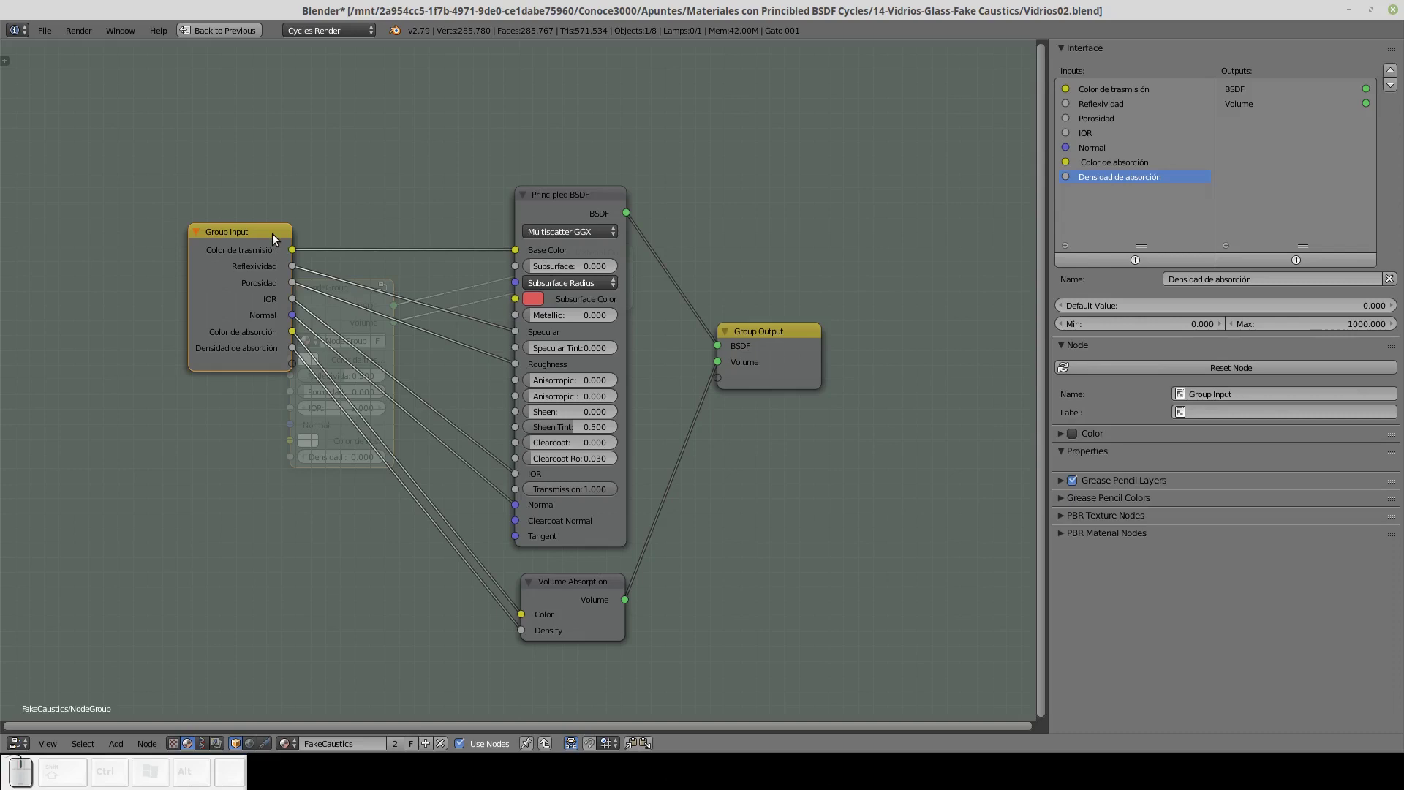
# Exit the group back to the material and name the group node Vidrio.
pyautogui.press('n')
pyautogui.press('Tab')
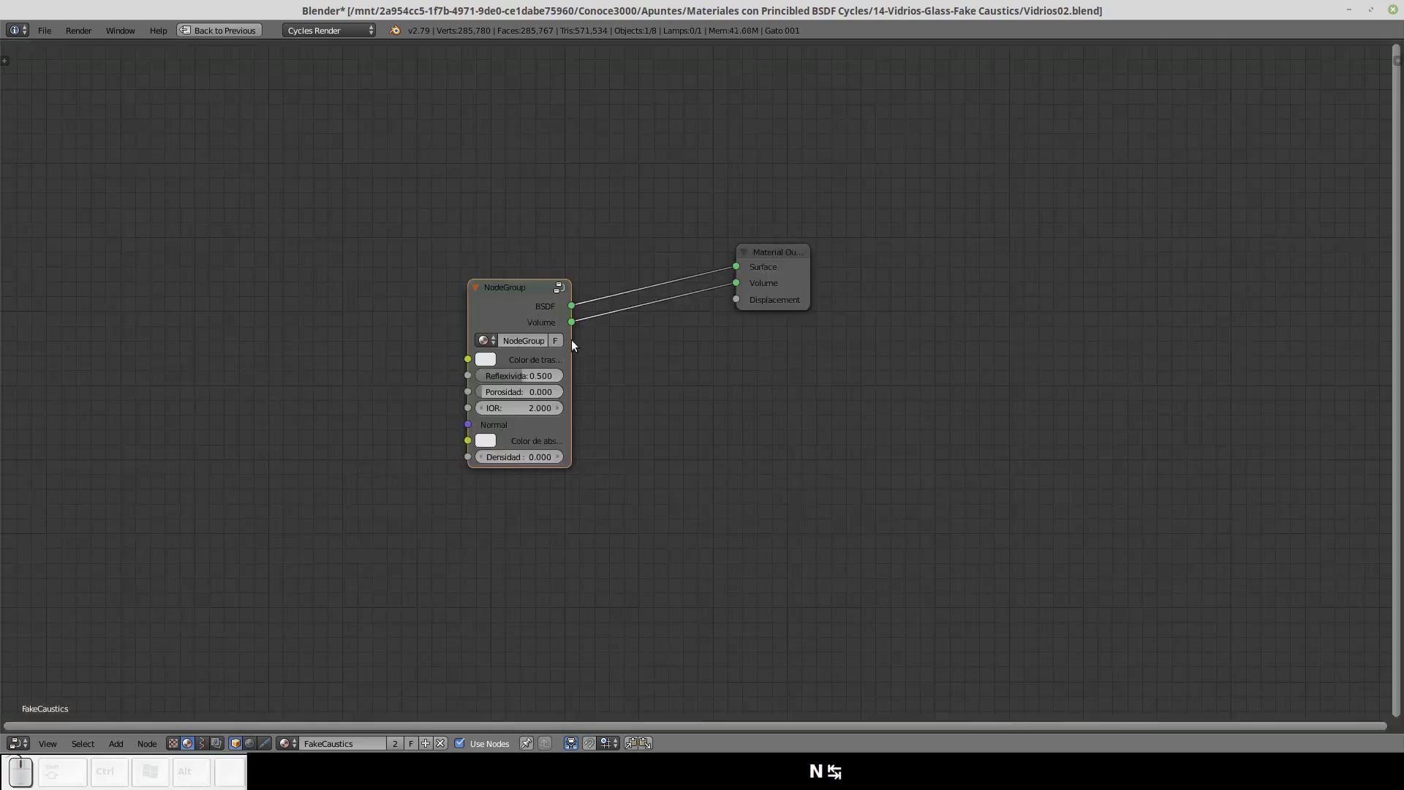
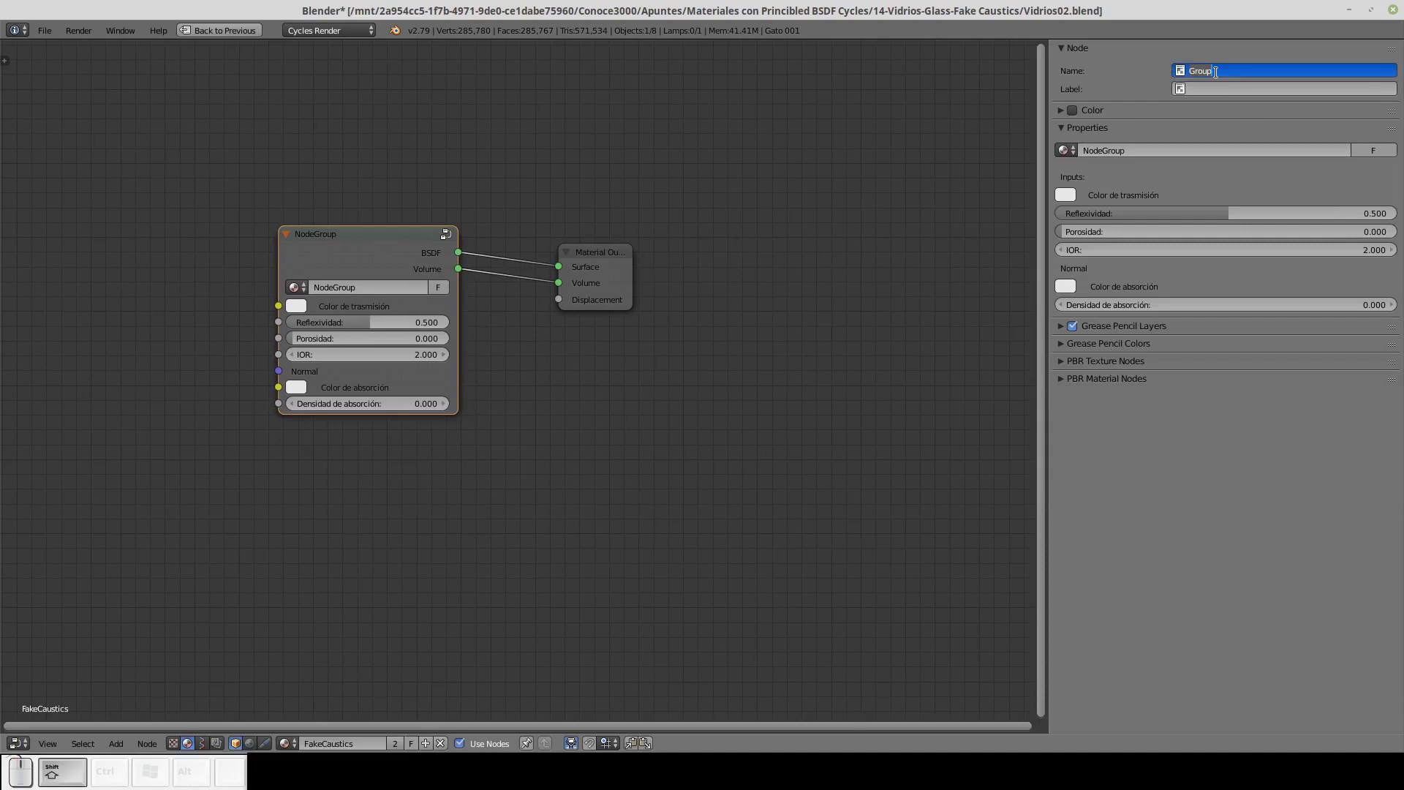
pyautogui.press('shift+v')
pyautogui.press('i')
pyautogui.write('d')
pyautogui.write('i')
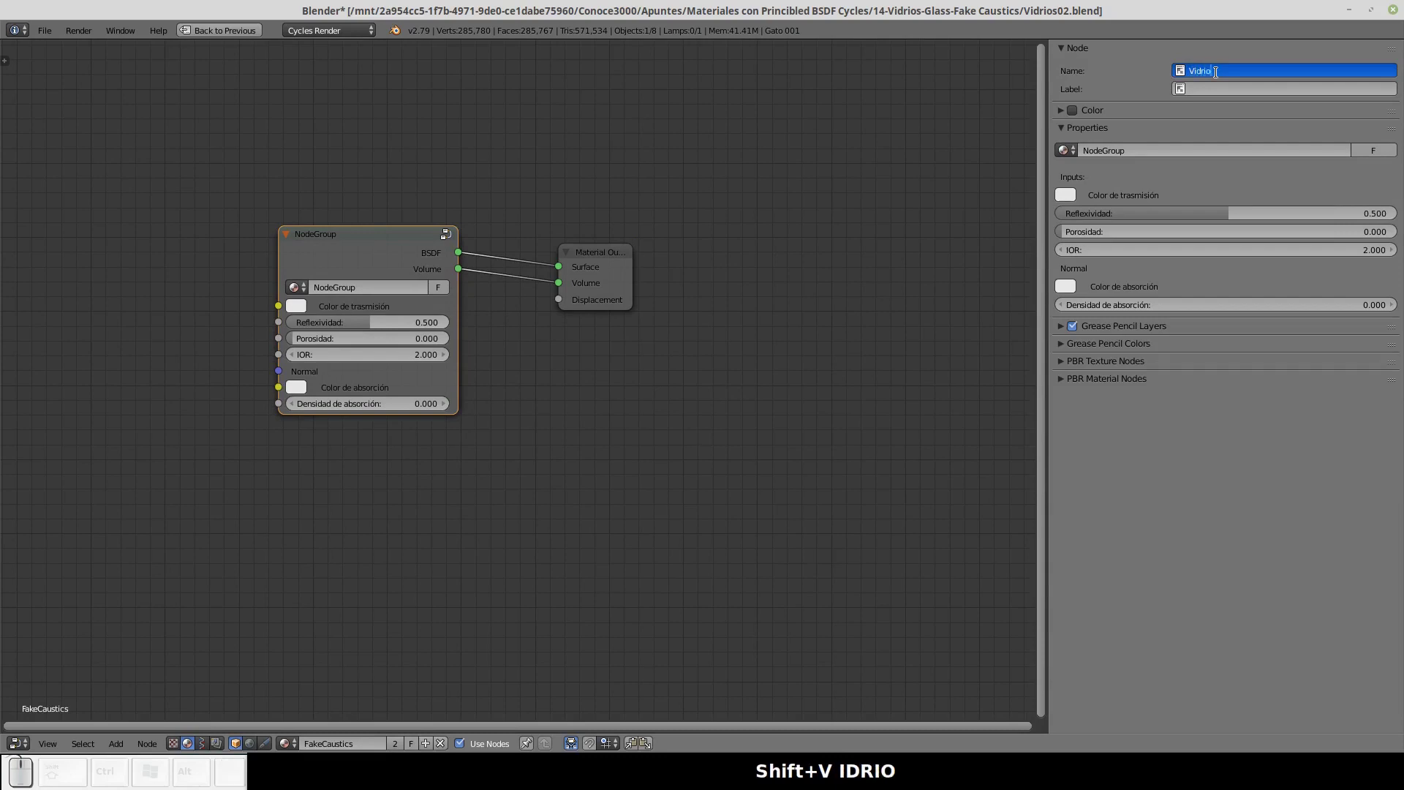
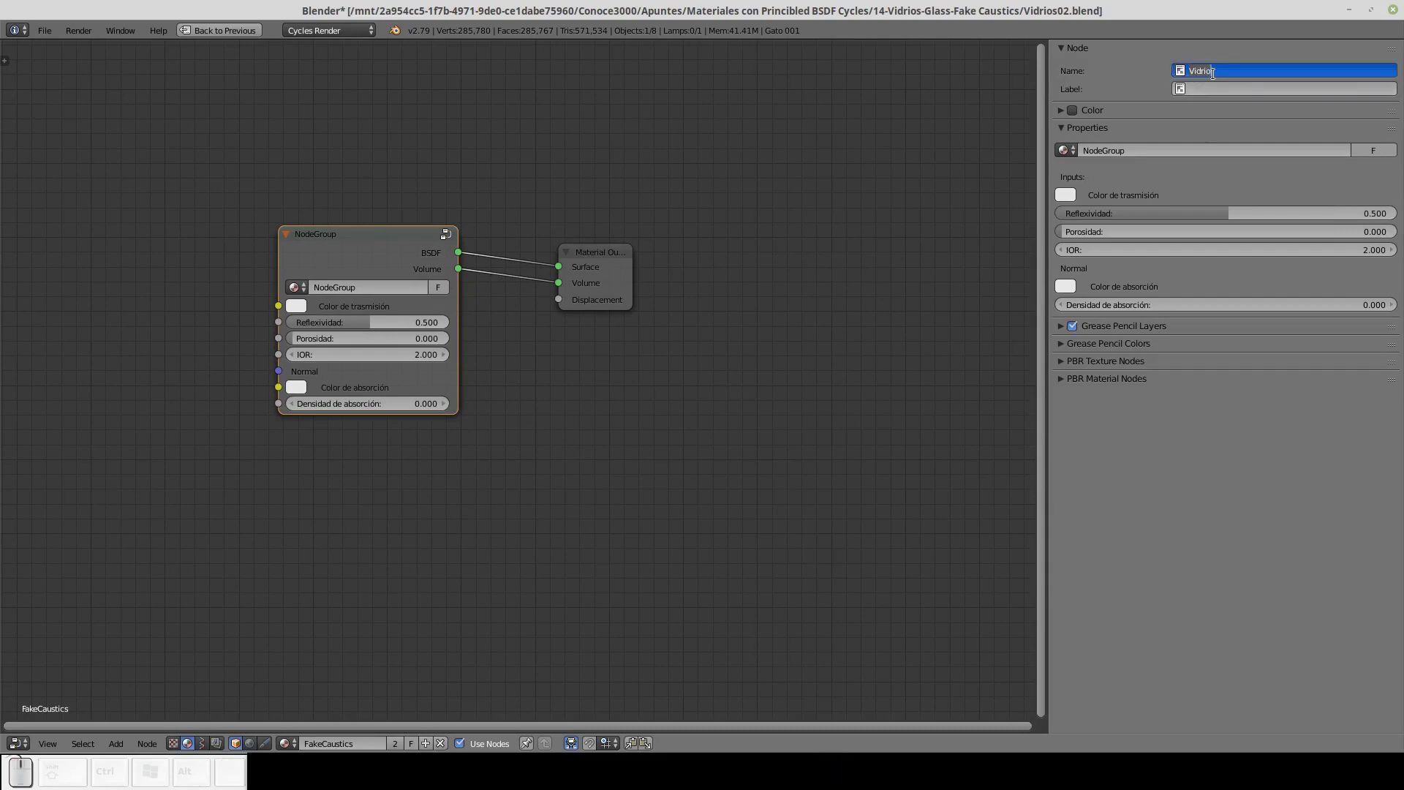
pyautogui.press('ctrl+c')
# Set the node's label and its node group datablock name to Vidrio as well.
pyautogui.click(1203, 92)
pyautogui.press('ctrl+v')
pyautogui.click(1145, 155)
pyautogui.press('v')
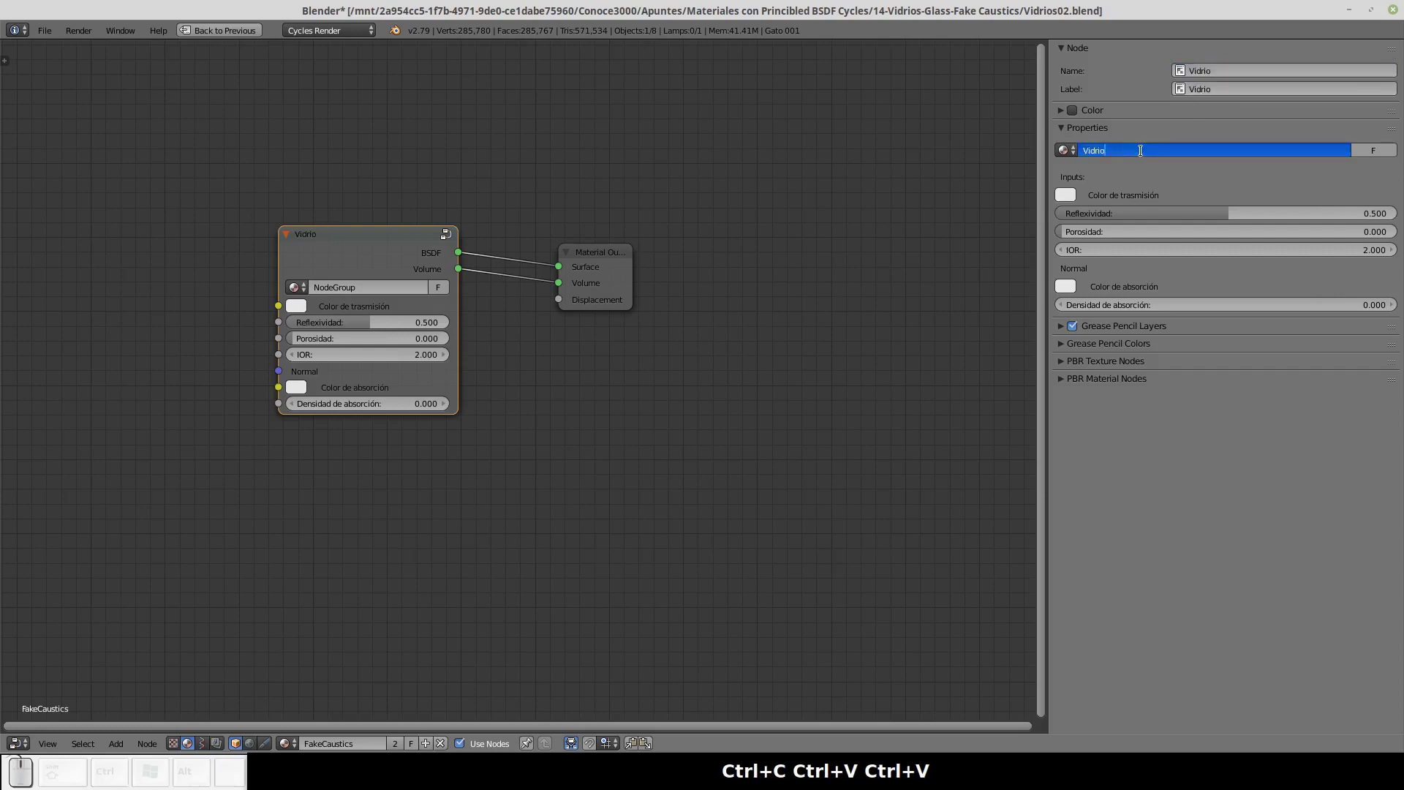
pyautogui.press('Return')
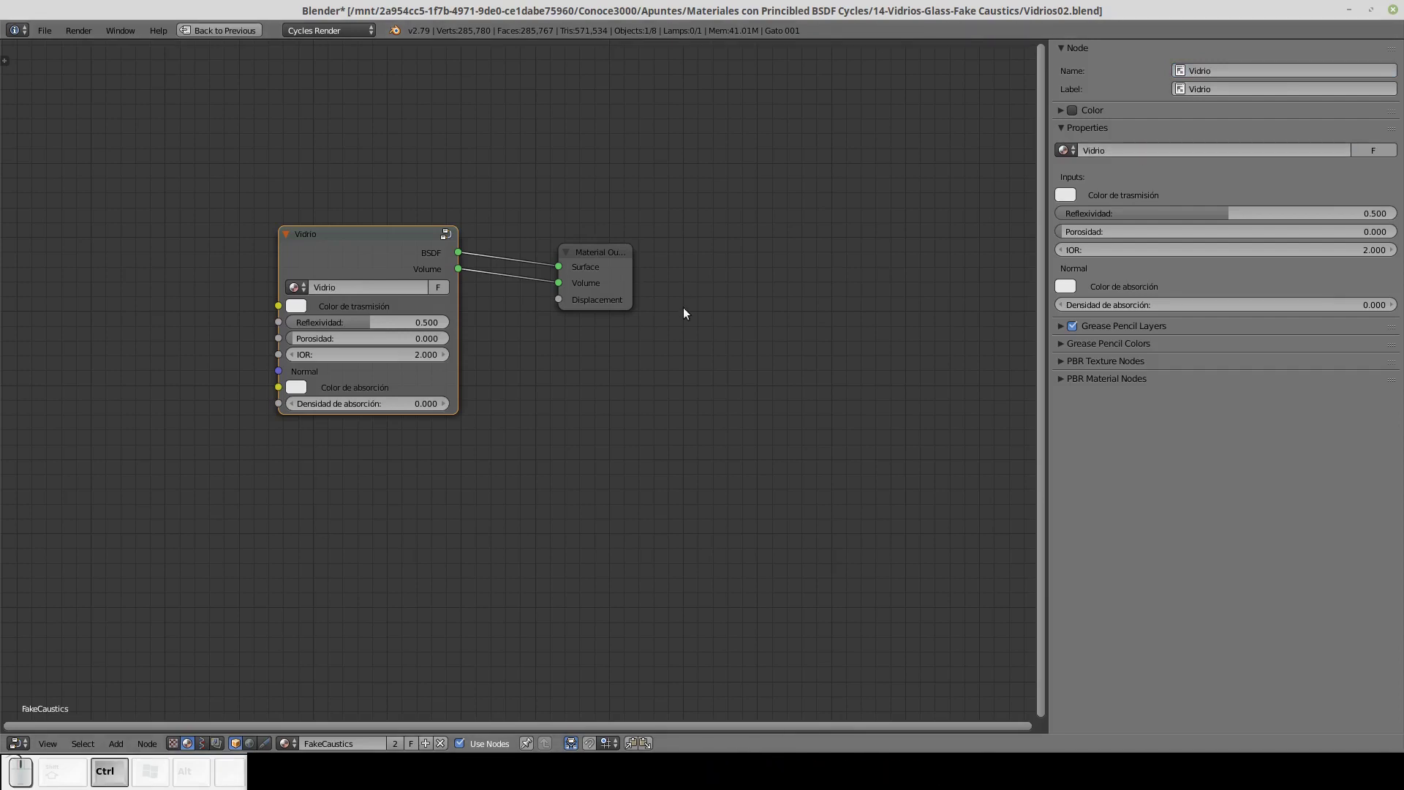
# Restore the split layout with the 3D view, hide the sidebar and pan the Vidrio node tree into view.
pyautogui.press('ctrl+Down')
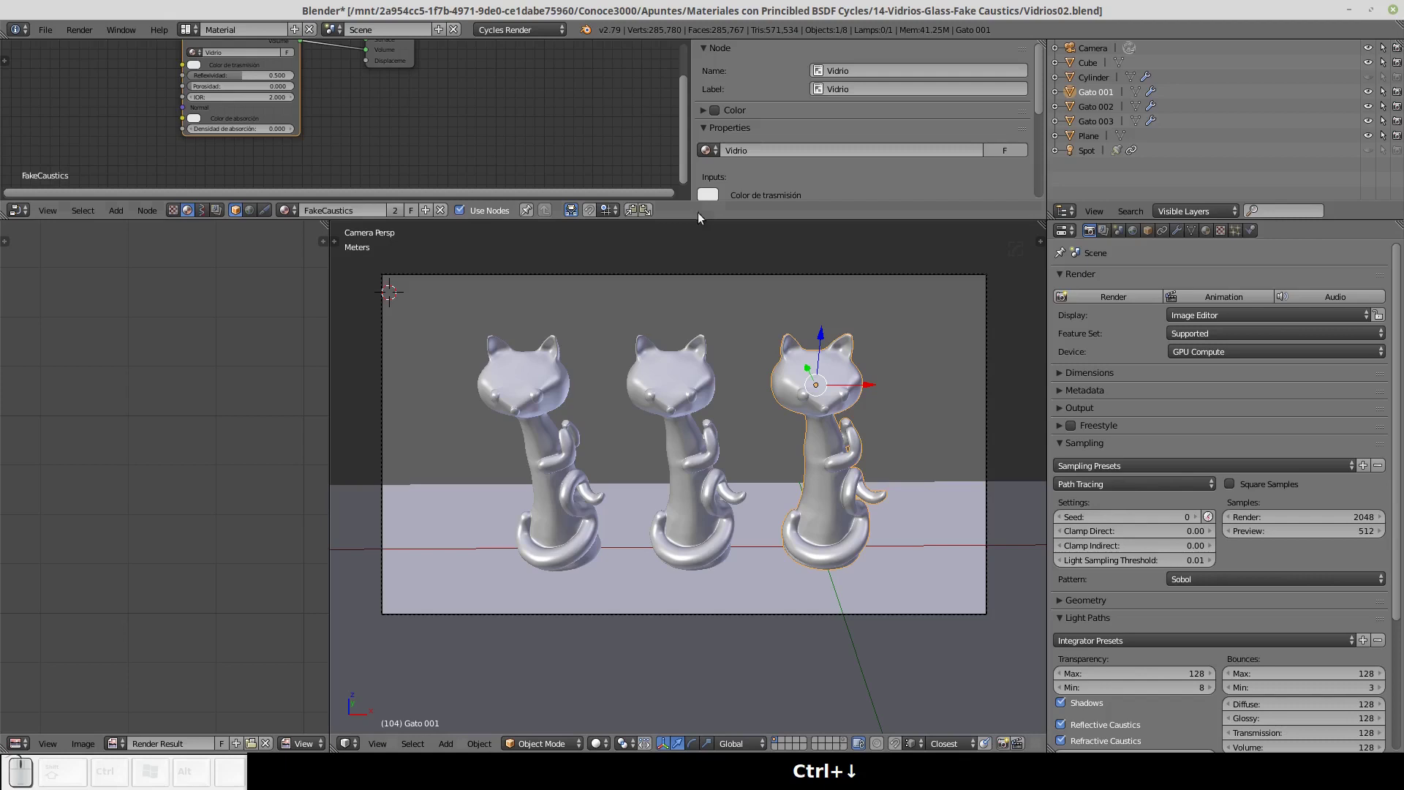
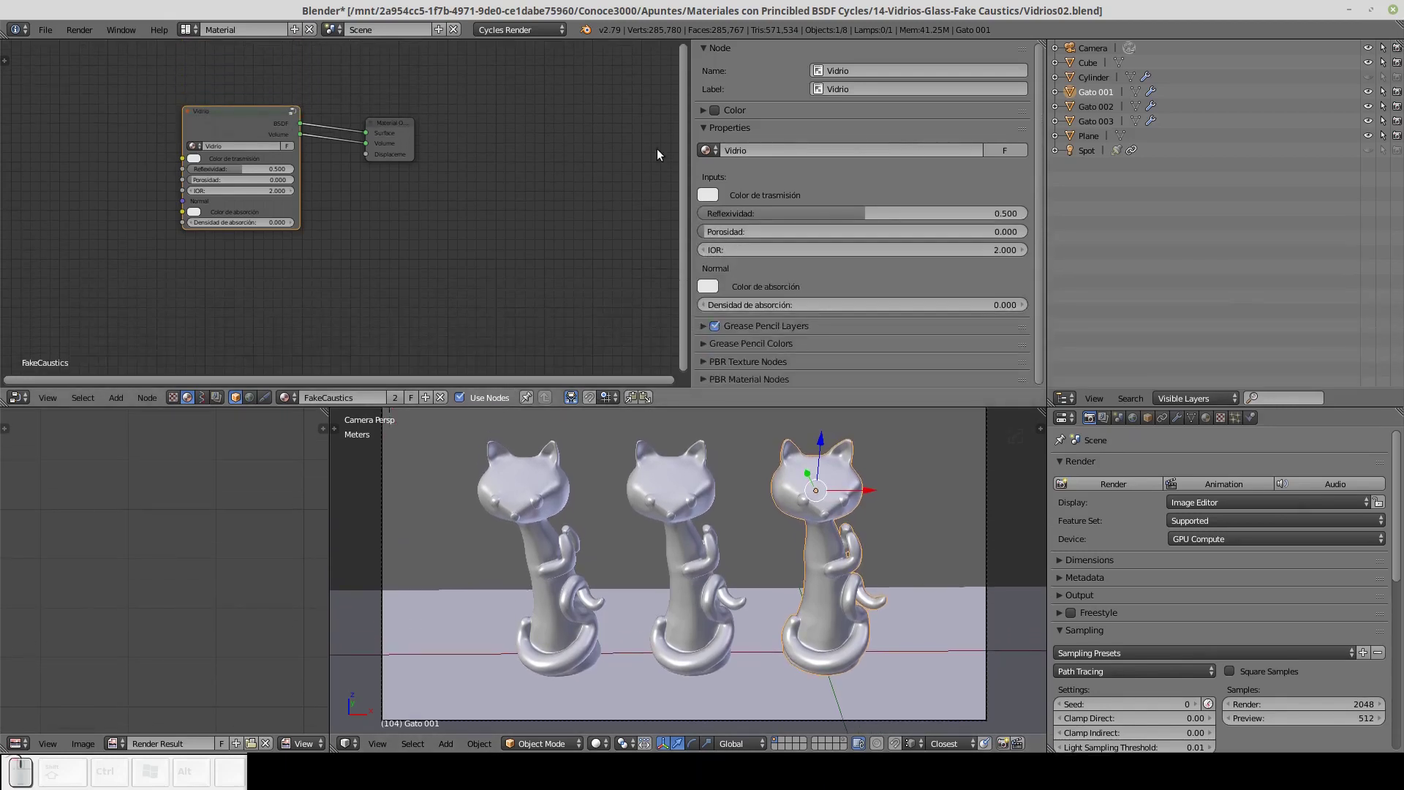
pyautogui.press('n')
pyautogui.click(600, 12)
pyautogui.click(575, 129)
pyautogui.moveTo(448, 116); pyautogui.dragTo(479, 59)
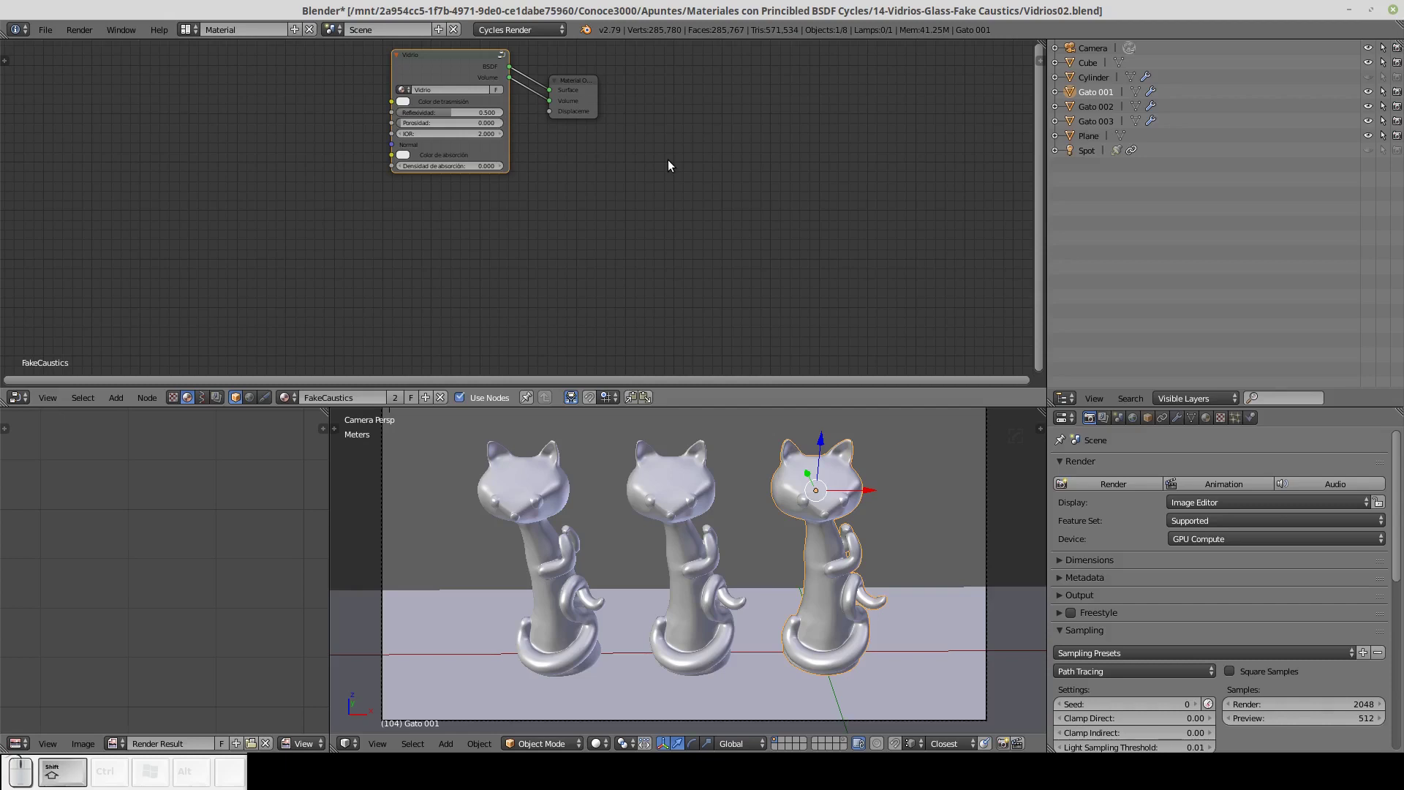
# Add a Transparent BSDF node and switch the 3D viewport to rendered preview.
pyautogui.press('shift+a')
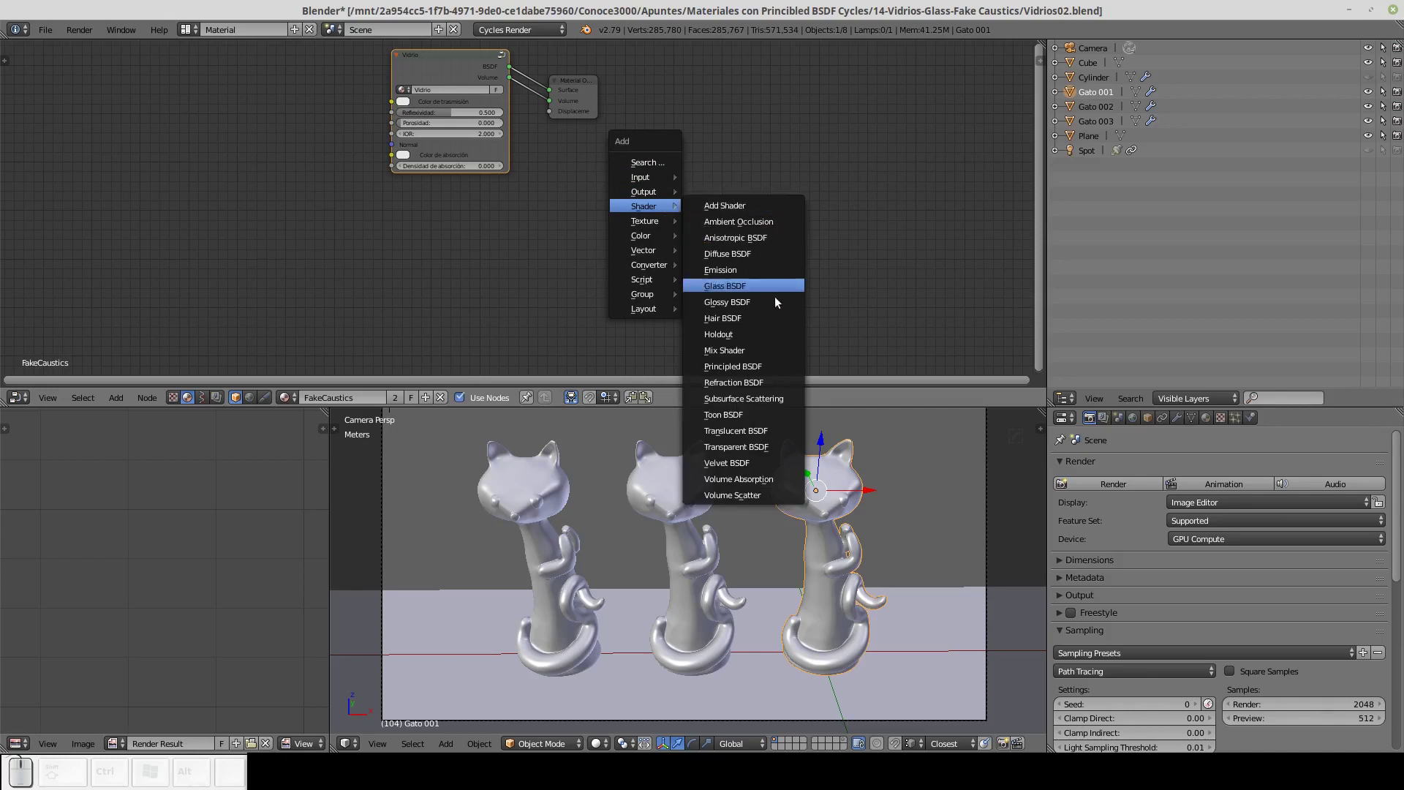
pyautogui.click(751, 447)
pyautogui.click(621, 180)
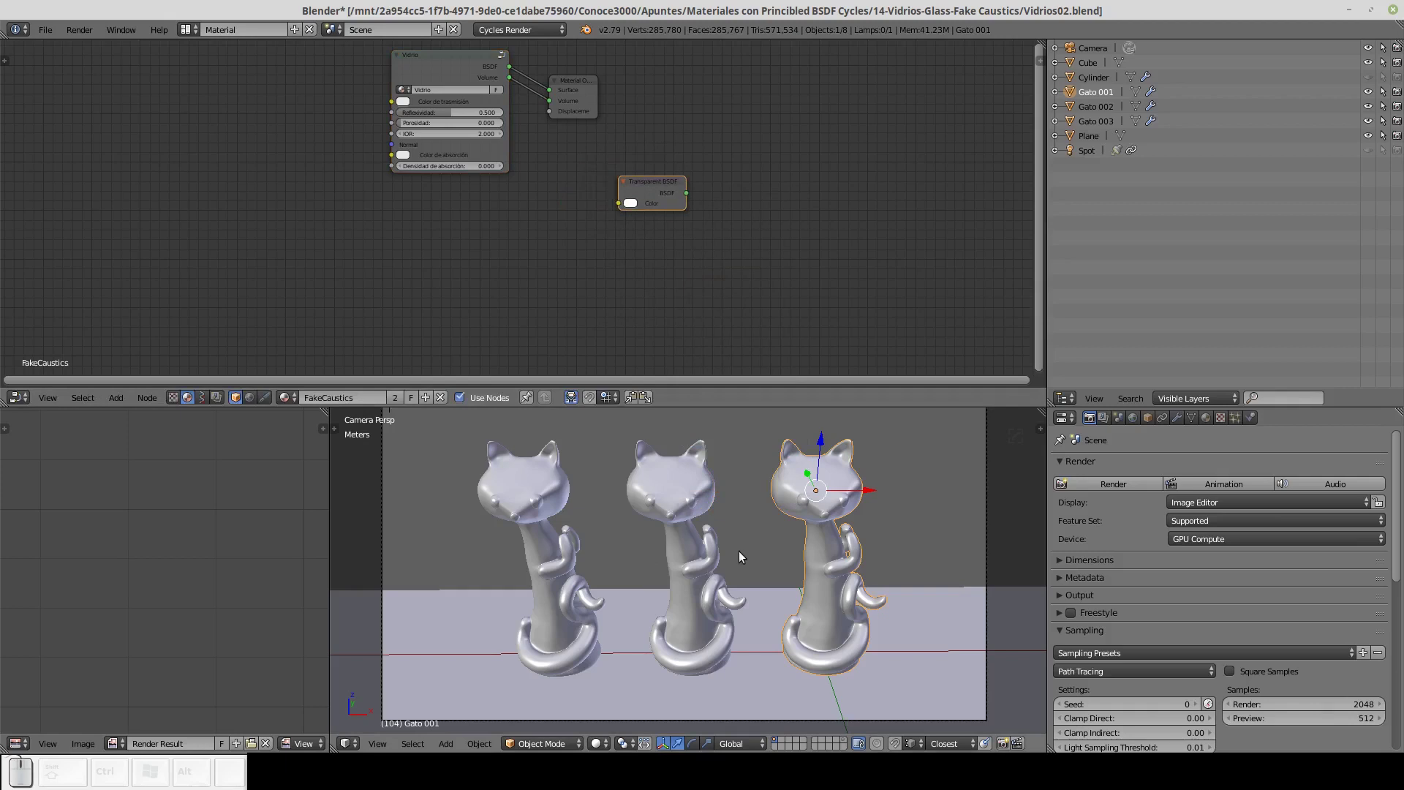
pyautogui.press('z')
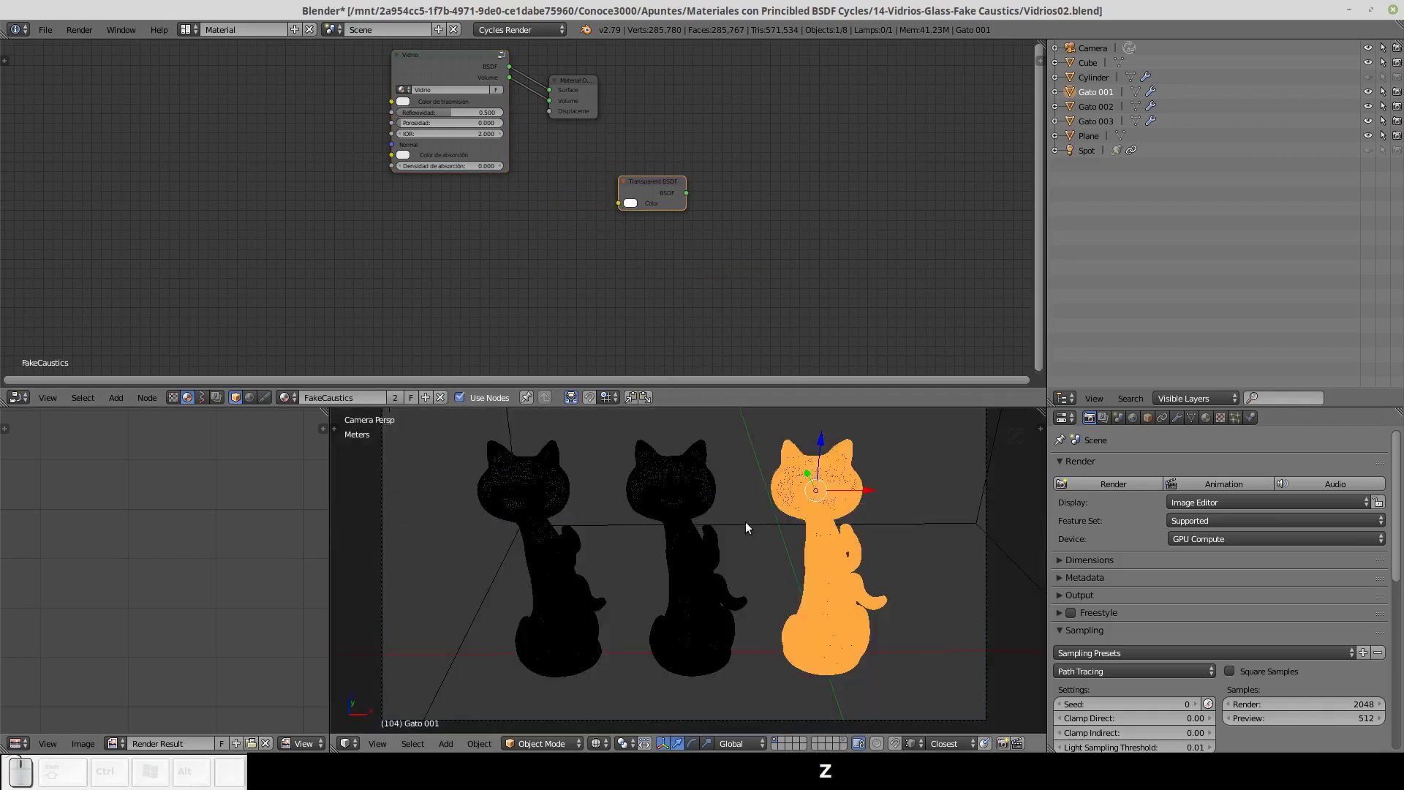
pyautogui.press('z')
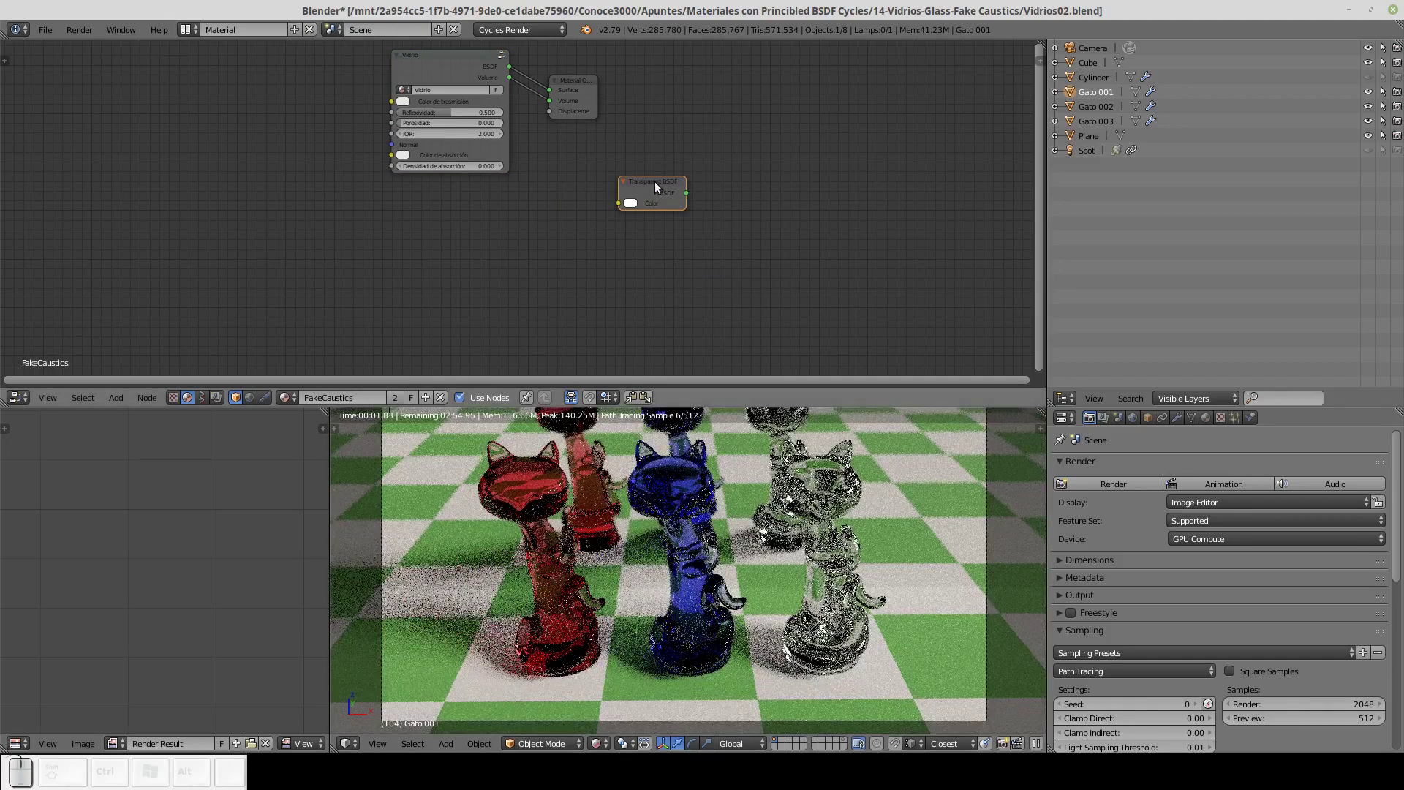
# Place the Transparent BSDF below the group and plug it into the Material Output surface.
pyautogui.click(658, 187)
pyautogui.moveTo(659, 188); pyautogui.dragTo(534, 208)
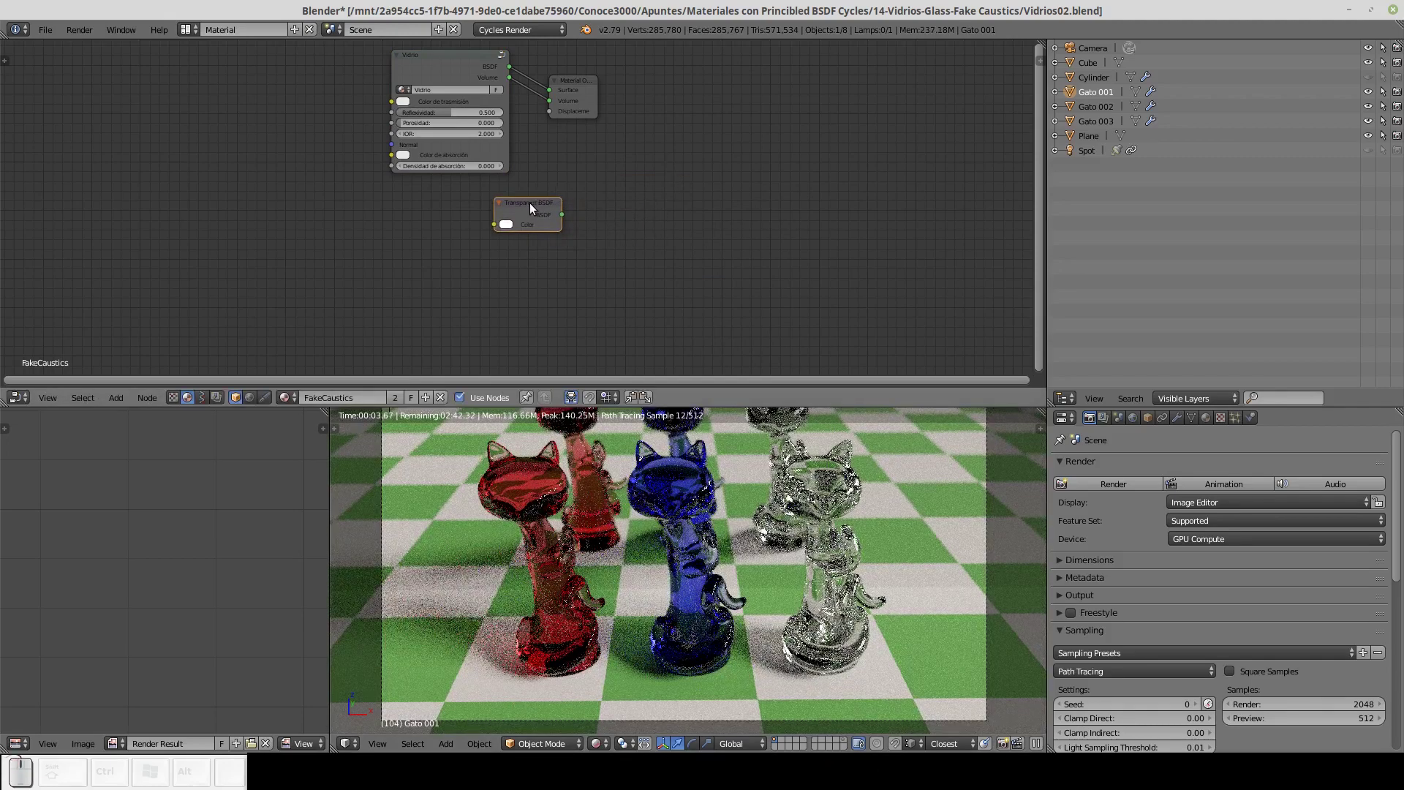
pyautogui.click(534, 208)
pyautogui.moveTo(582, 87); pyautogui.dragTo(543, 218)
pyautogui.moveTo(524, 208); pyautogui.dragTo(572, 218)
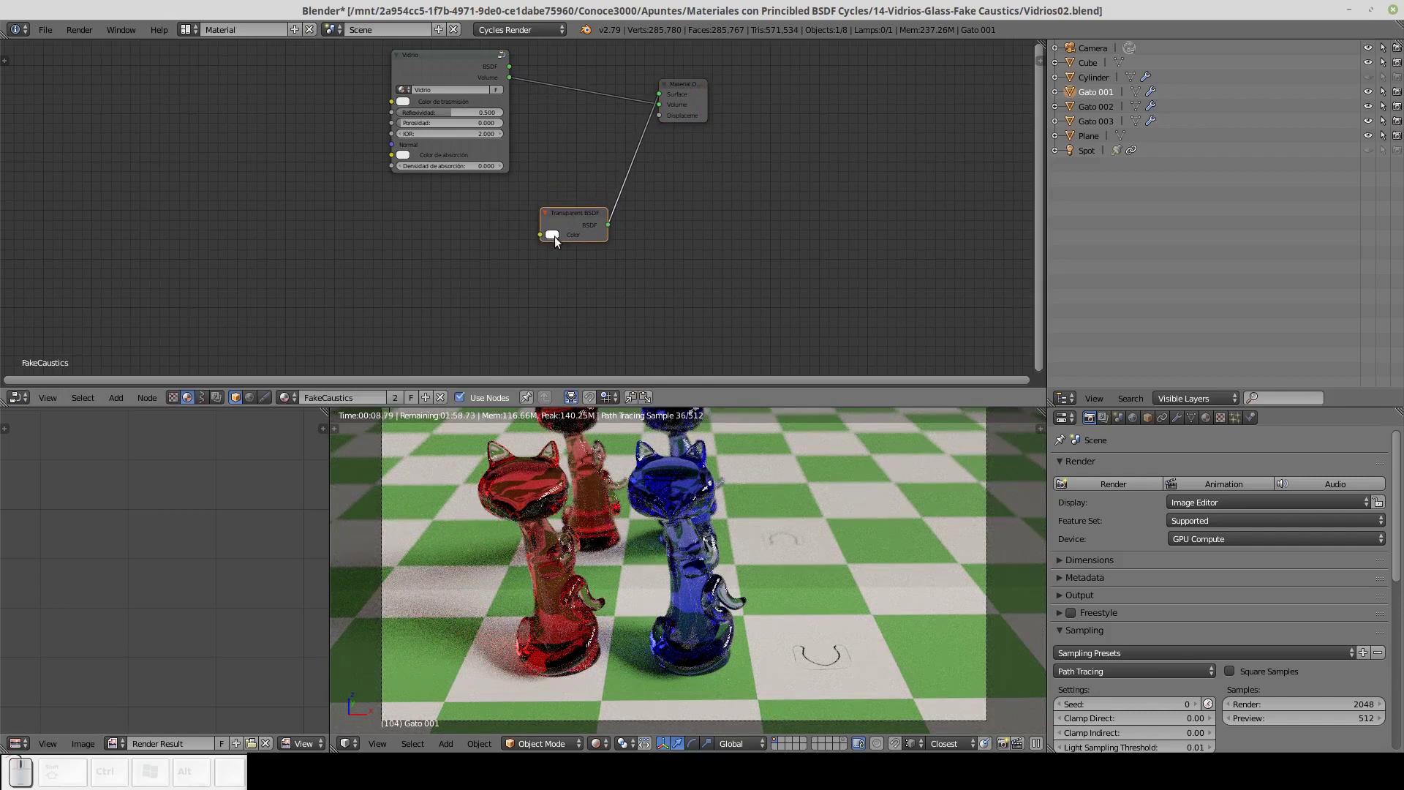
# Try a blue transparent colour, undo it, and set the Transparent BSDF colour to white.
pyautogui.click(559, 241)
pyautogui.click(605, 124)
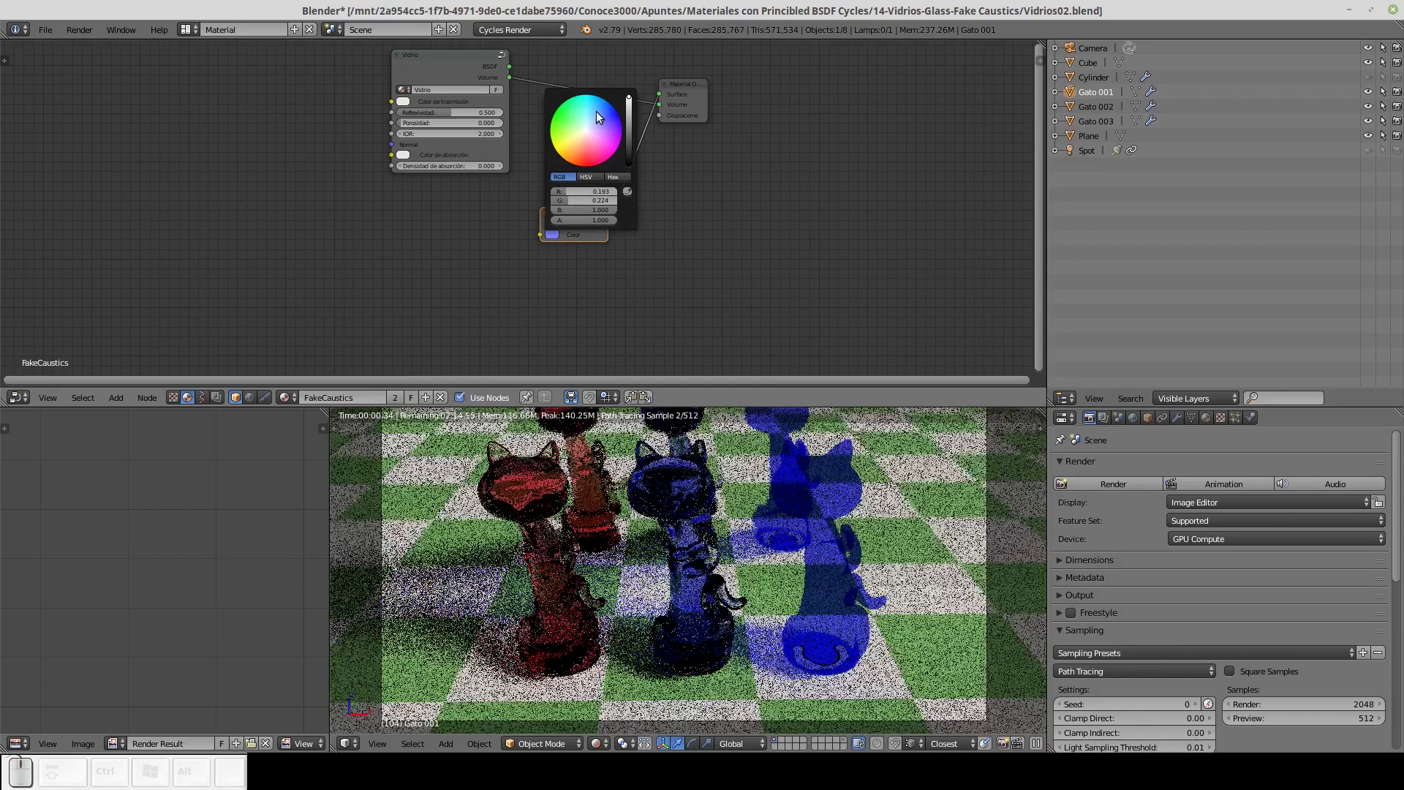
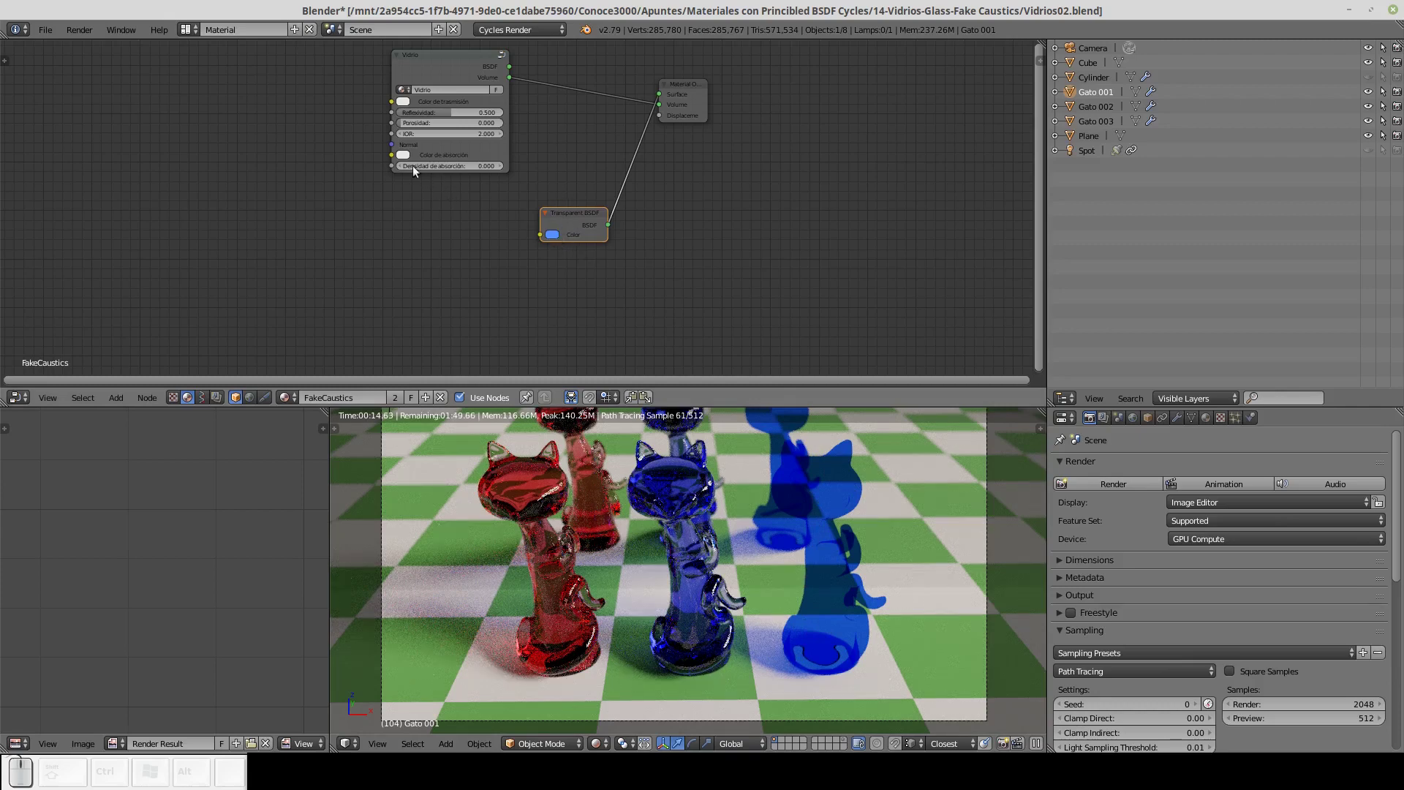
pyautogui.press('c')
pyautogui.press('ctrl+v')
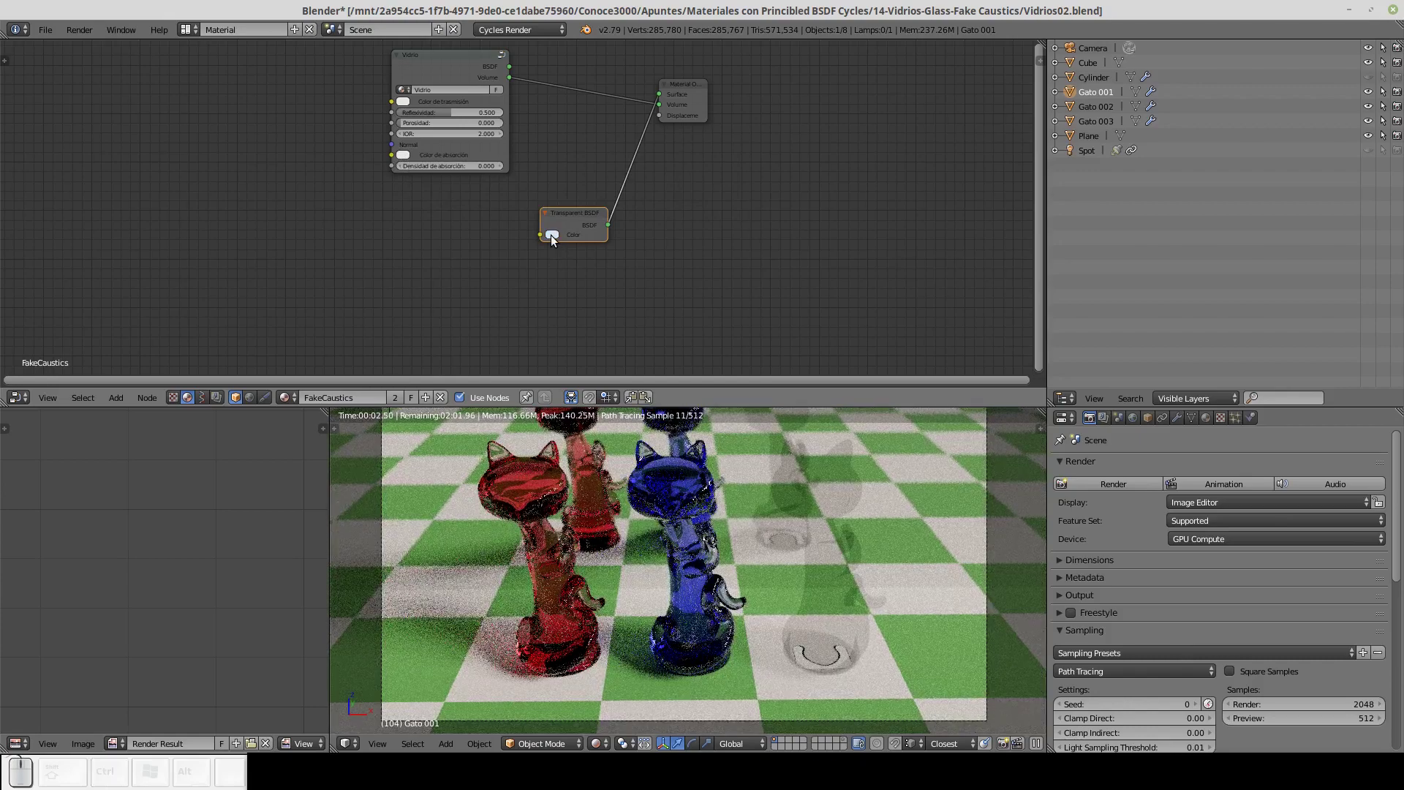
pyautogui.click(558, 241)
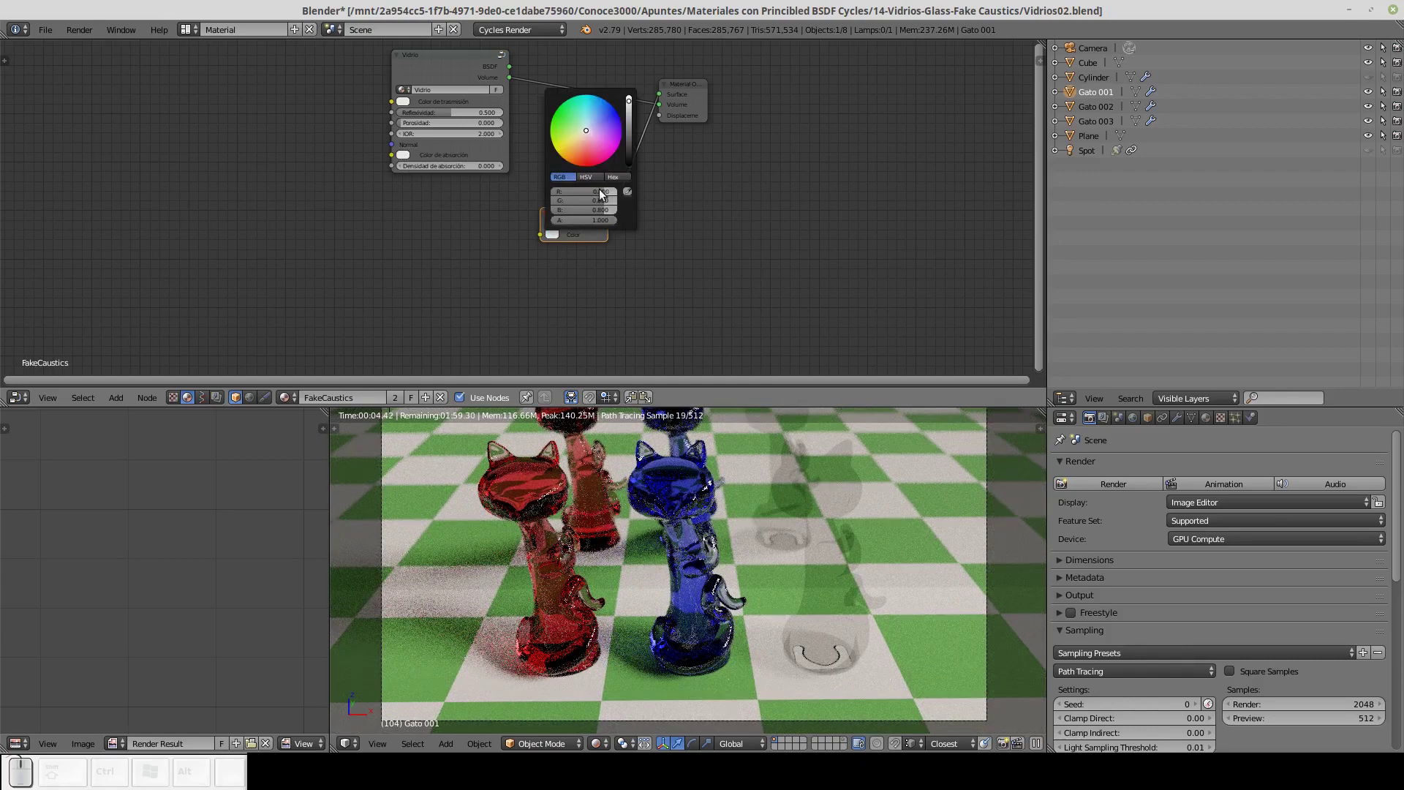
pyautogui.click(607, 196)
pyautogui.click(602, 202)
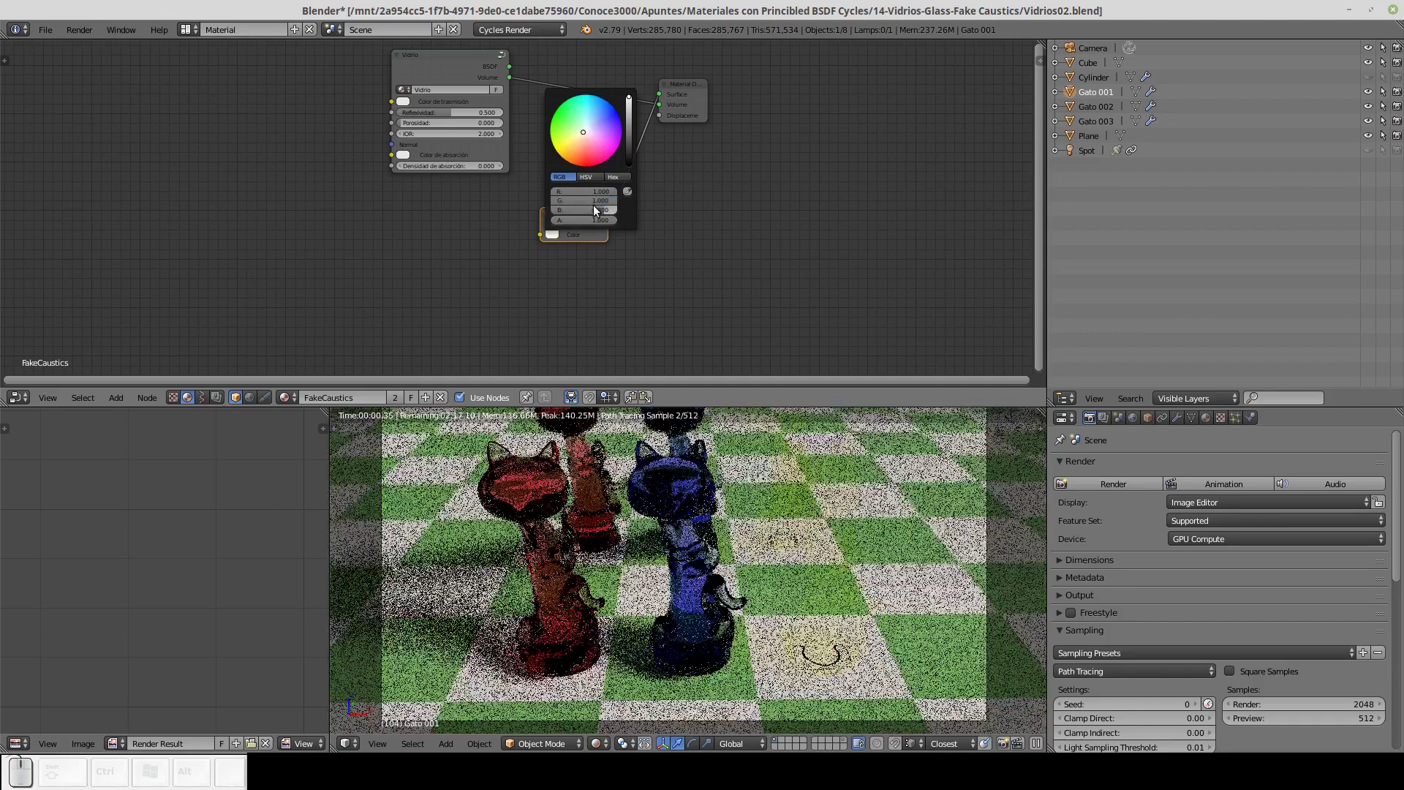
pyautogui.moveTo(599, 210); pyautogui.dragTo(708, 213)
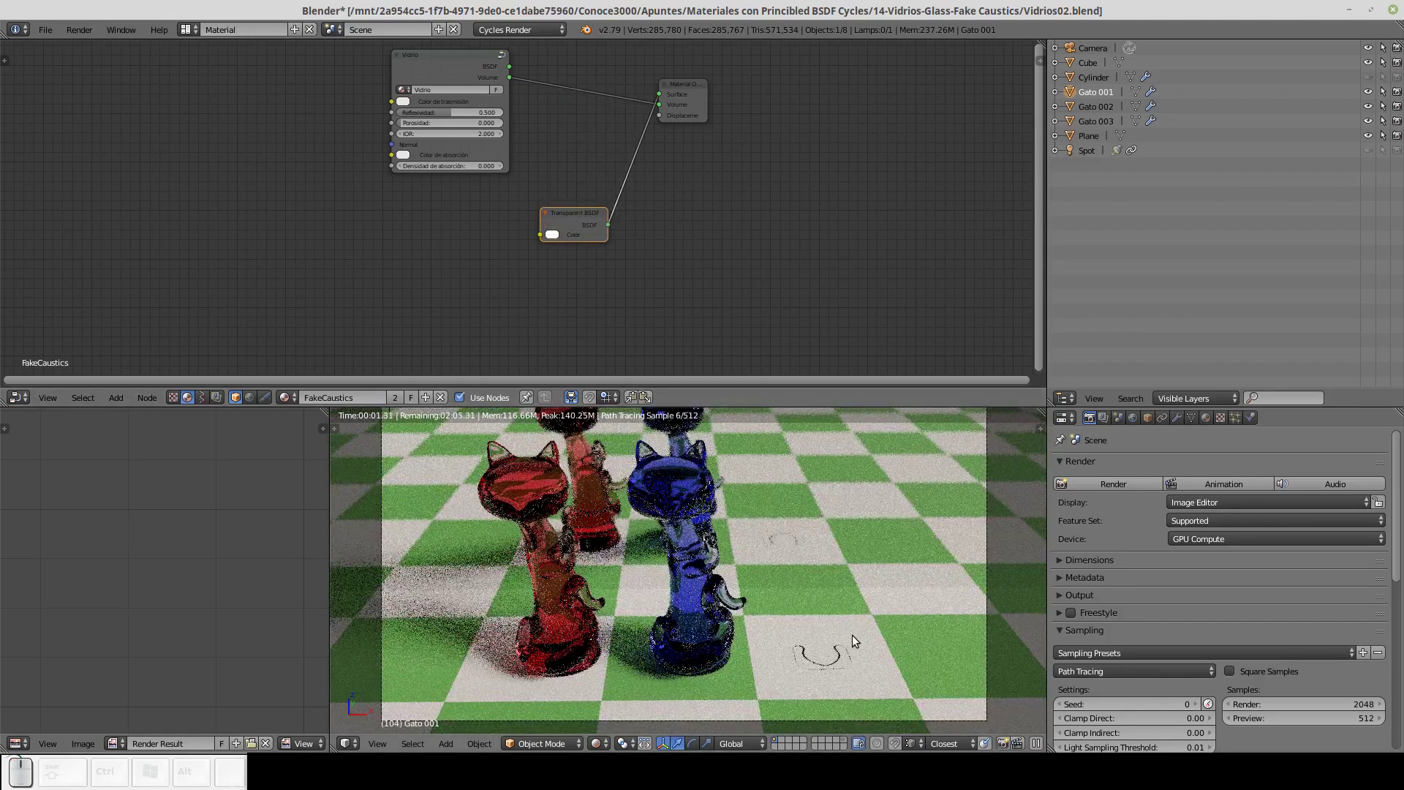
pyautogui.moveTo(578, 219); pyautogui.dragTo(609, 226)
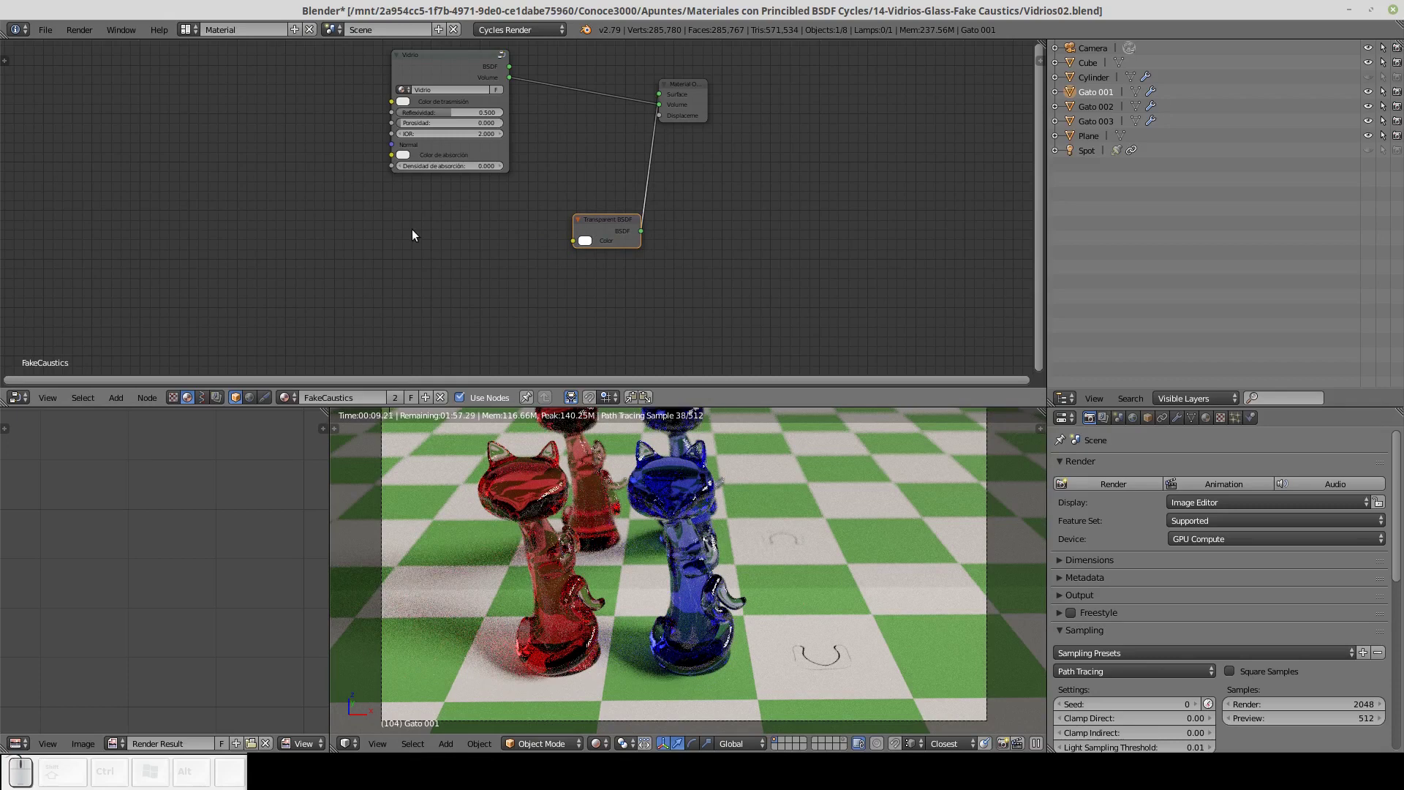
# Add a Layer Weight input node and an Invert colour node beside the Transparent BSDF.
pyautogui.press('shift+a')
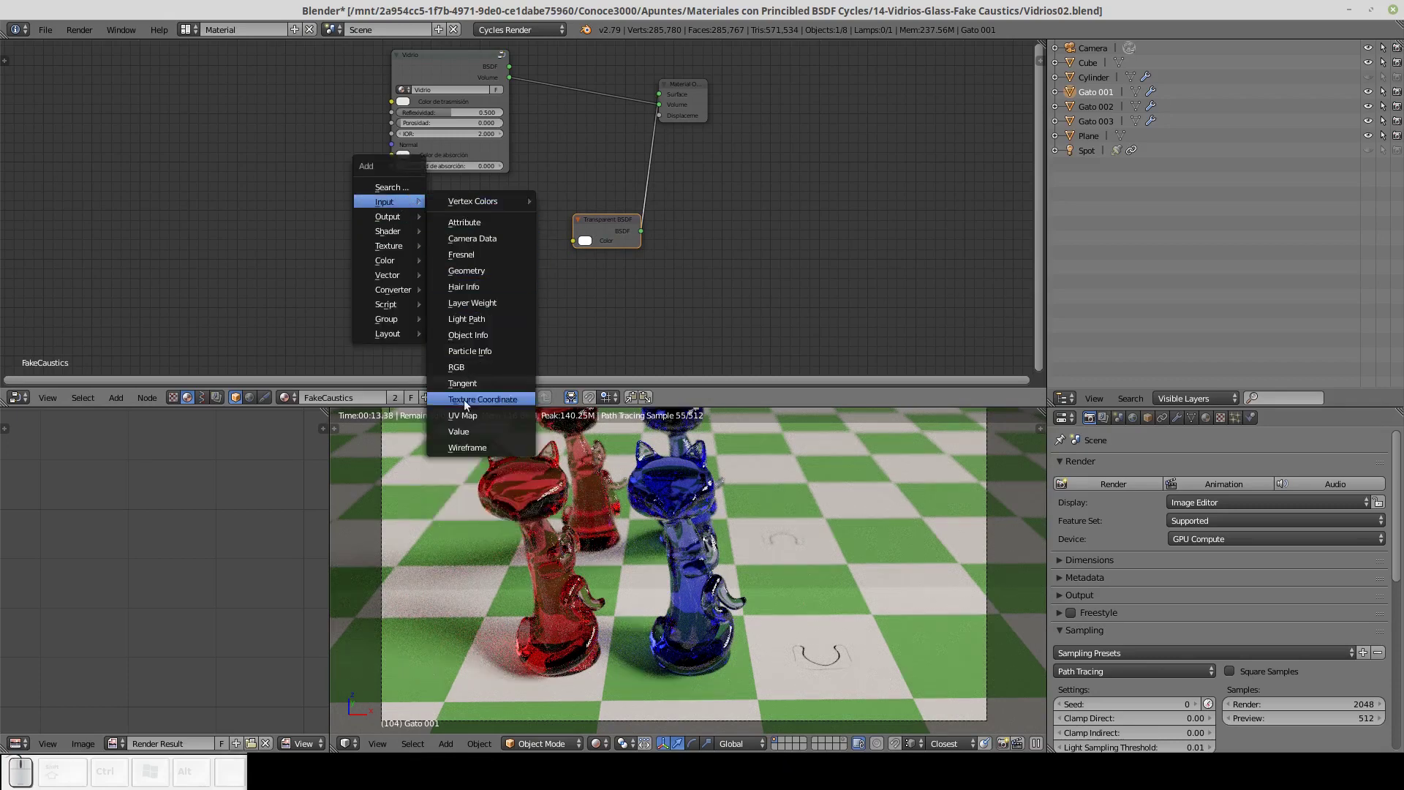
pyautogui.click(470, 311)
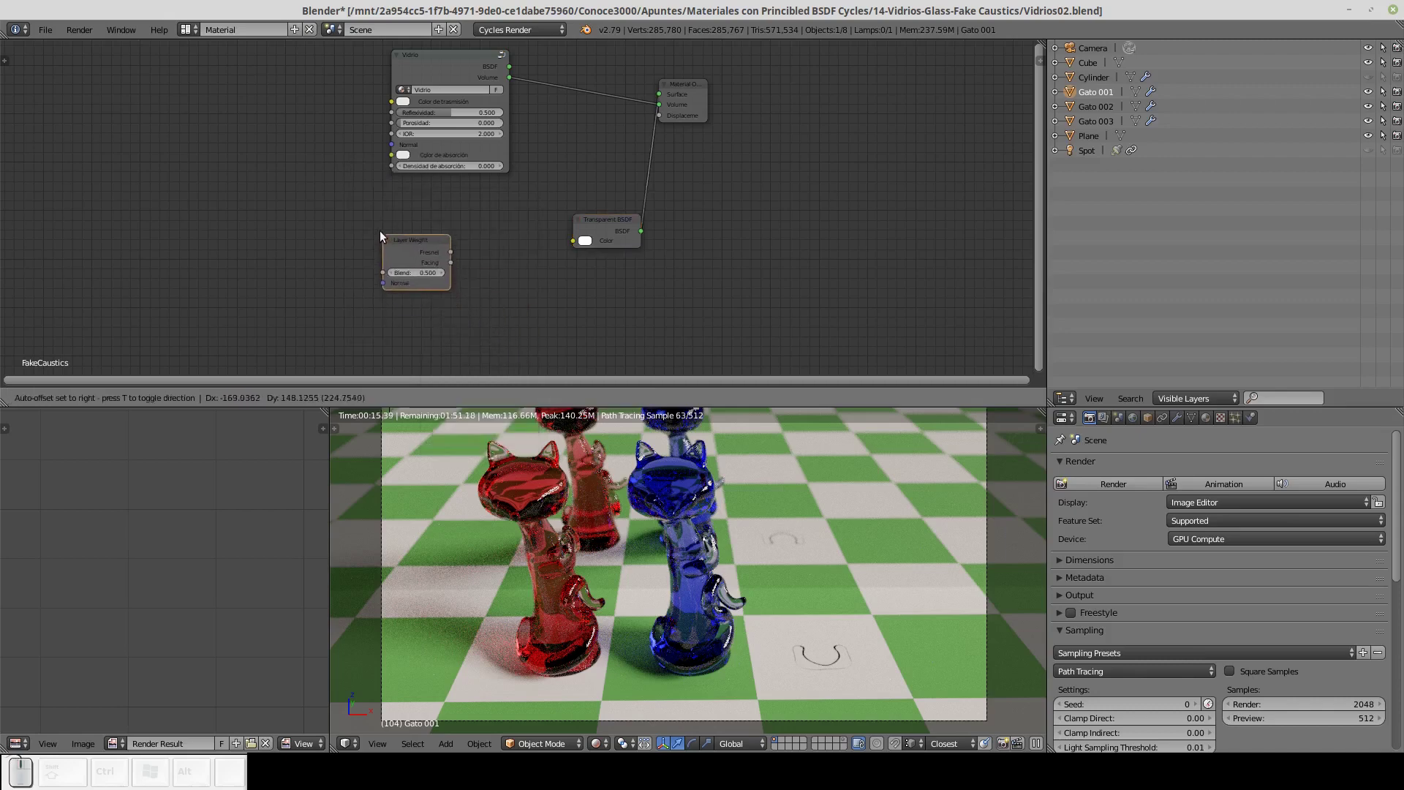
pyautogui.click(375, 223)
pyautogui.press('shift+a')
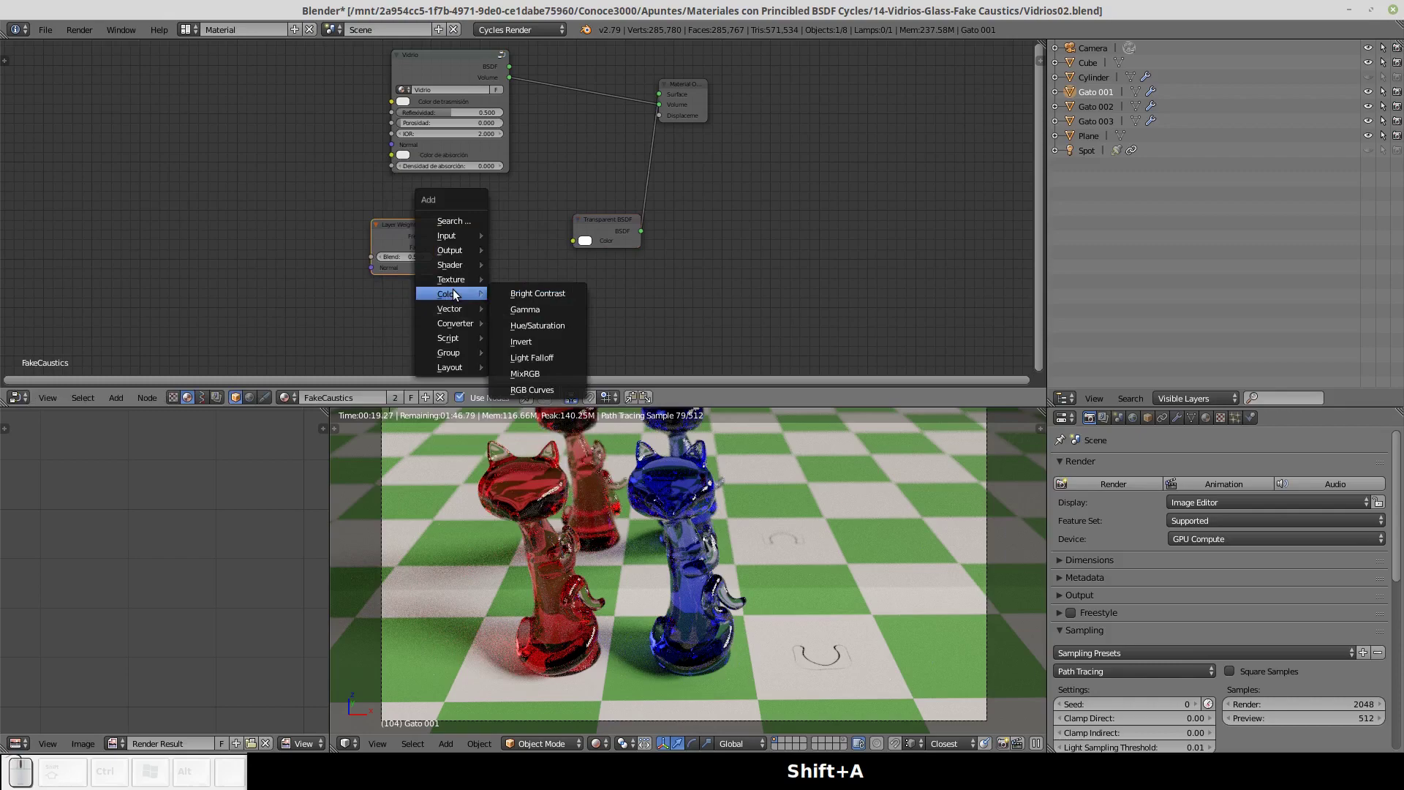
pyautogui.click(544, 348)
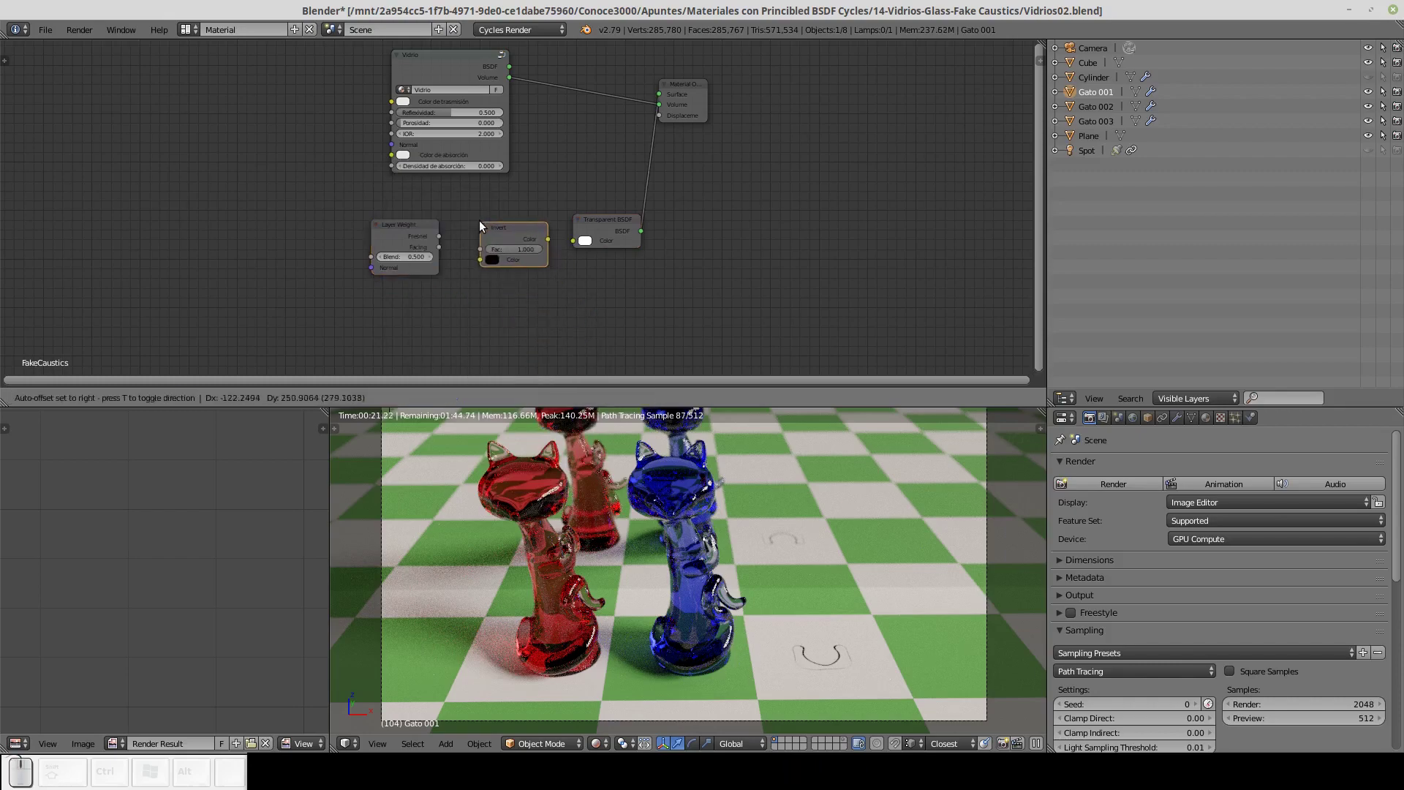
pyautogui.click(482, 223)
# Preview the Layer Weight Facing output on the cats and orbit the rendered view closer to them.
pyautogui.click(418, 233)
pyautogui.click(416, 230)
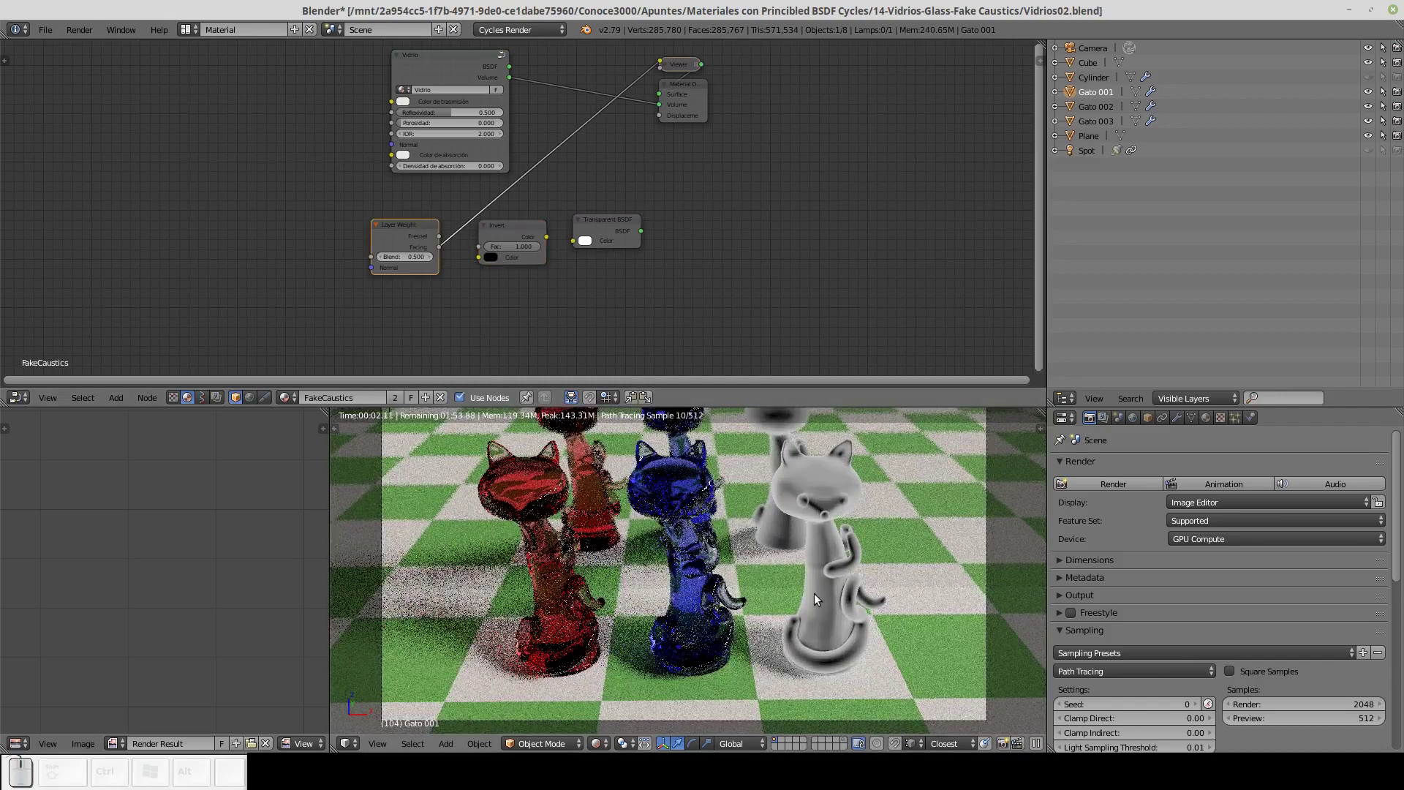
pyautogui.press('1')
pyautogui.click(818, 532)
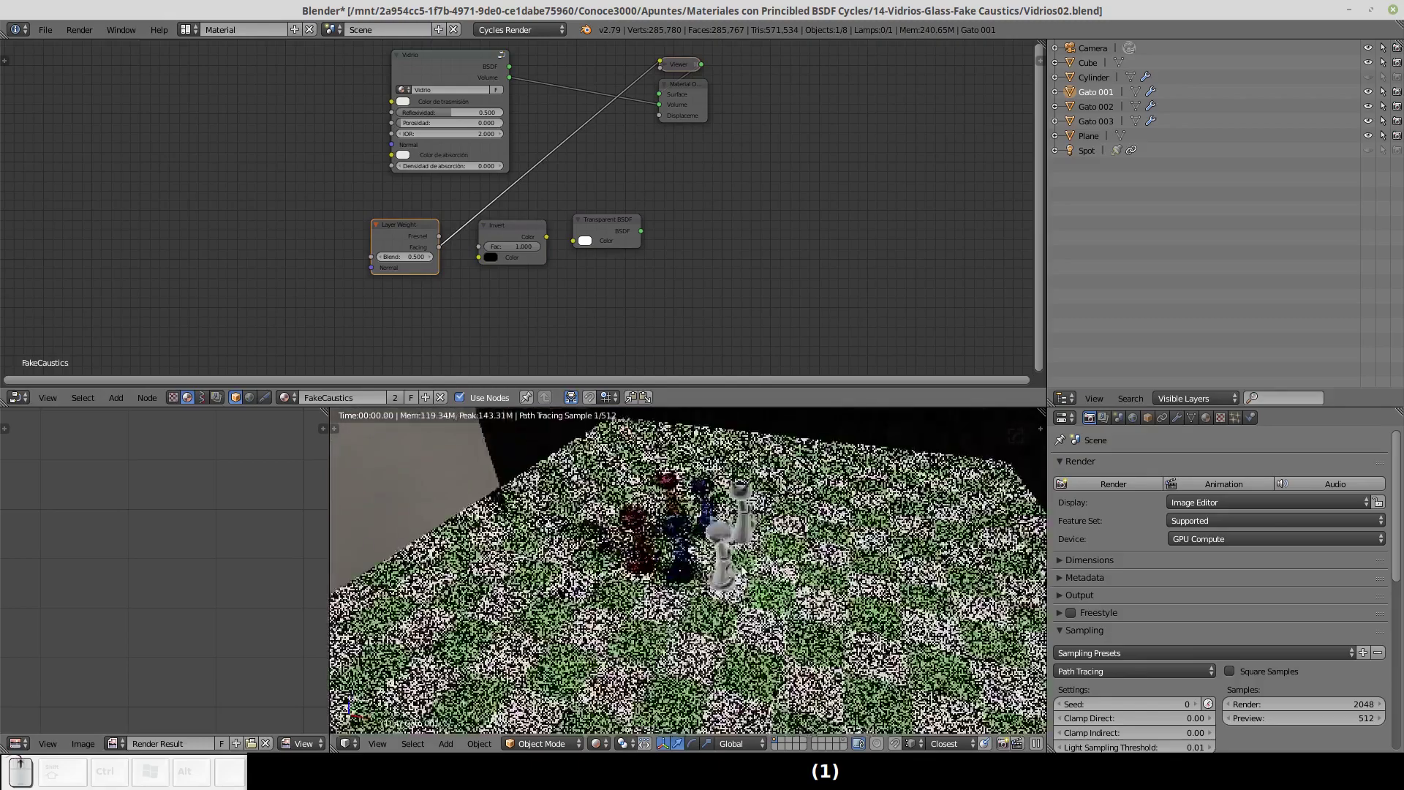
pyautogui.moveTo(754, 556); pyautogui.dragTo(796, 511)
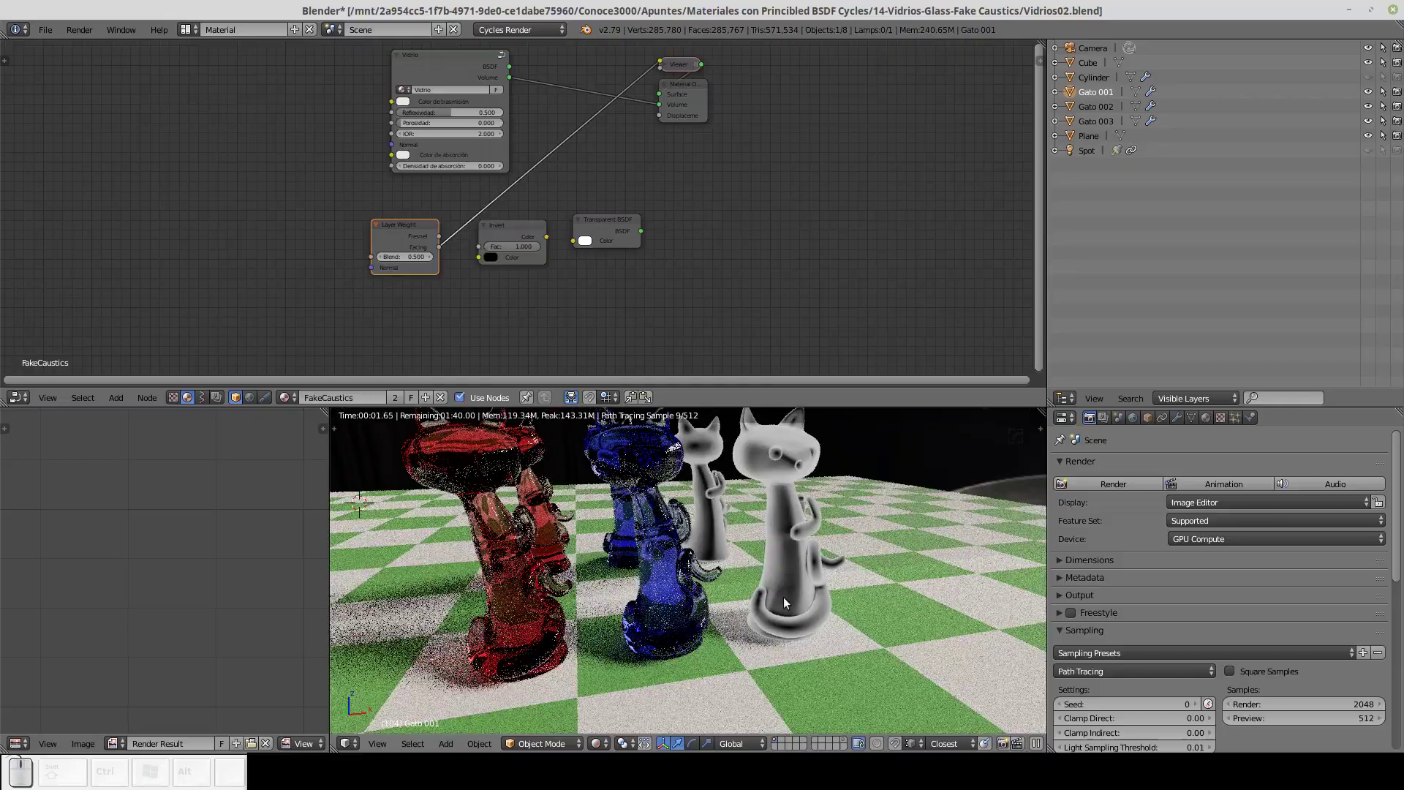
pyautogui.moveTo(881, 519); pyautogui.dragTo(783, 493)
pyautogui.moveTo(752, 515); pyautogui.dragTo(827, 508)
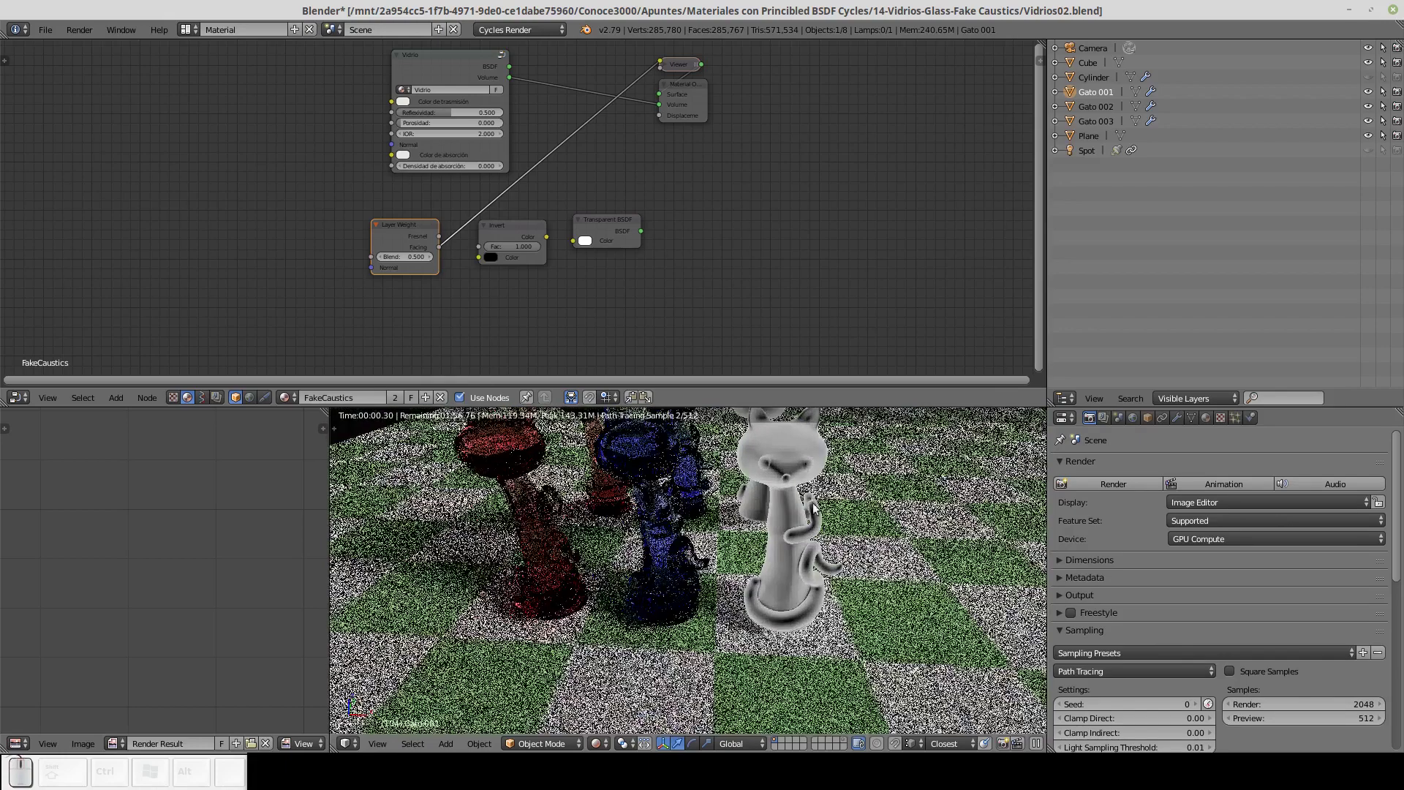
# Hide the blue and red cats in the Outliner, return to rendered shading and frame the remaining cat.
pyautogui.press('z')
pyautogui.click(658, 451)
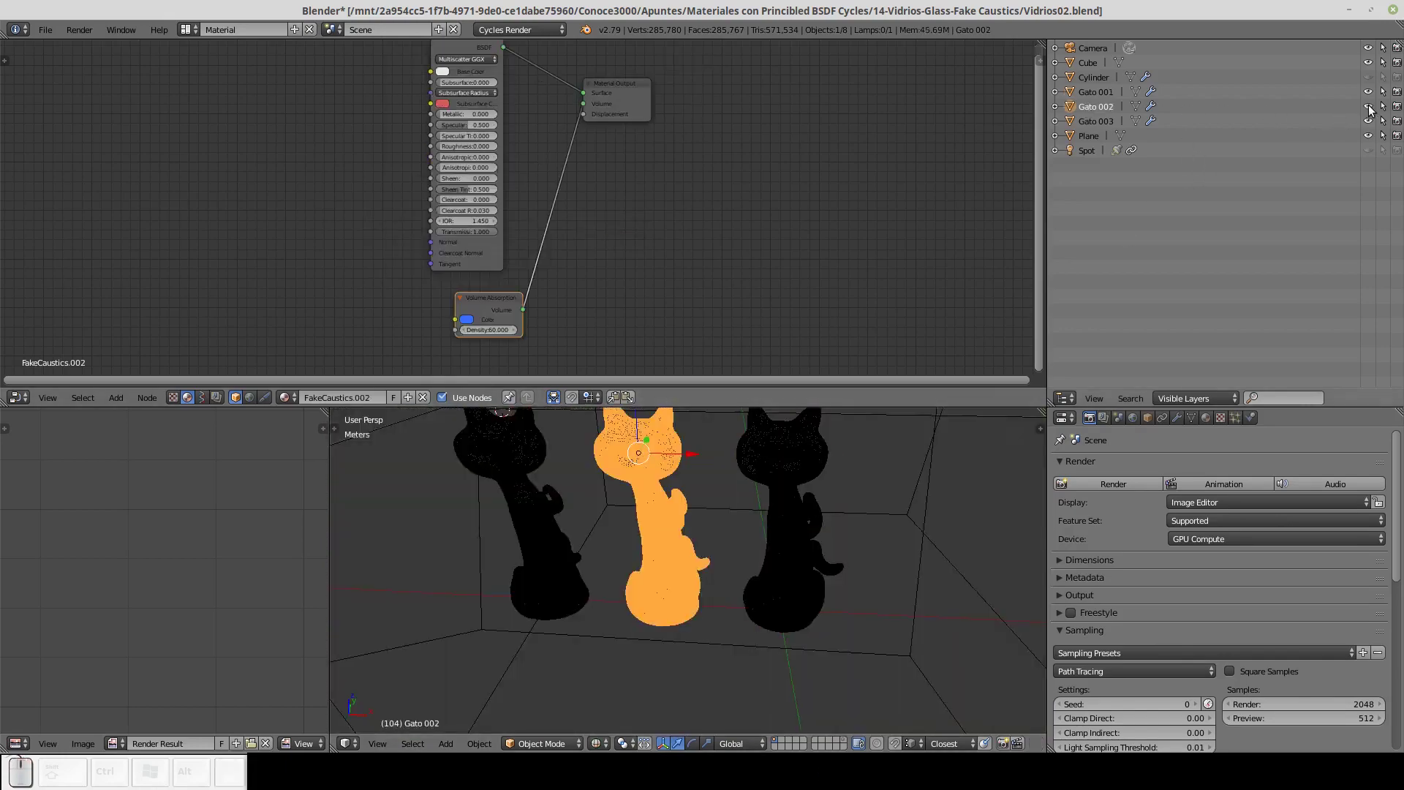
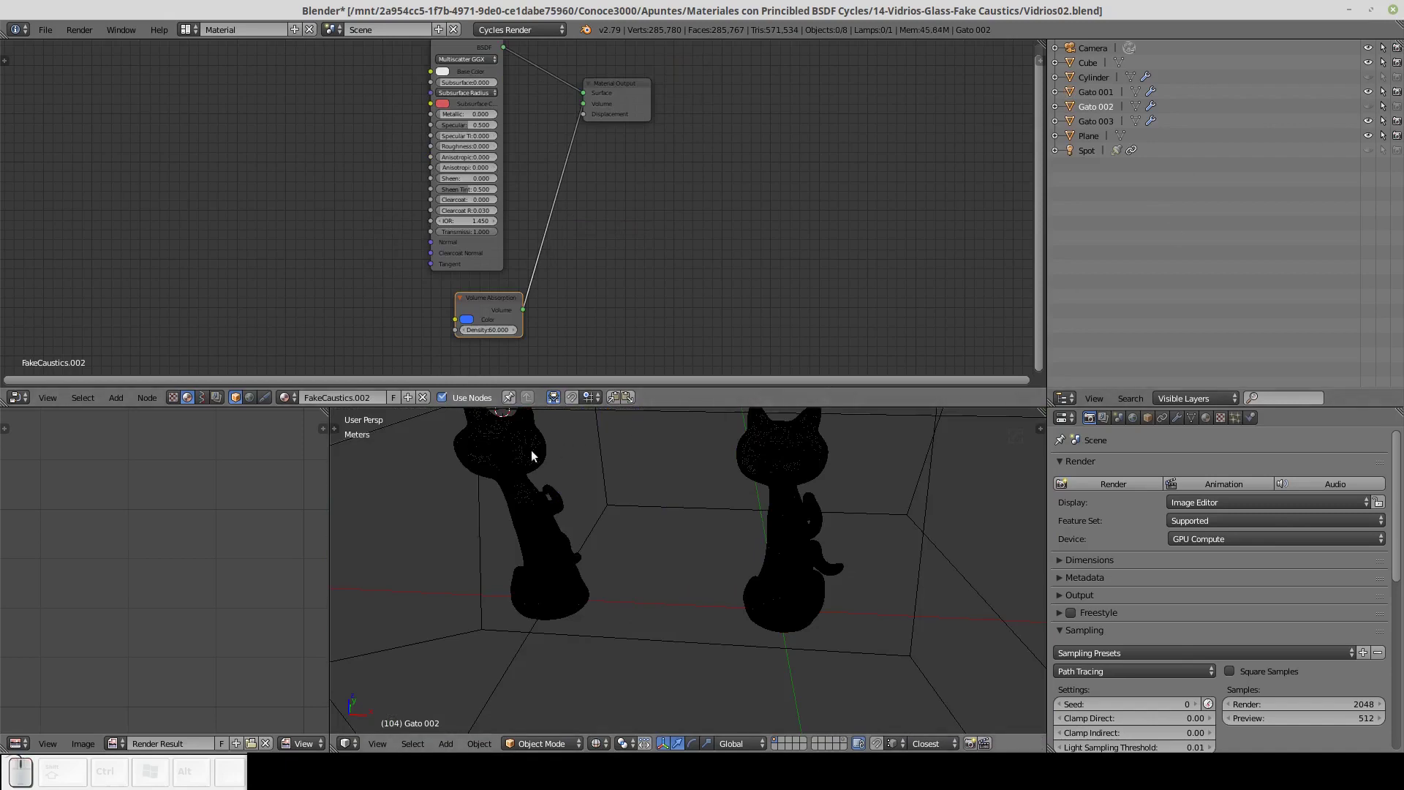
pyautogui.click(535, 456)
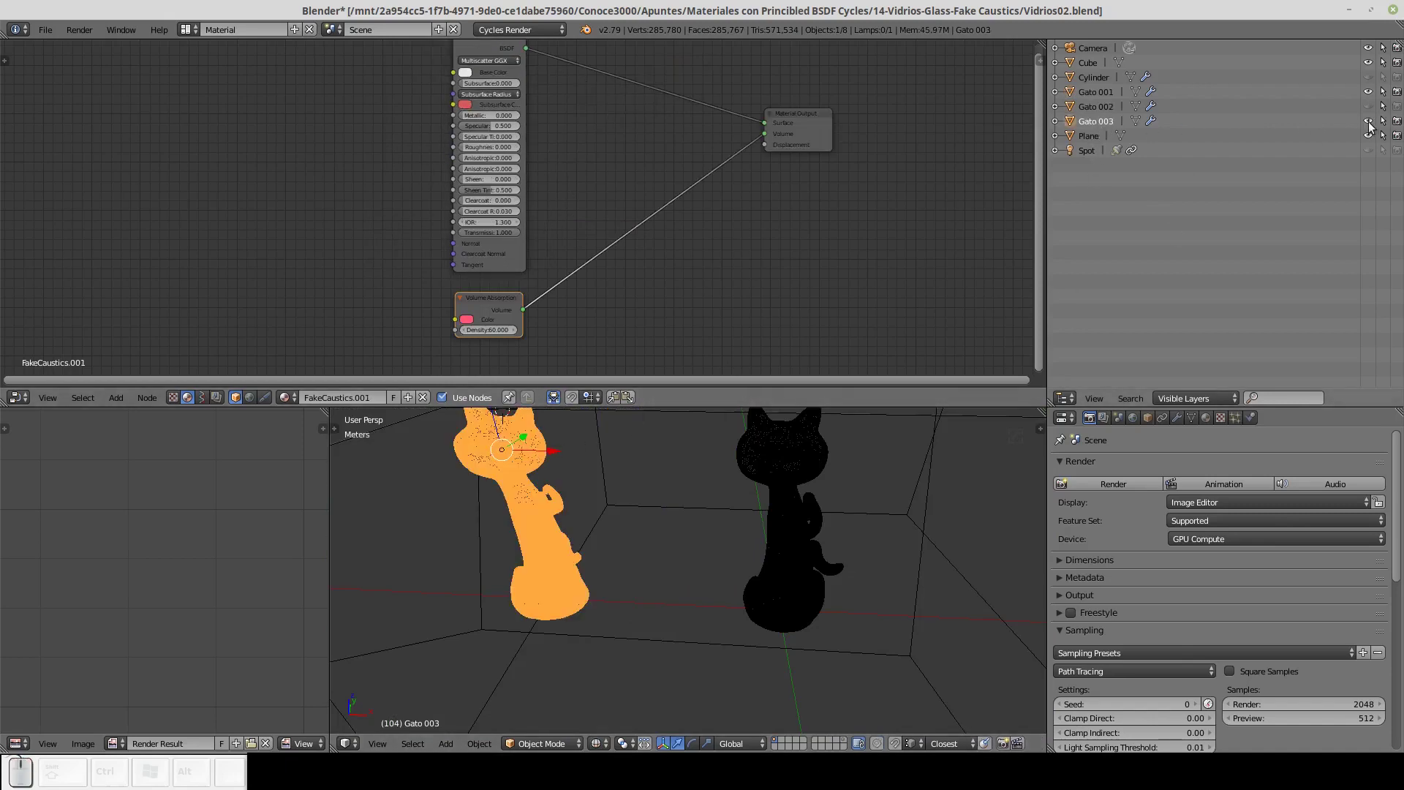
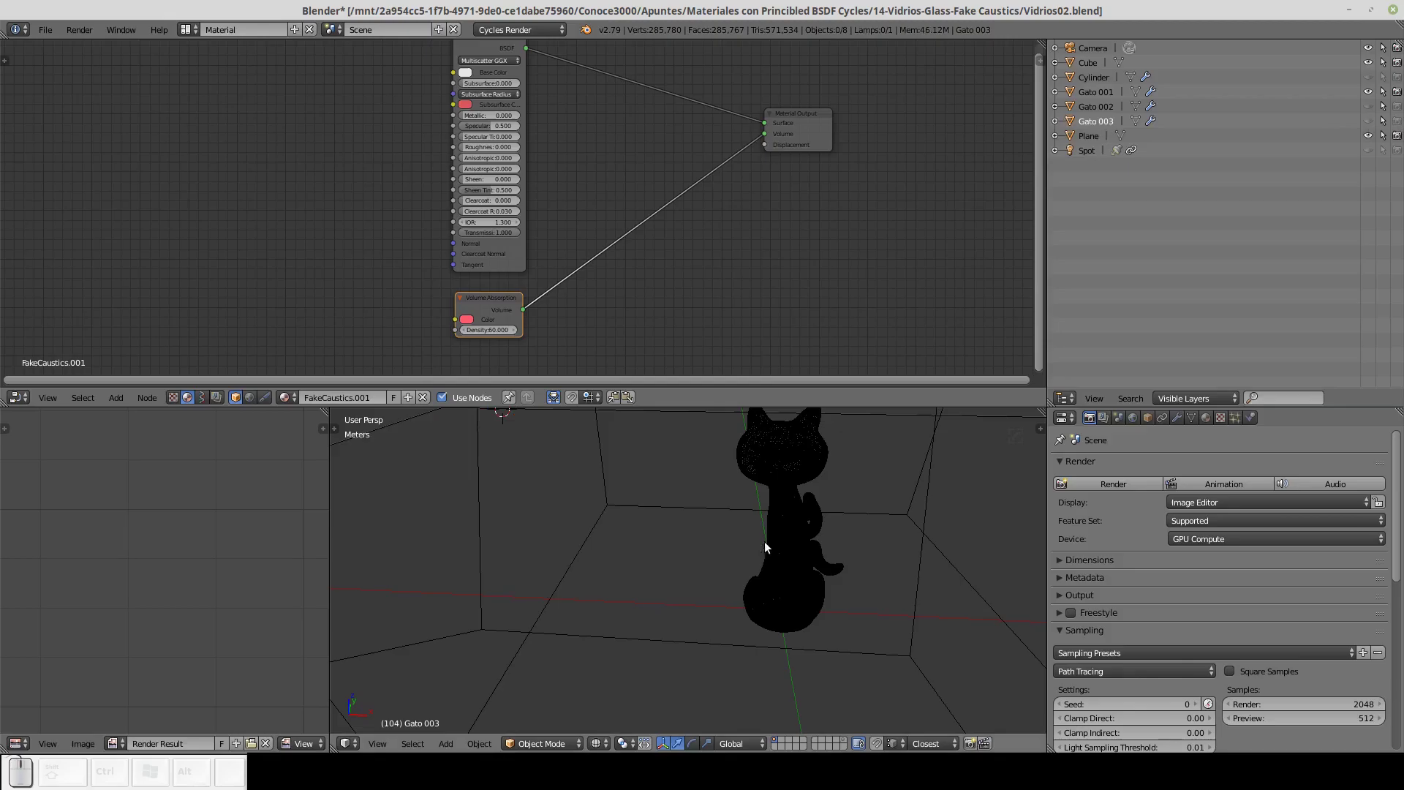
pyautogui.press('shift+z')
pyautogui.moveTo(875, 505); pyautogui.dragTo(924, 476)
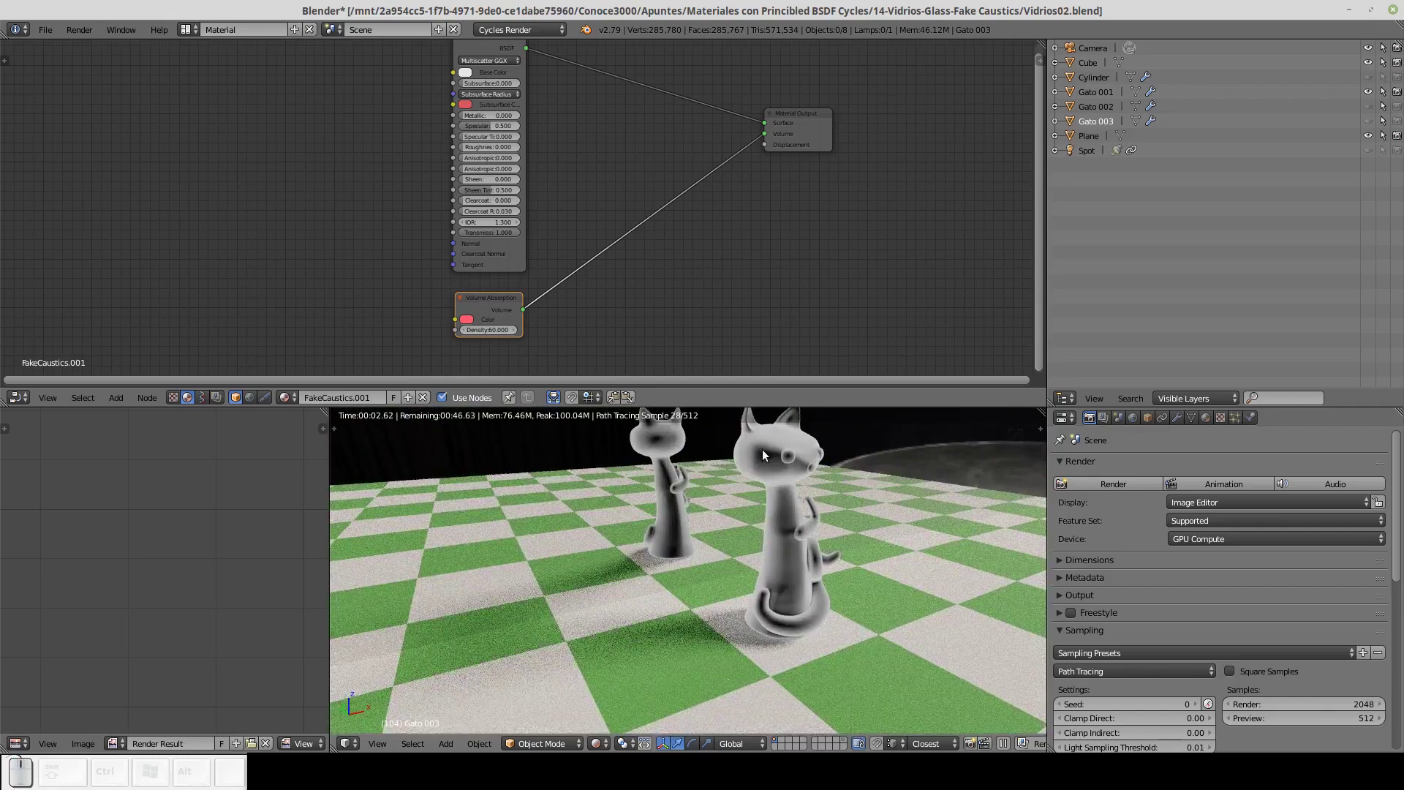
# Wire the clear cat's Layer Weight Facing into the Invert node and preview the inverted result.
pyautogui.click(787, 448)
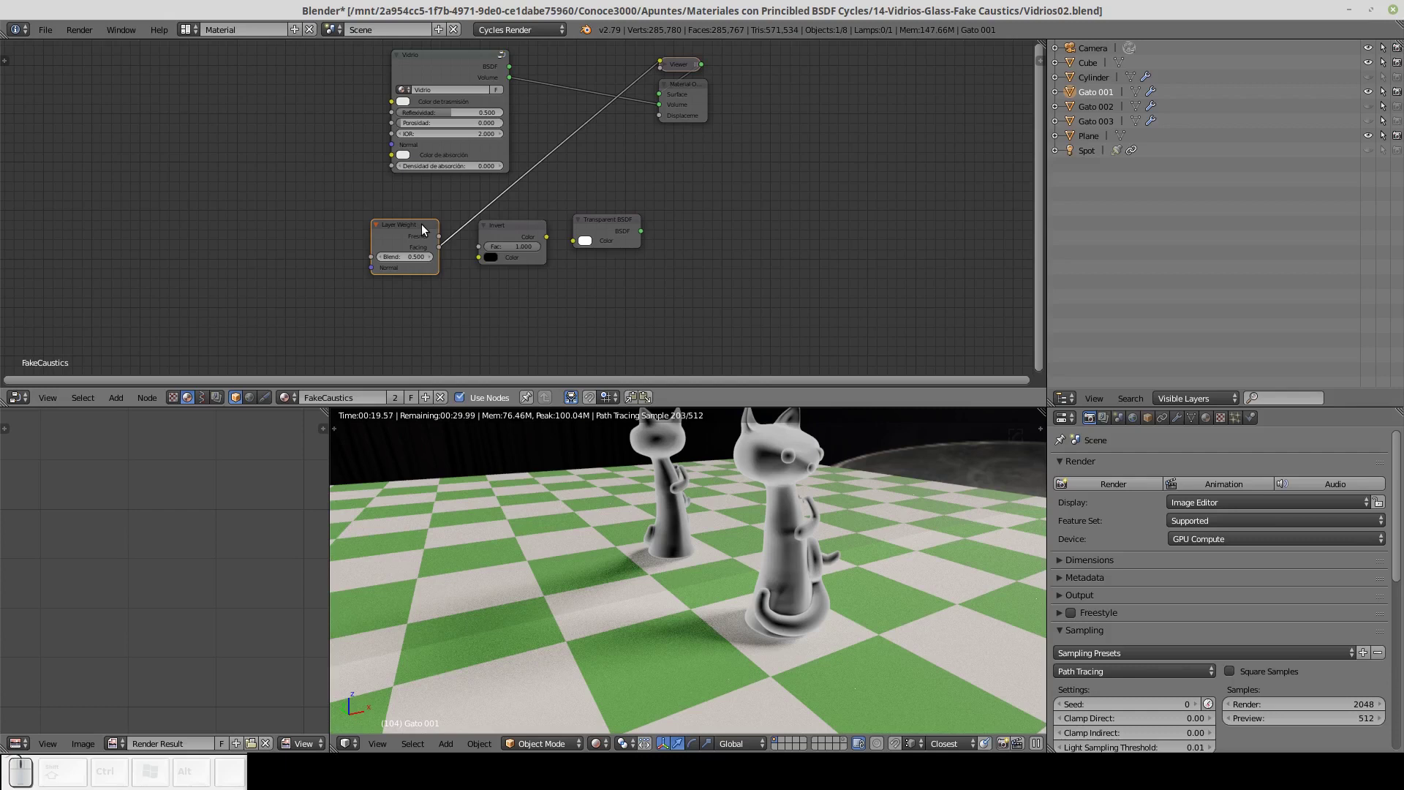
pyautogui.click(514, 230)
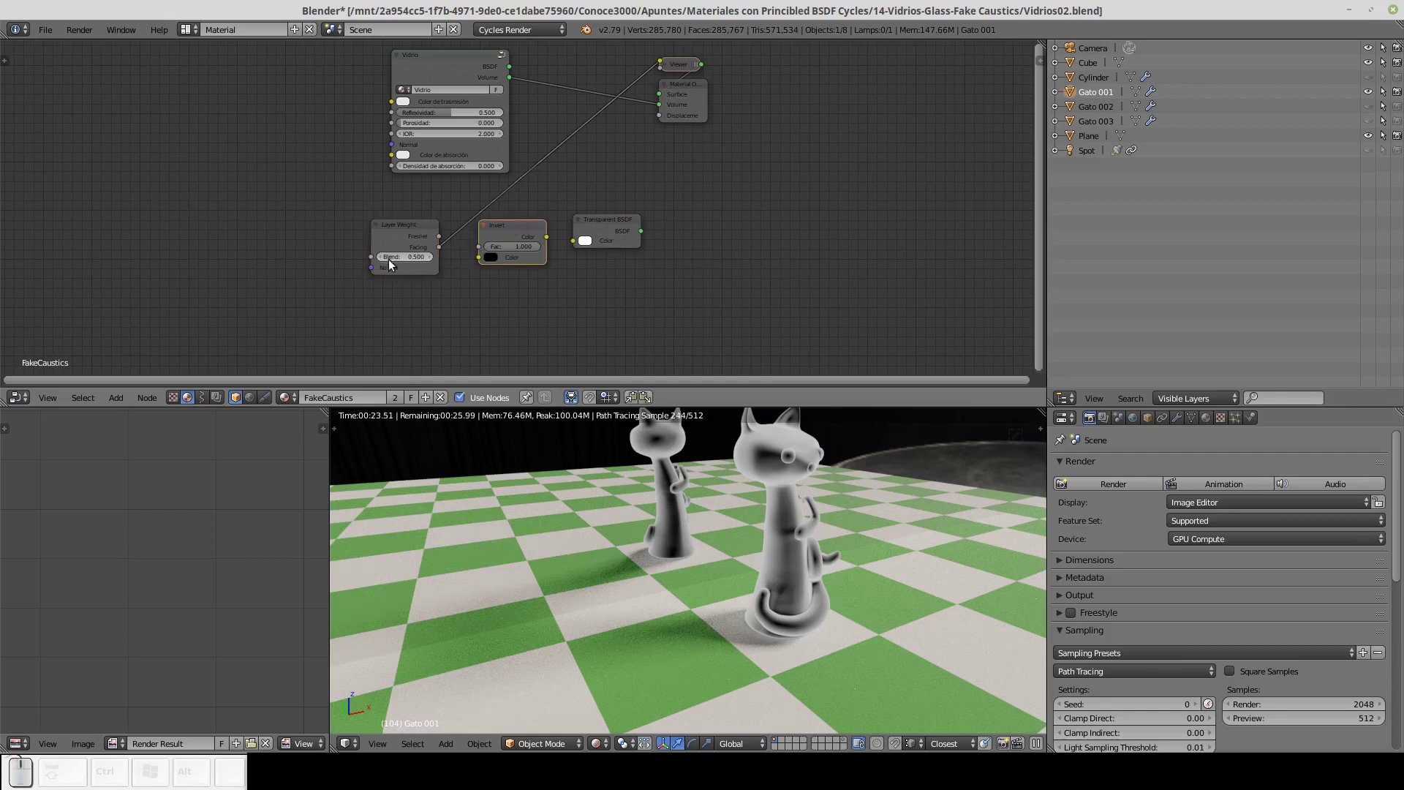
pyautogui.moveTo(446, 253); pyautogui.dragTo(533, 260)
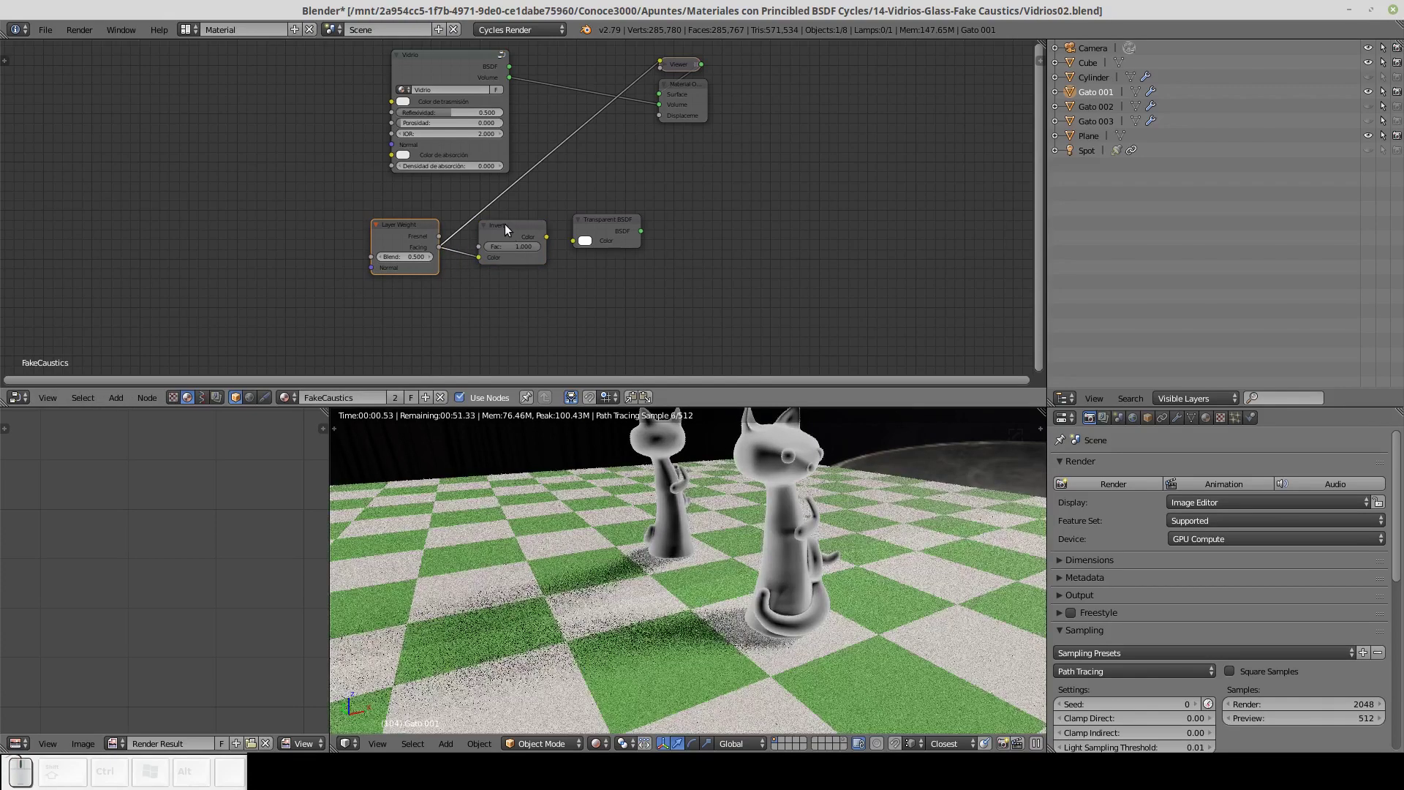
pyautogui.click(509, 226)
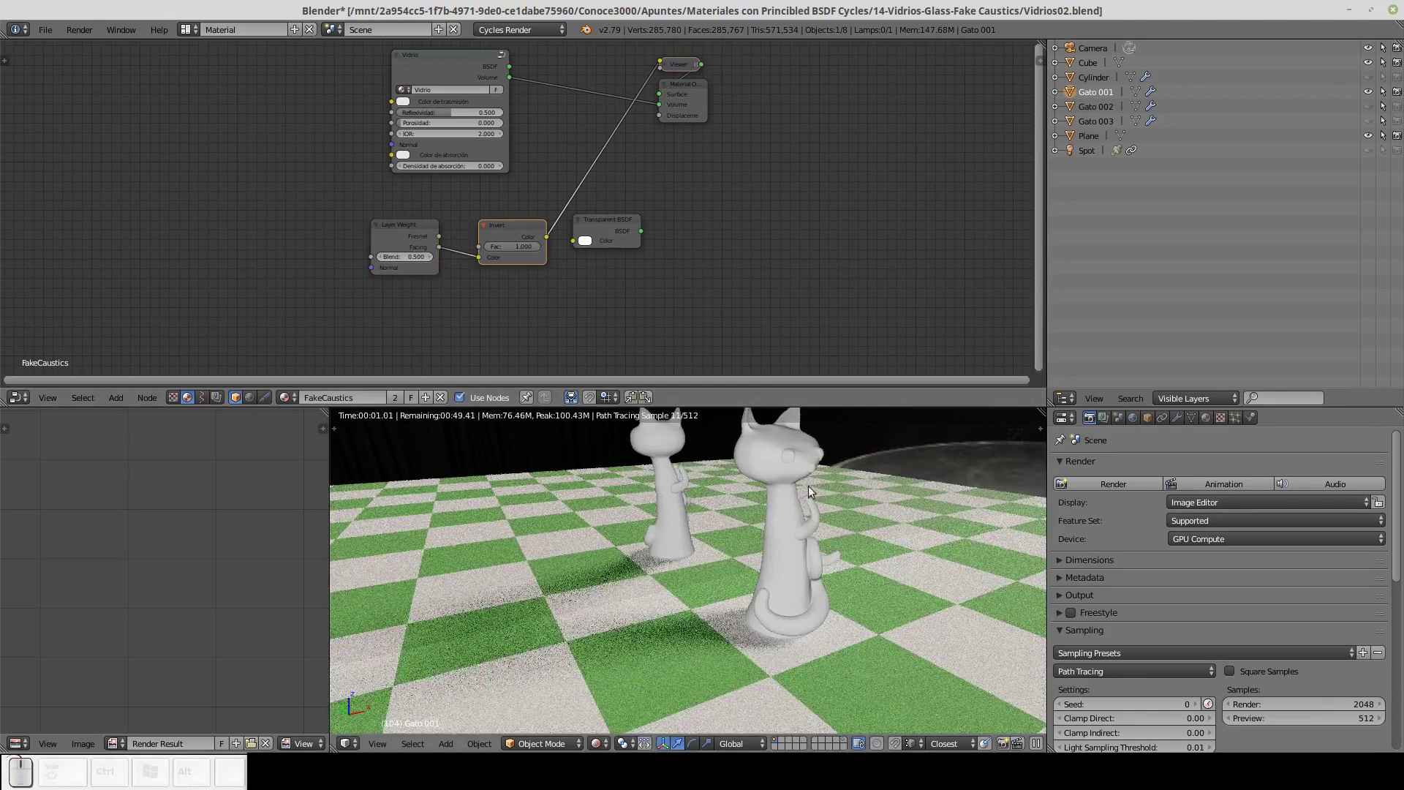
pyautogui.moveTo(886, 470); pyautogui.dragTo(788, 474)
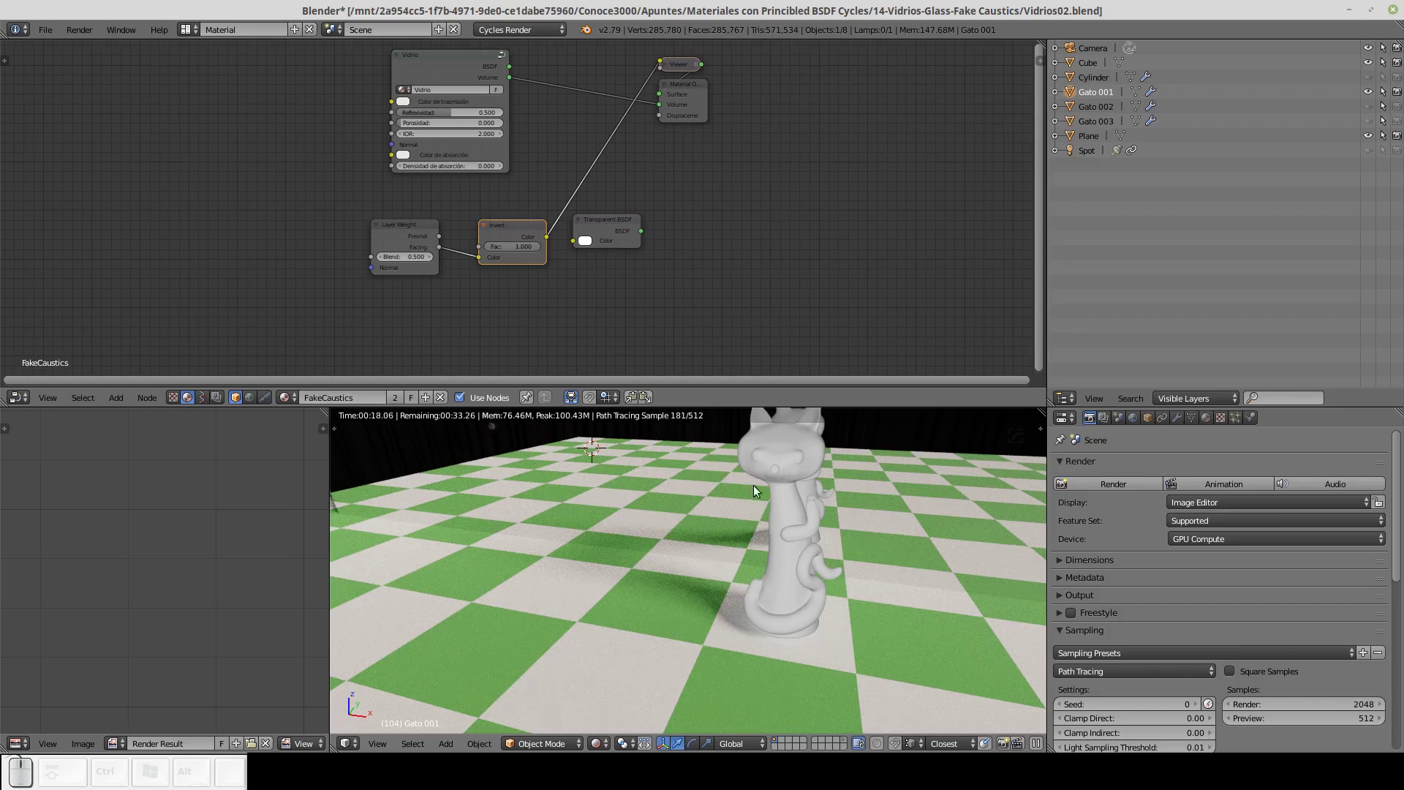
# Feed the Invert colour into the Transparent BSDF and route it to the Material Output surface.
pyautogui.moveTo(552, 242); pyautogui.dragTo(621, 239)
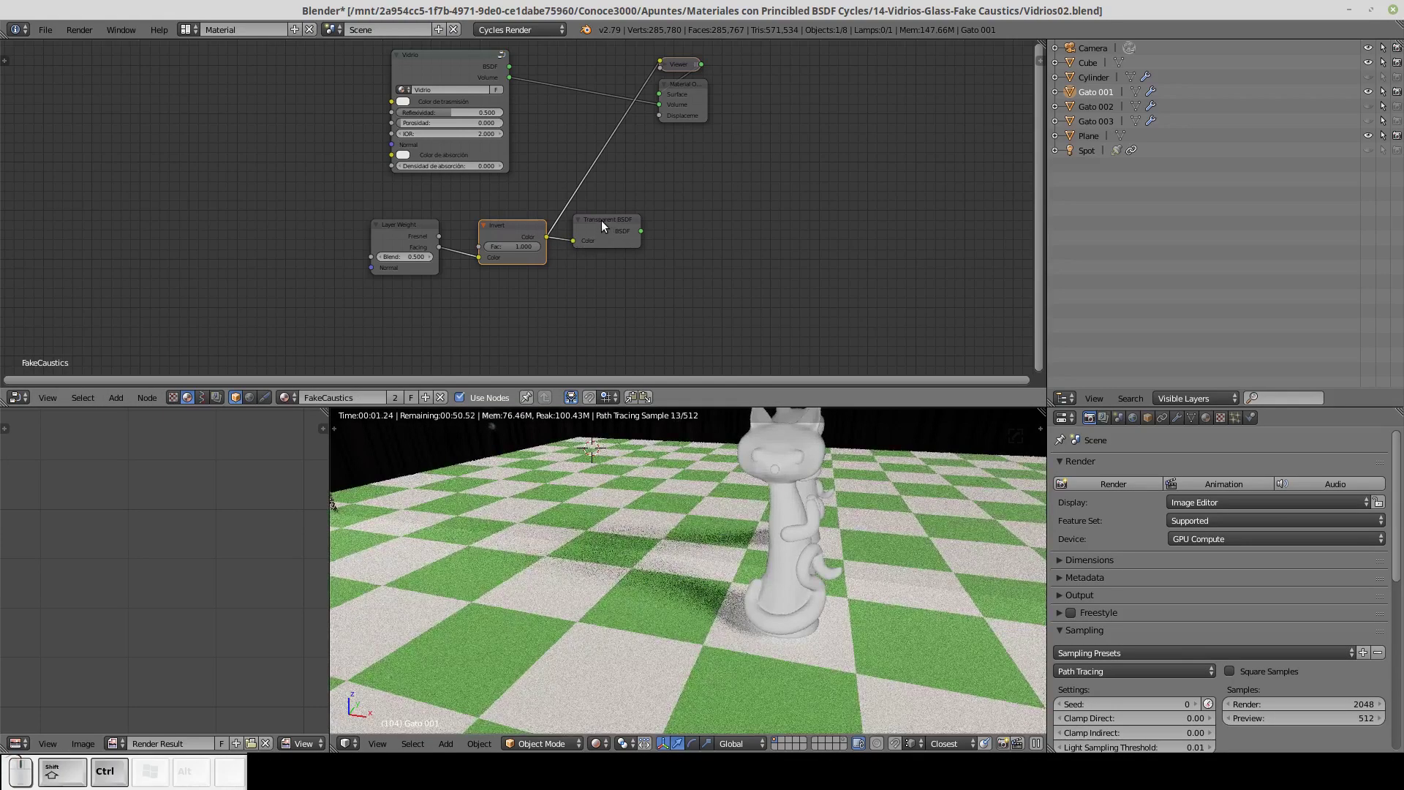
pyautogui.click(609, 227)
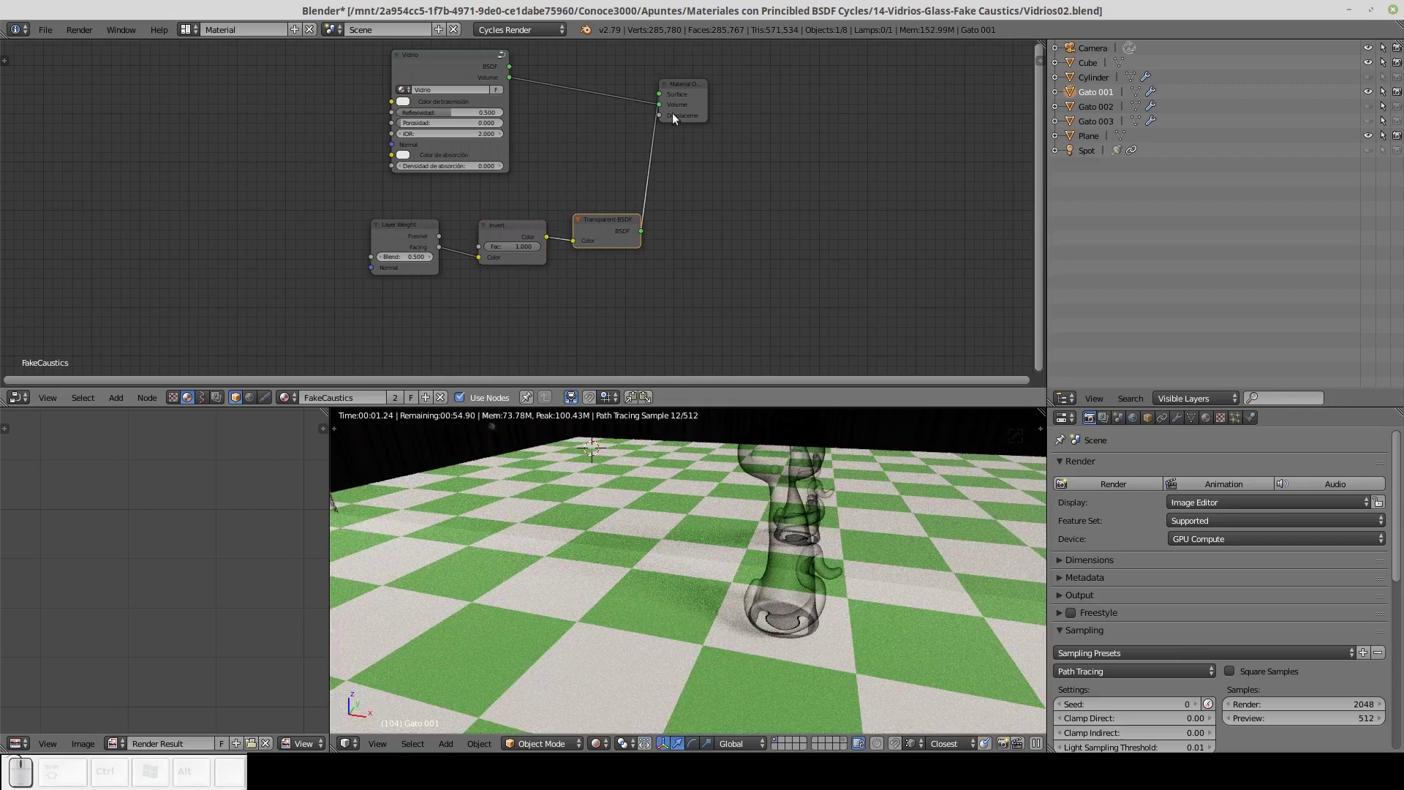
pyautogui.moveTo(696, 91); pyautogui.dragTo(754, 129)
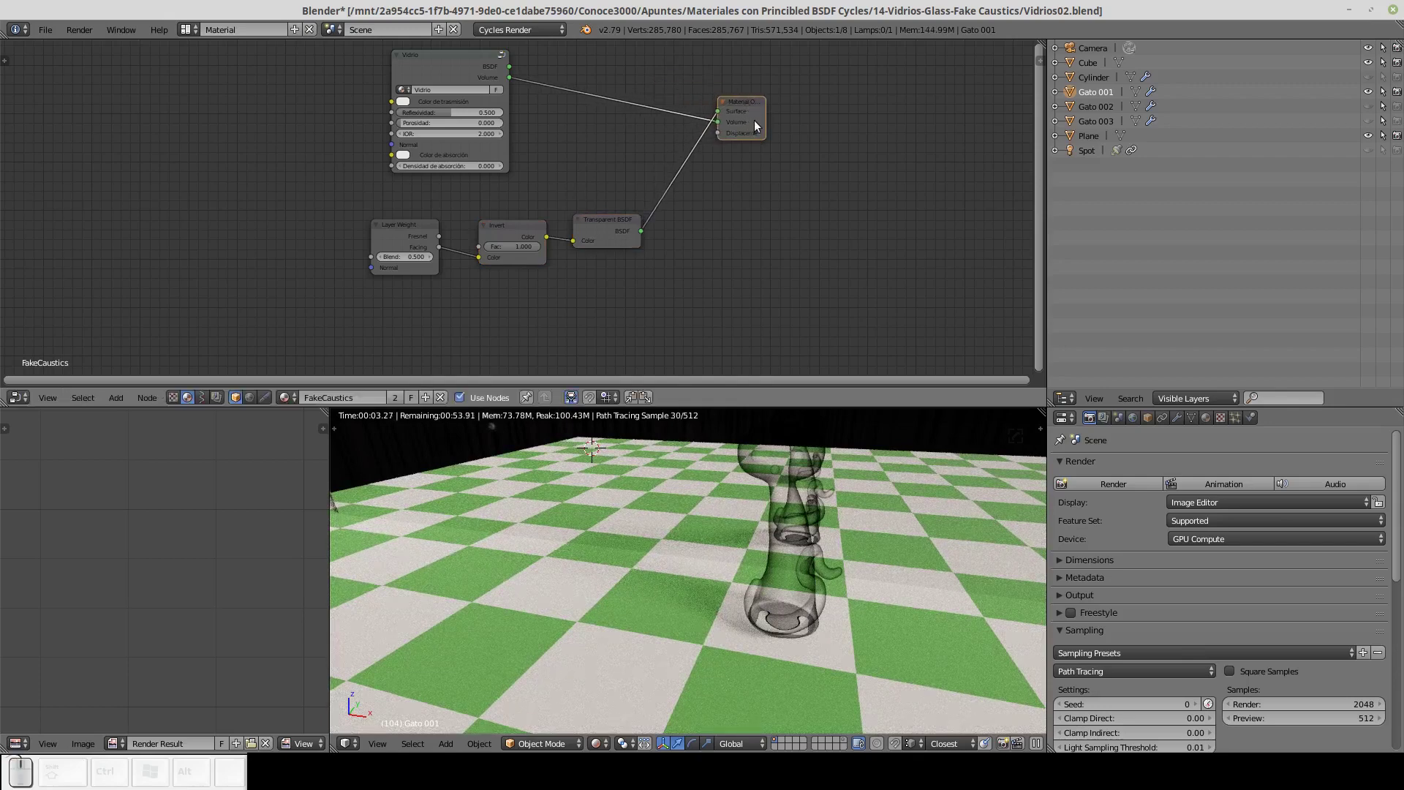
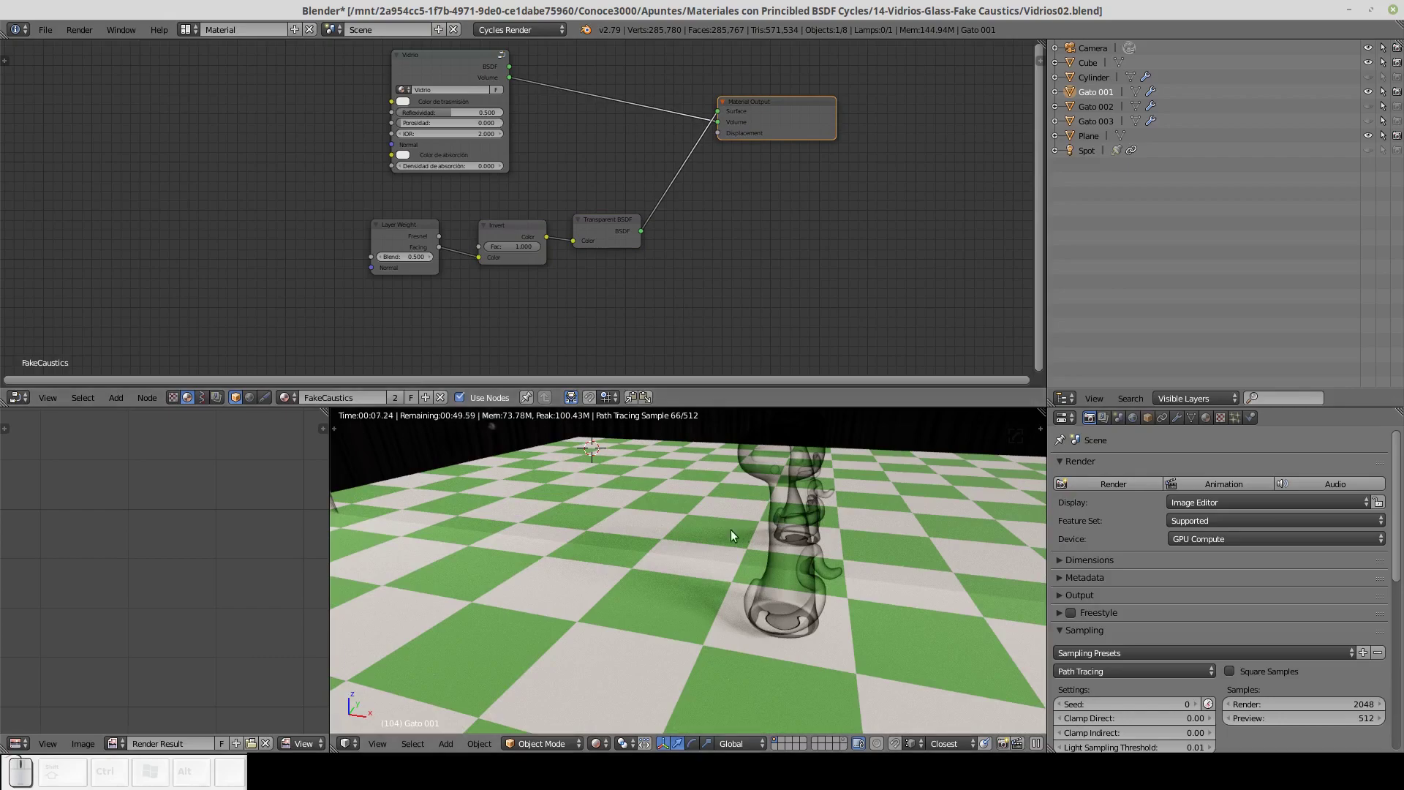
pyautogui.moveTo(713, 525); pyautogui.dragTo(806, 519)
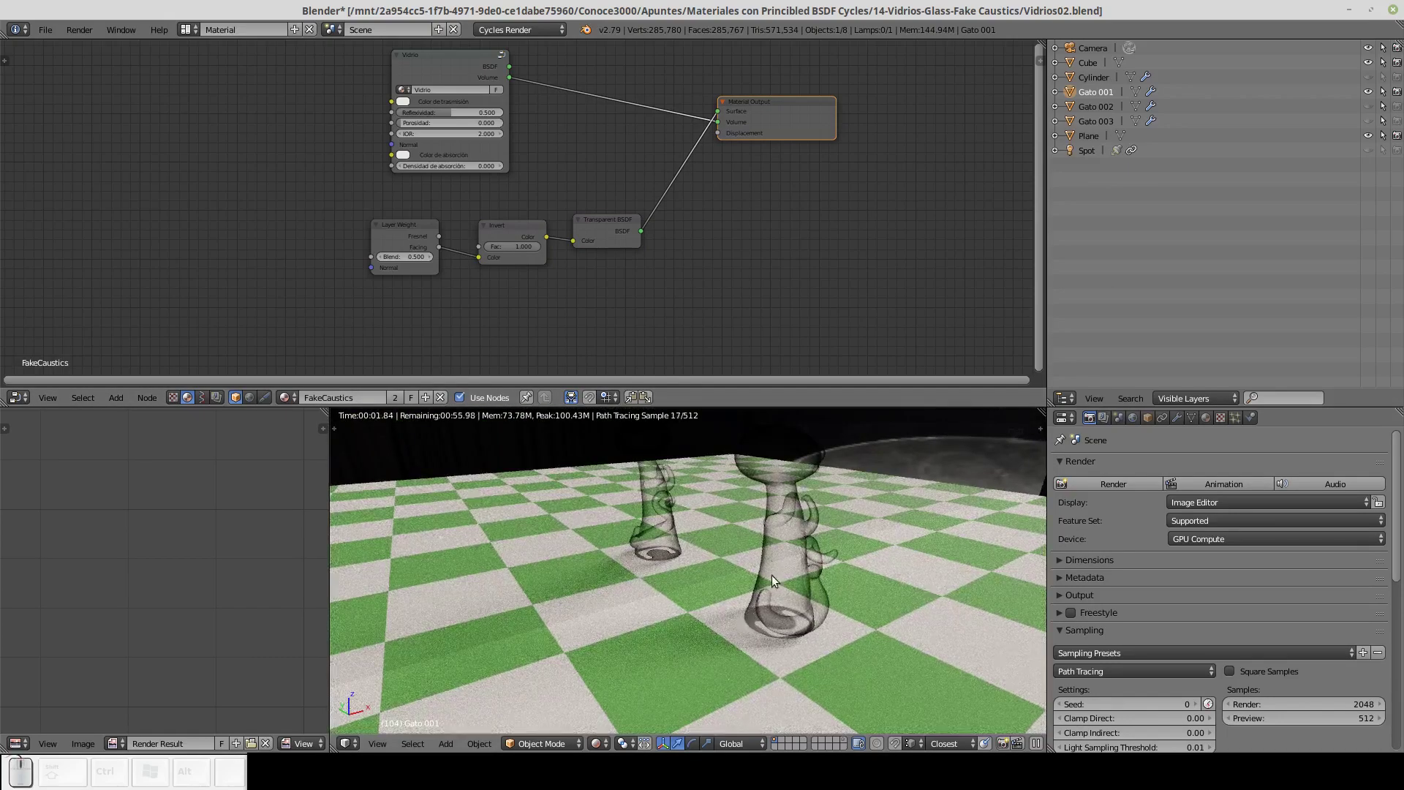
pyautogui.click(775, 550)
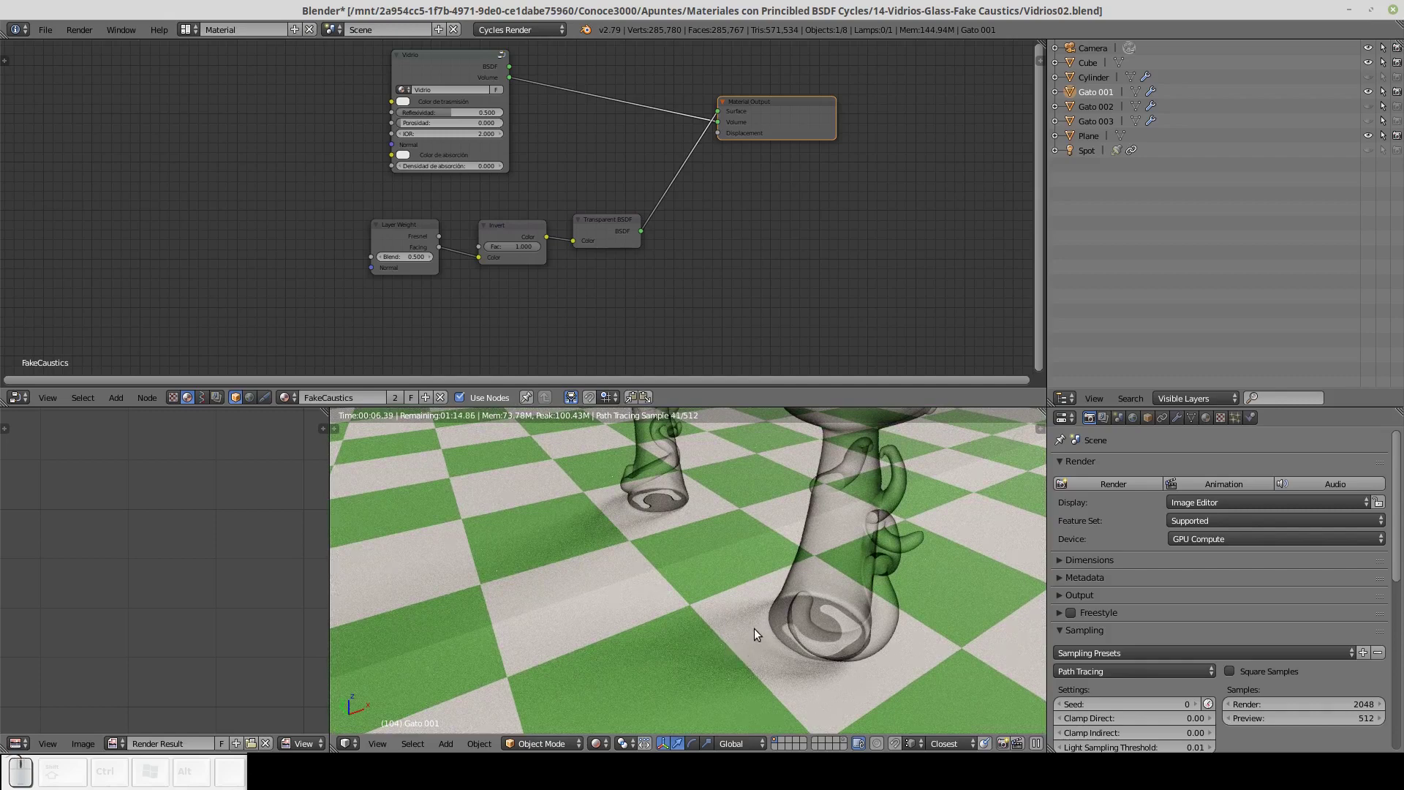
# Tidy the node layout, spacing Invert, Transparent BSDF and Material Output left to right.
pyautogui.moveTo(622, 227); pyautogui.dragTo(462, 235)
pyautogui.moveTo(512, 232); pyautogui.dragTo(449, 234)
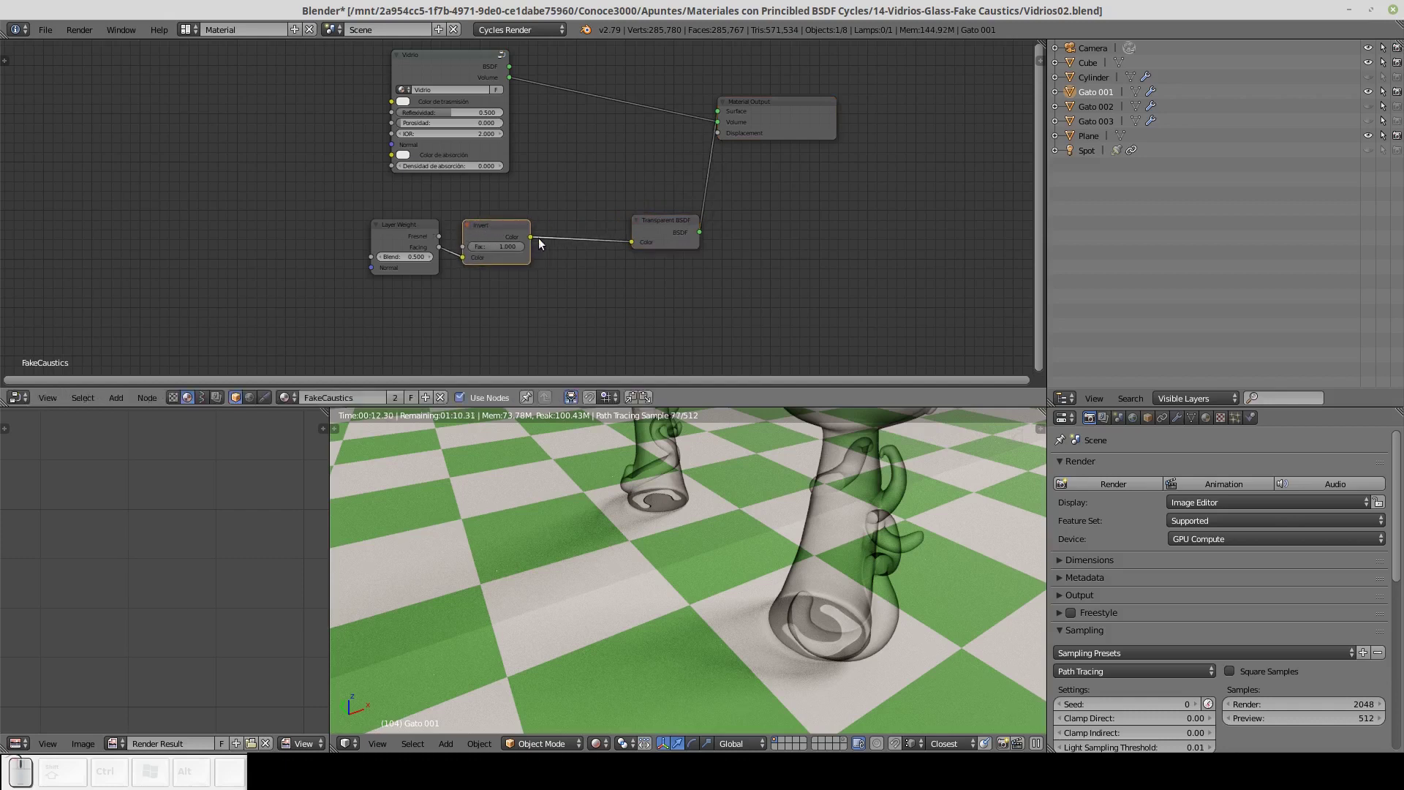
pyautogui.moveTo(681, 225); pyautogui.dragTo(734, 126)
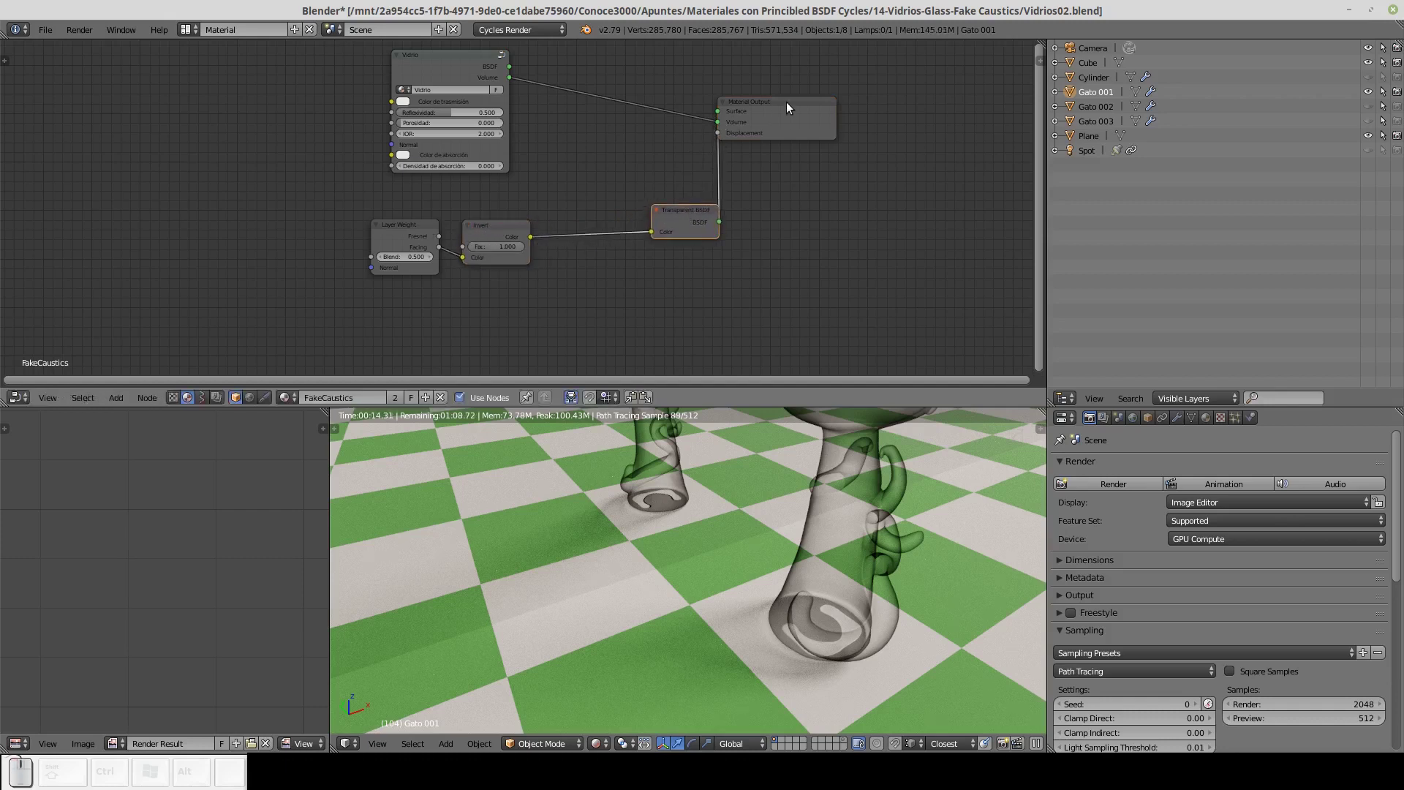
pyautogui.moveTo(792, 107); pyautogui.dragTo(702, 241)
pyautogui.moveTo(693, 220); pyautogui.dragTo(716, 387)
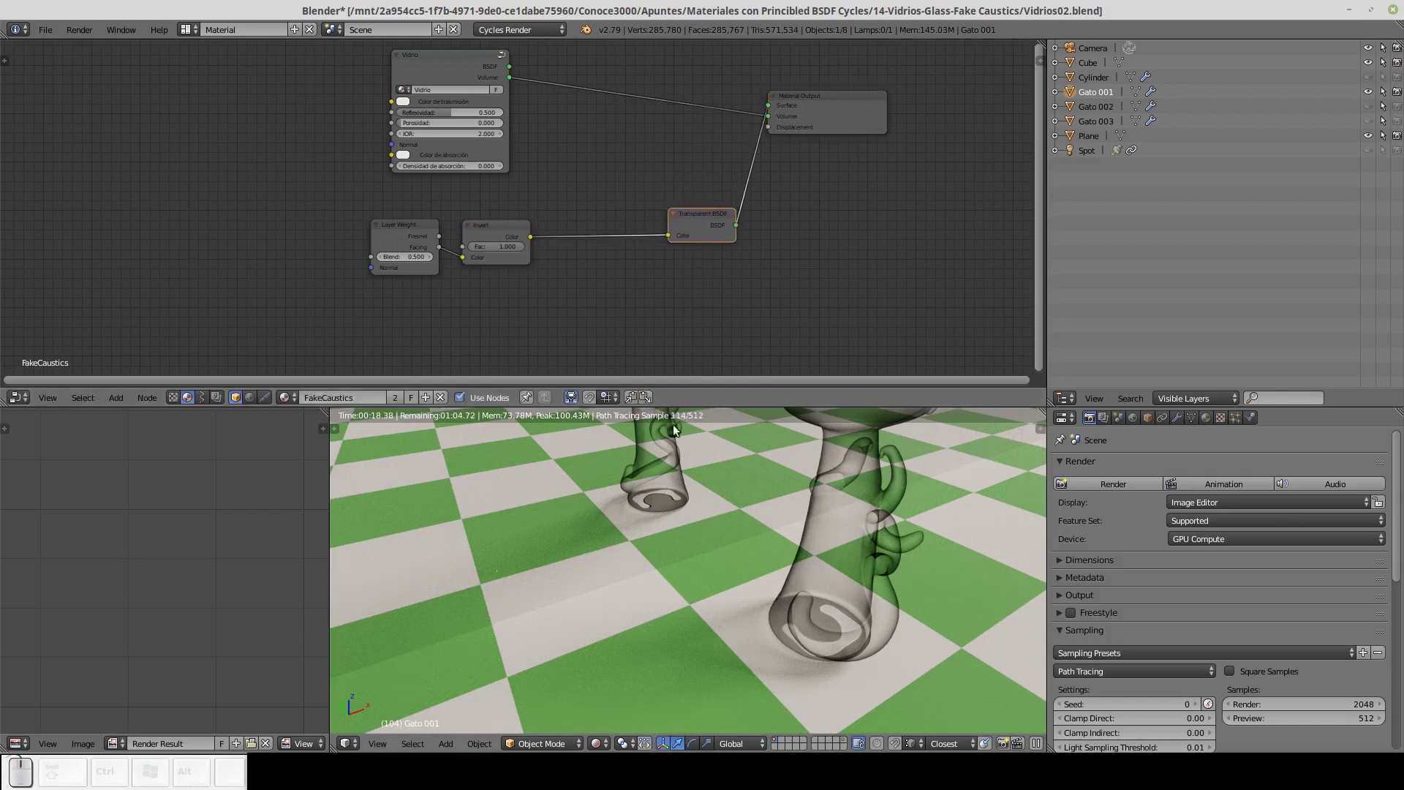
# Drop a ColorRamp onto the Invert–Transparent link and slide its black stop to 0.605.
pyautogui.press('a')
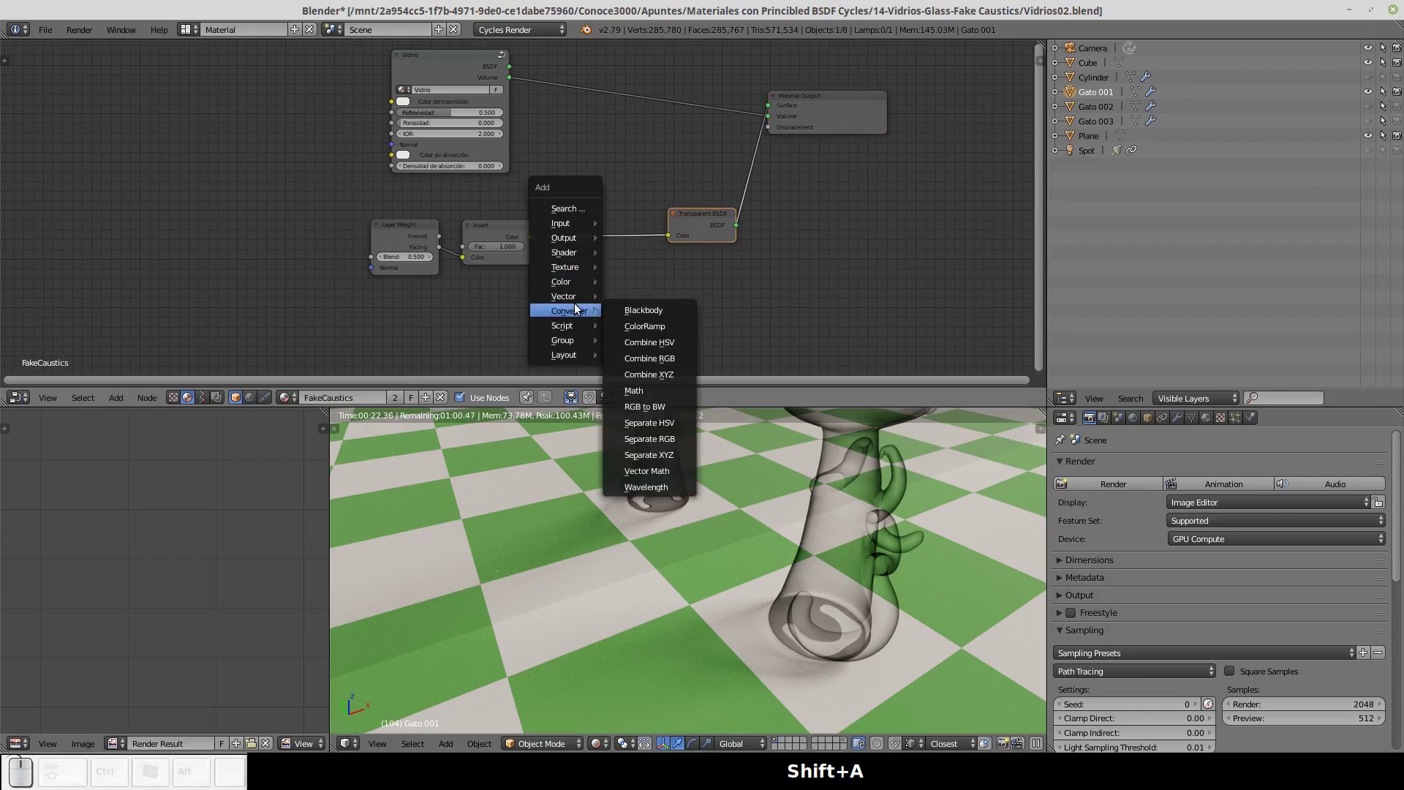
pyautogui.click(647, 326)
pyautogui.click(570, 196)
pyautogui.click(623, 203)
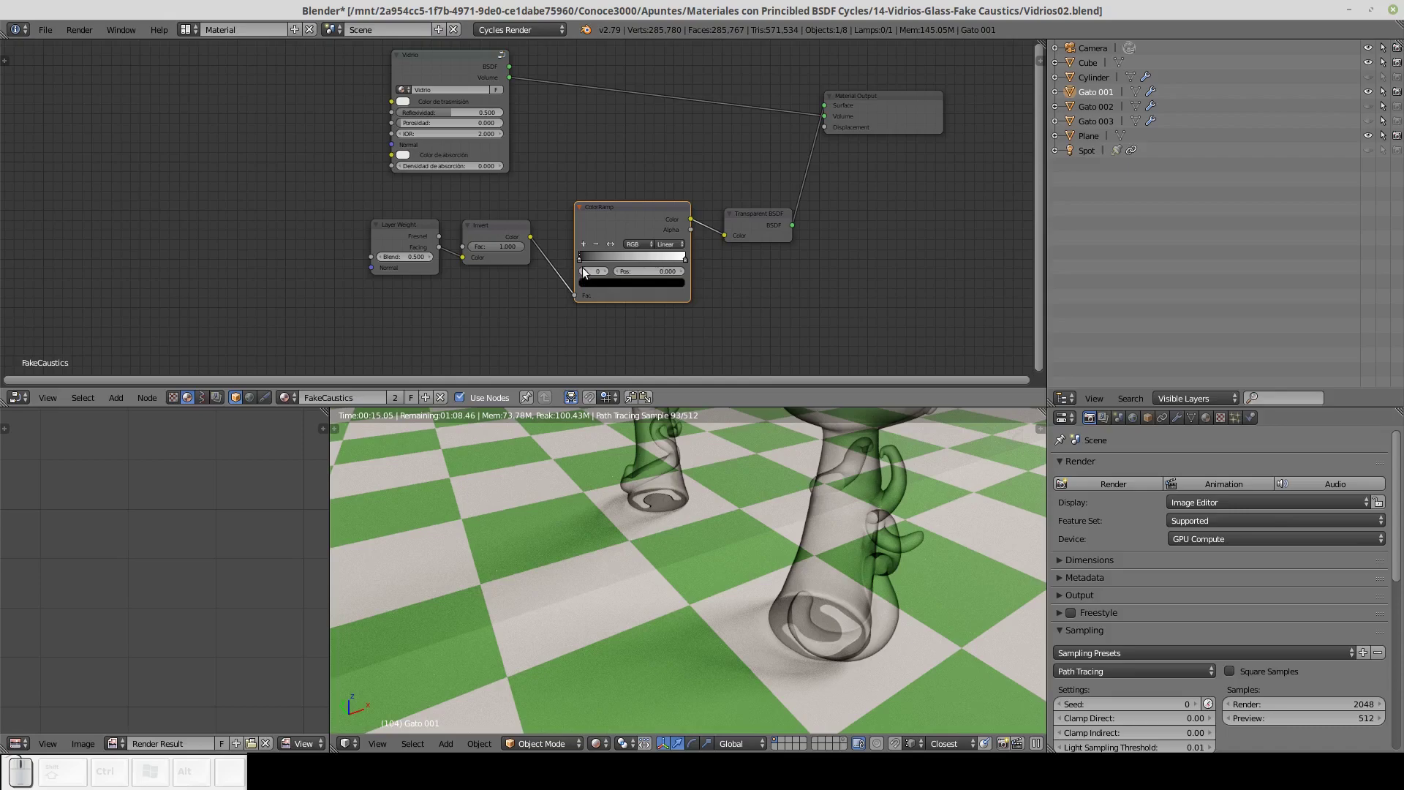
pyautogui.moveTo(586, 262); pyautogui.dragTo(650, 263)
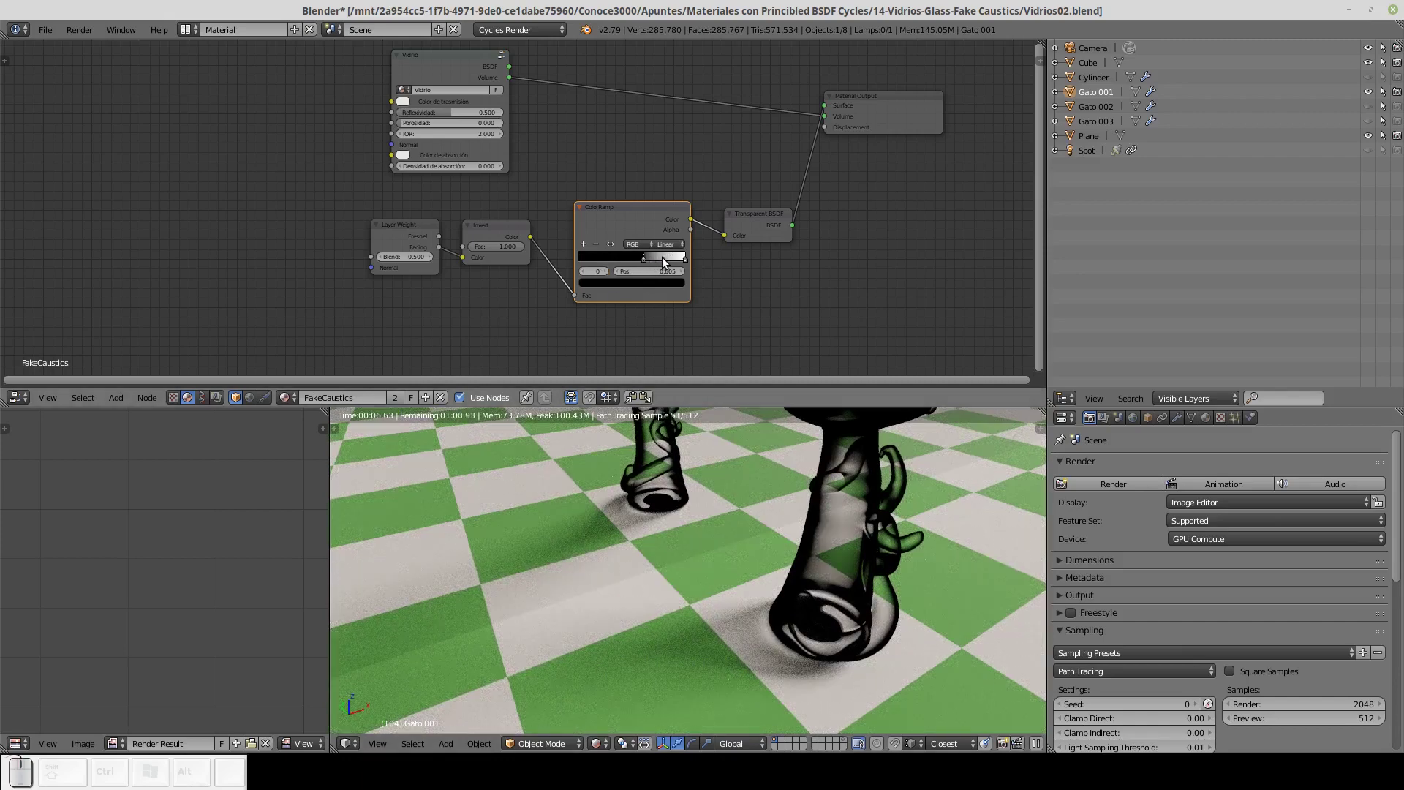
# Add three extra stops to the colour ramp and slide them toward the bright end.
pyautogui.click(668, 262)
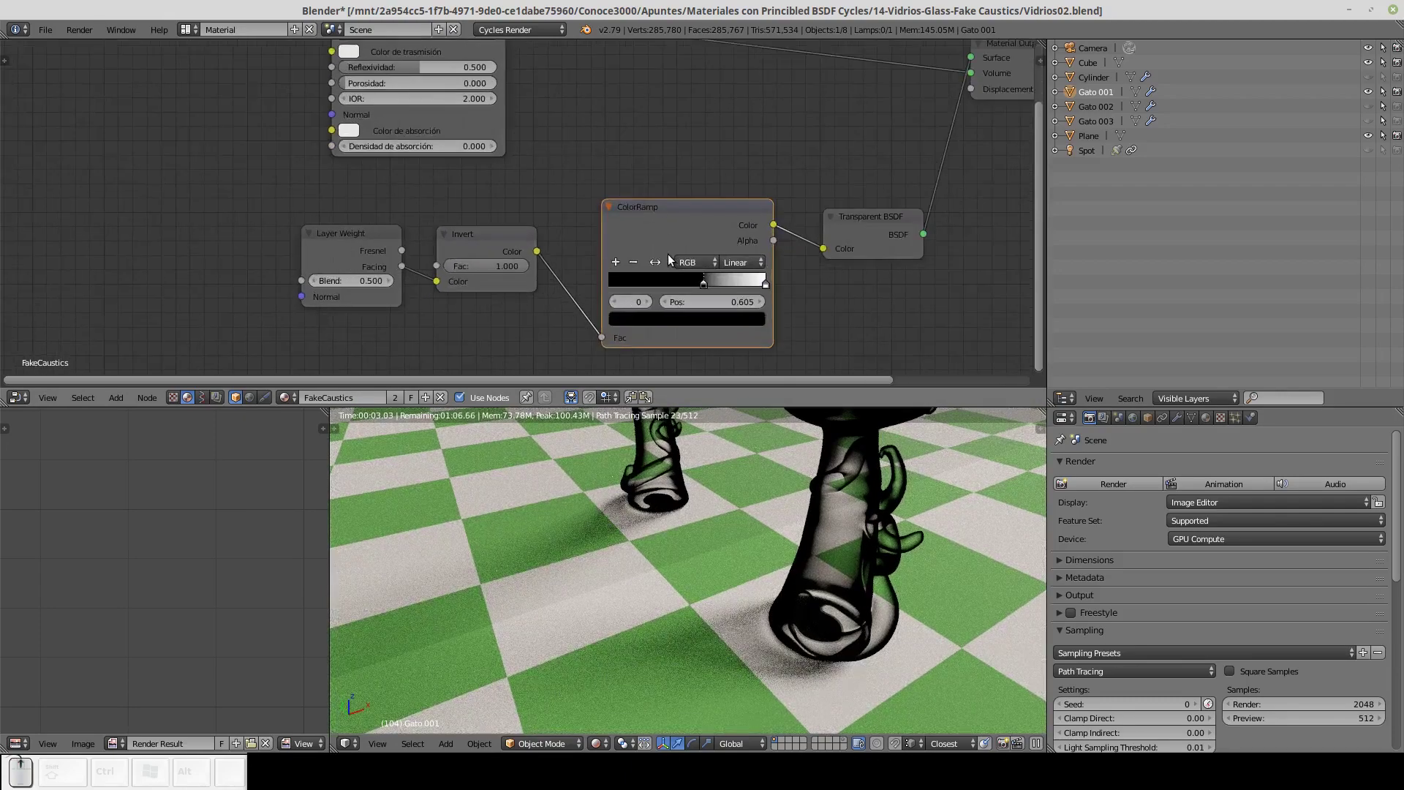
pyautogui.click(775, 240)
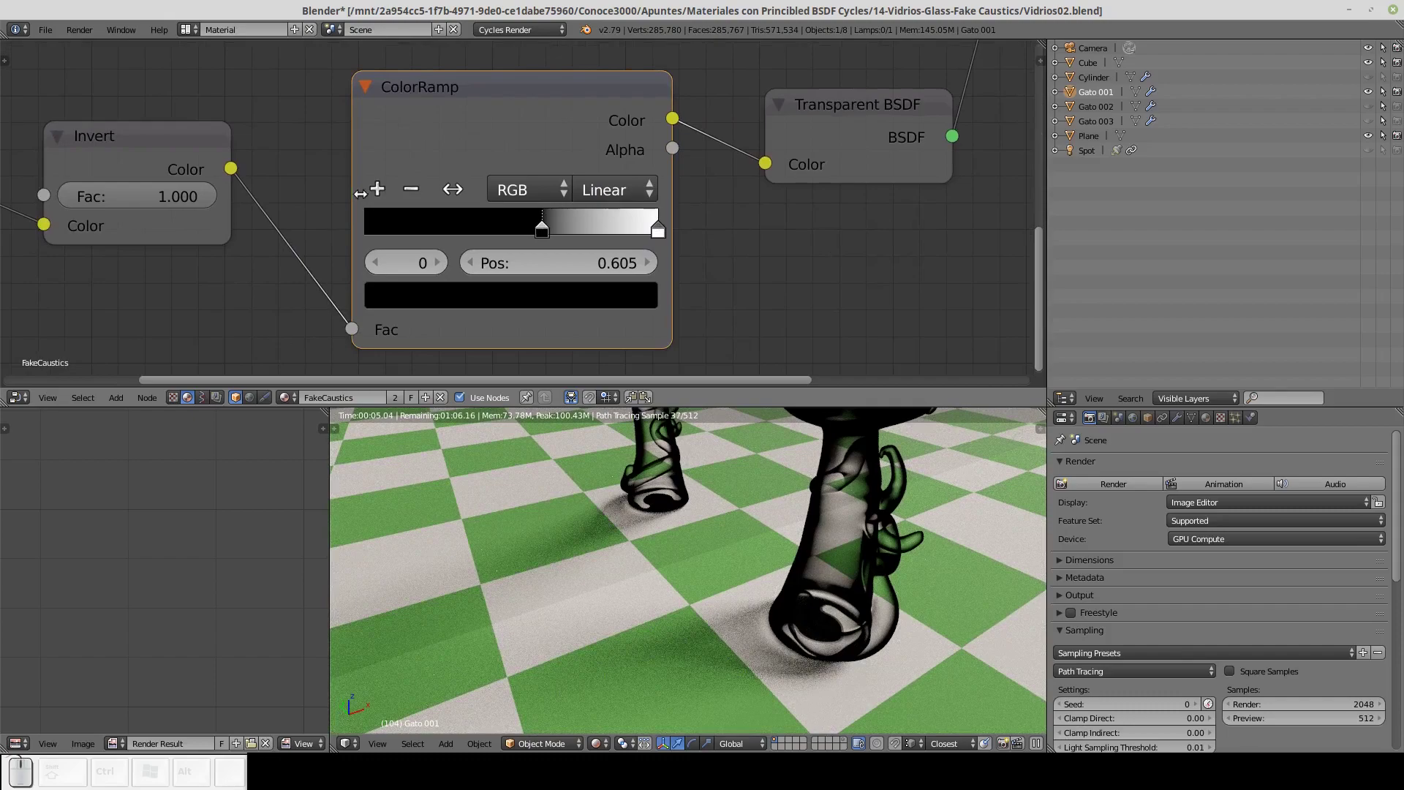
pyautogui.click(380, 187)
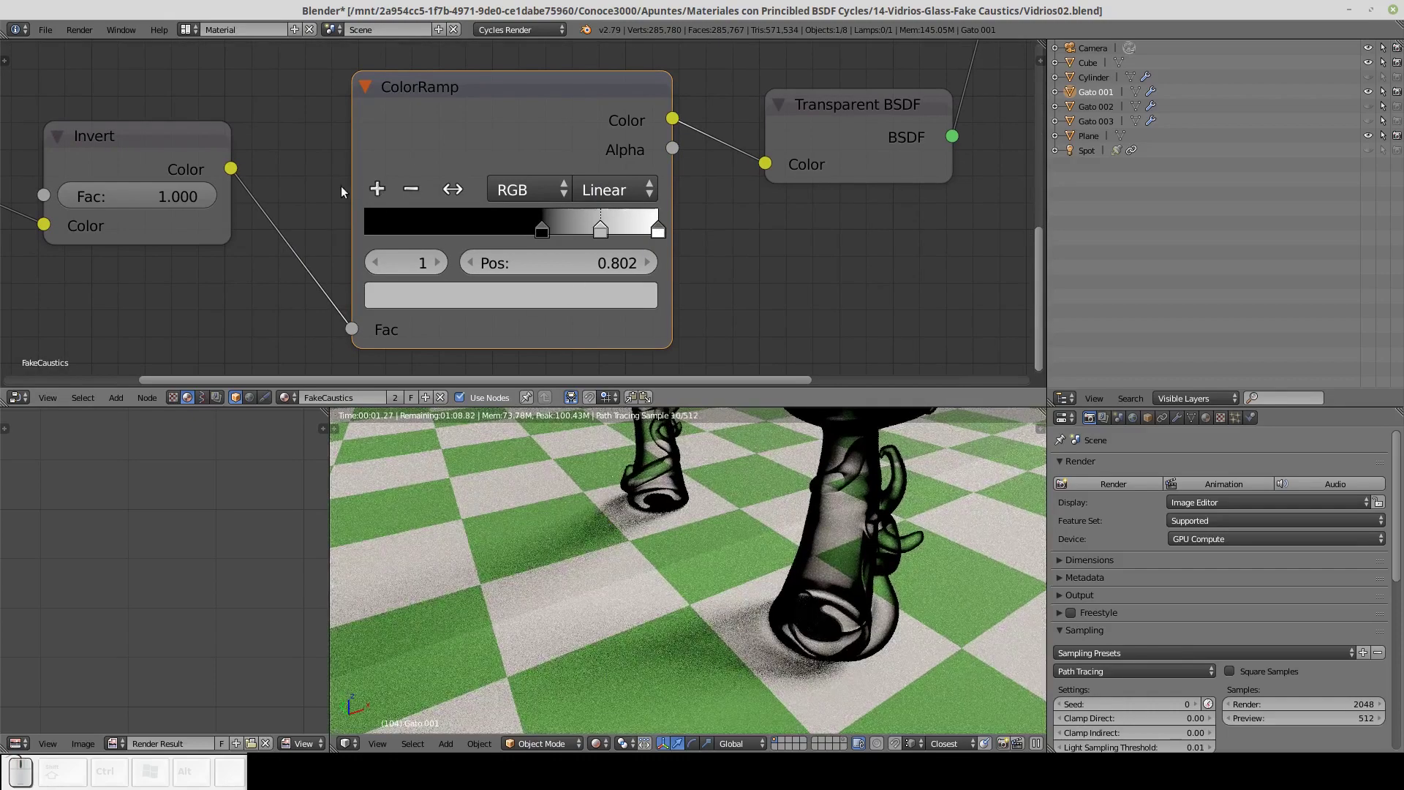
pyautogui.click(384, 187)
pyautogui.click(384, 187)
pyautogui.moveTo(606, 230); pyautogui.dragTo(601, 288)
pyautogui.click(600, 289)
pyautogui.moveTo(600, 381); pyautogui.dragTo(599, 268)
pyautogui.moveTo(583, 233); pyautogui.dragTo(593, 298)
# Brighten one stop to white and shift the second stop to about 0.690.
pyautogui.click(592, 304)
pyautogui.click(594, 299)
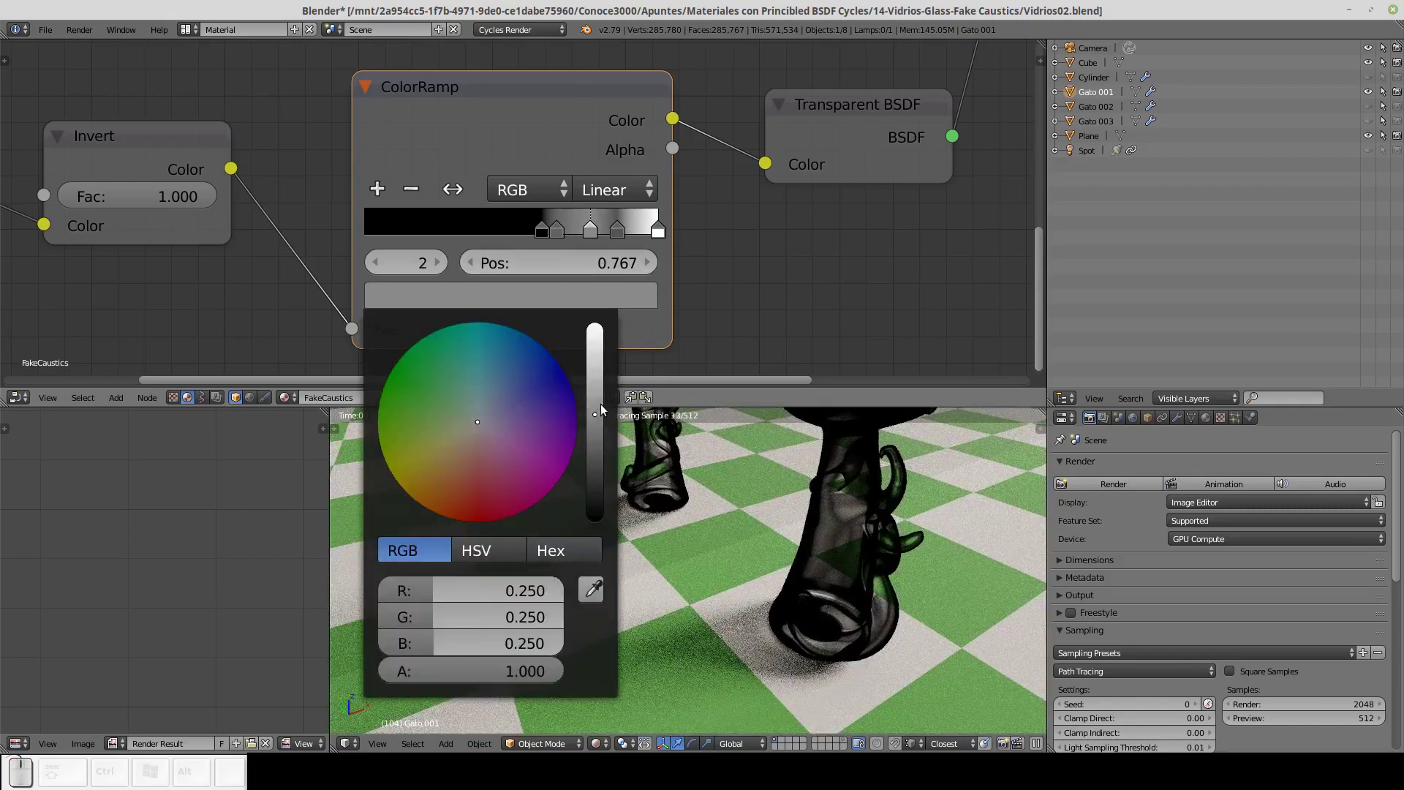
pyautogui.moveTo(605, 421); pyautogui.dragTo(608, 352)
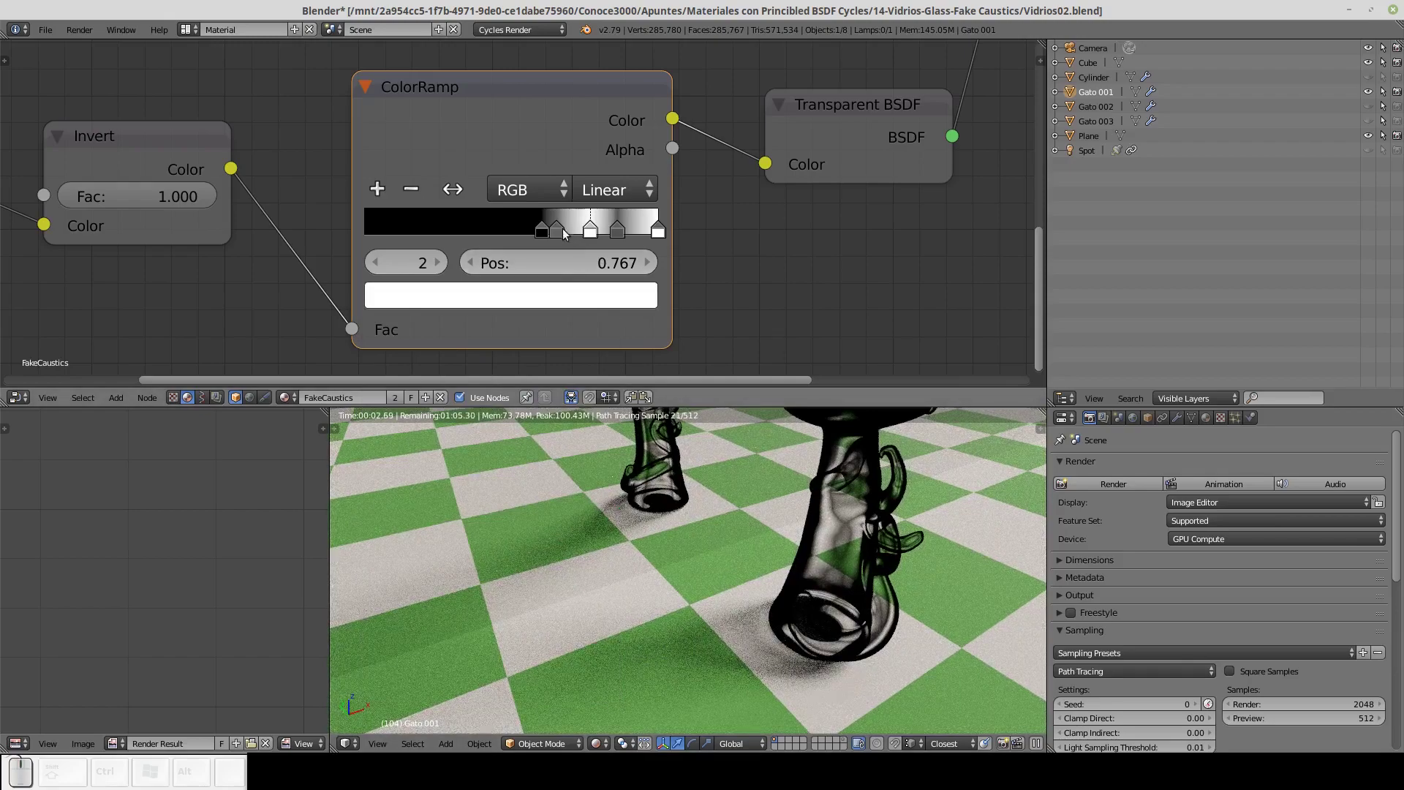
pyautogui.moveTo(567, 230); pyautogui.dragTo(569, 265)
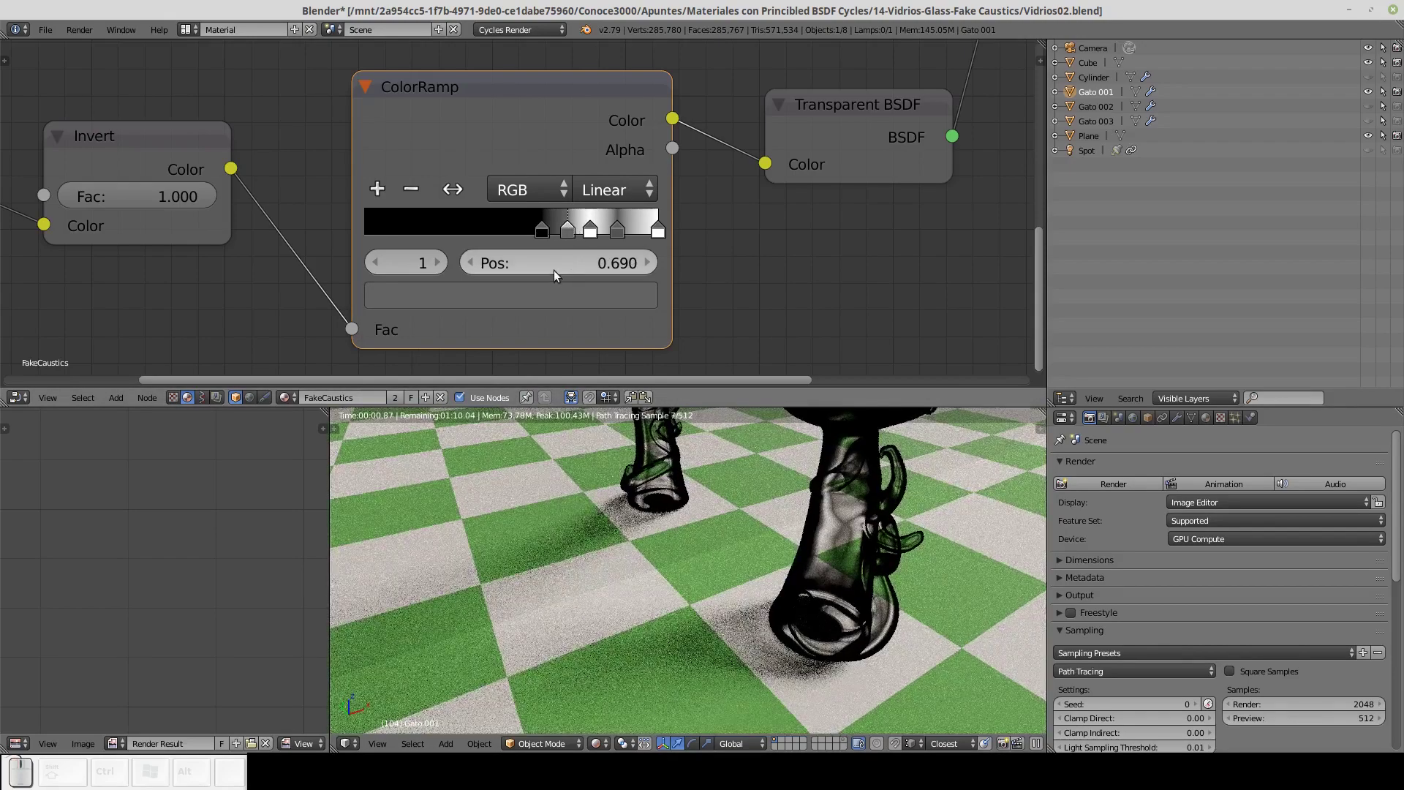
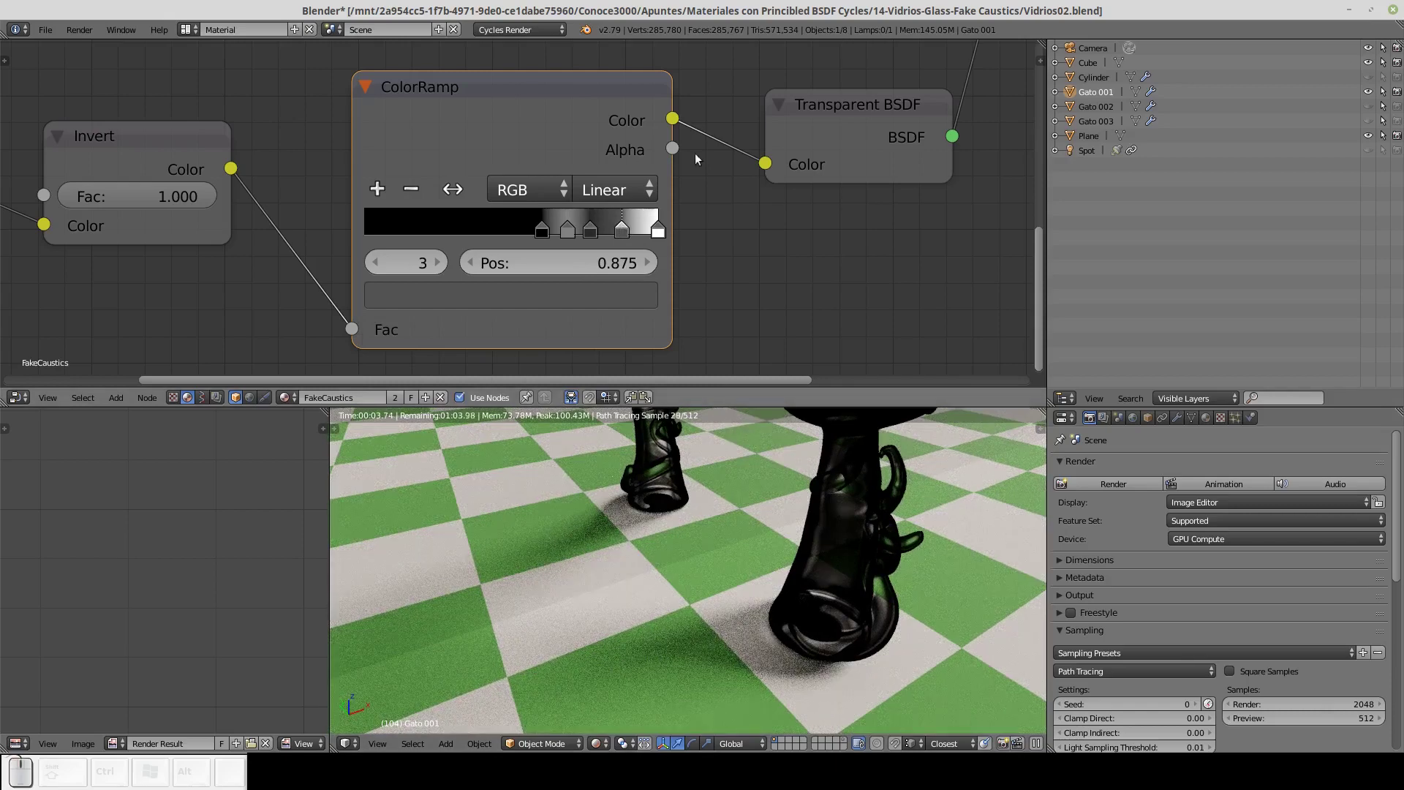
pyautogui.click(822, 115)
pyautogui.click(736, 172)
pyautogui.click(553, 152)
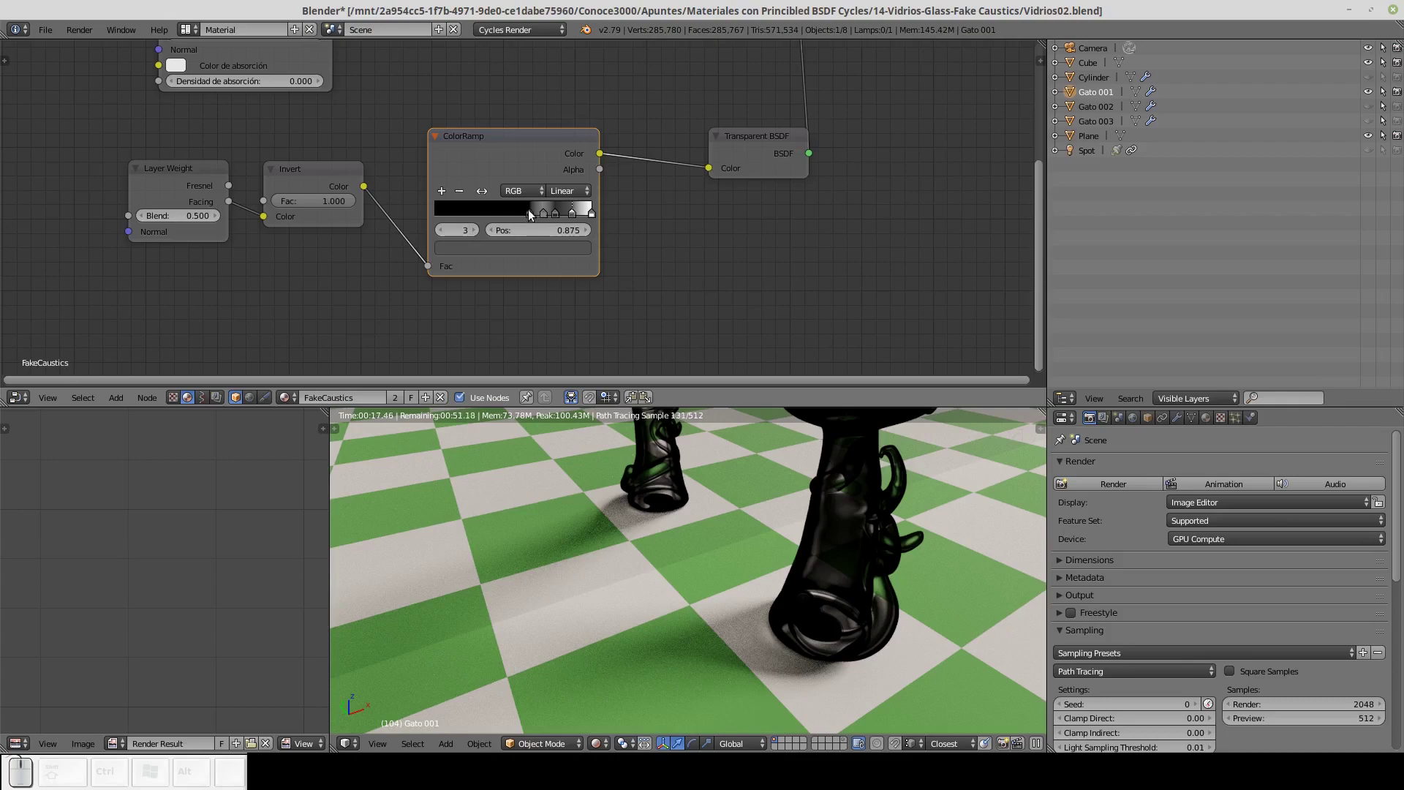
pyautogui.moveTo(537, 217); pyautogui.dragTo(426, 220)
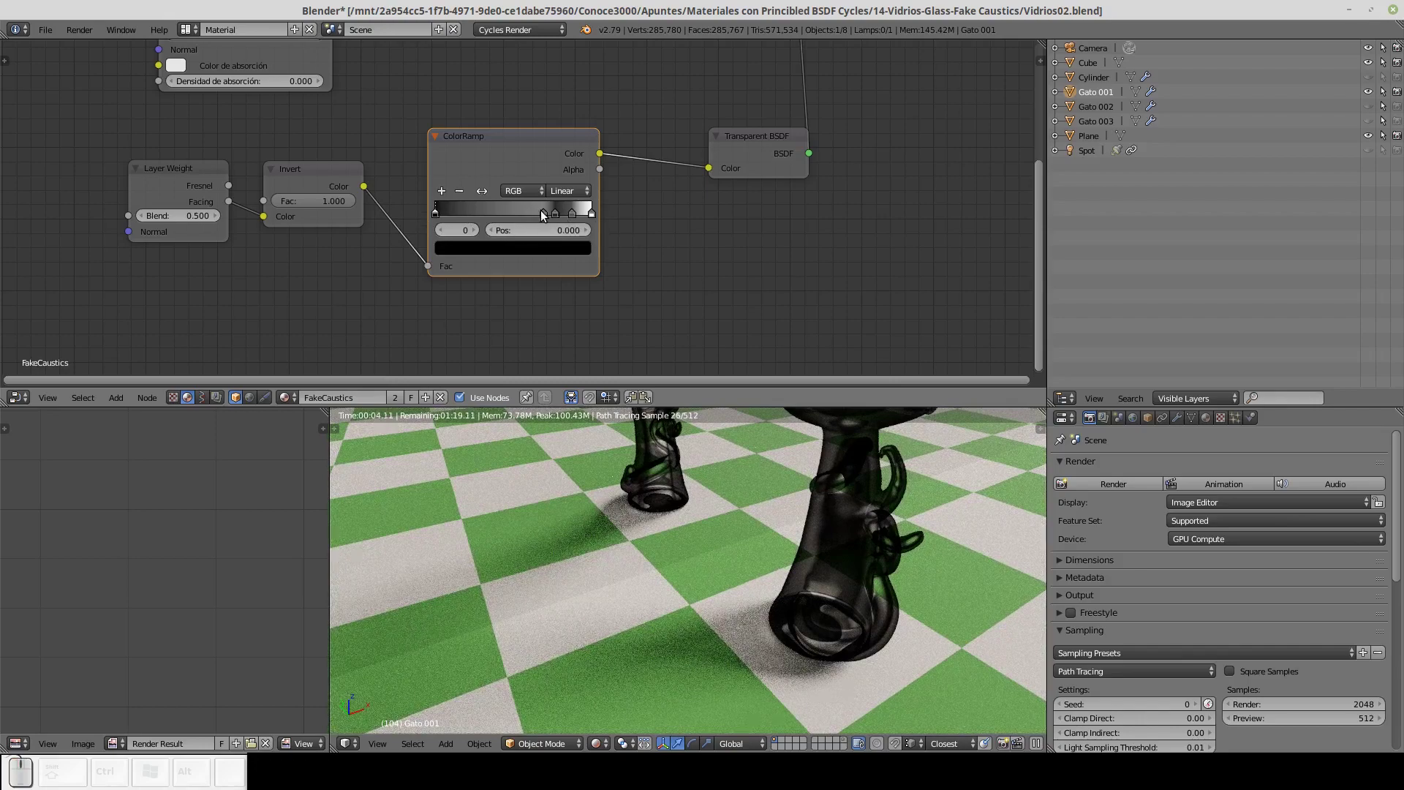
# Set the second stop to position 0.7 with hex colour 636363 grey.
pyautogui.click(548, 216)
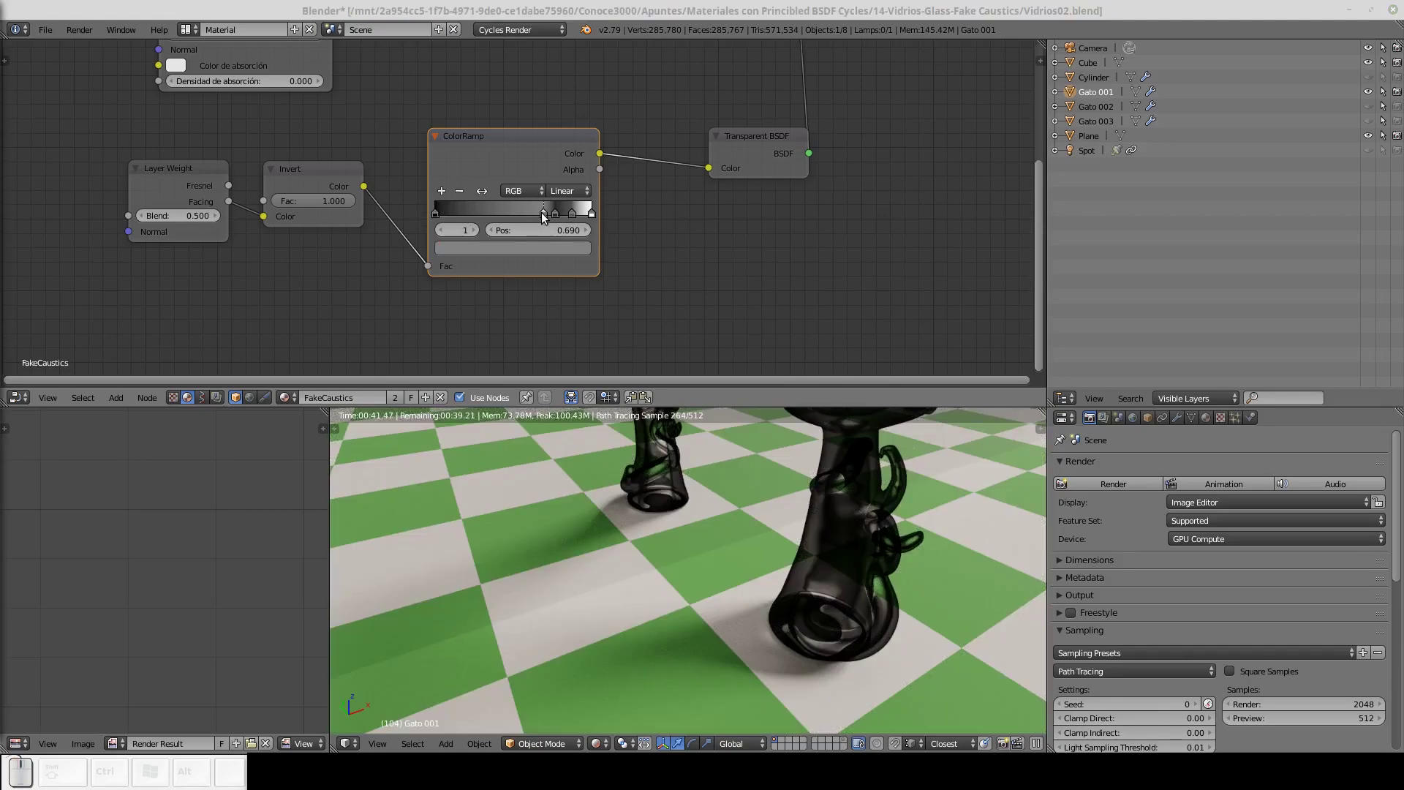
pyautogui.click(552, 220)
pyautogui.click(557, 232)
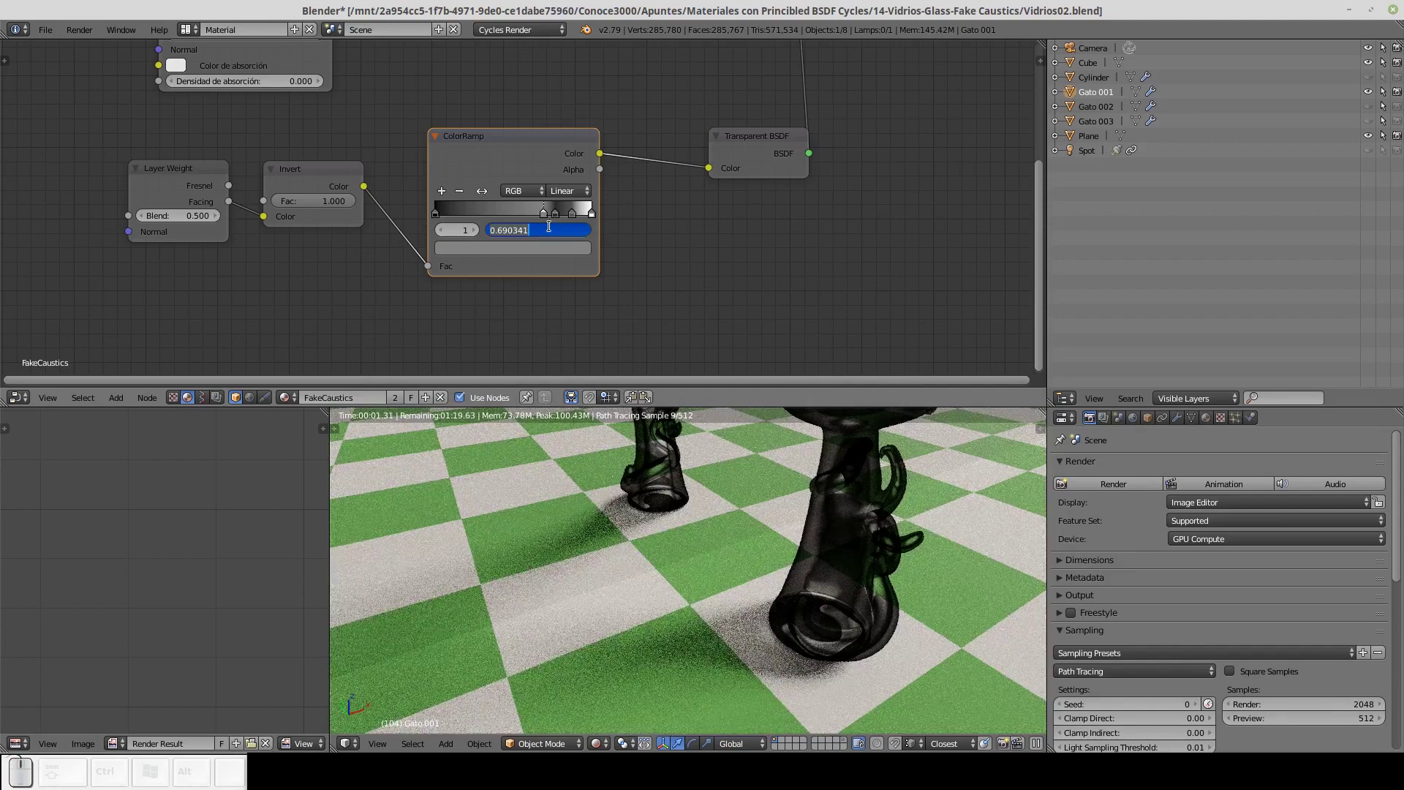
pyautogui.write('(0) (.)')
pyautogui.write('(7)')
pyautogui.press('Return')
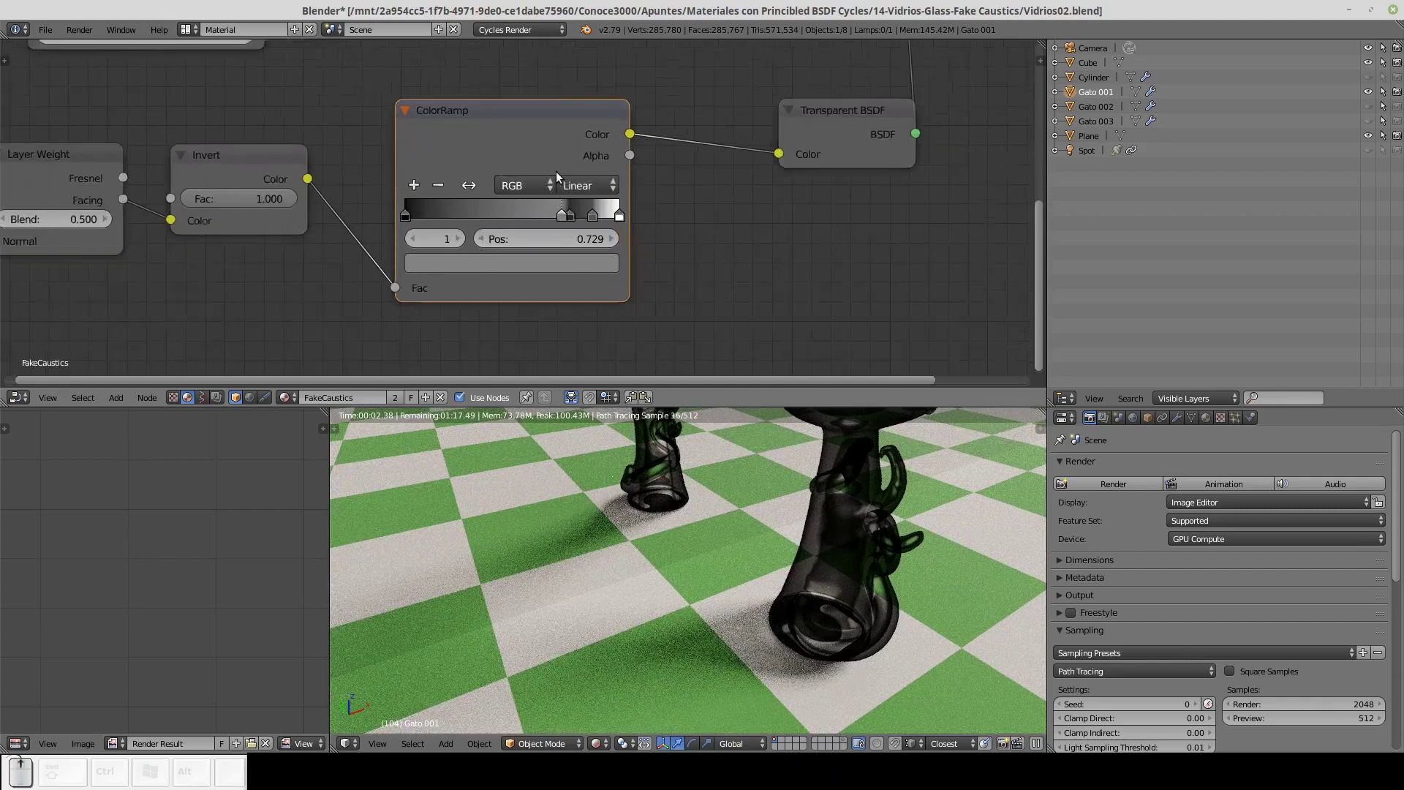
pyautogui.click(554, 276)
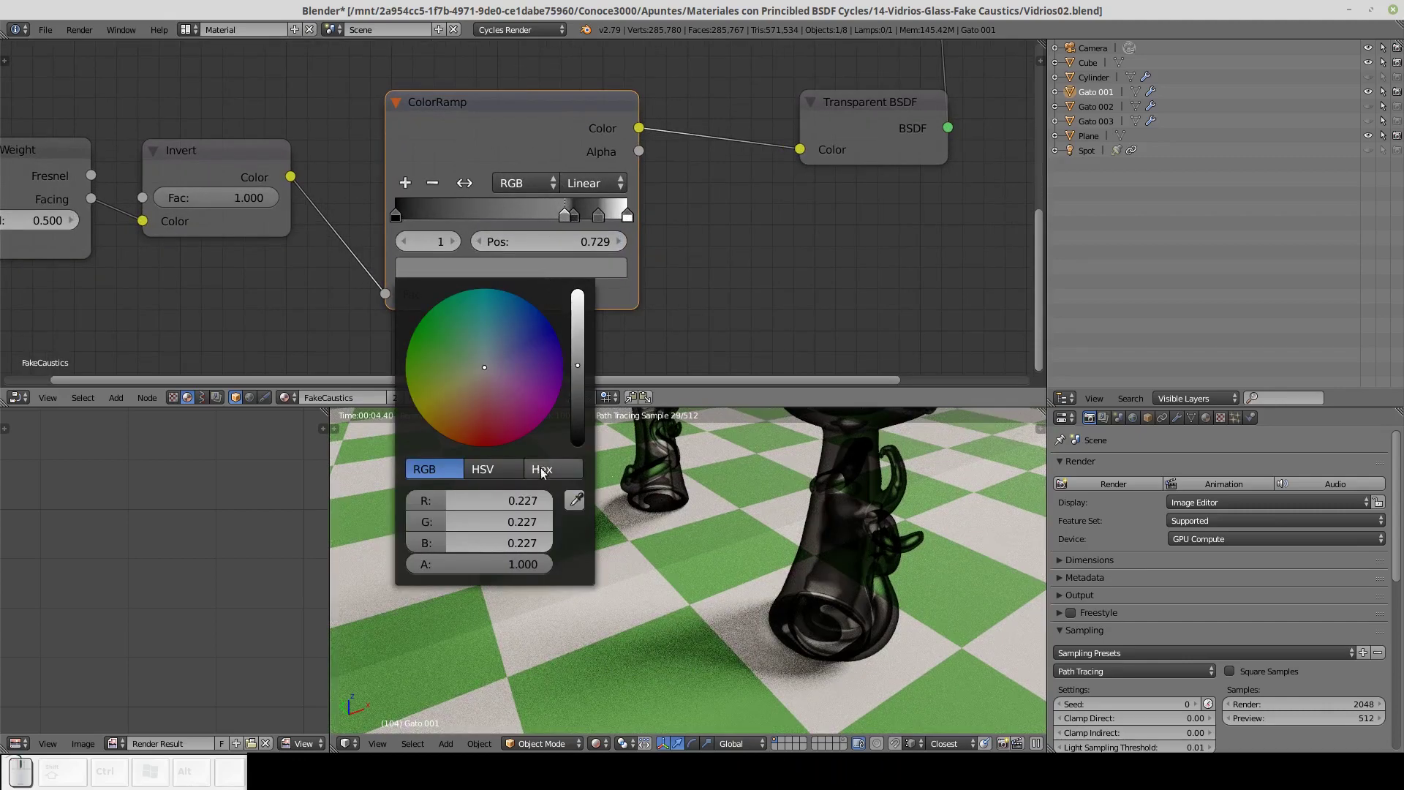
pyautogui.click(551, 468)
pyautogui.click(501, 500)
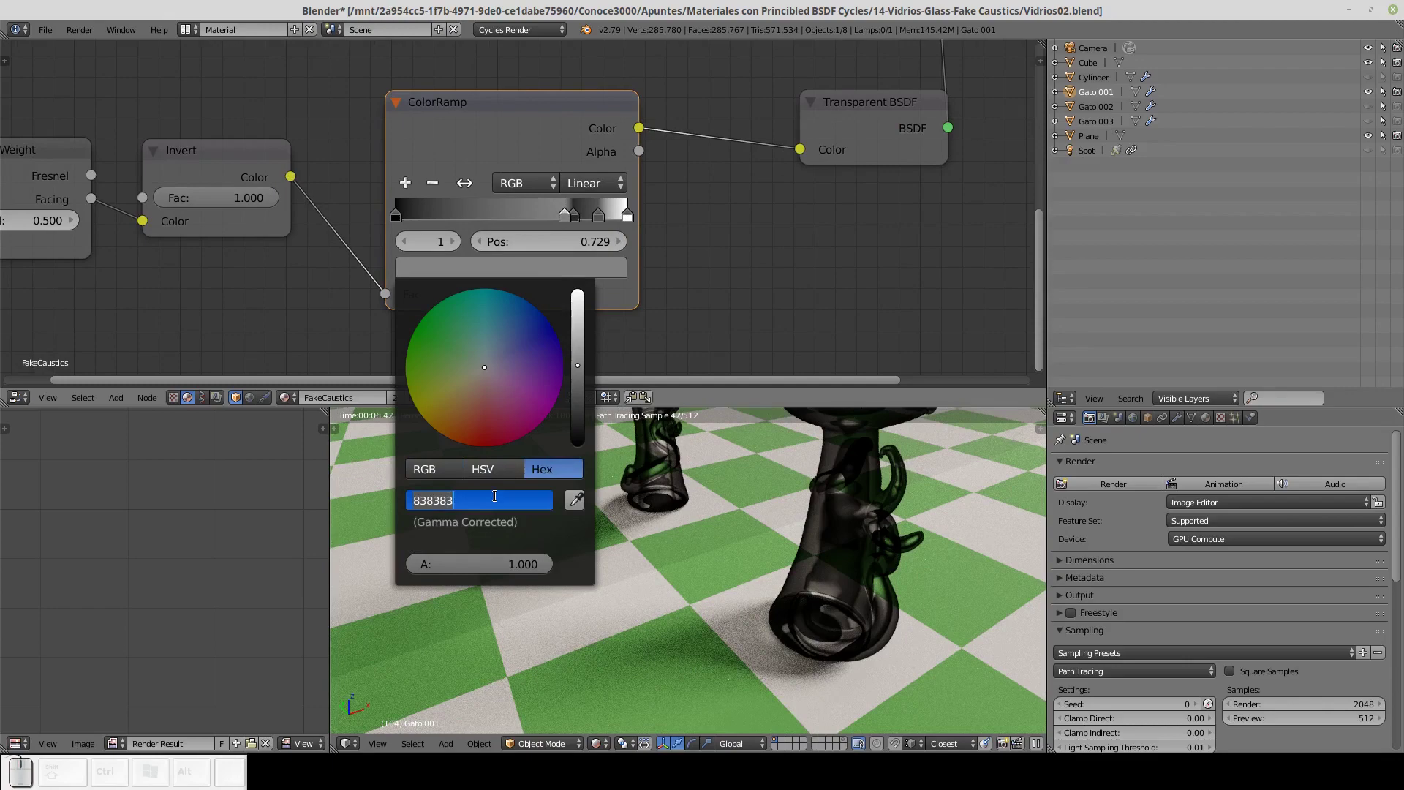
pyautogui.write('(6) (3) (6) (3) (6) (3)')
pyautogui.press('Return')
pyautogui.write('(6) (3) (6) (3) (6) (3) ⏎')
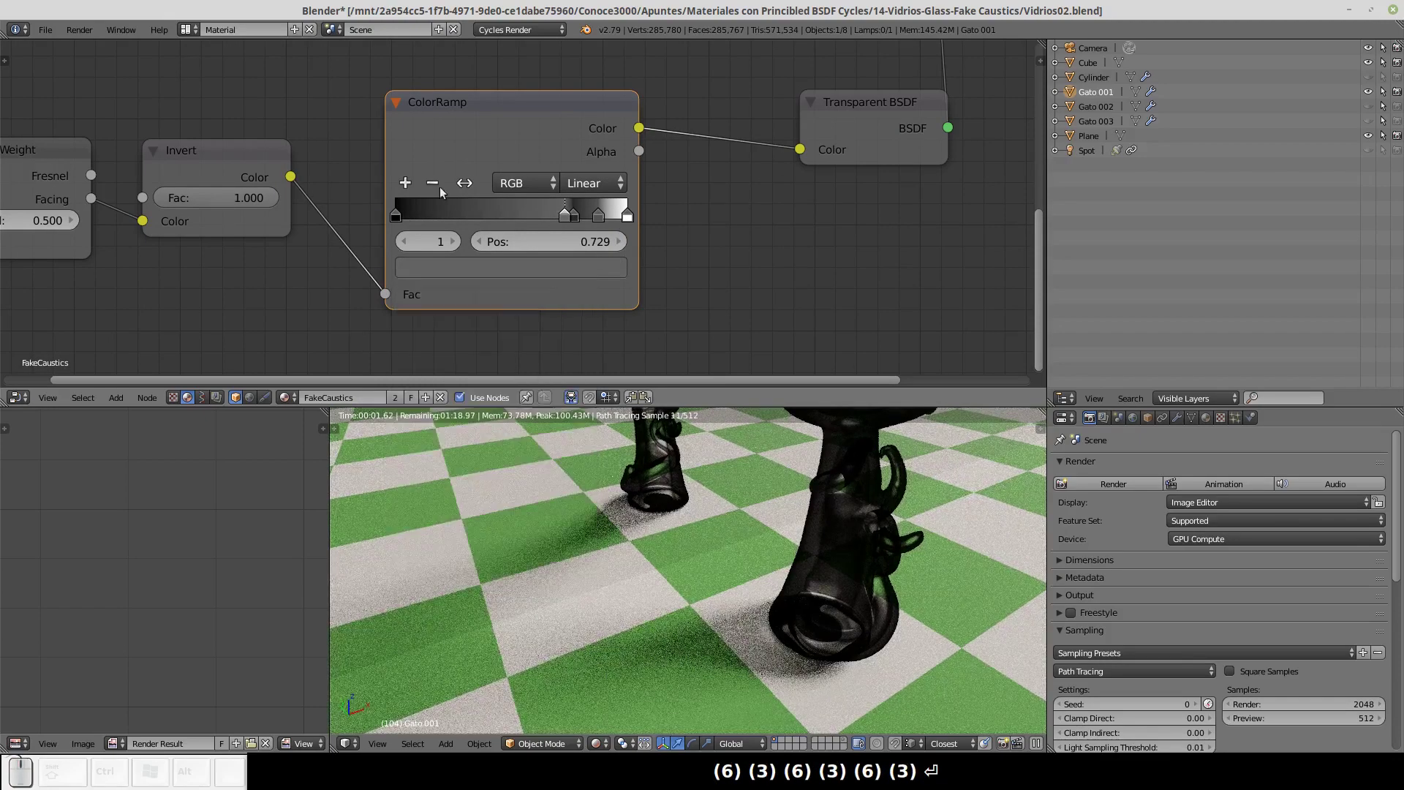
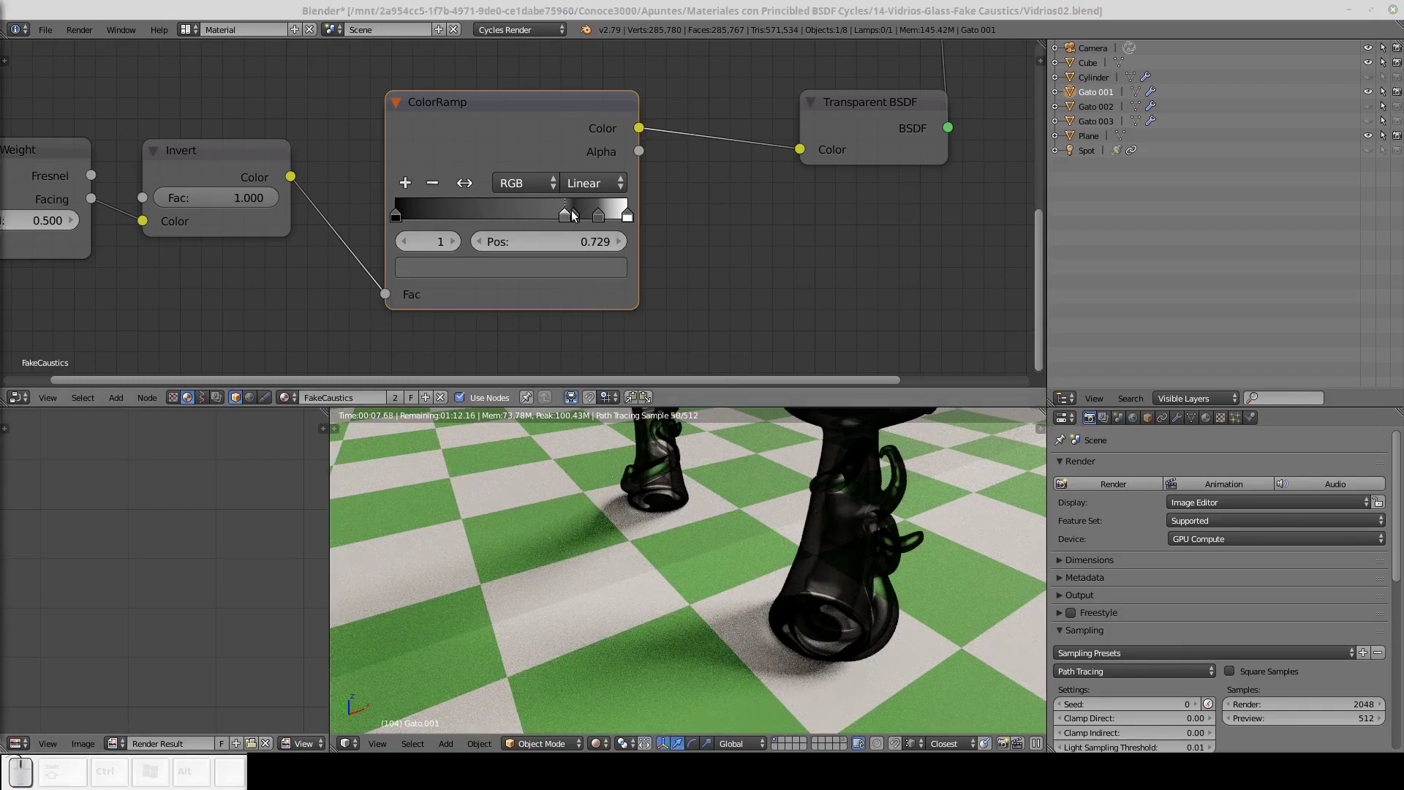
# Set the next stop to position 0.761 and give it a full-brightness blue.
pyautogui.click(576, 215)
pyautogui.click(600, 246)
pyautogui.write('(.) (7)')
pyautogui.write('(6)')
pyautogui.write('(1)')
pyautogui.press('Return')
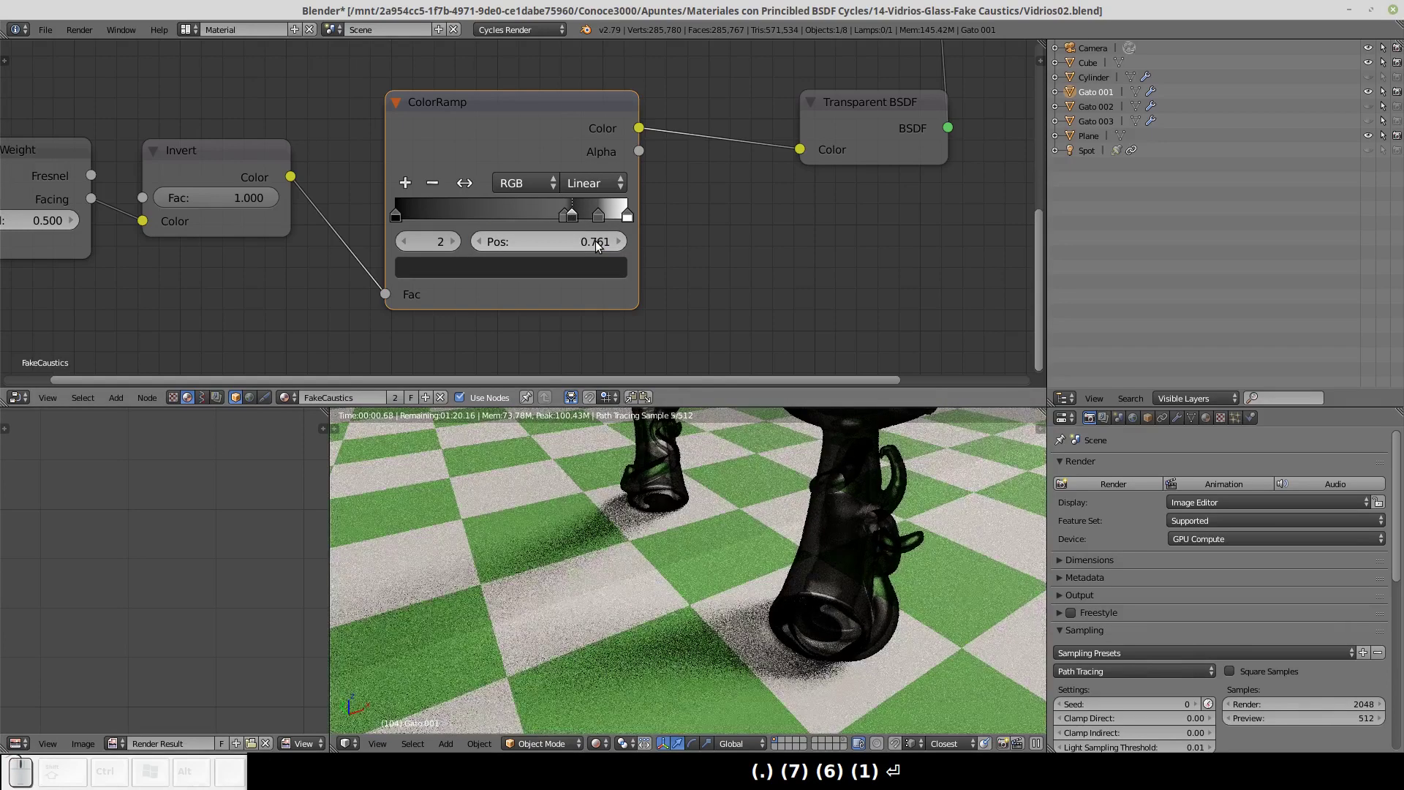
pyautogui.click(552, 274)
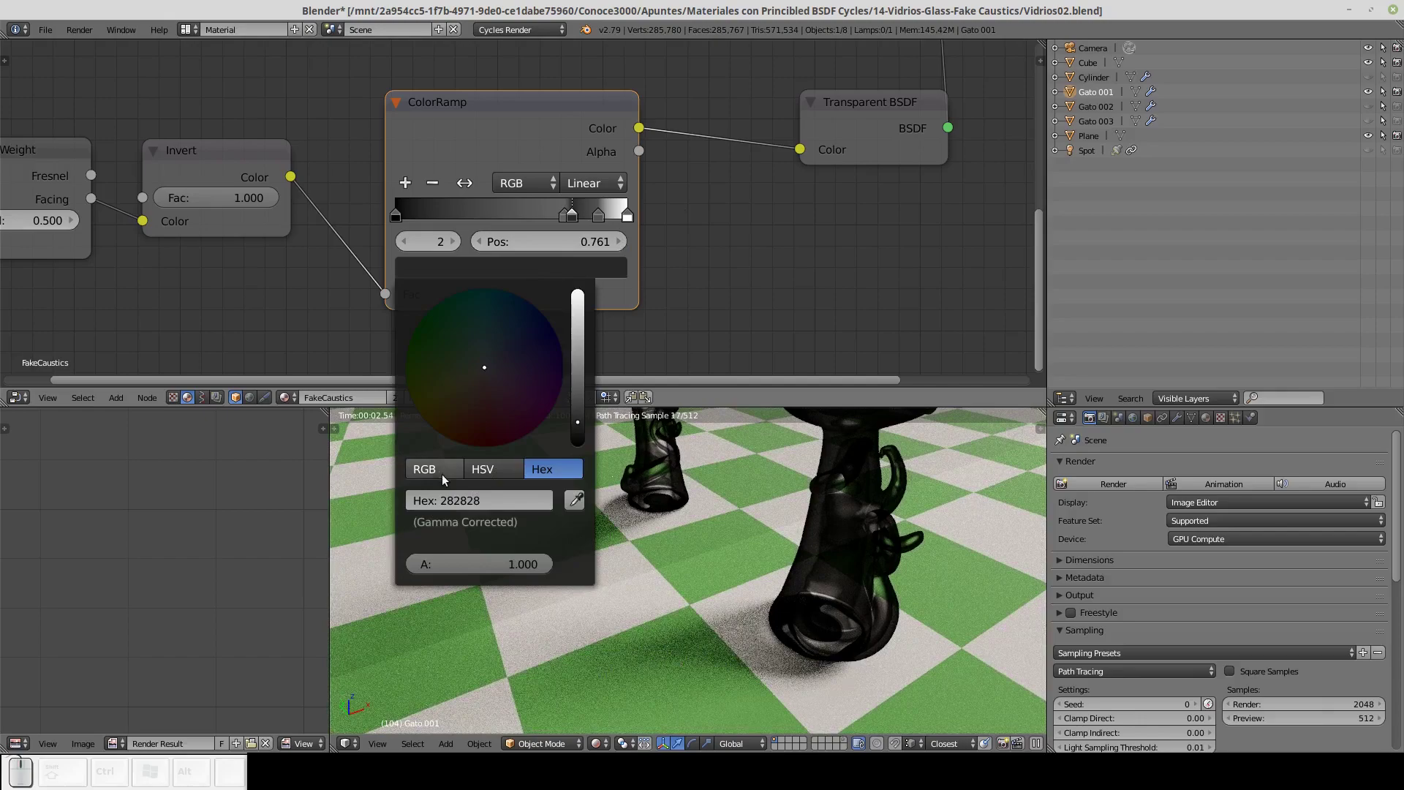
pyautogui.click(442, 479)
pyautogui.moveTo(420, 545); pyautogui.dragTo(456, 527)
pyautogui.moveTo(427, 525); pyautogui.dragTo(432, 519)
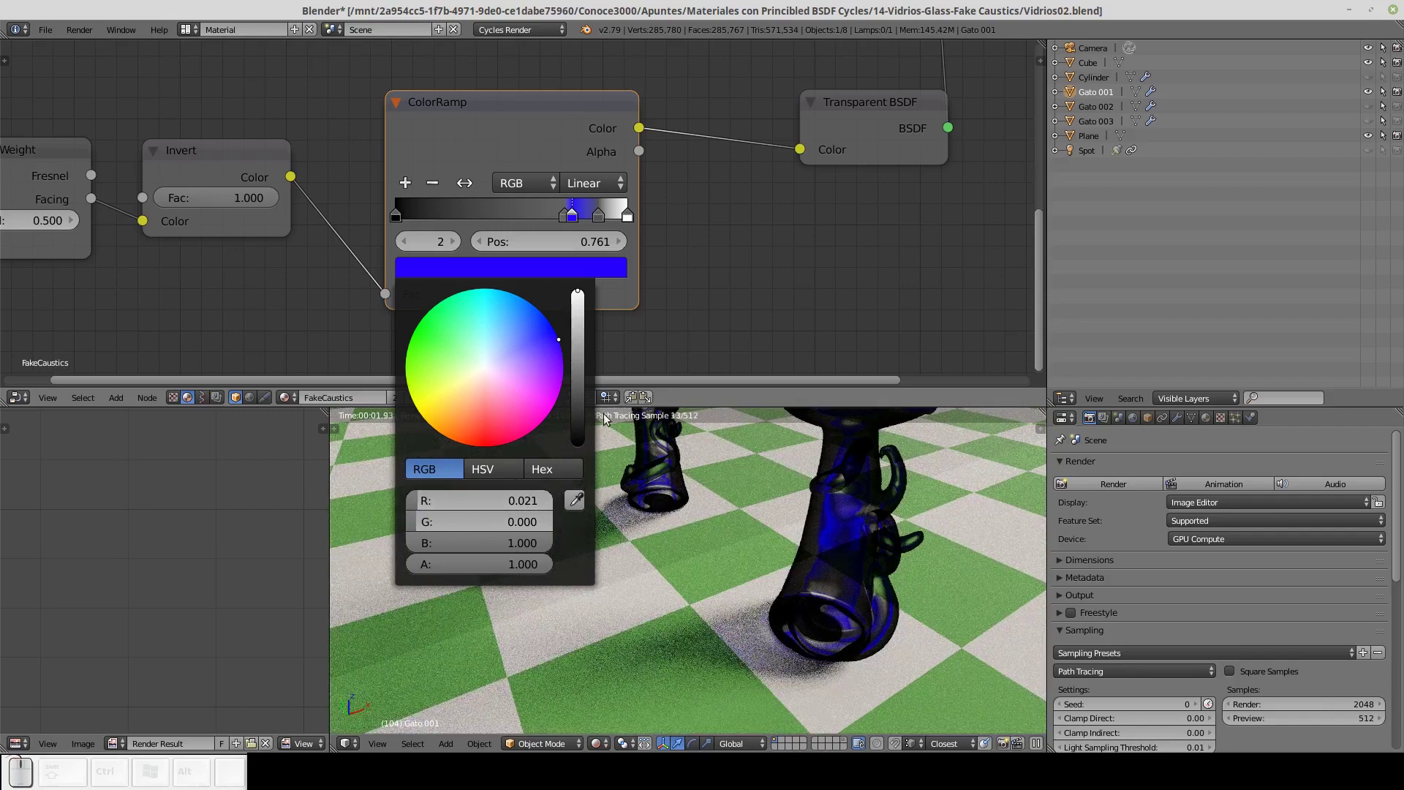
pyautogui.click(627, 294)
pyautogui.click(602, 222)
pyautogui.click(434, 187)
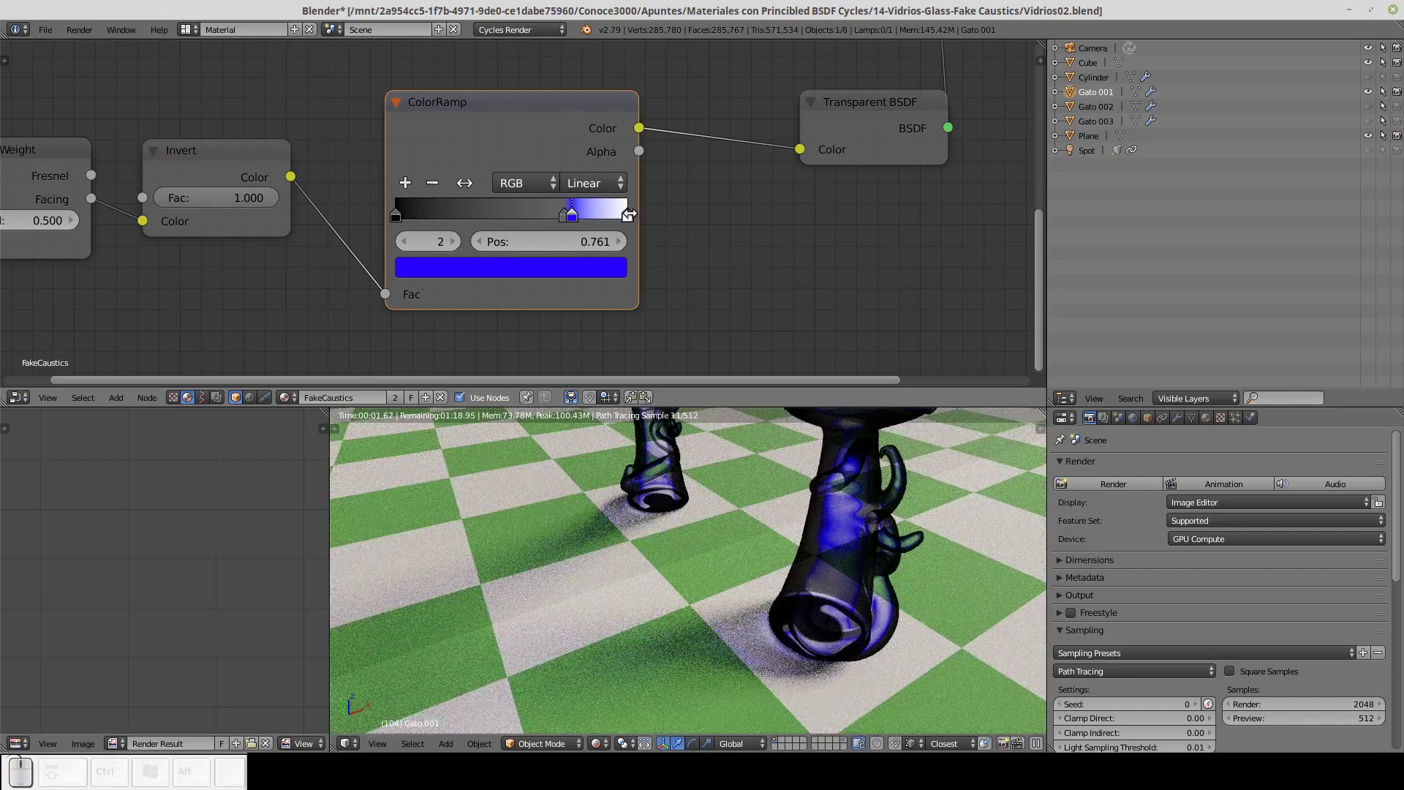
# Recolour the last ramp stop to a purple hue.
pyautogui.click(634, 216)
pyautogui.click(555, 278)
pyautogui.moveTo(551, 519); pyautogui.dragTo(482, 528)
pyautogui.moveTo(548, 505); pyautogui.dragTo(550, 430)
# Switch the ColorRamp to HSV colour mode with Clockwise hue interpolation for rainbow blending.
pyautogui.click(541, 104)
pyautogui.click(536, 185)
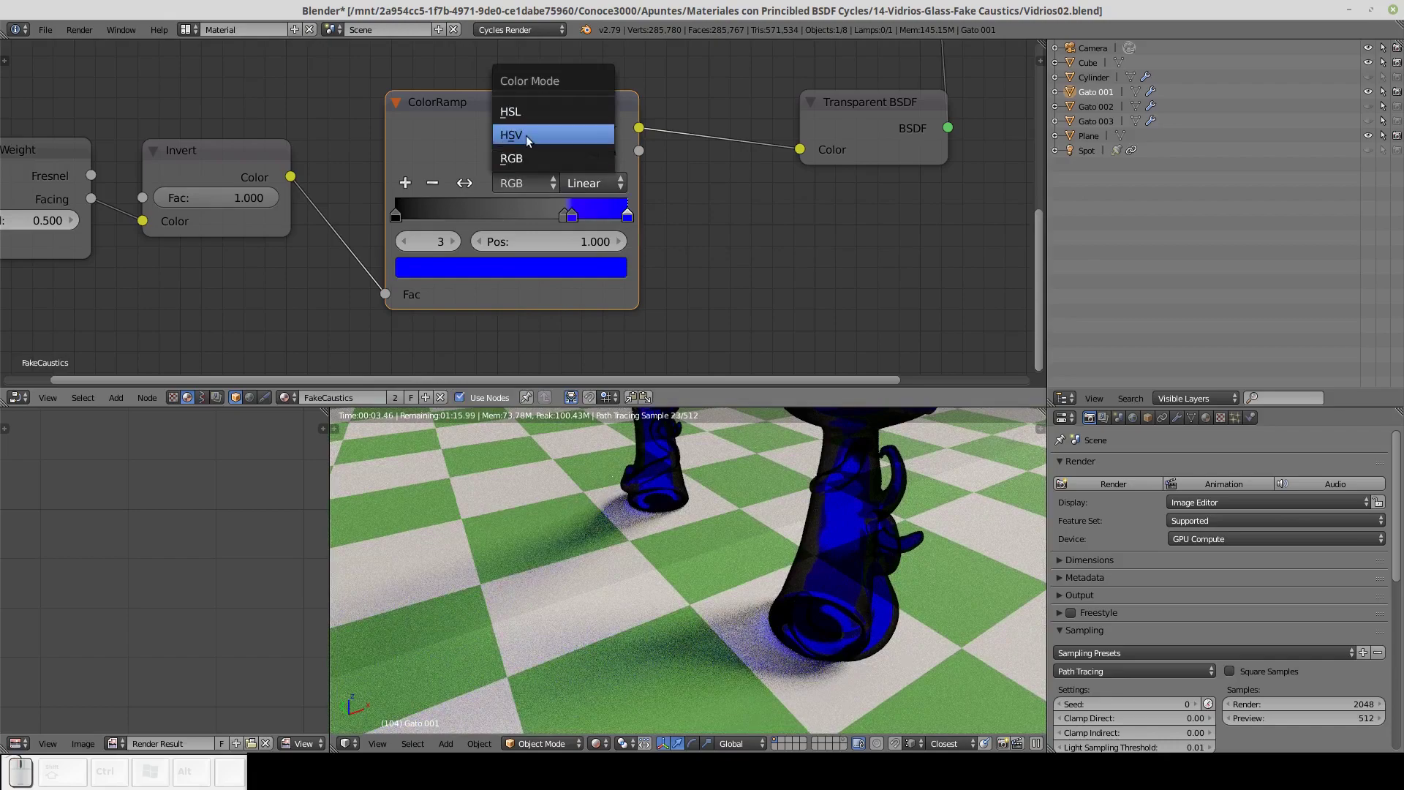
pyautogui.click(531, 140)
pyautogui.click(601, 184)
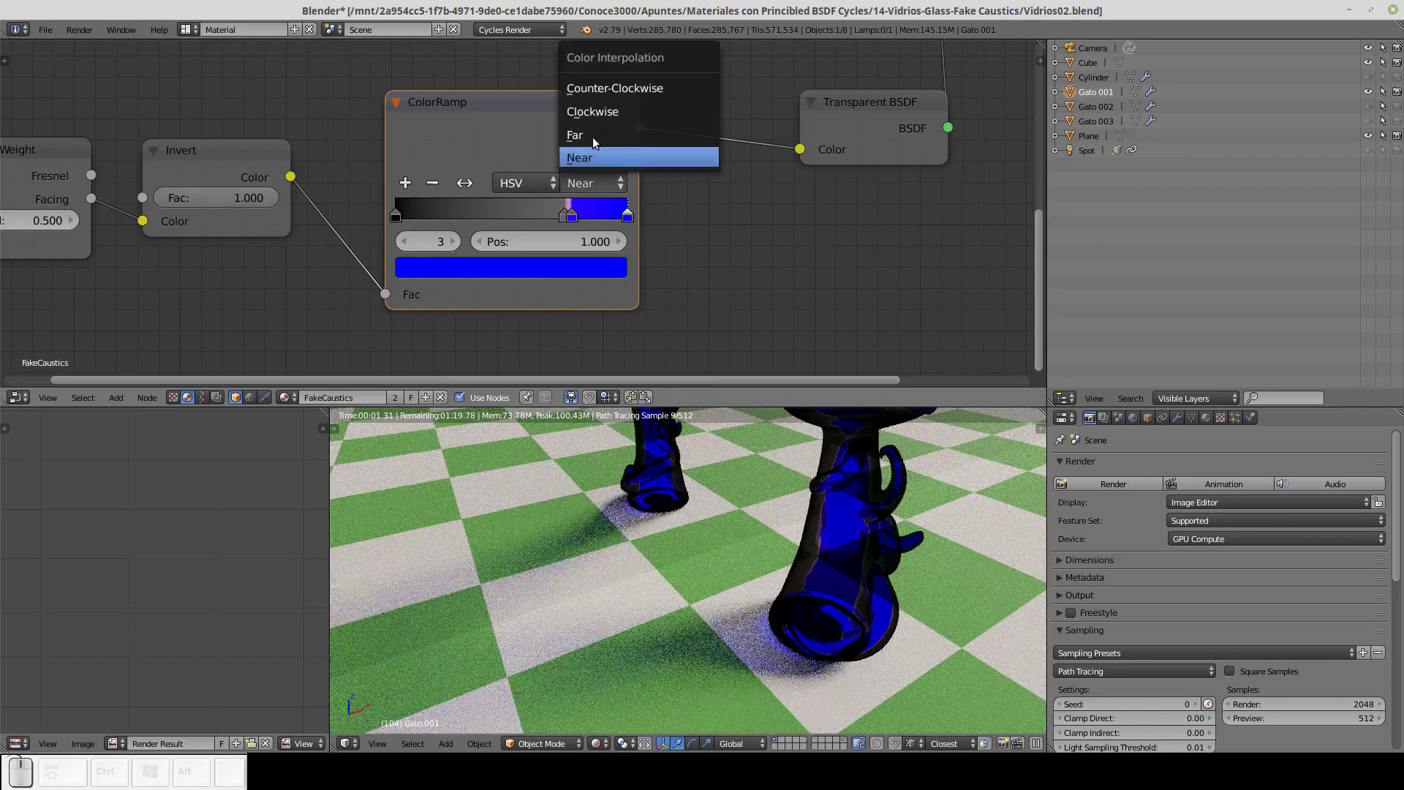
pyautogui.click(598, 118)
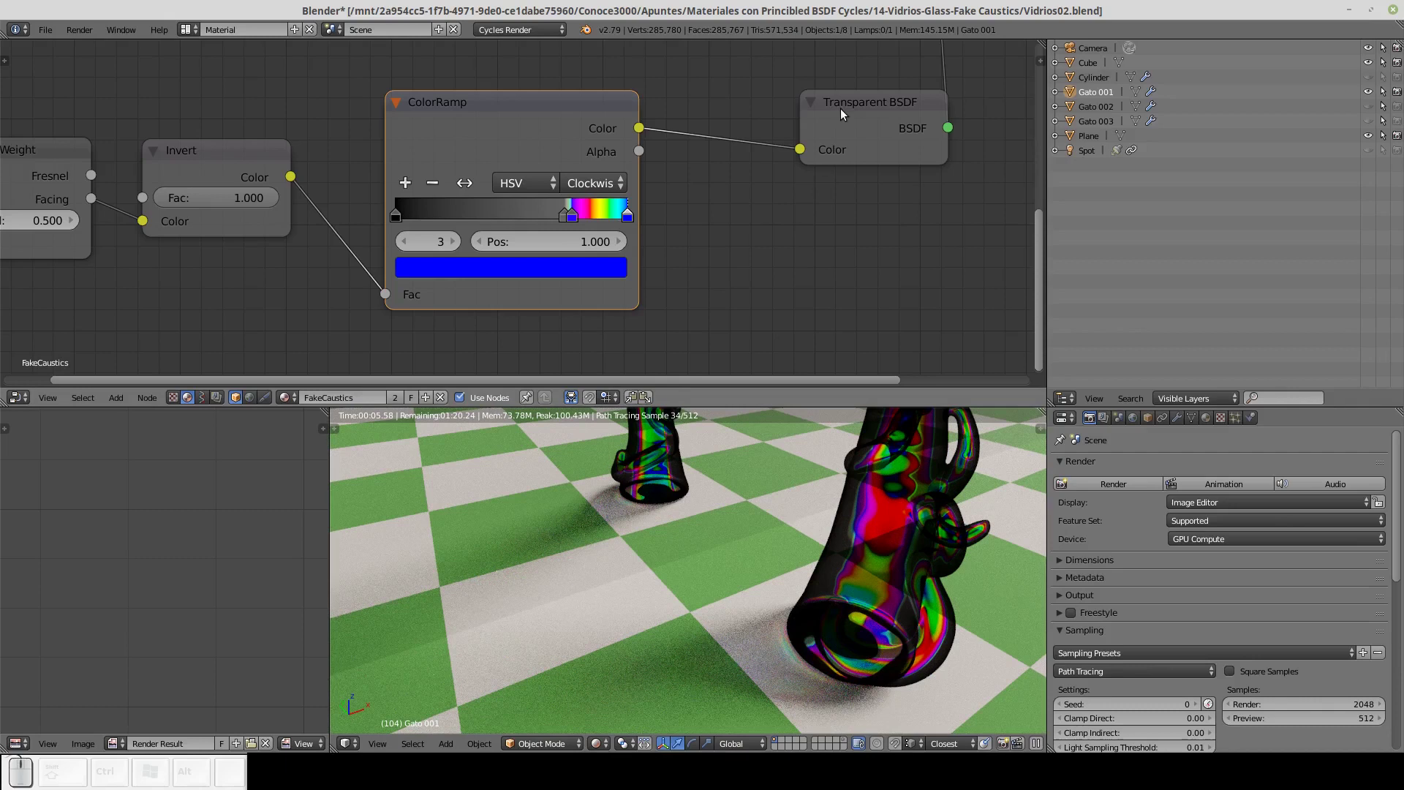
pyautogui.moveTo(850, 112); pyautogui.dragTo(772, 161)
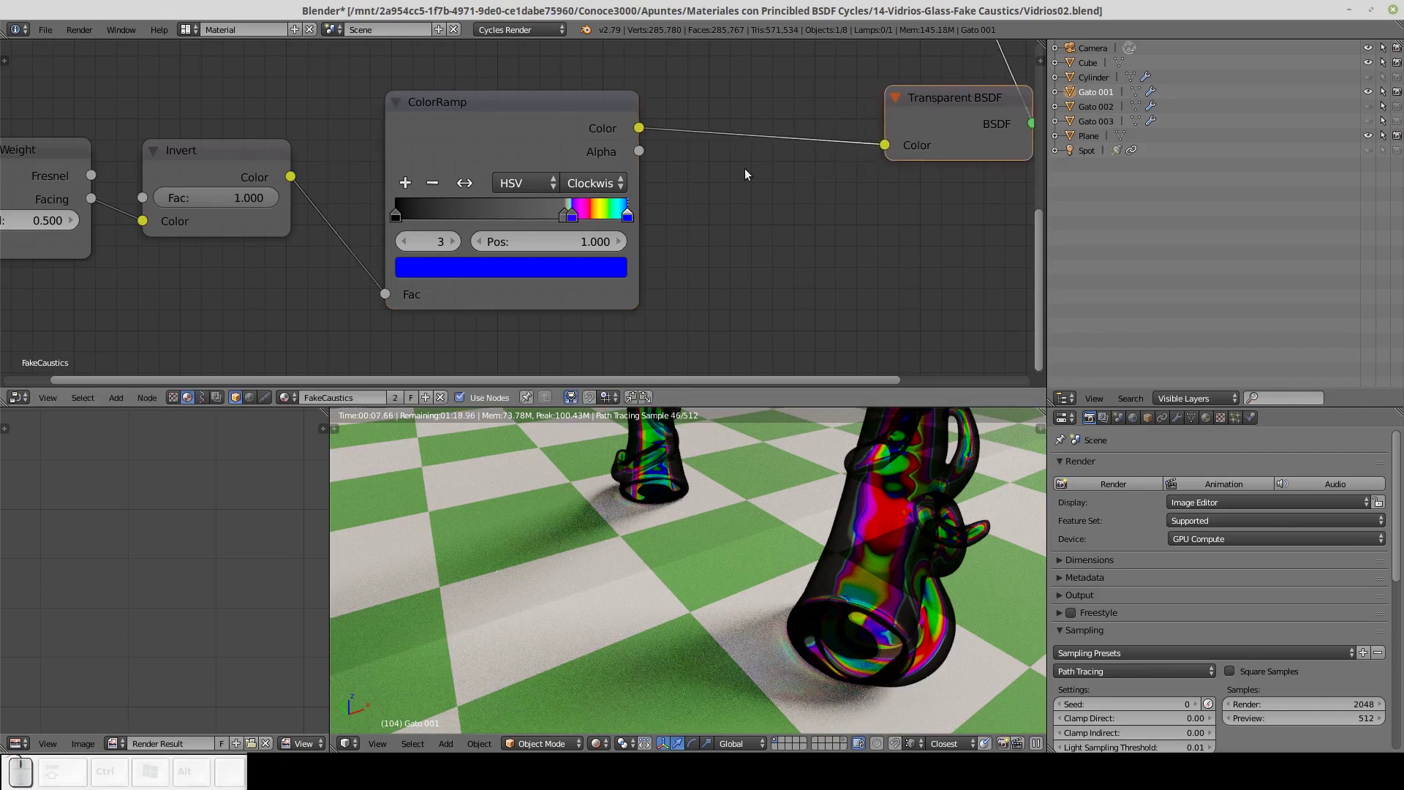
# Insert a Math node between ColorRamp and Transparent BSDF and set it to Multiply.
pyautogui.press('shift+a')
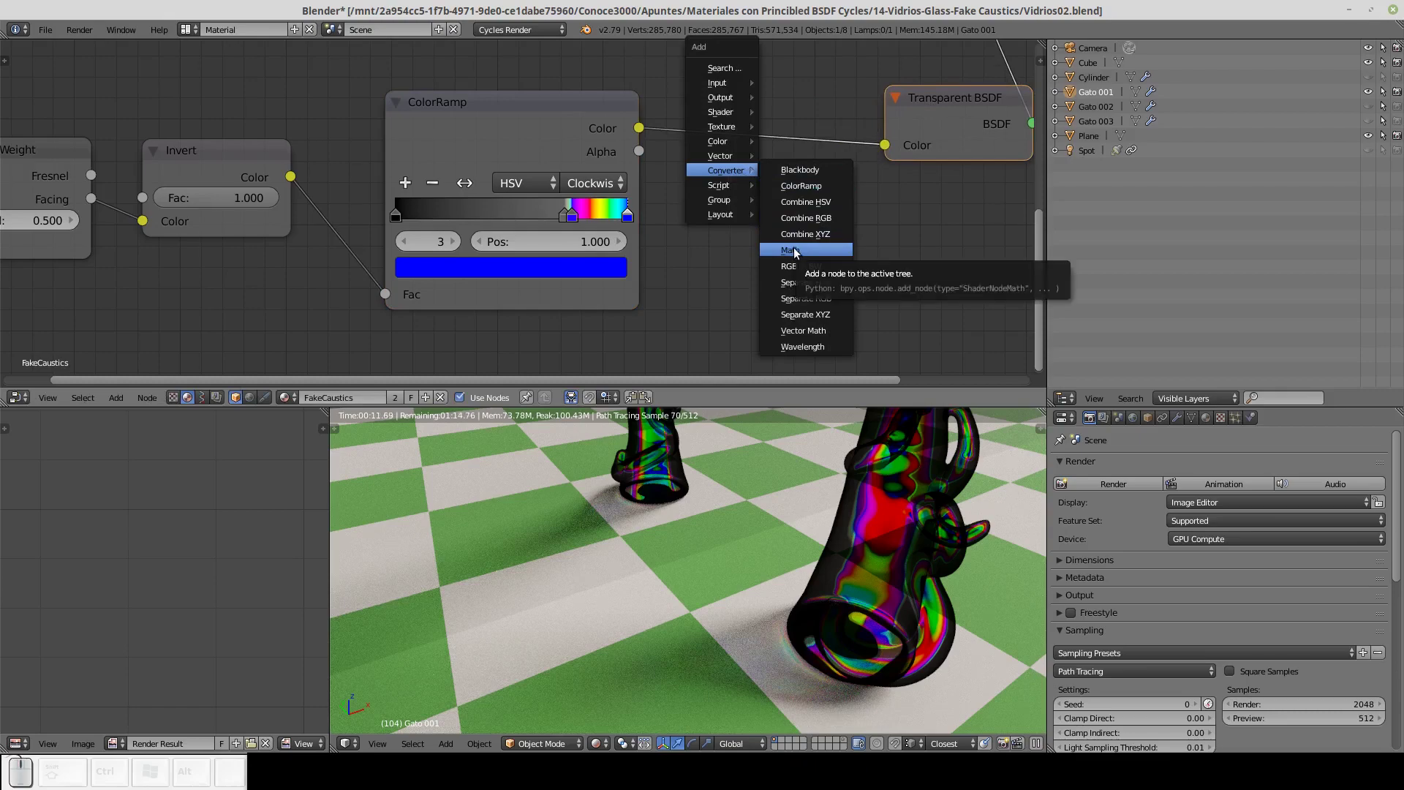
pyautogui.click(810, 253)
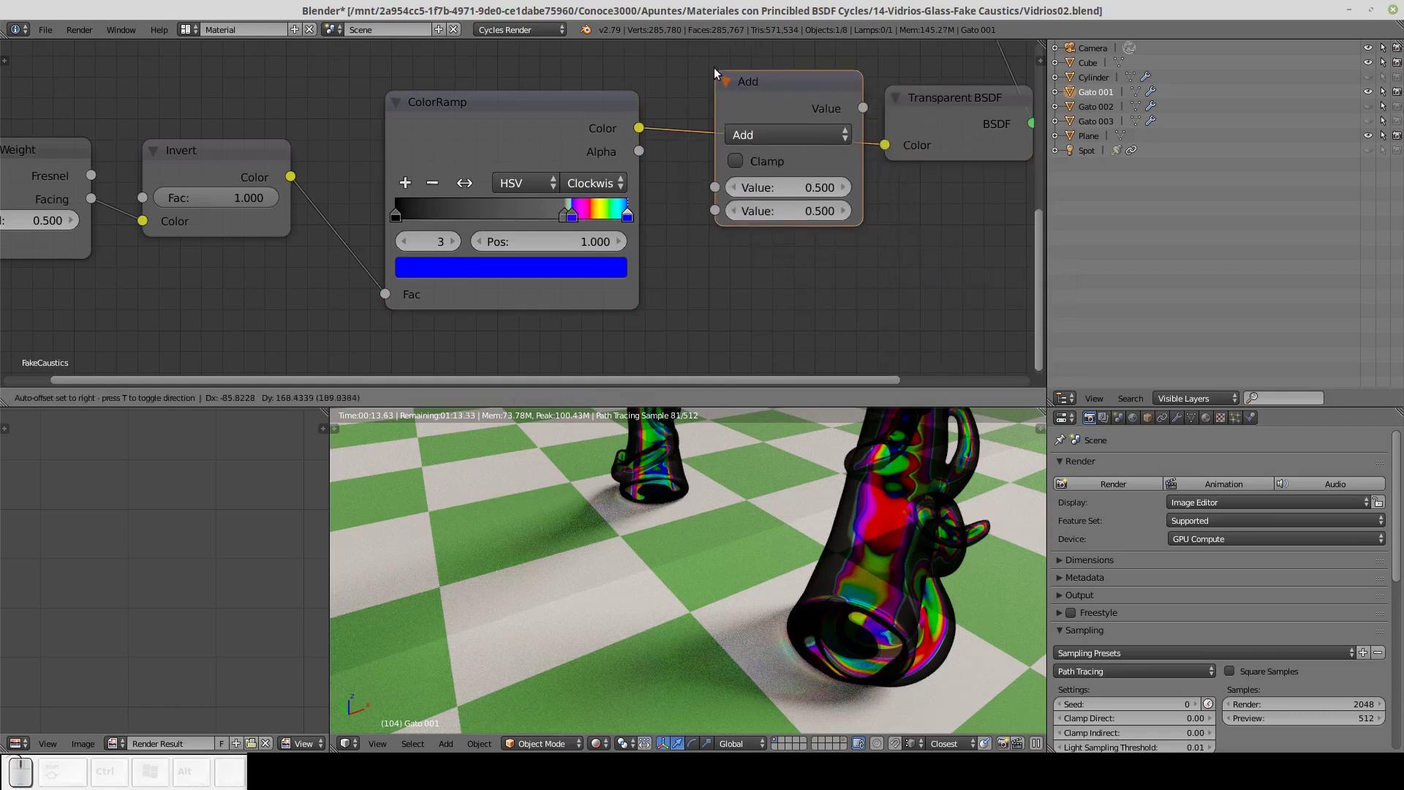
pyautogui.click(719, 63)
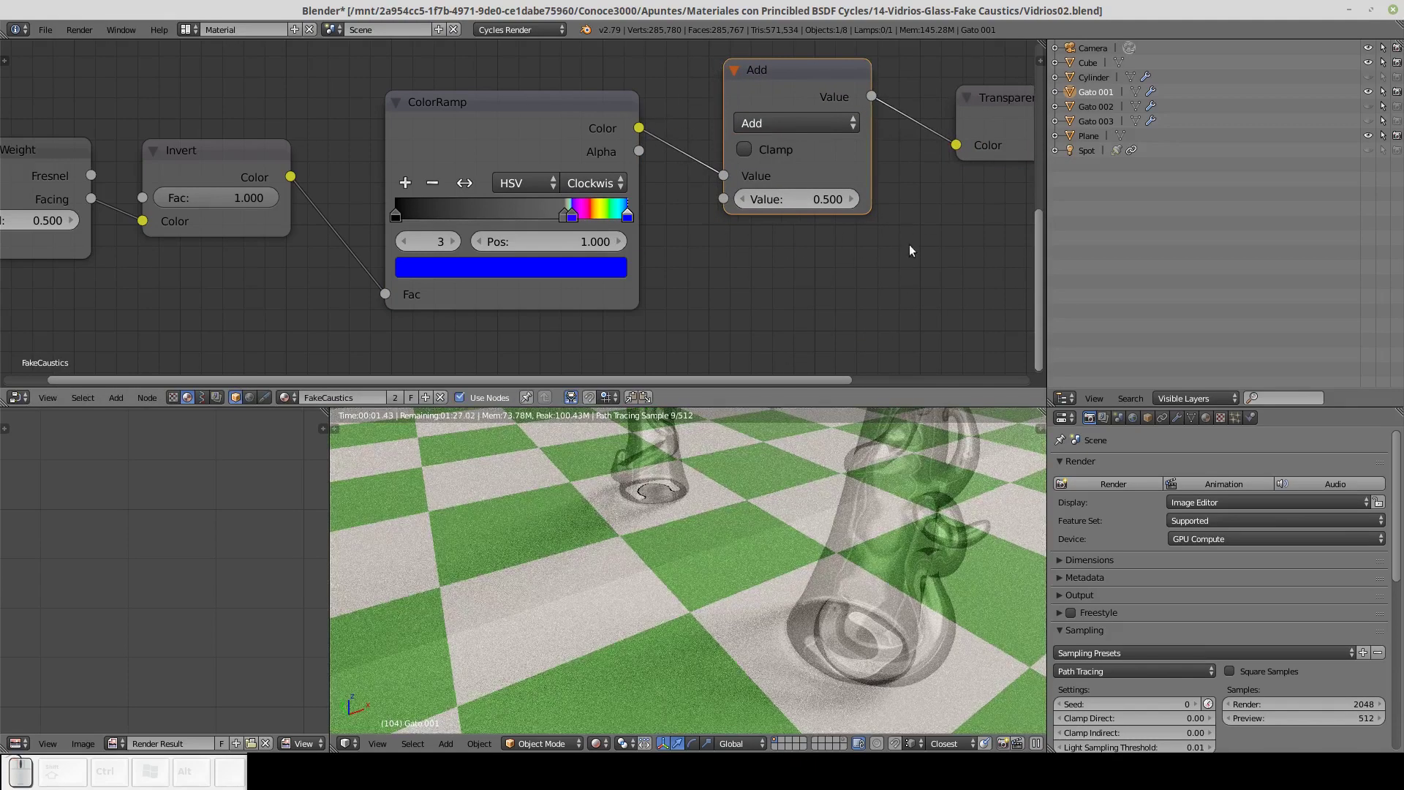
pyautogui.click(948, 224)
pyautogui.click(684, 160)
pyautogui.click(663, 221)
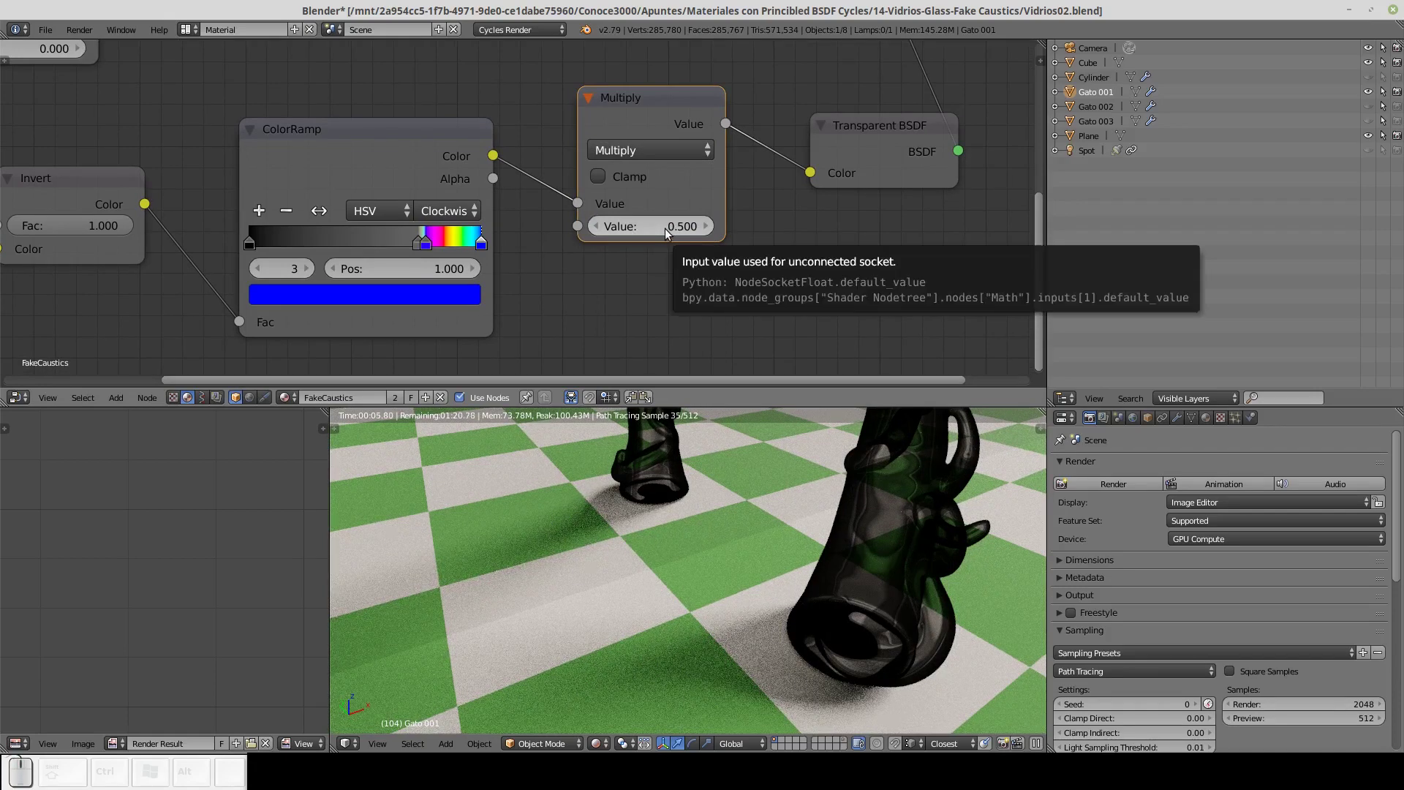
# Raise the Multiply value to 2, then settle on 3 to brighten the glass.
pyautogui.click(671, 234)
pyautogui.press('2')
pyautogui.press('Return')
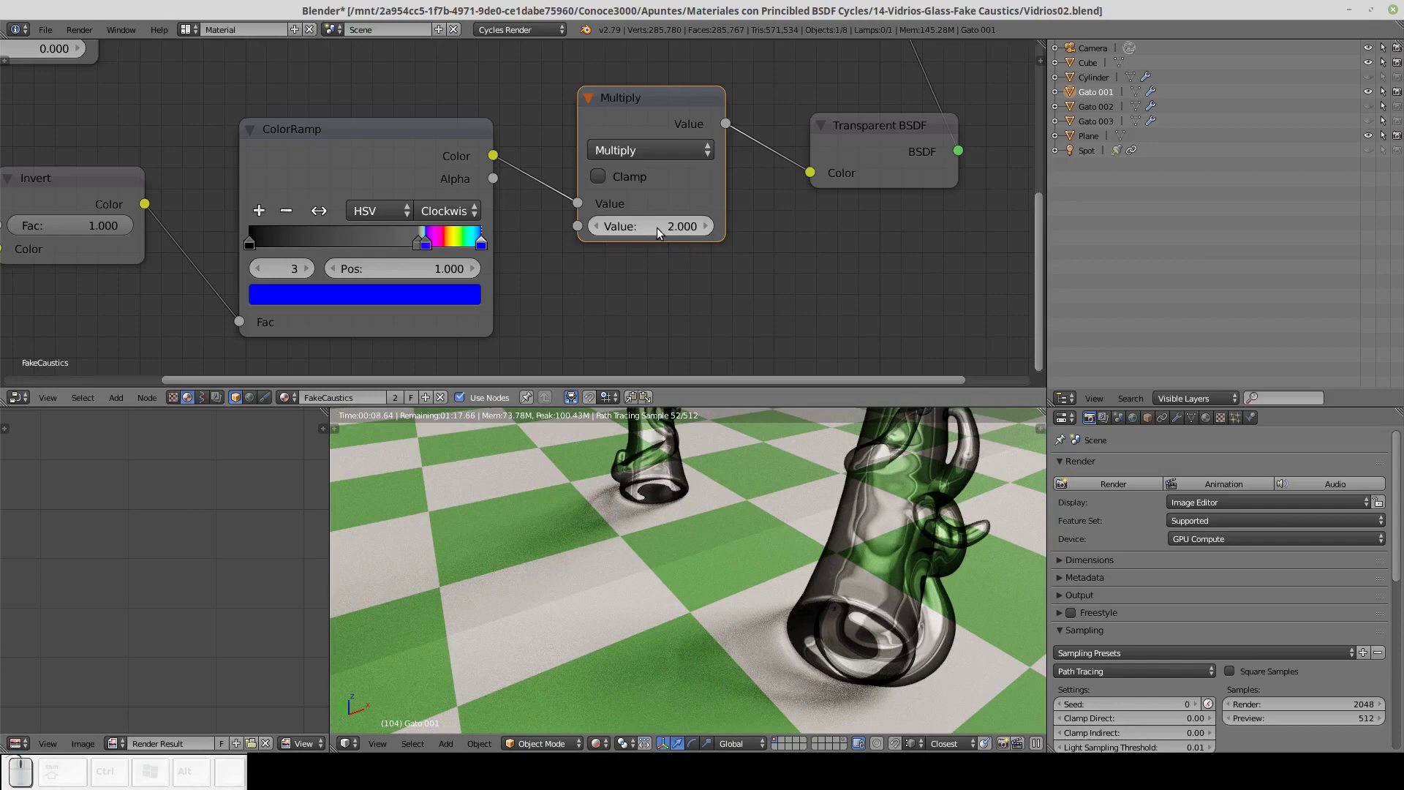
pyautogui.click(657, 228)
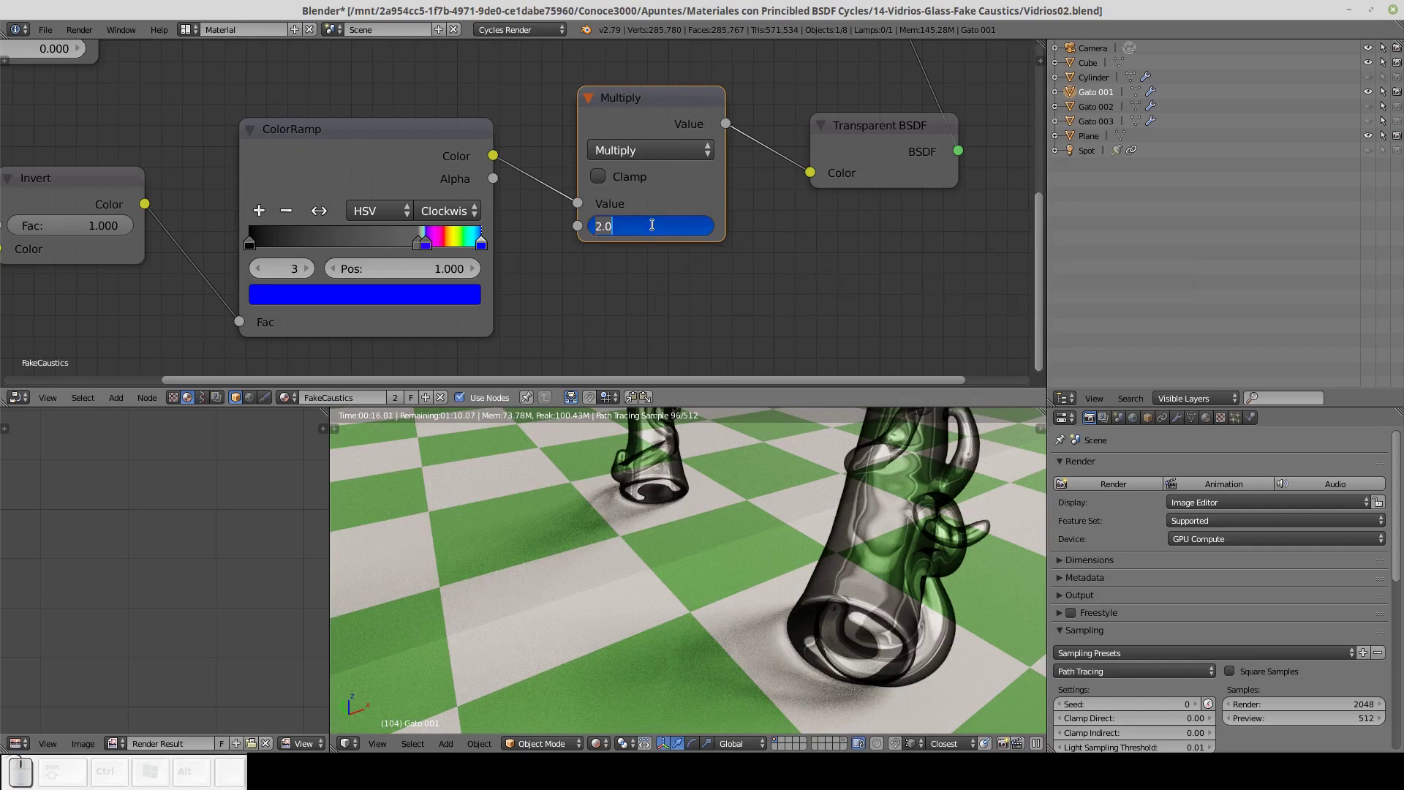
pyautogui.press('3')
pyautogui.press('Return')
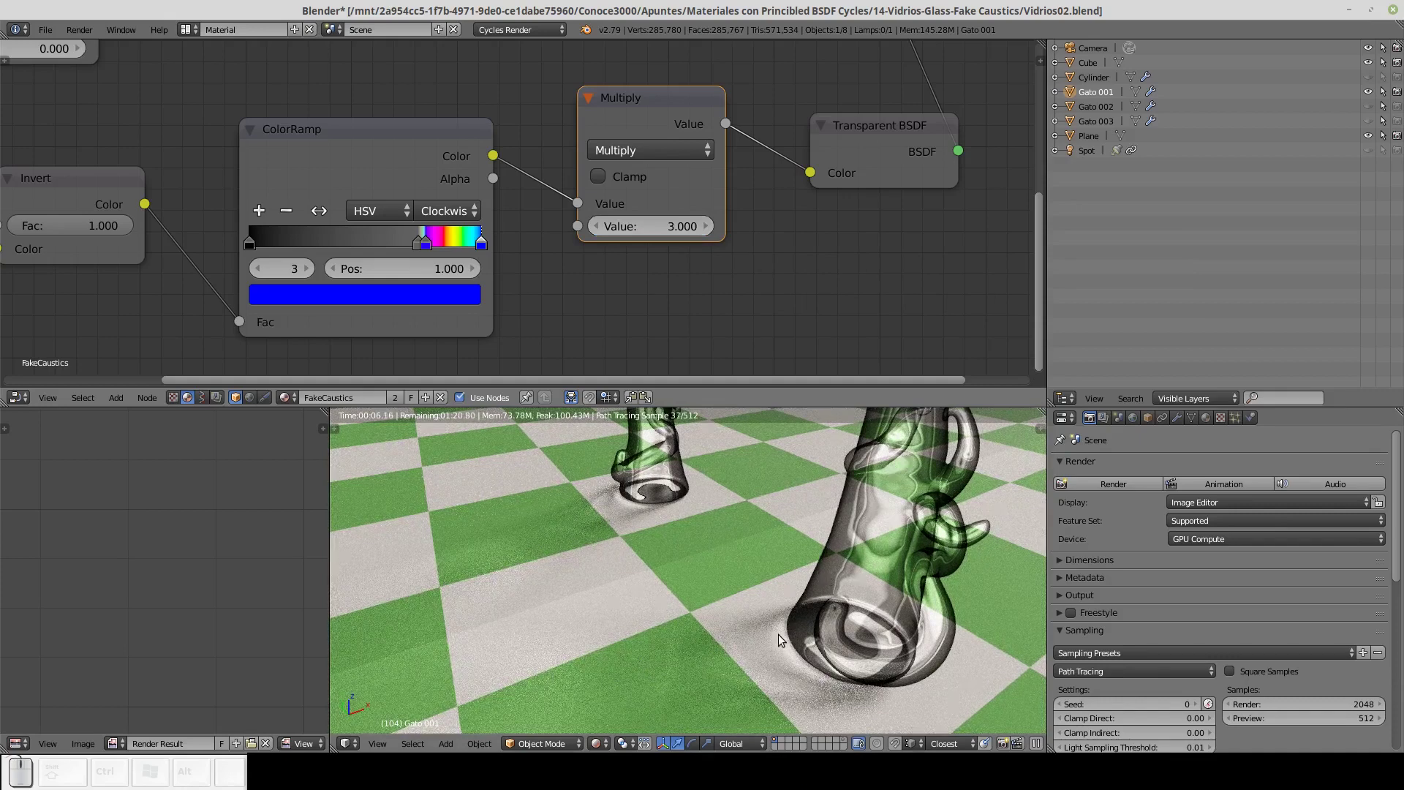
pyautogui.moveTo(835, 629); pyautogui.dragTo(751, 642)
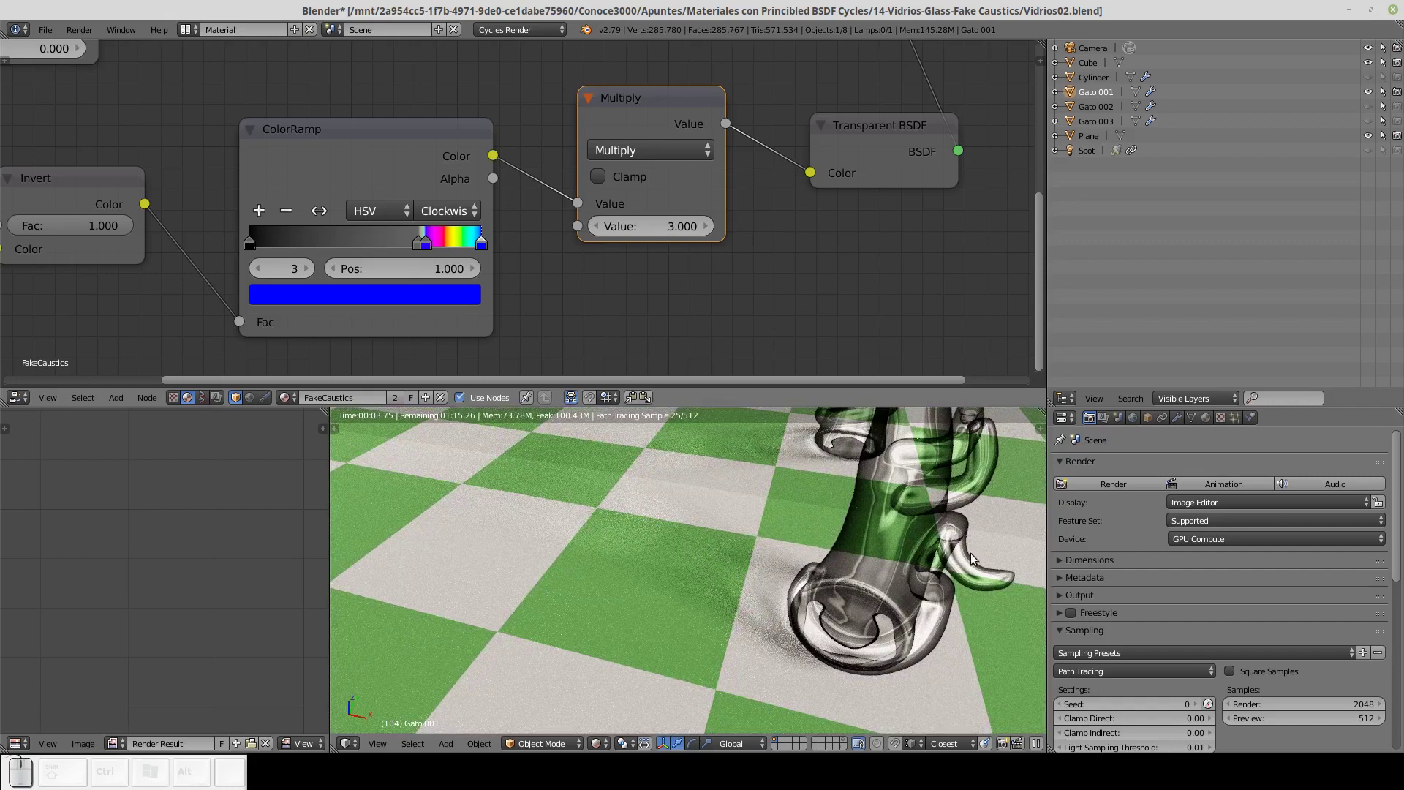
# Turn off reflective and refractive caustics in the Cycles Light Paths settings and check the render.
pyautogui.click(1069, 465)
pyautogui.click(1063, 558)
pyautogui.scroll(-3)
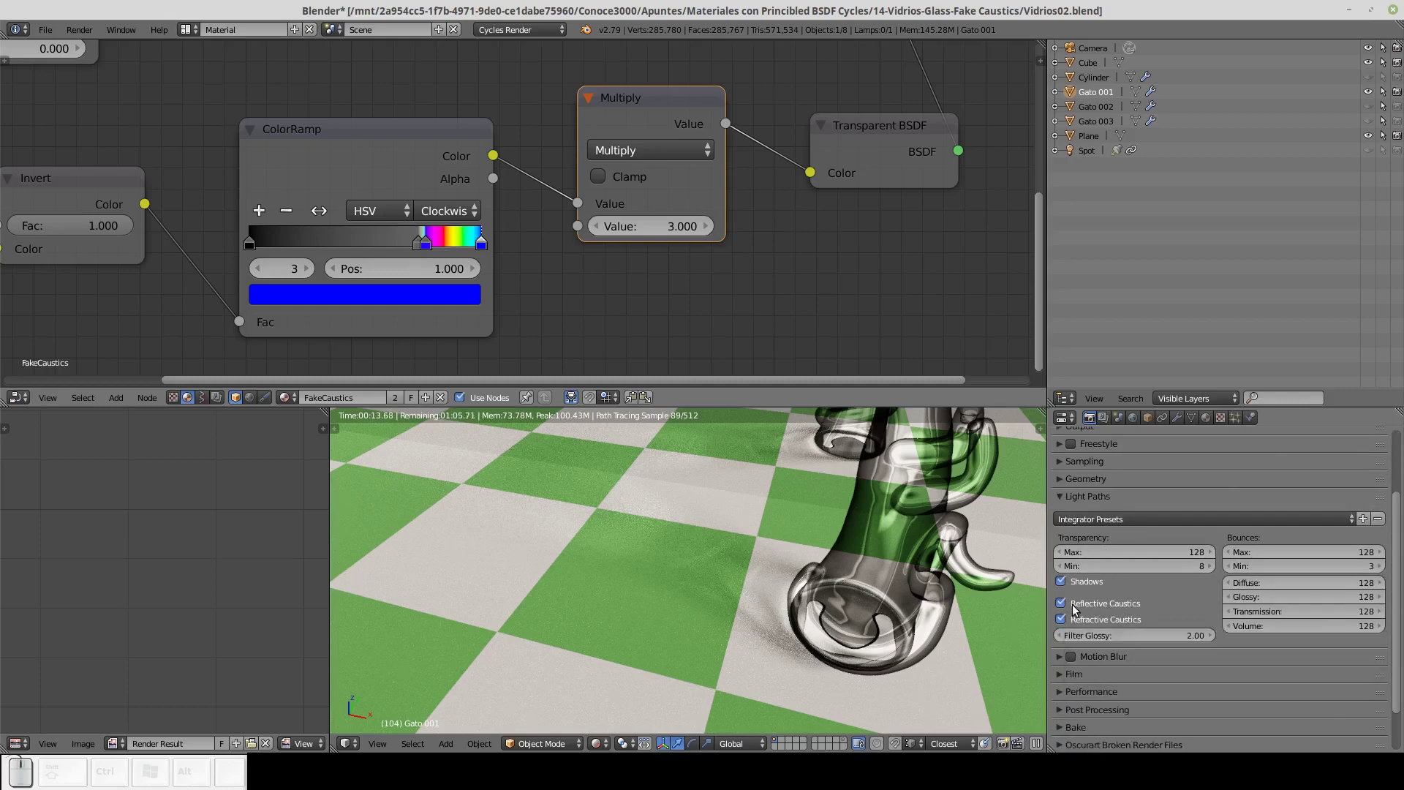
pyautogui.click(1076, 610)
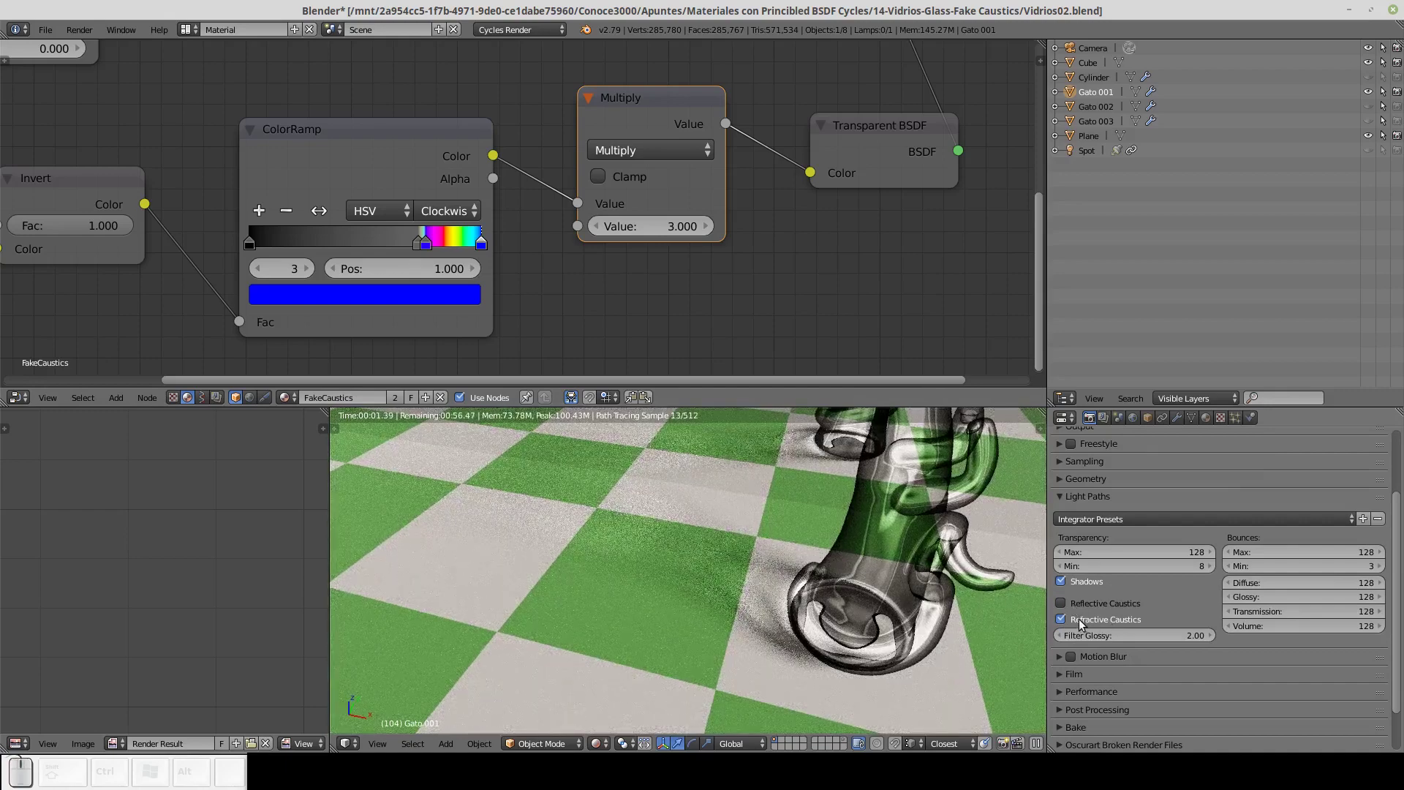
pyautogui.click(1083, 624)
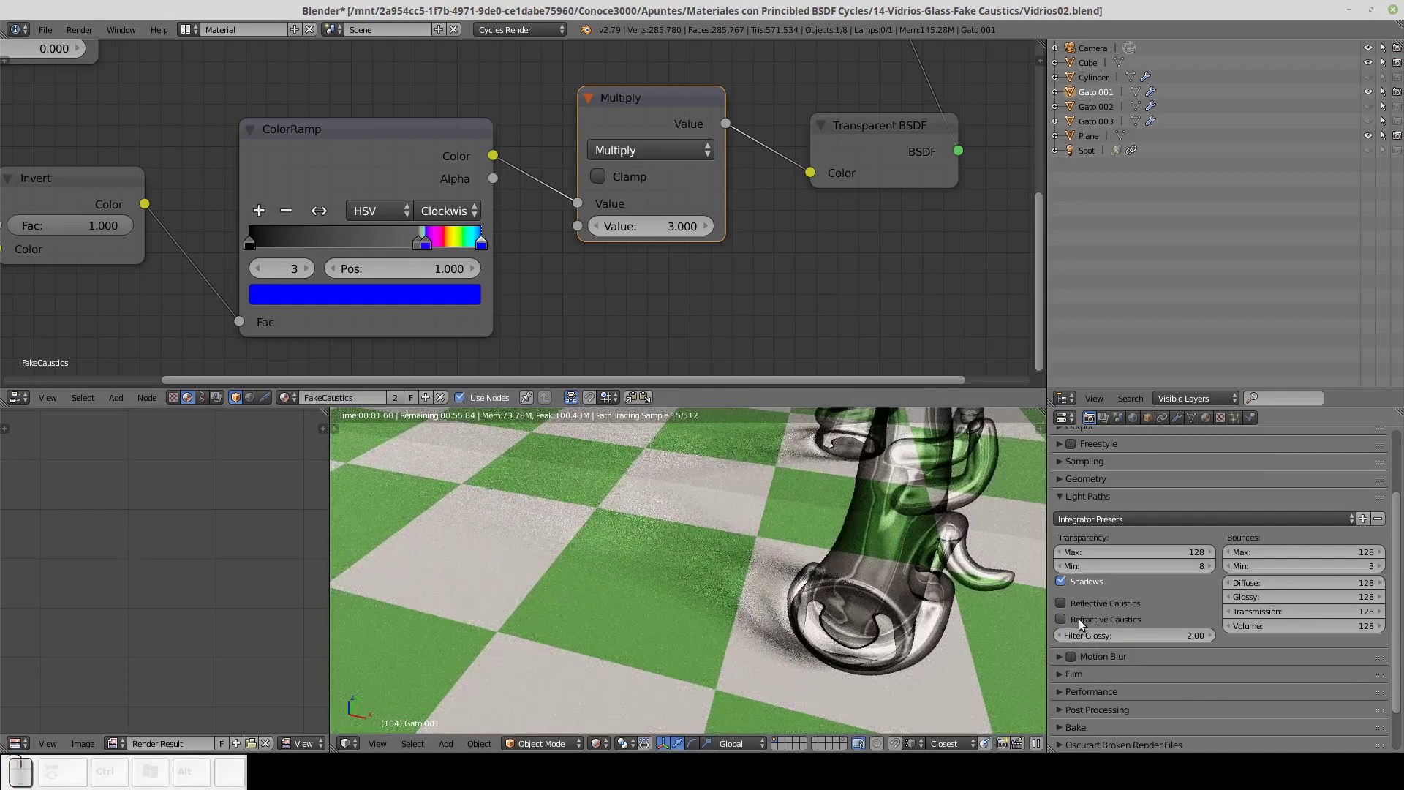
pyautogui.moveTo(791, 583); pyautogui.dragTo(839, 599)
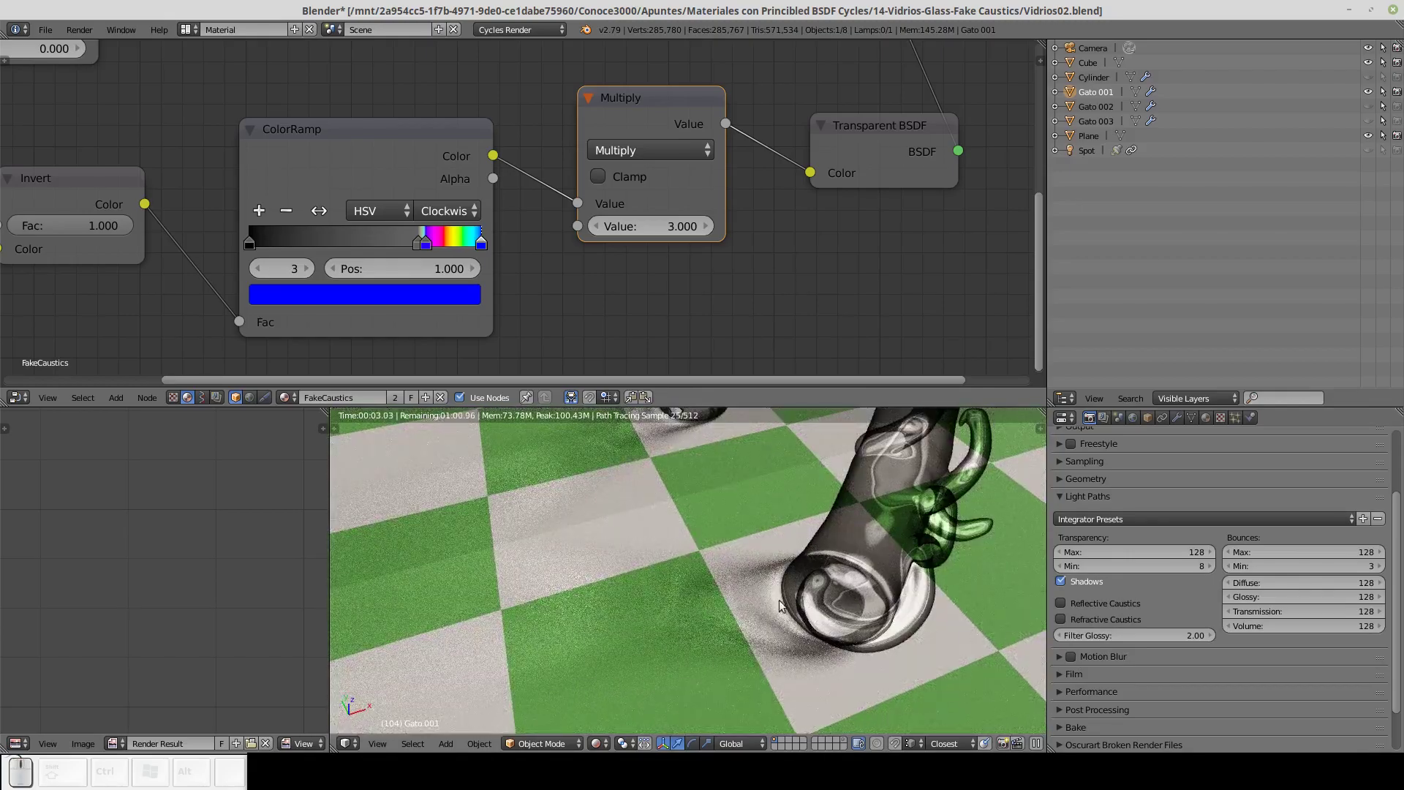
pyautogui.moveTo(847, 587); pyautogui.dragTo(808, 570)
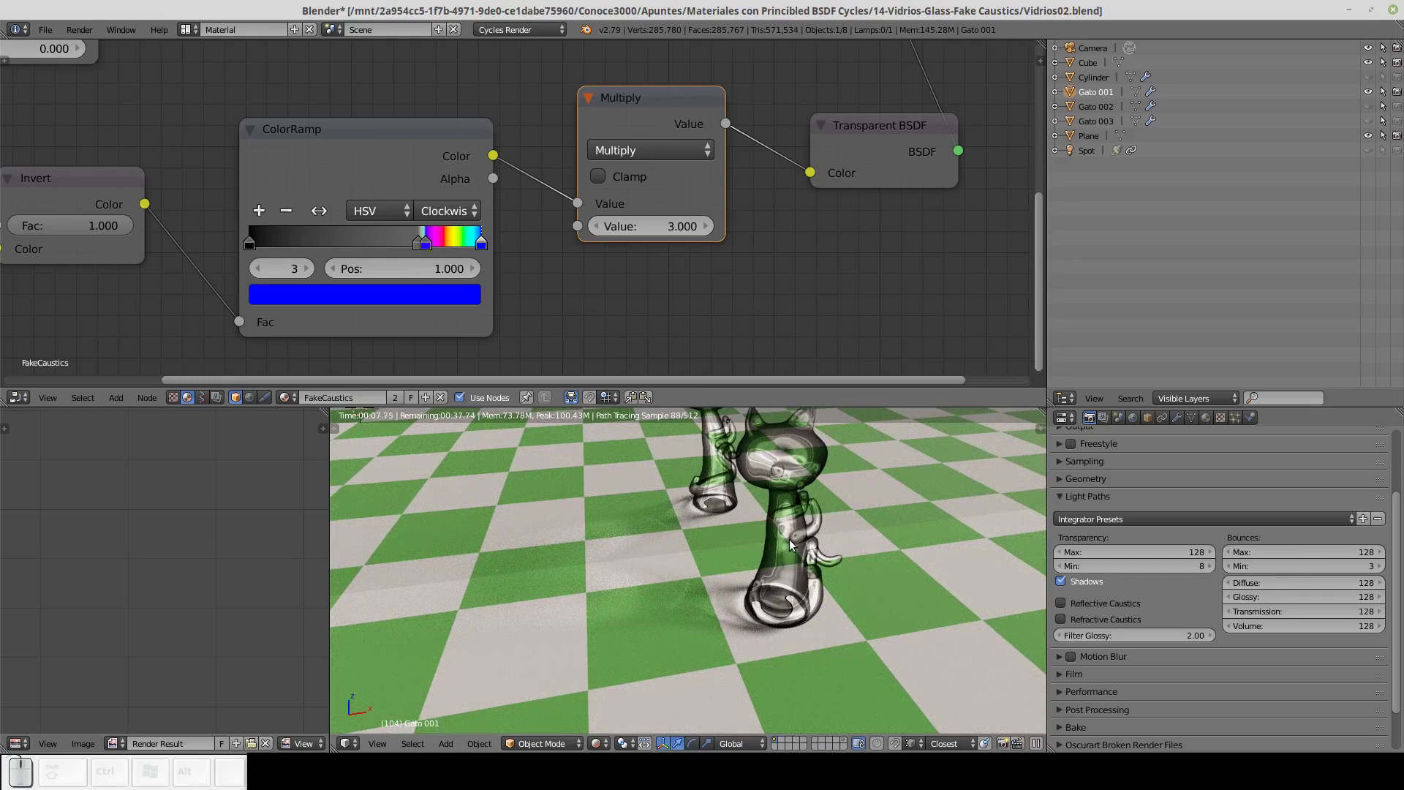
# Set the fake-caustics Multiply value to 4 and frame the whole node tree.
pyautogui.click(664, 237)
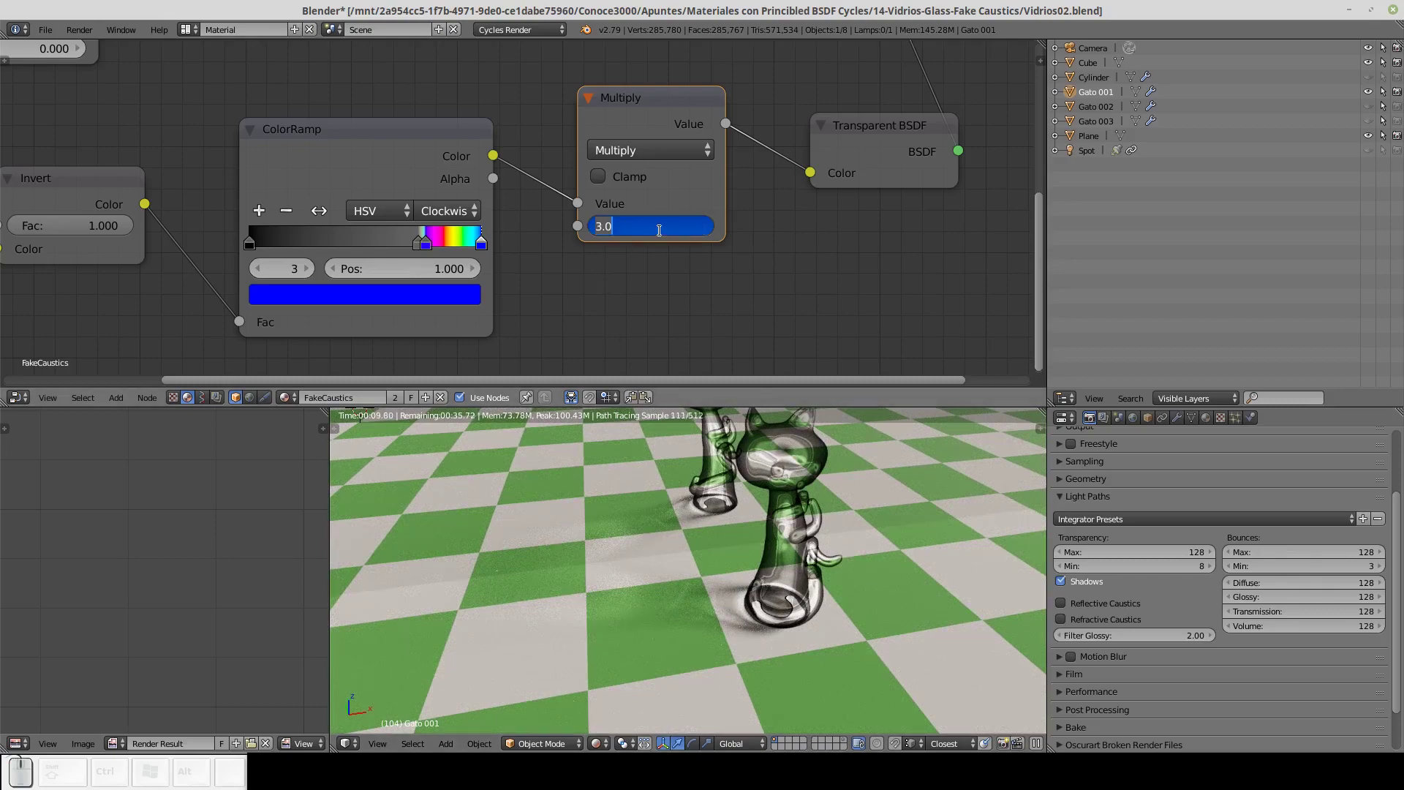
pyautogui.write('(2)')
pyautogui.press('Return')
pyautogui.click(668, 236)
pyautogui.write('(4)')
pyautogui.press('4')
pyautogui.press('Return')
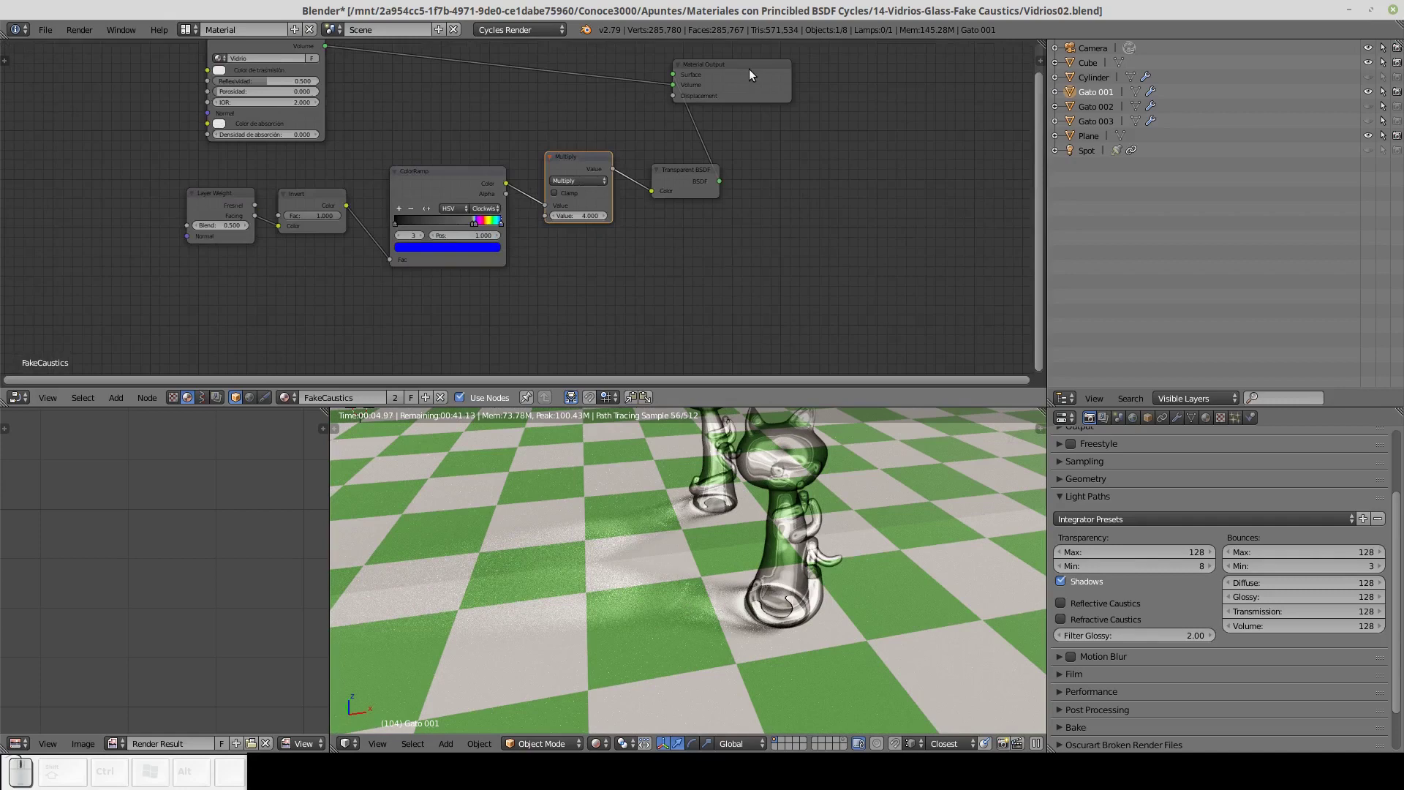
# Move the Vidrio group aside and add a Light Path input node.
pyautogui.moveTo(756, 73); pyautogui.dragTo(719, 132)
pyautogui.click(736, 85)
pyautogui.moveTo(263, 142); pyautogui.dragTo(399, 131)
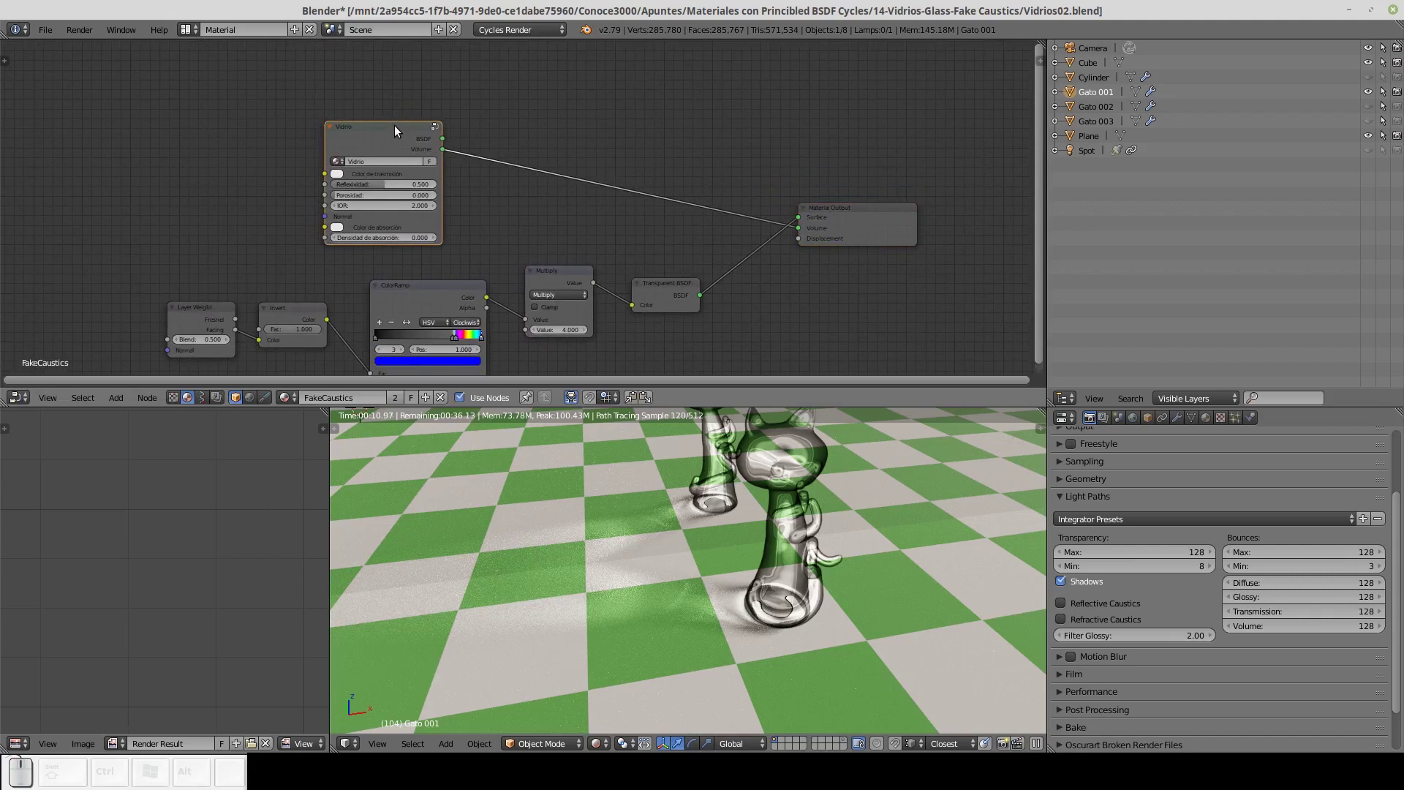
pyautogui.press('shift+a')
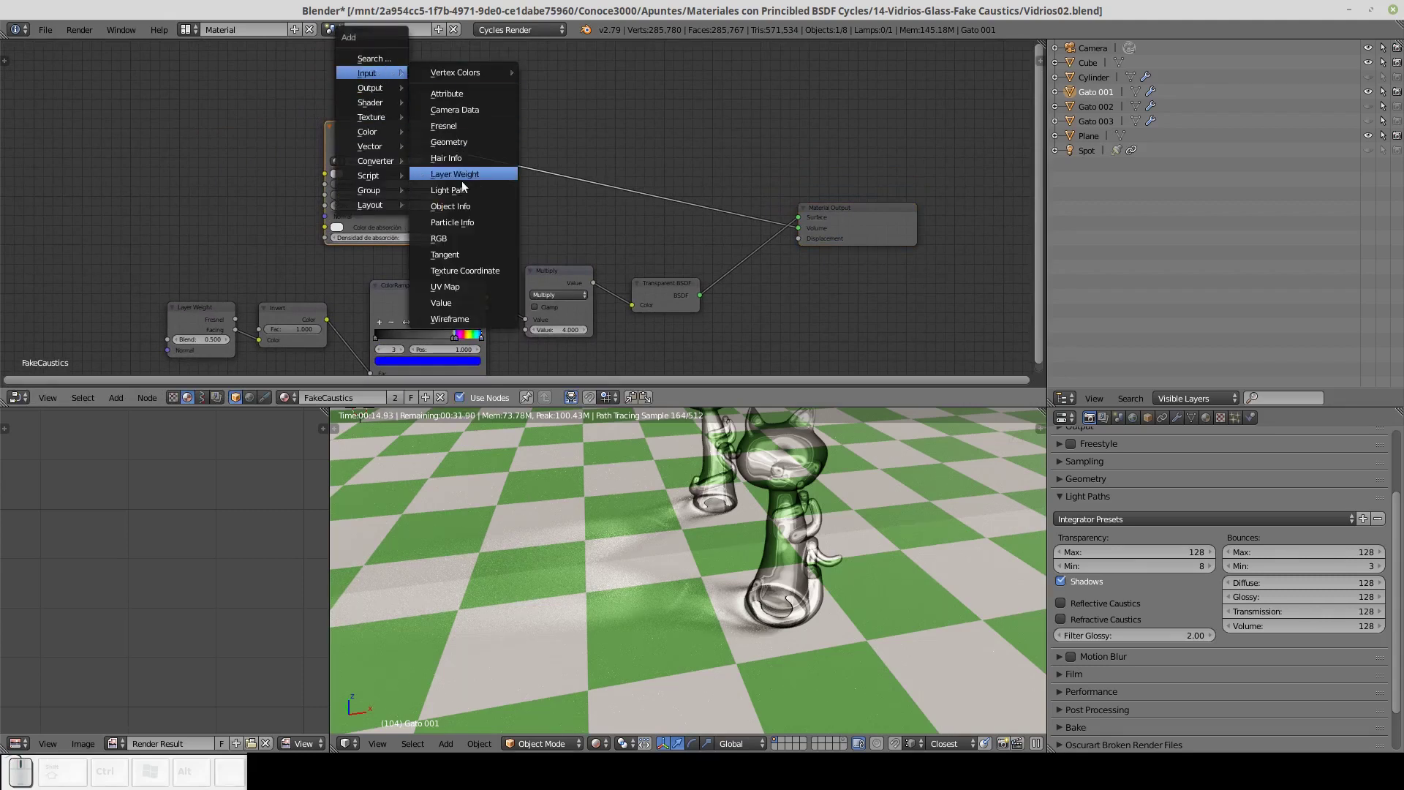
pyautogui.click(466, 189)
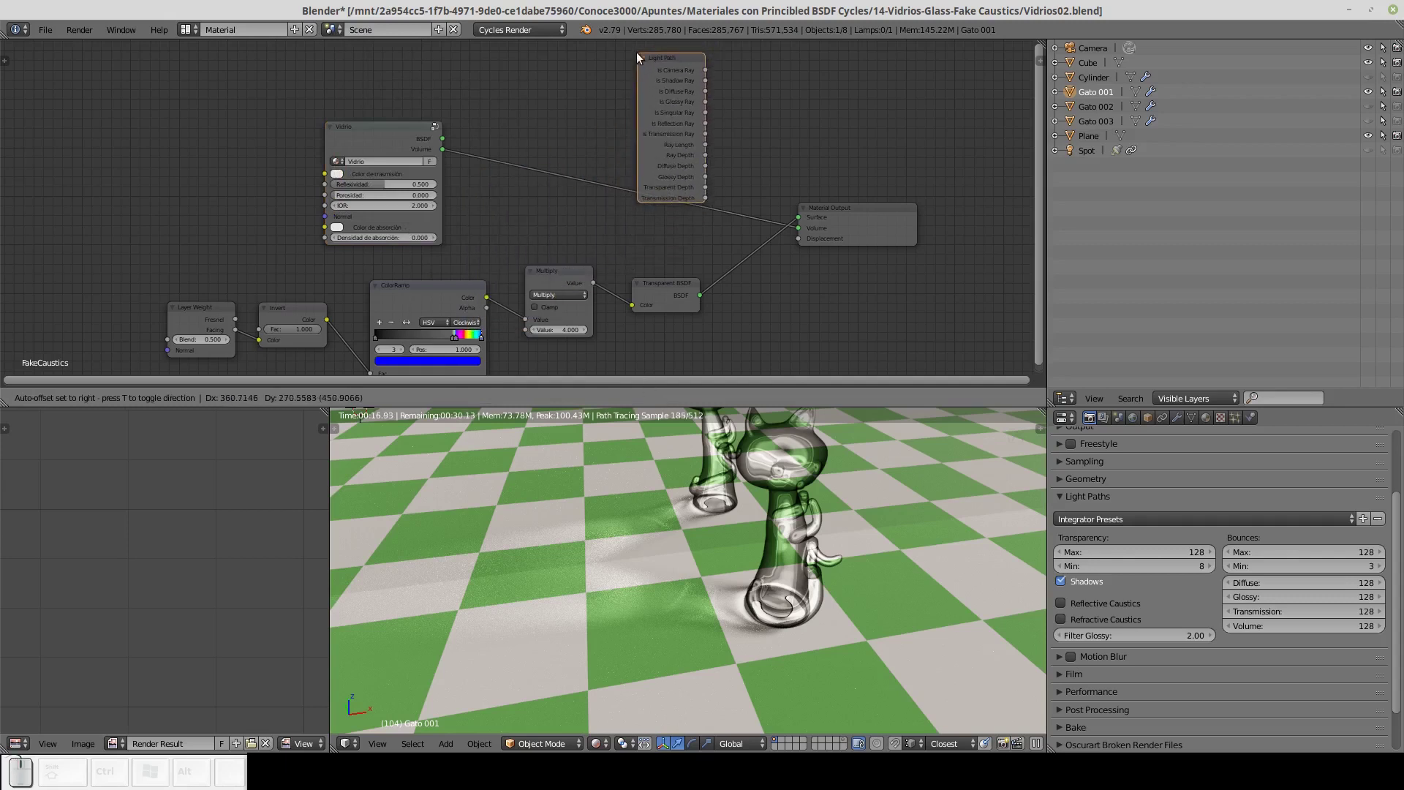
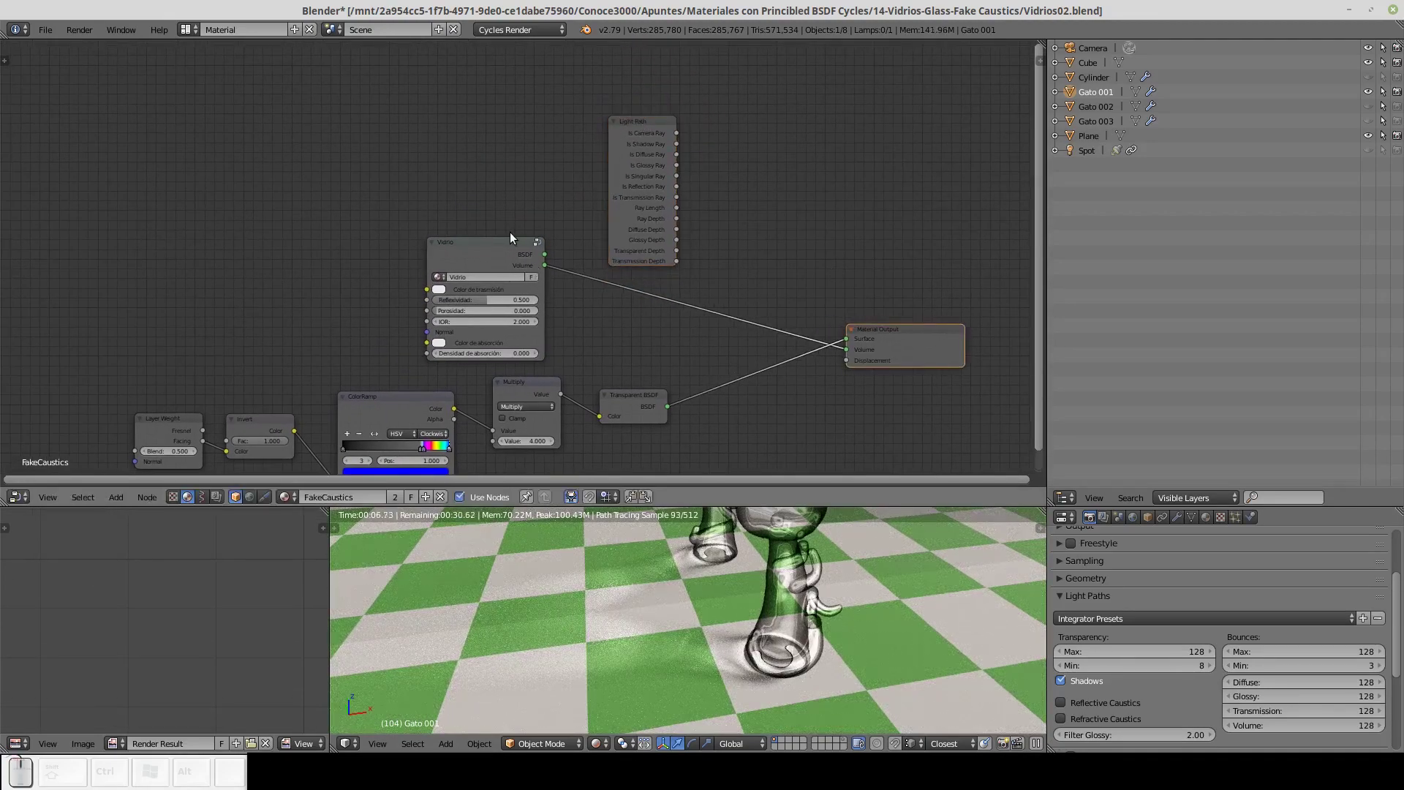
# Shift Vidrio rightward and place the Light Path node above it.
pyautogui.moveTo(642, 127); pyautogui.dragTo(510, 212)
pyautogui.moveTo(479, 244); pyautogui.dragTo(609, 267)
pyautogui.moveTo(777, 132); pyautogui.dragTo(763, 142)
pyautogui.click(764, 140)
pyautogui.moveTo(764, 139); pyautogui.dragTo(775, 168)
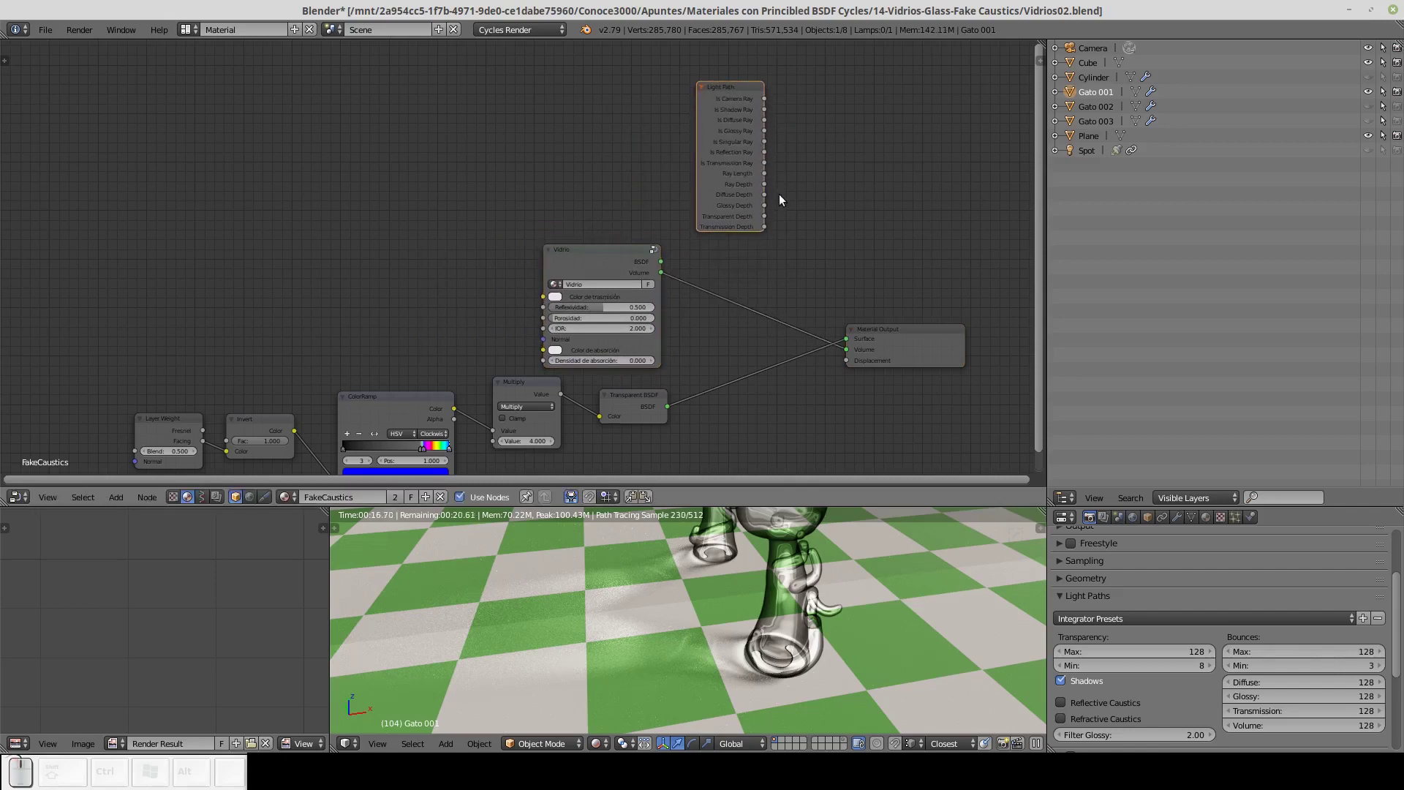
# Insert a Mix Shader blending Vidrio and Transparent BSDF into the output, keeping Vidrio's volume link.
pyautogui.press('shift+a')
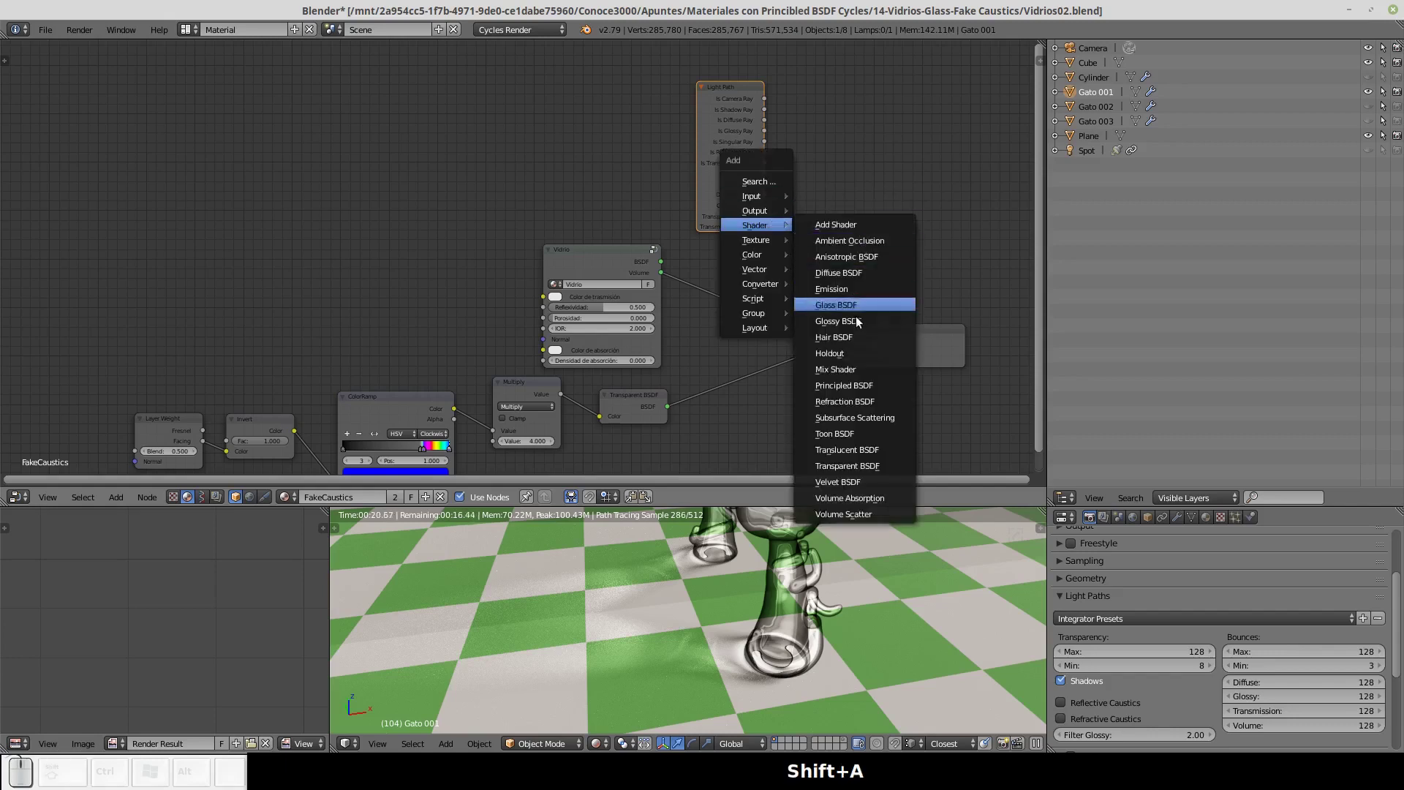
pyautogui.click(856, 372)
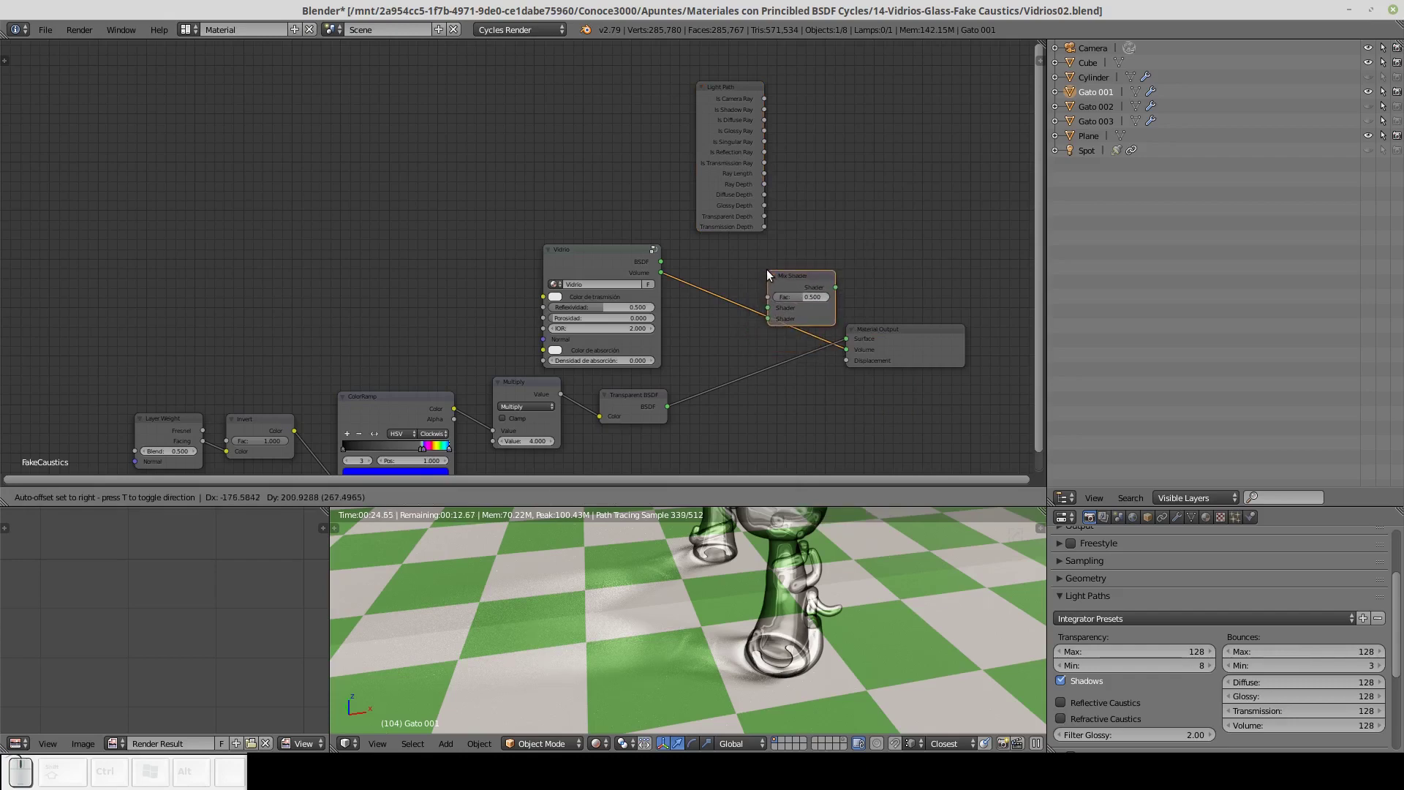
pyautogui.click(761, 283)
pyautogui.moveTo(777, 290); pyautogui.dragTo(823, 339)
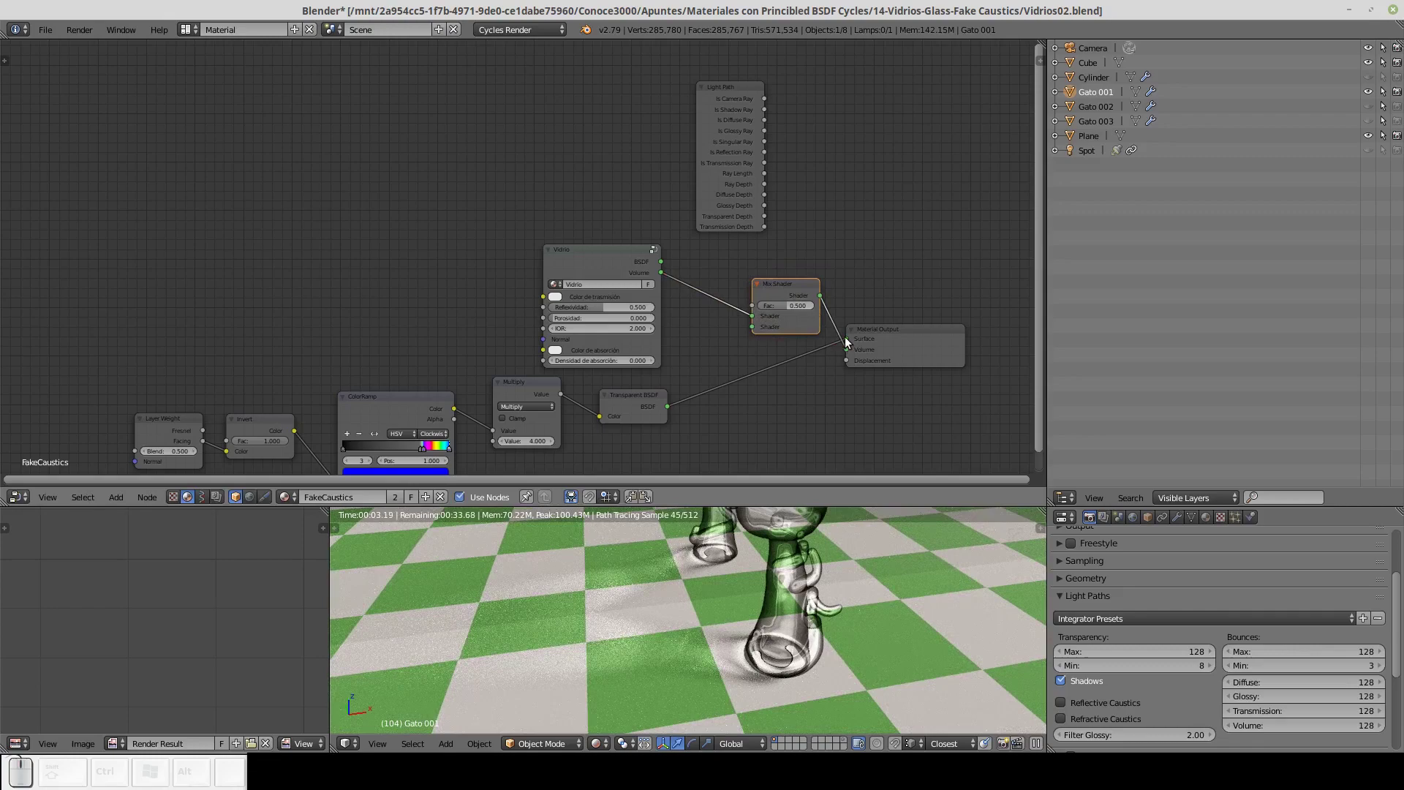
pyautogui.moveTo(848, 342); pyautogui.dragTo(717, 315)
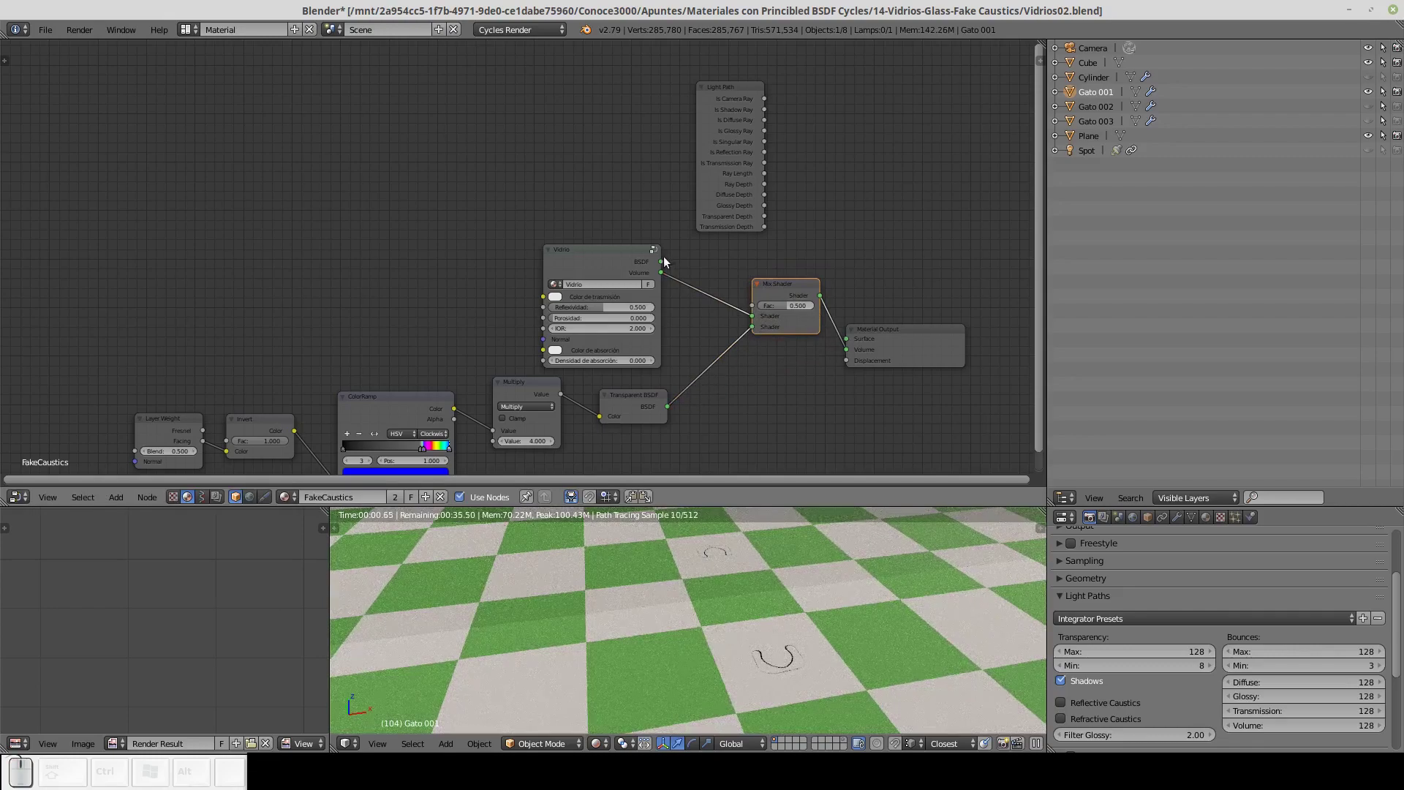
pyautogui.moveTo(666, 266); pyautogui.dragTo(715, 331)
pyautogui.moveTo(667, 276); pyautogui.dragTo(811, 311)
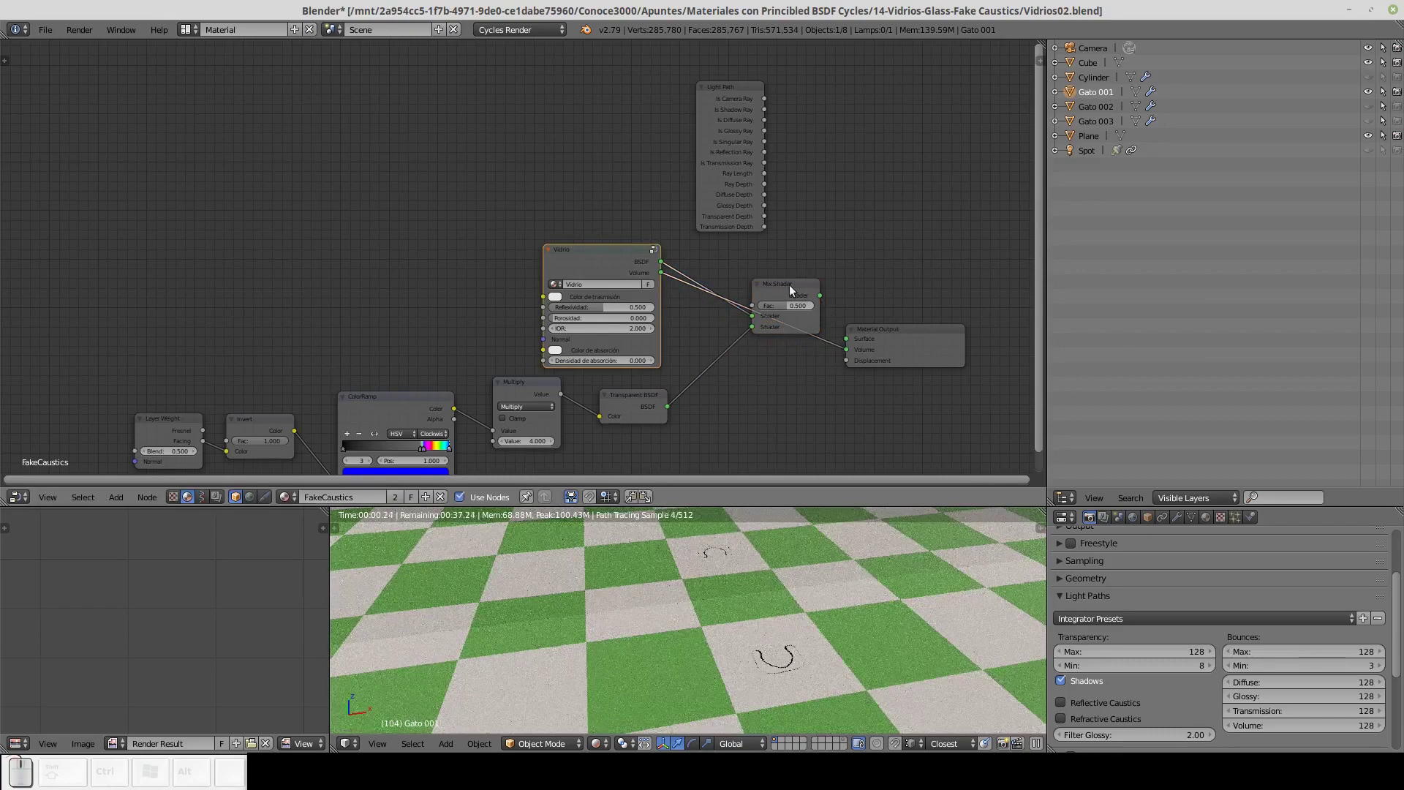
# Position the Mix Shader and test its factor at fully transparent and fully glass.
pyautogui.moveTo(796, 291); pyautogui.dragTo(799, 262)
pyautogui.click(799, 262)
pyautogui.moveTo(901, 333); pyautogui.dragTo(786, 288)
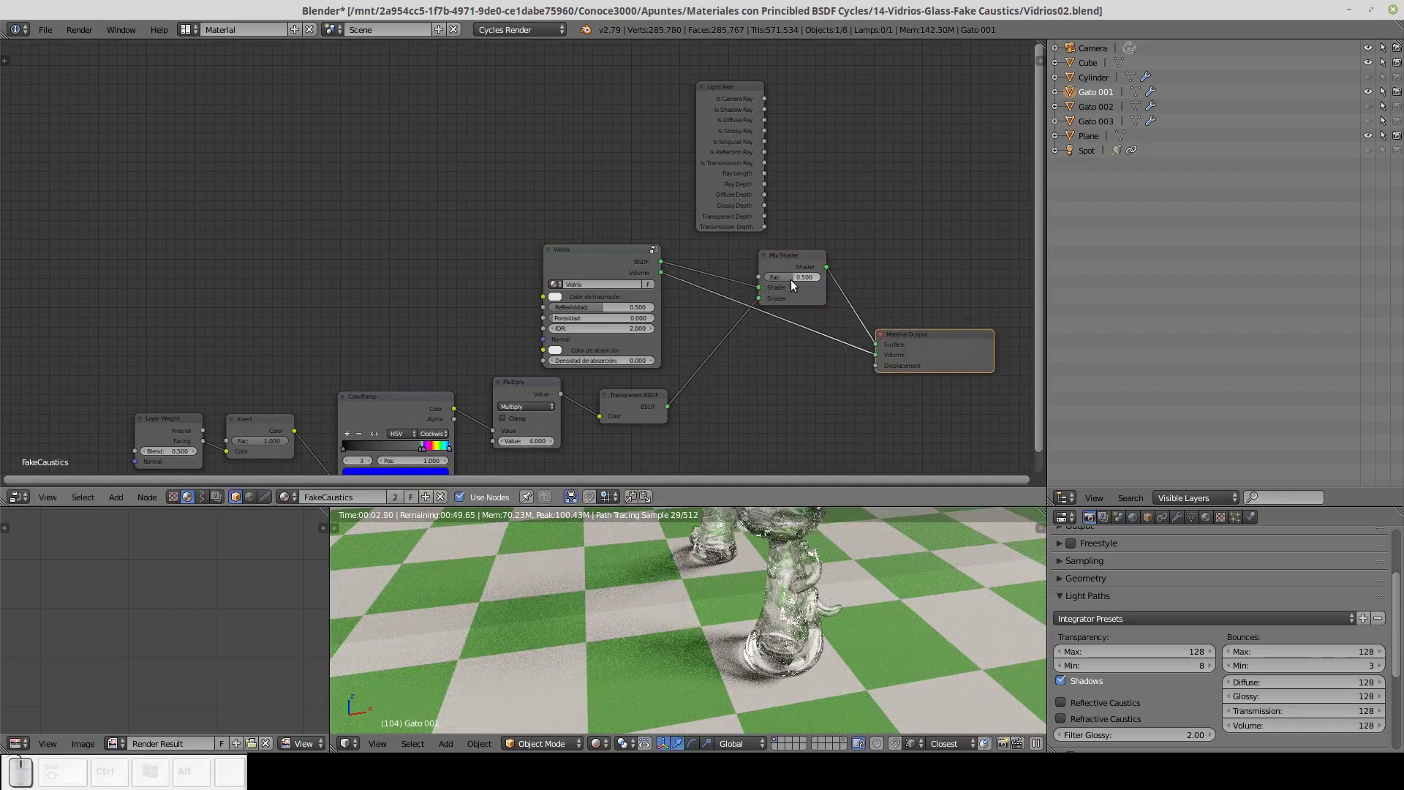
pyautogui.moveTo(795, 283); pyautogui.dragTo(823, 282)
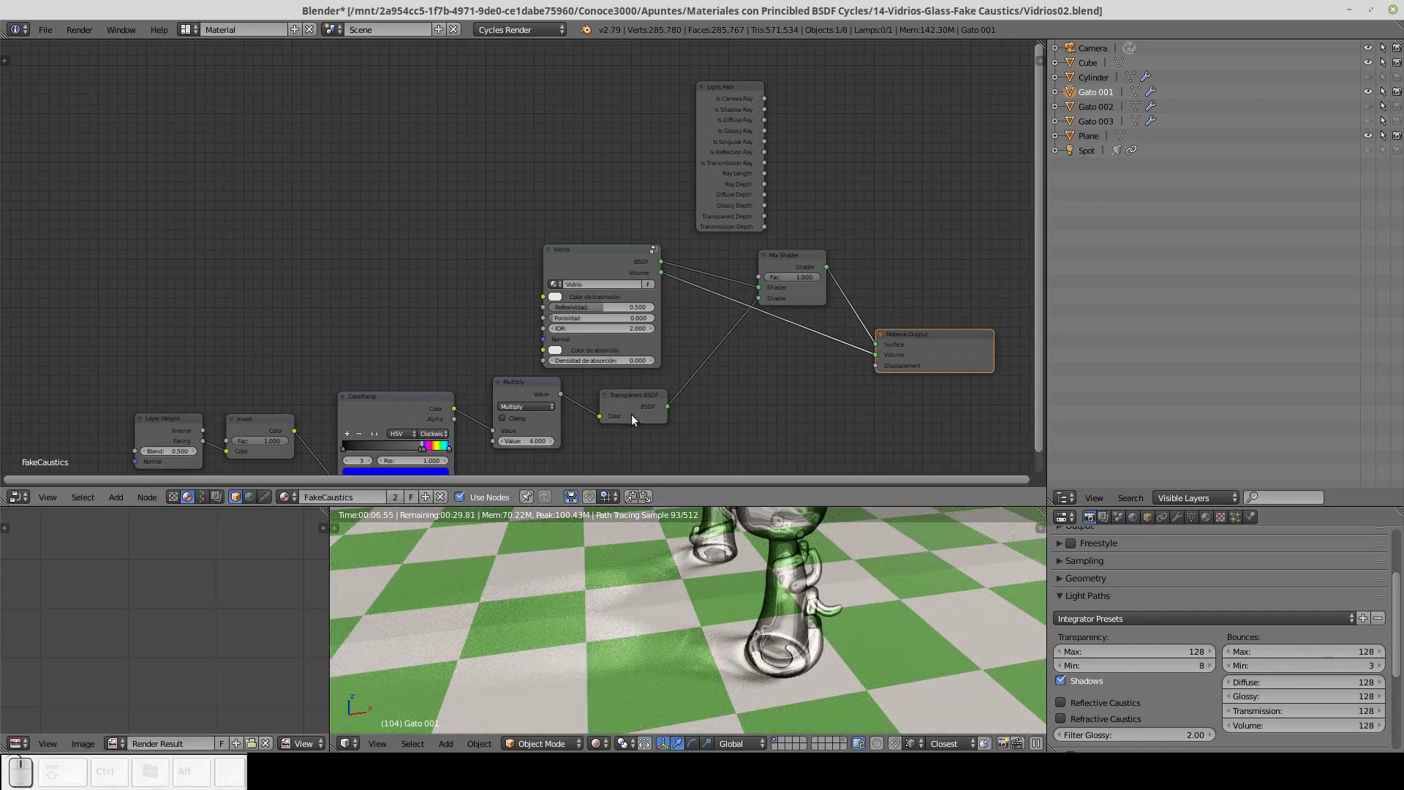
pyautogui.moveTo(821, 281); pyautogui.dragTo(819, 362)
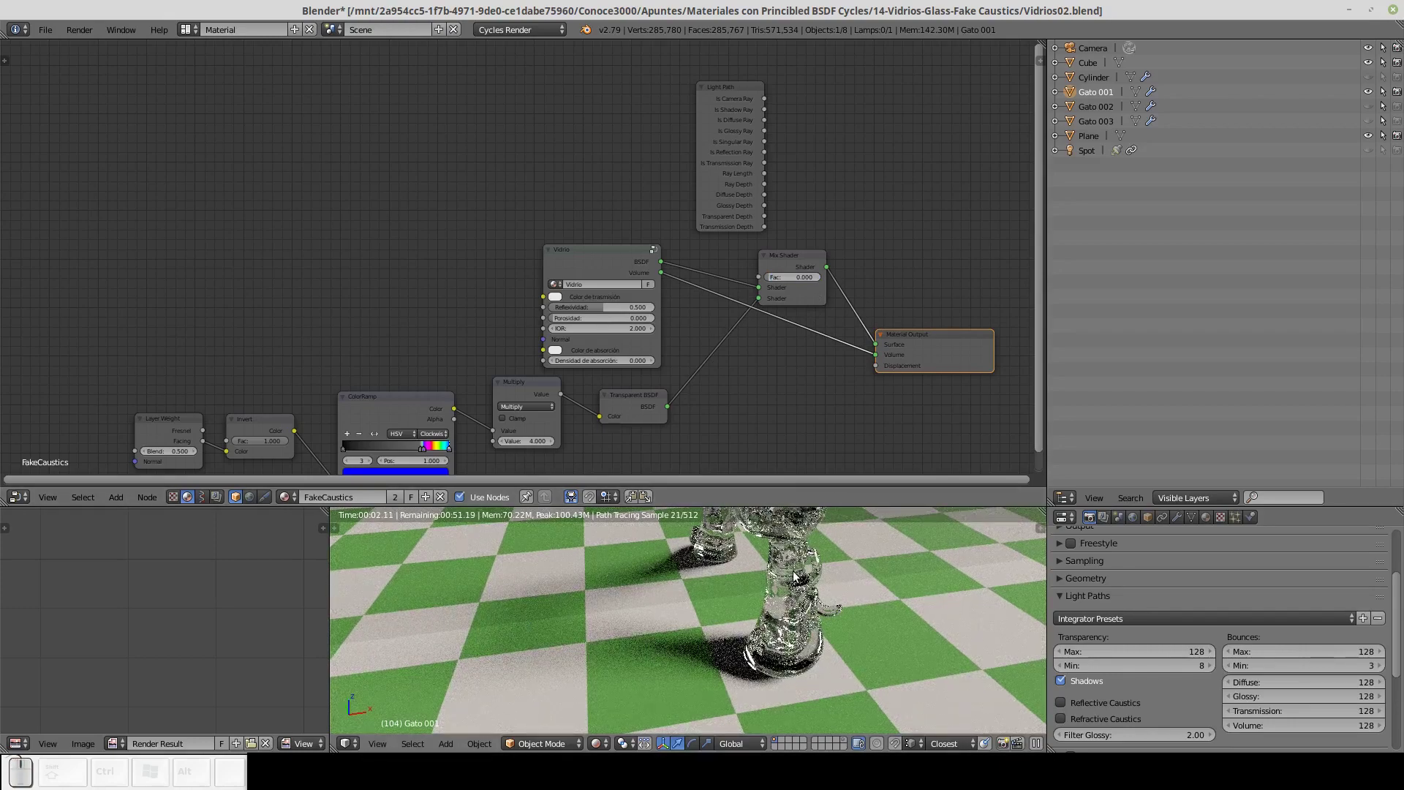
# Set the Vidrio glass IOR to 1.45.
pyautogui.click(631, 258)
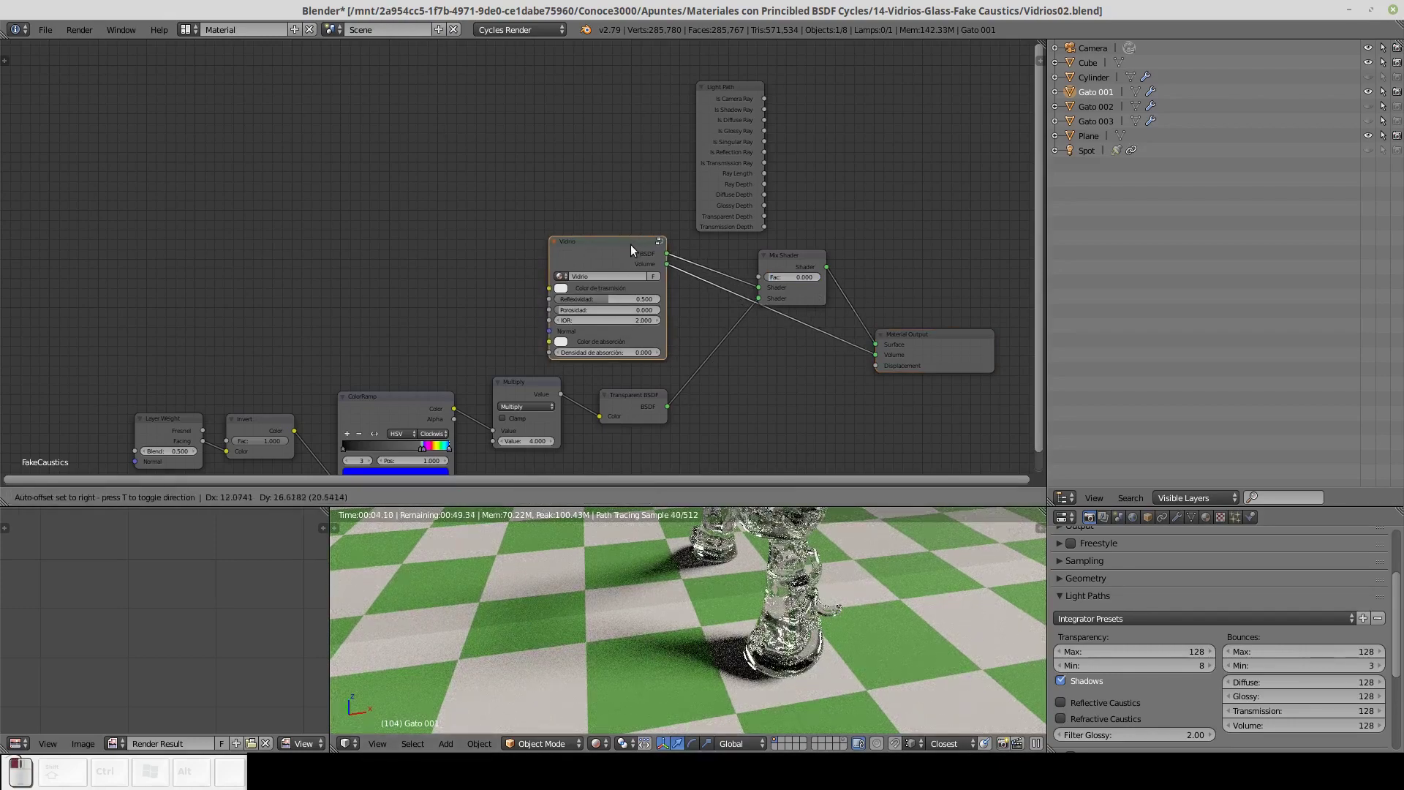
pyautogui.click(632, 325)
pyautogui.write('(1) (.)')
pyautogui.write('(4)')
pyautogui.write('(5)')
pyautogui.press('Return')
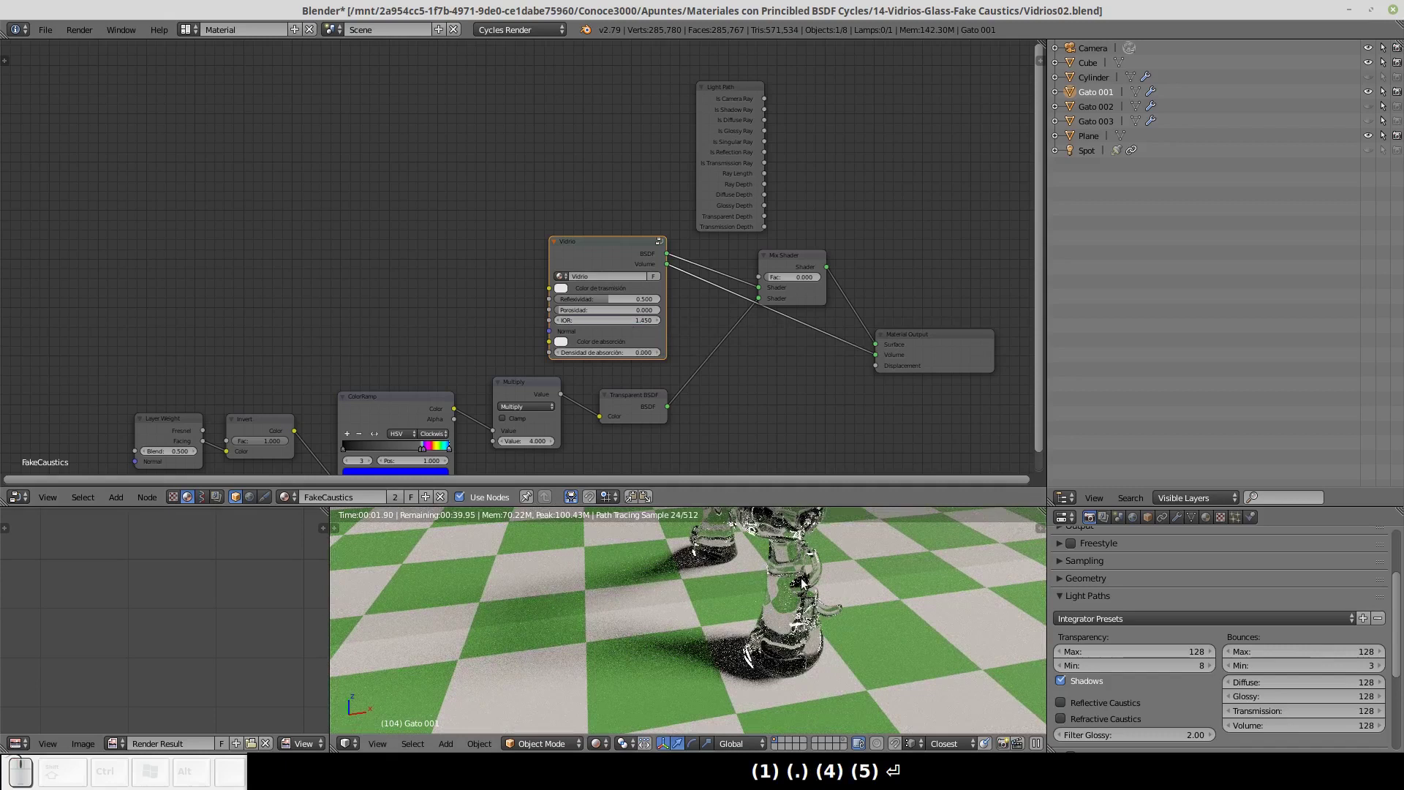
# Slide the mix factor back to 1 and nudge the Mix and Transparent nodes right.
pyautogui.moveTo(798, 257); pyautogui.dragTo(818, 254)
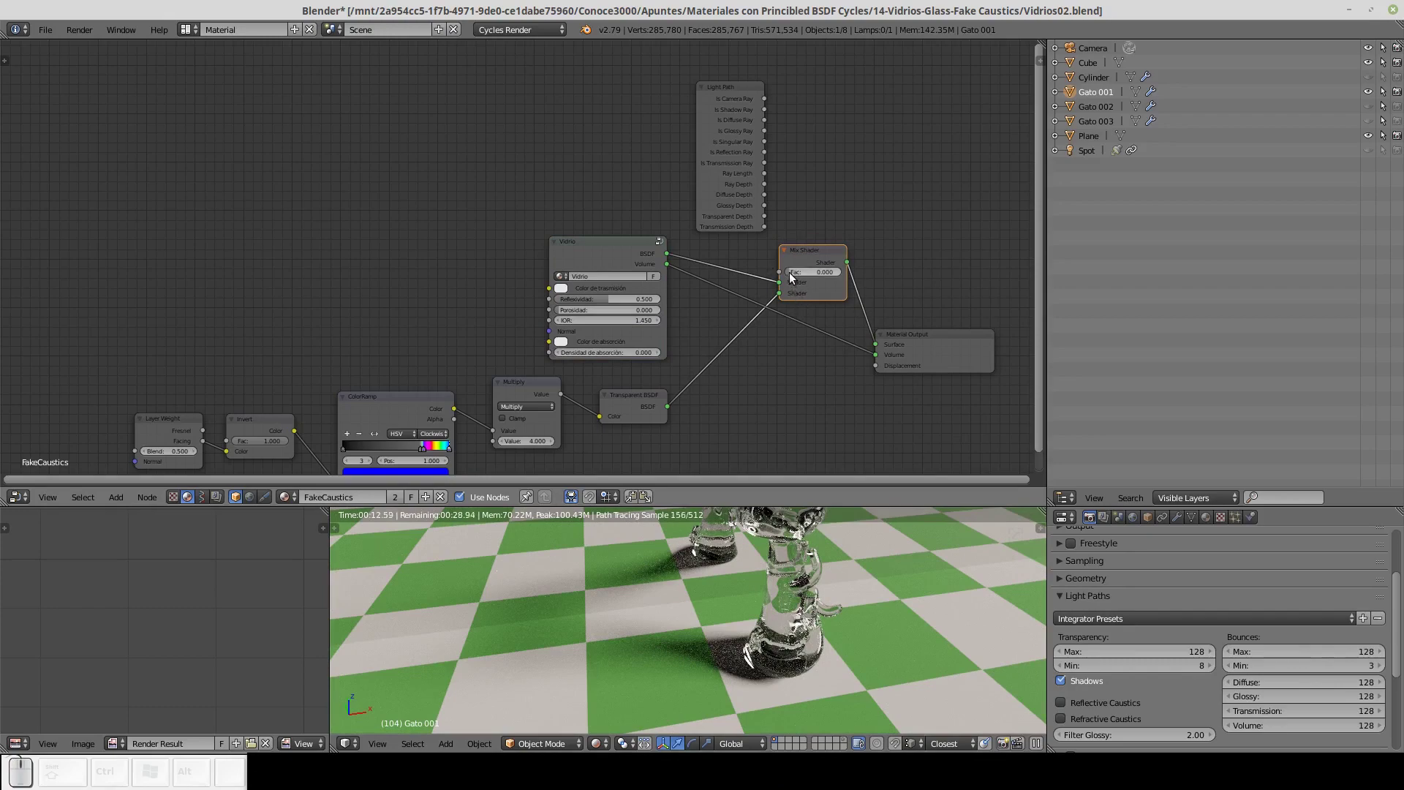
pyautogui.moveTo(794, 277); pyautogui.dragTo(827, 589)
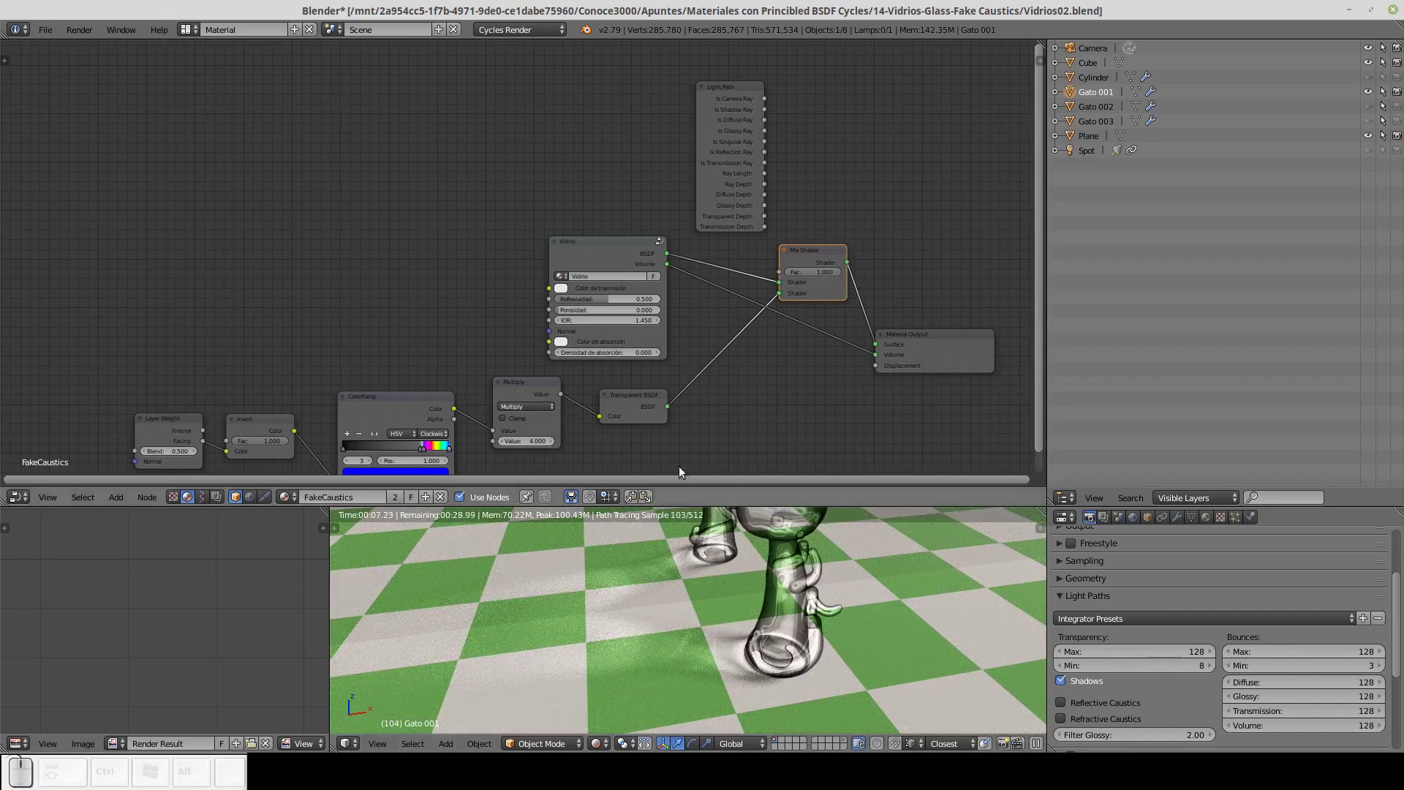
pyautogui.moveTo(646, 401); pyautogui.dragTo(672, 395)
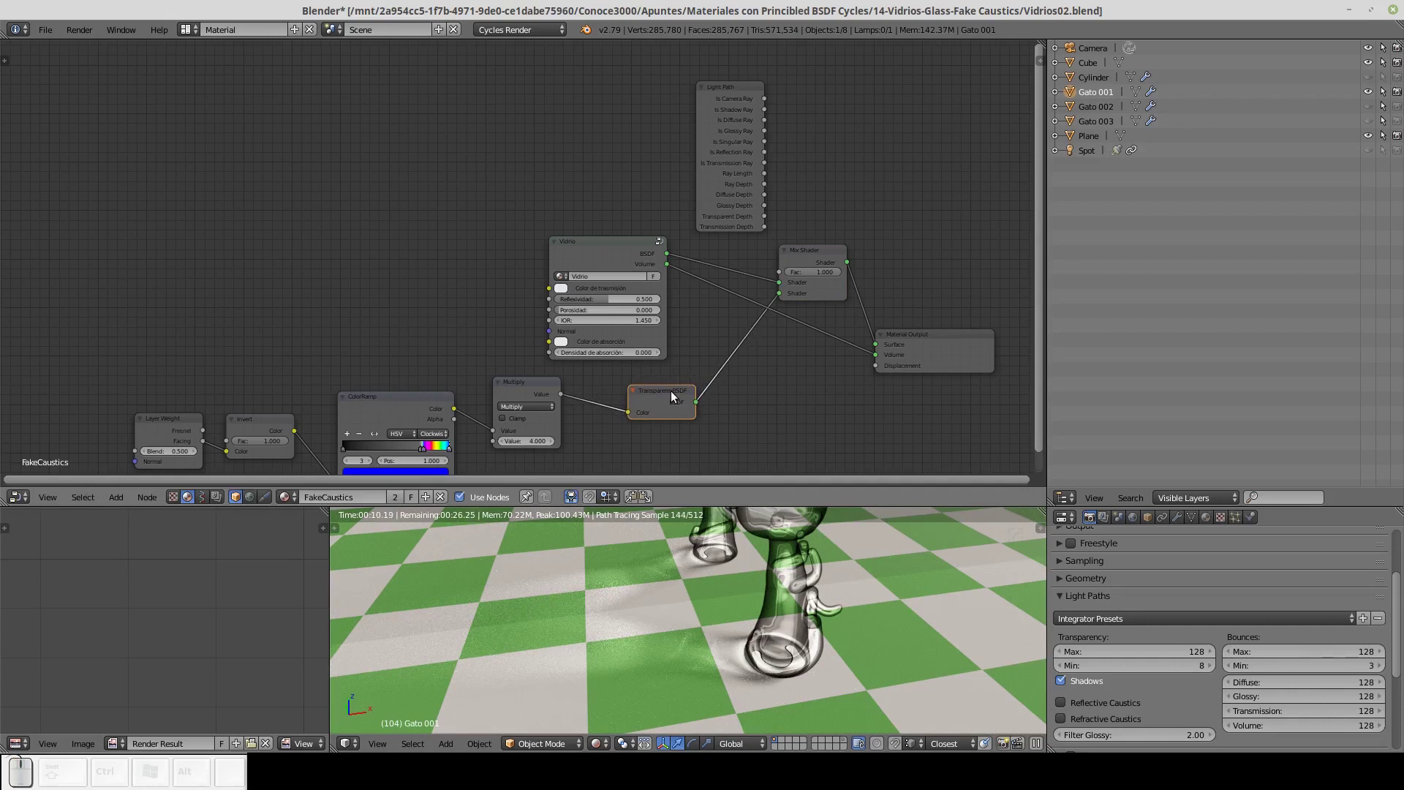
# Connect Light Path Is Shadow Ray to the Mix Shader factor and preview its outputs.
pyautogui.moveTo(733, 94); pyautogui.dragTo(635, 98)
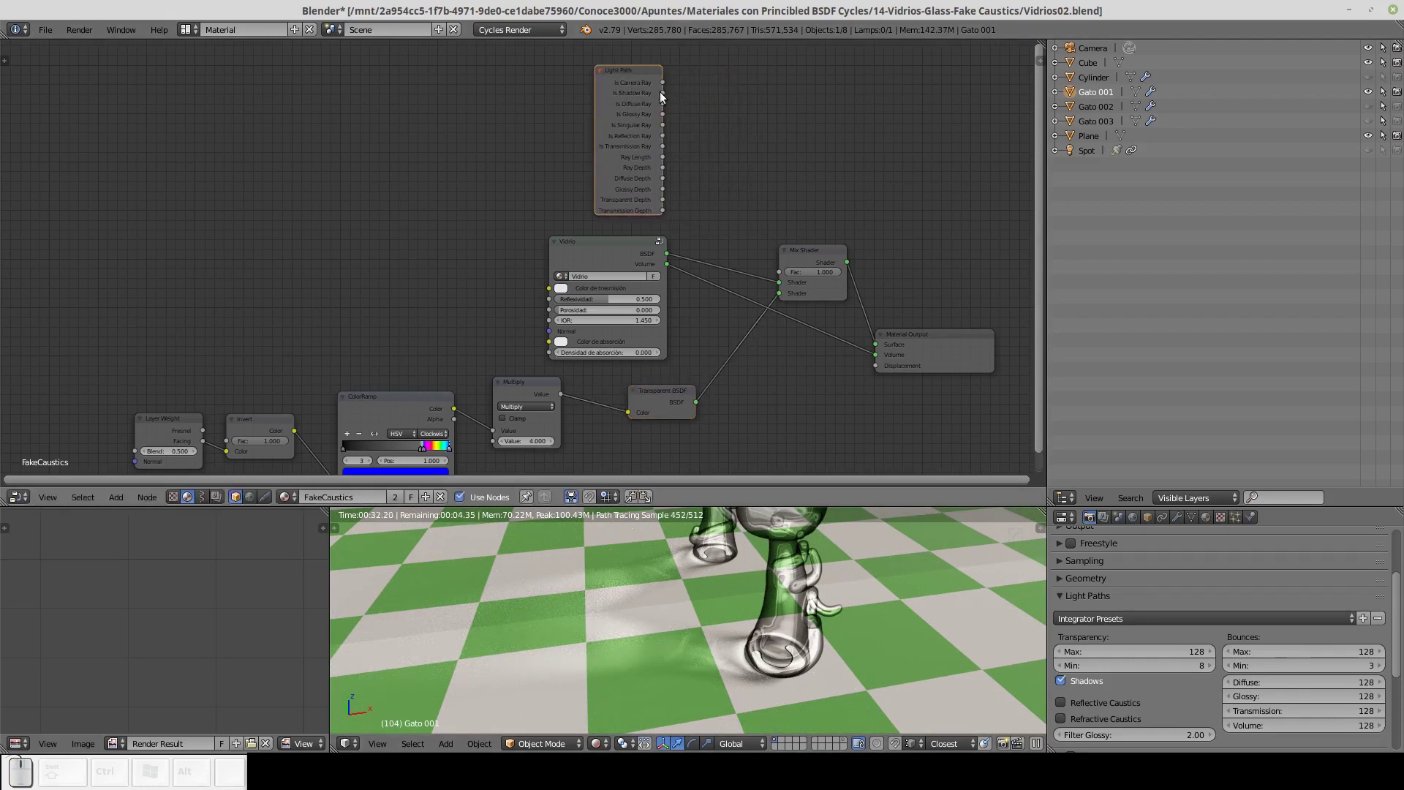
pyautogui.moveTo(668, 96); pyautogui.dragTo(778, 274)
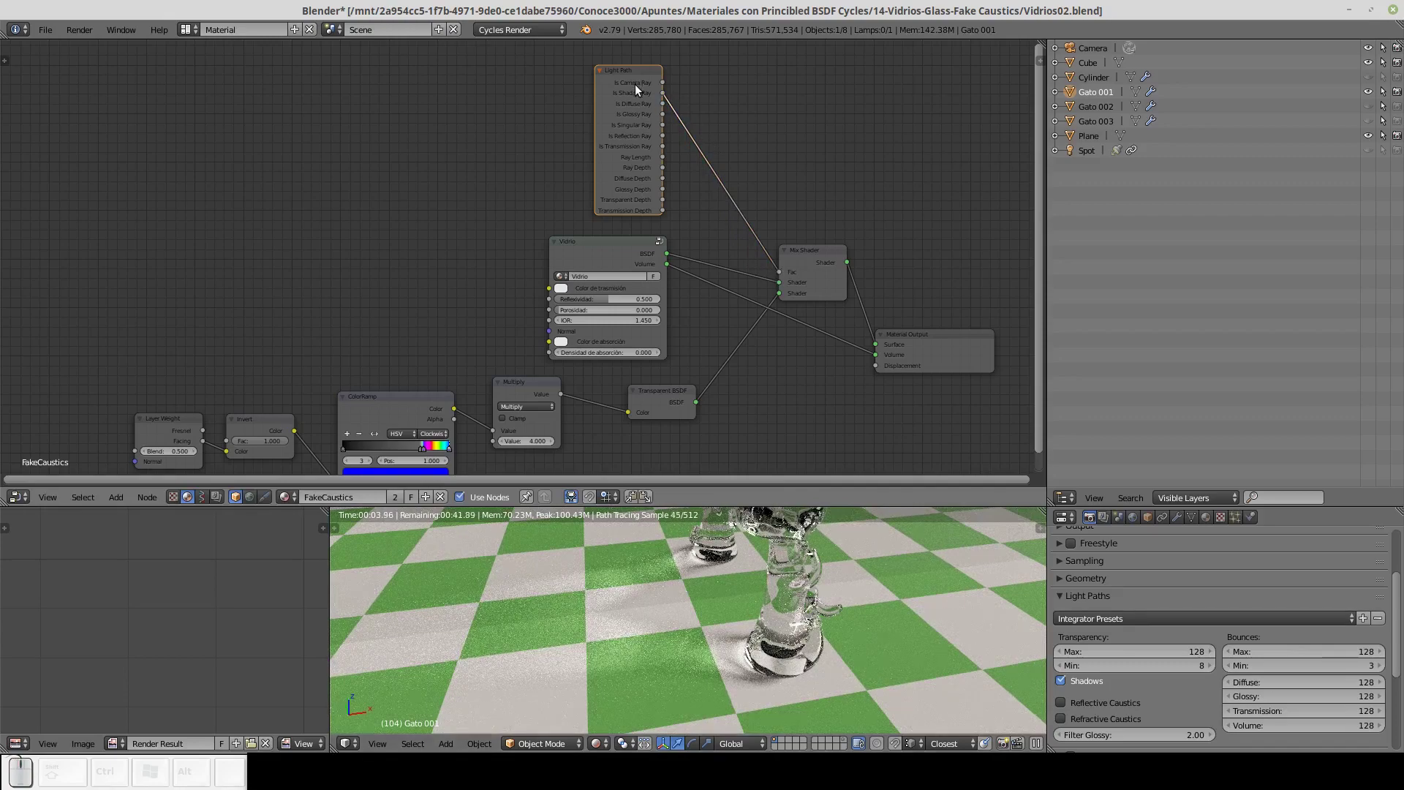
pyautogui.click(637, 77)
pyautogui.click(637, 76)
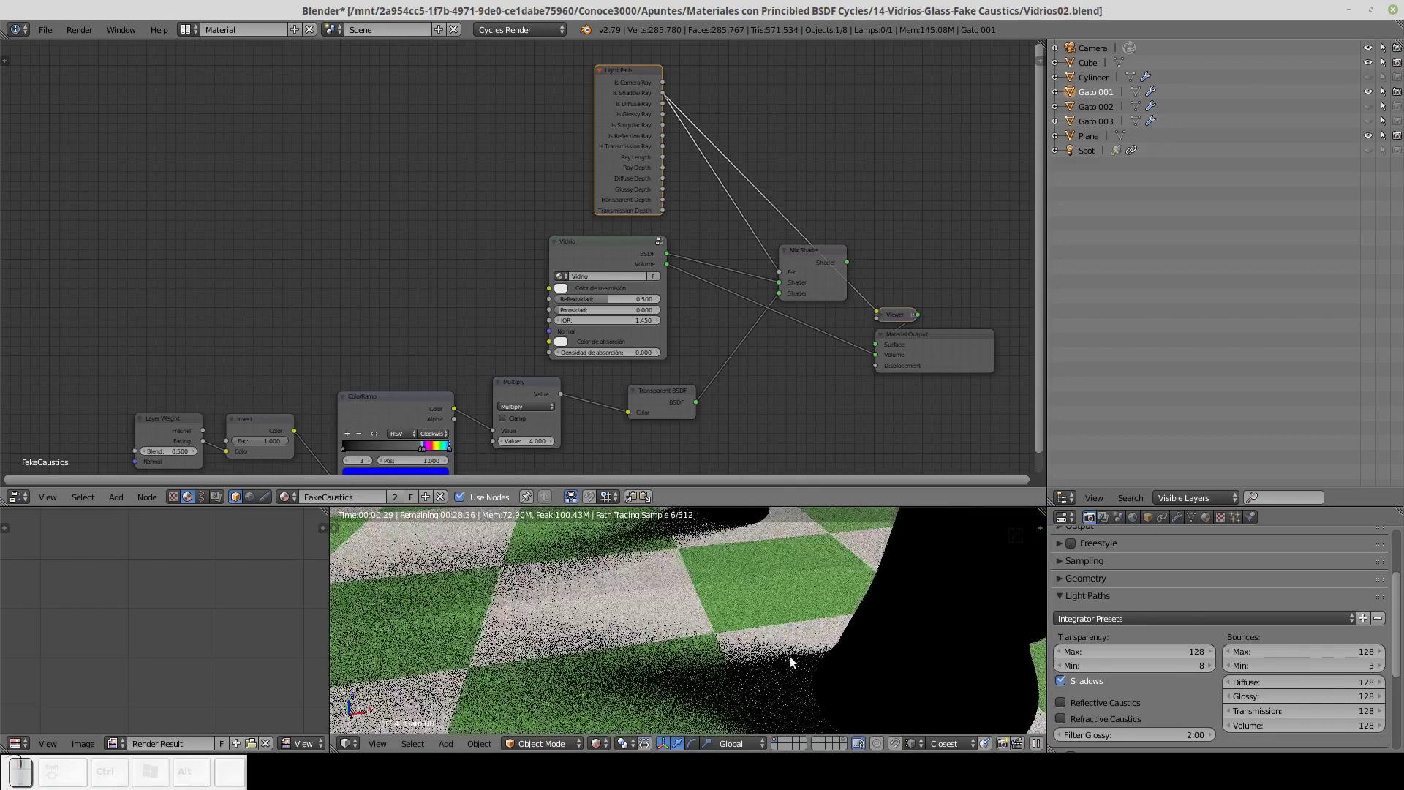
# Inspect the render, then return the preview to the finished Mix Shader.
pyautogui.moveTo(906, 656); pyautogui.dragTo(816, 595)
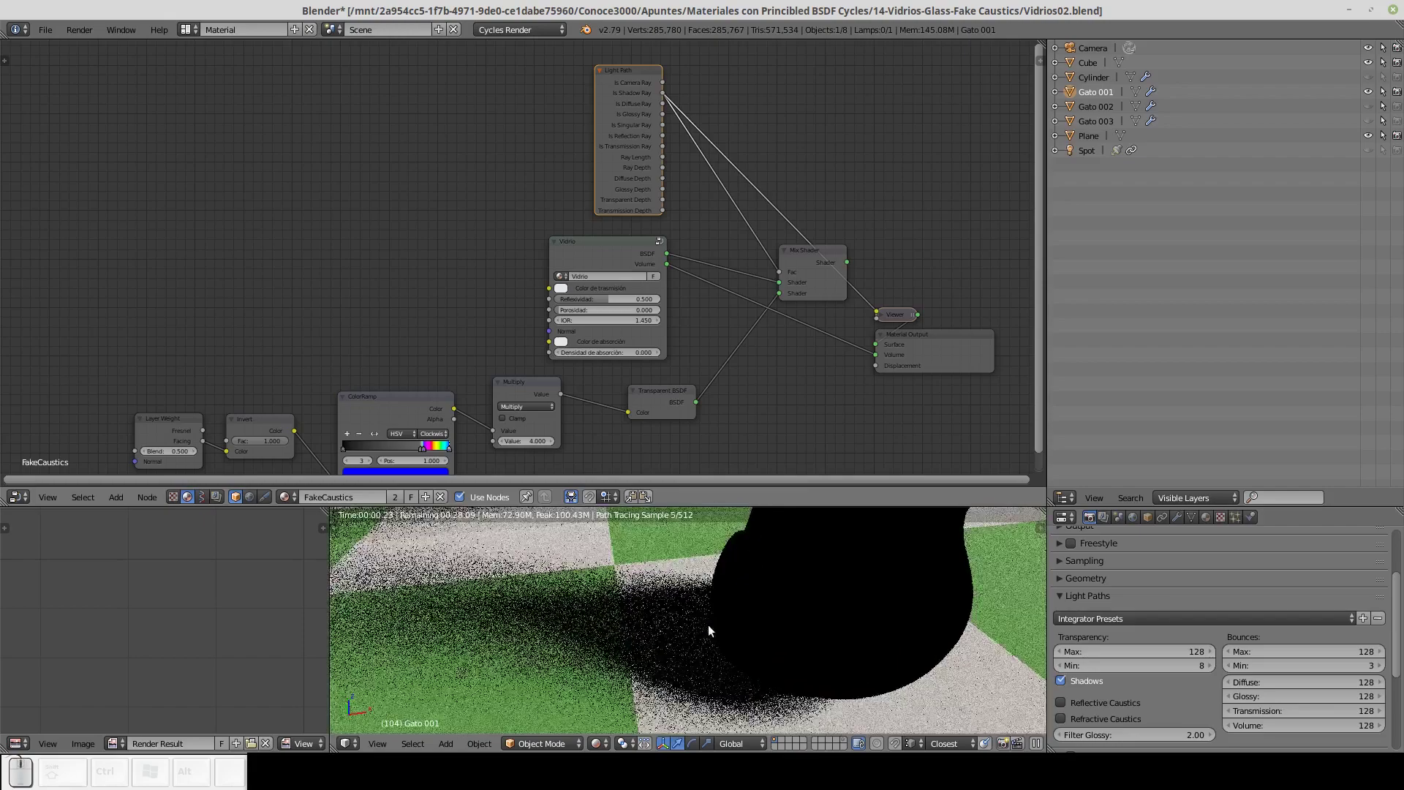
pyautogui.click(731, 620)
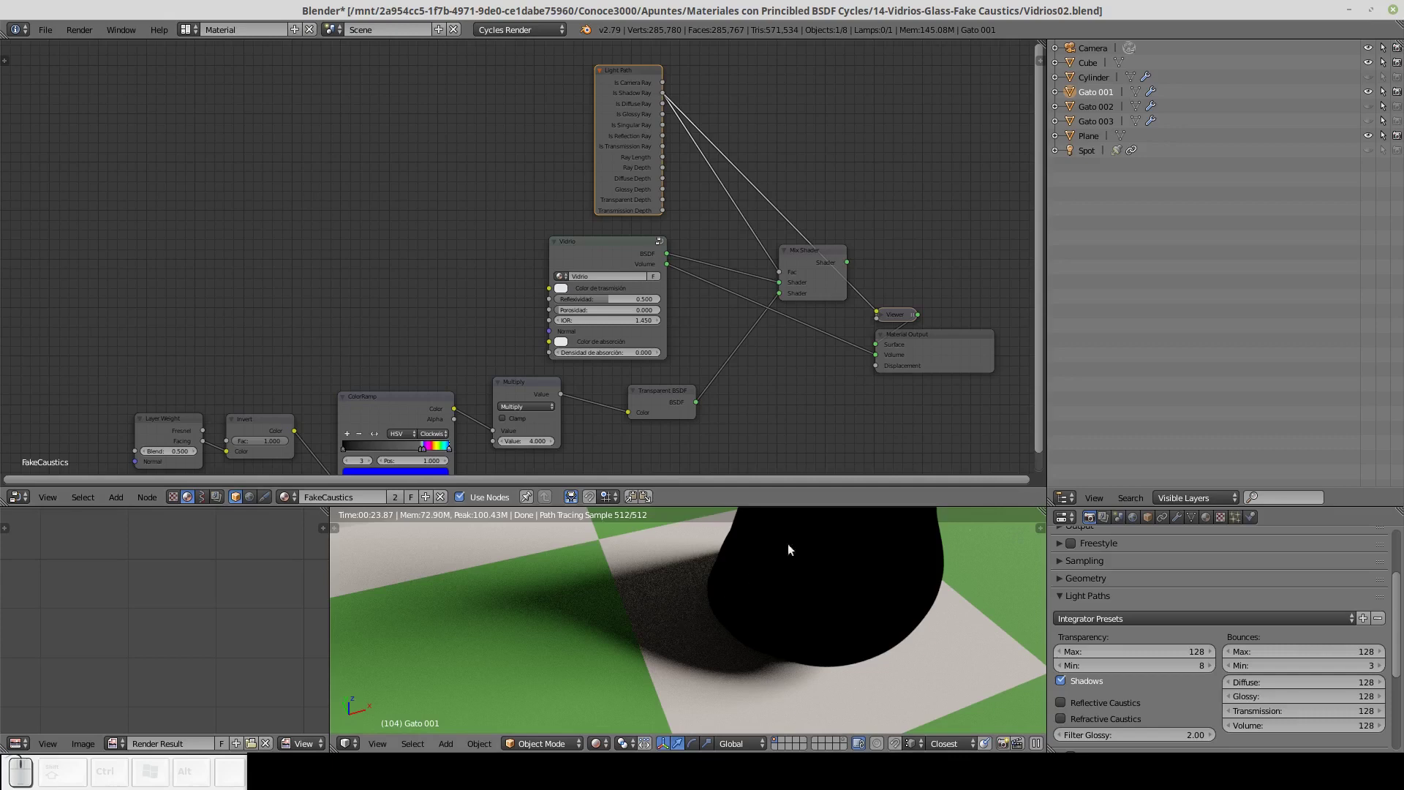
pyautogui.click(838, 255)
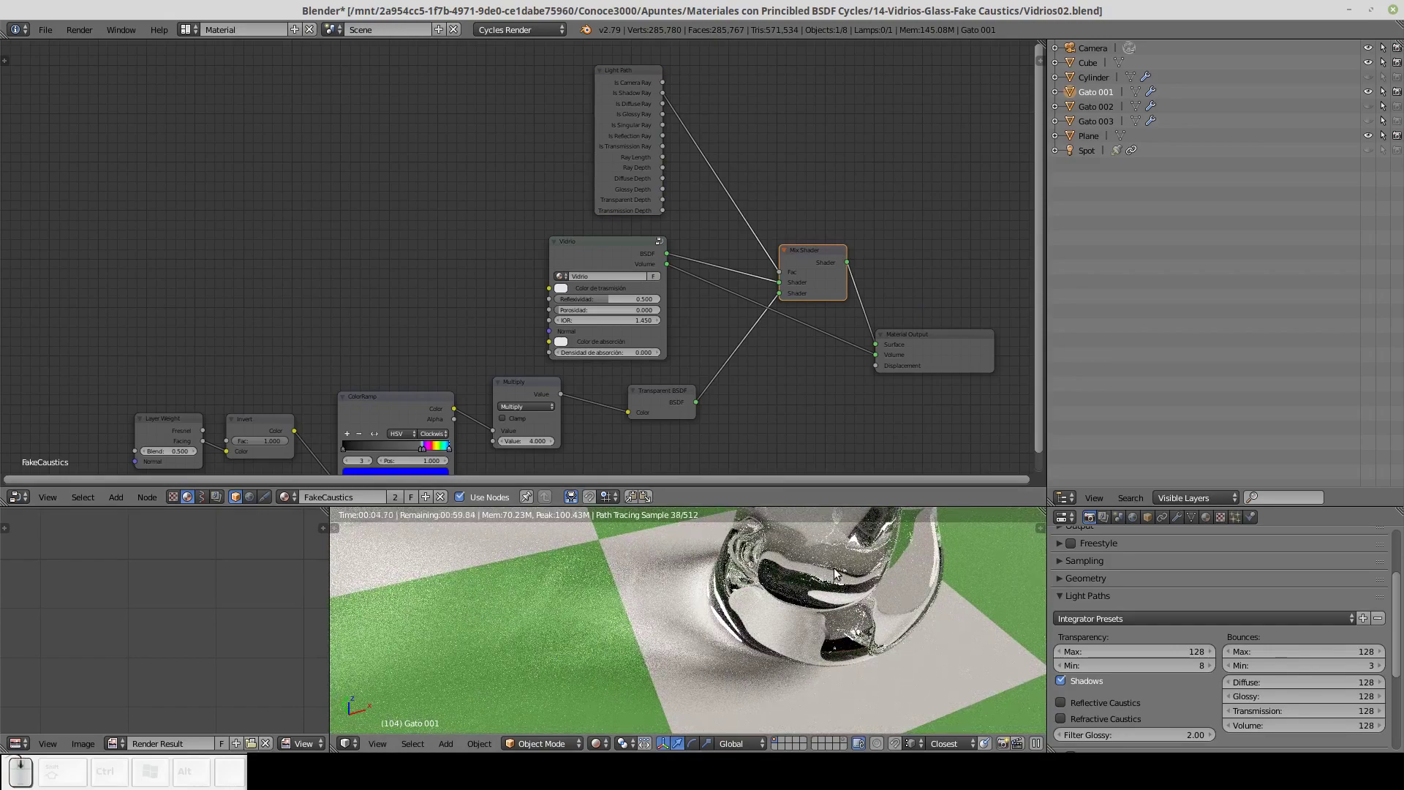
# Lower the caustics Multiply node's factor to 2.
pyautogui.moveTo(869, 594); pyautogui.dragTo(838, 593)
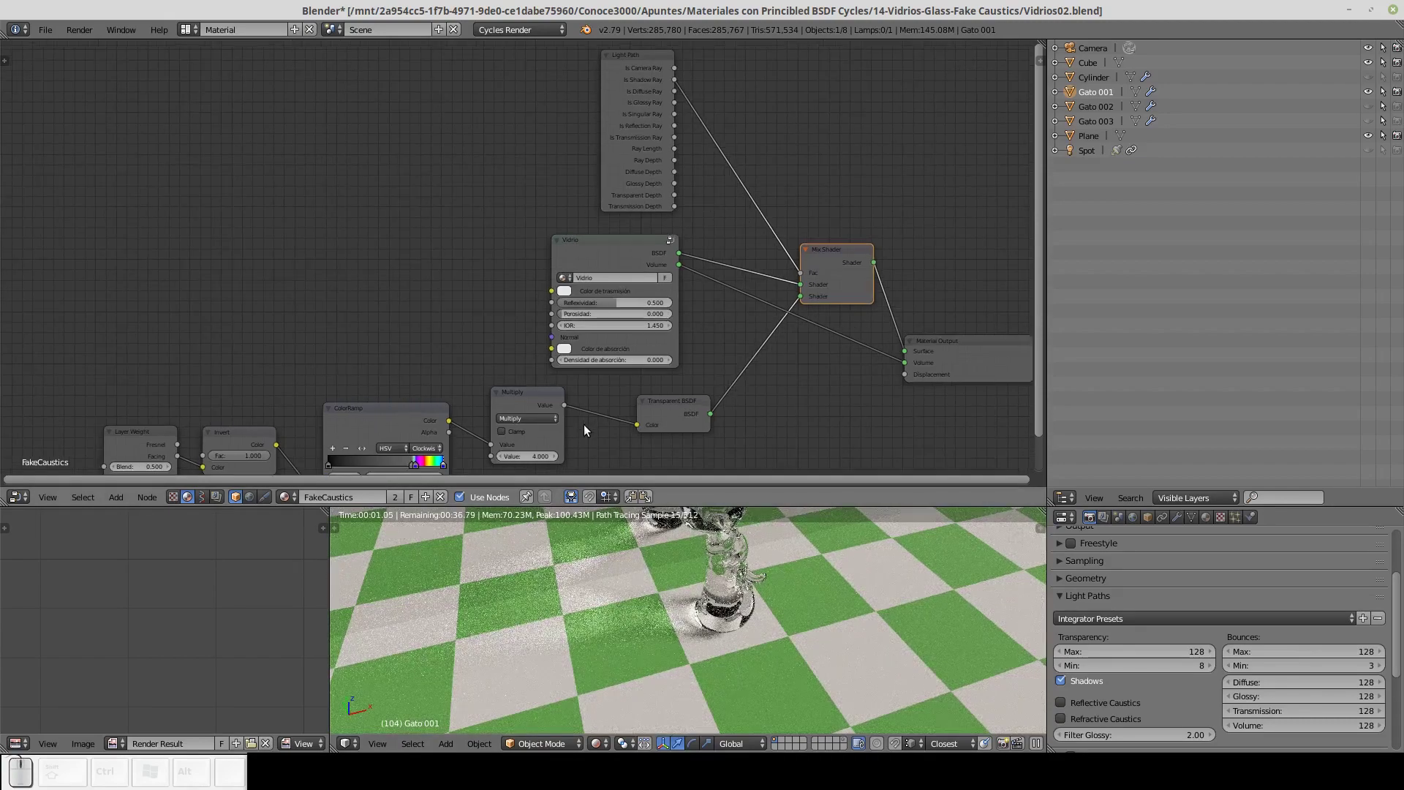
pyautogui.click(738, 351)
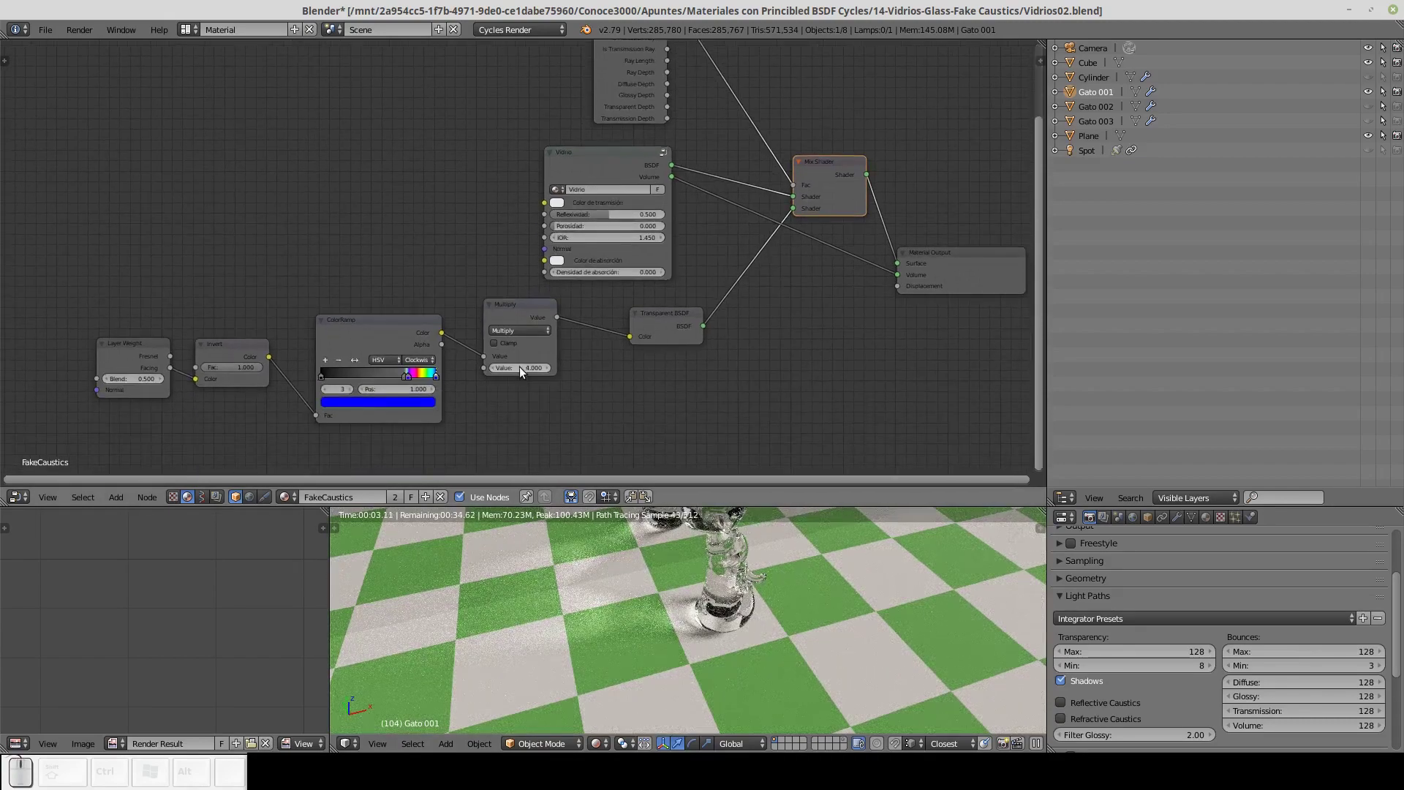
pyautogui.click(523, 371)
pyautogui.write('(2)')
pyautogui.press('Return')
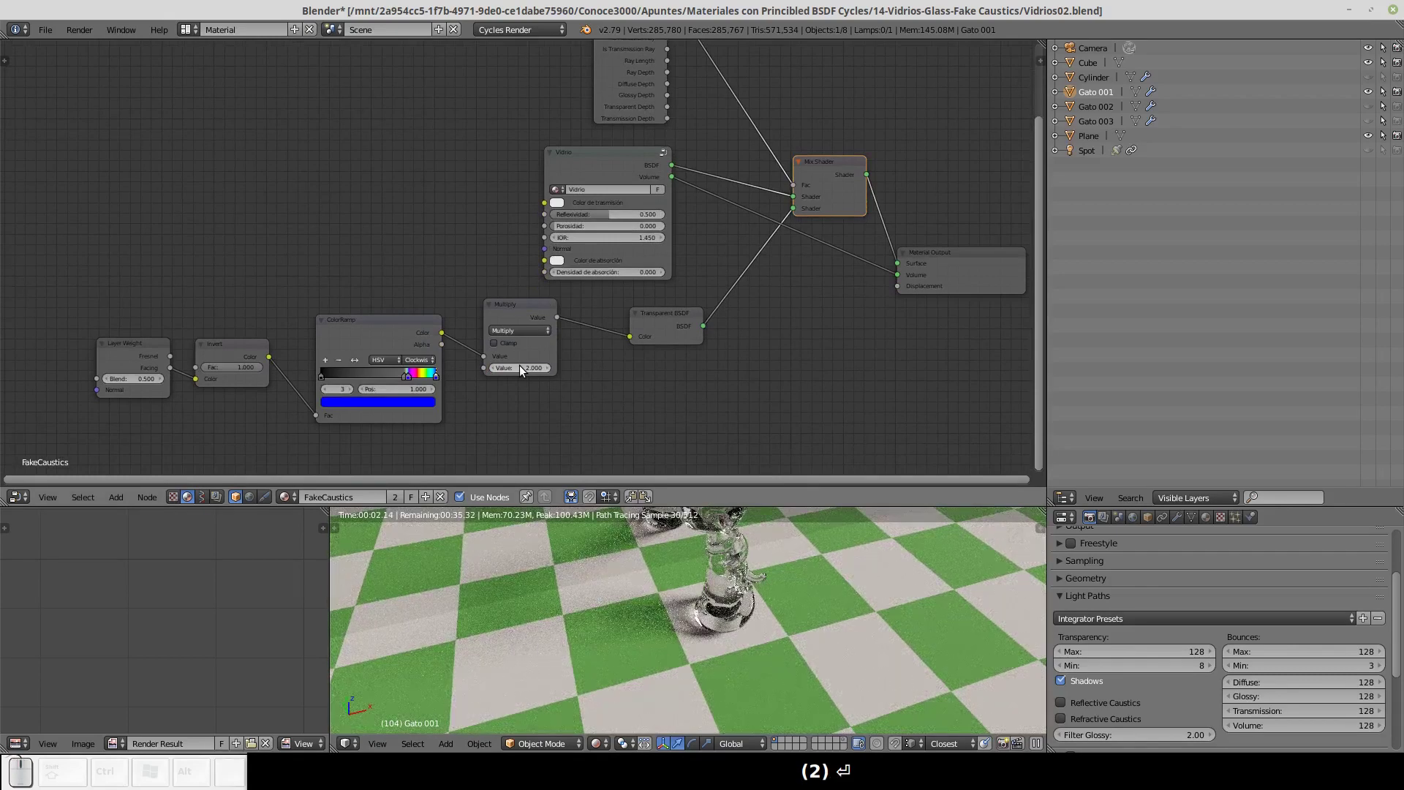
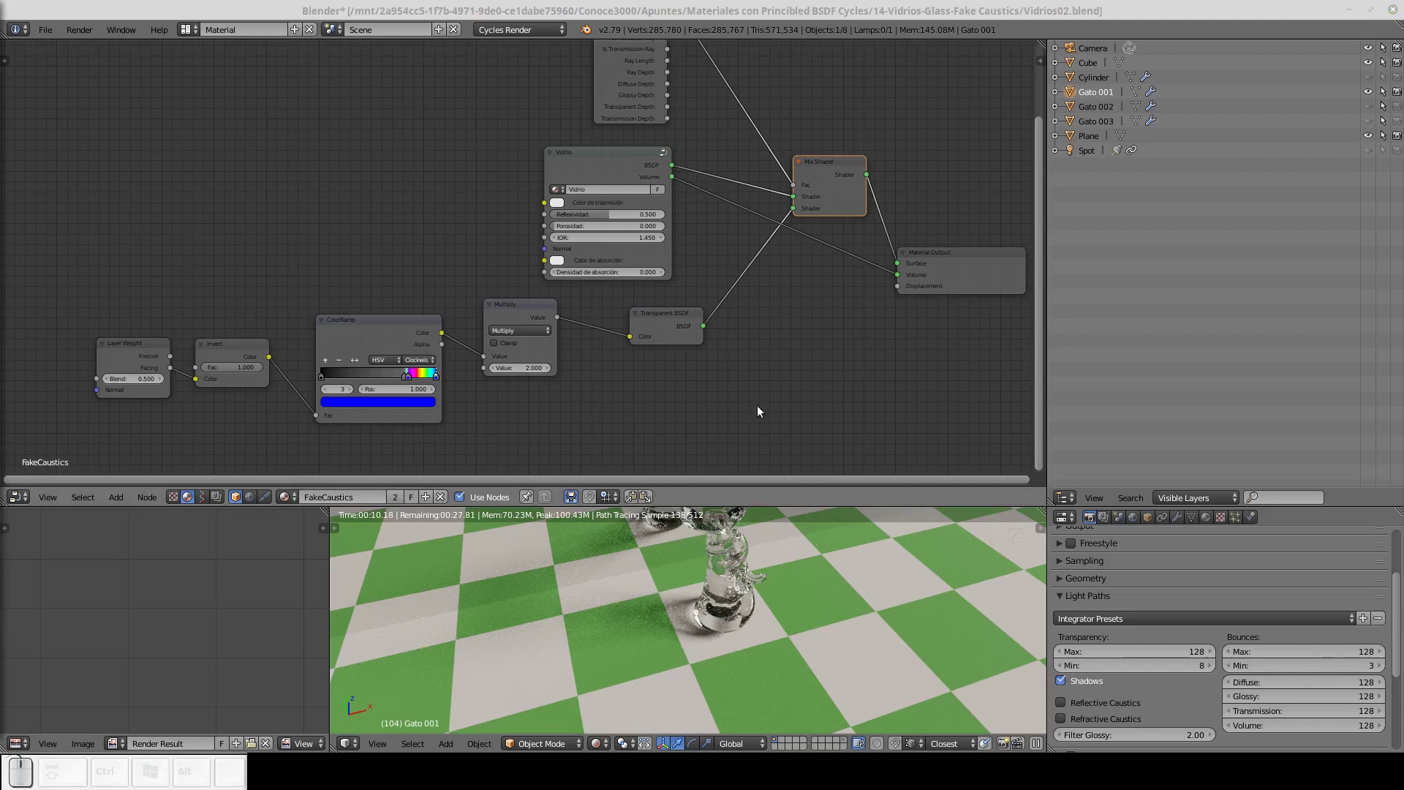
# Move the Transparent BSDF node slightly up, clearing space after Multiply.
pyautogui.moveTo(730, 346); pyautogui.dragTo(670, 438)
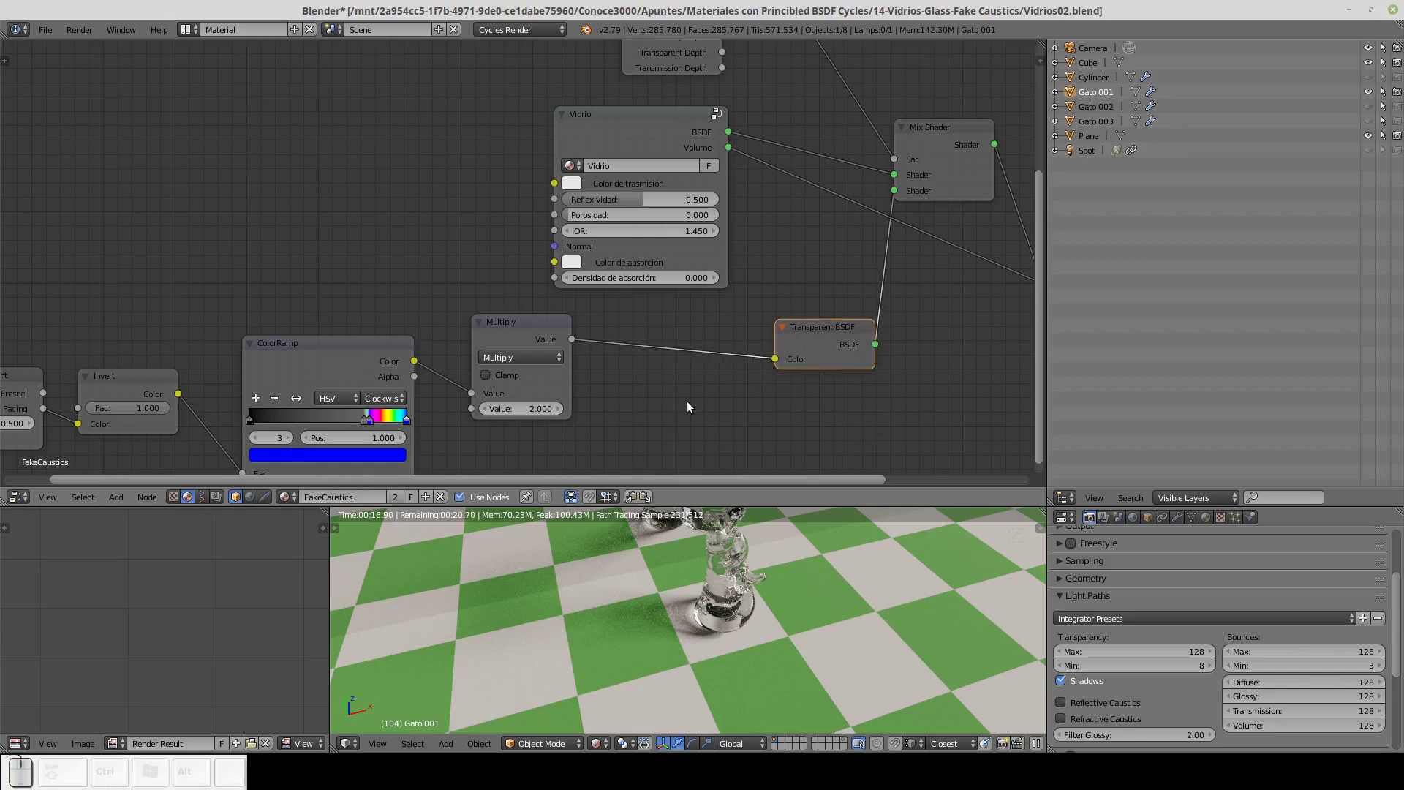
pyautogui.click(539, 330)
pyautogui.moveTo(829, 334); pyautogui.dragTo(746, 378)
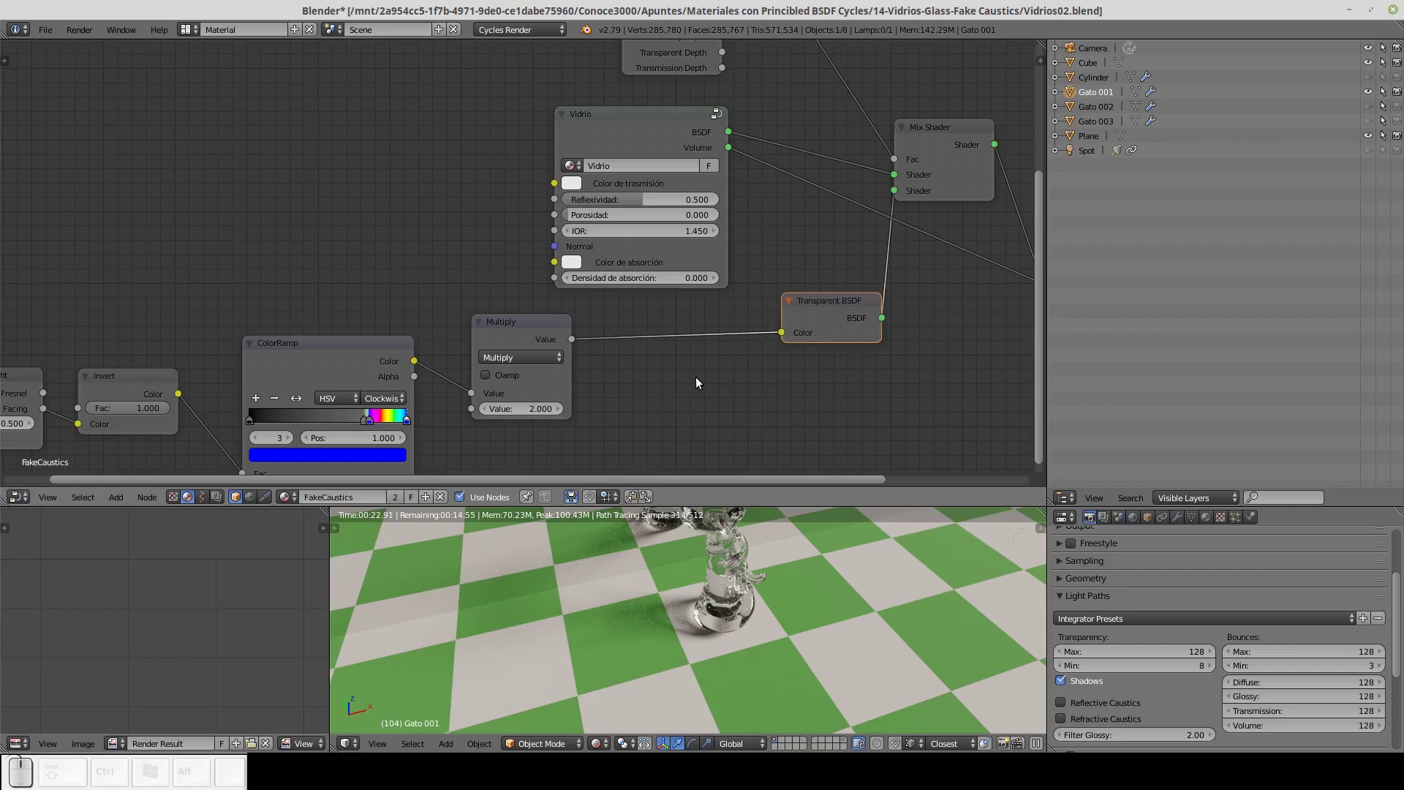
# Insert a Bright/Contrast node on the link between Multiply and Transparent BSDF.
pyautogui.press('shift+a')
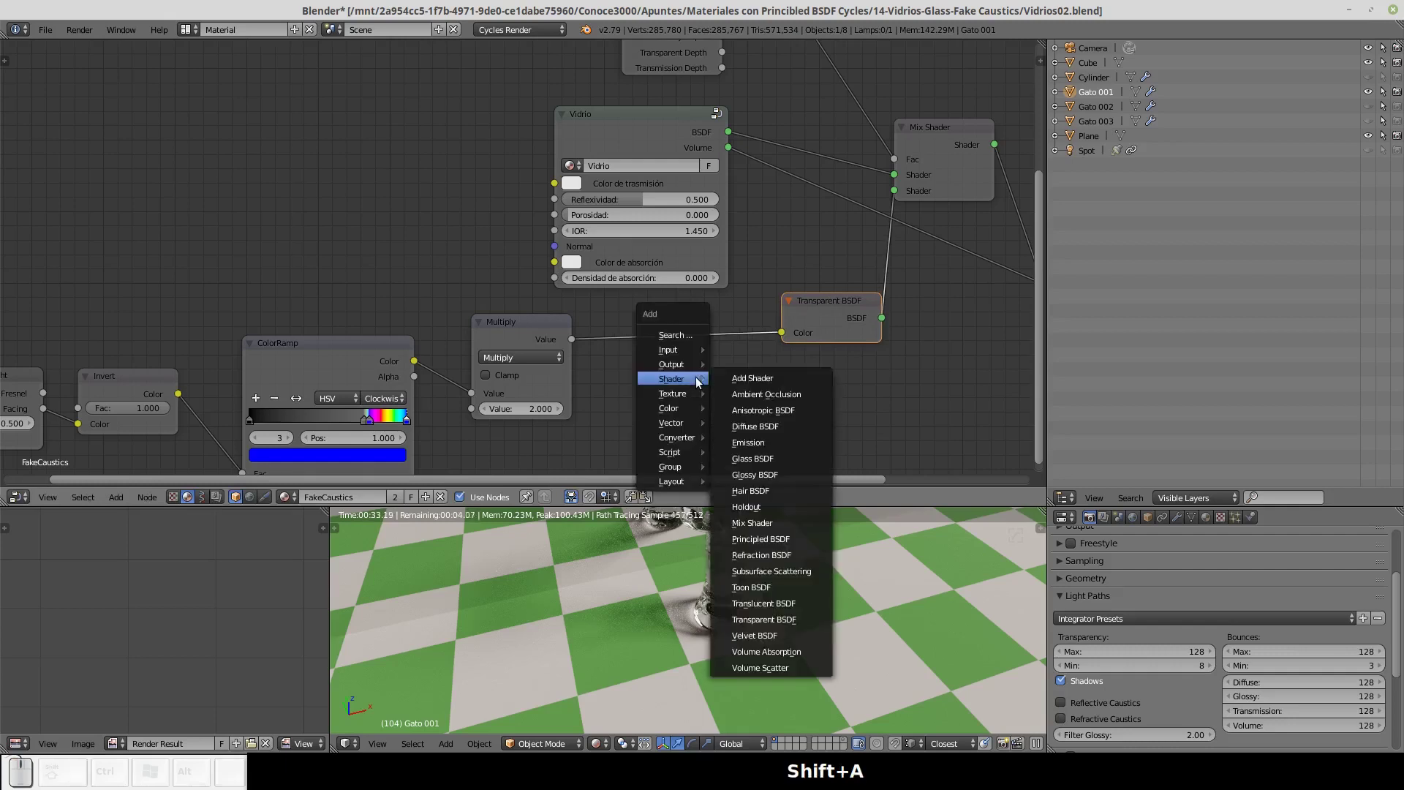
pyautogui.click(754, 411)
pyautogui.click(669, 312)
pyautogui.moveTo(728, 325); pyautogui.dragTo(760, 323)
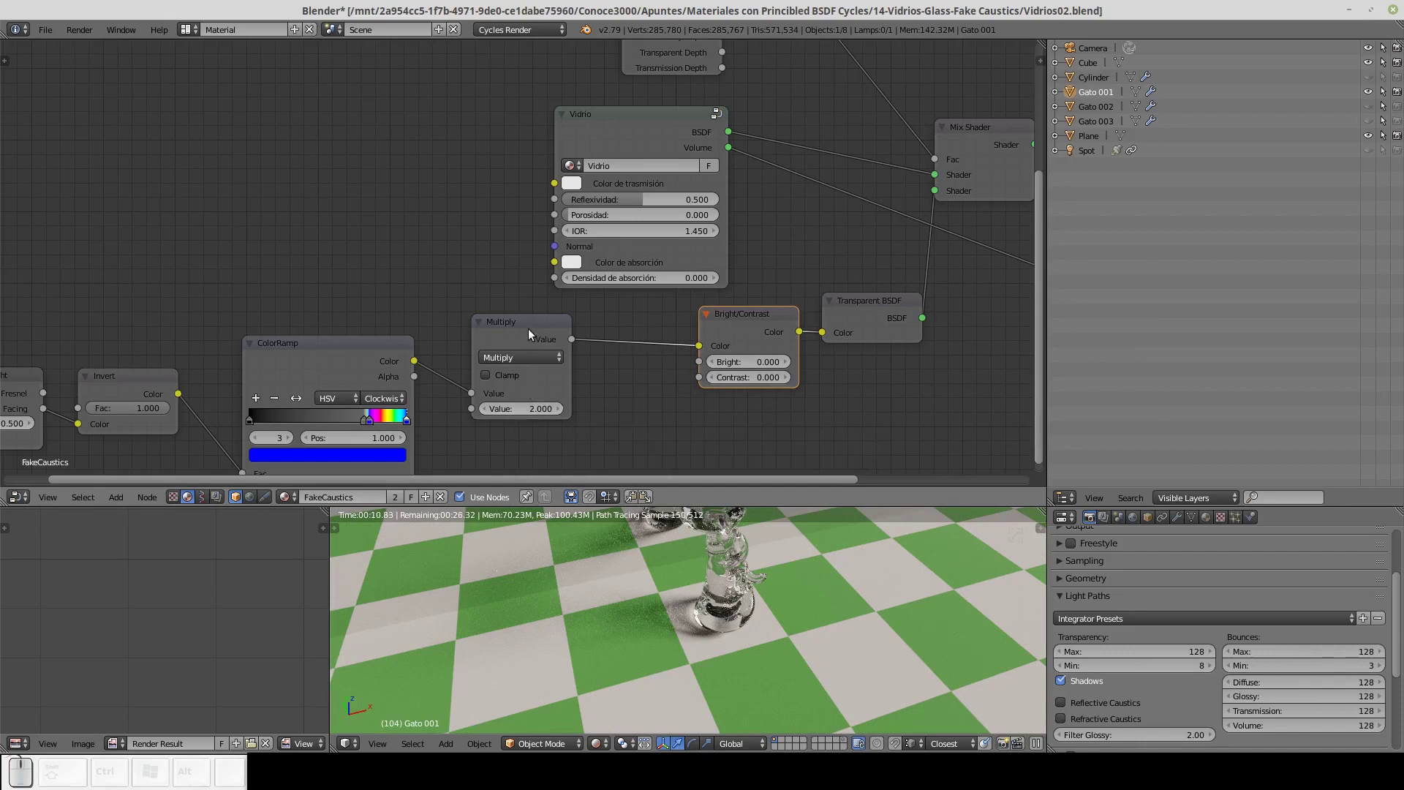
# First pass: Multiply value 2, brightness 0 and contrast 0.2.
pyautogui.click(538, 331)
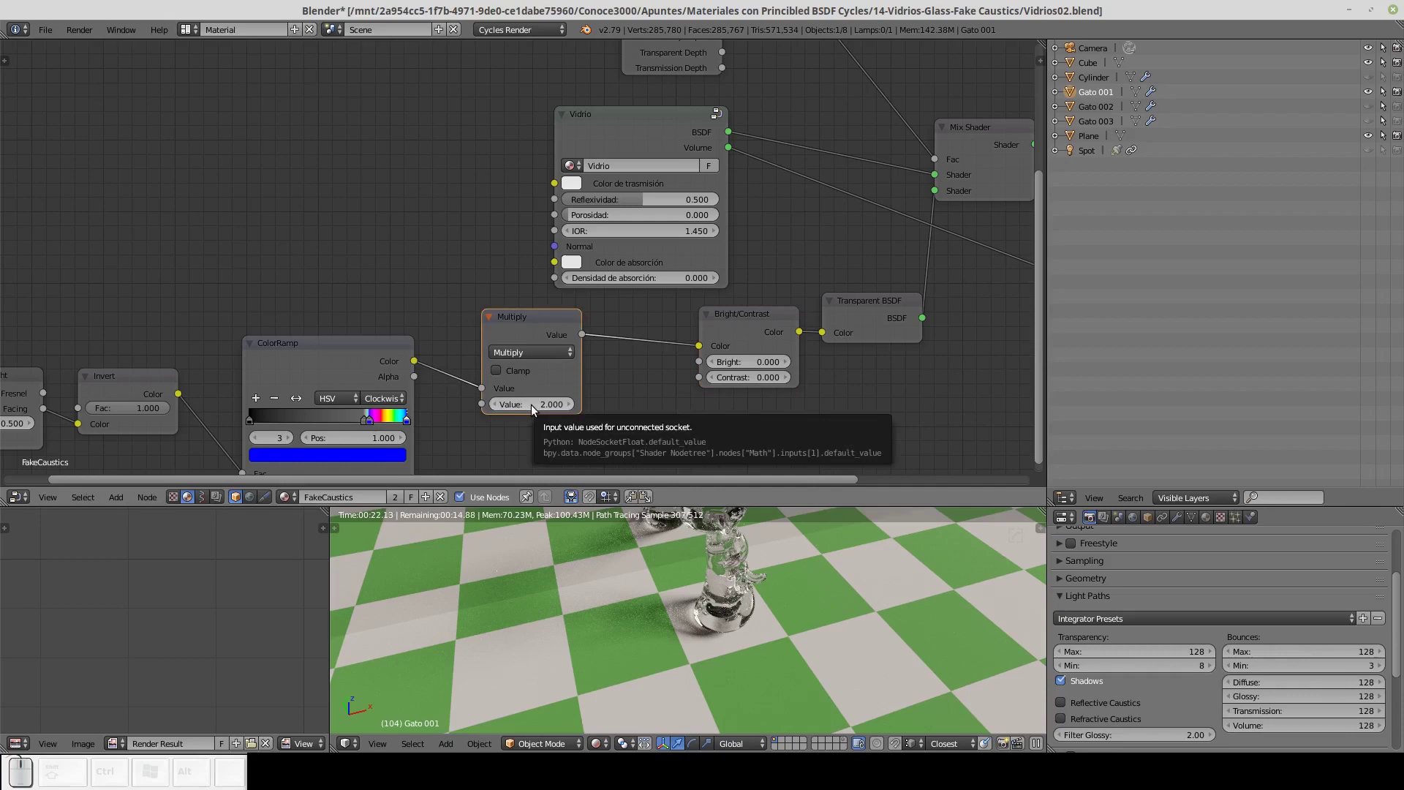
pyautogui.click(535, 410)
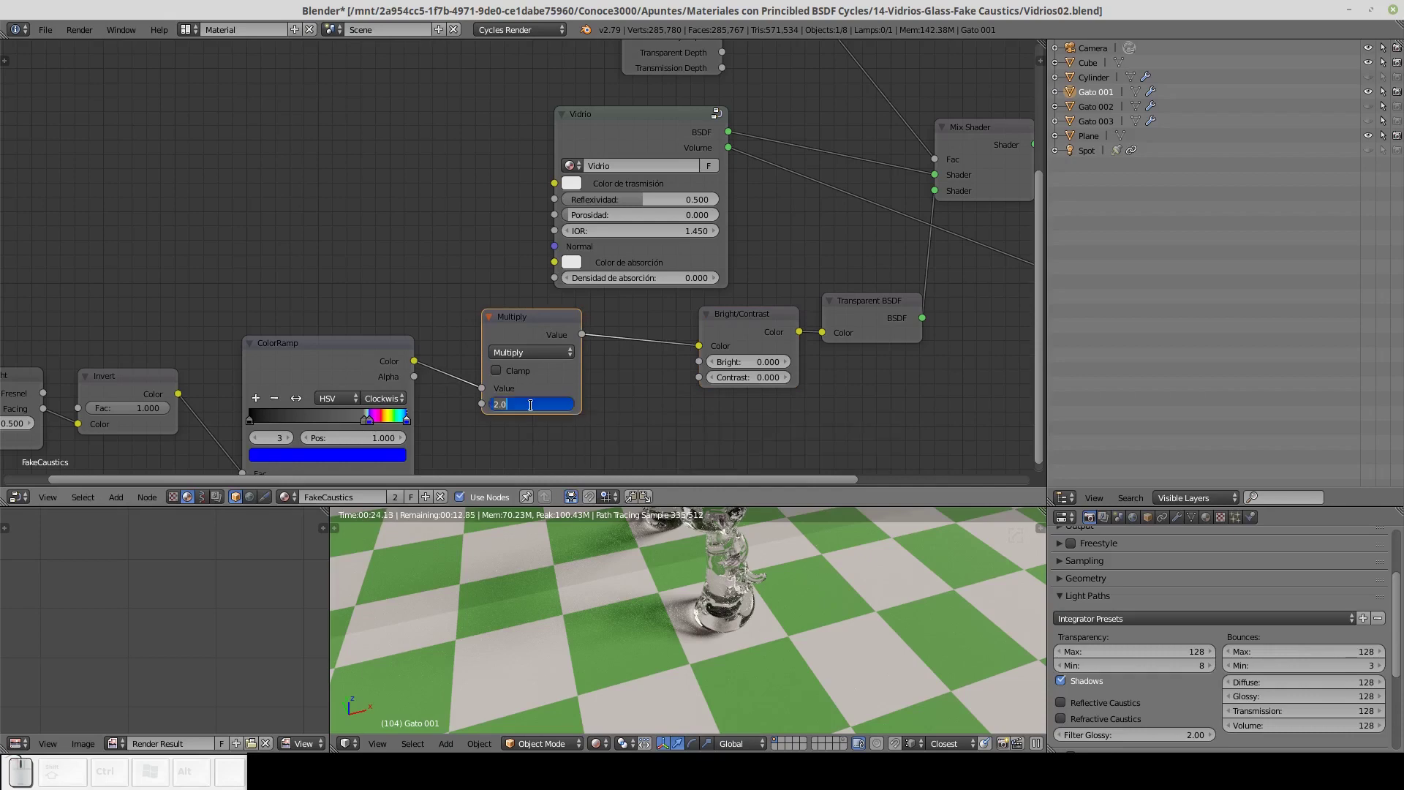
pyautogui.write('(2)')
pyautogui.press('Return')
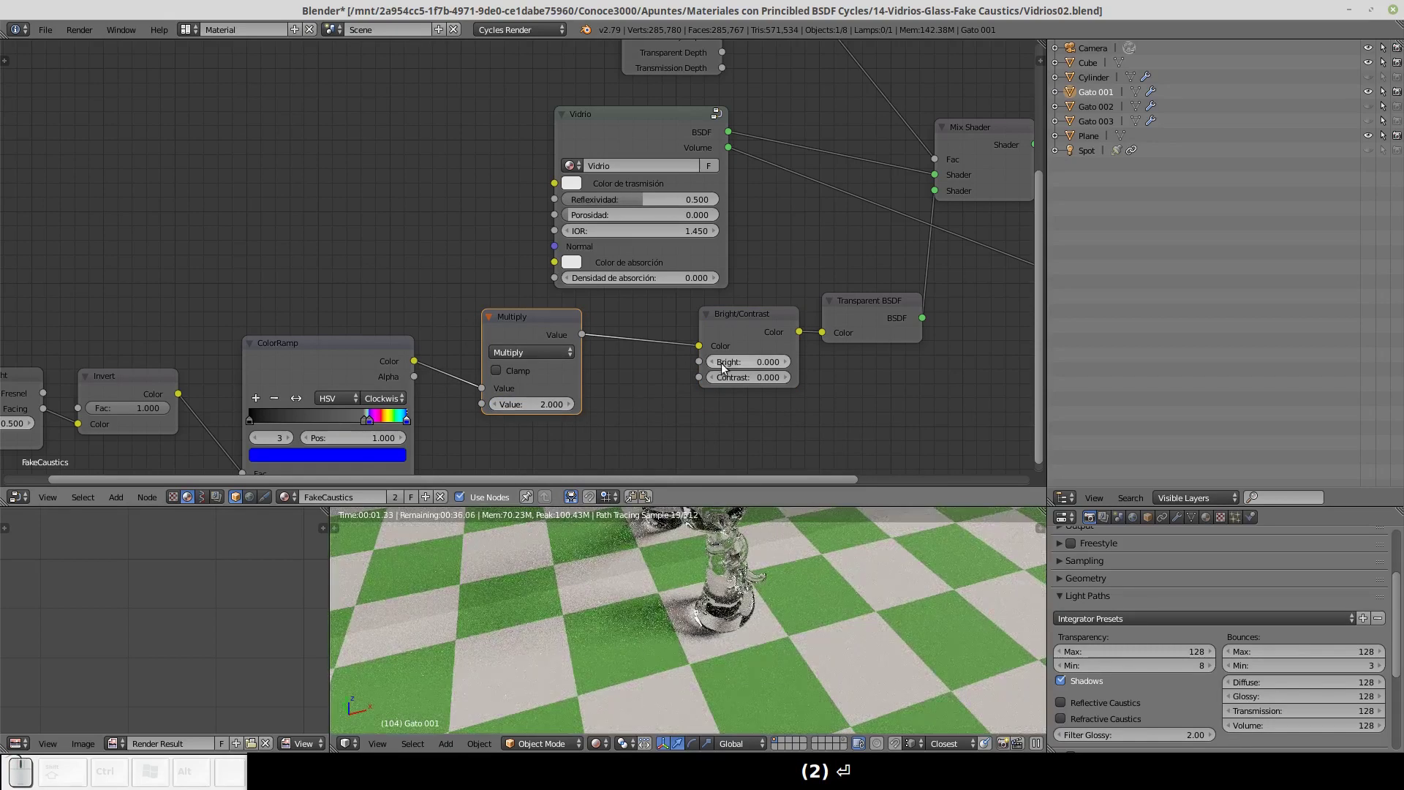
pyautogui.click(759, 365)
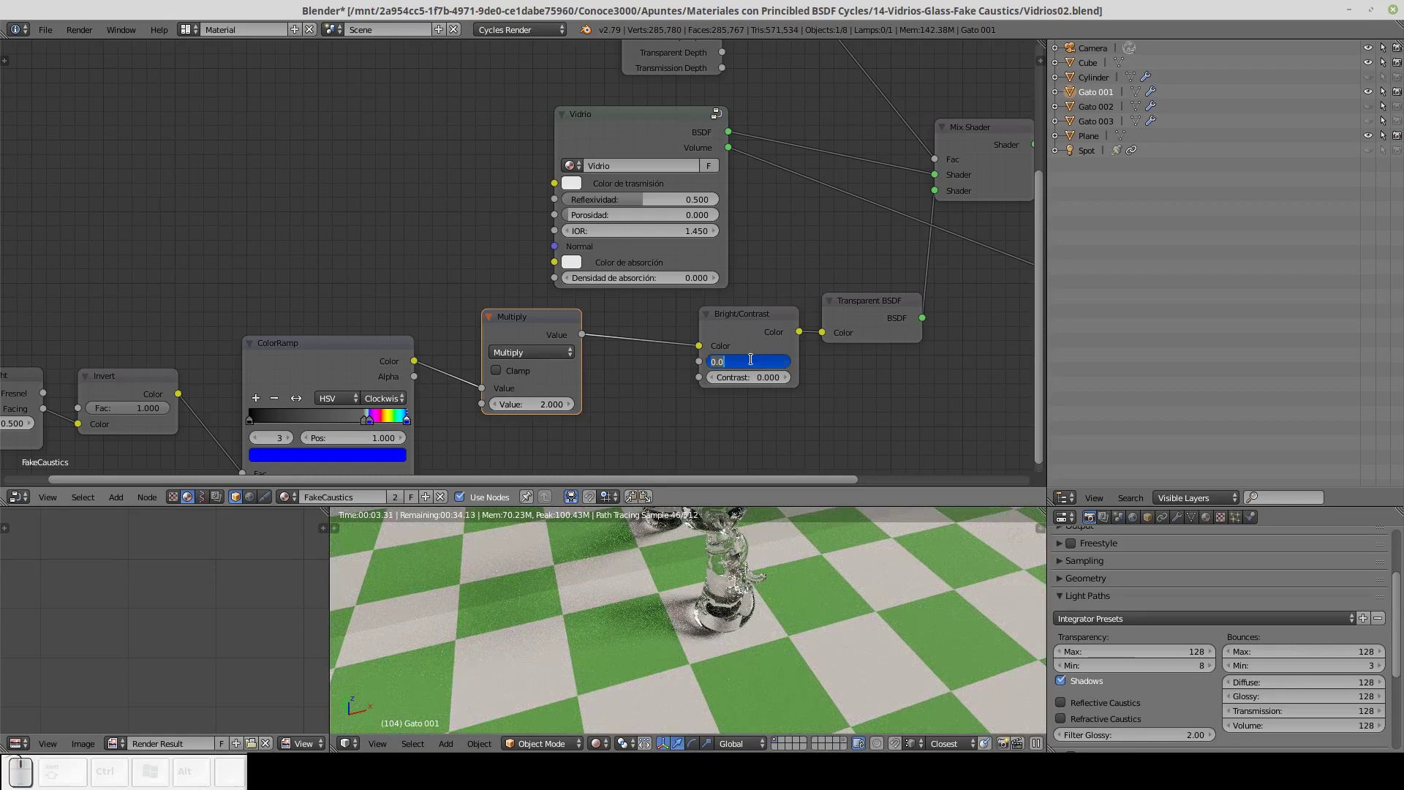
pyautogui.write('(0)')
pyautogui.press('Return')
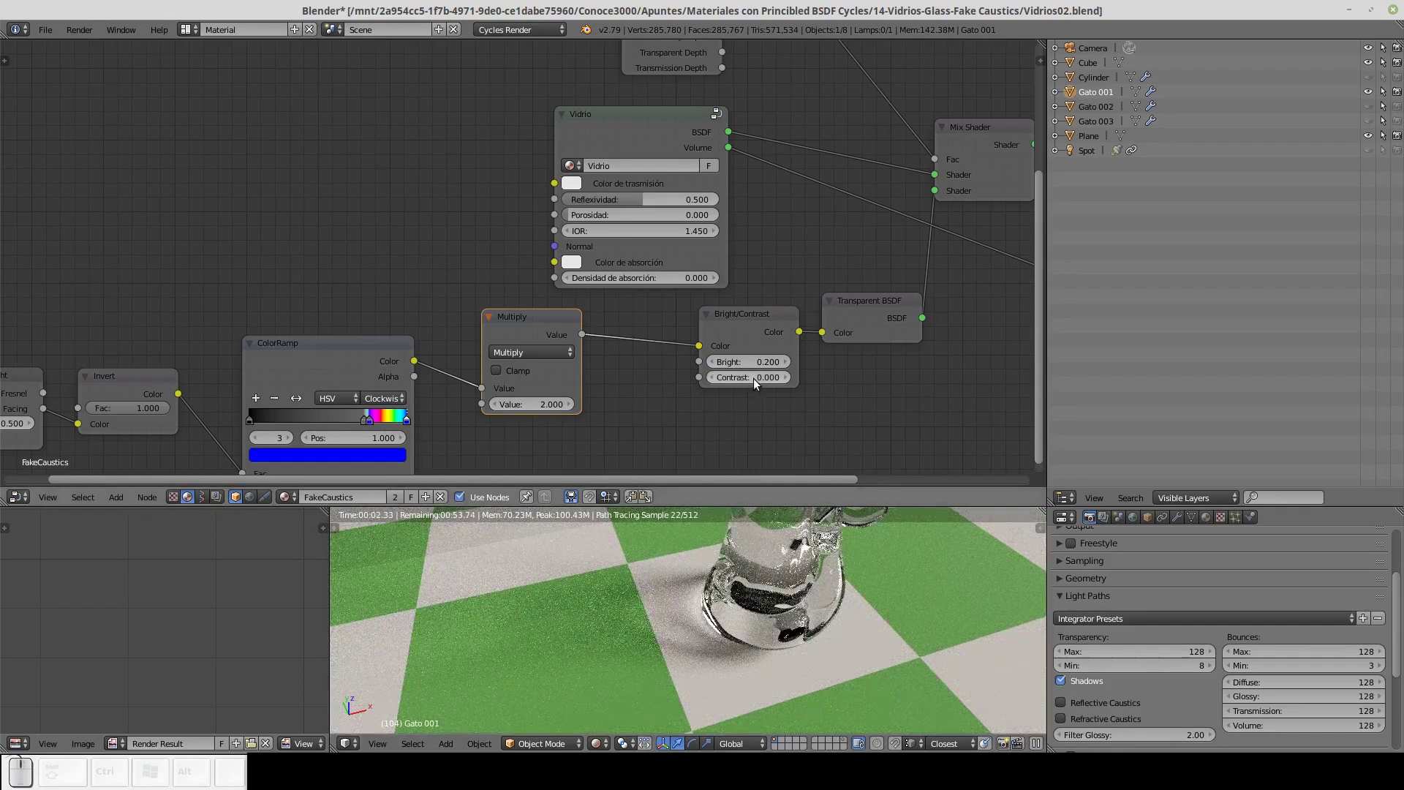
pyautogui.click(759, 384)
pyautogui.write('(.) (2)')
pyautogui.press('Return')
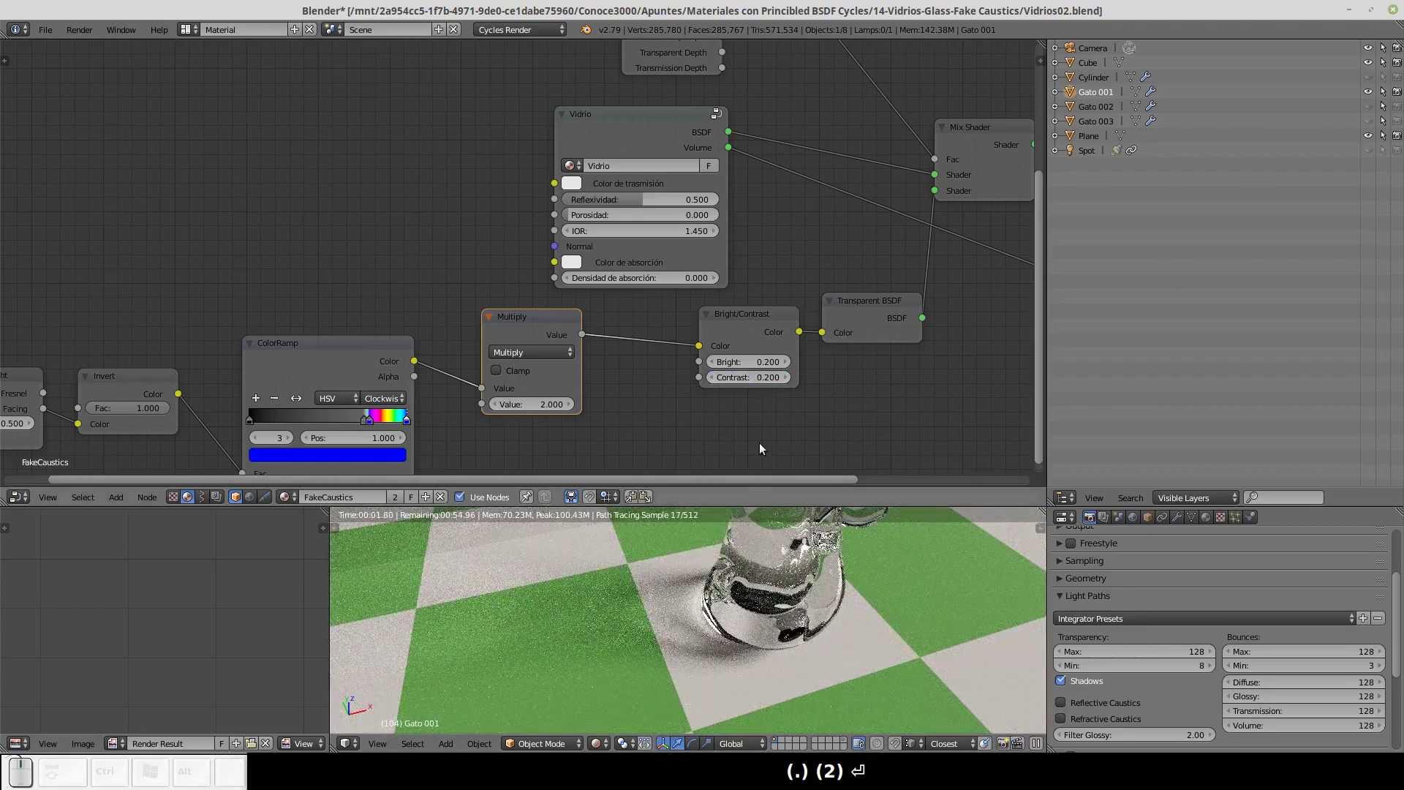
# Settle on Multiply value 3 with brightness and contrast both 0.3.
pyautogui.click(542, 407)
pyautogui.write('(3)')
pyautogui.press('Return')
pyautogui.click(756, 366)
pyautogui.write('(.) (3)')
pyautogui.press('Return')
pyautogui.click(761, 381)
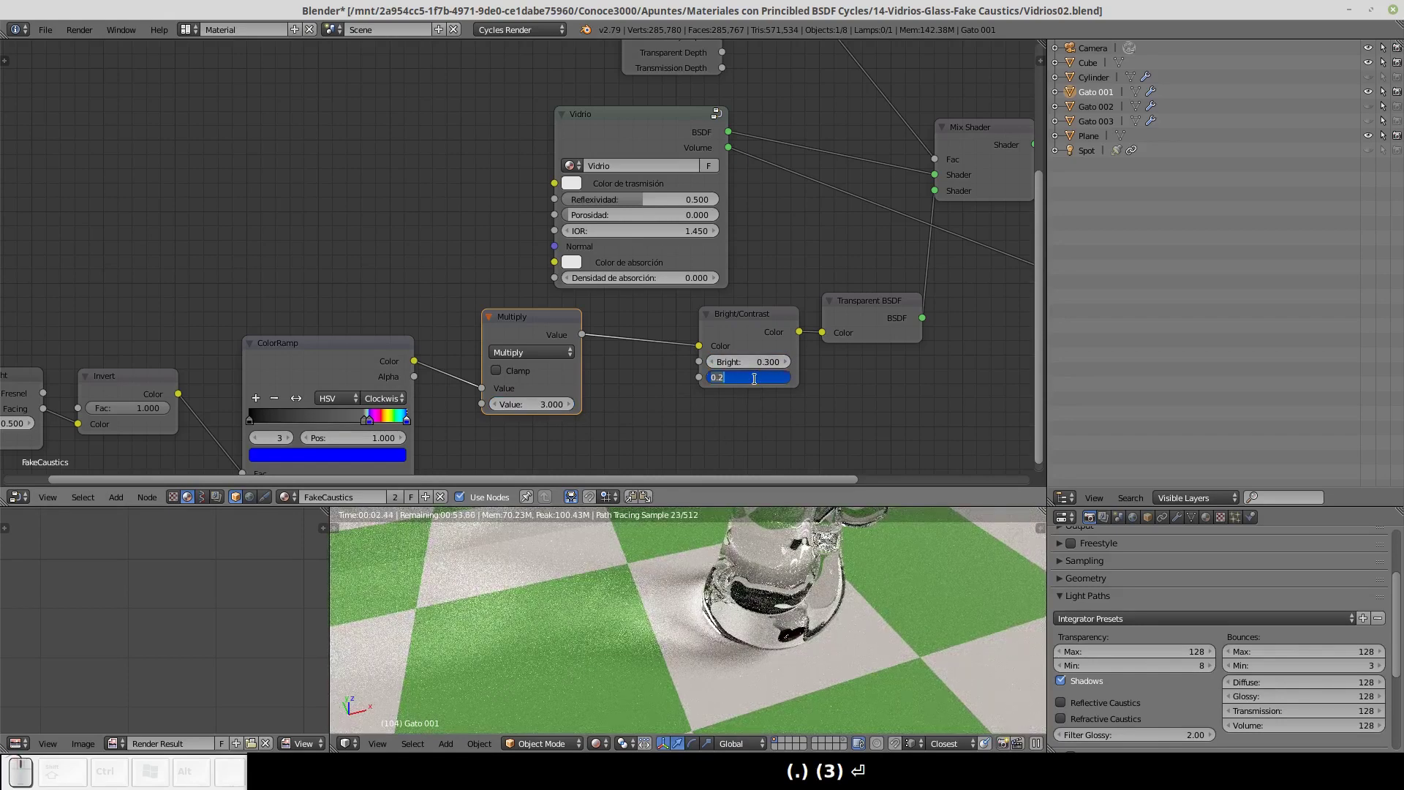
pyautogui.press('Return')
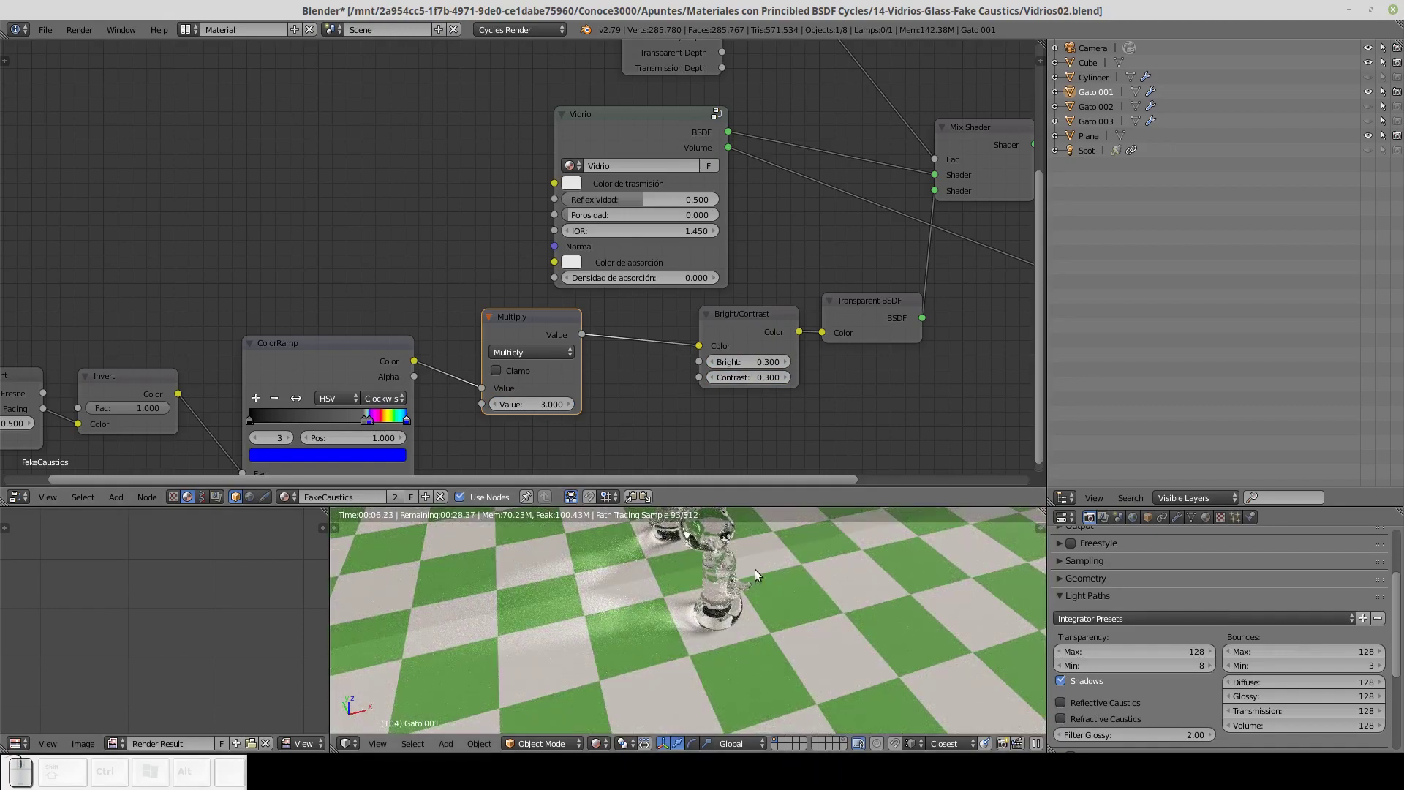
# Rearrange the Transparent BSDF, Vidrio, Multiply and Bright/Contrast nodes tidily.
pyautogui.moveTo(872, 311); pyautogui.dragTo(703, 179)
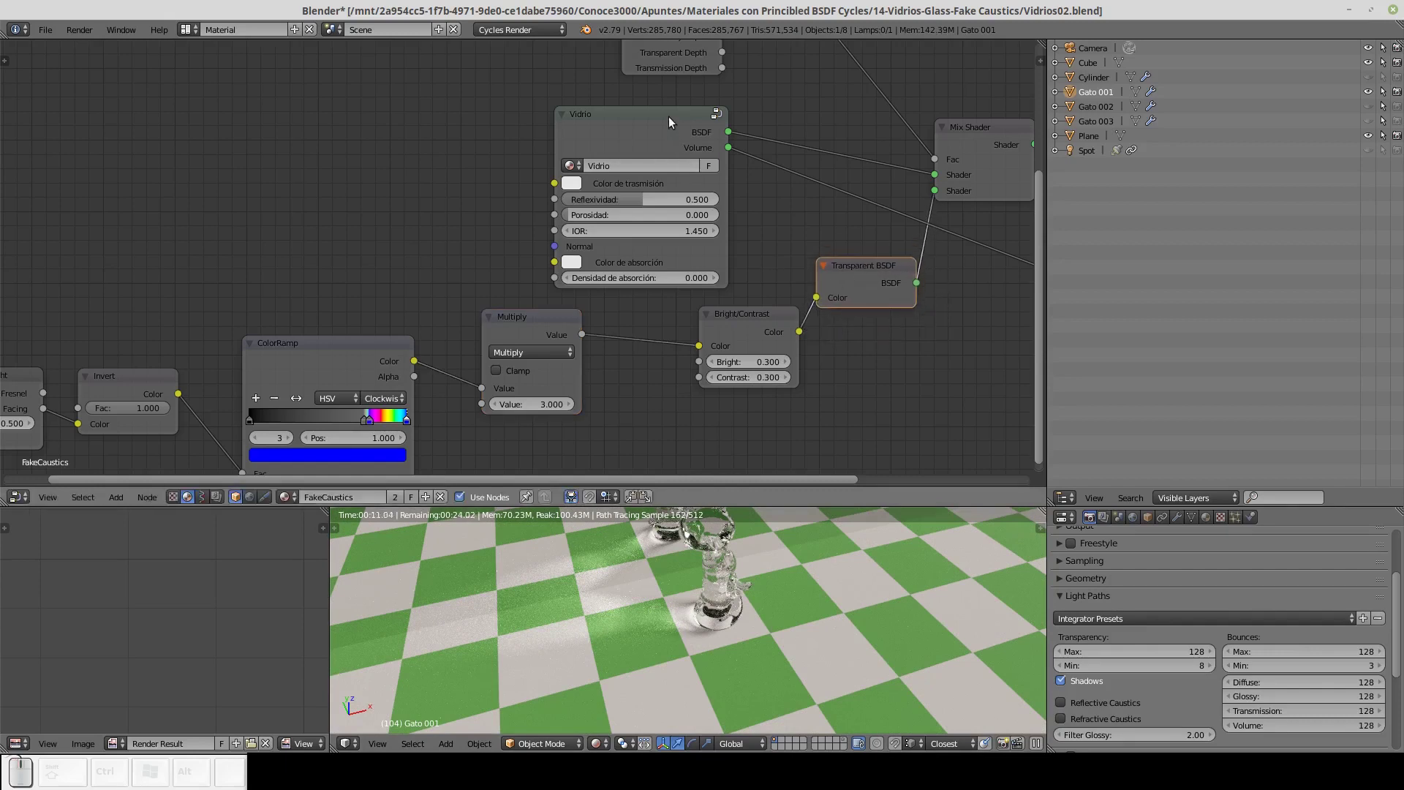
pyautogui.moveTo(673, 121); pyautogui.dragTo(753, 299)
pyautogui.moveTo(756, 316); pyautogui.dragTo(512, 320)
pyautogui.moveTo(528, 326); pyautogui.dragTo(581, 338)
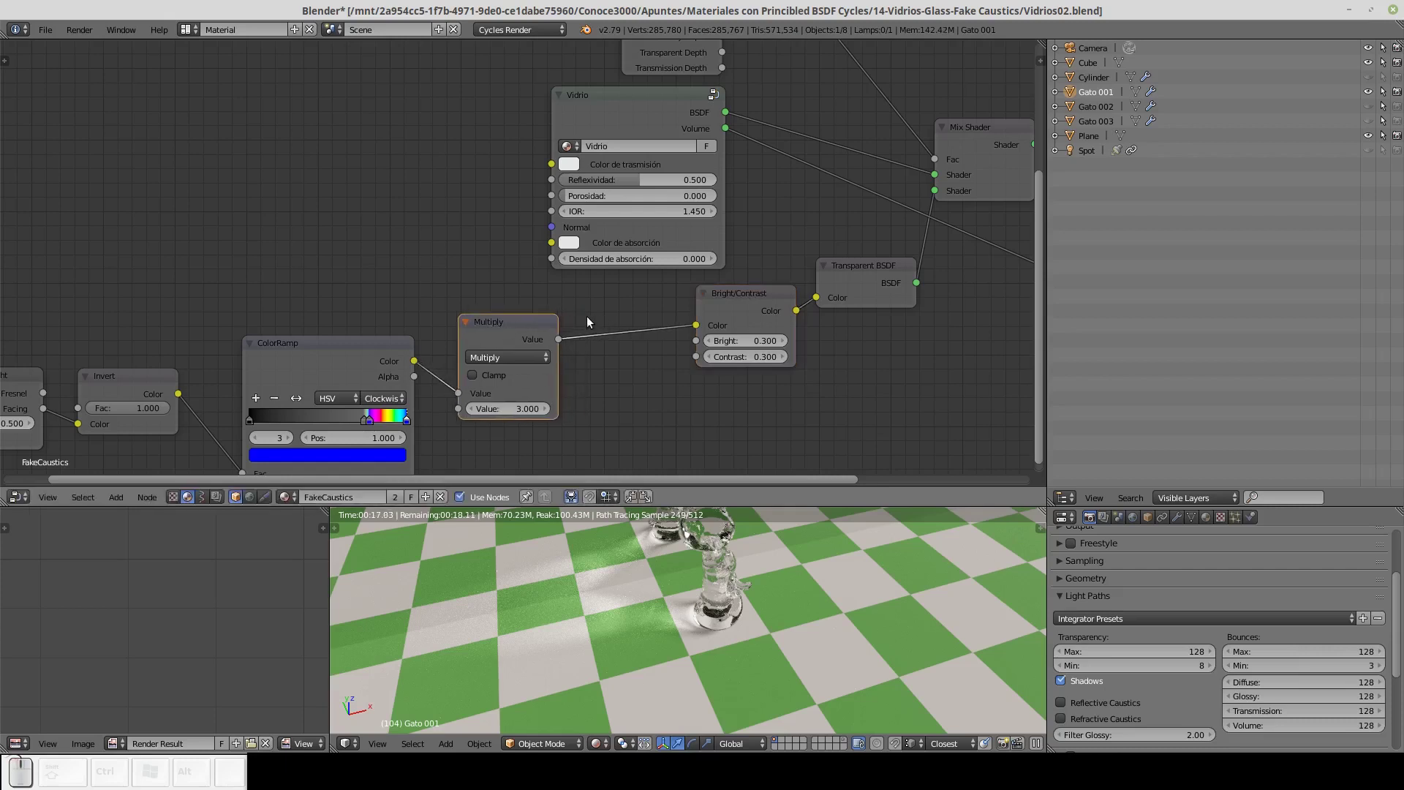
# Insert a MixRGB node between Multiply and Bright/Contrast.
pyautogui.press('shift+a')
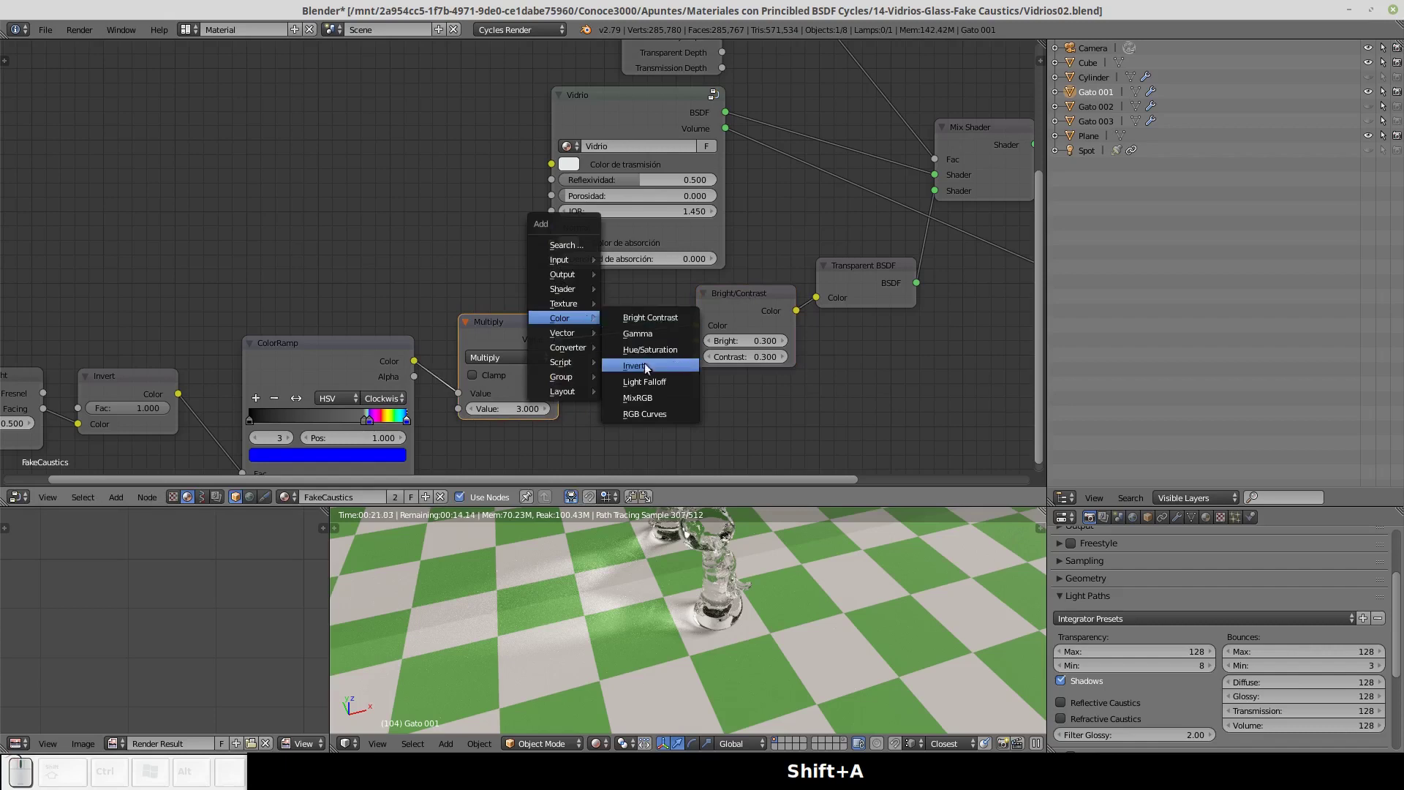
pyautogui.click(642, 404)
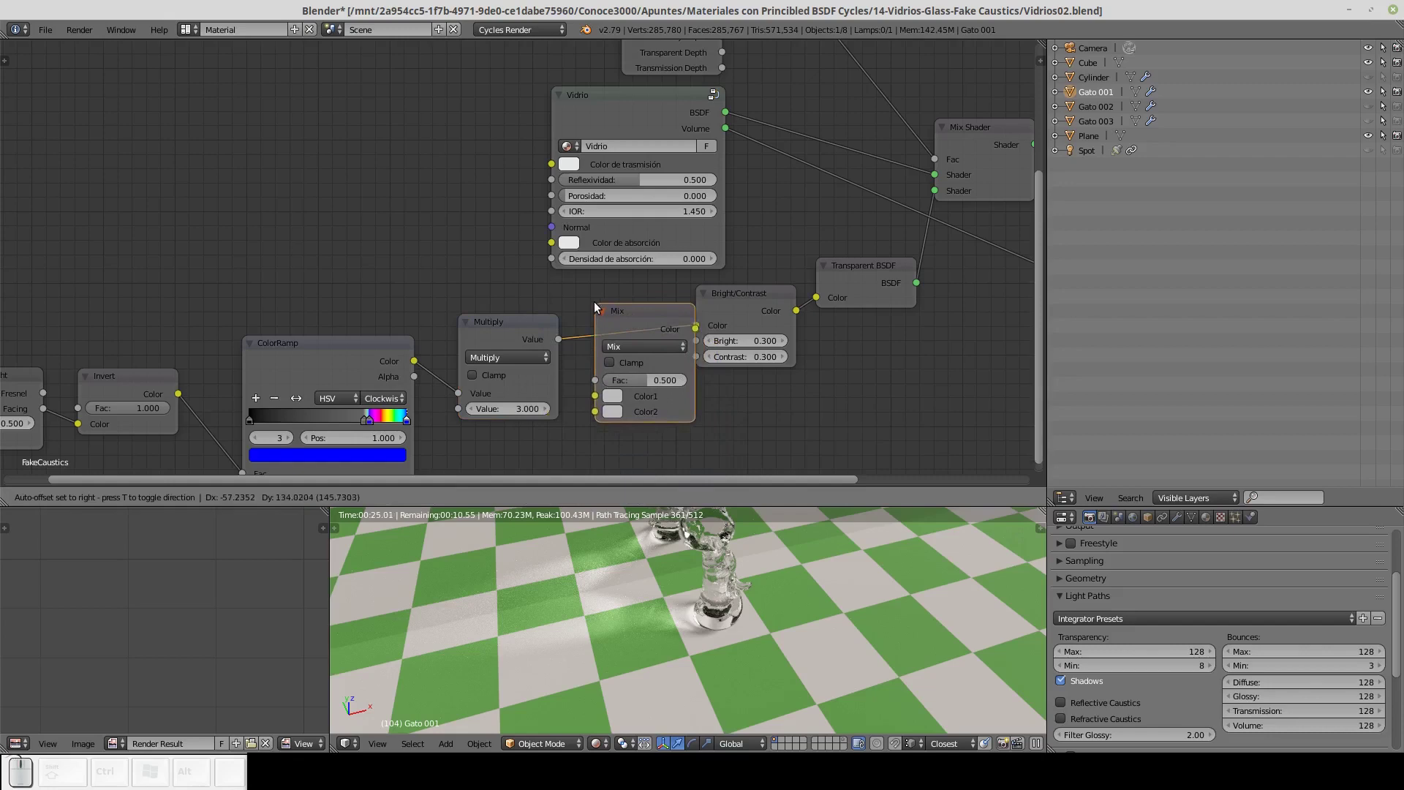
pyautogui.click(604, 296)
pyautogui.moveTo(678, 306); pyautogui.dragTo(698, 304)
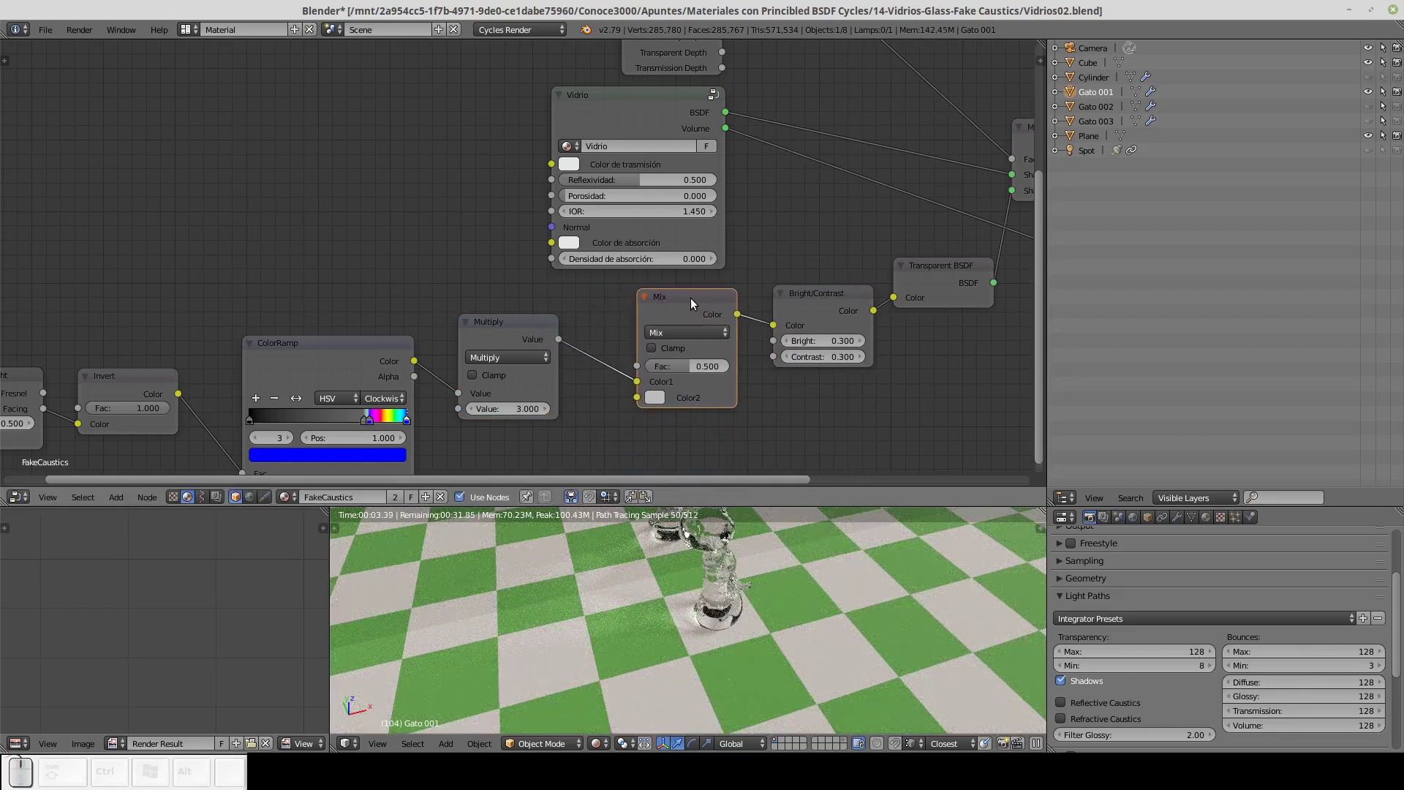
# Set the mix blend type to Color with factor 1.
pyautogui.click(672, 338)
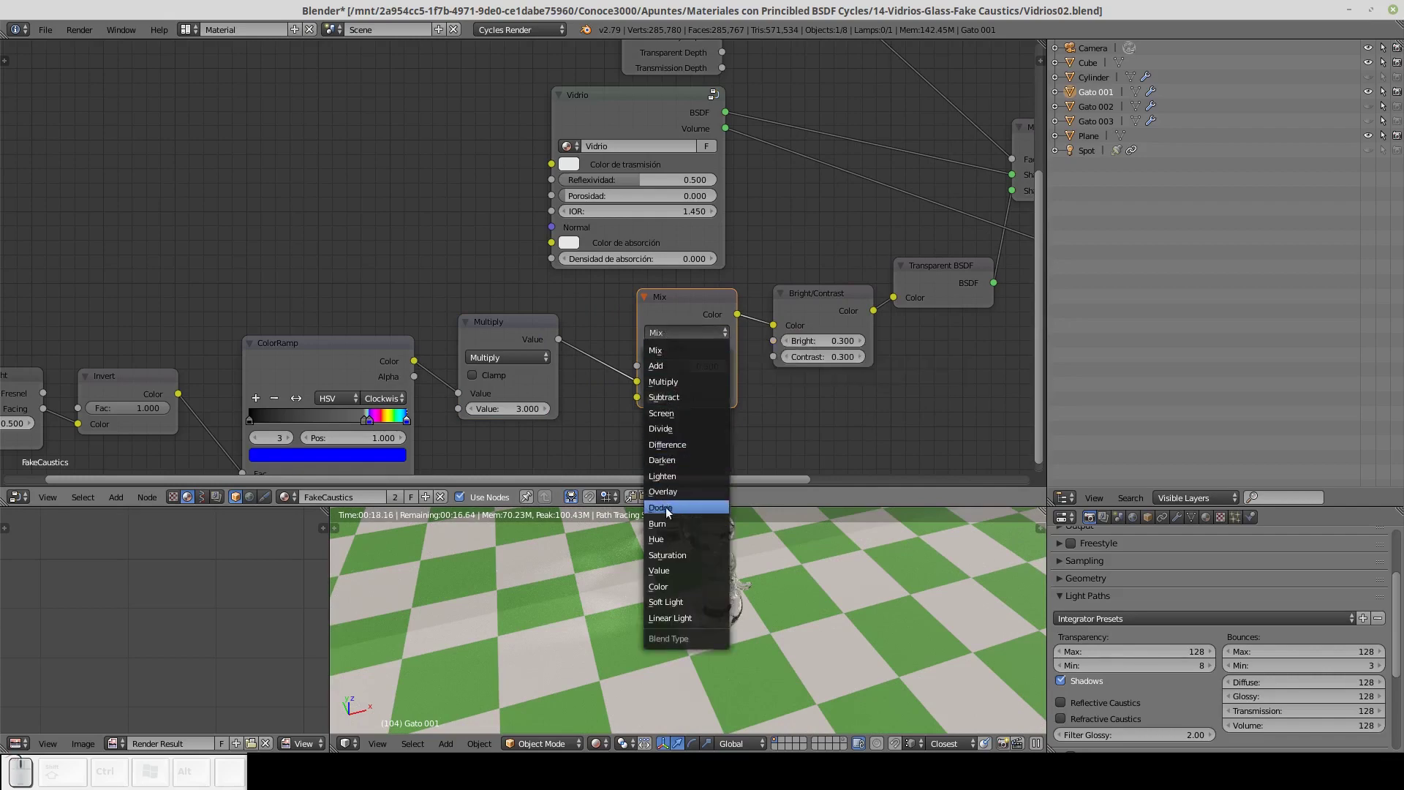
pyautogui.click(672, 591)
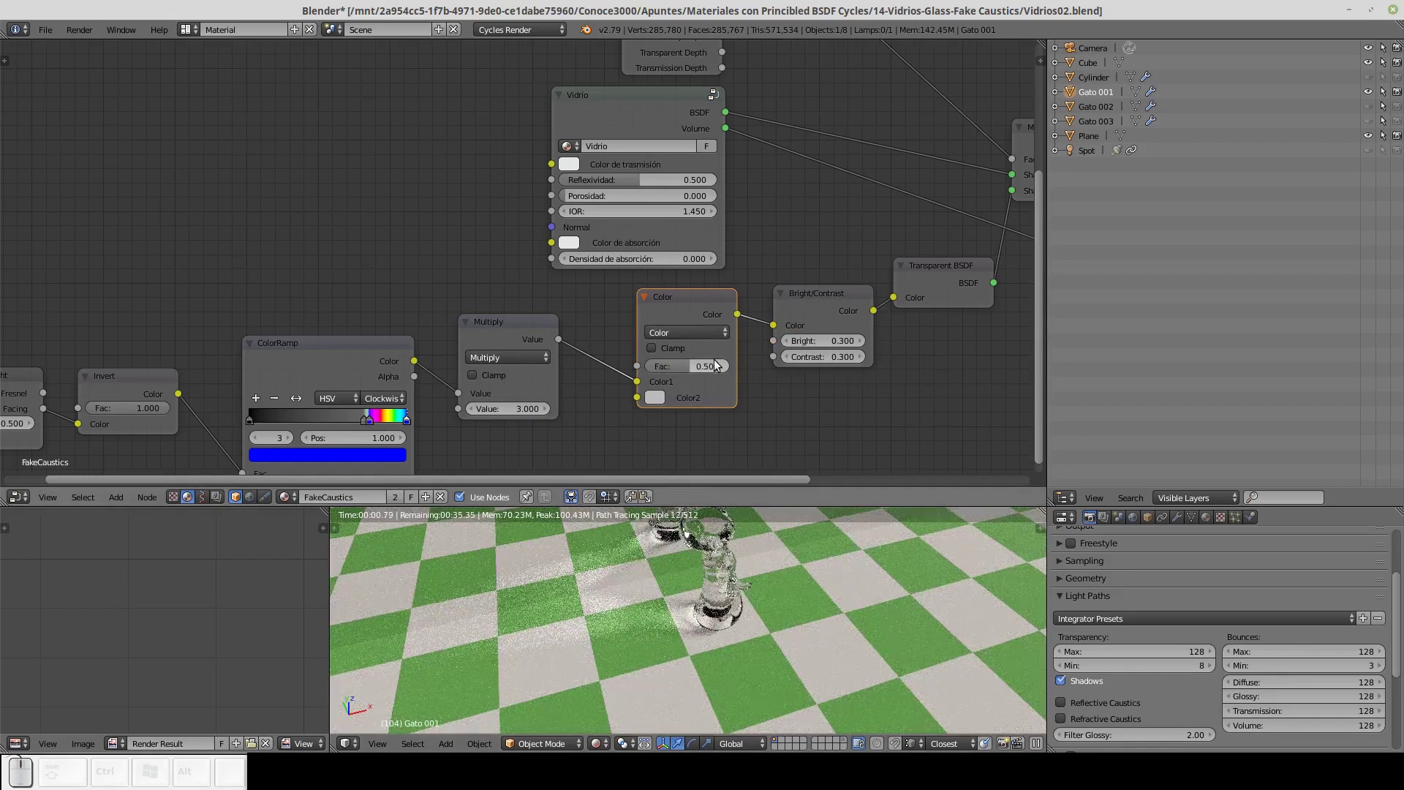
pyautogui.moveTo(692, 370); pyautogui.dragTo(734, 369)
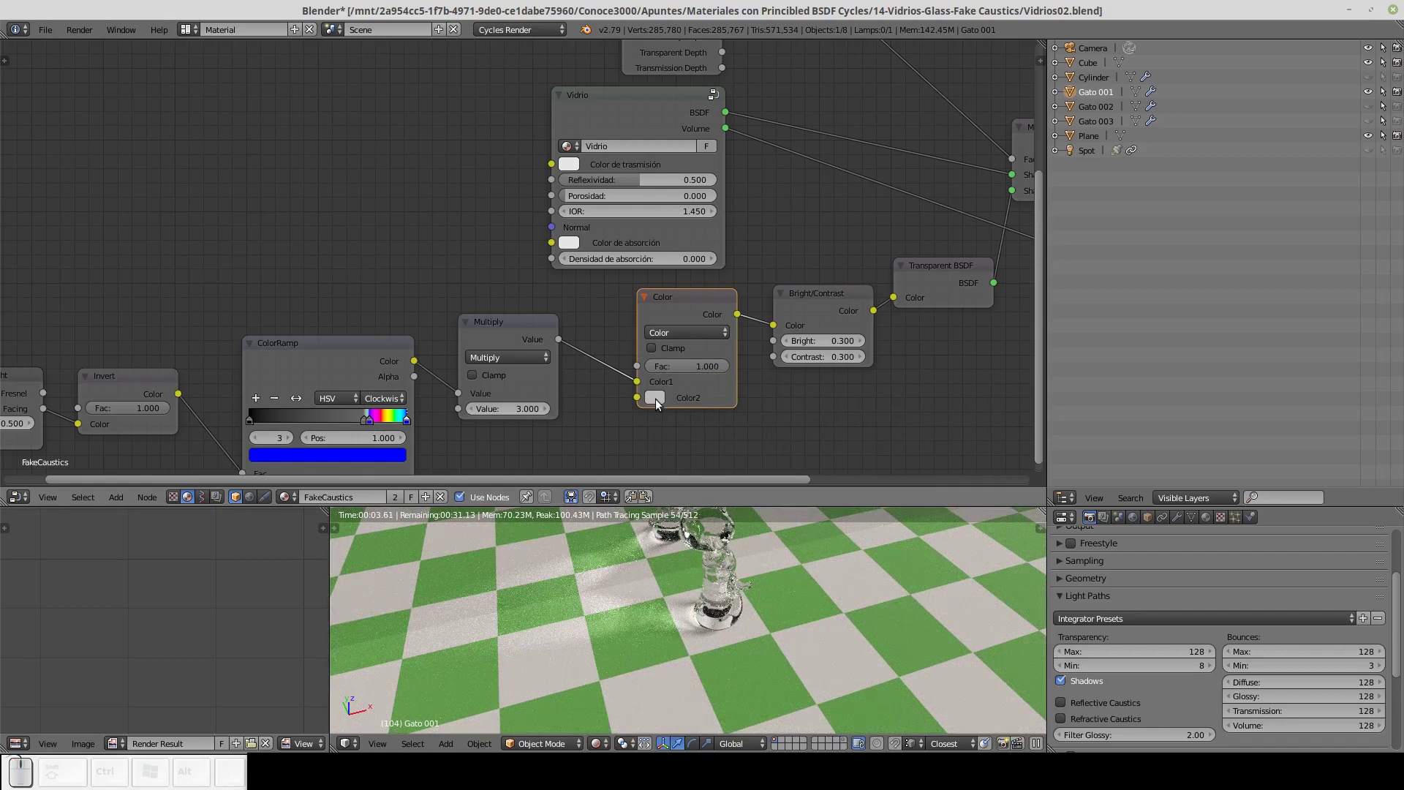
pyautogui.click(660, 403)
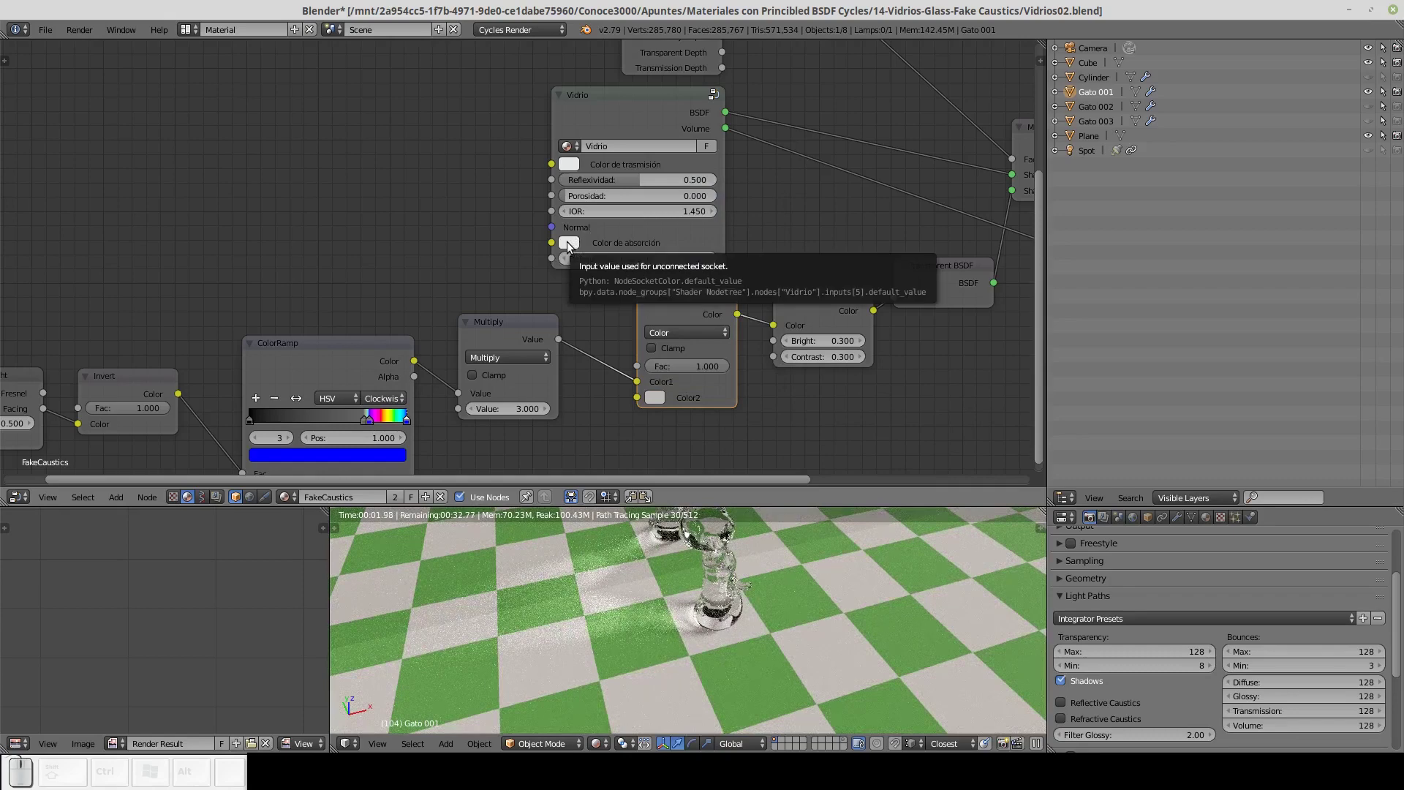
pyautogui.press('ctrl+c')
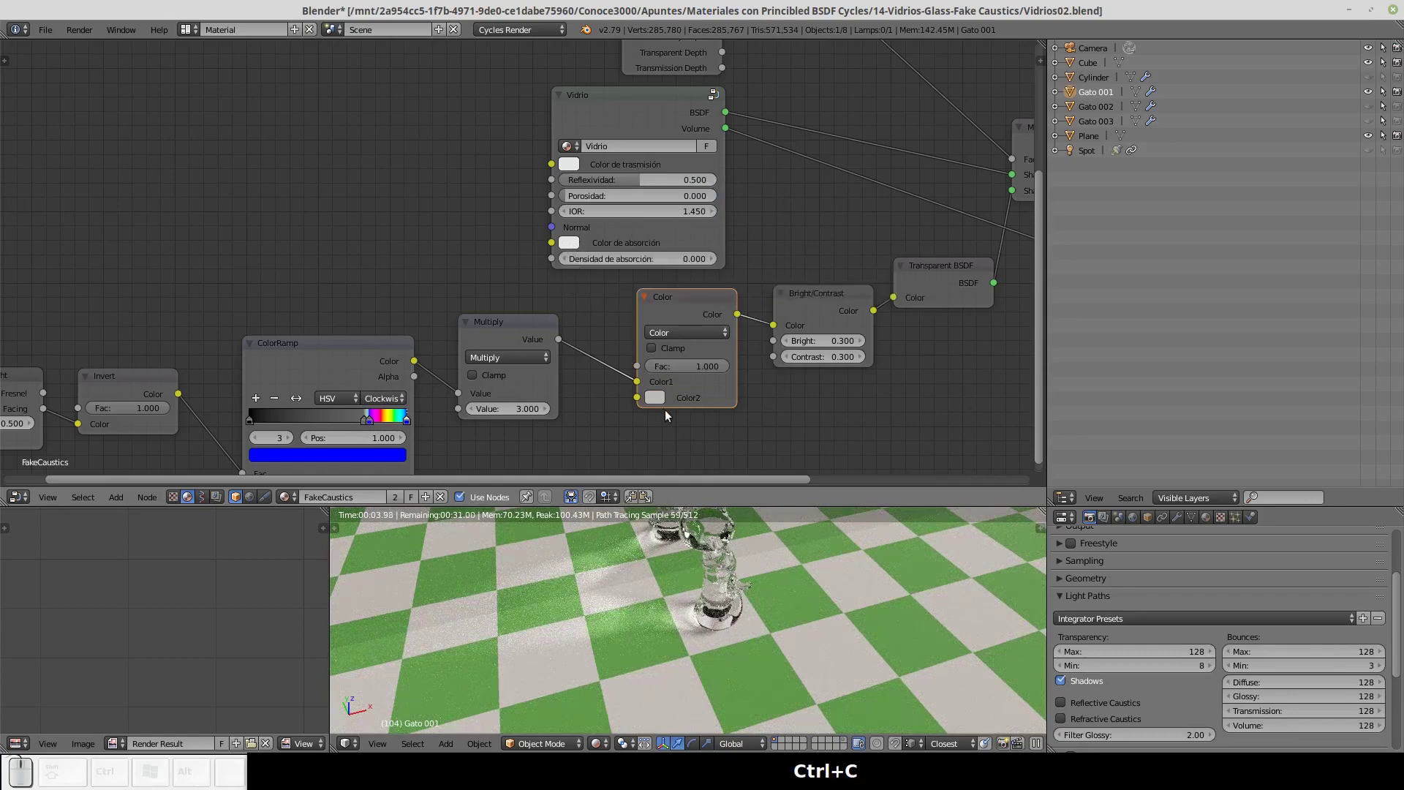
pyautogui.press('ctrl+v')
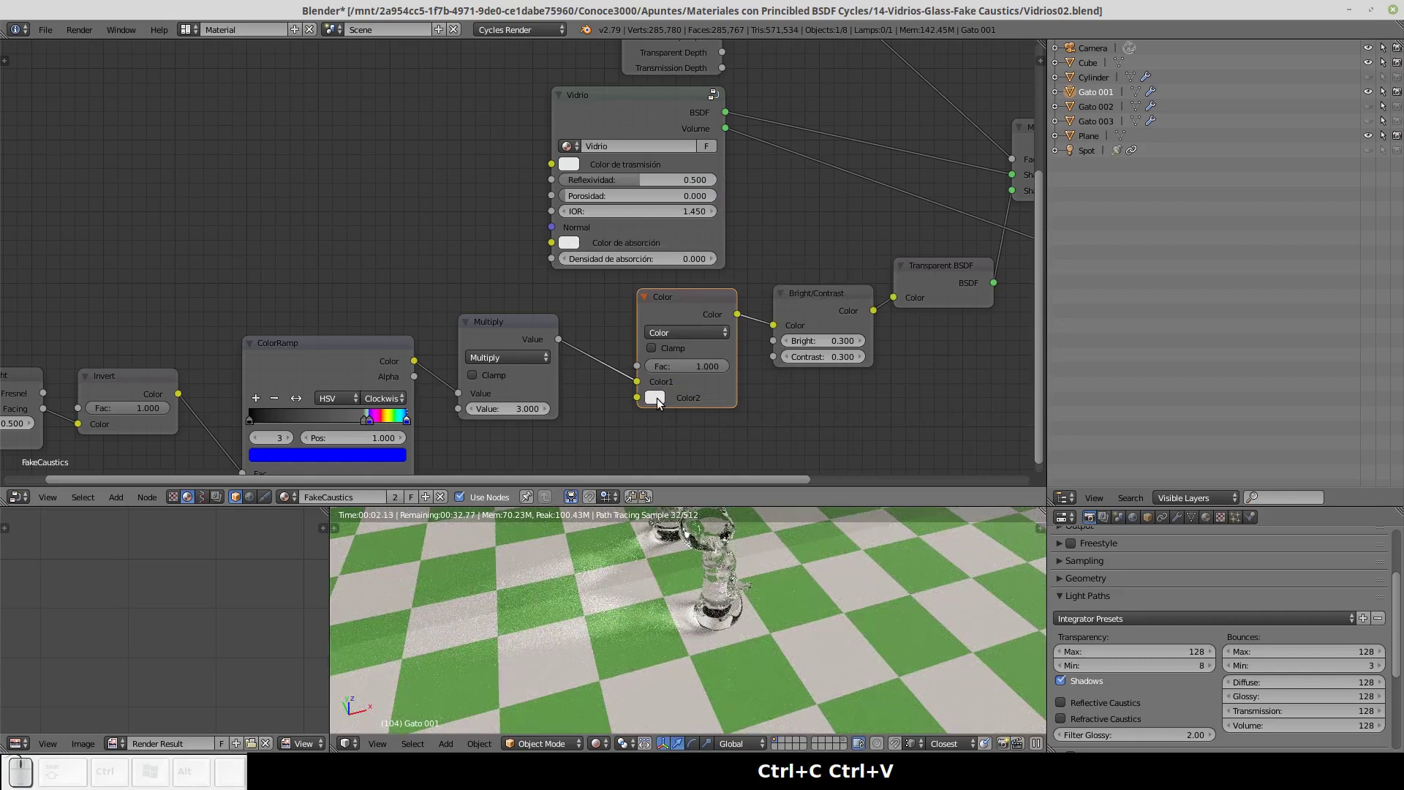
# Try several Color2 hues in the picker, settling on an orange caustic tint.
pyautogui.click(662, 403)
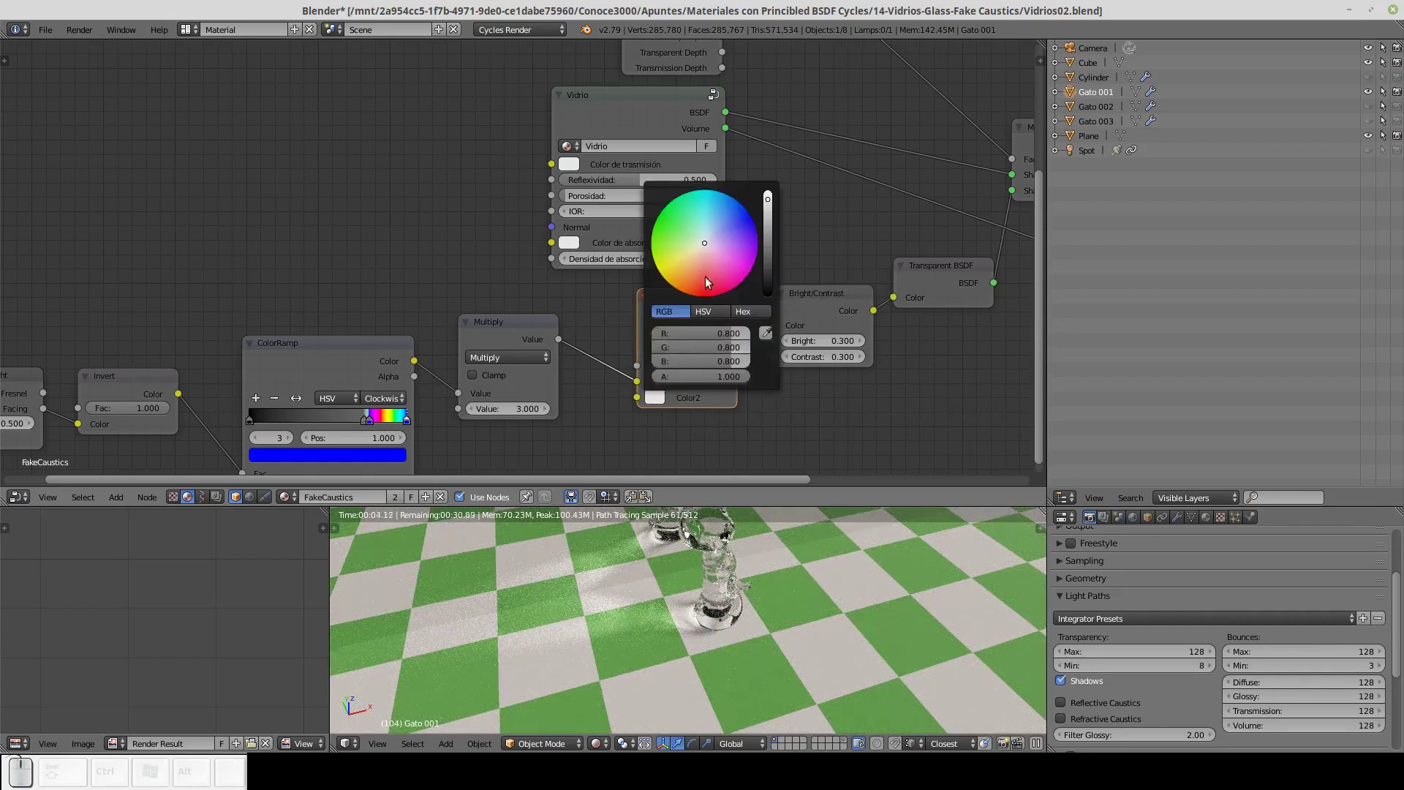
pyautogui.click(721, 278)
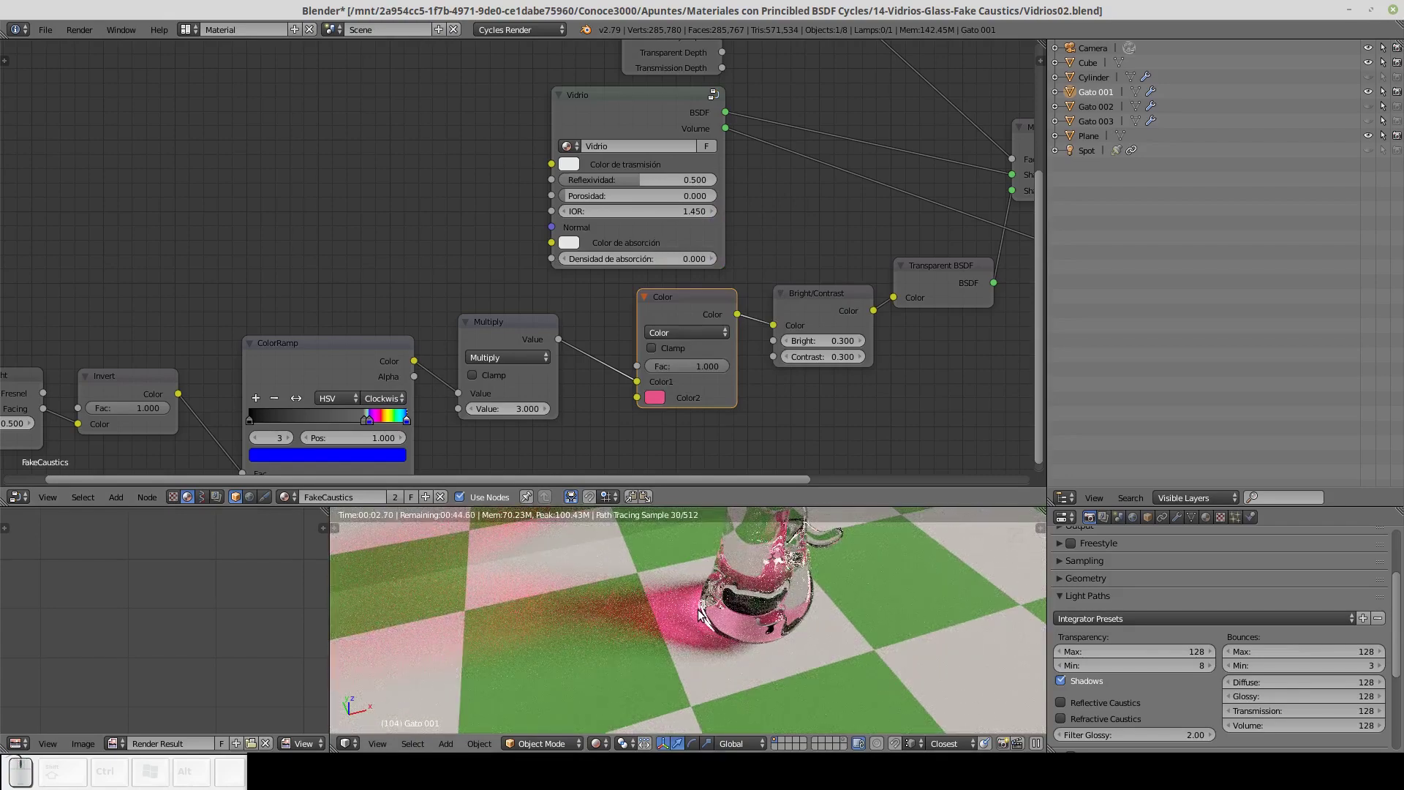
pyautogui.click(658, 405)
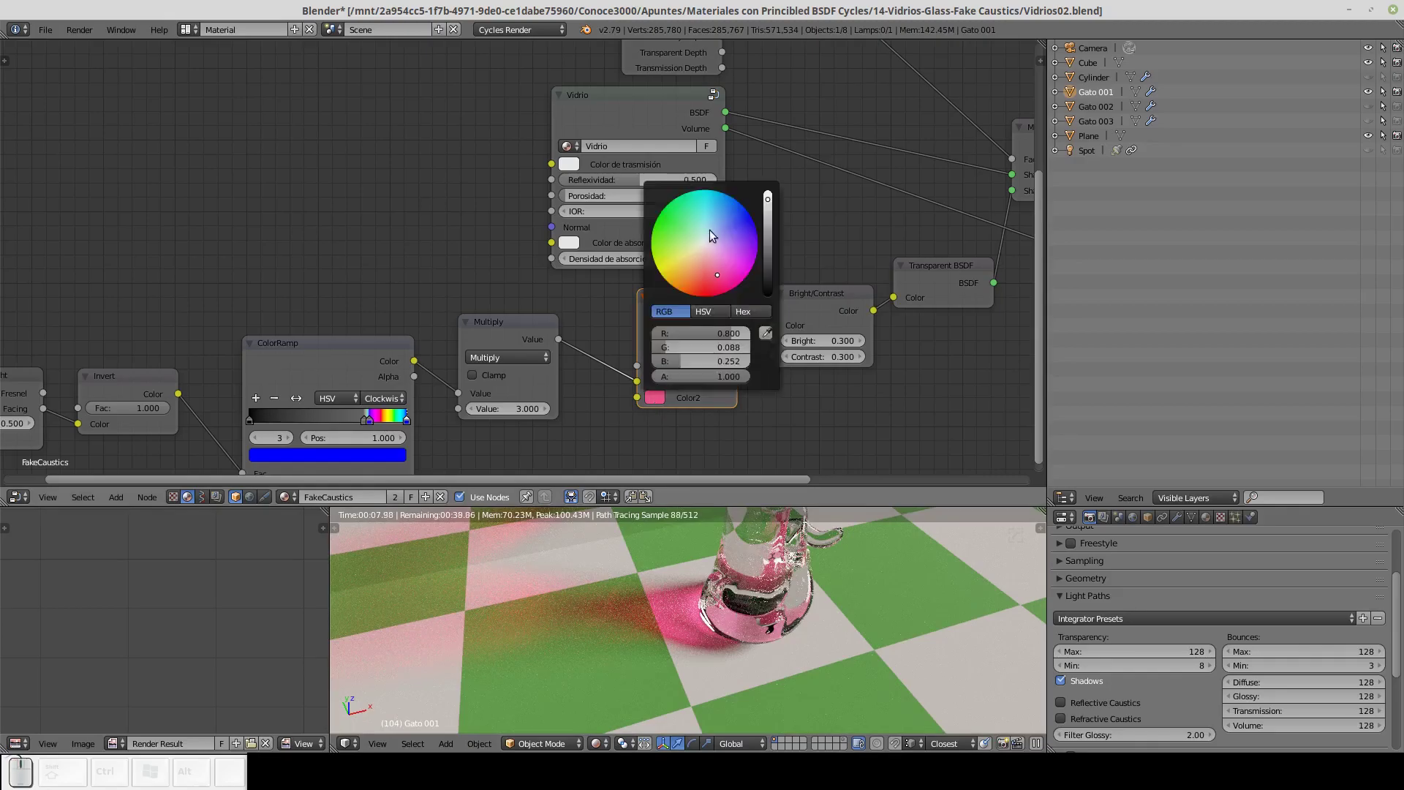
pyautogui.click(693, 228)
pyautogui.click(723, 219)
pyautogui.click(745, 242)
pyautogui.click(738, 224)
pyautogui.click(731, 258)
pyautogui.click(719, 269)
pyautogui.click(696, 274)
pyautogui.moveTo(697, 304); pyautogui.dragTo(693, 308)
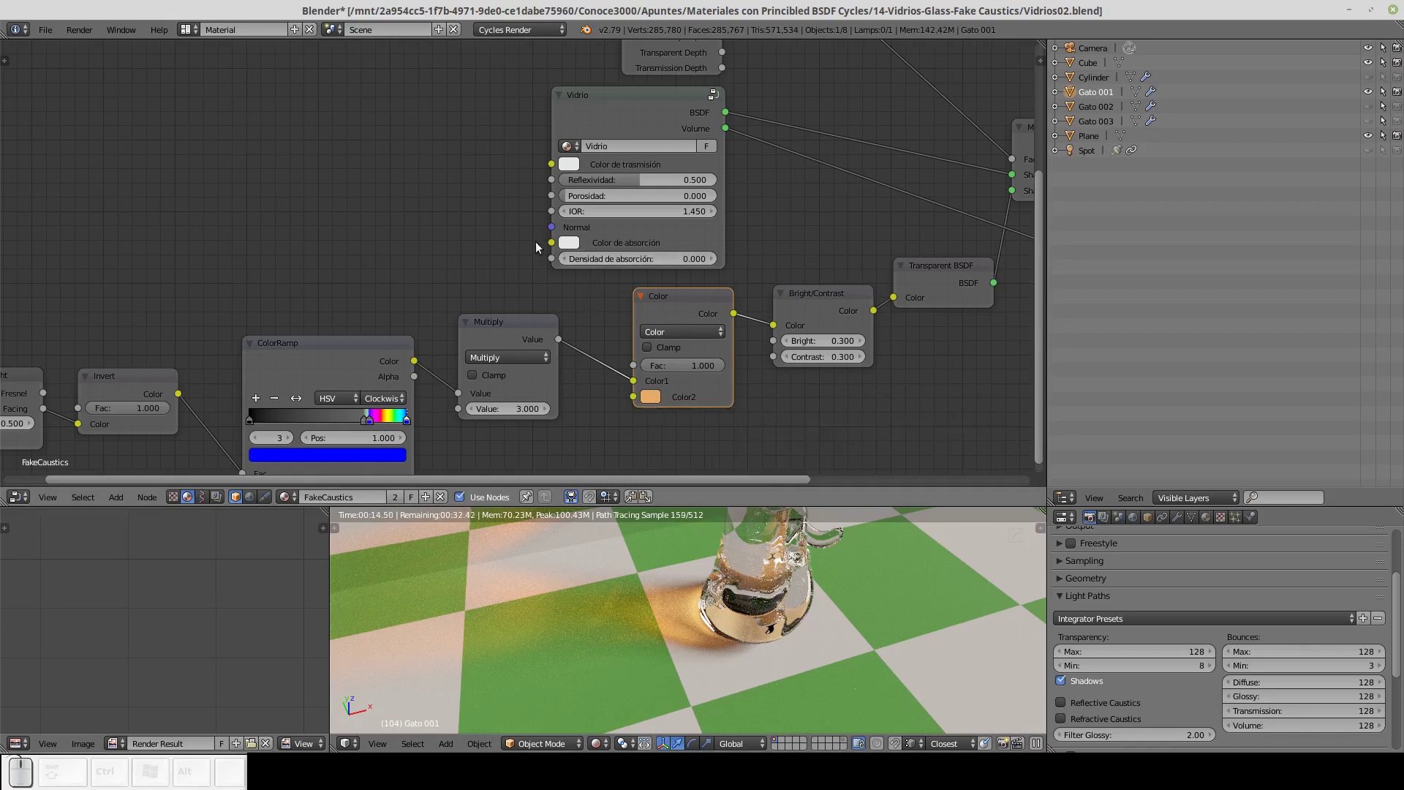
# Revert the tint to white and raise the Vidrio absorption density to 60.
pyautogui.press('ctrl+c')
pyautogui.press('ctrl+v')
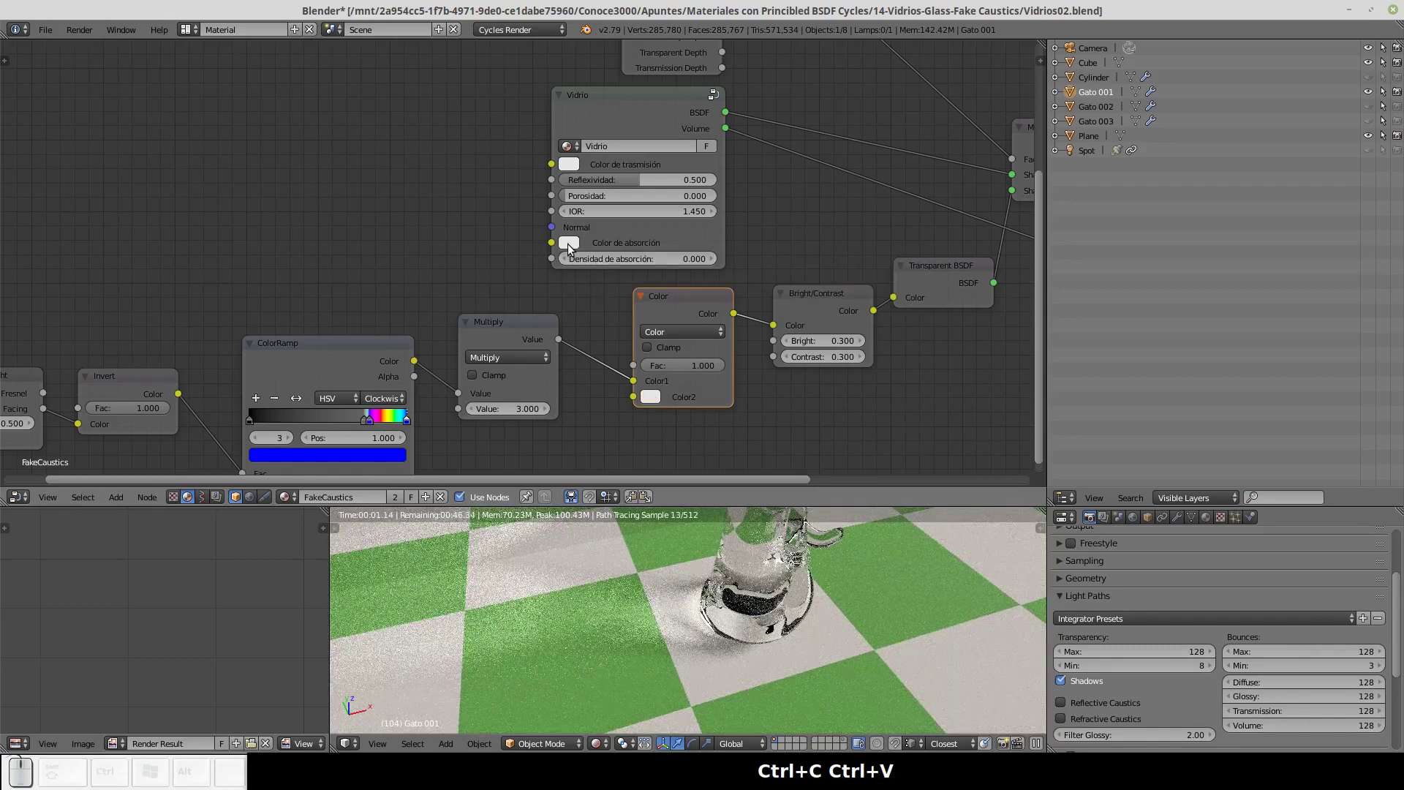
pyautogui.click(575, 250)
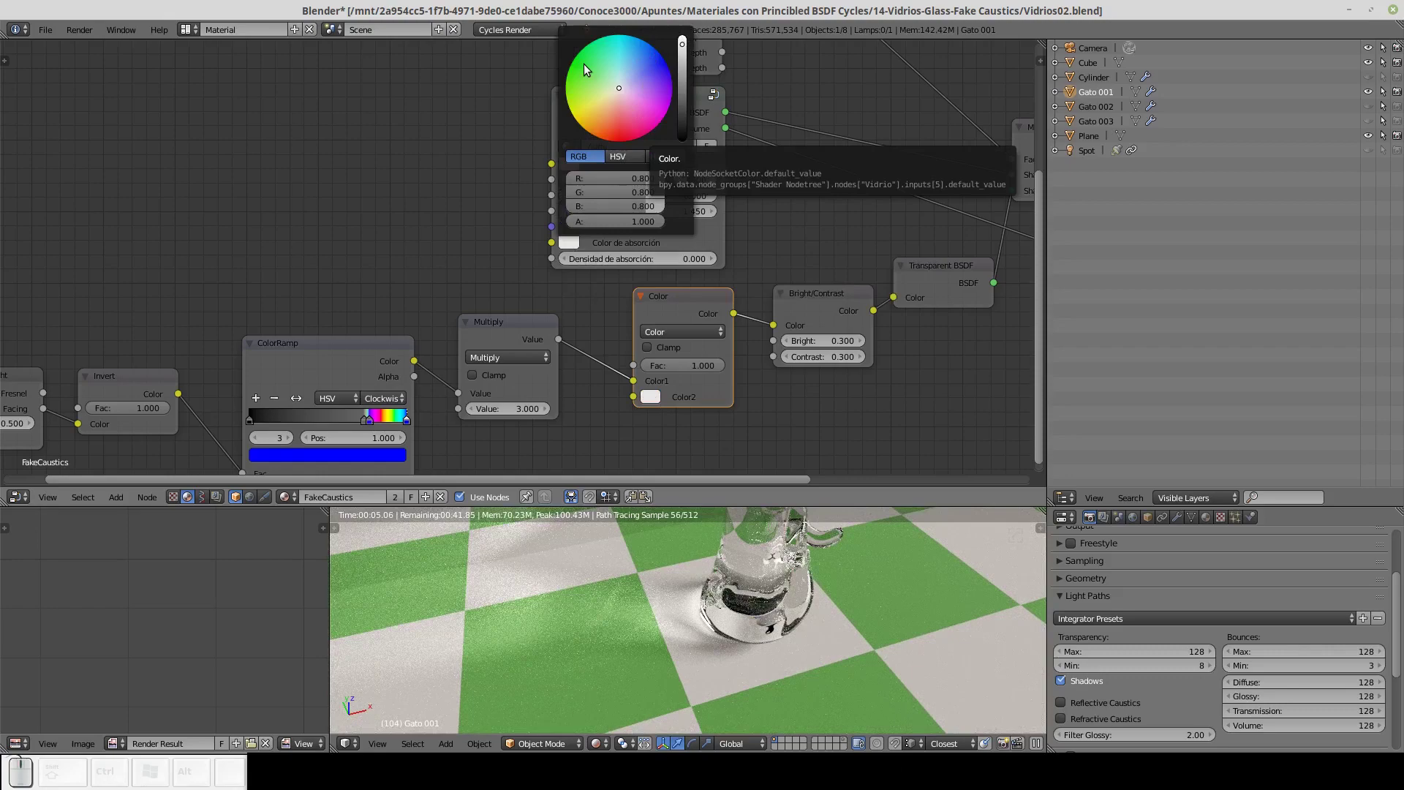
pyautogui.click(595, 67)
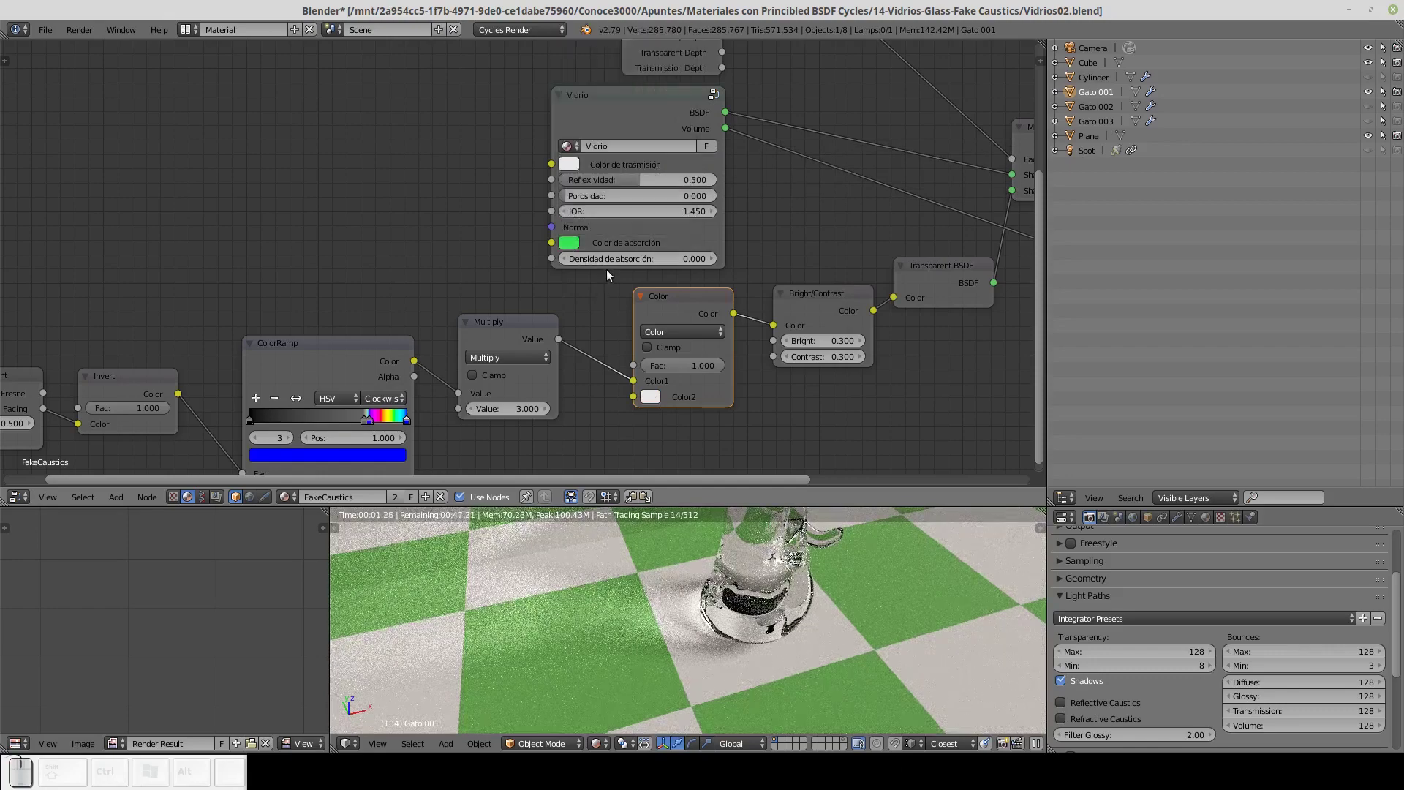
pyautogui.click(685, 266)
pyautogui.write('(6) (0)')
pyautogui.press('Return')
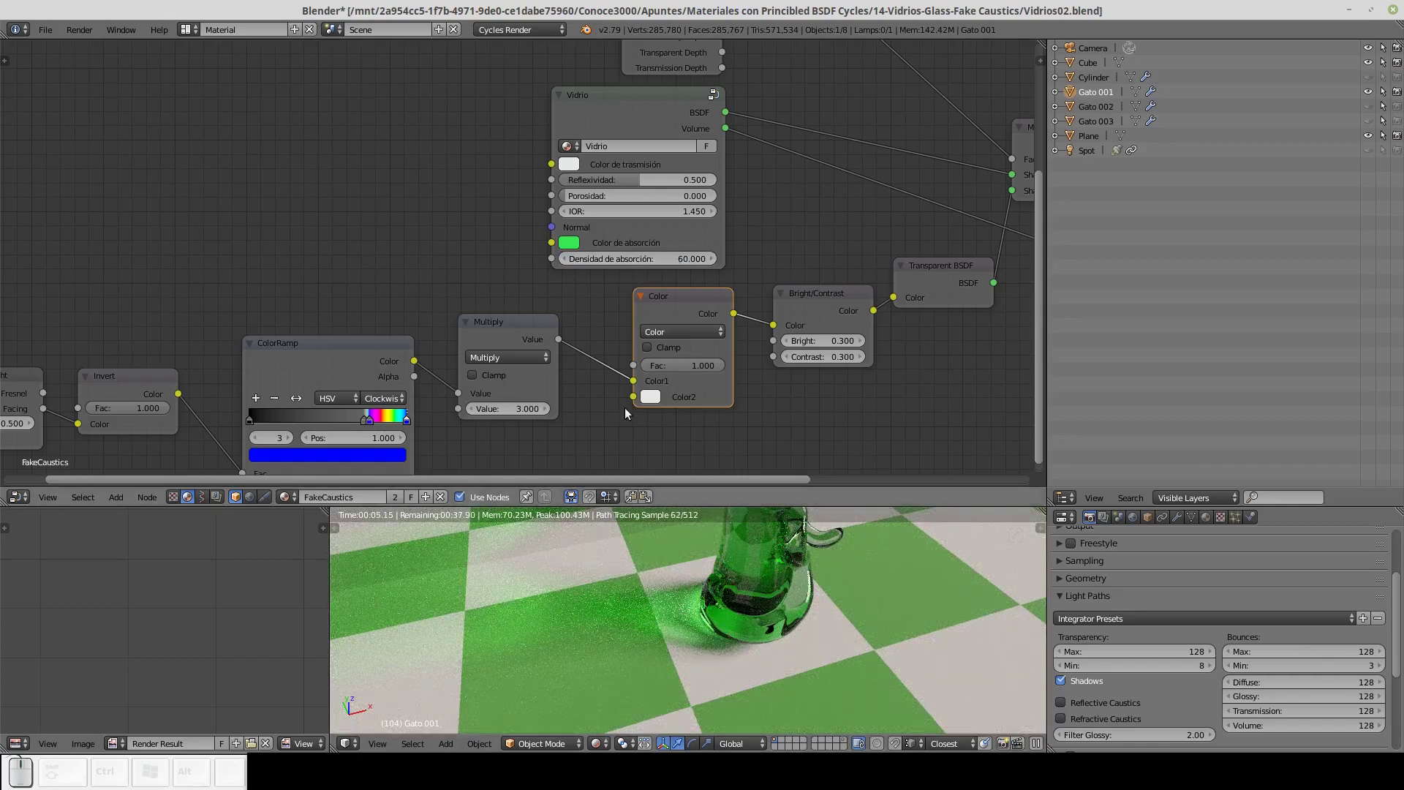
# Give the caustic tint Color2 a pale pink colour.
pyautogui.click(658, 401)
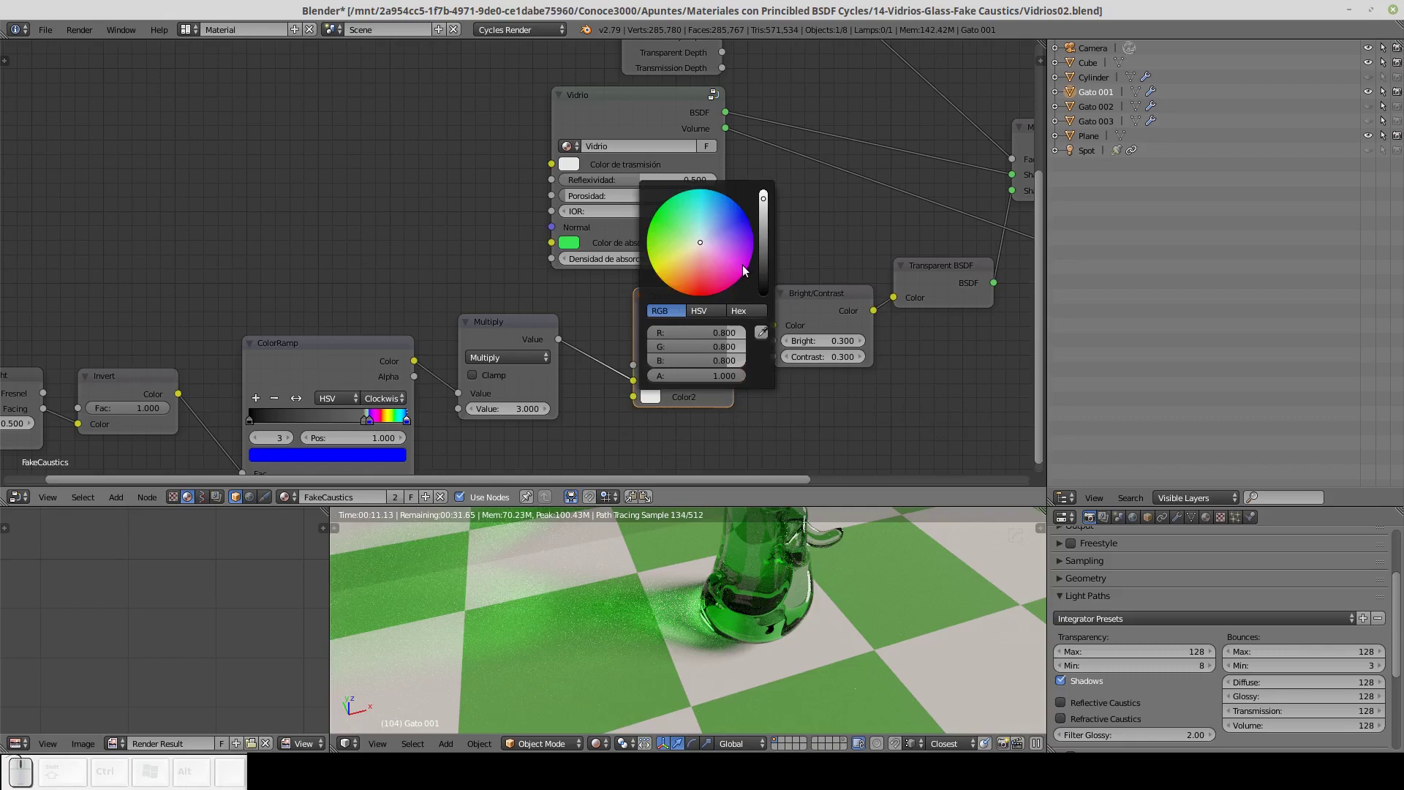
pyautogui.click(748, 270)
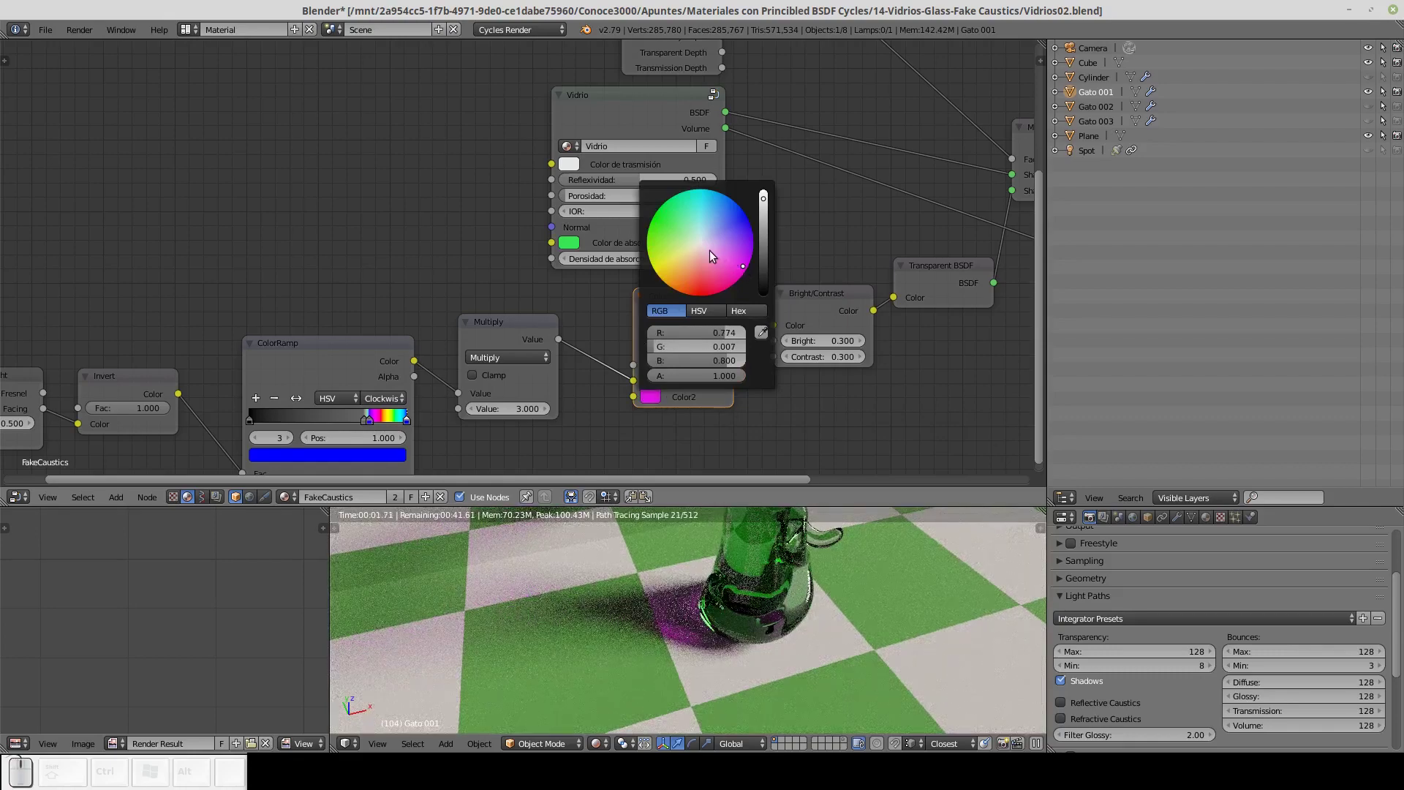
pyautogui.click(715, 255)
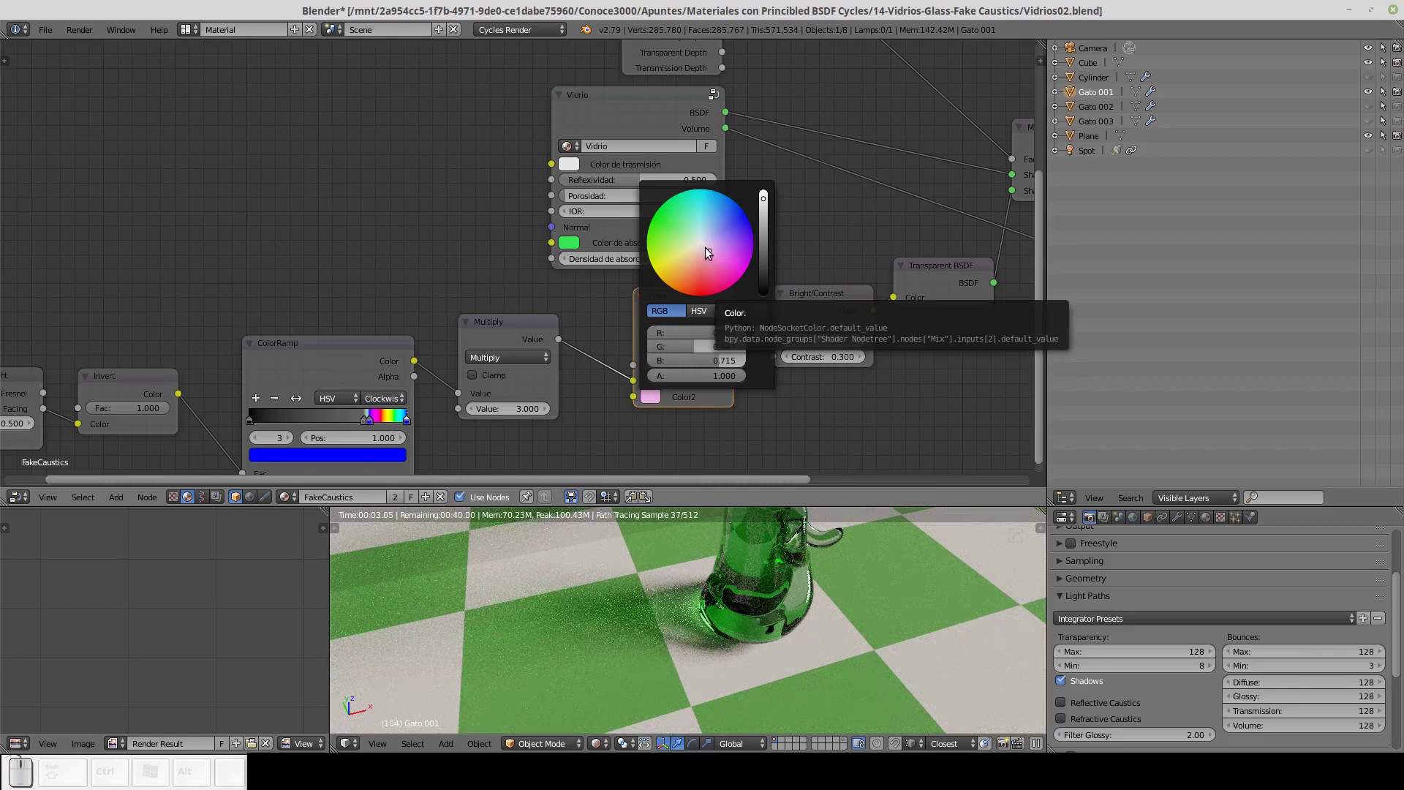
pyautogui.click(711, 253)
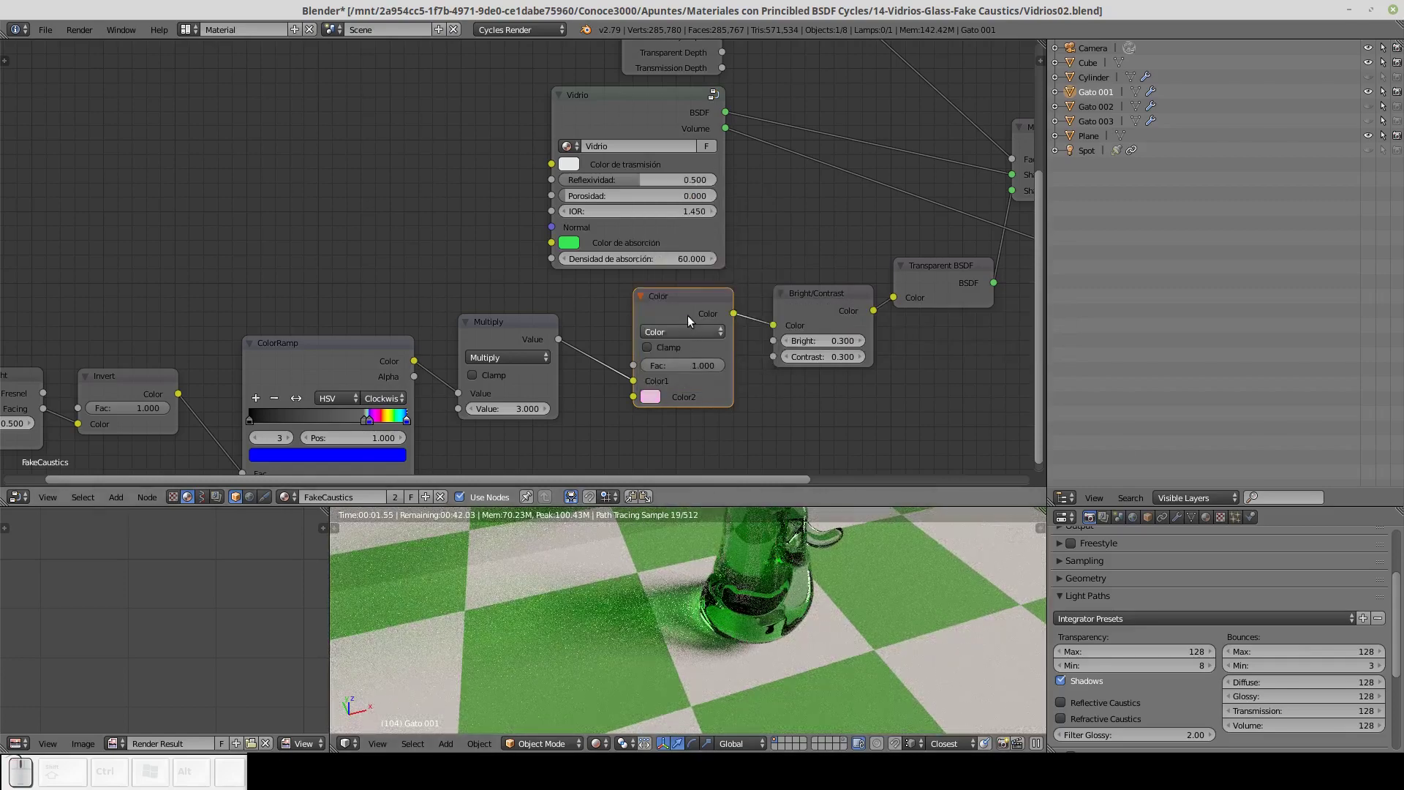
# Mute and unmute the tint Color node to compare the renders.
pyautogui.click(689, 299)
pyautogui.press('m')
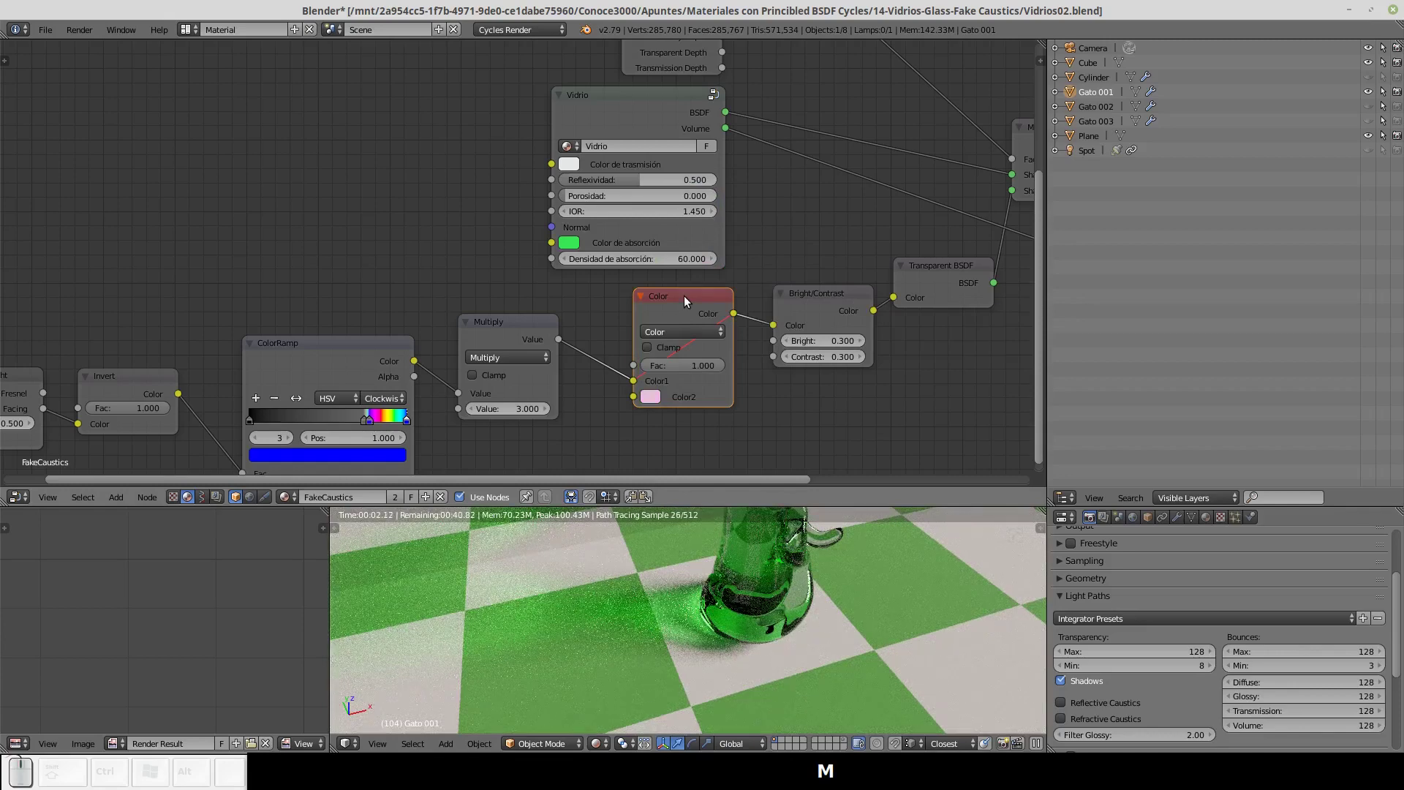
pyautogui.press('m')
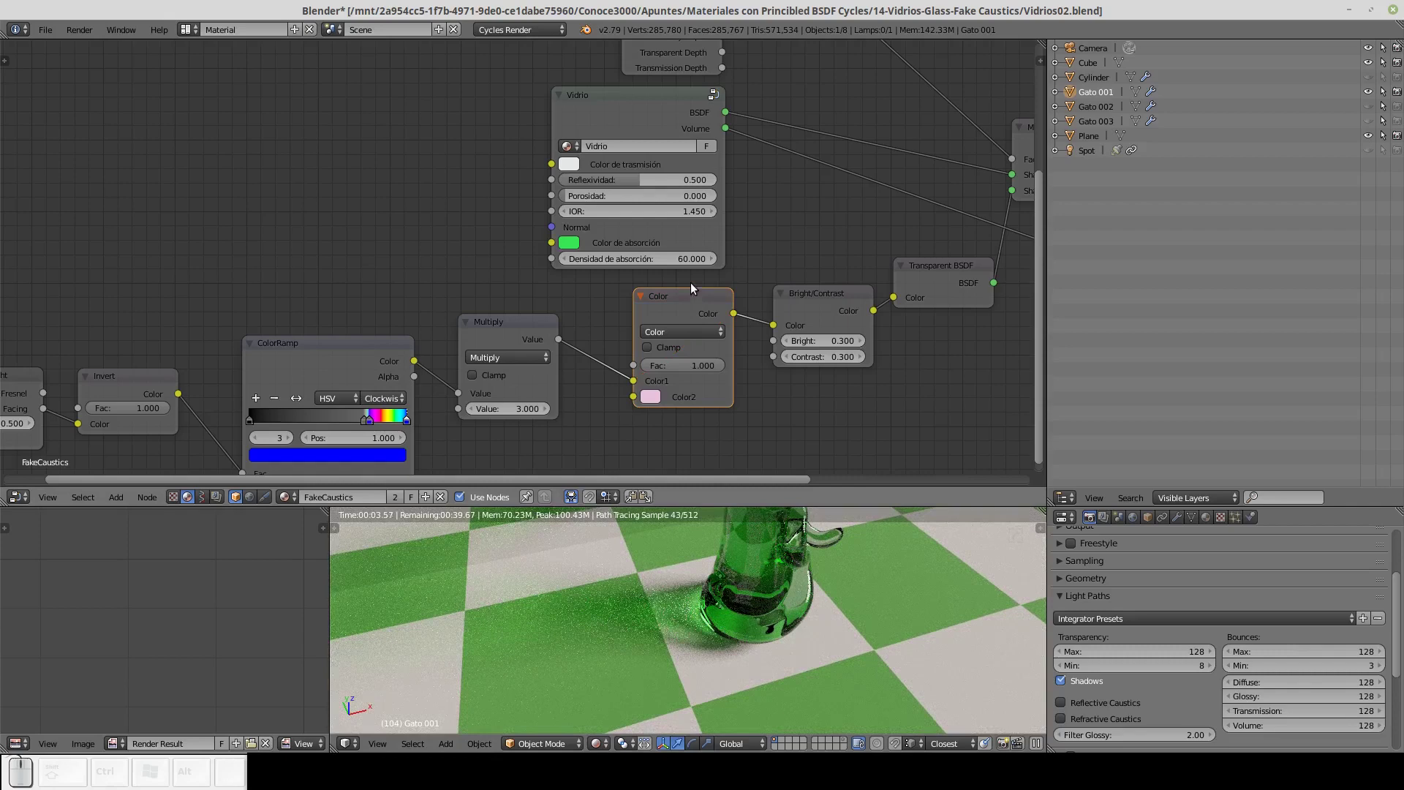
pyautogui.click(696, 296)
# Unmute the tint-mixing Color node.
pyautogui.press('m')
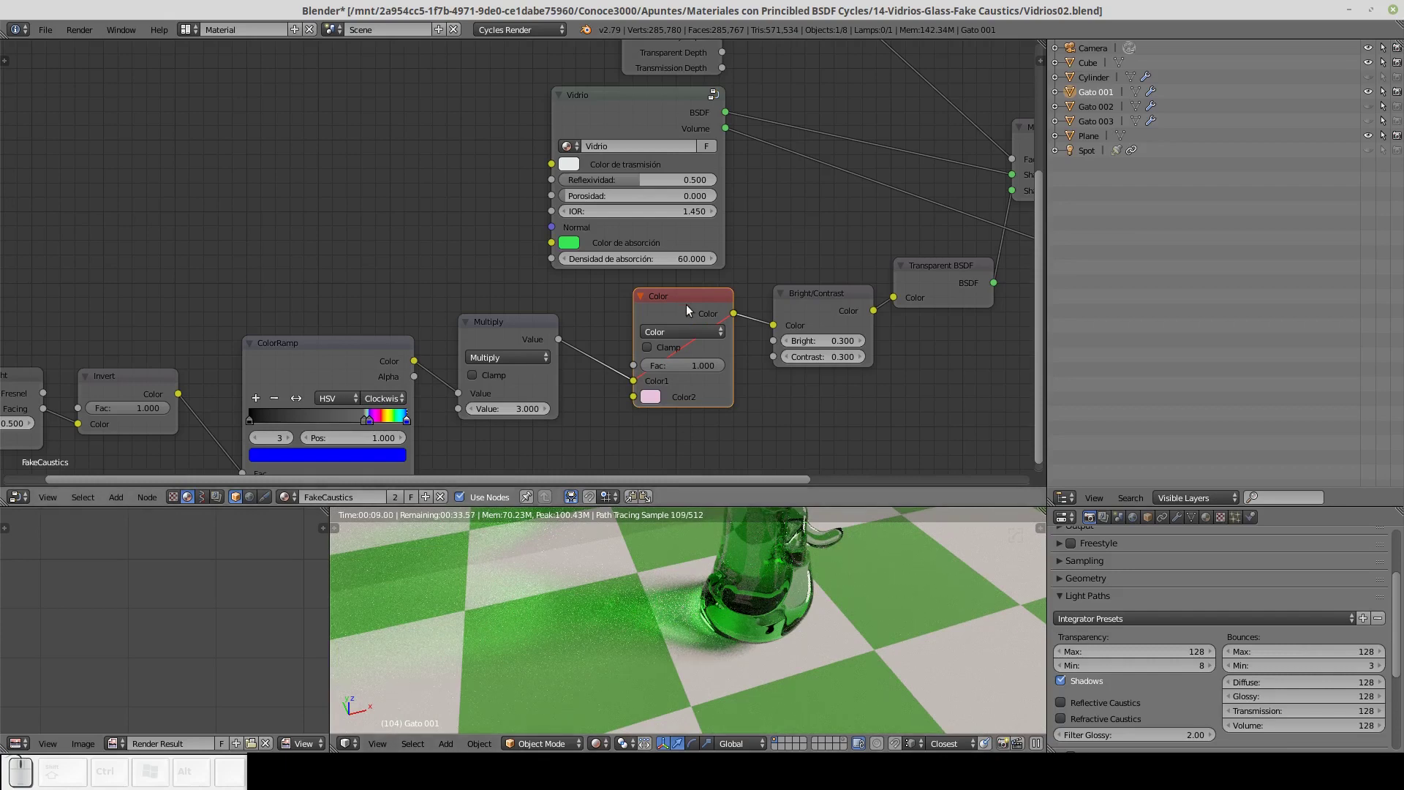
pyautogui.click(694, 306)
pyautogui.press('m')
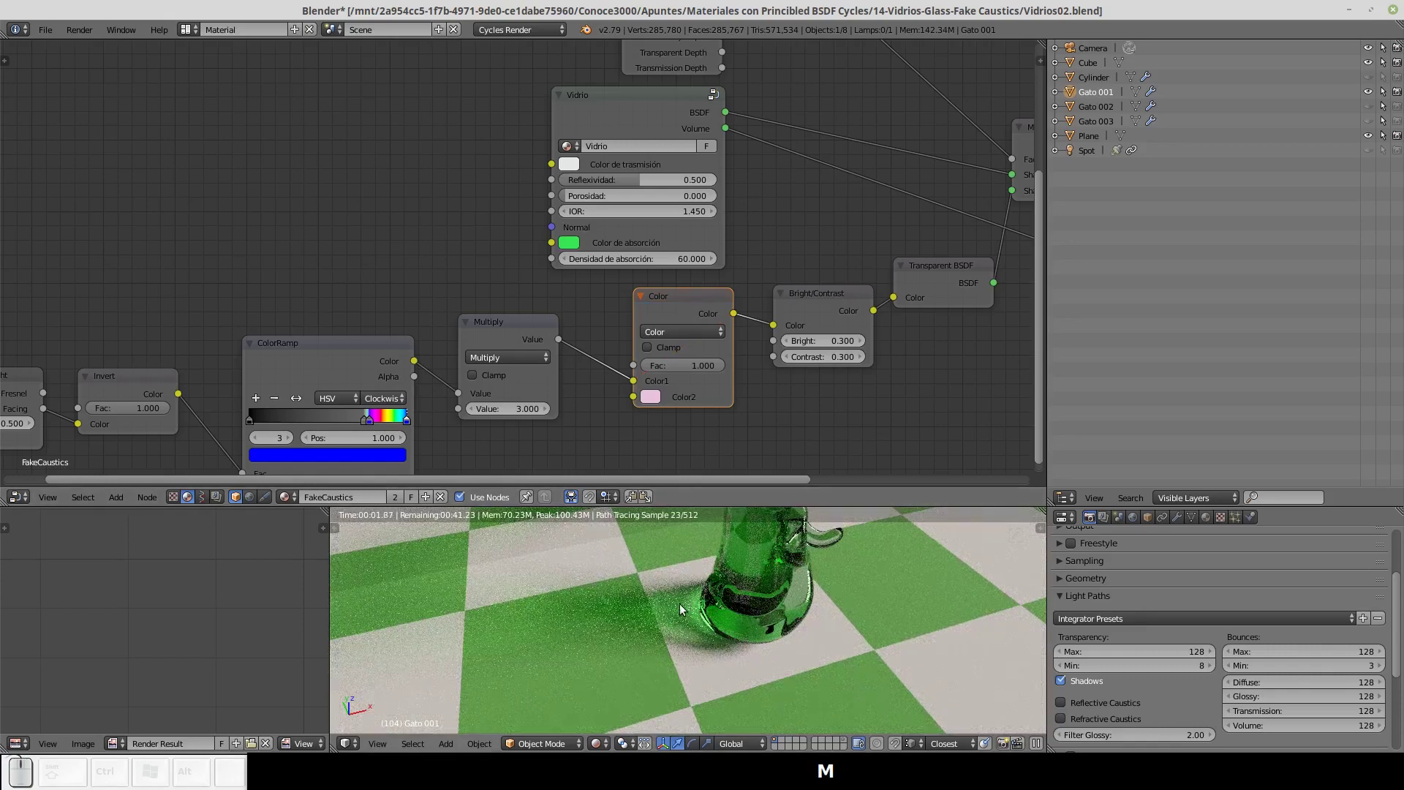
# Try orange then blue for Color2, settling on a very pale lavender.
pyautogui.click(662, 402)
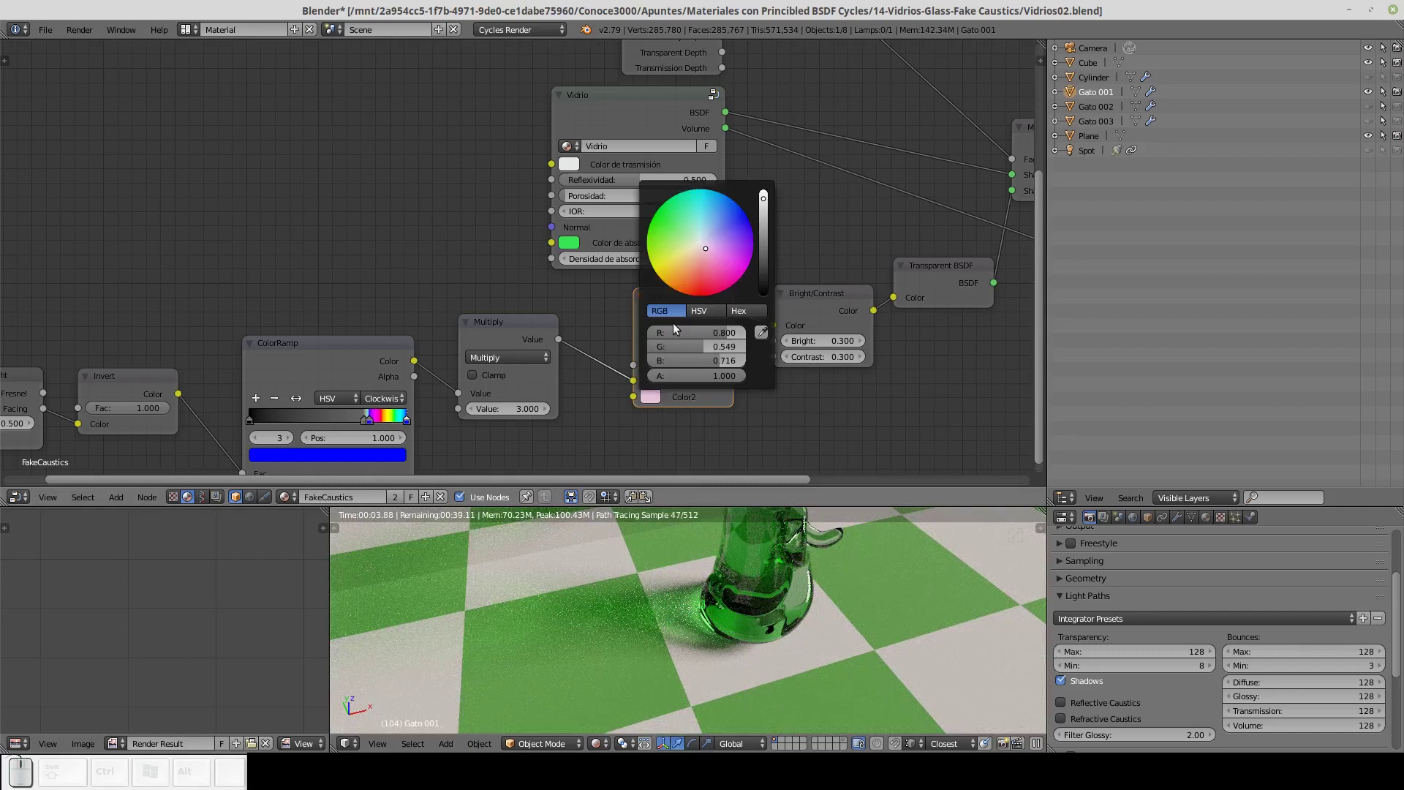
pyautogui.click(683, 269)
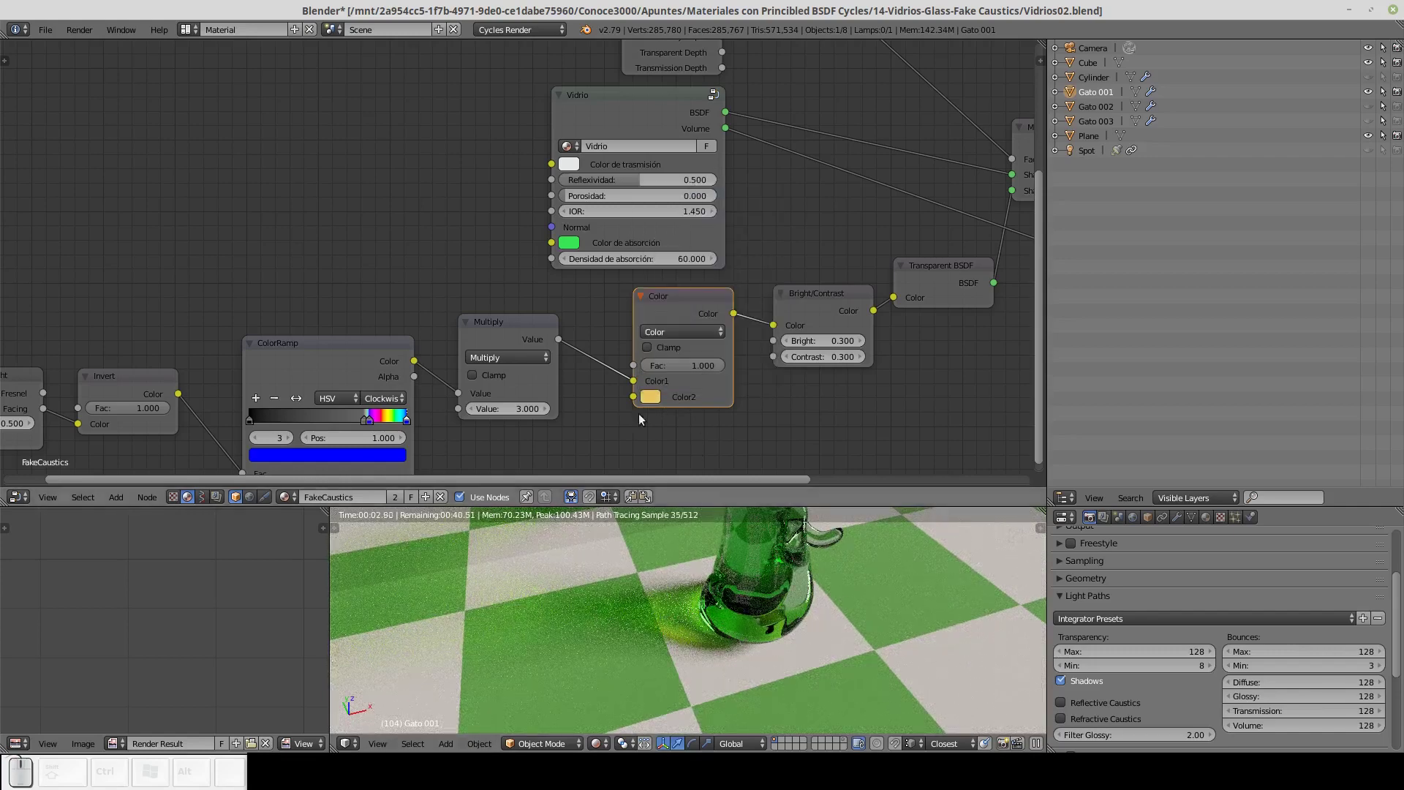
pyautogui.click(654, 402)
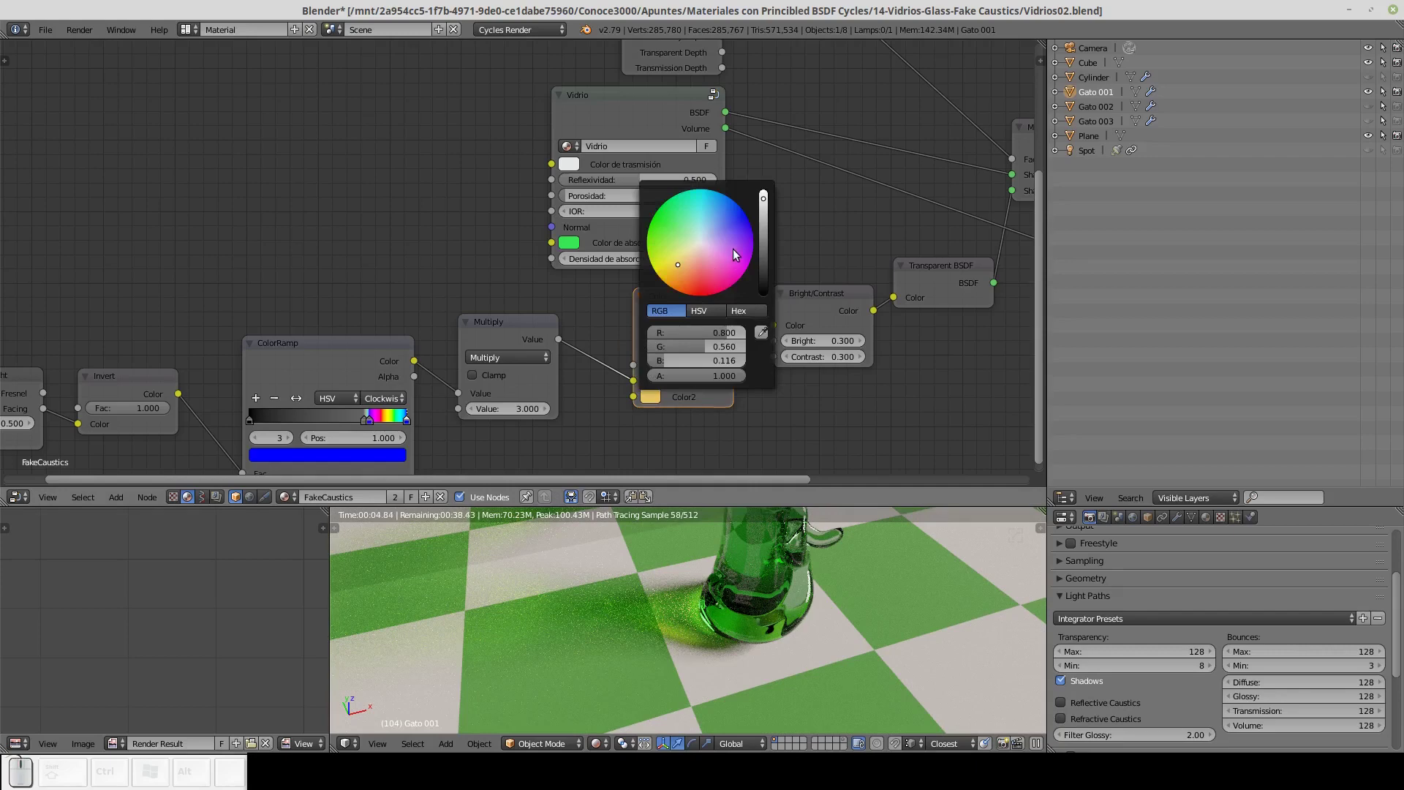
pyautogui.click(738, 215)
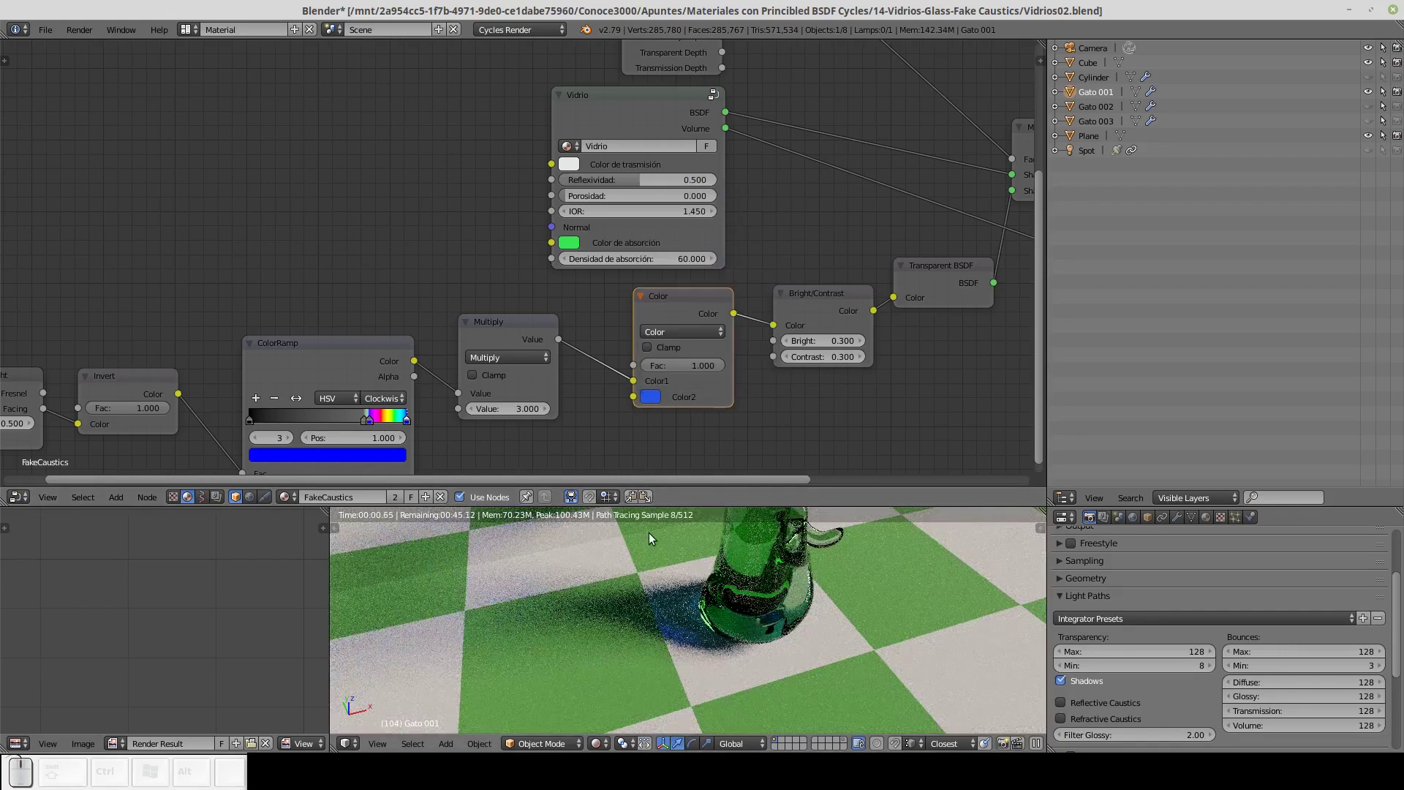
pyautogui.click(652, 398)
pyautogui.click(712, 240)
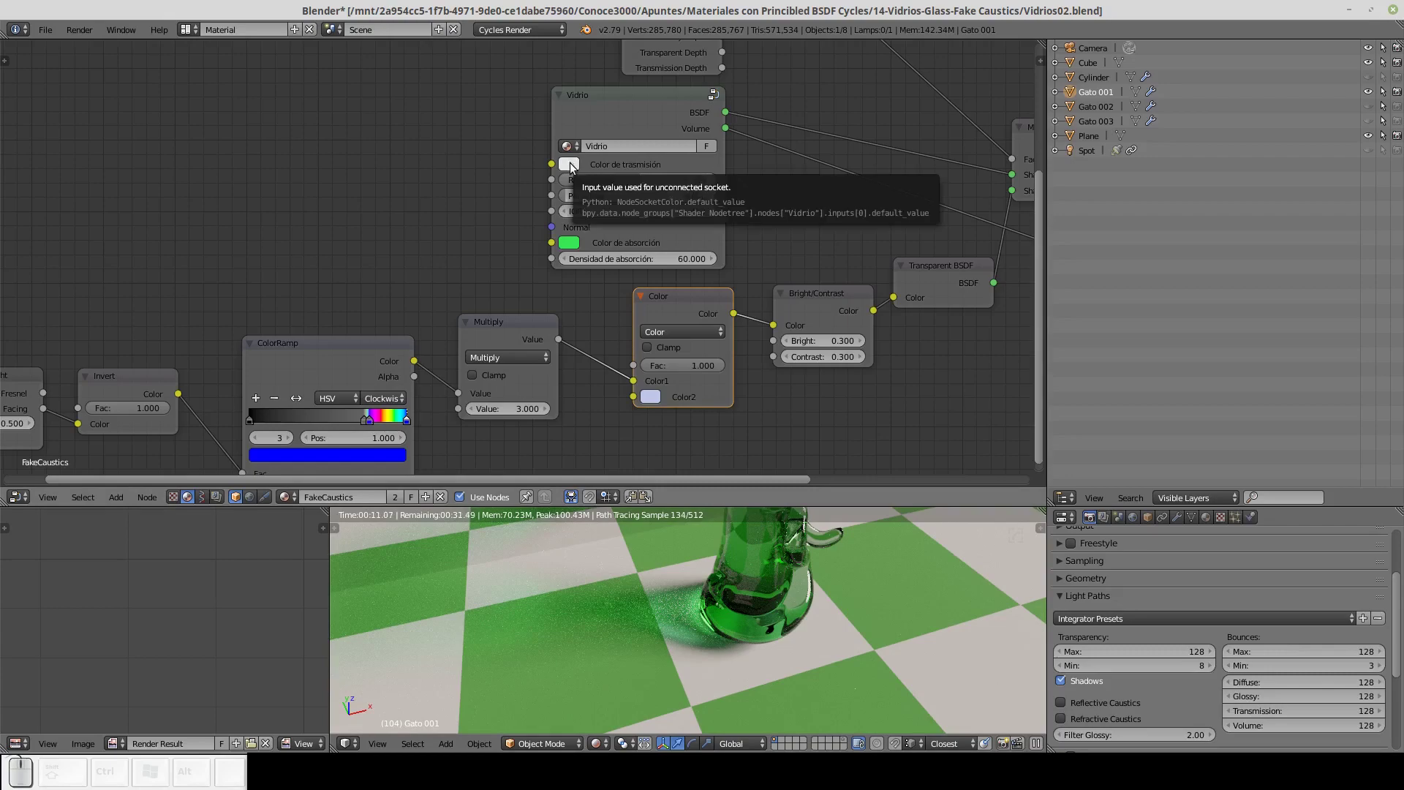
# Paste the white transmission colour into absorption and Color2, then view through the camera.
pyautogui.press('ctrl+c')
pyautogui.press('ctrl+v')
pyautogui.press('ctrl+v')
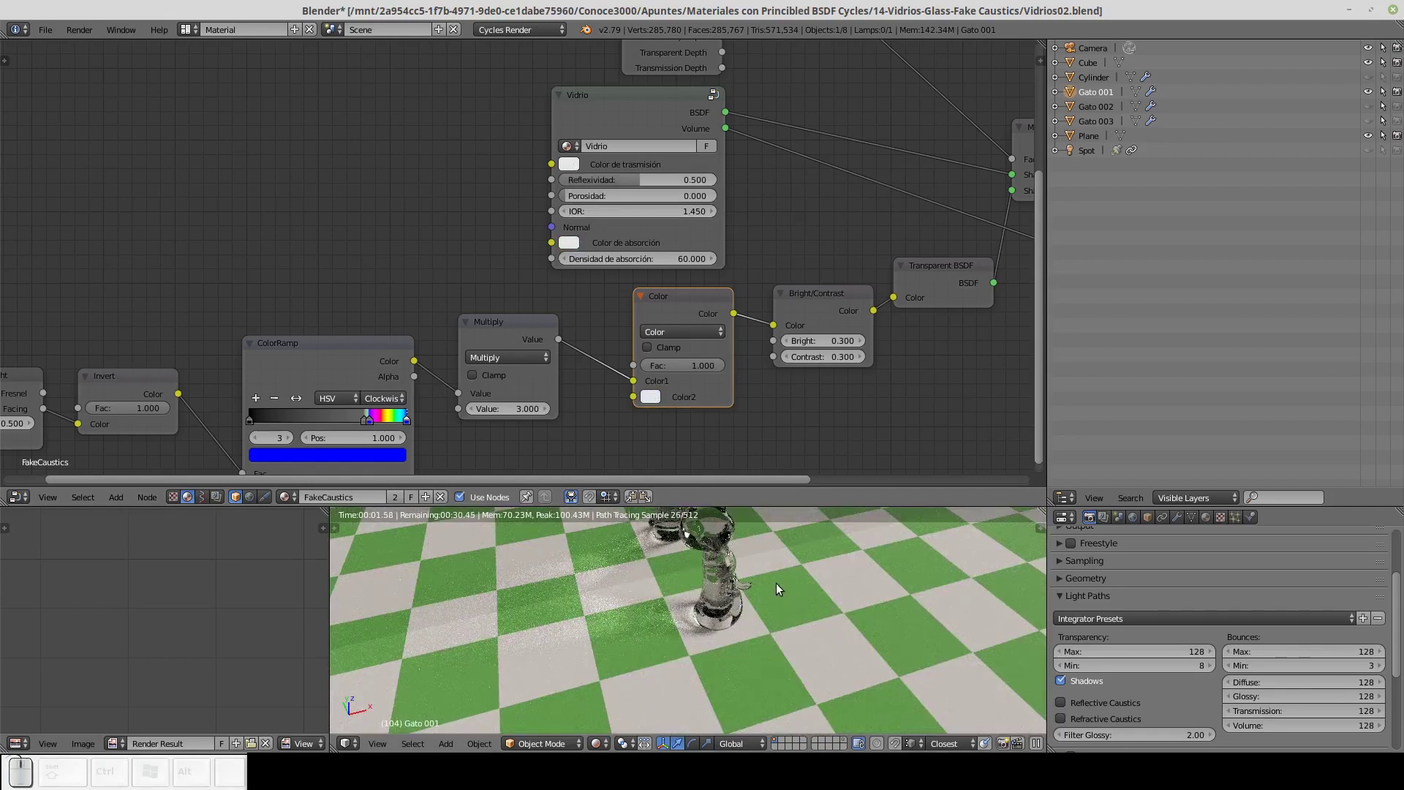
pyautogui.press('0')
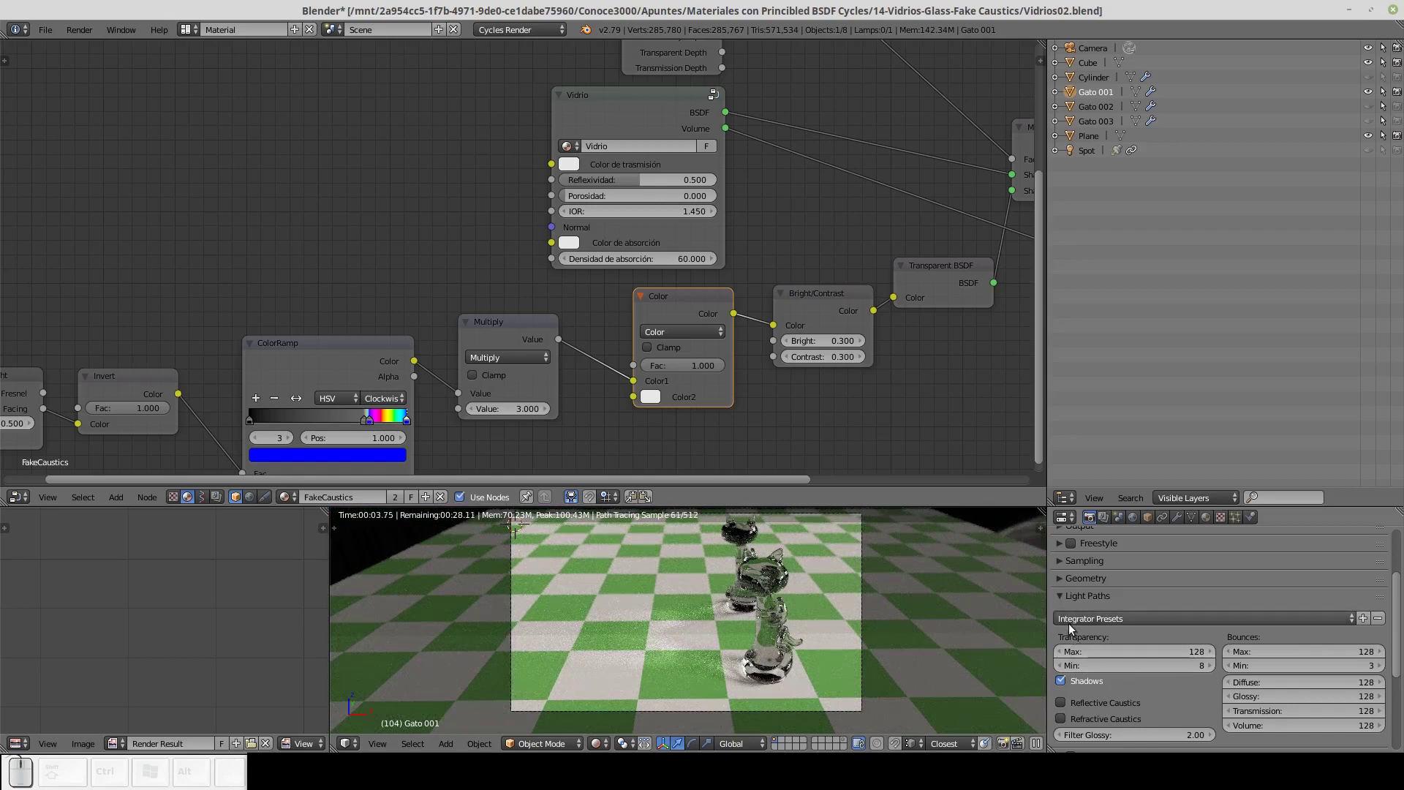
# Apply the Conoce3000 light-path preset and adjust the caustics options.
pyautogui.click(1093, 623)
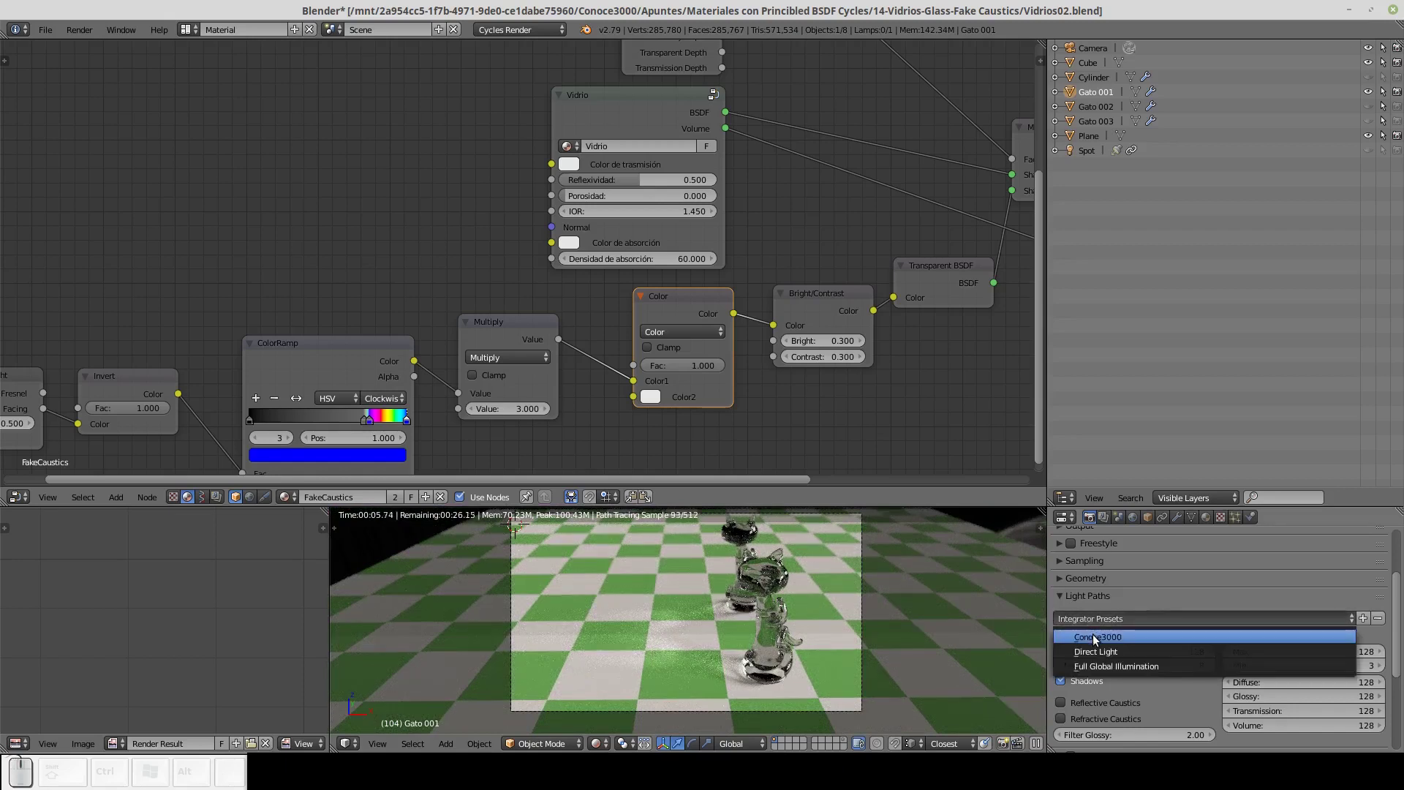
pyautogui.click(1097, 639)
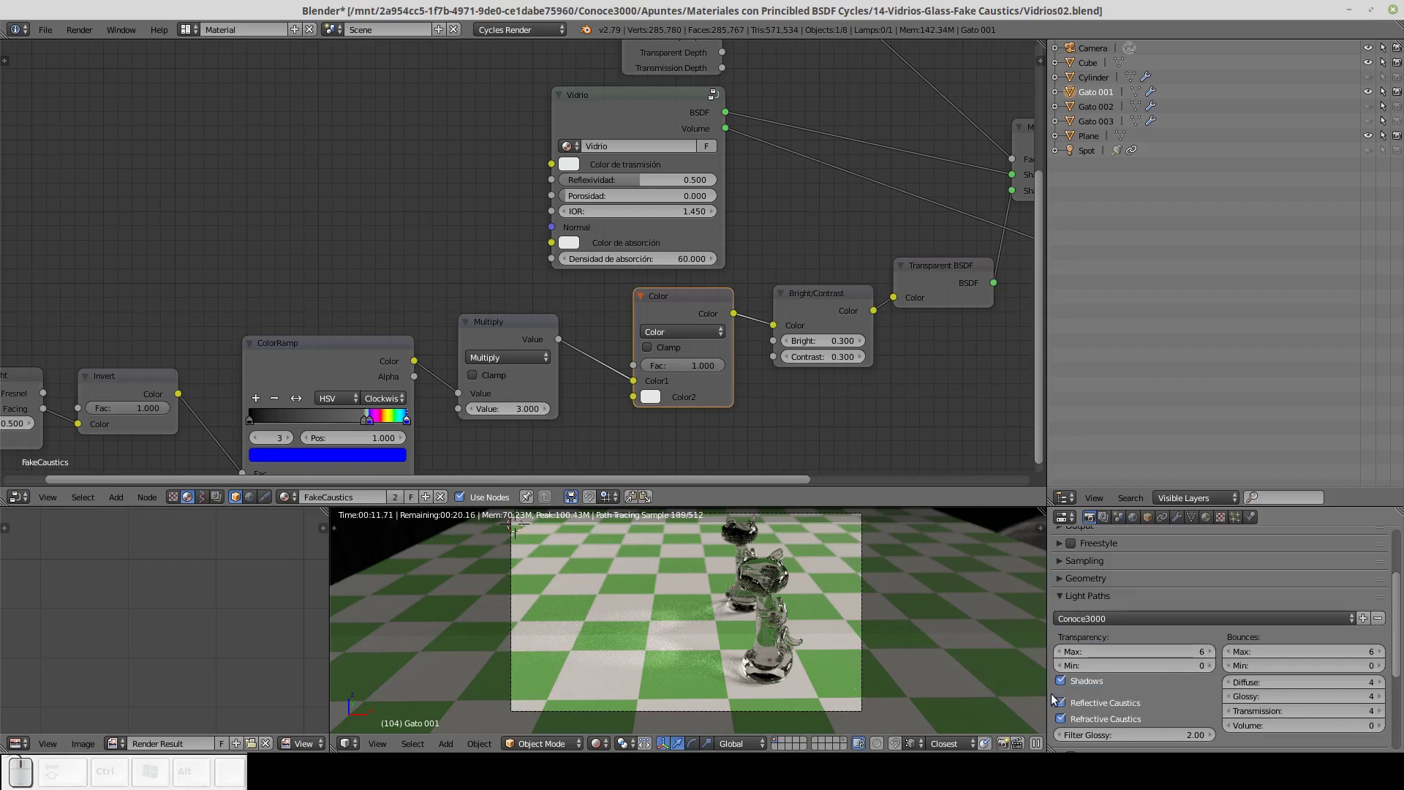
pyautogui.click(1071, 708)
pyautogui.click(1070, 720)
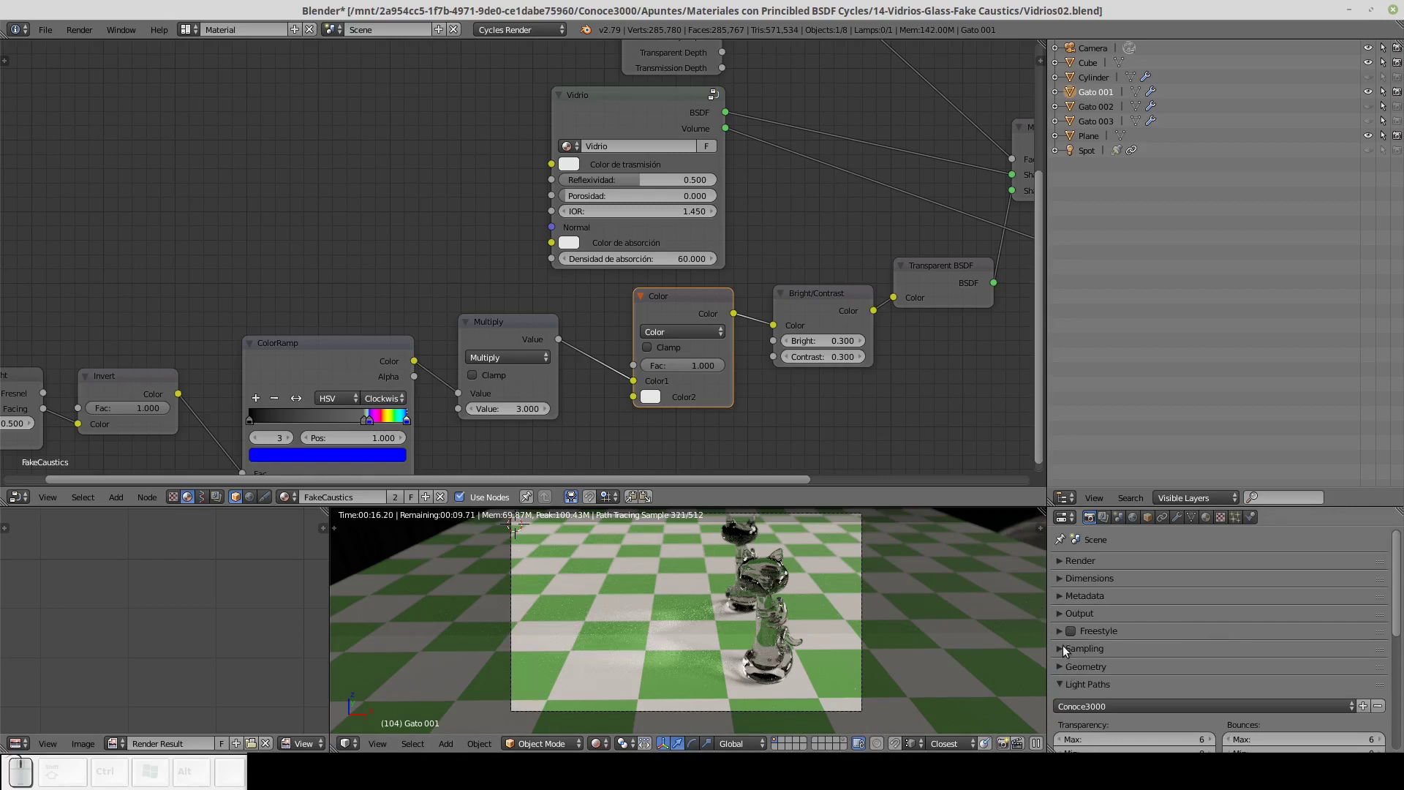
# Lower the render samples to 512 and glance at the render layer settings.
pyautogui.click(1070, 651)
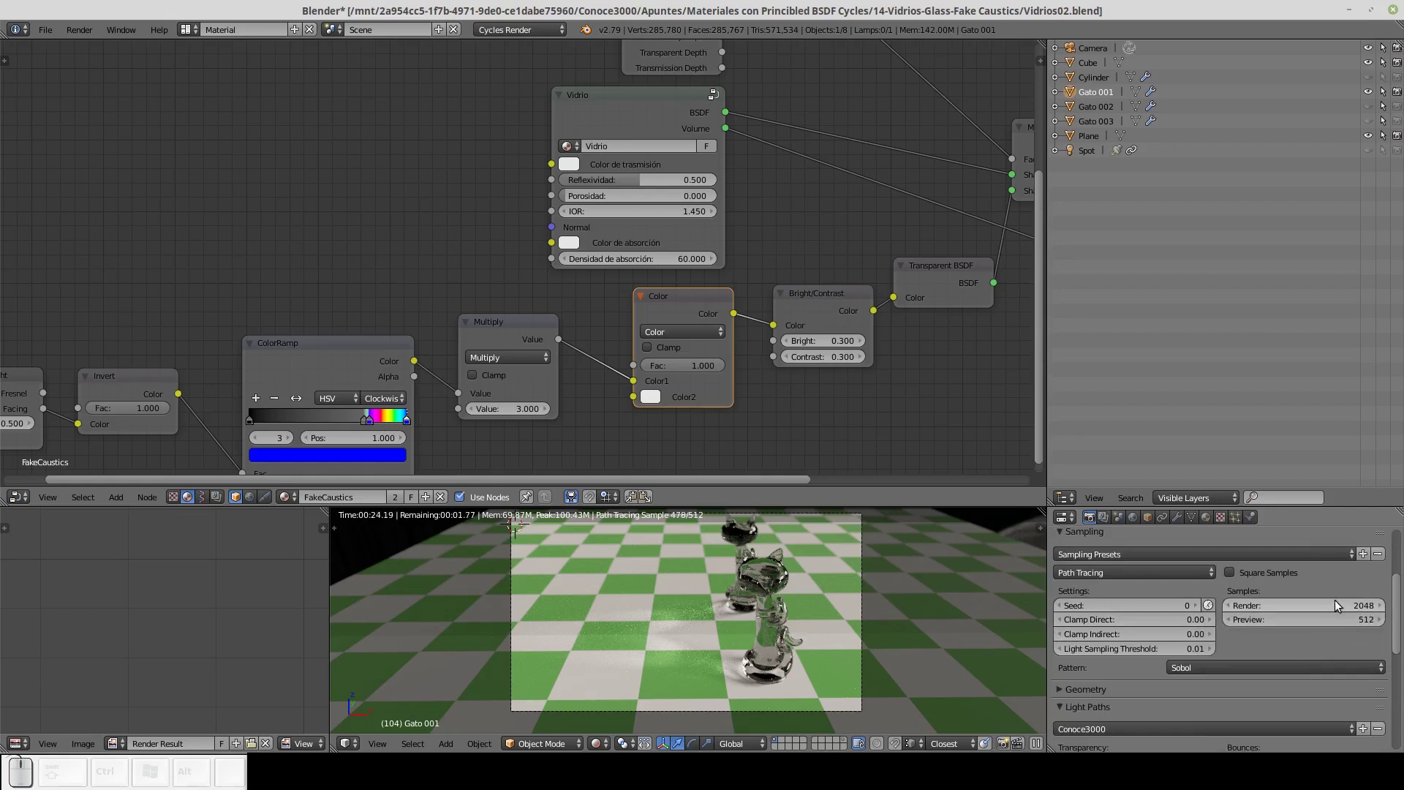
pyautogui.click(1340, 606)
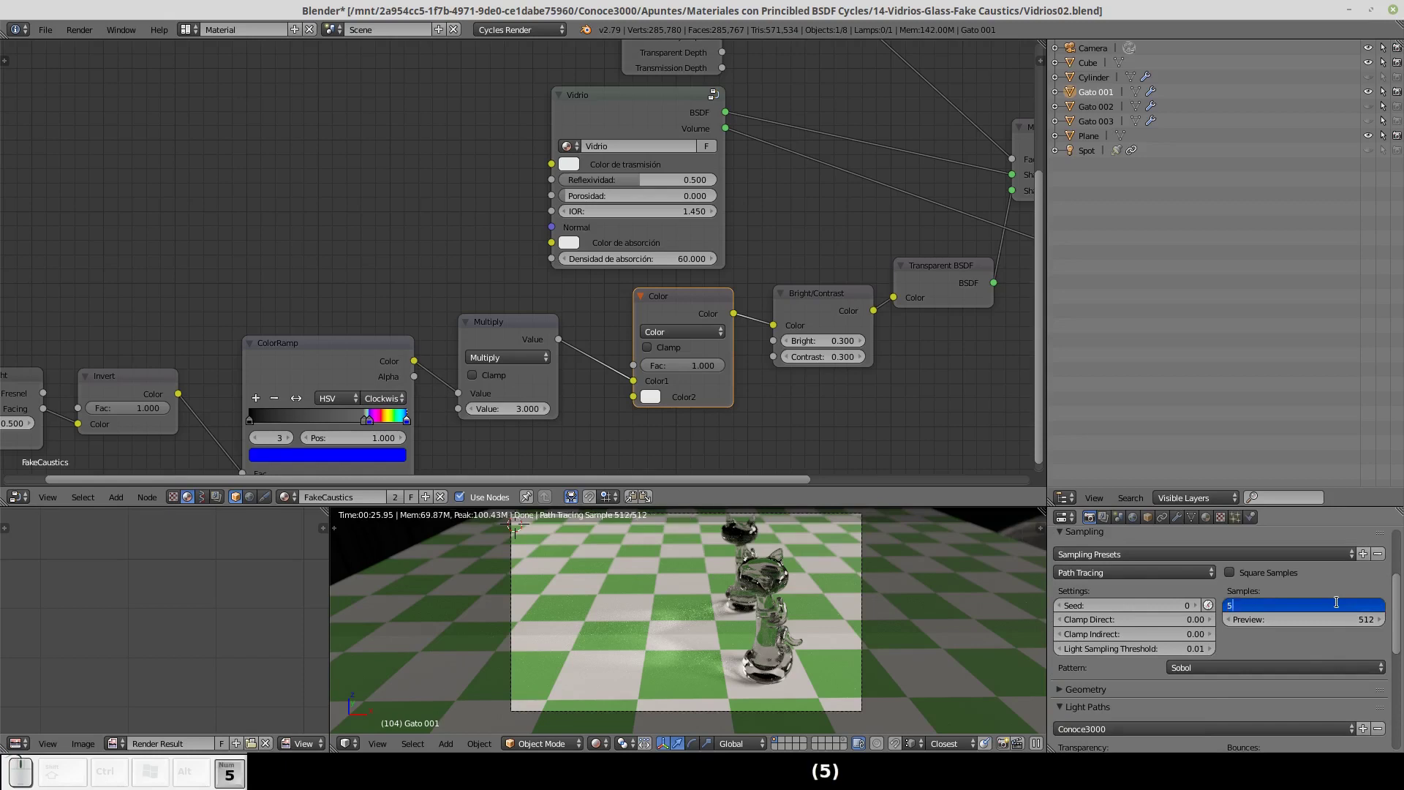
pyautogui.press('Return')
pyautogui.click(1120, 521)
pyautogui.click(1110, 517)
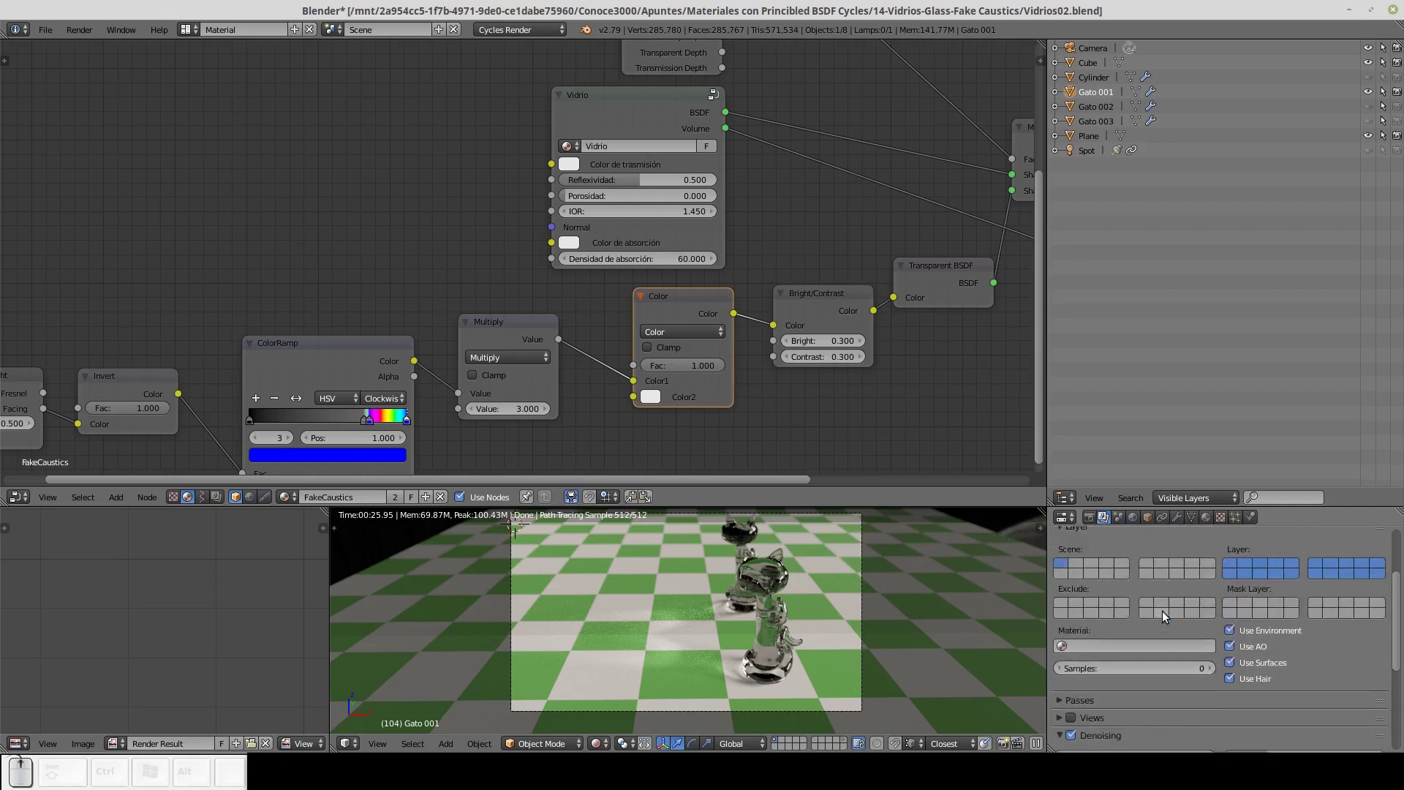
pyautogui.click(1095, 517)
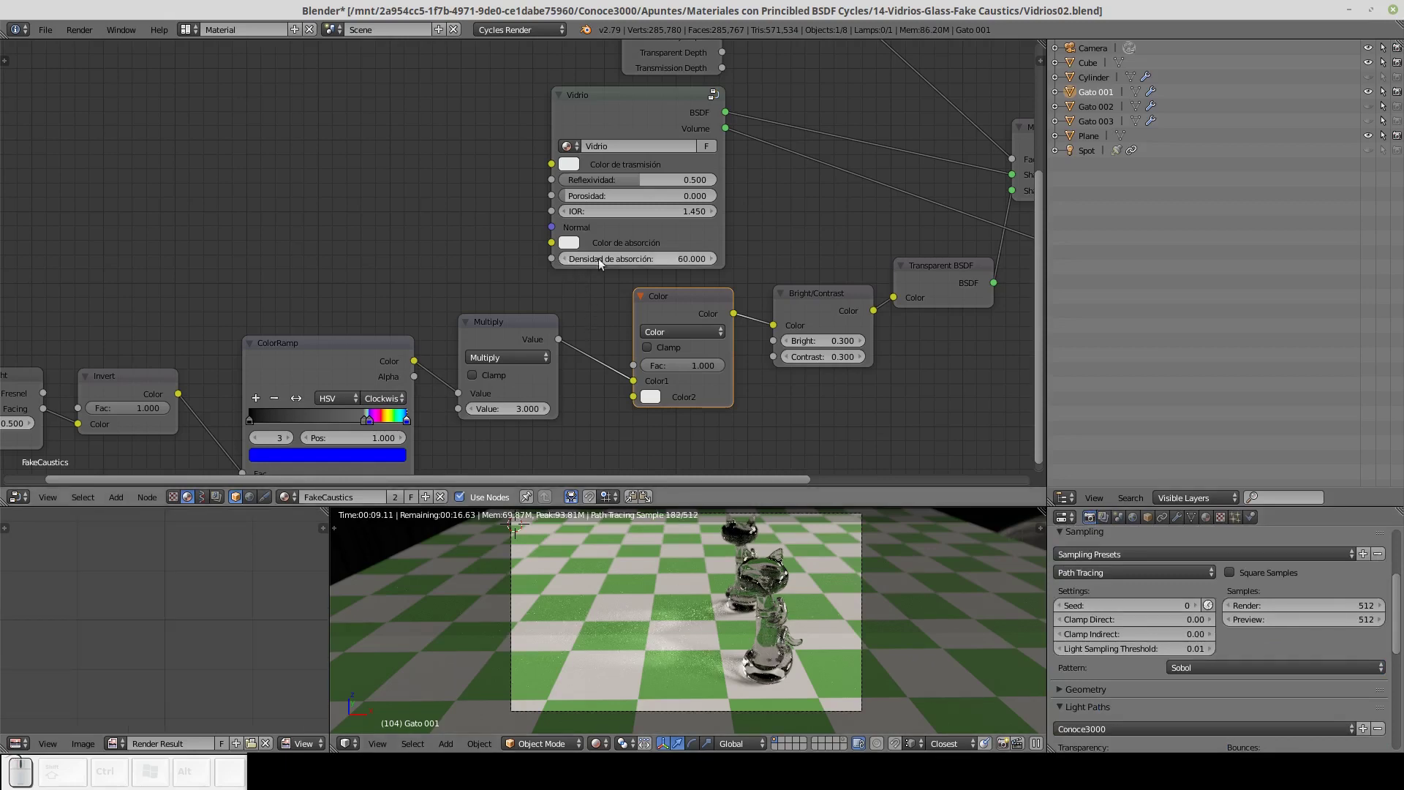
# Set the Vidrio absorption density to 0 and leave rendered preview.
pyautogui.click(677, 266)
pyautogui.write('(0)')
pyautogui.press('Return')
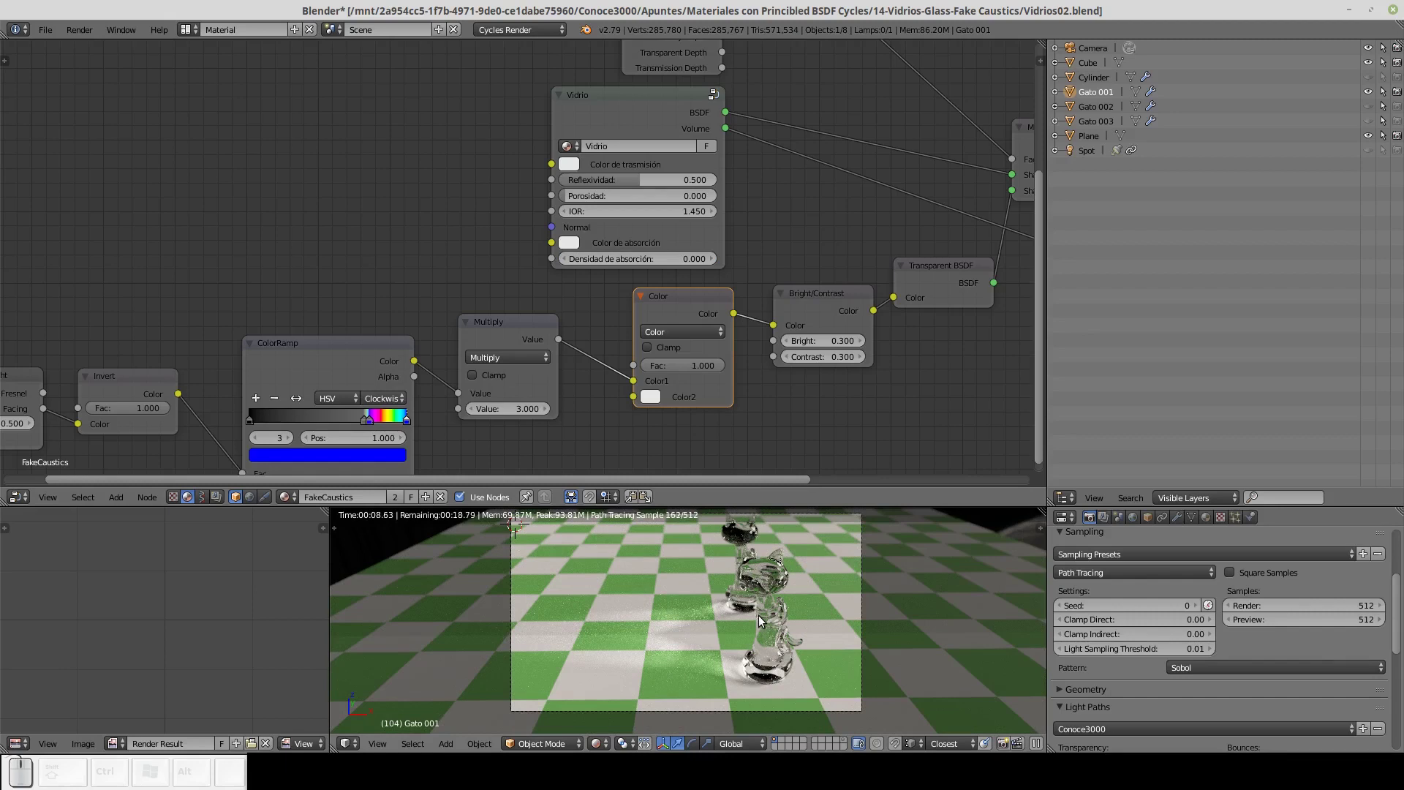
pyautogui.press('z')
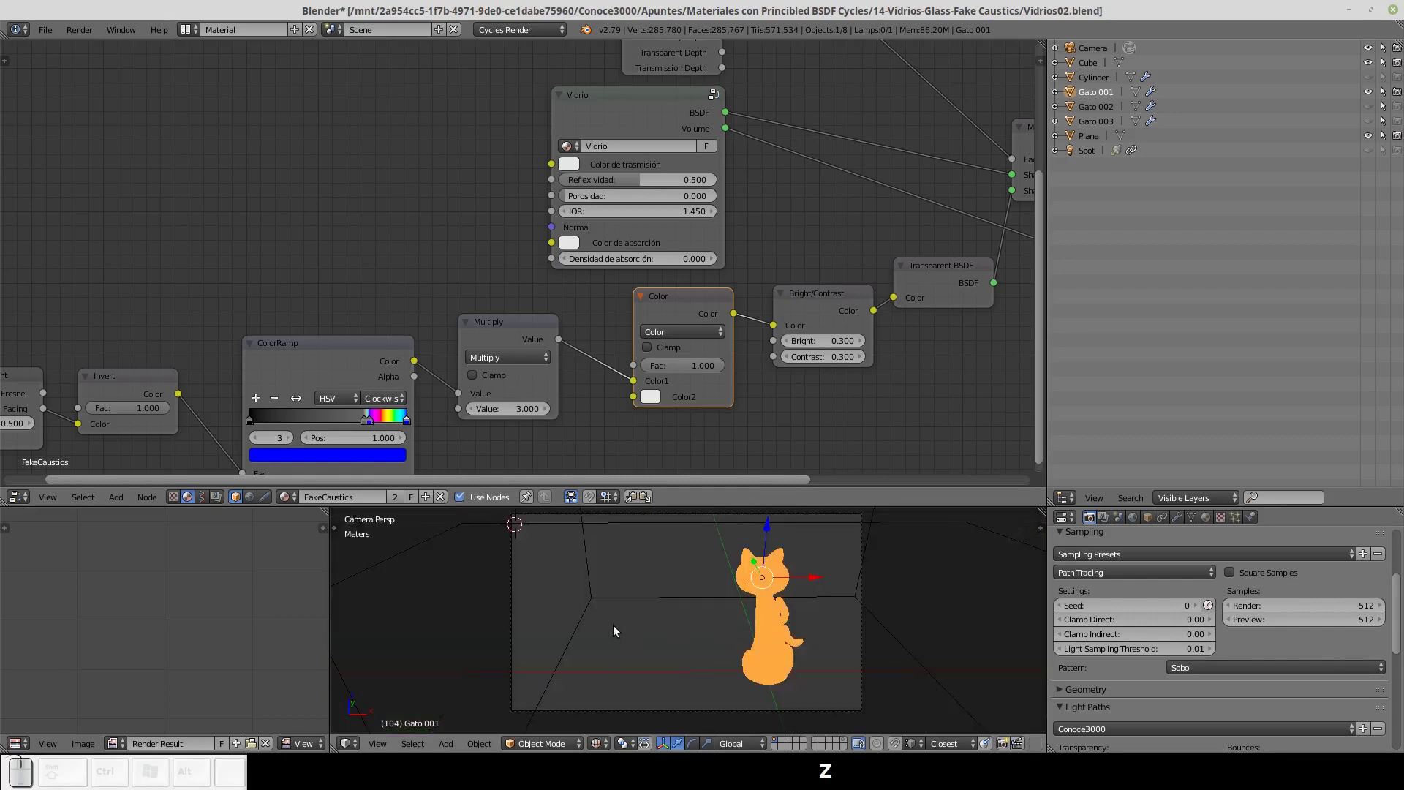
# Render the final image with F12, view it full window, then return to editing.
pyautogui.press('F12')
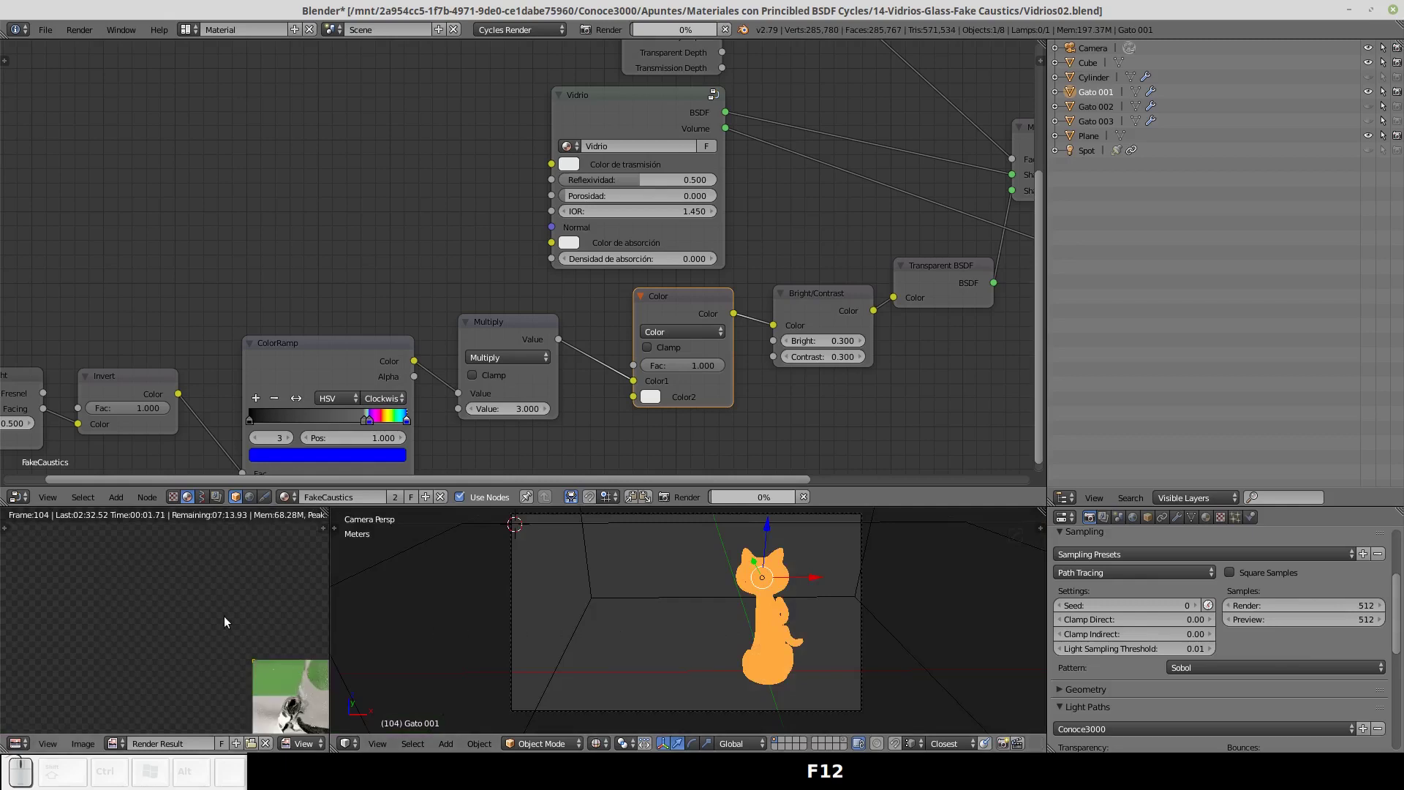
pyautogui.press('ctrl+Up')
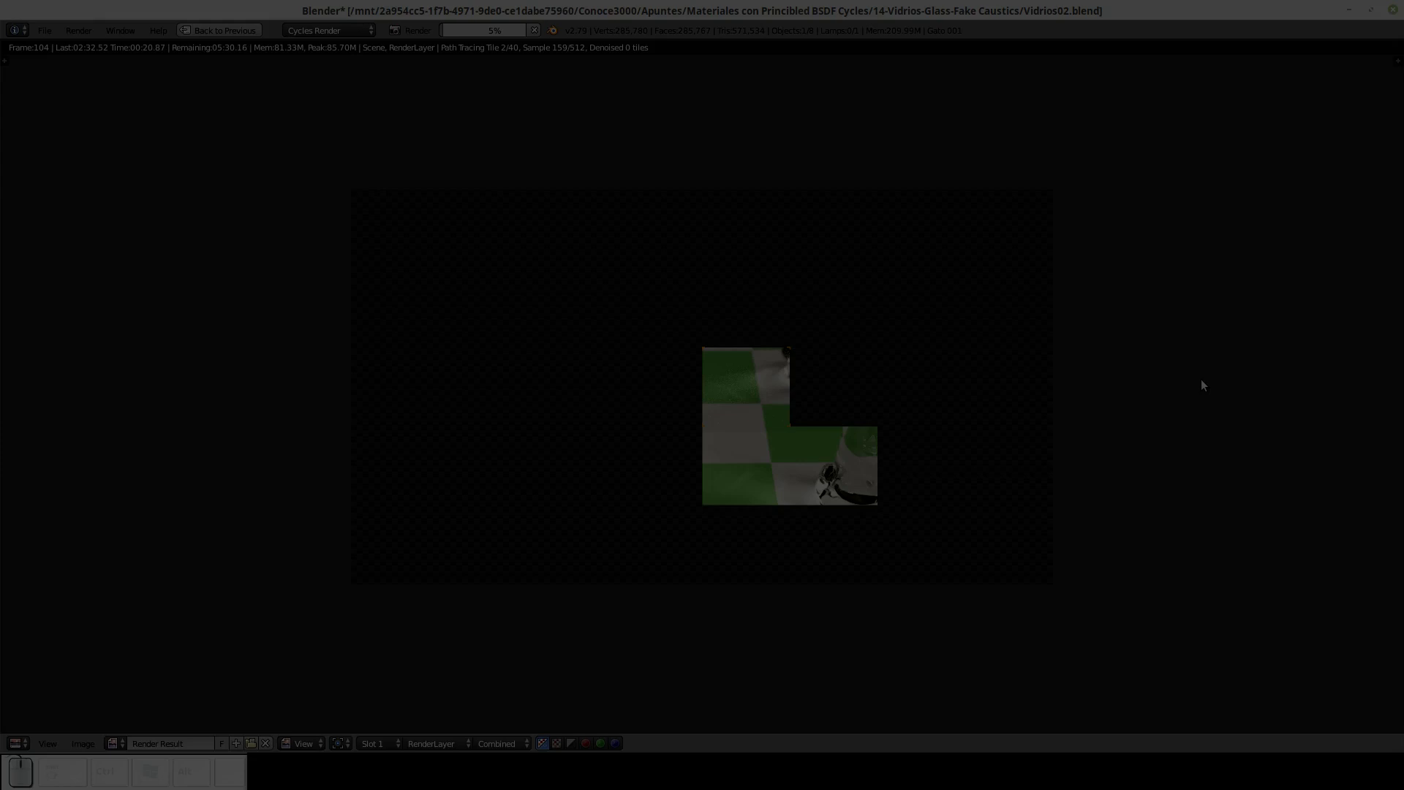
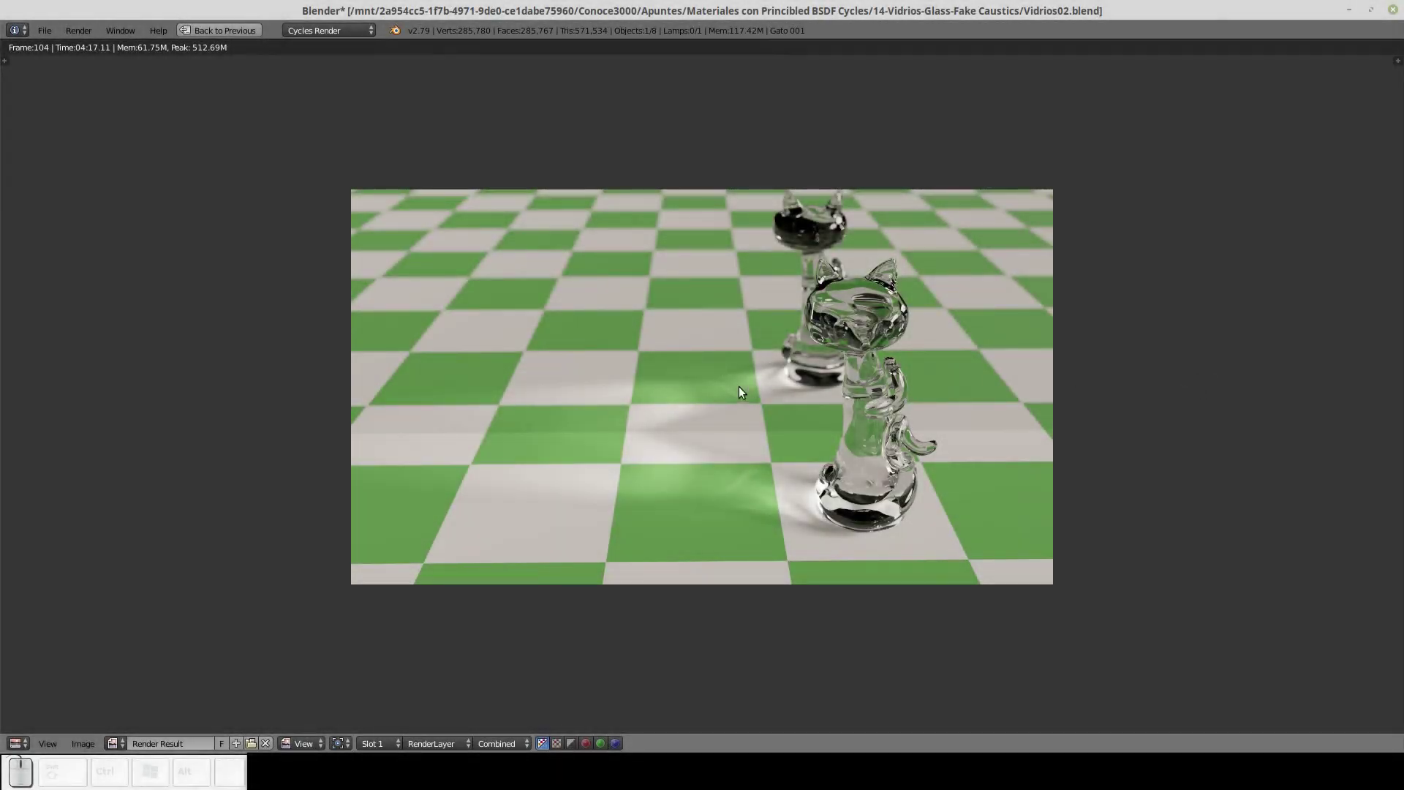
pyautogui.press('Down')
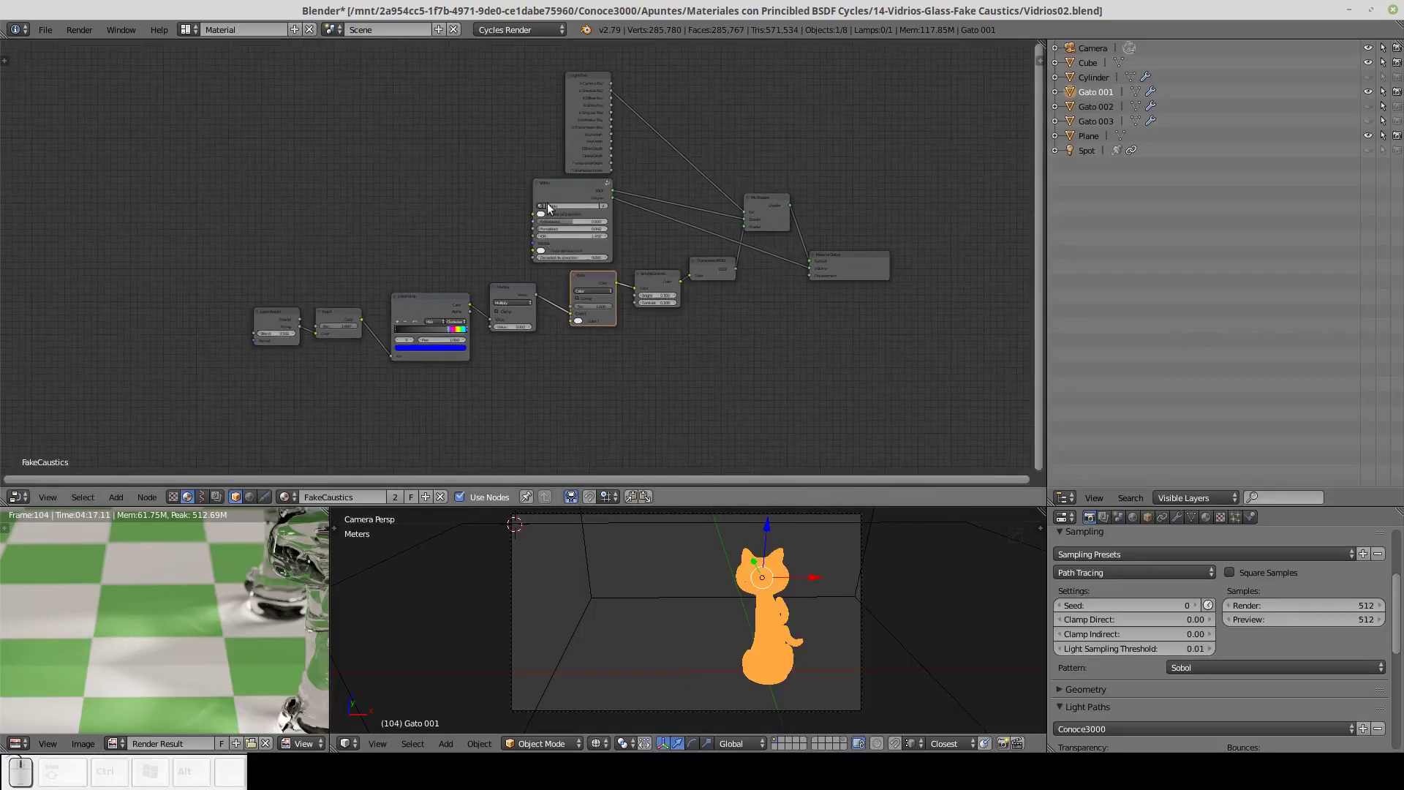
# Cut the glass shader's links and move the Light Path and output nodes.
pyautogui.moveTo(566, 193); pyautogui.dragTo(346, 166)
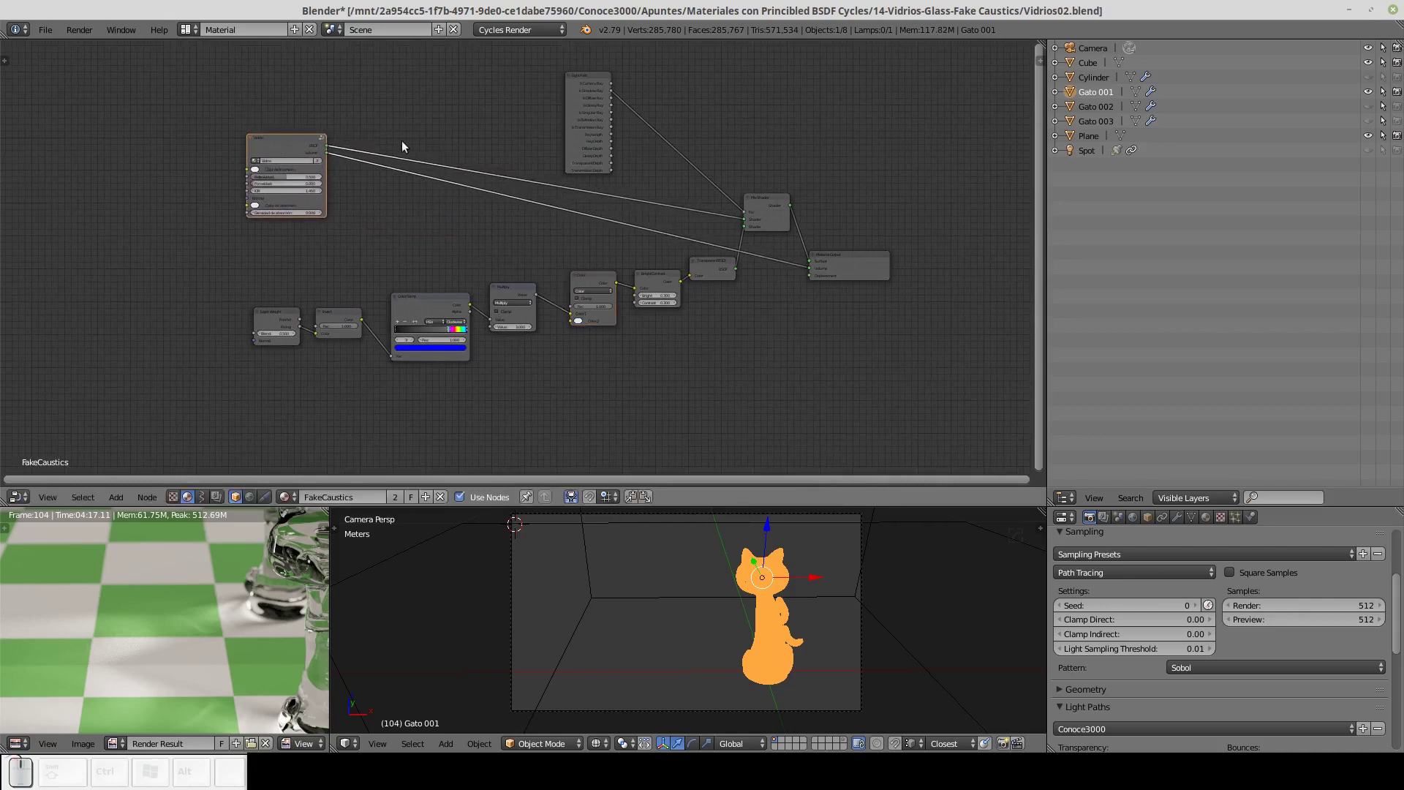
pyautogui.moveTo(407, 126); pyautogui.dragTo(387, 198)
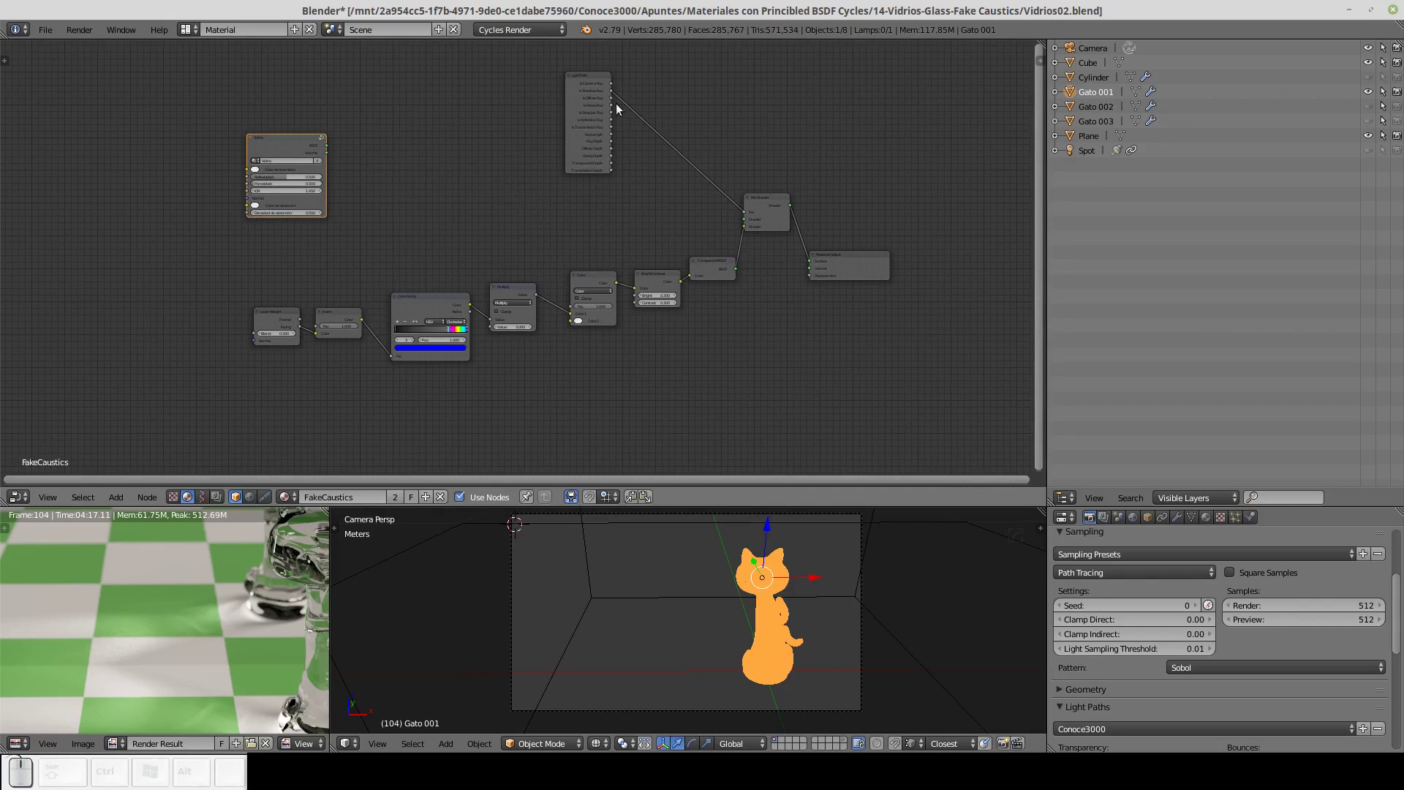
pyautogui.moveTo(596, 83); pyautogui.dragTo(886, 253)
pyautogui.moveTo(869, 260); pyautogui.dragTo(879, 228)
# Select the caustics node chain plus Light Path and Mix Shader for grouping.
pyautogui.click(857, 202)
pyautogui.click(285, 323)
pyautogui.click(354, 318)
pyautogui.click(423, 308)
pyautogui.click(503, 294)
pyautogui.click(607, 279)
pyautogui.click(668, 279)
pyautogui.click(712, 272)
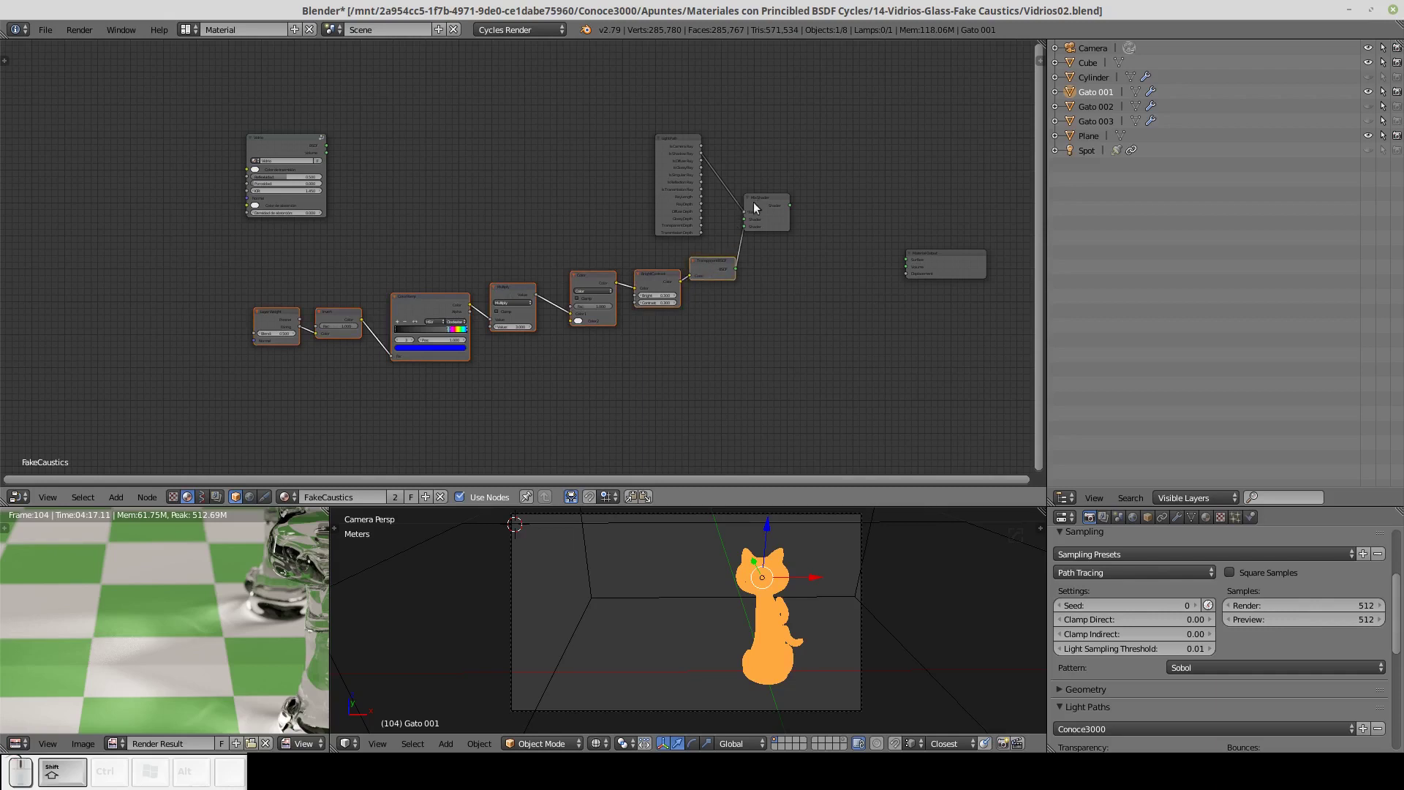
pyautogui.click(768, 206)
pyautogui.click(678, 151)
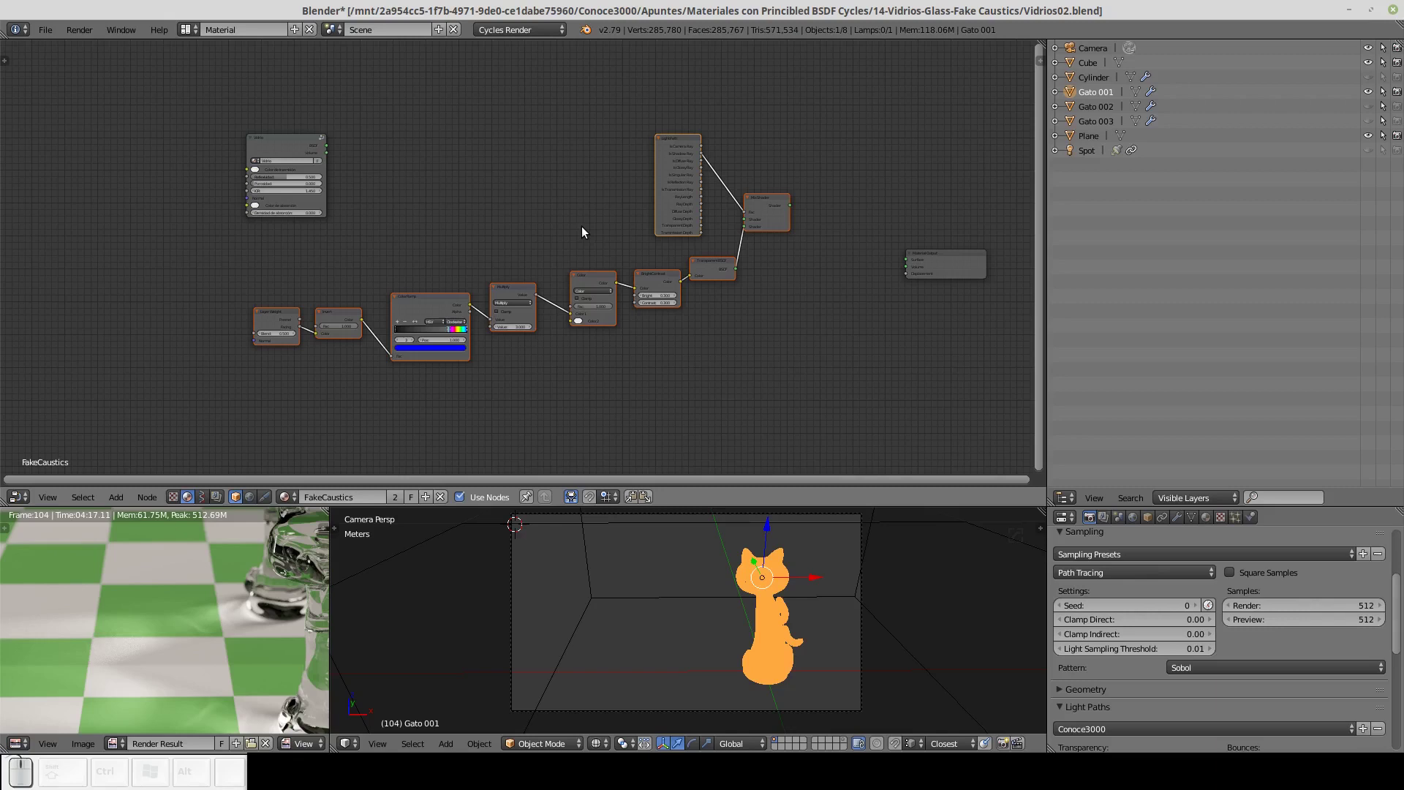
# Group the selected caustics nodes (Ctrl+G) and wire the group's Shader input into the Mix Shader.
pyautogui.press('ctrl+g')
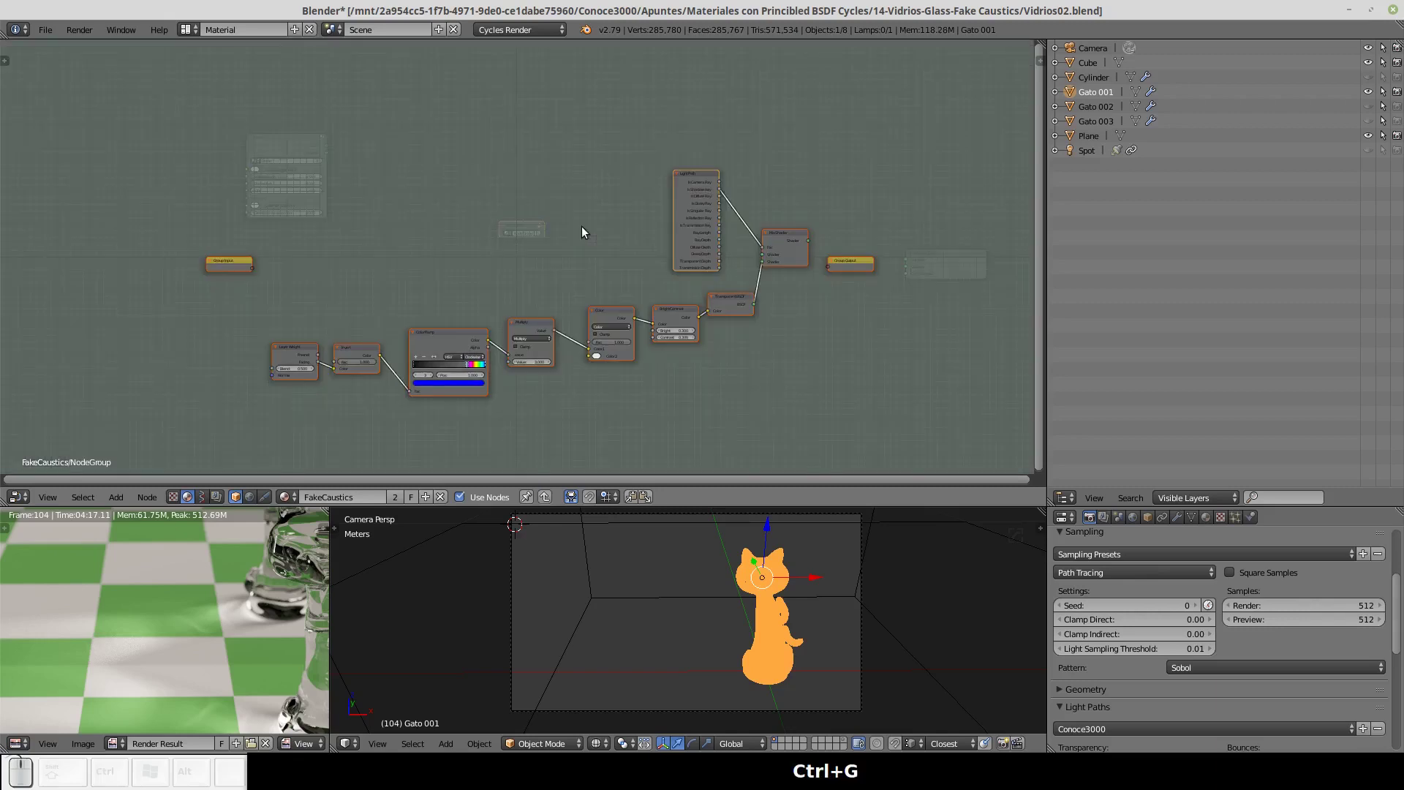
pyautogui.click(251, 268)
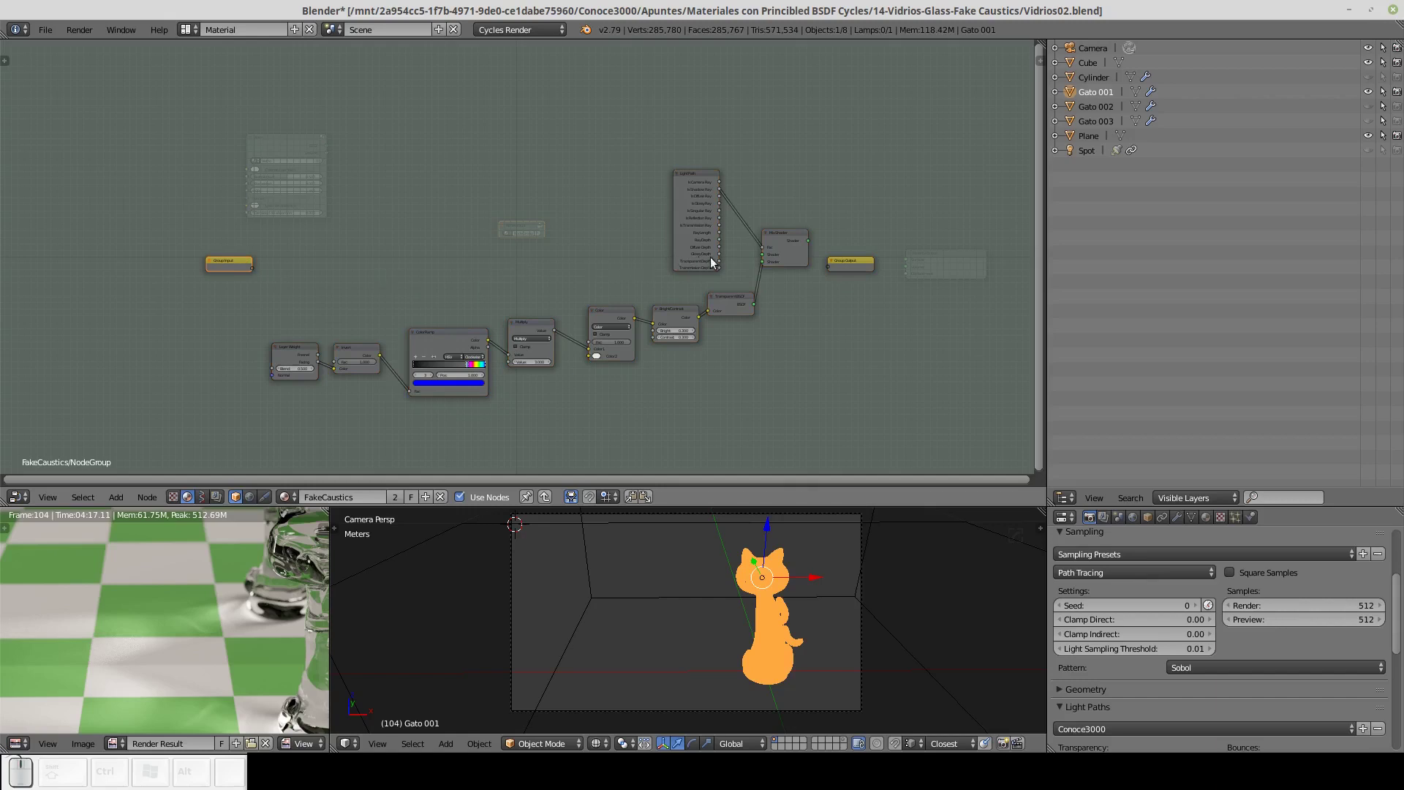
pyautogui.moveTo(770, 259); pyautogui.dragTo(348, 265)
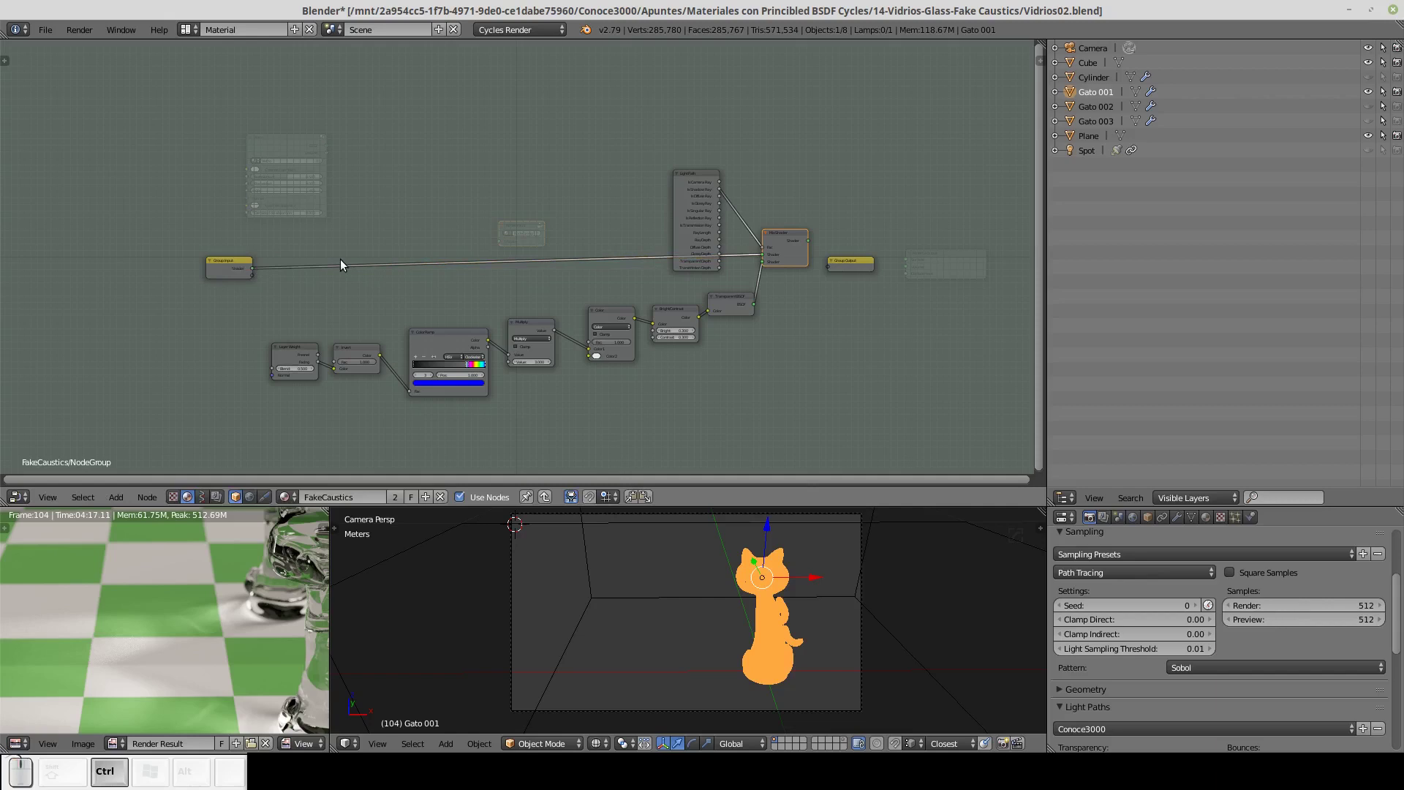
pyautogui.press('ctrl+Up')
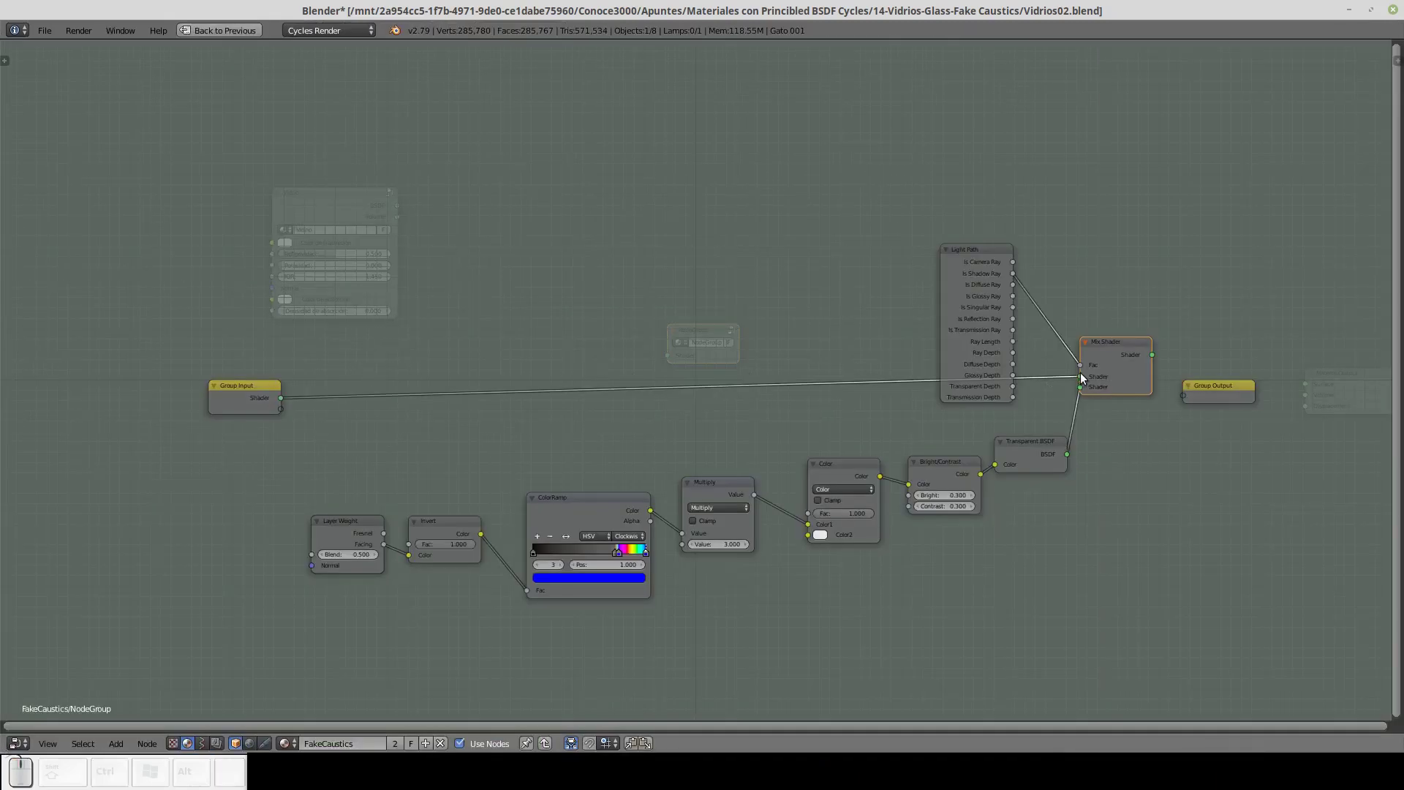
pyautogui.click(1048, 369)
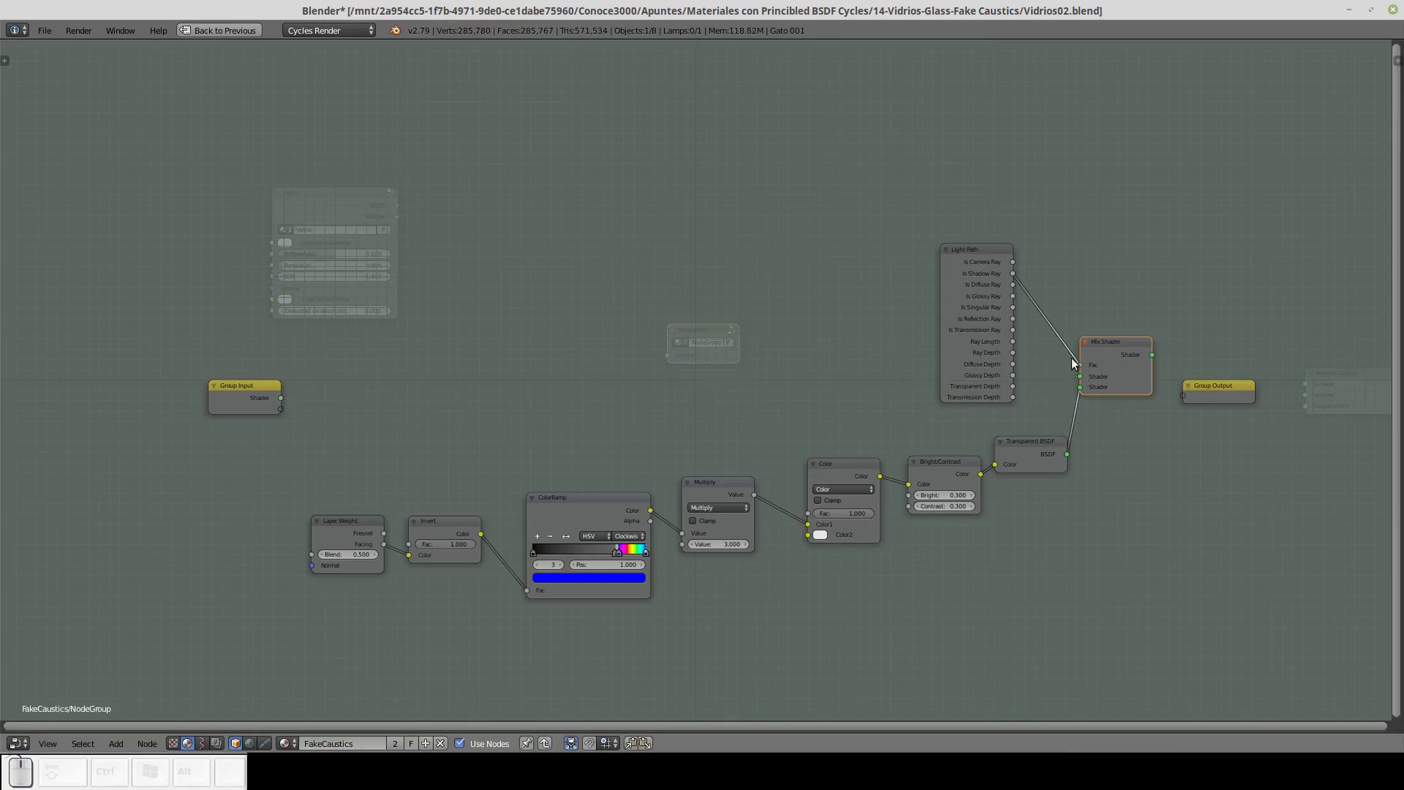
pyautogui.moveTo(253, 393); pyautogui.dragTo(1083, 373)
pyautogui.moveTo(1150, 280); pyautogui.dragTo(663, 318)
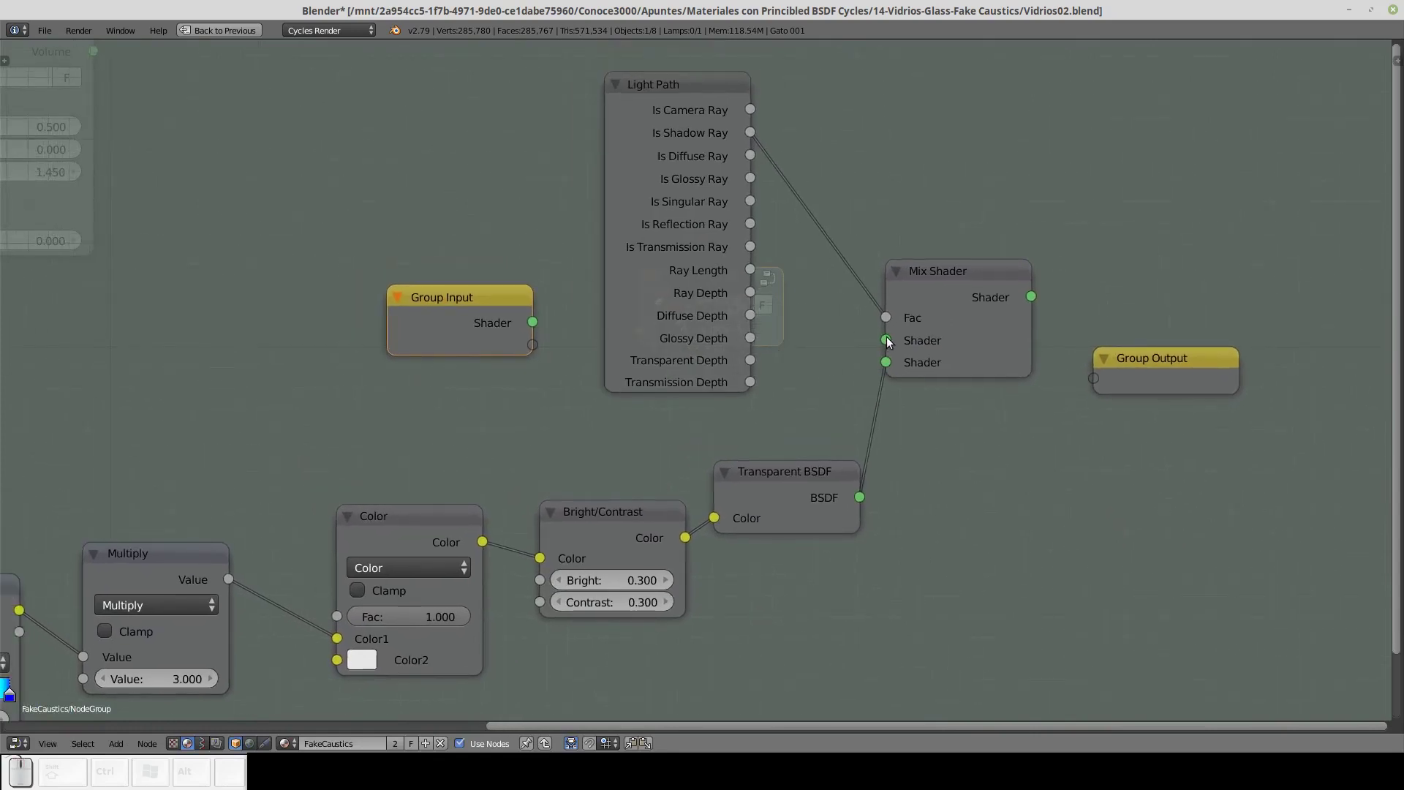
pyautogui.moveTo(893, 342); pyautogui.dragTo(498, 311)
pyautogui.click(490, 307)
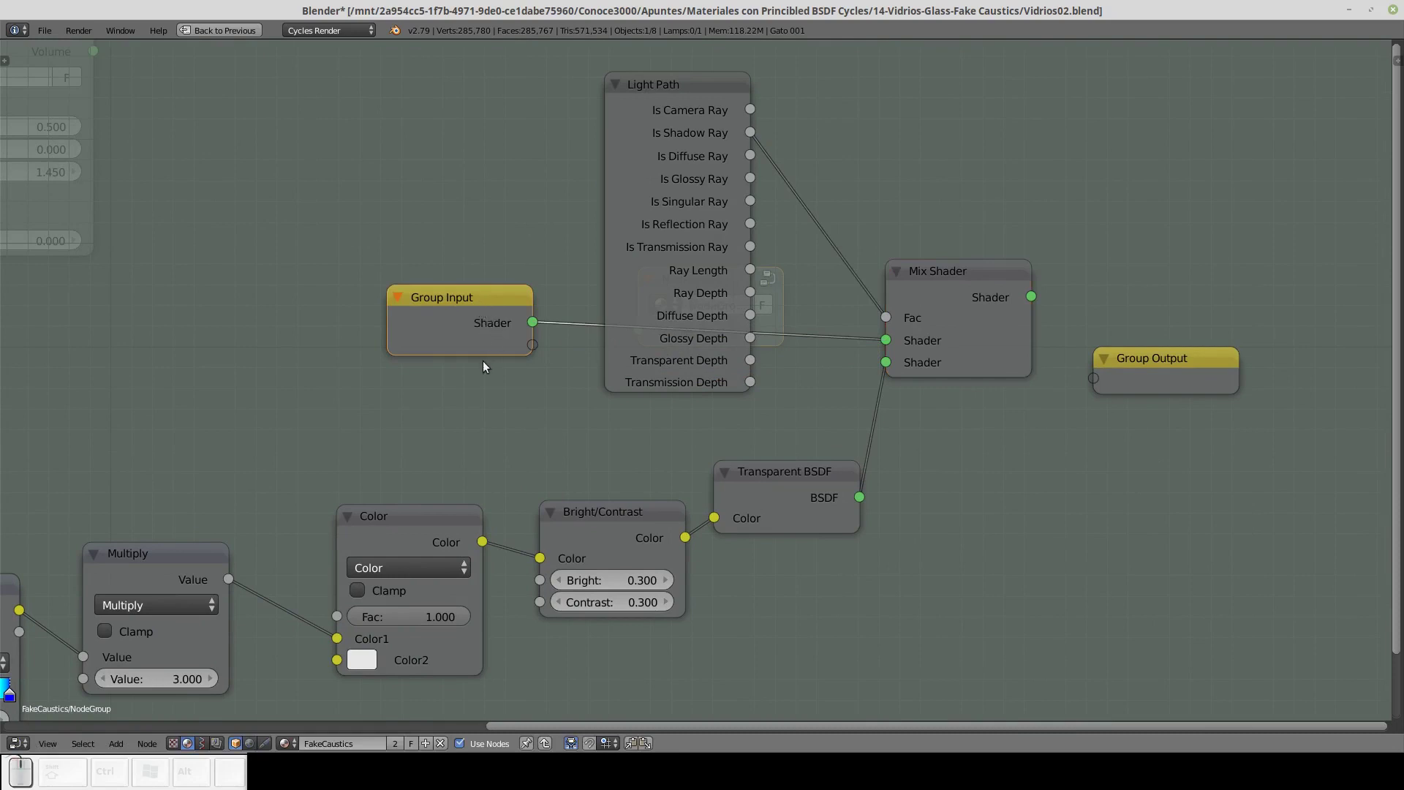
# Move the Group Input node left and feed a new group Value input into the Multiply node.
pyautogui.moveTo(495, 309); pyautogui.dragTo(240, 408)
pyautogui.moveTo(241, 407); pyautogui.dragTo(585, 285)
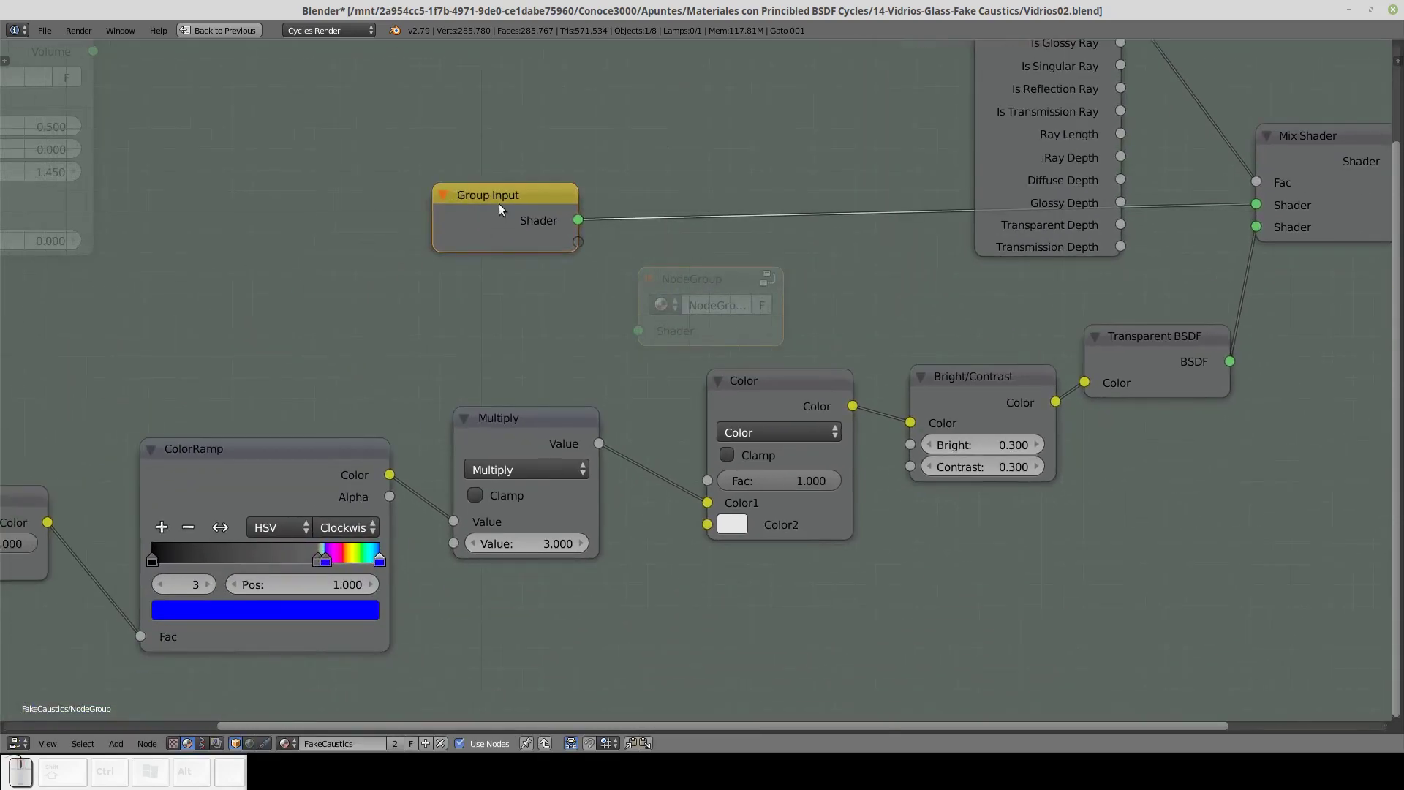
pyautogui.moveTo(506, 199); pyautogui.dragTo(331, 286)
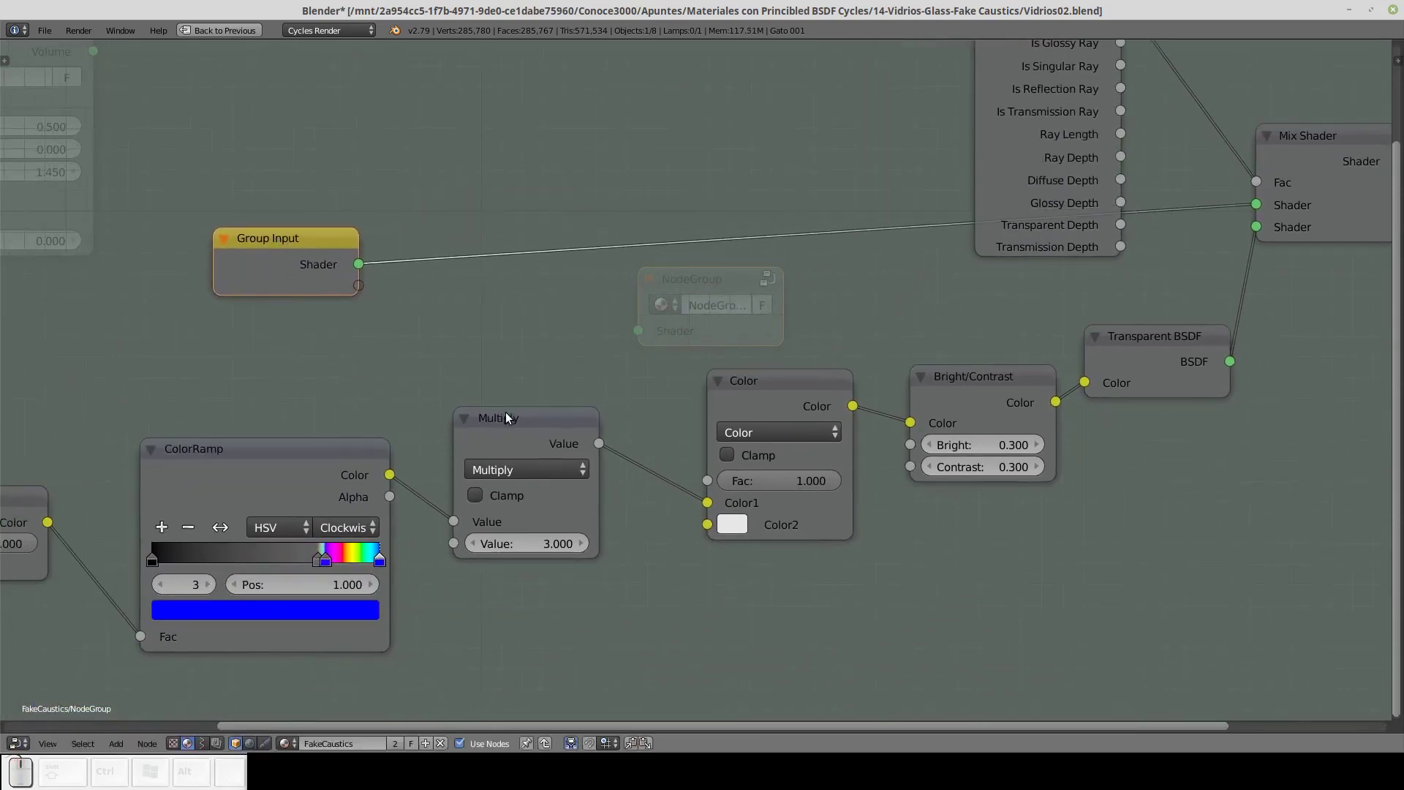
pyautogui.moveTo(516, 418); pyautogui.dragTo(503, 475)
pyautogui.moveTo(476, 532); pyautogui.dragTo(346, 305)
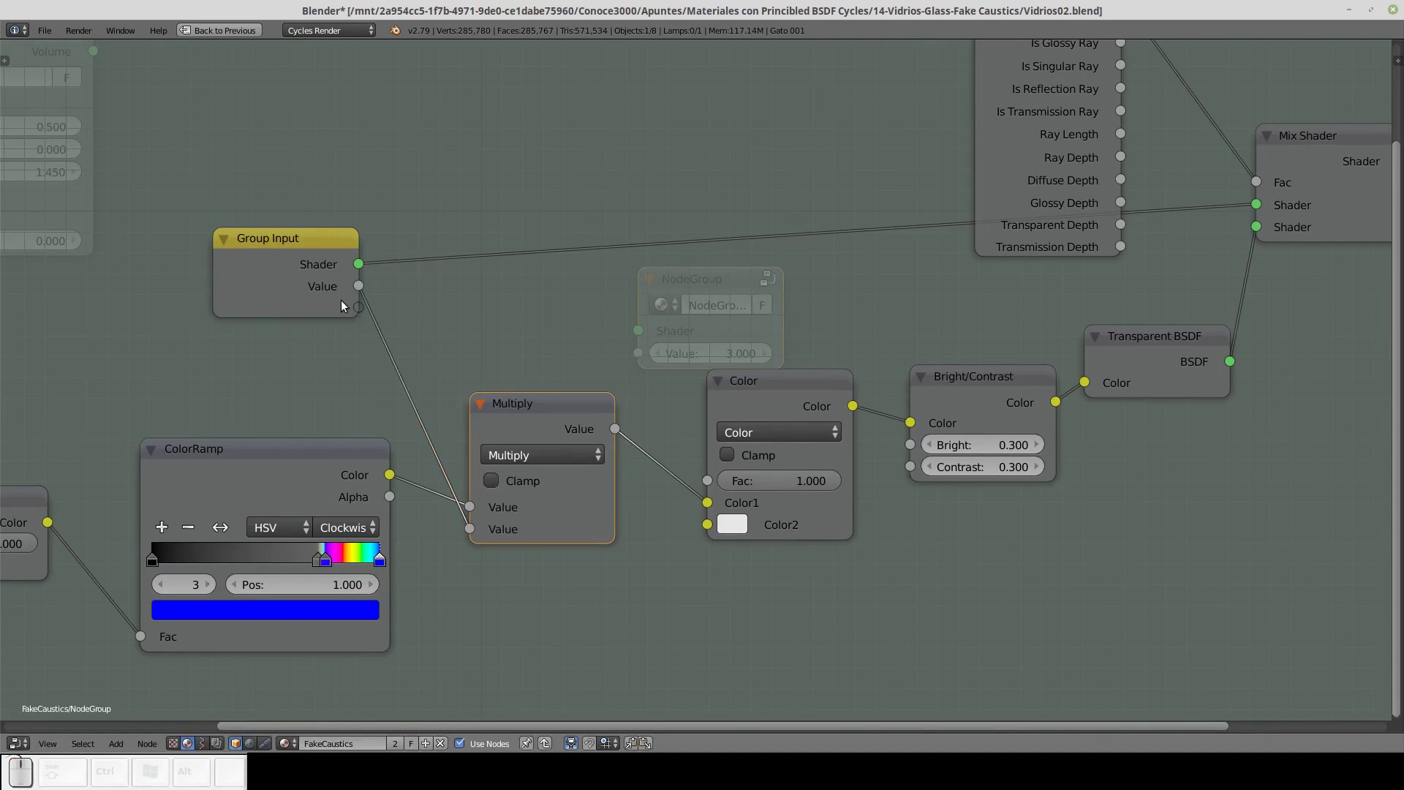
pyautogui.moveTo(321, 258); pyautogui.dragTo(336, 245)
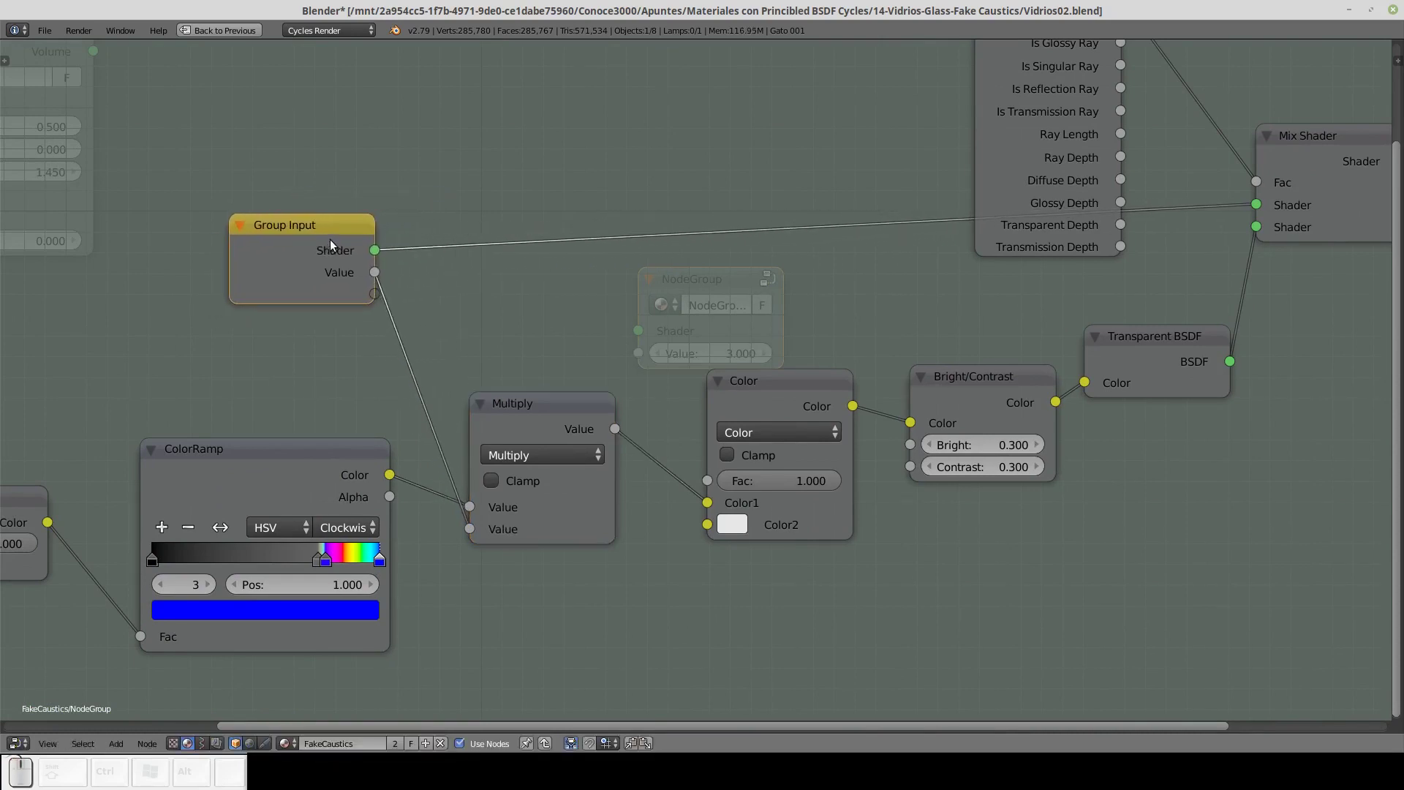
# Expose Bright, Contrast and the Color node's Color2 as group inputs.
pyautogui.moveTo(913, 447); pyautogui.dragTo(339, 313)
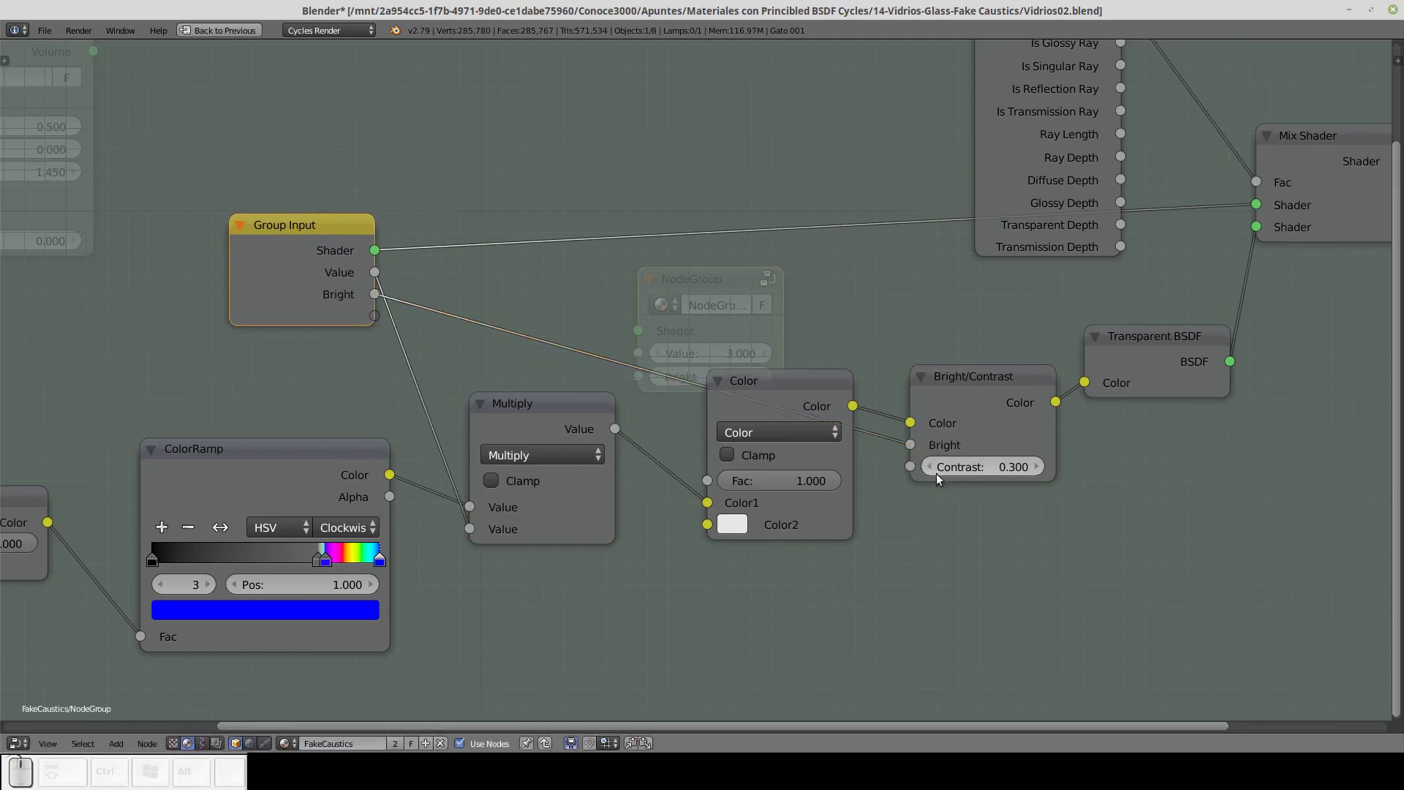
pyautogui.moveTo(915, 470); pyautogui.dragTo(365, 319)
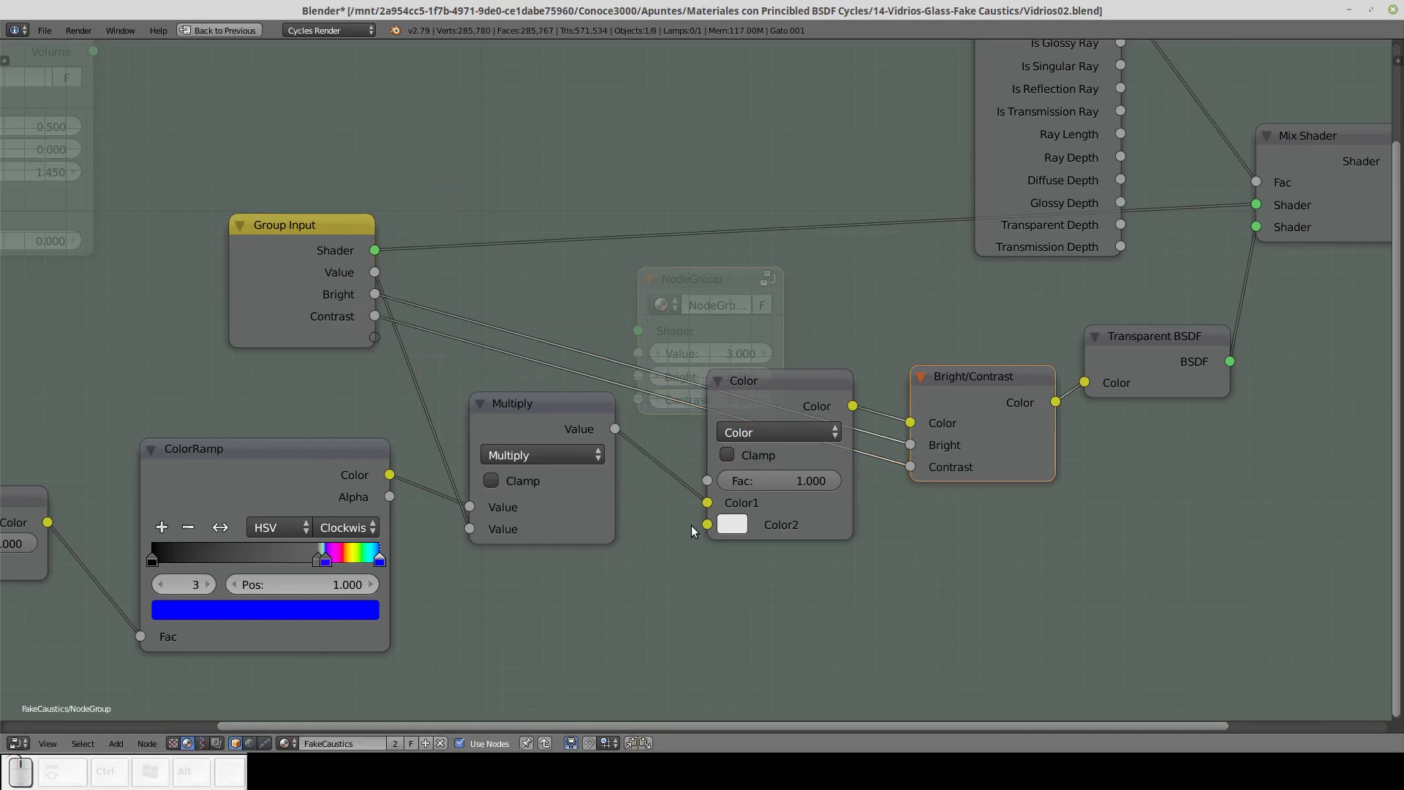
pyautogui.moveTo(710, 530); pyautogui.dragTo(378, 393)
# Add a reroute point and drop it on the Normal link near the Group Input node.
pyautogui.click(253, 411)
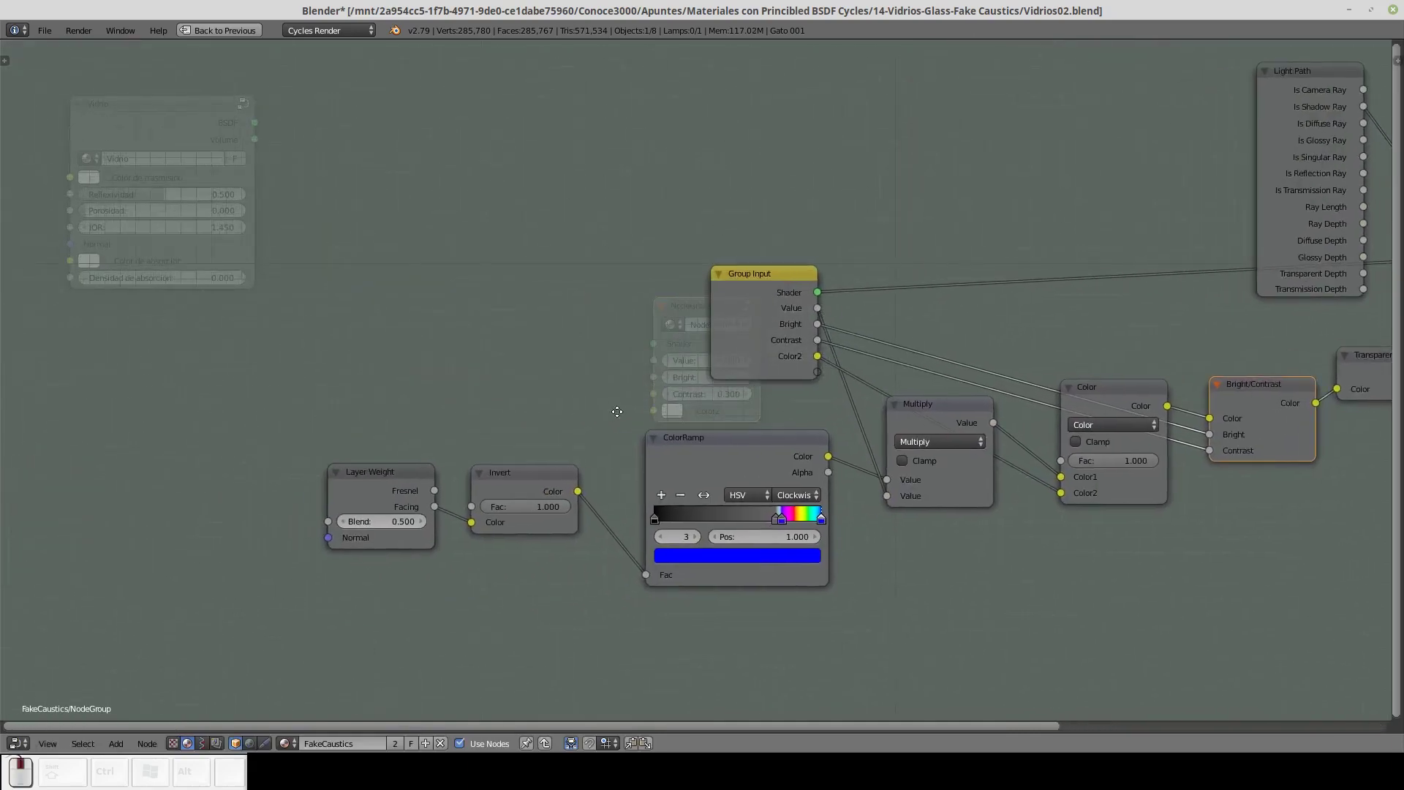
pyautogui.moveTo(337, 541); pyautogui.dragTo(775, 386)
pyautogui.moveTo(775, 278); pyautogui.dragTo(657, 300)
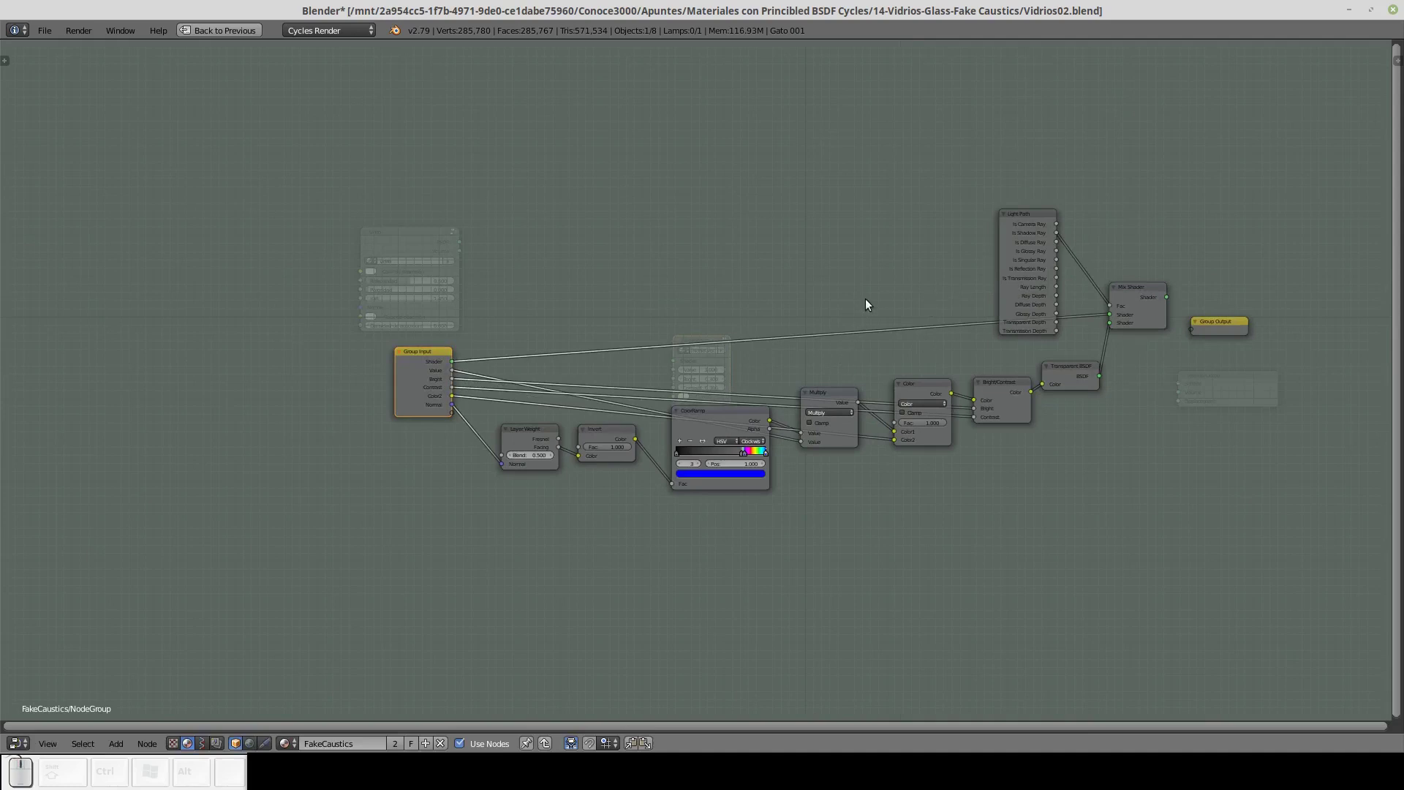
pyautogui.moveTo(870, 300); pyautogui.dragTo(737, 266)
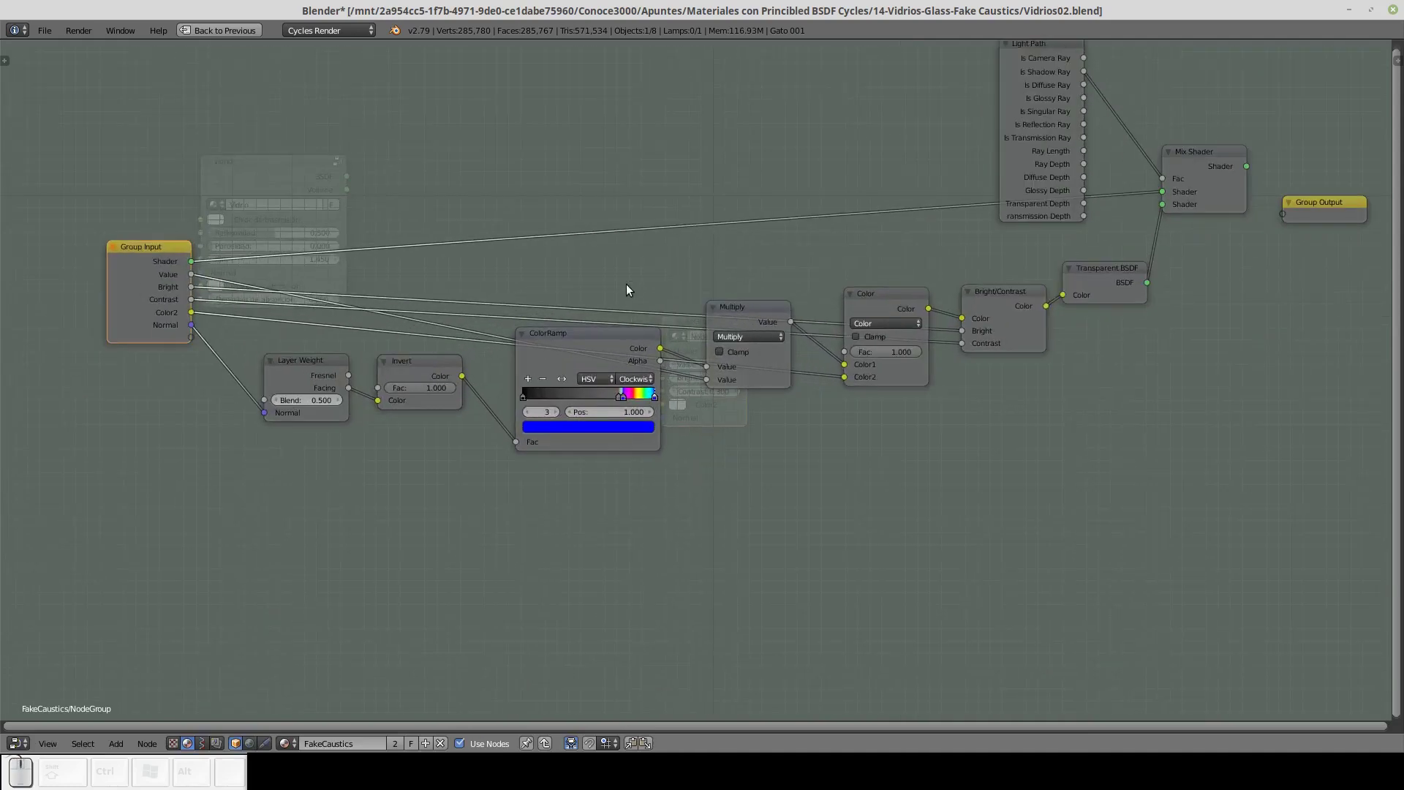
pyautogui.moveTo(158, 258); pyautogui.dragTo(203, 253)
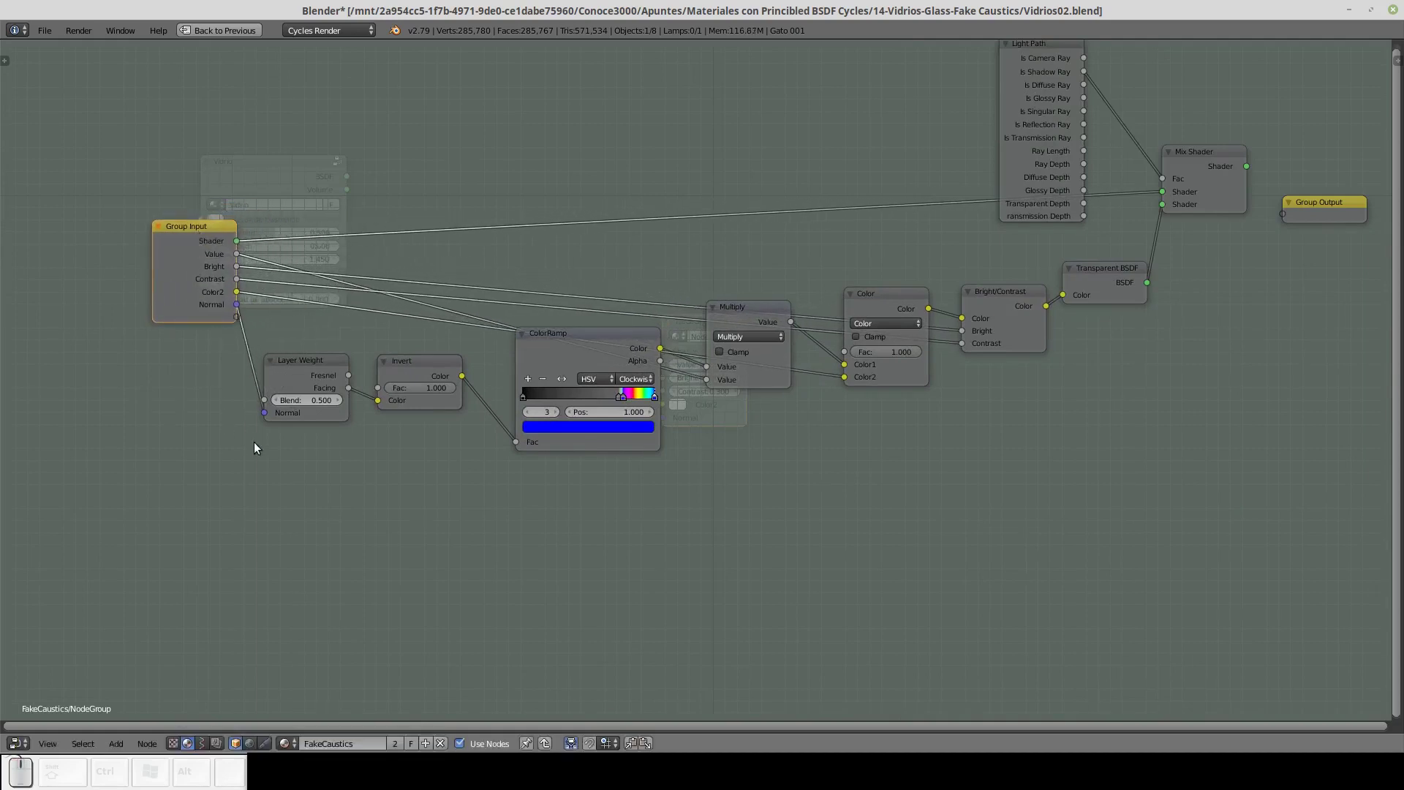
pyautogui.press('shift+a')
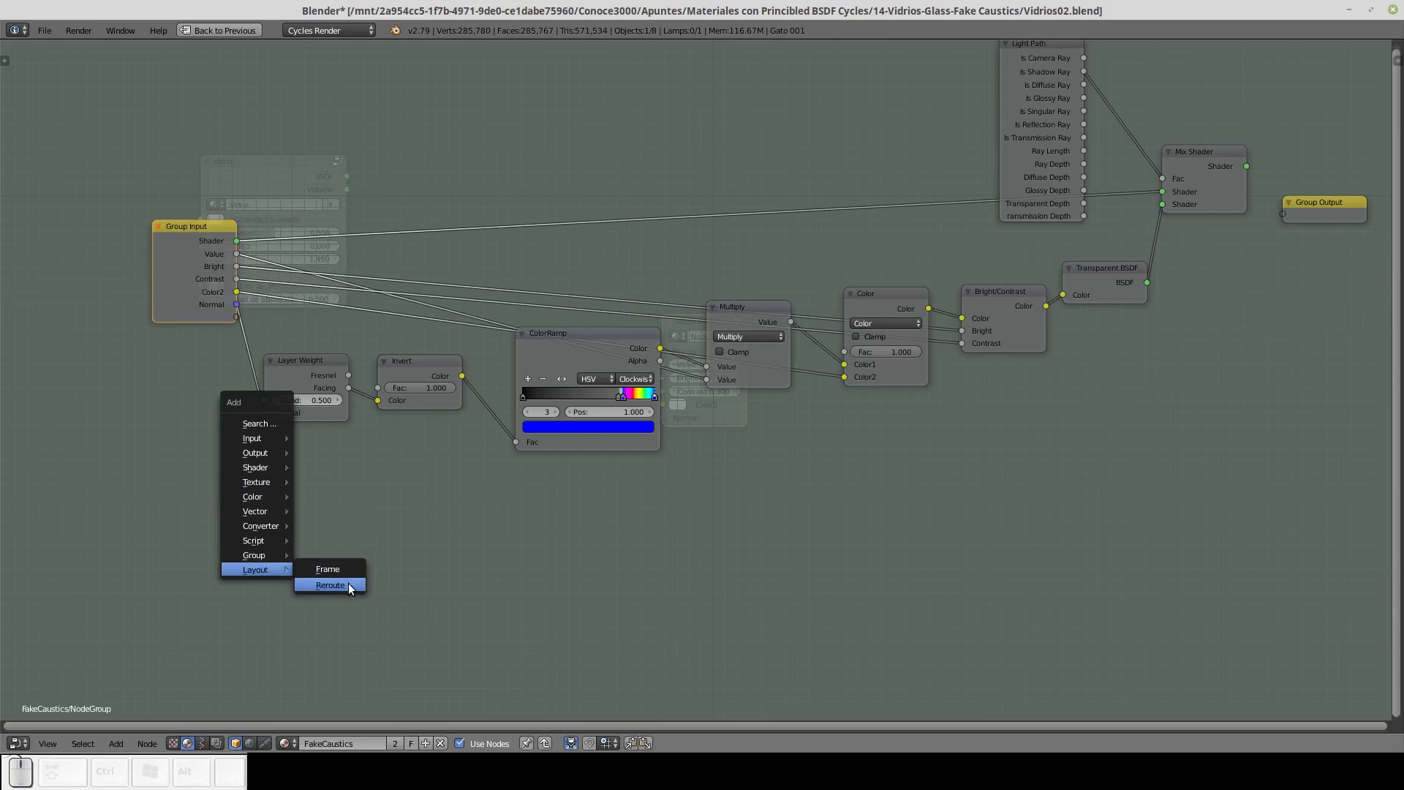
pyautogui.click(352, 587)
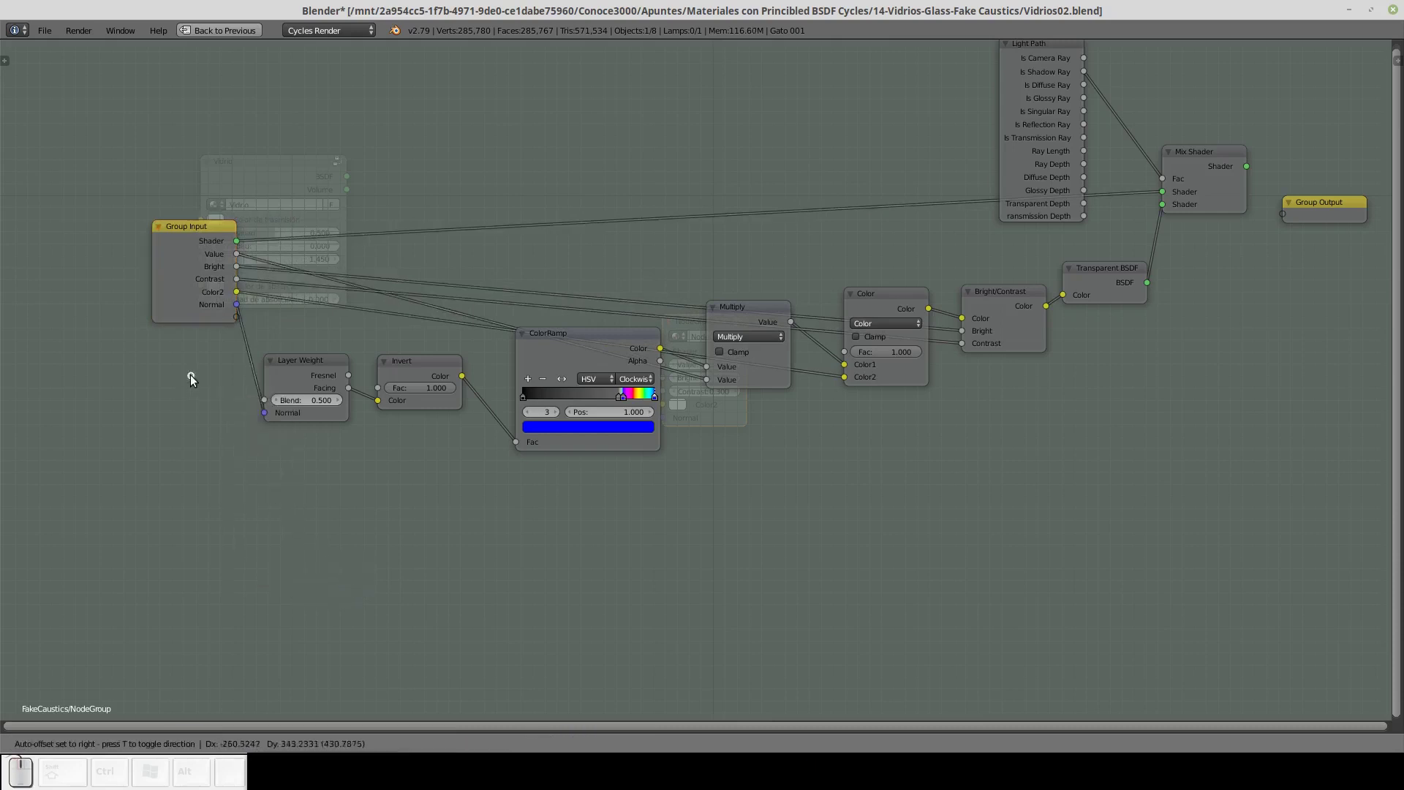
pyautogui.click(224, 373)
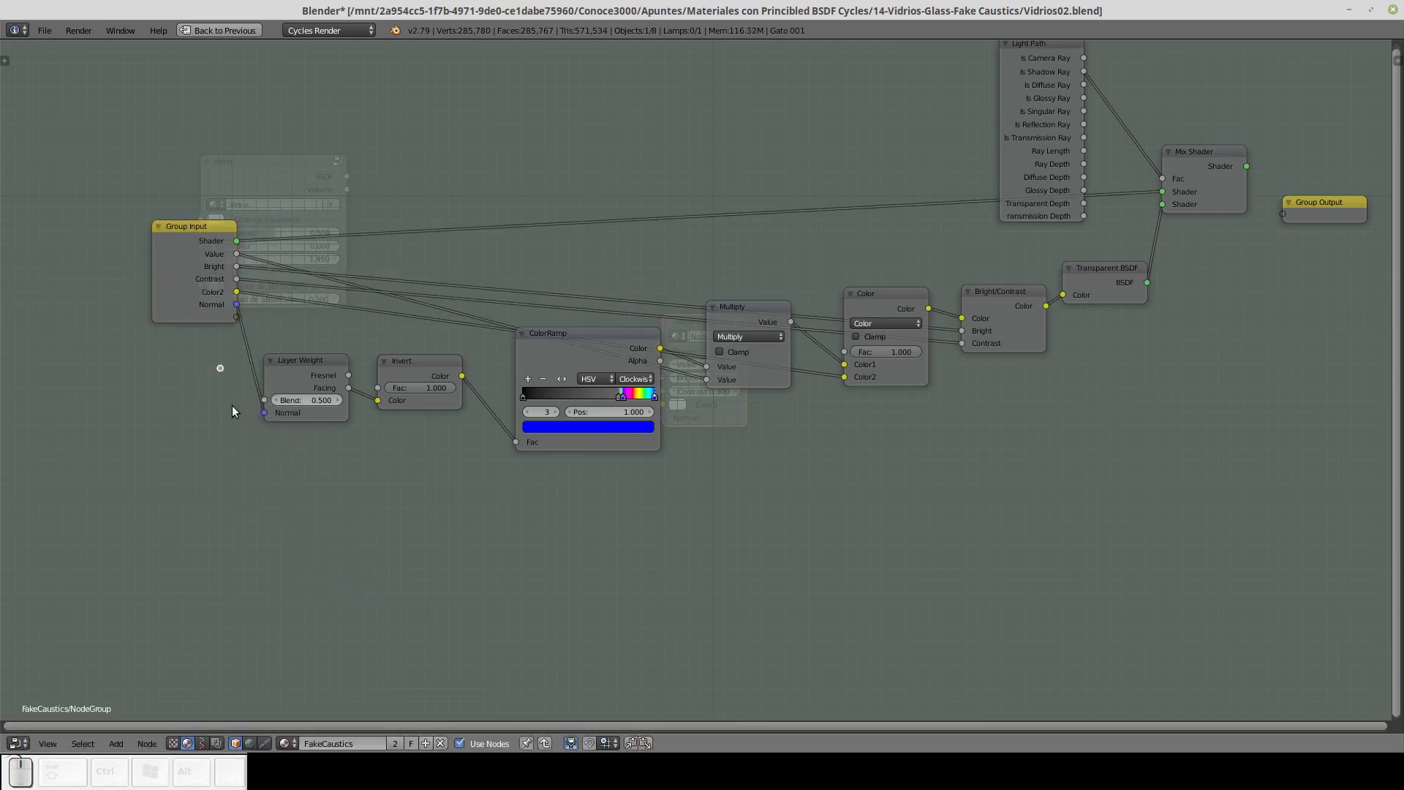
pyautogui.press('g')
pyautogui.click(261, 349)
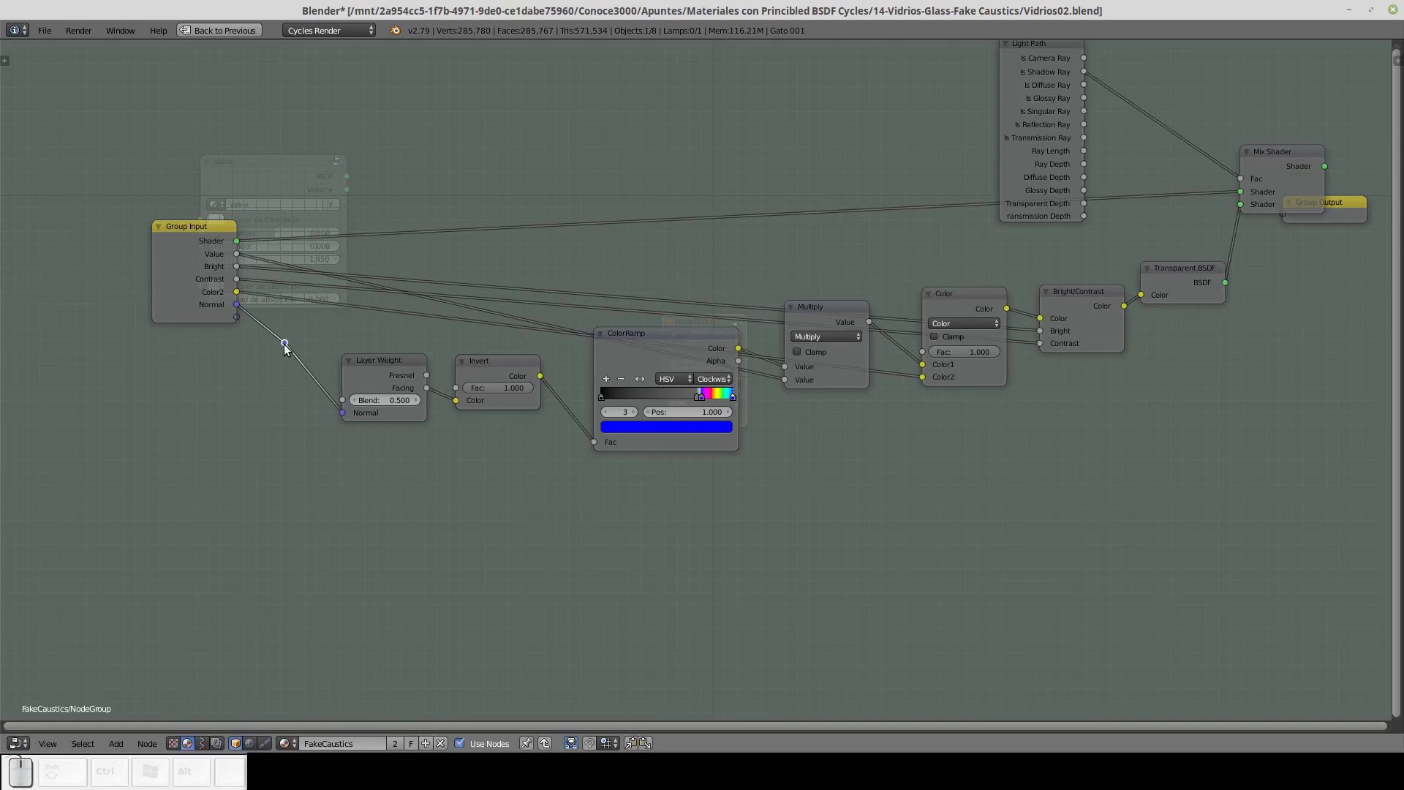
pyautogui.press('g')
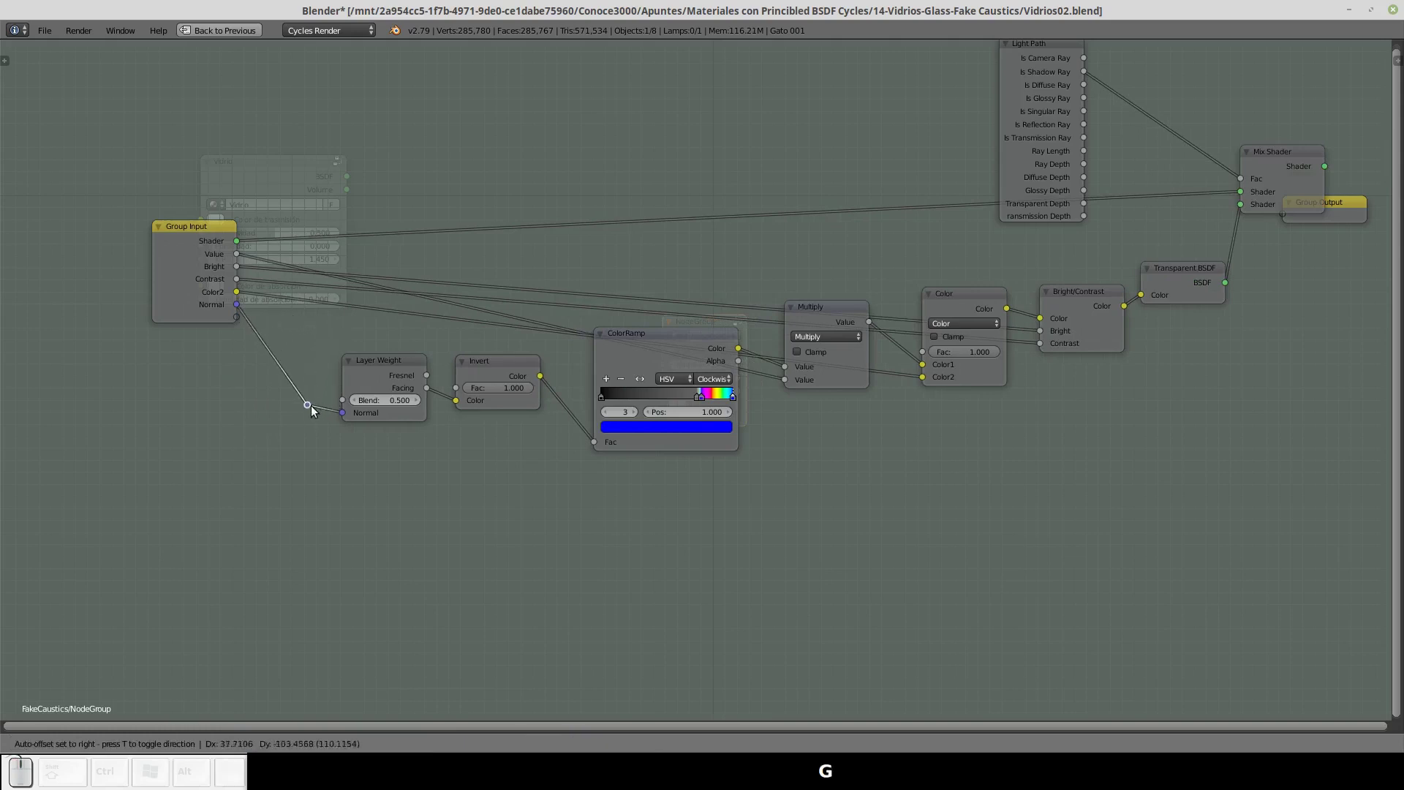
pyautogui.click(323, 417)
# Shift Group Input, Multiply and Color nodes, then reroute the Shader link above the Multiply node.
pyautogui.moveTo(212, 236); pyautogui.dragTo(444, 334)
pyautogui.moveTo(700, 345); pyautogui.dragTo(687, 339)
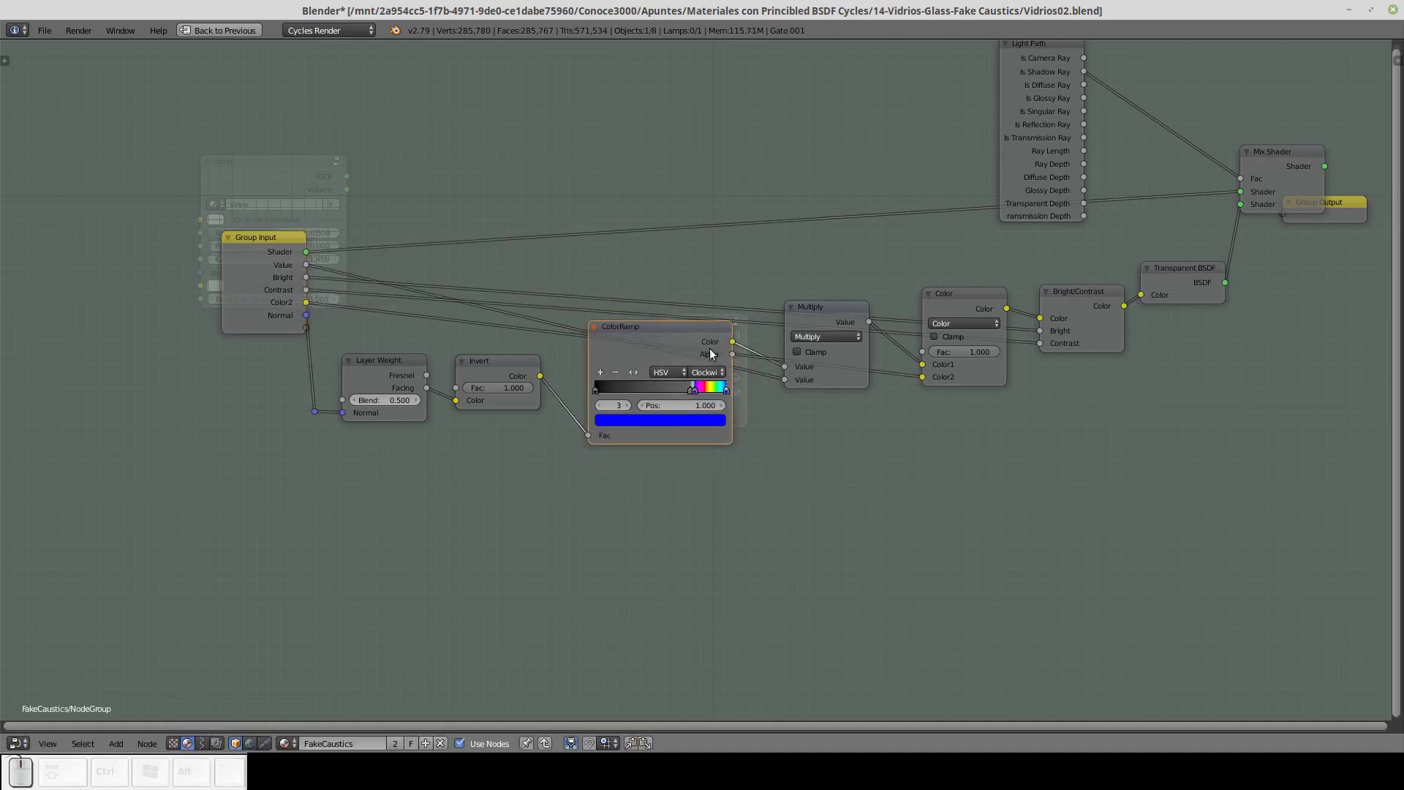
pyautogui.moveTo(969, 304); pyautogui.dragTo(883, 297)
pyautogui.moveTo(849, 320); pyautogui.dragTo(823, 355)
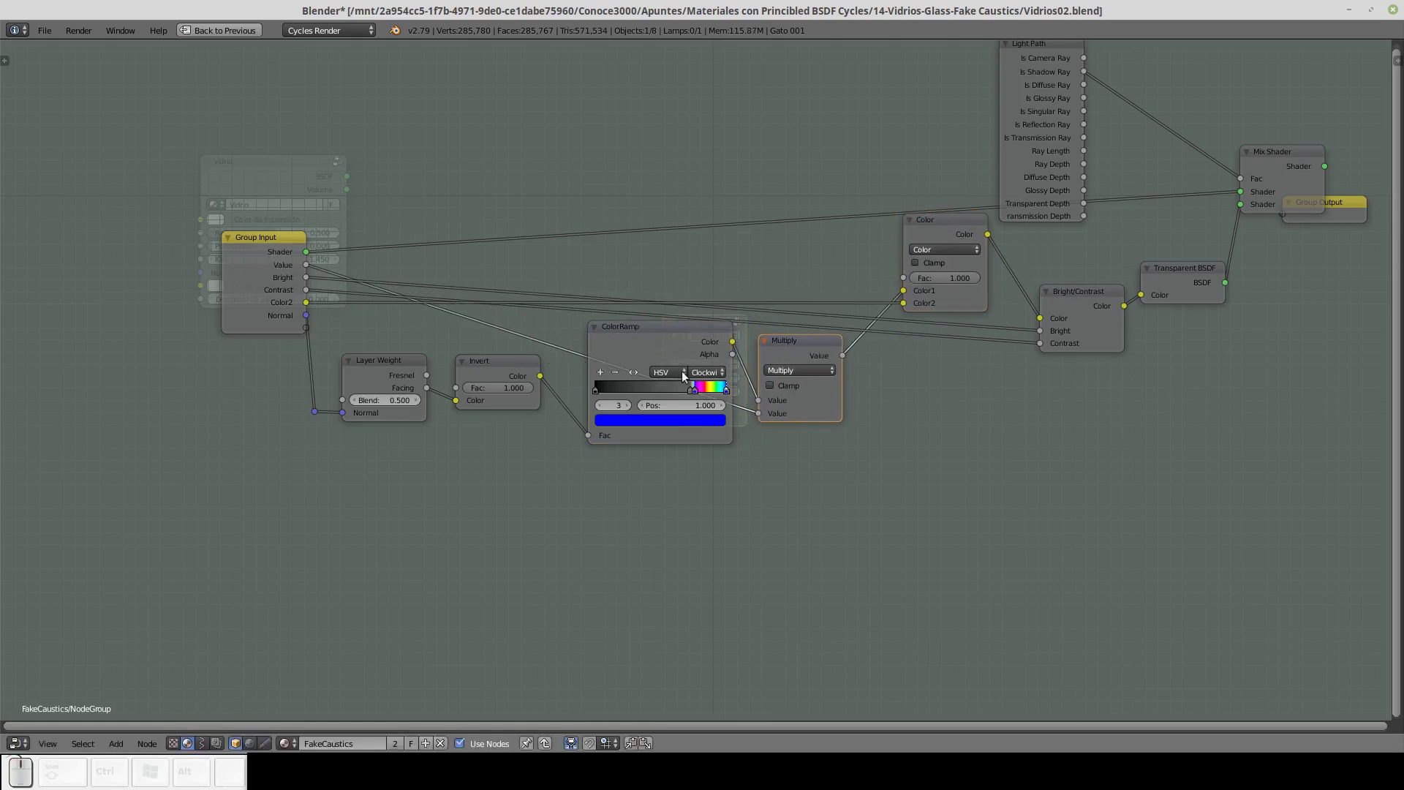
pyautogui.click(544, 273)
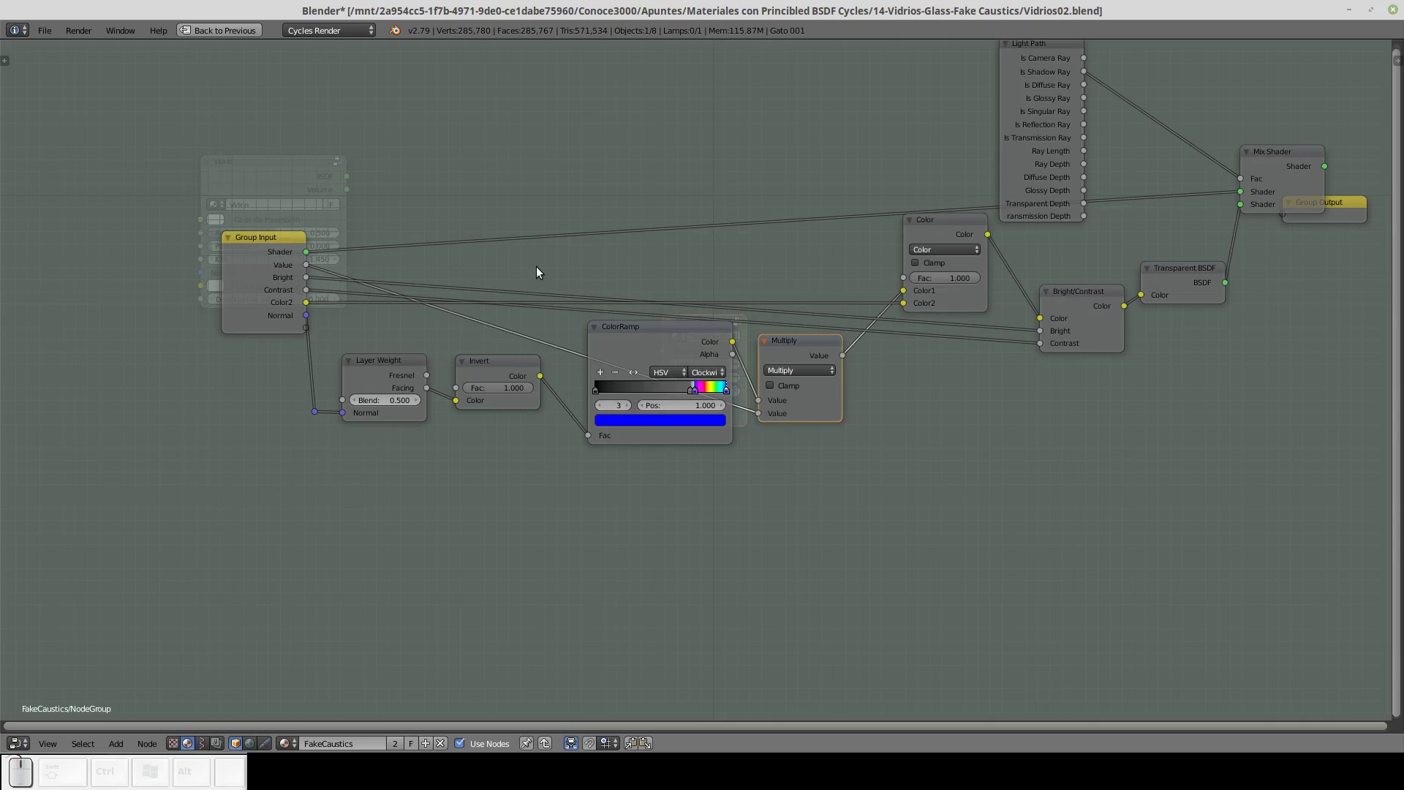
pyautogui.press('shift+a')
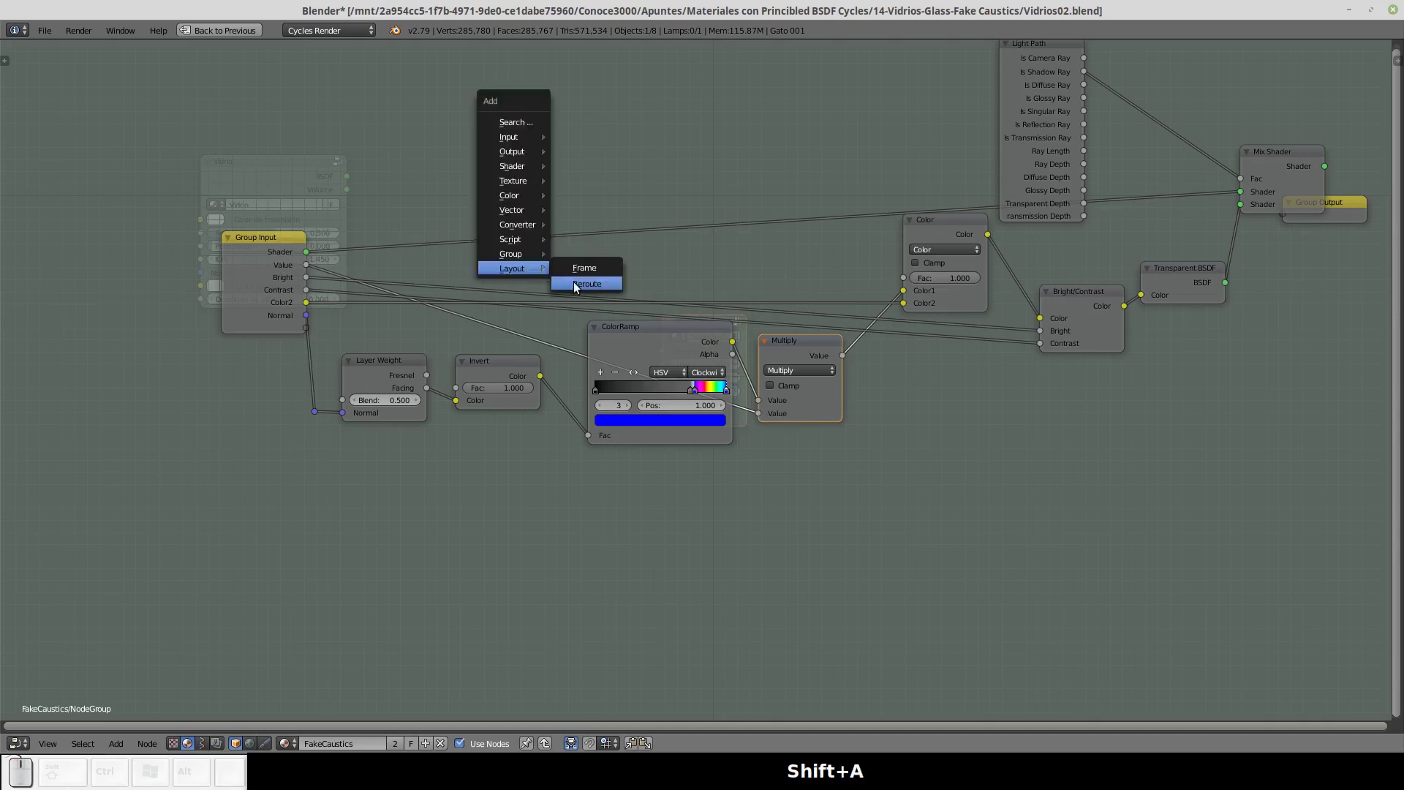
pyautogui.click(583, 288)
pyautogui.click(559, 351)
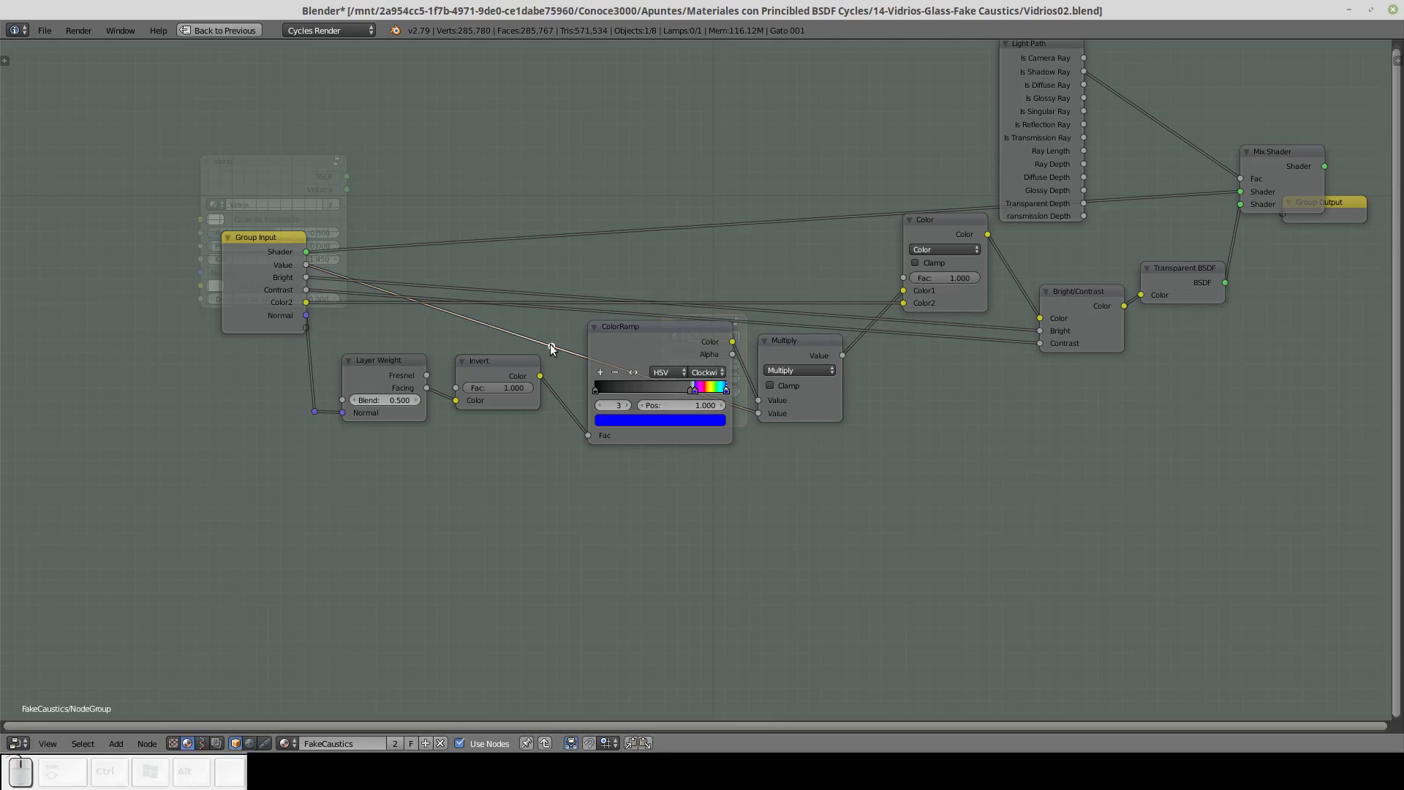
pyautogui.press('g')
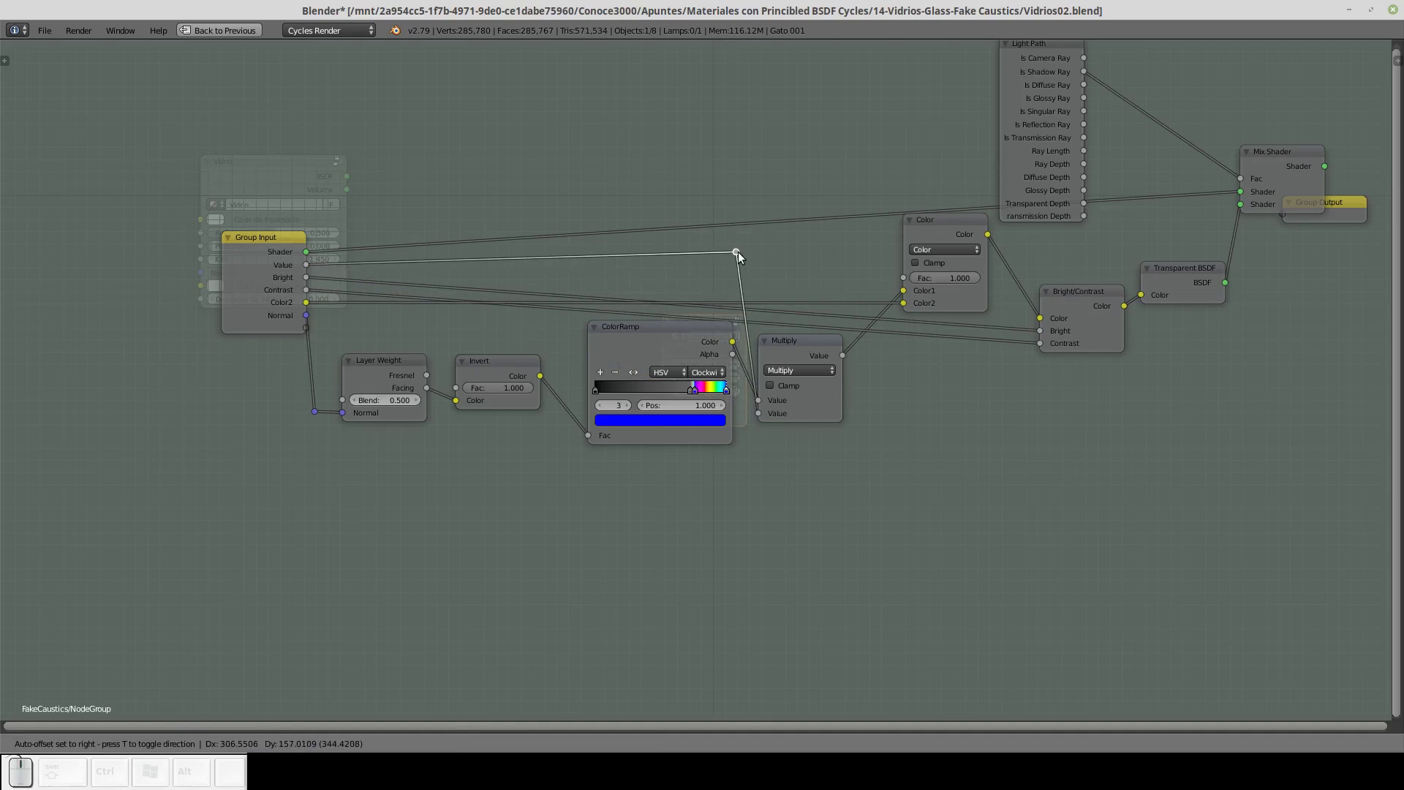
pyautogui.click(752, 264)
pyautogui.moveTo(810, 344); pyautogui.dragTo(810, 349)
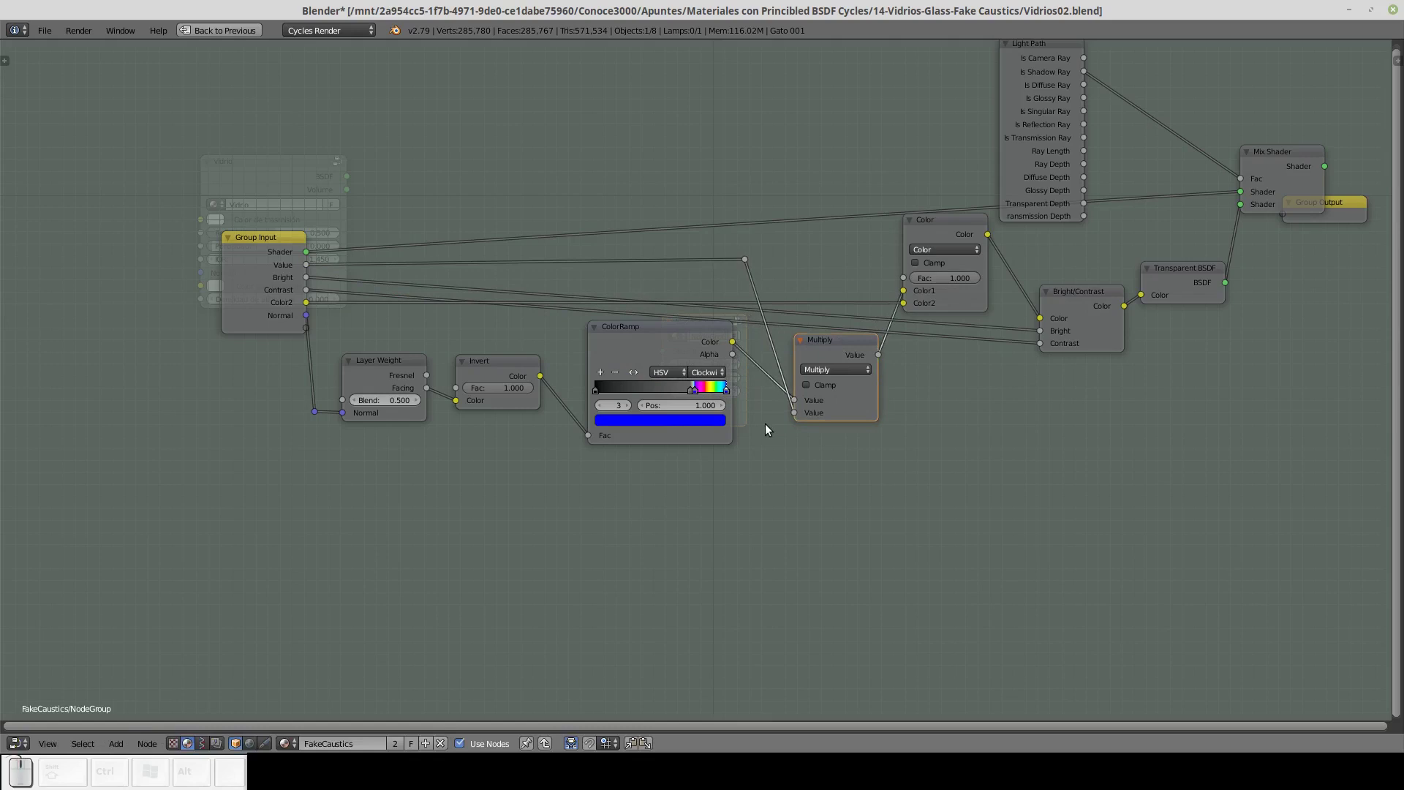
# Add a reroute on the Color Ramp link and pull the Multiply node beside the Color Ramp.
pyautogui.press('shift+a')
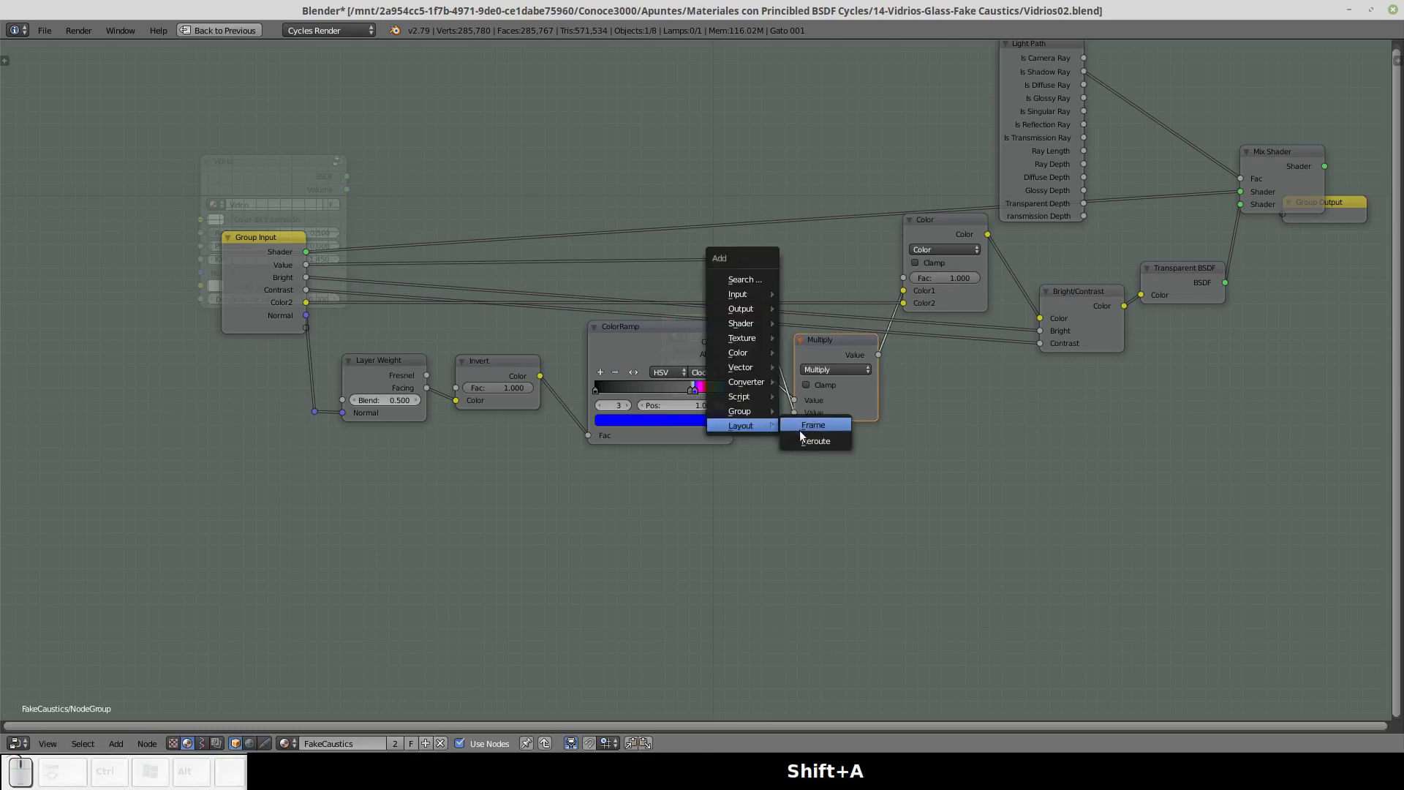
pyautogui.click(809, 441)
pyautogui.click(783, 366)
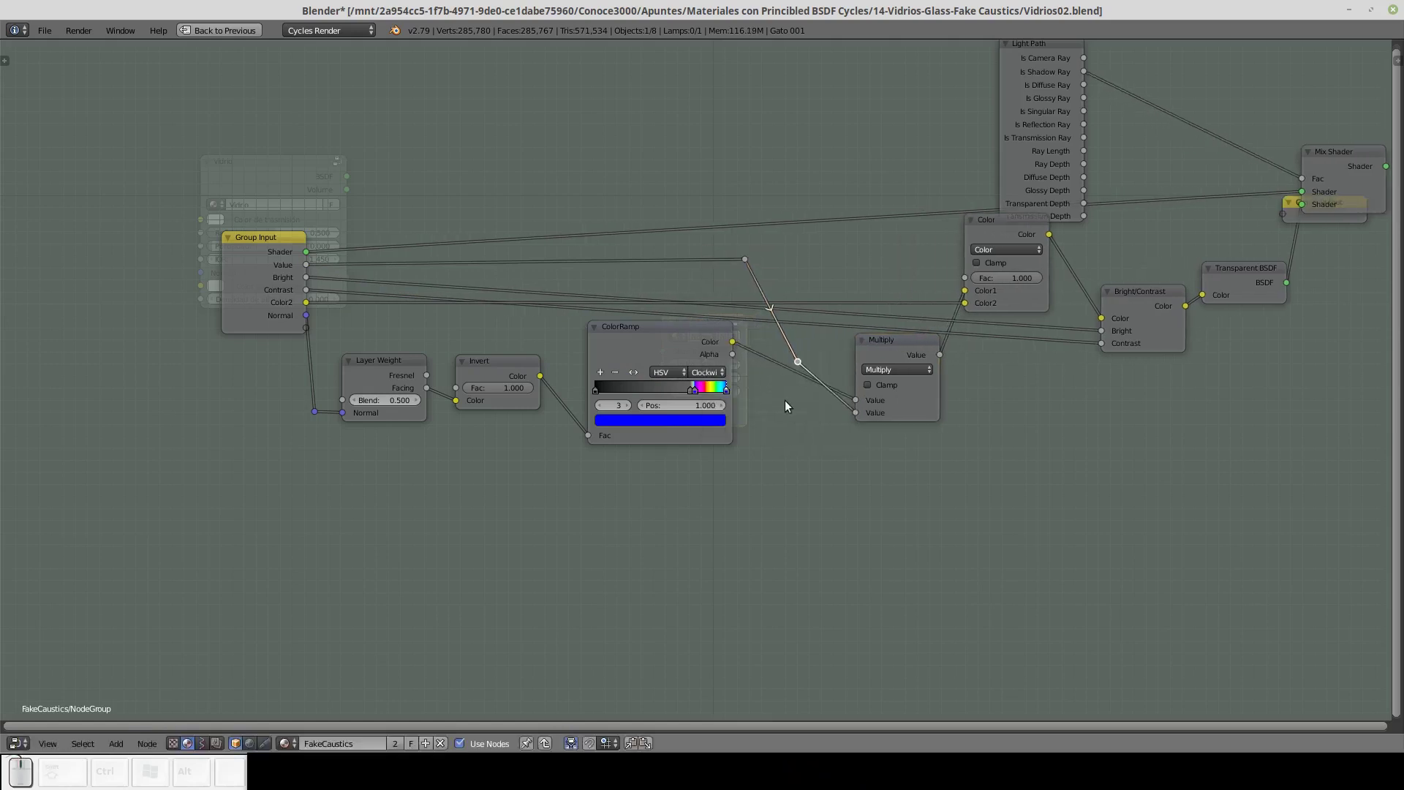
pyautogui.press('g')
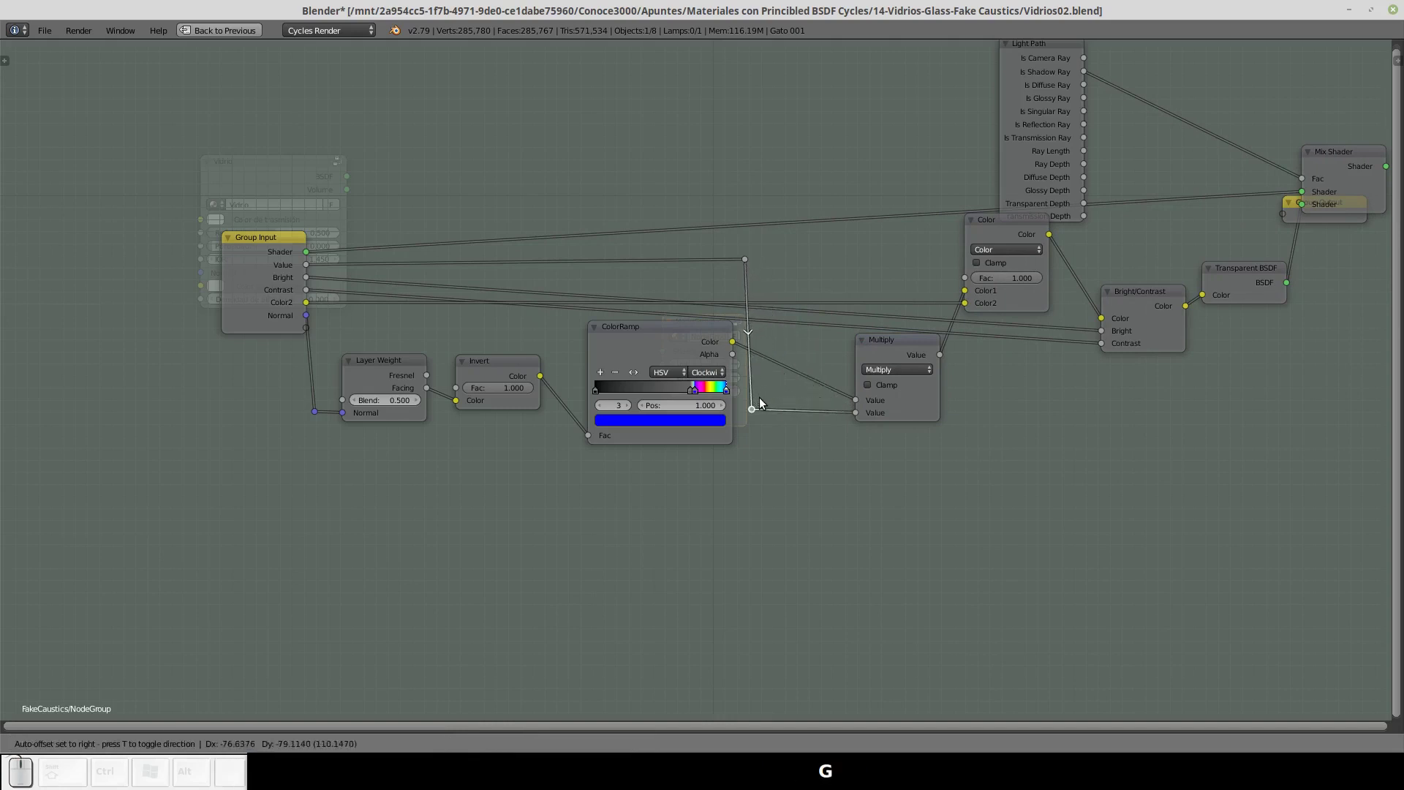
pyautogui.click(764, 402)
pyautogui.moveTo(885, 348); pyautogui.dragTo(822, 338)
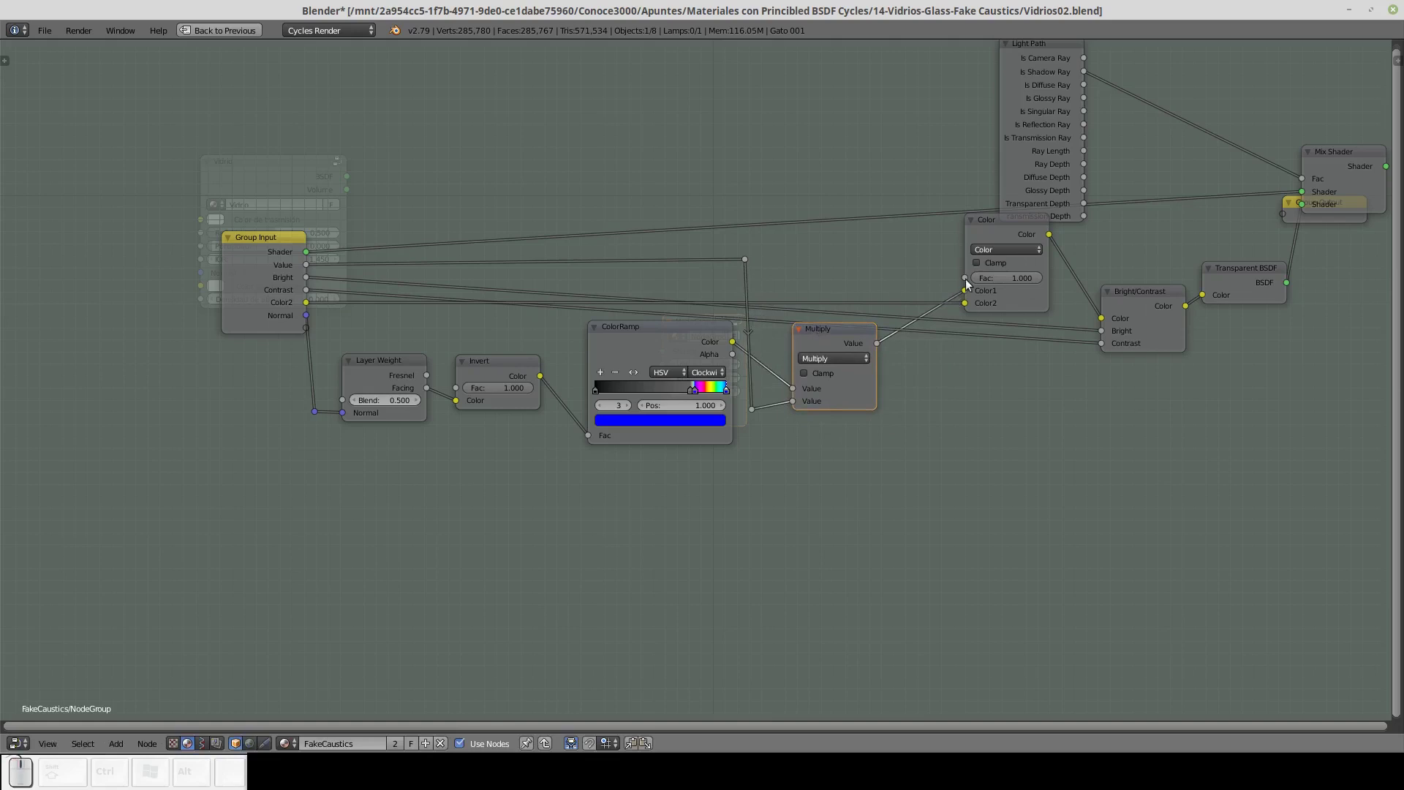
# Reposition the Color mix node and its neighbours lower in the group layout.
pyautogui.moveTo(996, 229); pyautogui.dragTo(1056, 325)
pyautogui.moveTo(1128, 299); pyautogui.dragTo(1062, 255)
pyautogui.moveTo(828, 337); pyautogui.dragTo(839, 332)
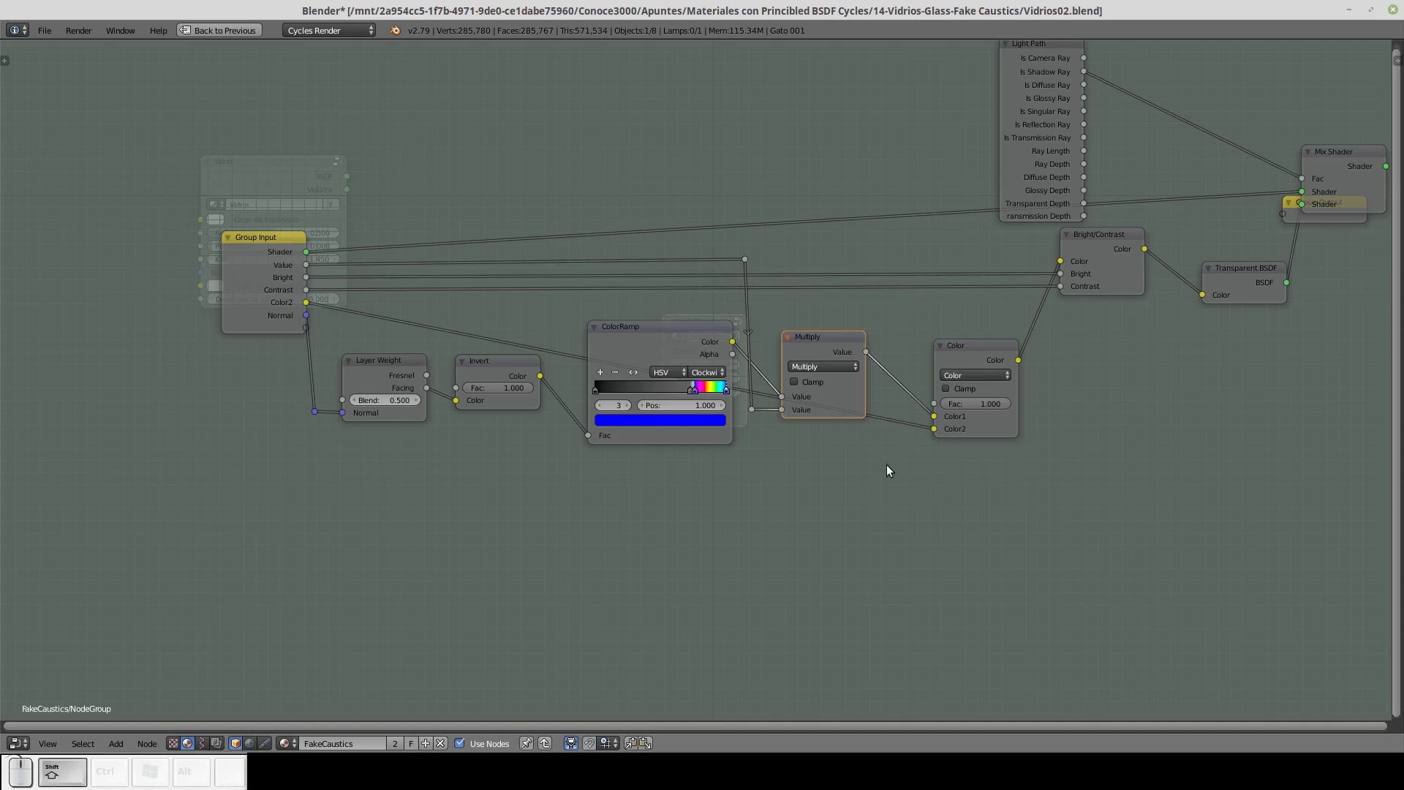
pyautogui.press('shift+a')
pyautogui.click(933, 485)
pyautogui.click(894, 428)
pyautogui.press('g')
pyautogui.click(899, 331)
pyautogui.press('a')
pyautogui.click(954, 491)
# Move the reroute points and the Color node so the colour links run straight.
pyautogui.click(917, 368)
pyautogui.press('g')
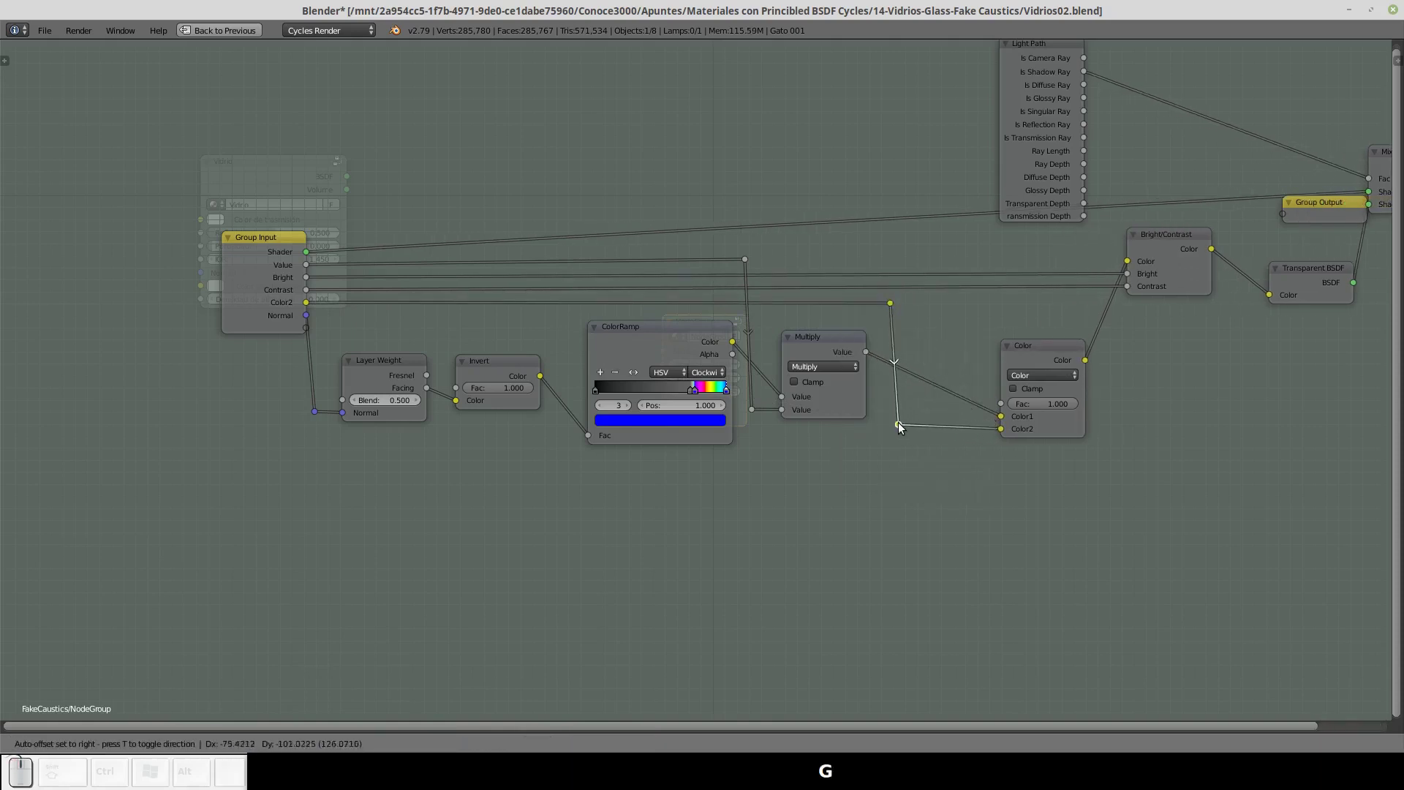
pyautogui.click(900, 432)
pyautogui.click(1044, 355)
pyautogui.click(1169, 247)
pyautogui.click(1304, 278)
pyautogui.click(1388, 162)
pyautogui.press('g')
pyautogui.click(1323, 173)
pyautogui.click(1304, 272)
pyautogui.click(1190, 247)
# Line up Bright/Contrast, Transparent BSDF, Mix Shader and Group Output at the end of the chain.
pyautogui.click(1048, 354)
pyautogui.press('g')
pyautogui.click(1084, 269)
pyautogui.click(1094, 252)
pyautogui.press('g')
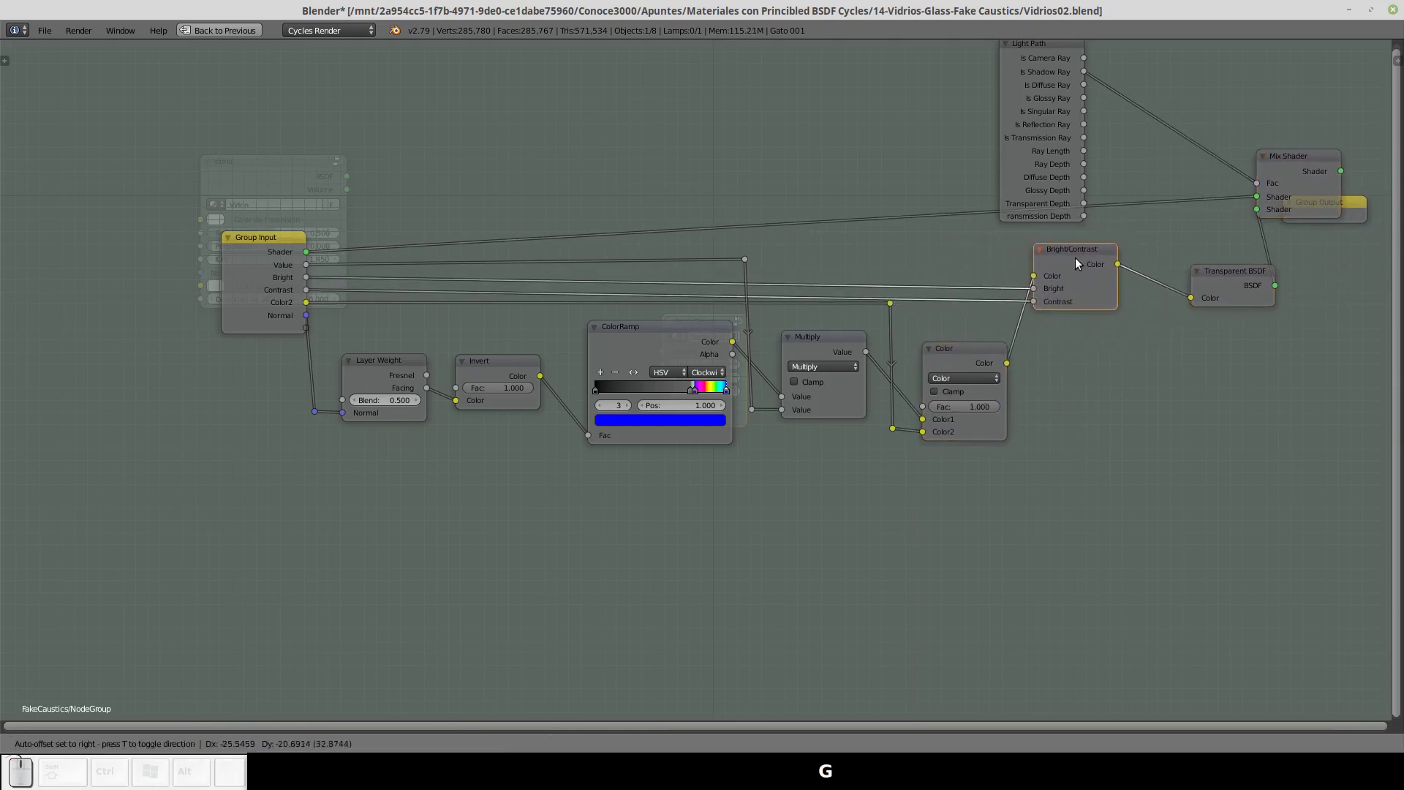
pyautogui.click(1080, 253)
pyautogui.click(1218, 274)
pyautogui.press('g')
pyautogui.click(1152, 244)
pyautogui.moveTo(1293, 168); pyautogui.dragTo(1159, 185)
# Place the Light Path node above, shift Group Input left and frame the whole network.
pyautogui.click(1057, 115)
pyautogui.press('g')
pyautogui.click(1084, 77)
pyautogui.moveTo(1182, 110); pyautogui.dragTo(1196, 314)
pyautogui.moveTo(1270, 306); pyautogui.dragTo(1250, 302)
pyautogui.moveTo(1219, 283); pyautogui.dragTo(1251, 318)
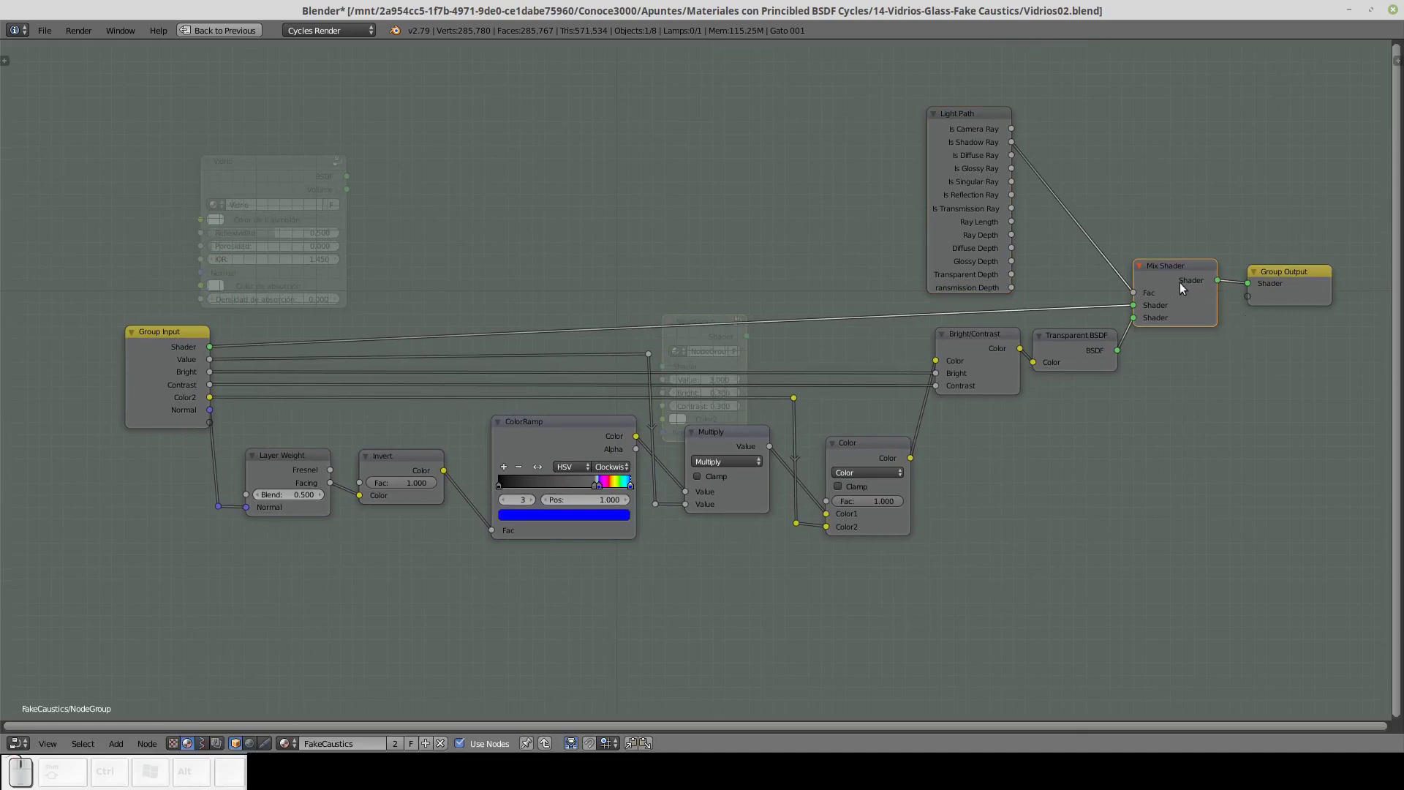
pyautogui.click(1188, 272)
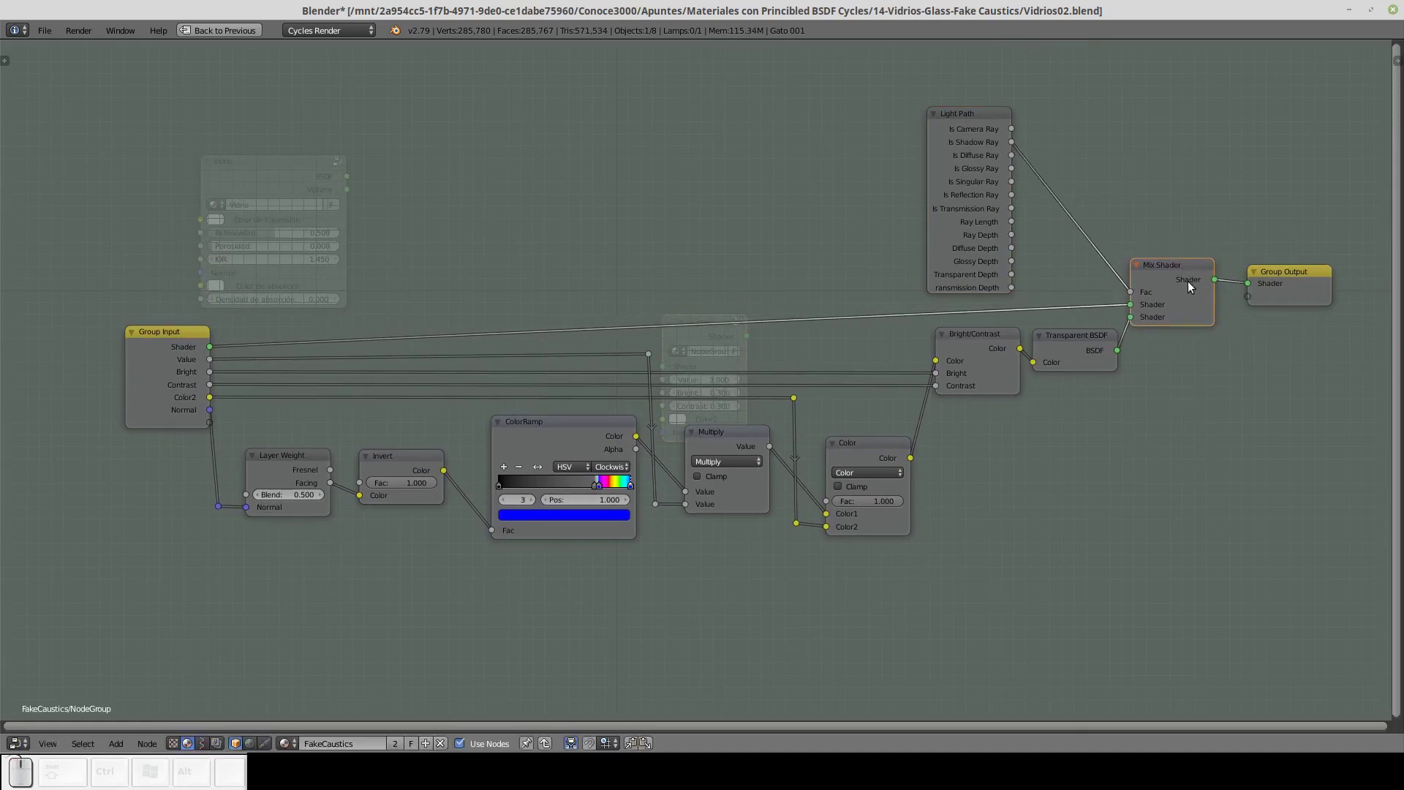
pyautogui.click(1280, 276)
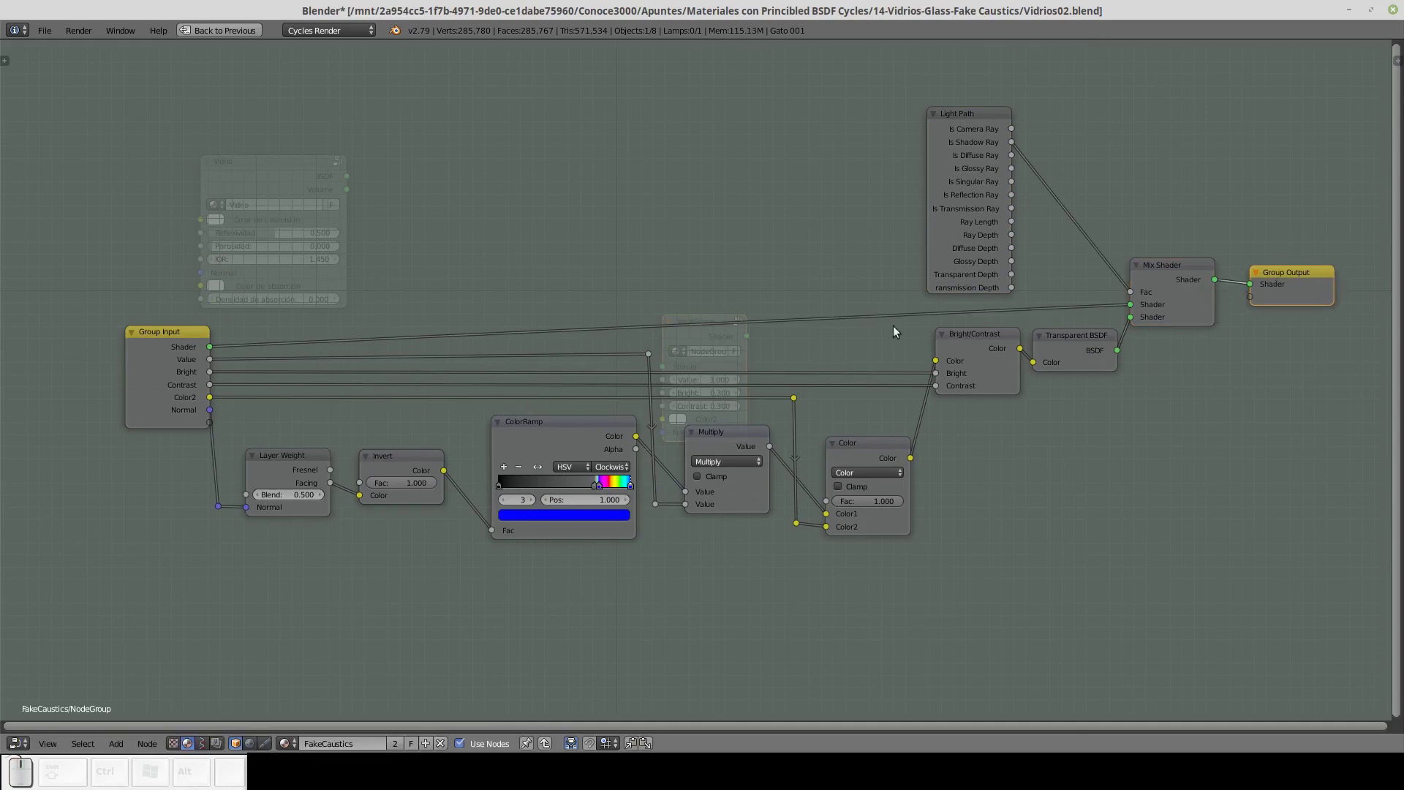
# Rename the group's Shader input to 'Sombreador vidrio' in the Interface panel.
pyautogui.press('n')
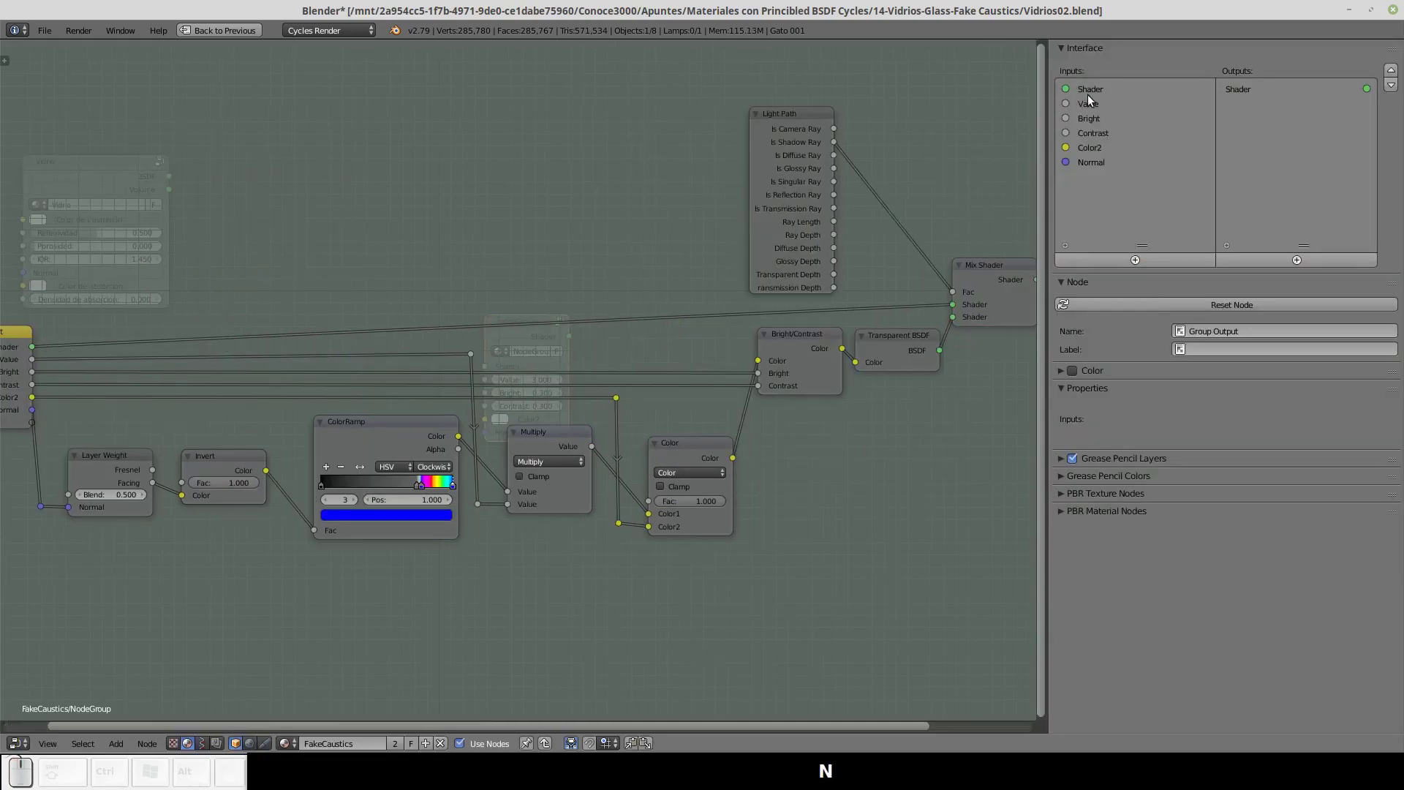
pyautogui.click(1093, 98)
pyautogui.click(1220, 286)
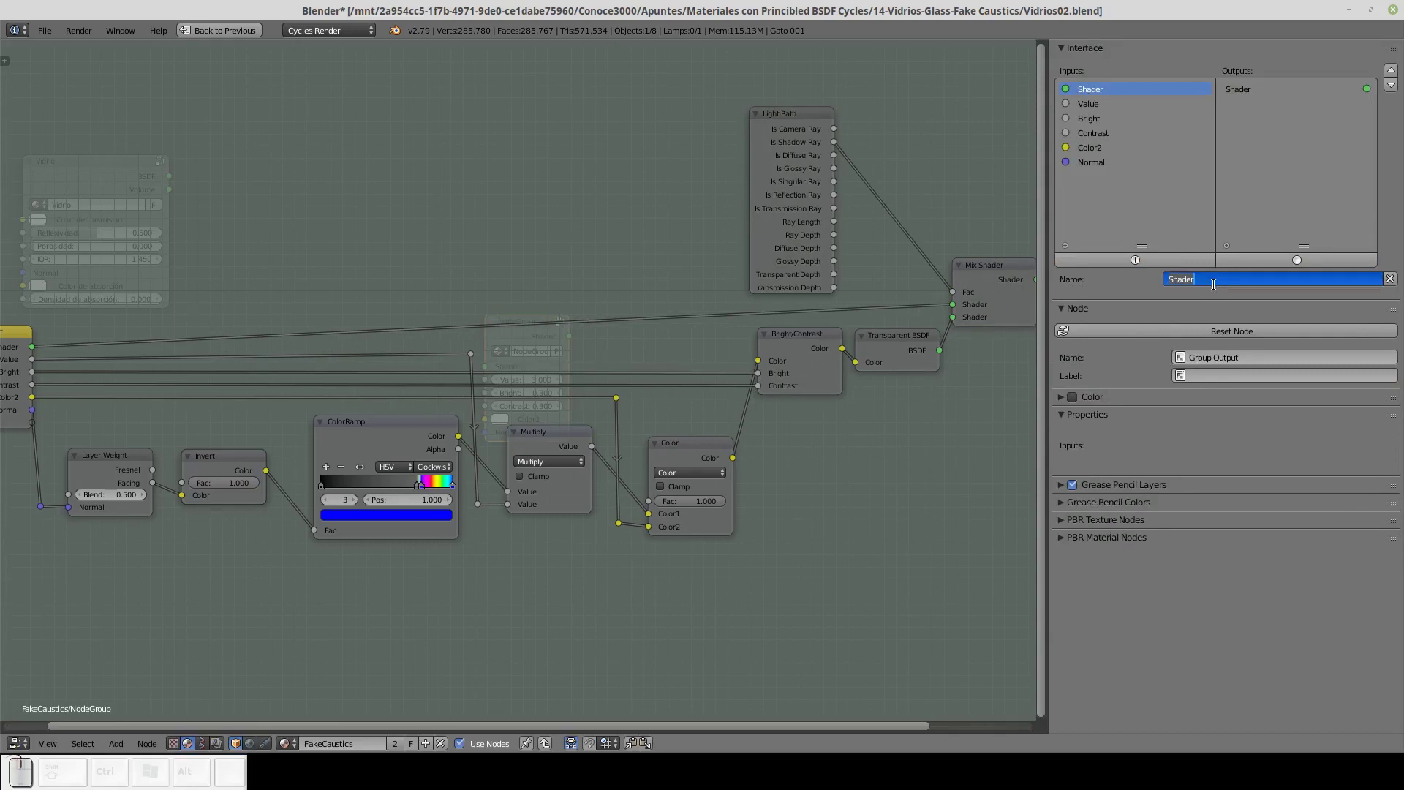
pyautogui.press('shift+s')
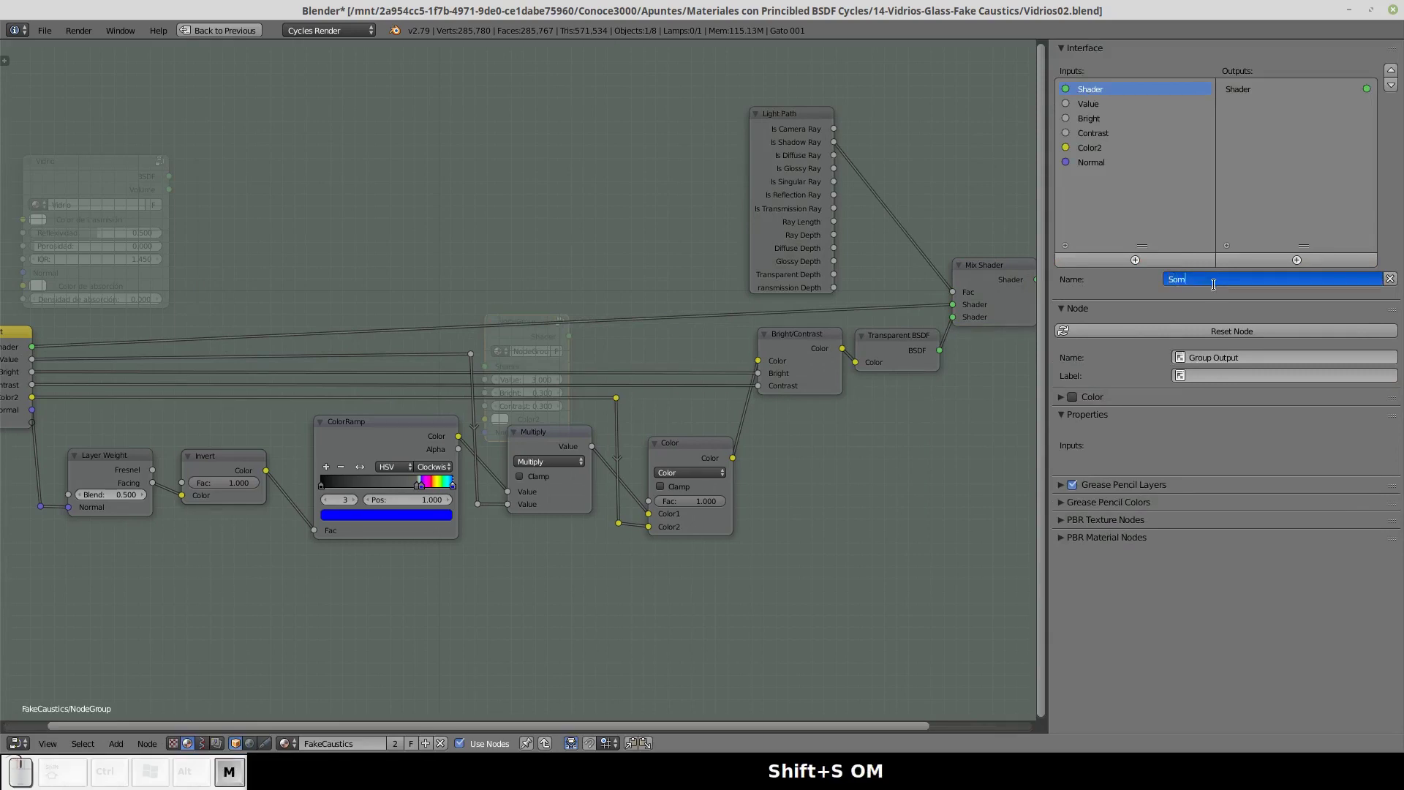
pyautogui.write('Shift+S OMBR')
pyautogui.write('Shift+S OMBREAD')
pyautogui.press('d')
pyautogui.write('or')
pyautogui.press('space')
pyautogui.write('vidrio')
pyautogui.press('Return')
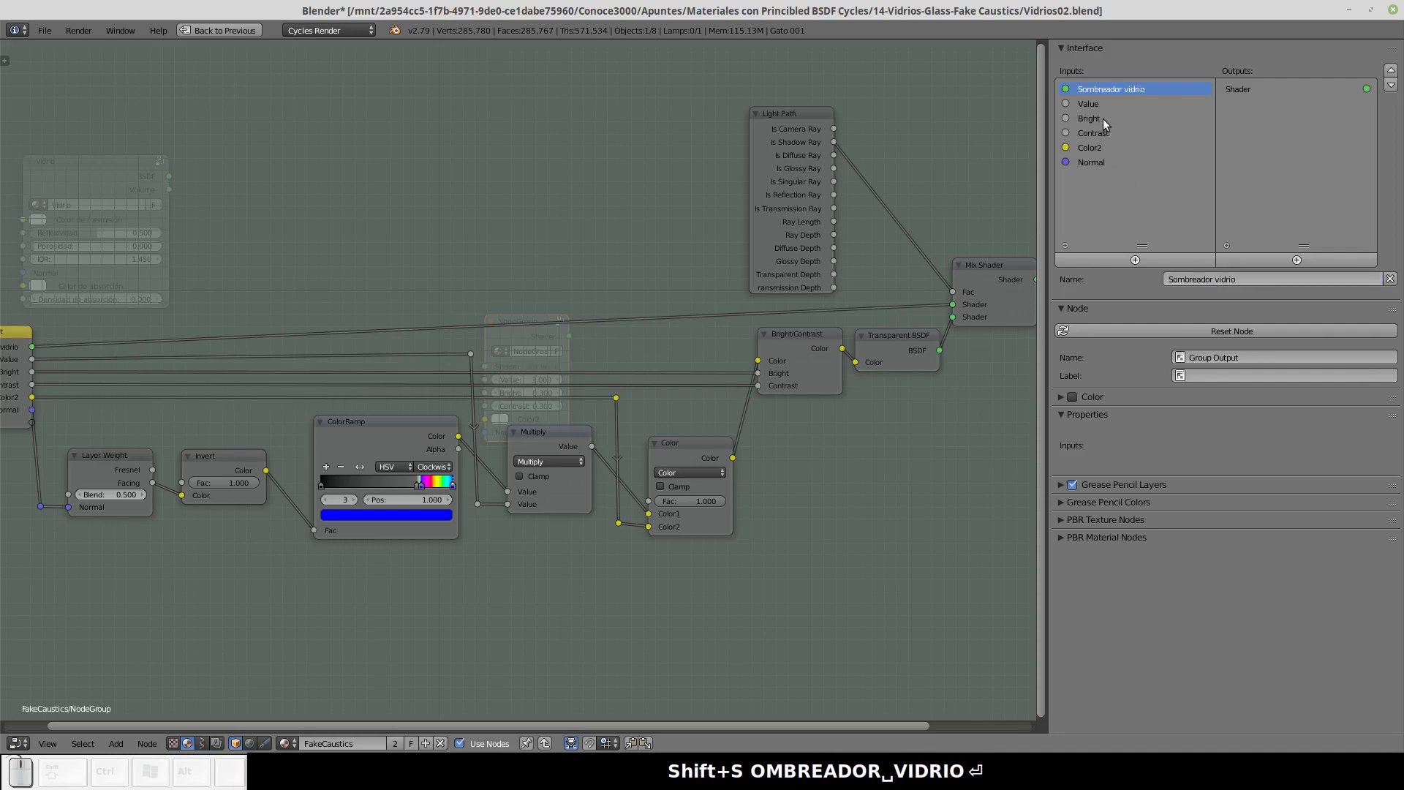
# Rename the Value input to 'Intensidad caustica'.
pyautogui.click(1096, 111)
pyautogui.click(1209, 280)
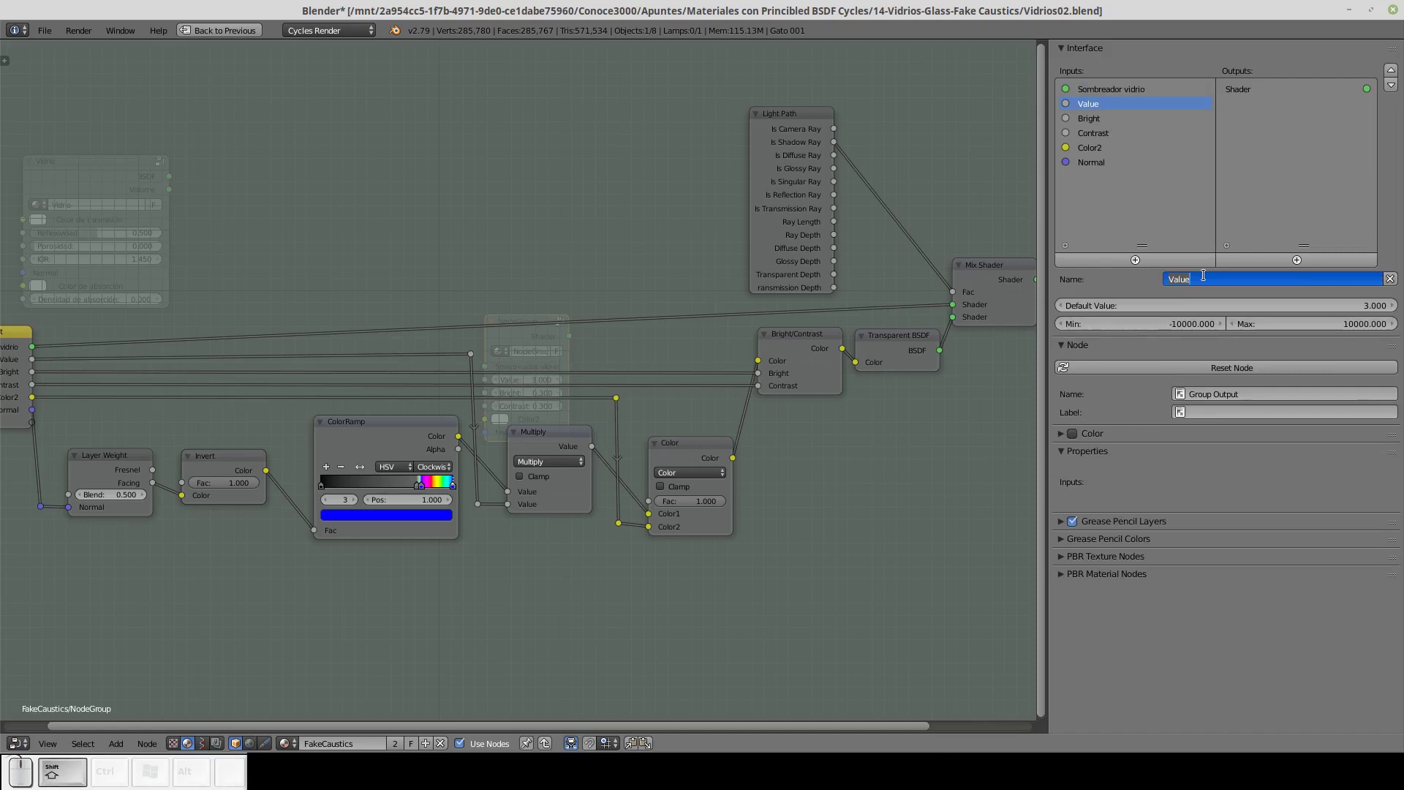
pyautogui.write('ntensidad ca')
pyautogui.write('us')
pyautogui.write('ic')
pyautogui.write('a')
pyautogui.press('Return')
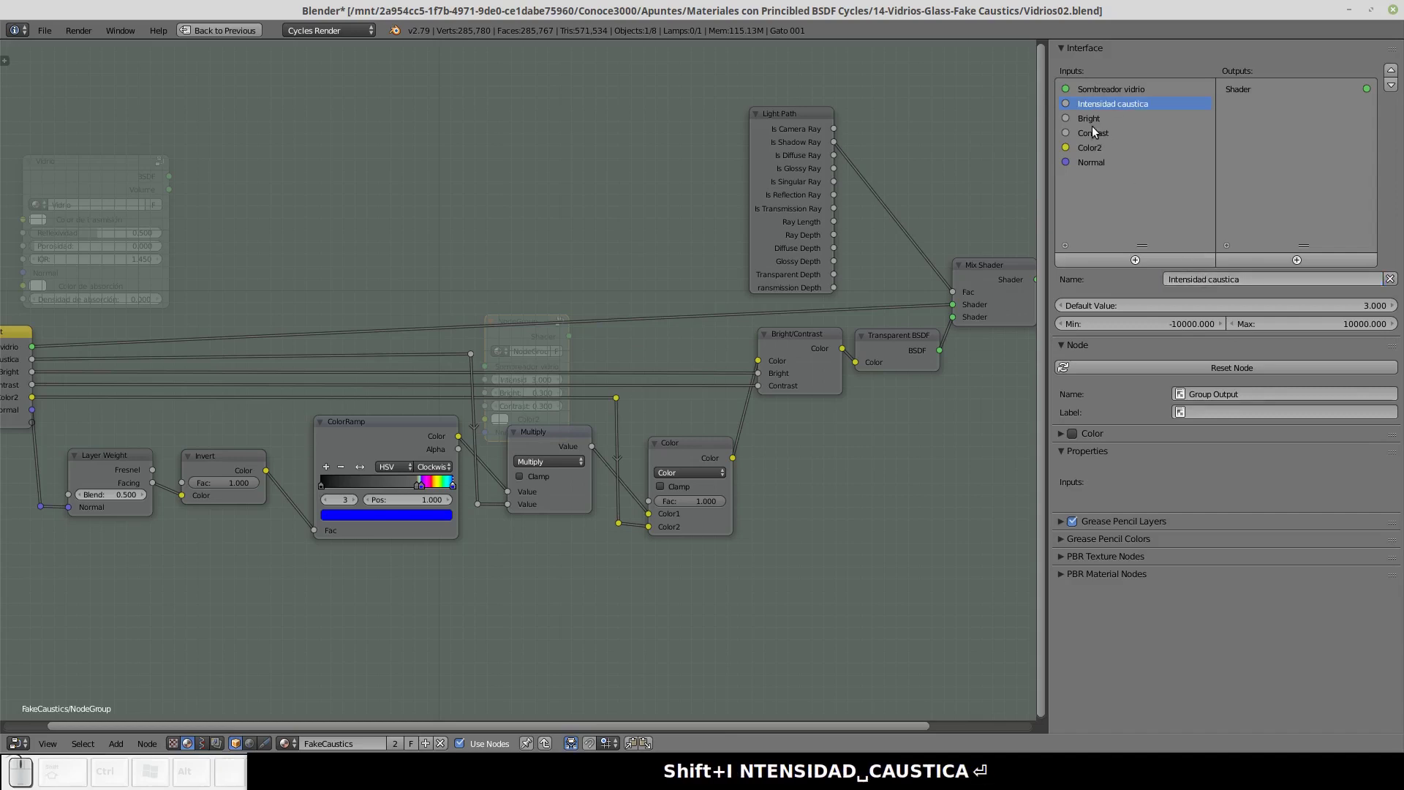
# Rename Bright and Contrast to 'Brillo causticas' and 'Contraste causticas'.
pyautogui.click(1100, 129)
pyautogui.click(1204, 283)
pyautogui.write('rillo')
pyautogui.press('a')
pyautogui.press('s')
pyautogui.press('BackSpace')
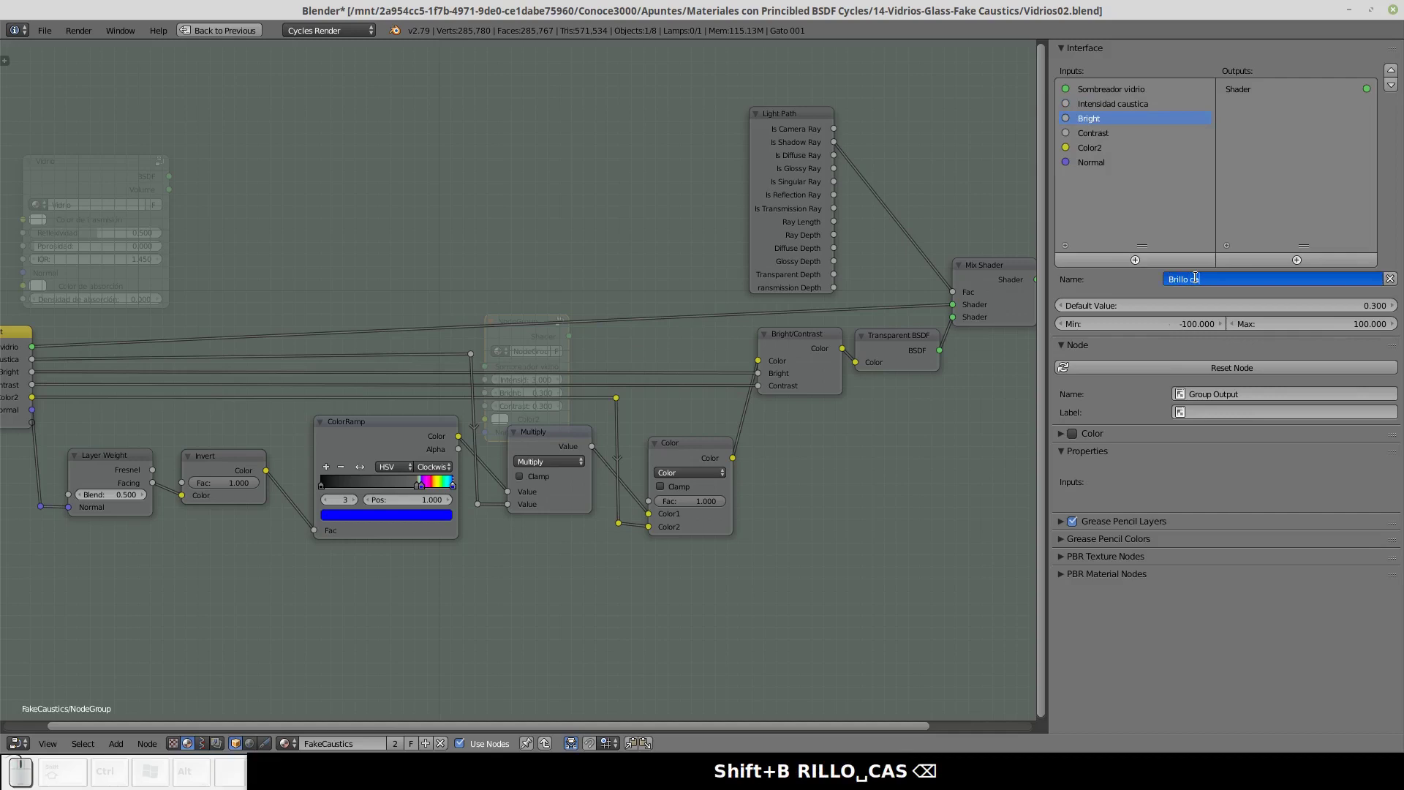
pyautogui.write('usticas')
pyautogui.press('Return')
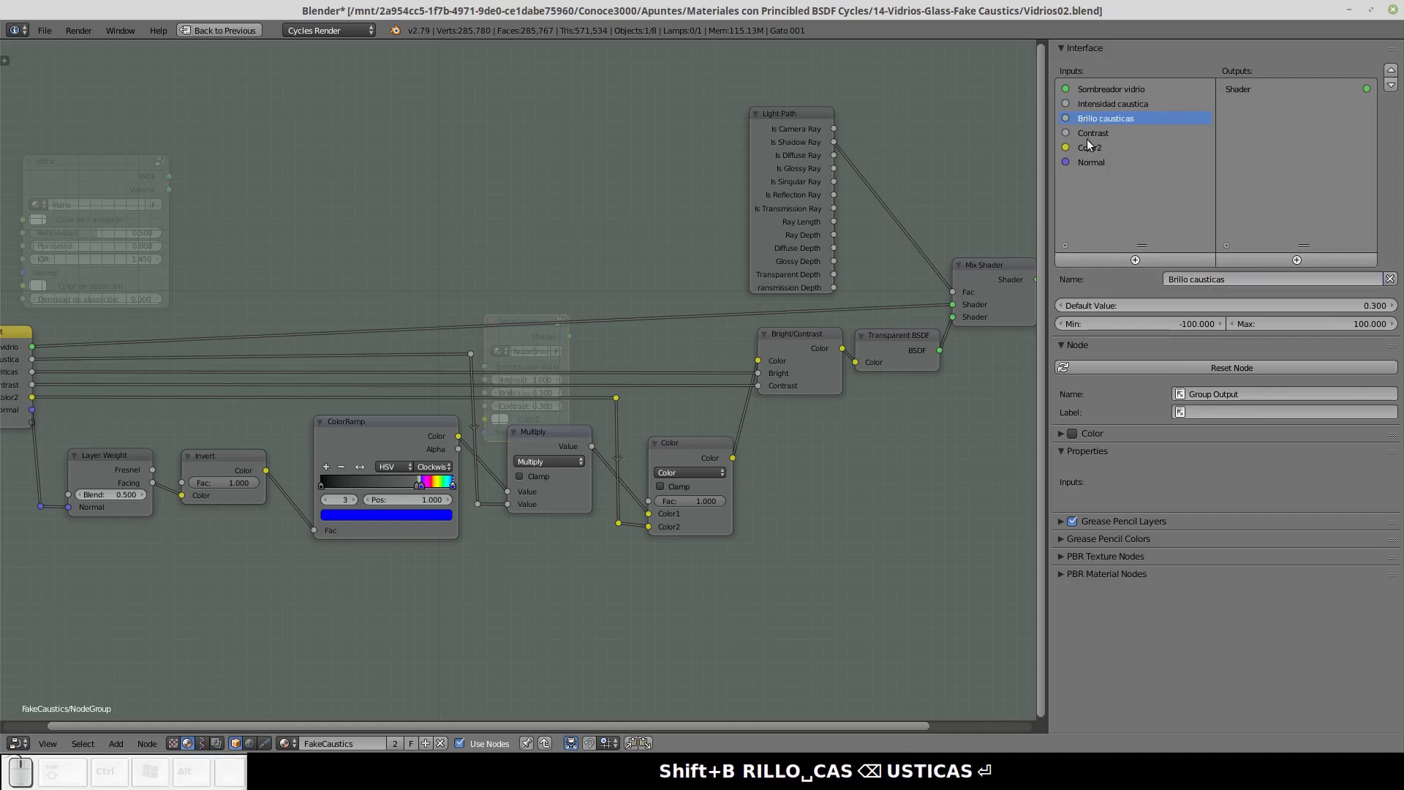
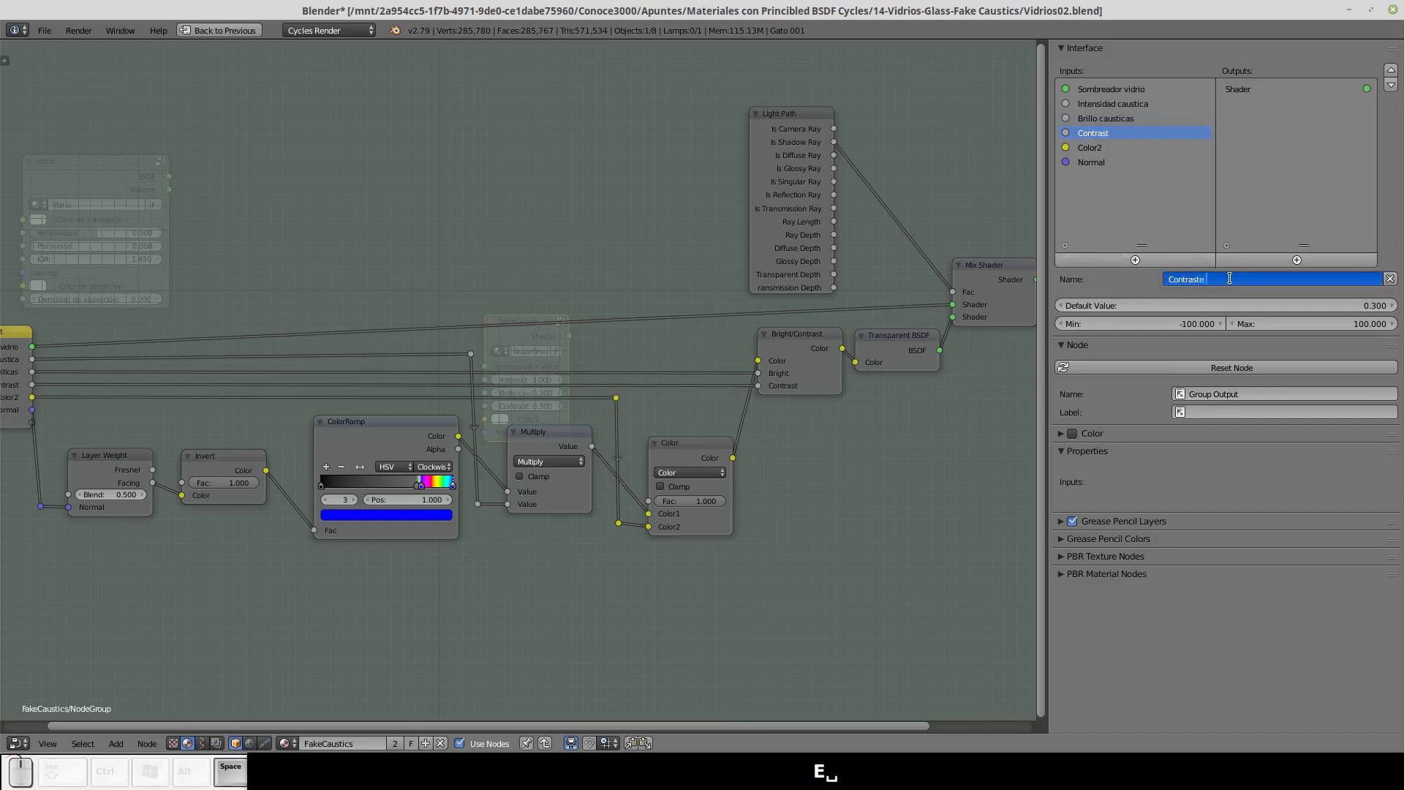
pyautogui.write('c')
pyautogui.write('au')
pyautogui.press('s')
pyautogui.write('icas')
pyautogui.press('Return')
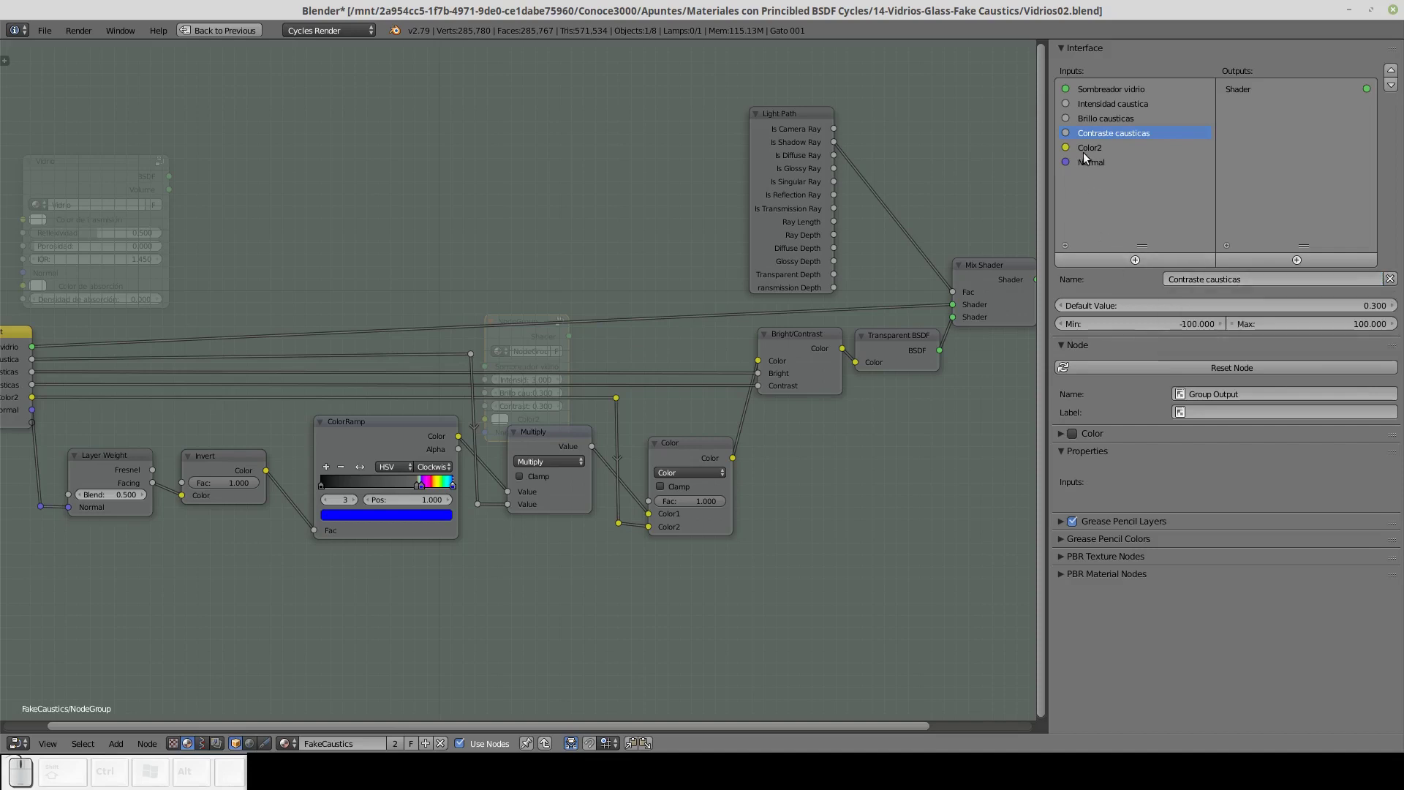
# Rename Color2 to 'Color causticas' and leave the node group back to material level.
pyautogui.click(1088, 156)
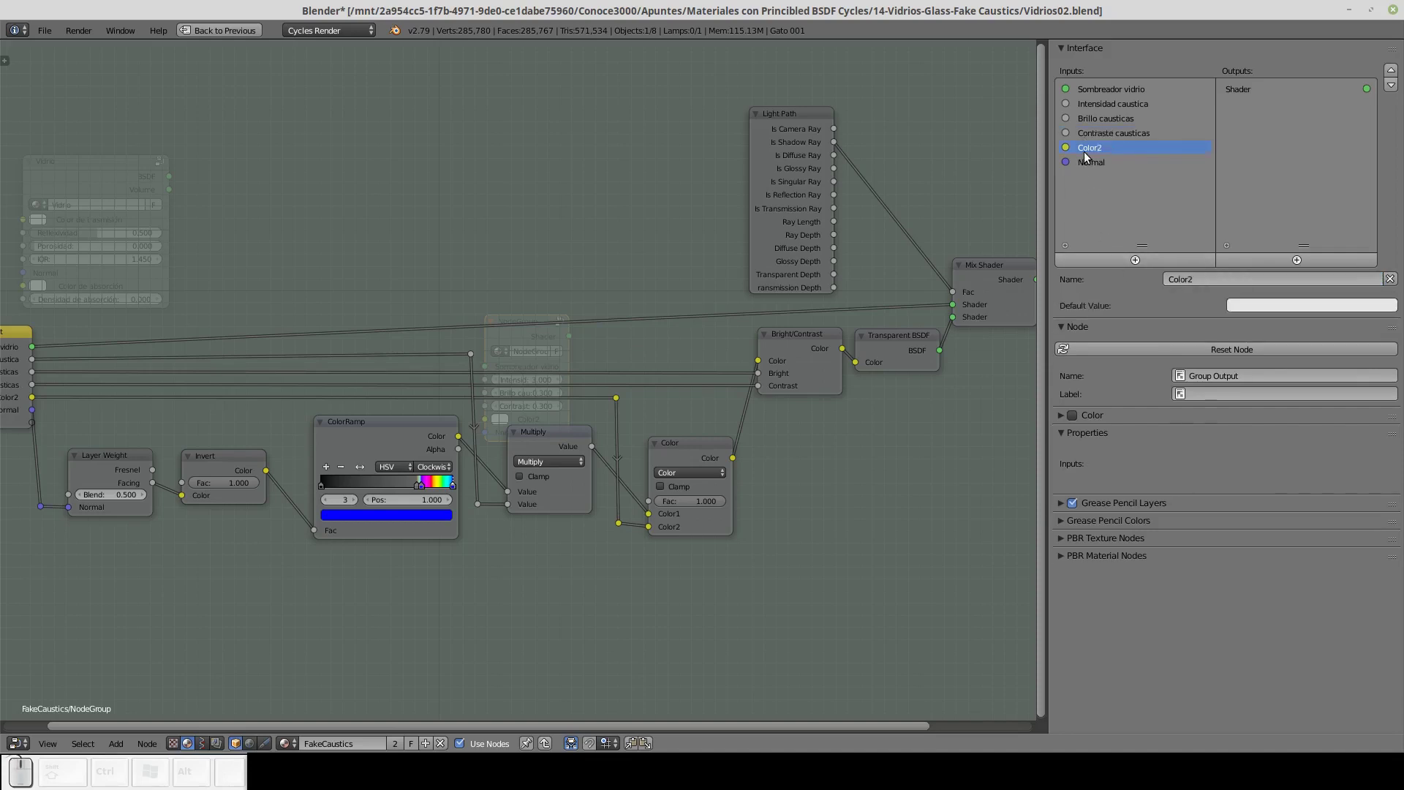
pyautogui.click(1219, 281)
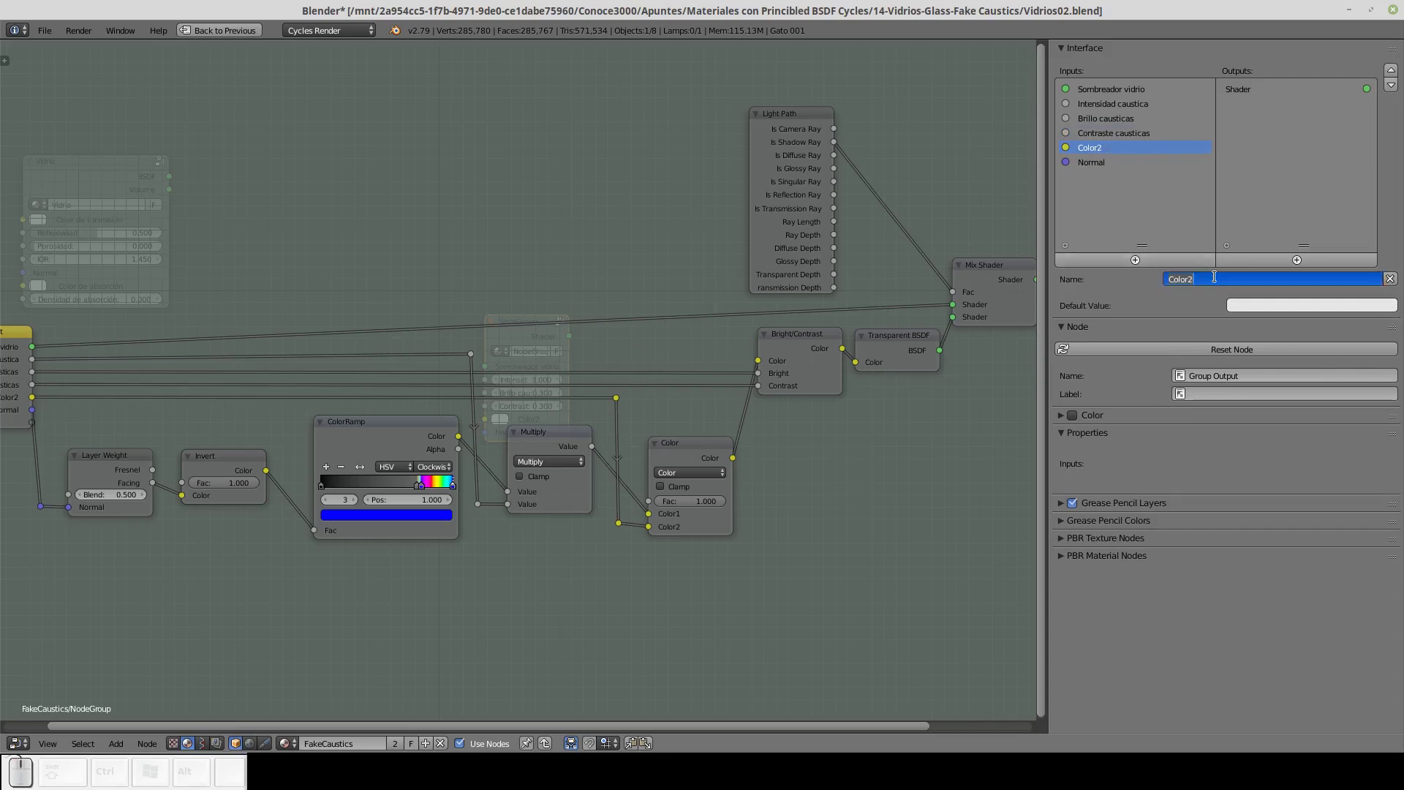
pyautogui.press('End')
pyautogui.press('BackSpace')
pyautogui.write('caustic')
pyautogui.write('s')
pyautogui.press('Return')
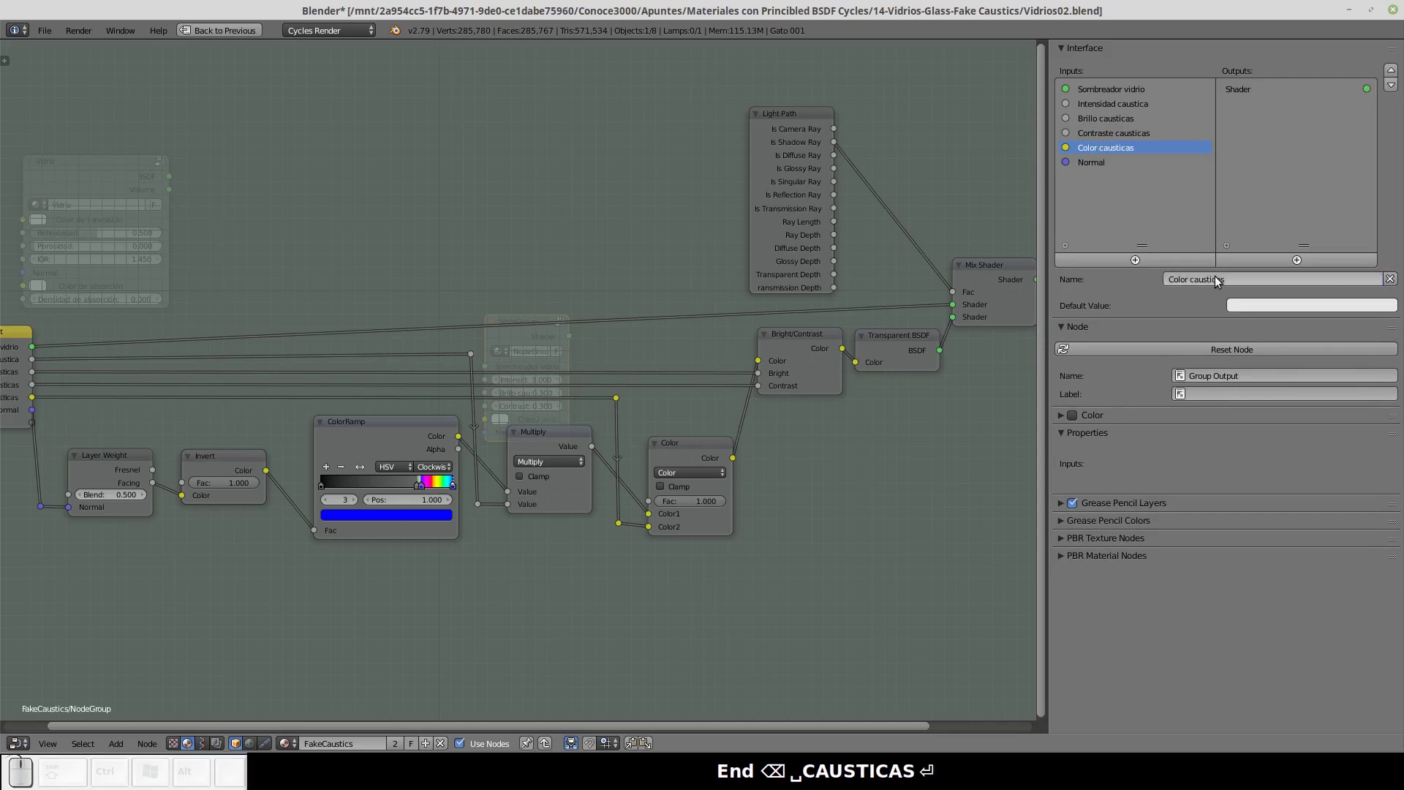
pyautogui.click(1101, 170)
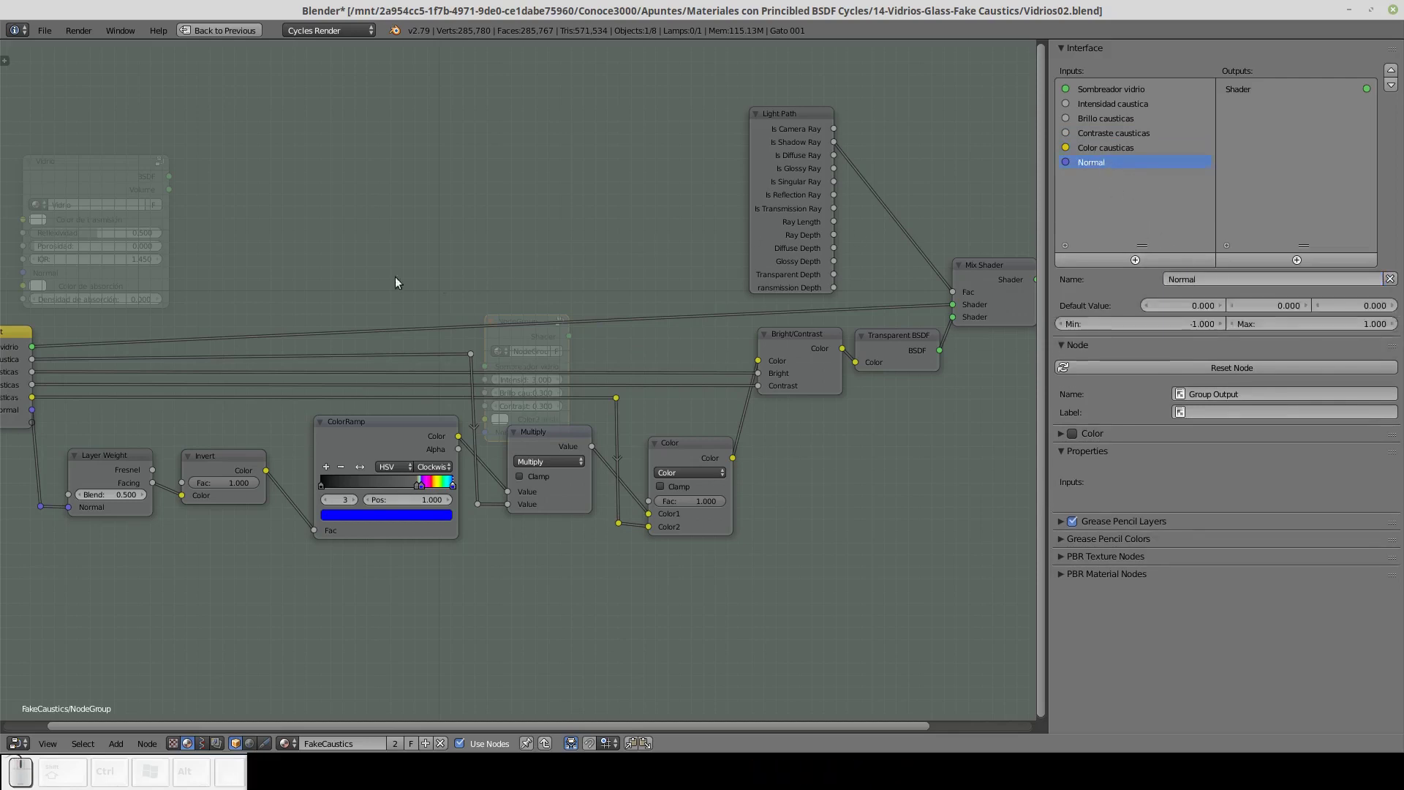
pyautogui.click(187, 356)
pyautogui.press('Tab')
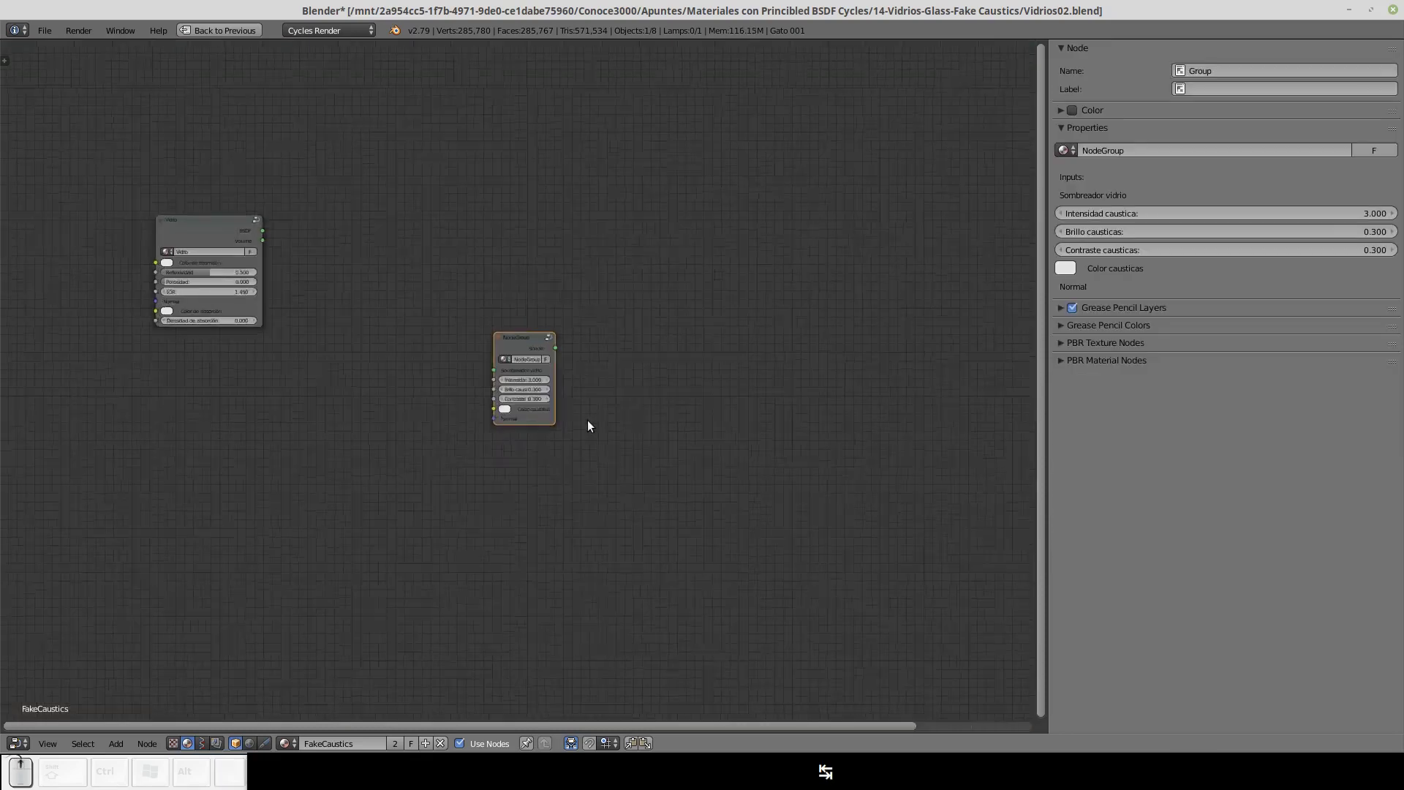
# Arrange the group node beside the glass shader and rename the node to 'Causticas falsas'.
pyautogui.moveTo(121, 174); pyautogui.dragTo(690, 350)
pyautogui.scroll(-3)
pyautogui.moveTo(901, 408); pyautogui.dragTo(563, 363)
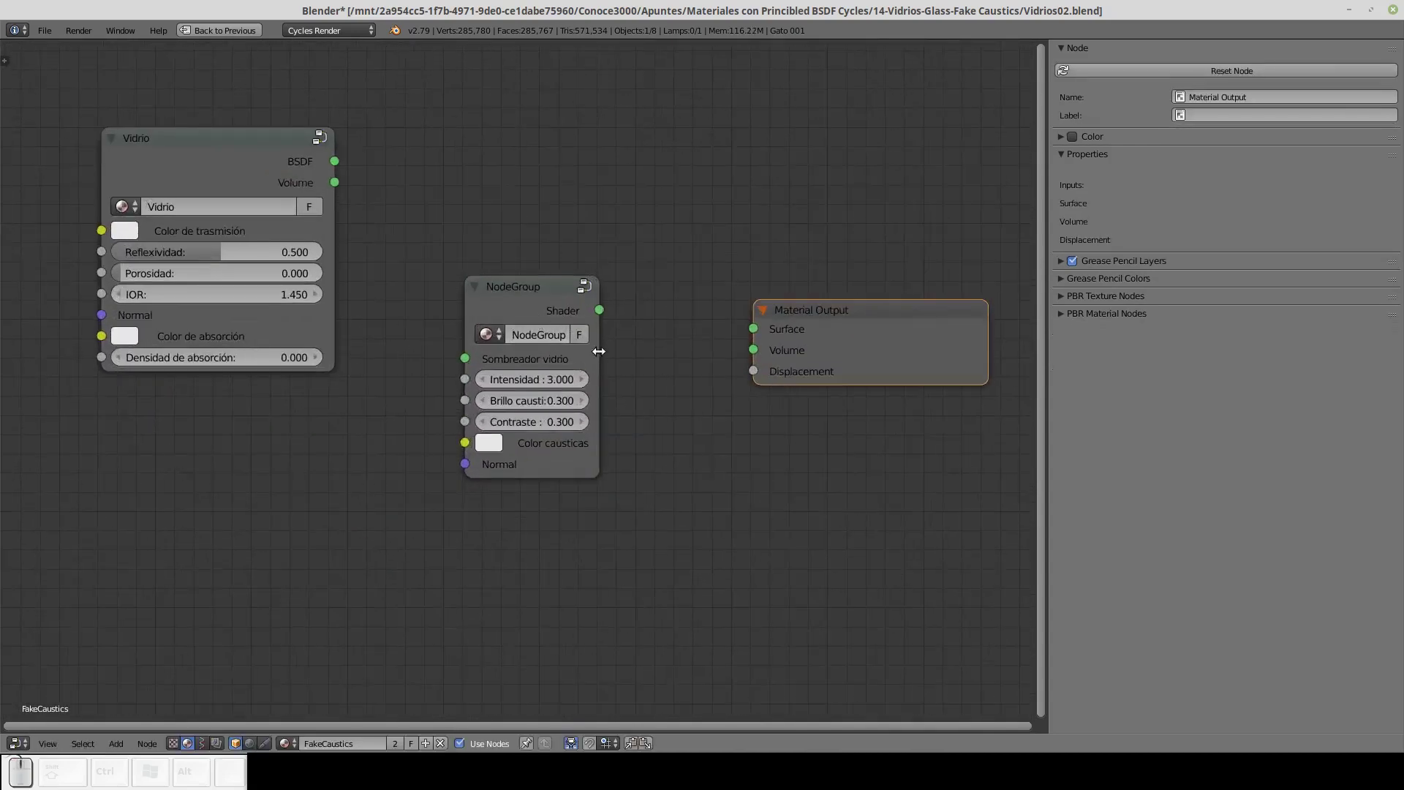
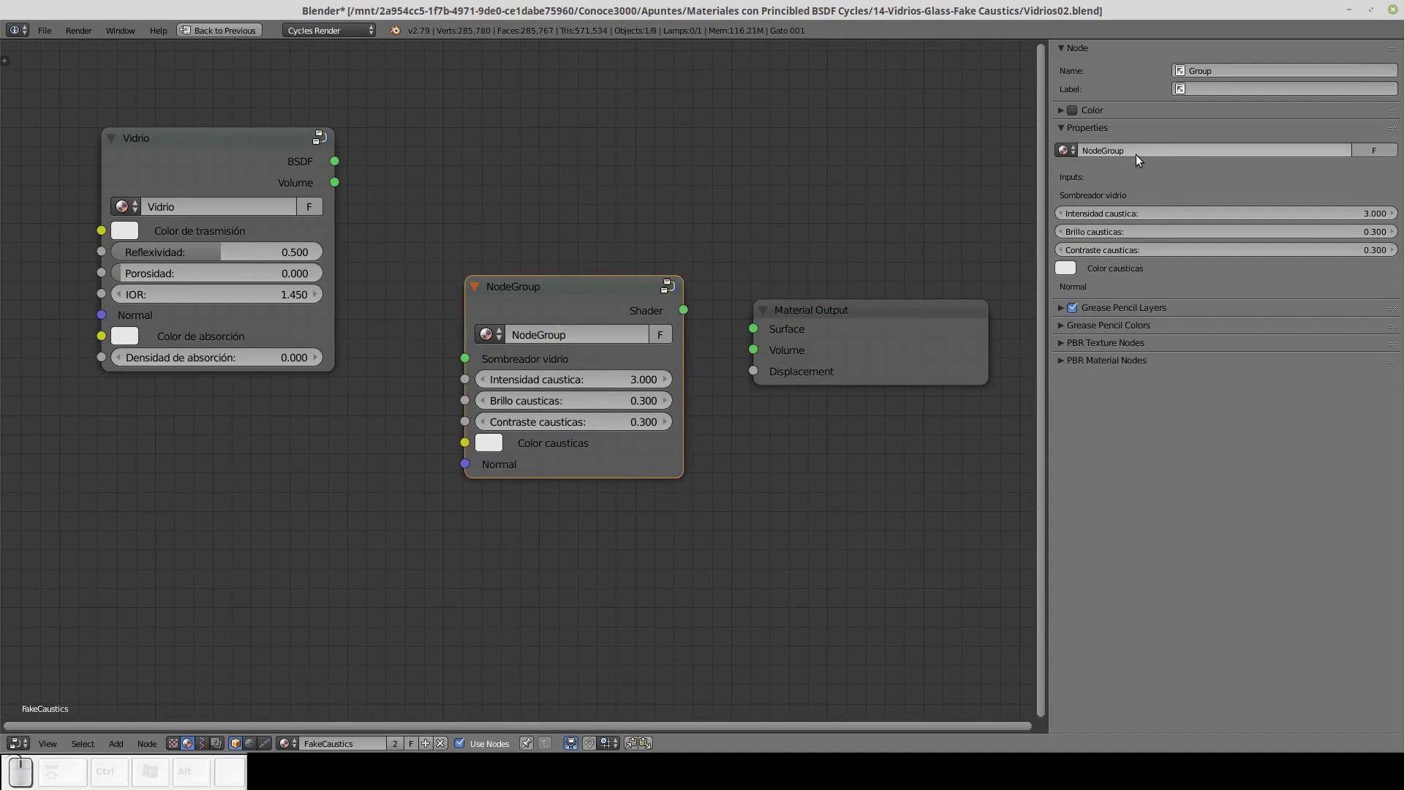
pyautogui.click(1144, 160)
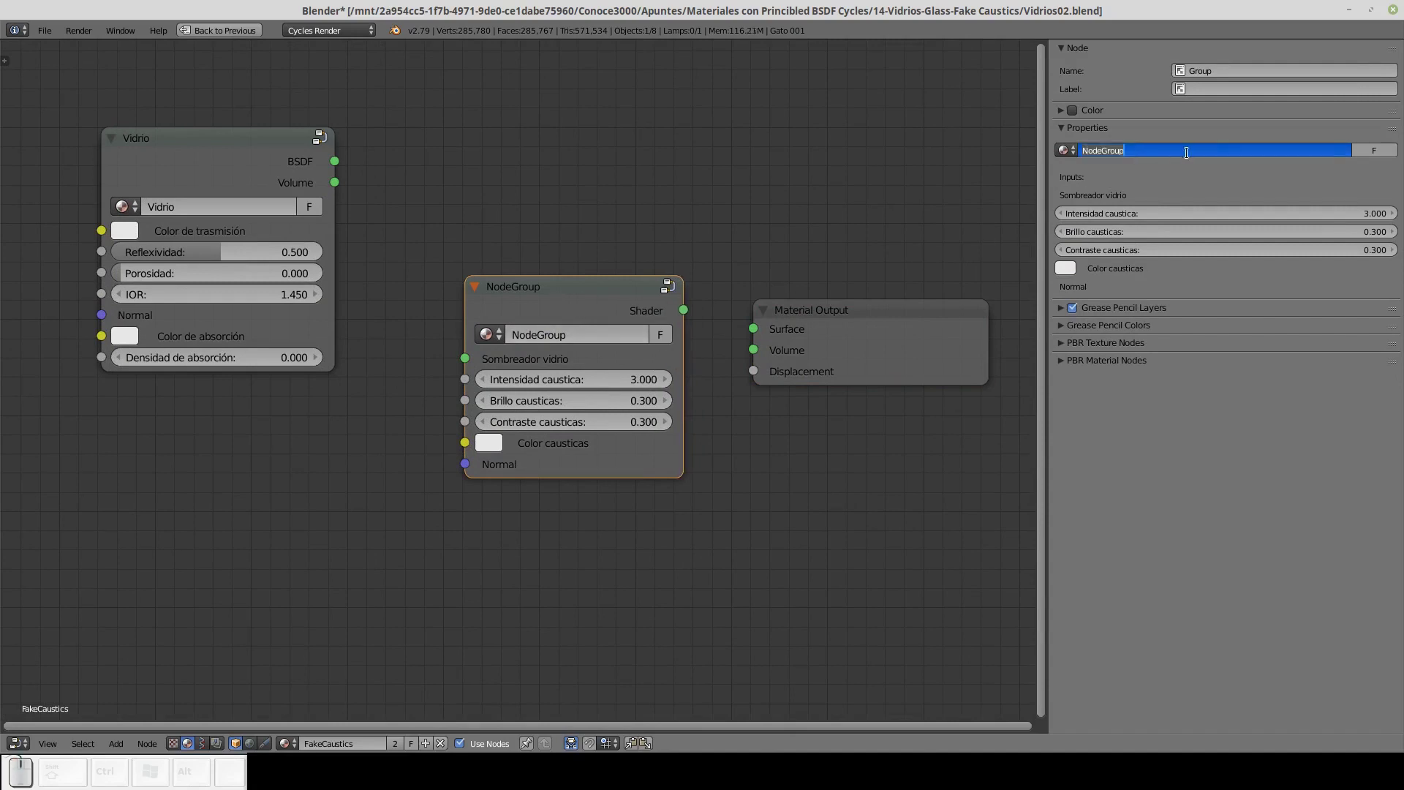
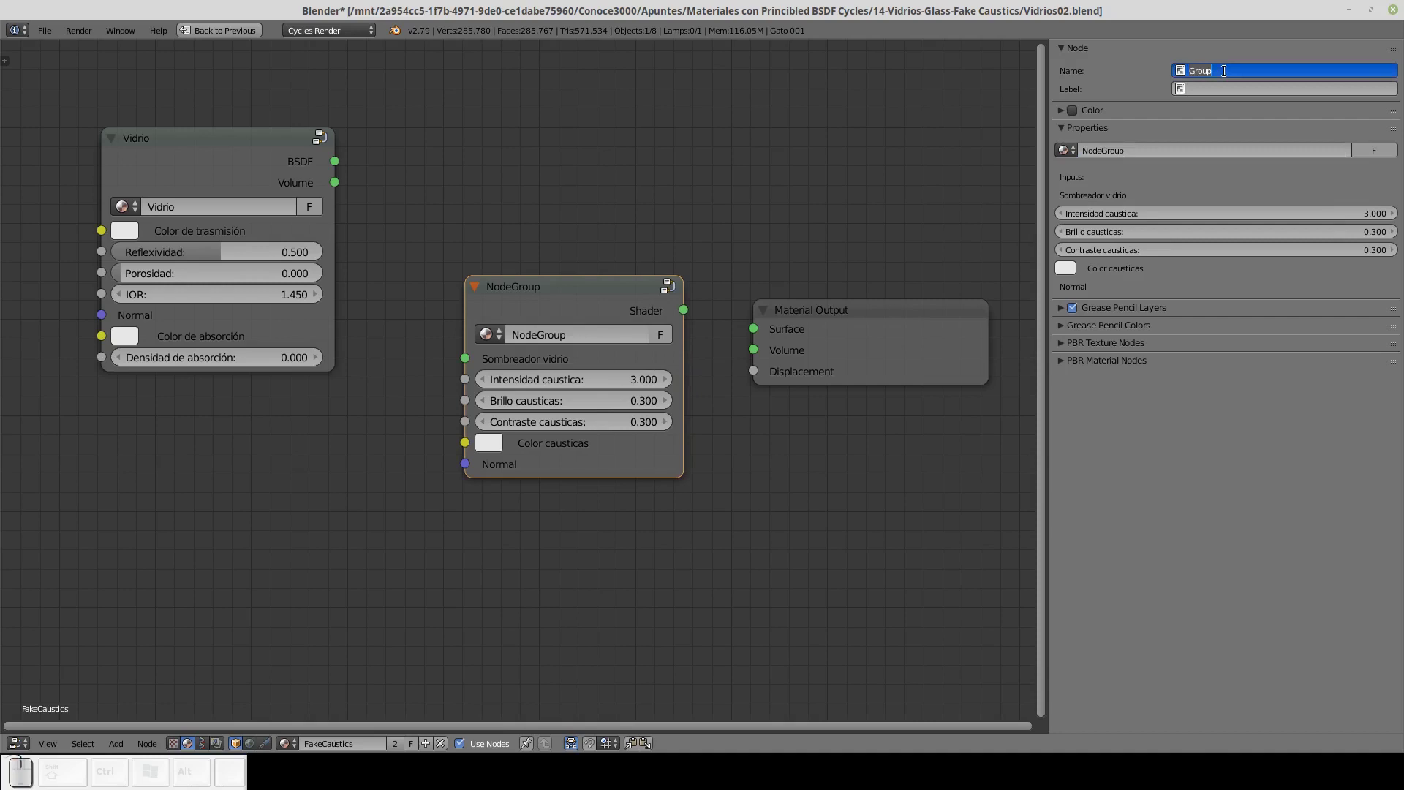
pyautogui.write('au')
pyautogui.write('s')
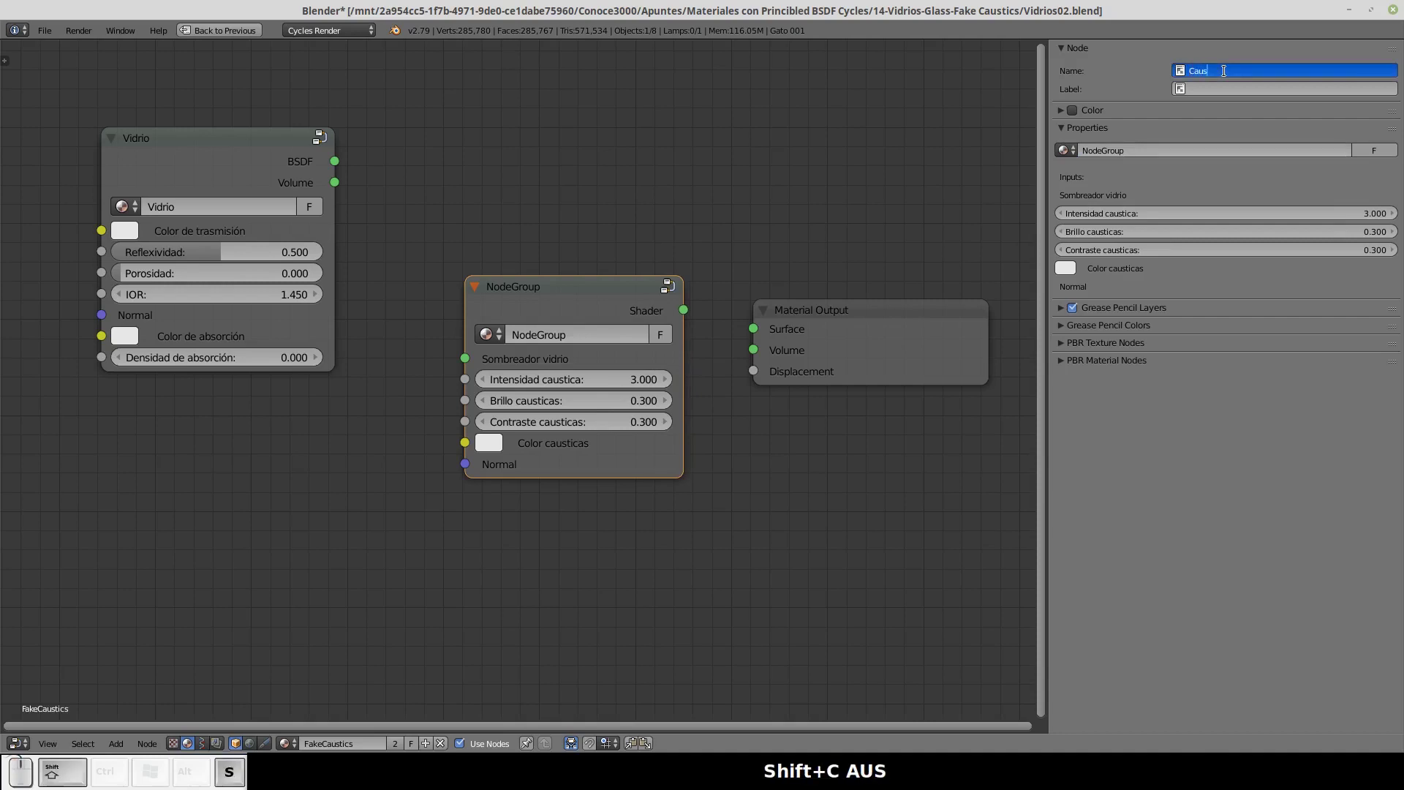
pyautogui.write('ticas')
pyautogui.press('space')
pyautogui.write('fal')
pyautogui.write('sas')
pyautogui.press('Return')
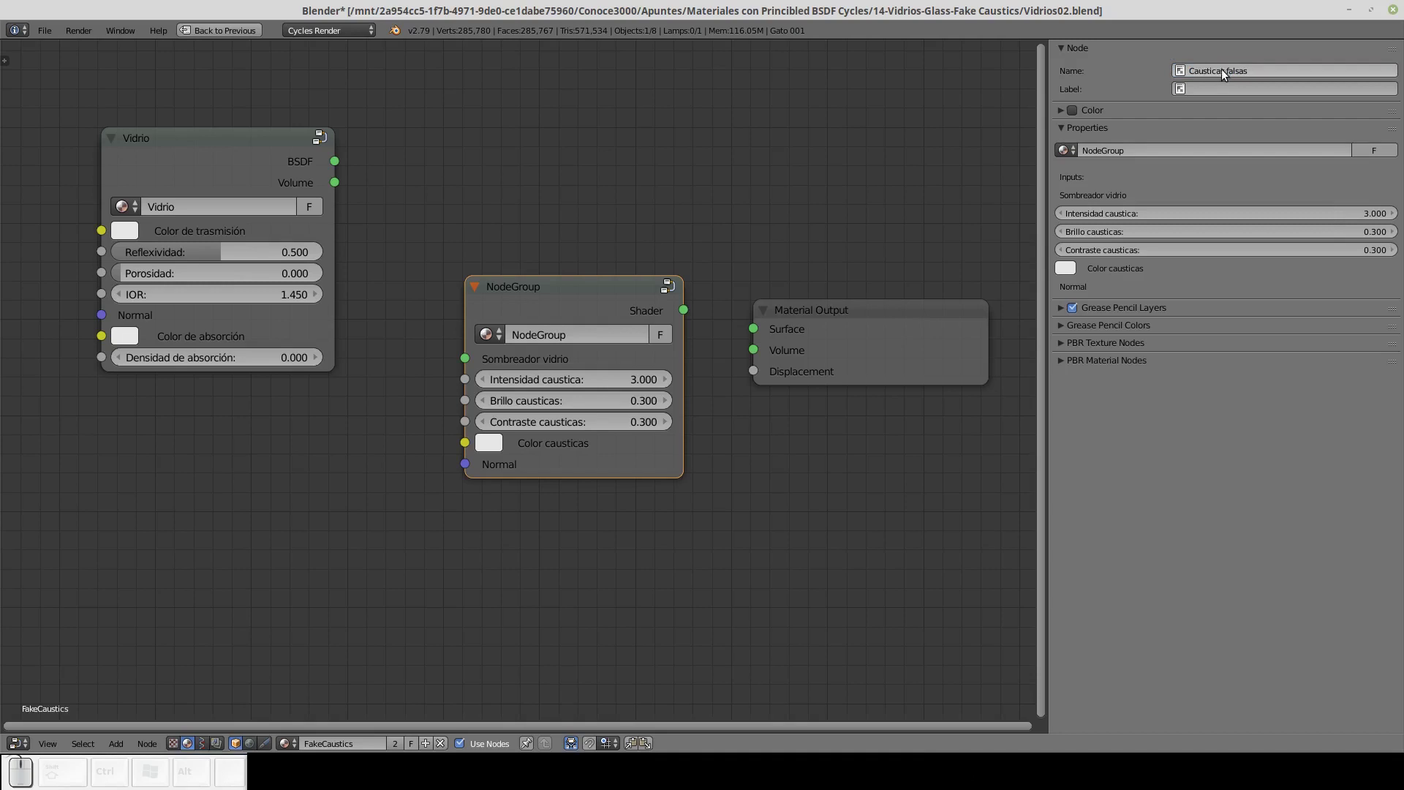
# Copy the name into the node Label and the node group data-block name as 'Causticas falsas'.
pyautogui.click(1258, 75)
pyautogui.press('c')
pyautogui.click(1223, 90)
pyautogui.press('ctrl+v')
pyautogui.click(1144, 153)
pyautogui.press('ctrl+v')
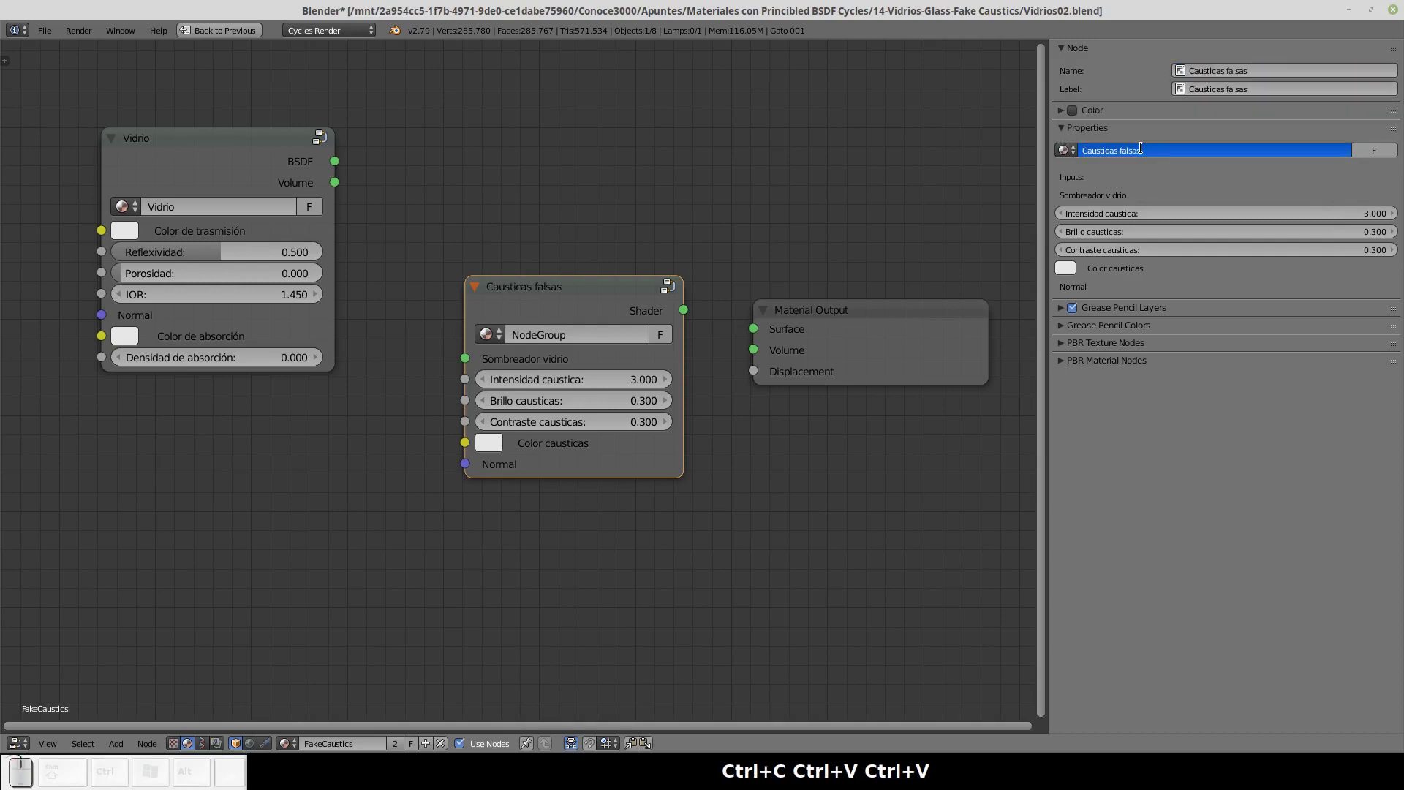
pyautogui.press('Return')
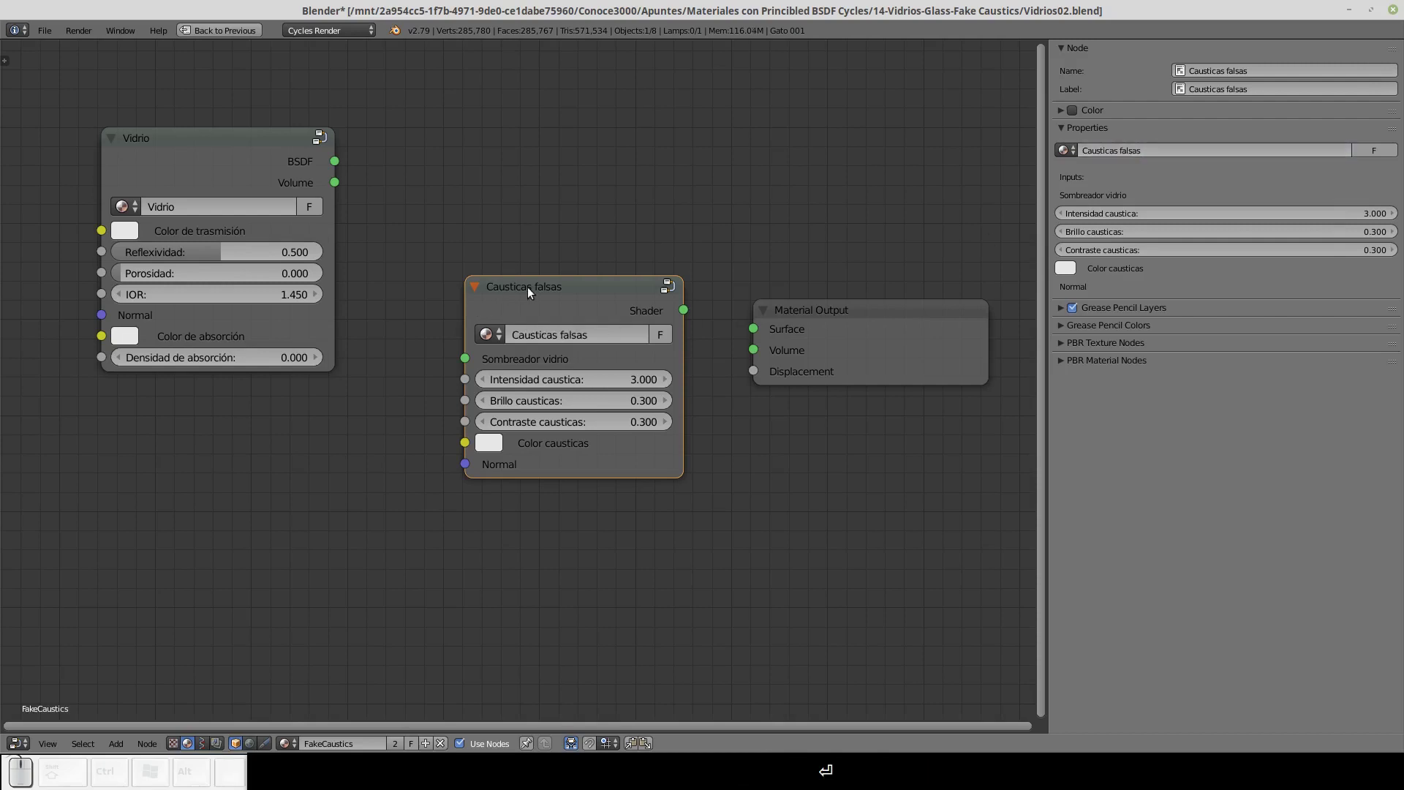
# Wire Vidrio's BSDF into Sombreador vidrio, the group Shader to Surface and Vidrio's Volume to Volume.
pyautogui.moveTo(544, 290); pyautogui.dragTo(528, 137)
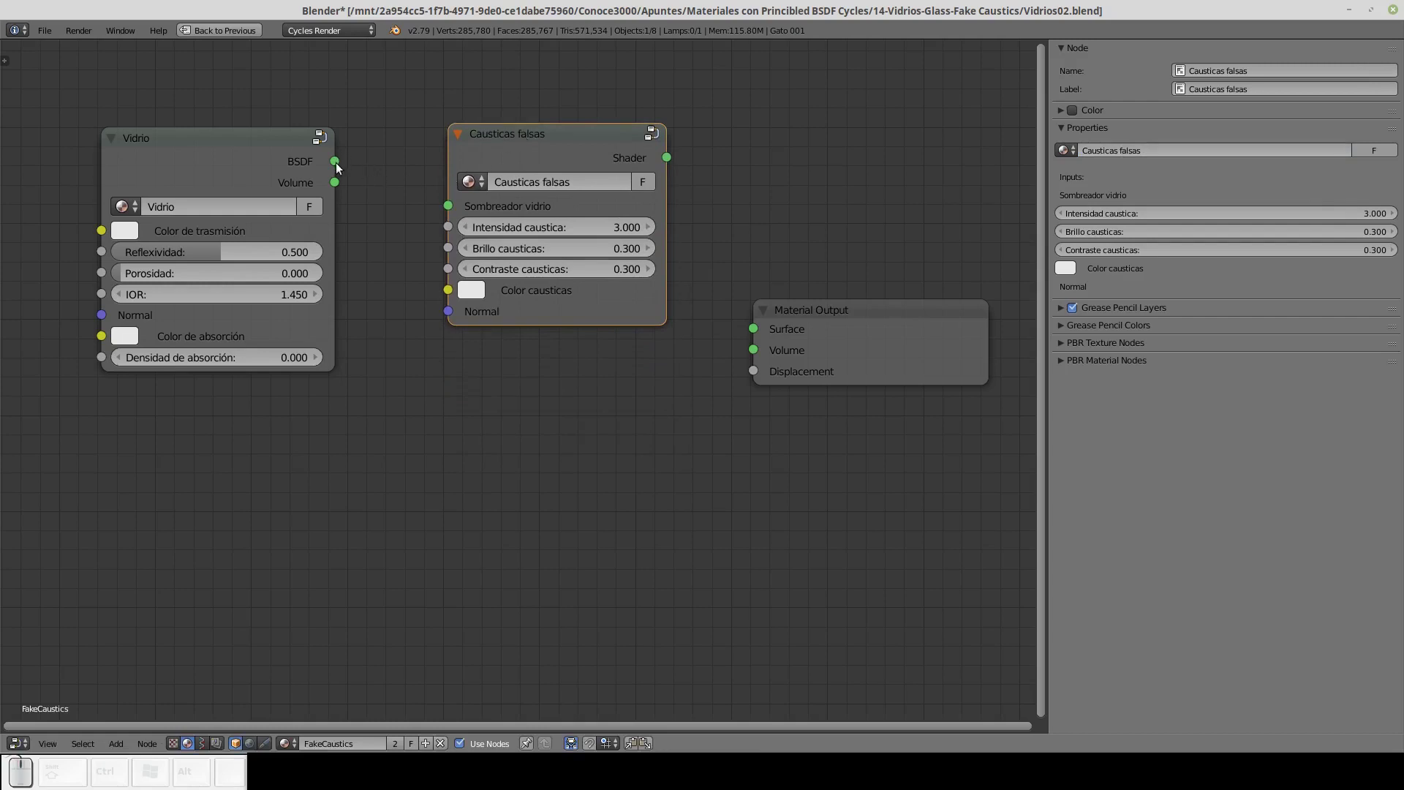
pyautogui.moveTo(341, 167); pyautogui.dragTo(674, 218)
pyautogui.moveTo(672, 160); pyautogui.dragTo(711, 327)
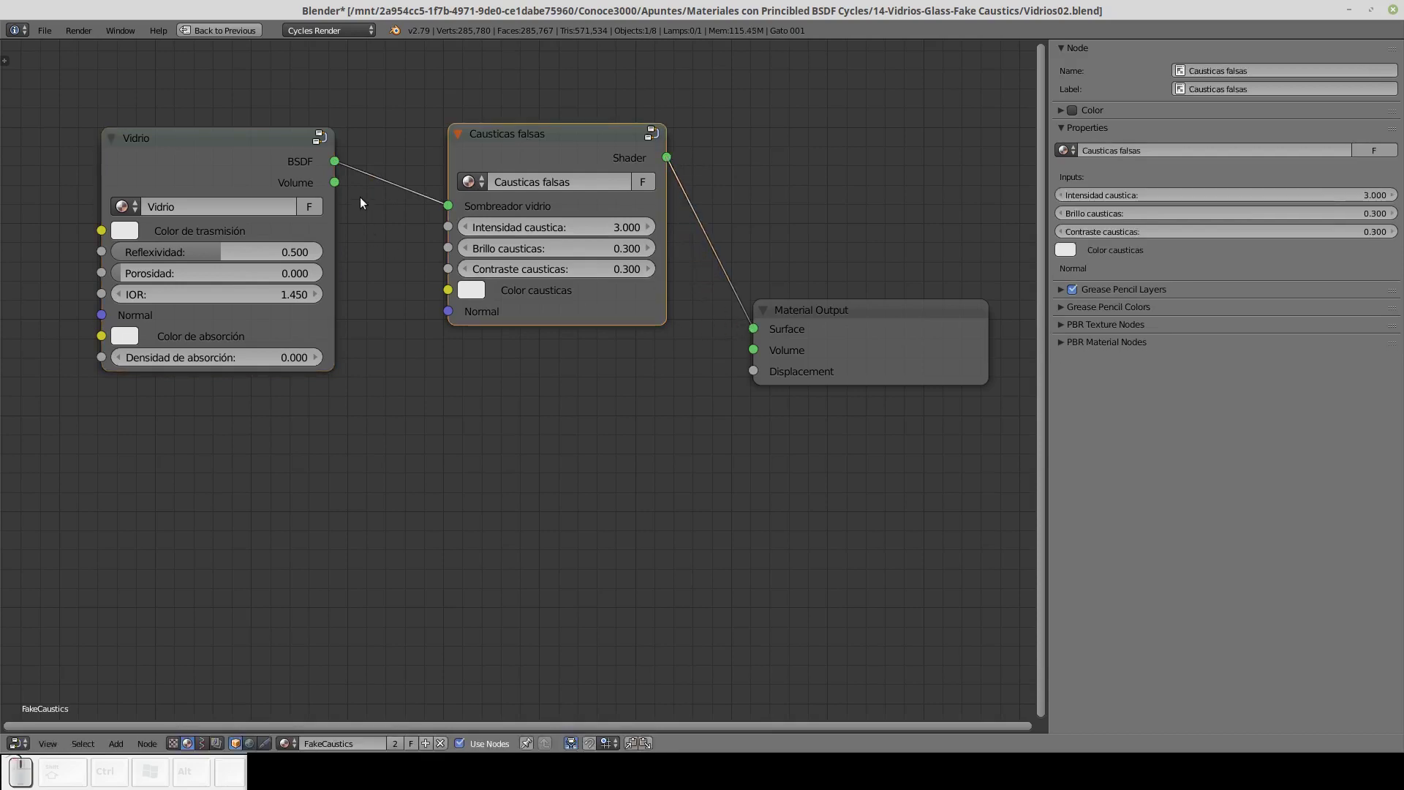
pyautogui.moveTo(341, 186); pyautogui.dragTo(771, 359)
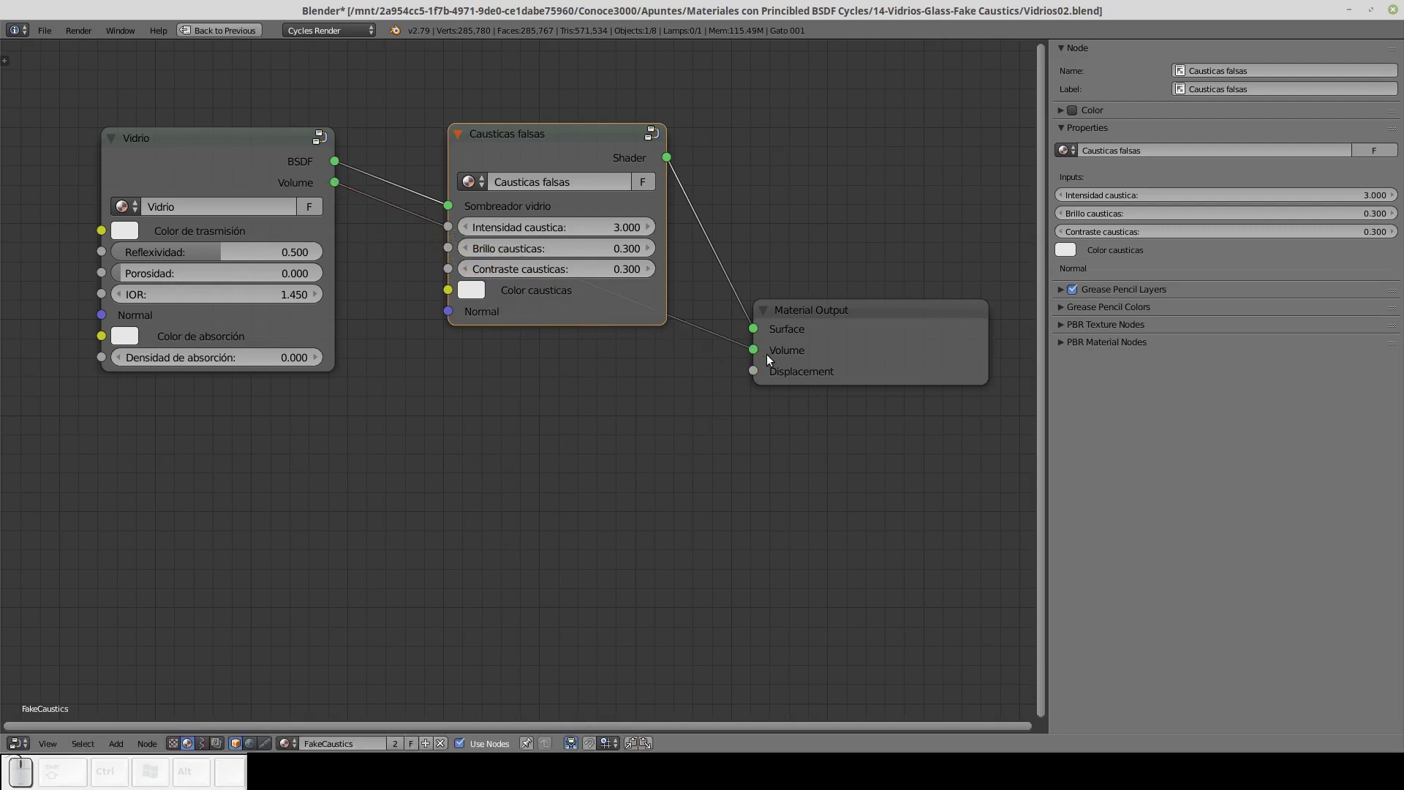
# Return to the full layout with rendered shading and tidy the Vidrio and Causticas falsas node positions.
pyautogui.press('ctrl+Down')
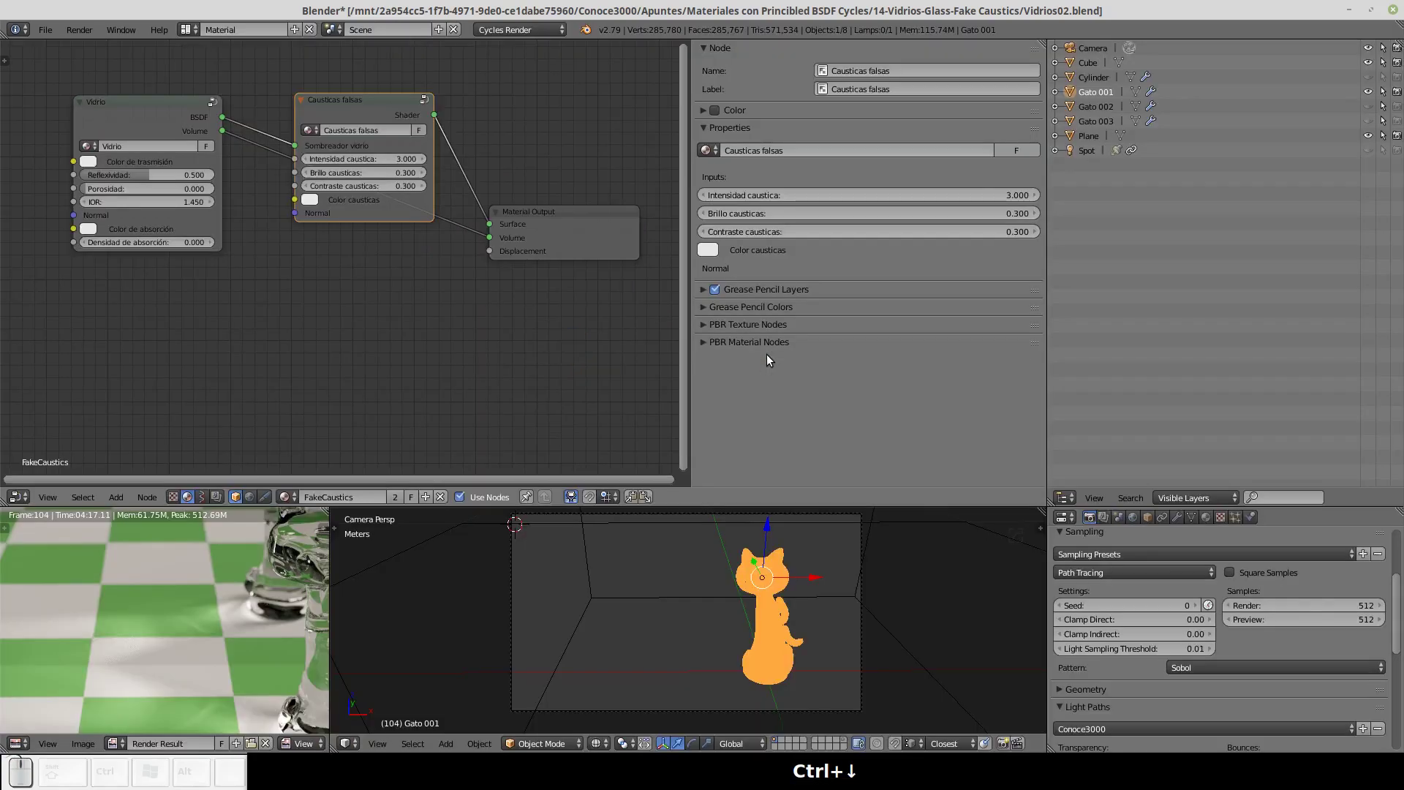
pyautogui.press('shift+z')
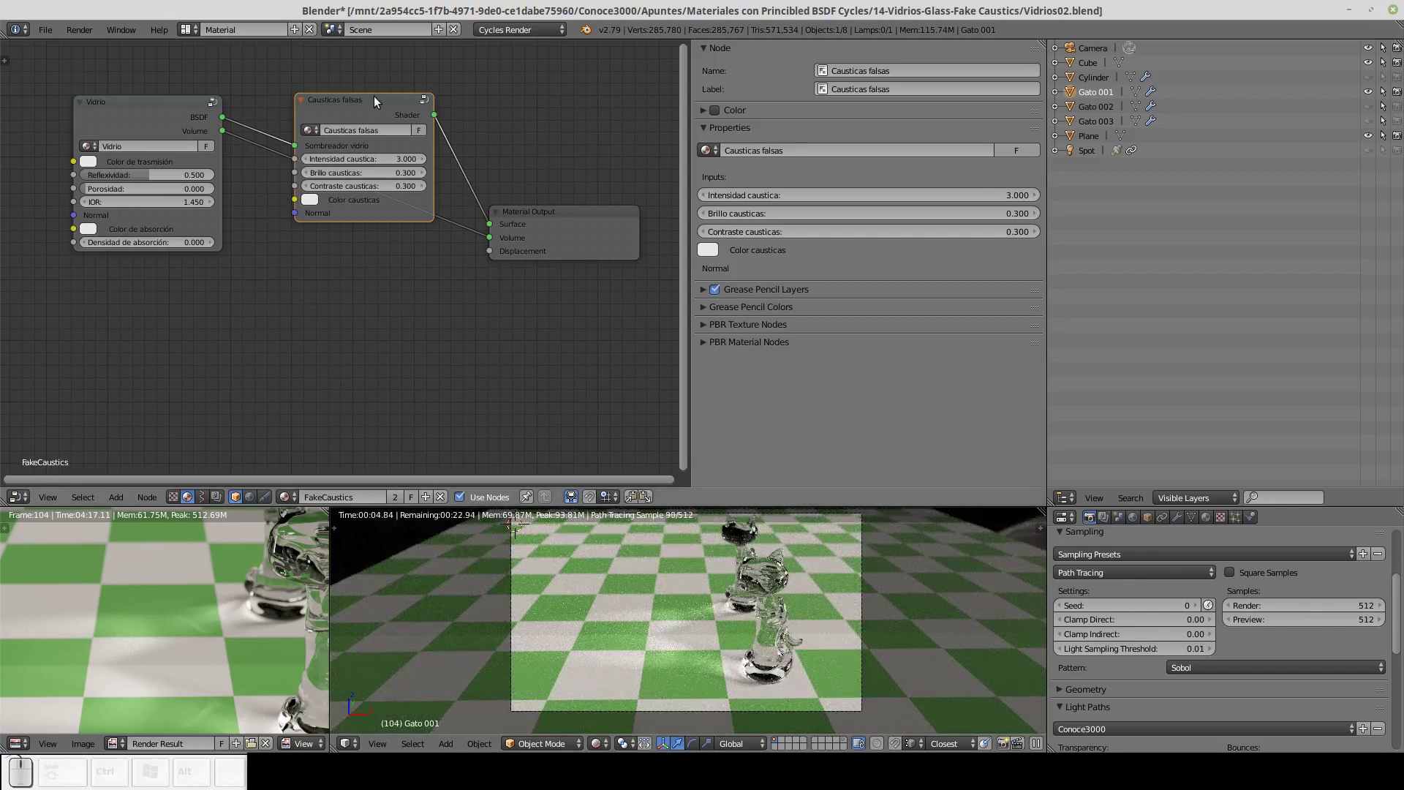
pyautogui.moveTo(376, 106); pyautogui.dragTo(383, 82)
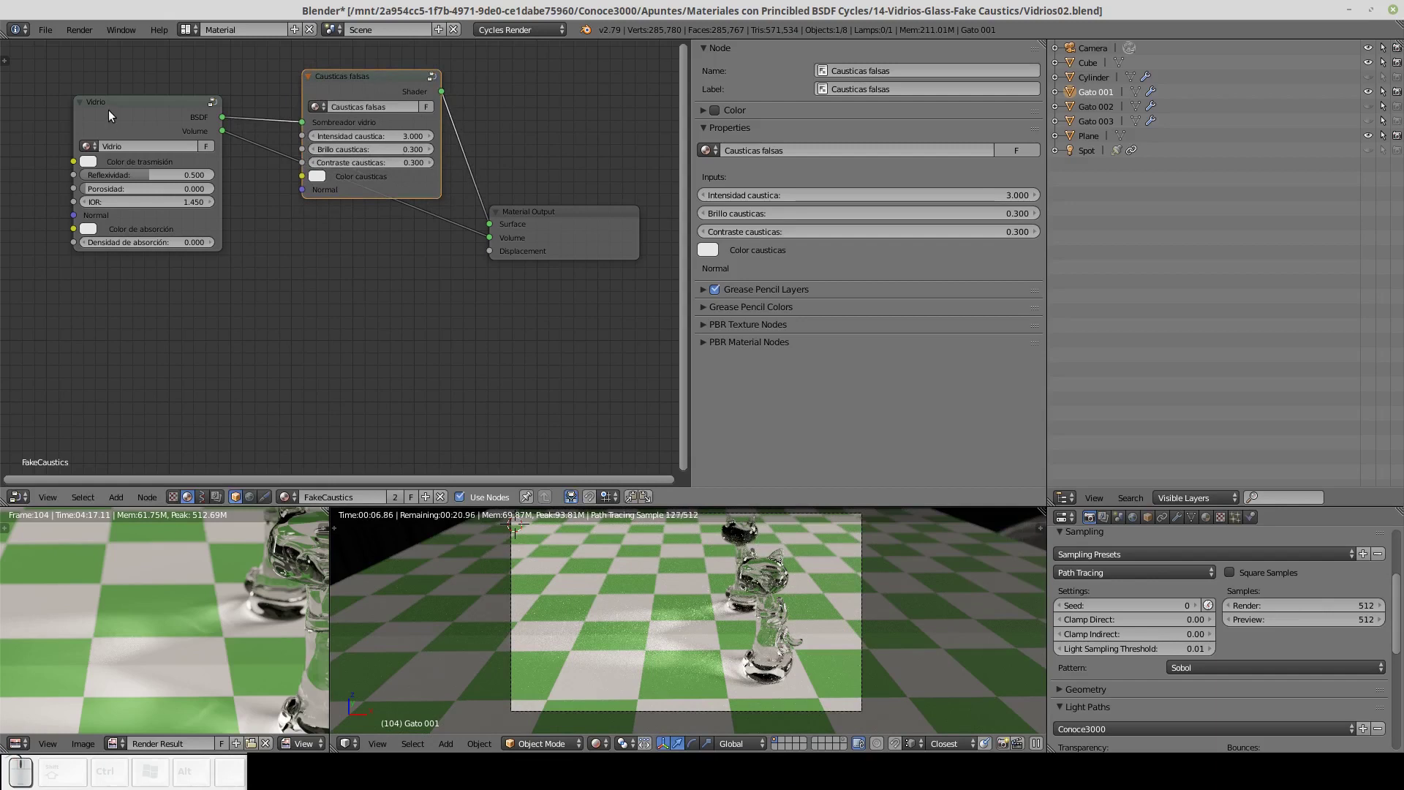
pyautogui.moveTo(117, 113); pyautogui.dragTo(158, 107)
# Delete the Causticas falsas node, wire Vidrio's BSDF straight to Surface and maximize the node editor.
pyautogui.click(378, 85)
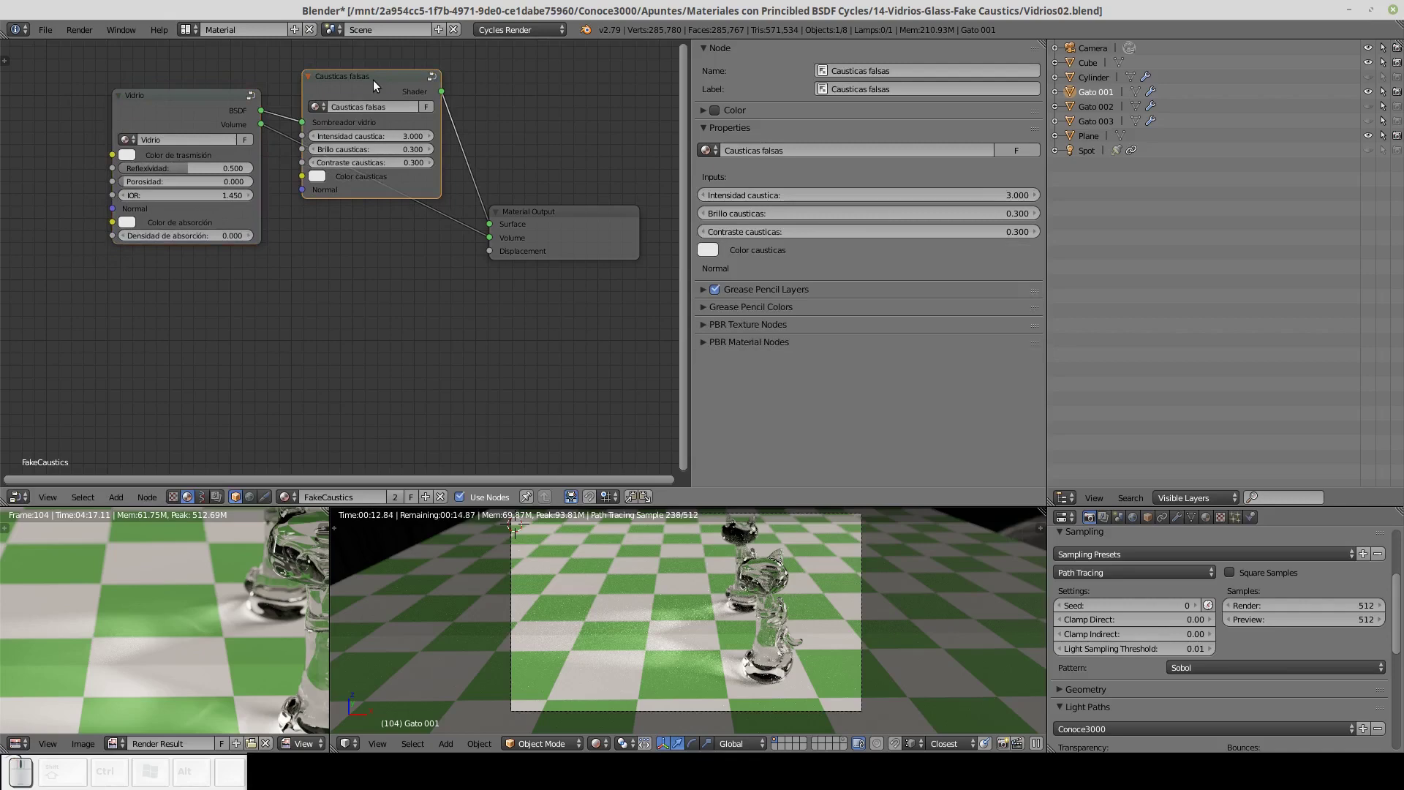
pyautogui.press('Delete')
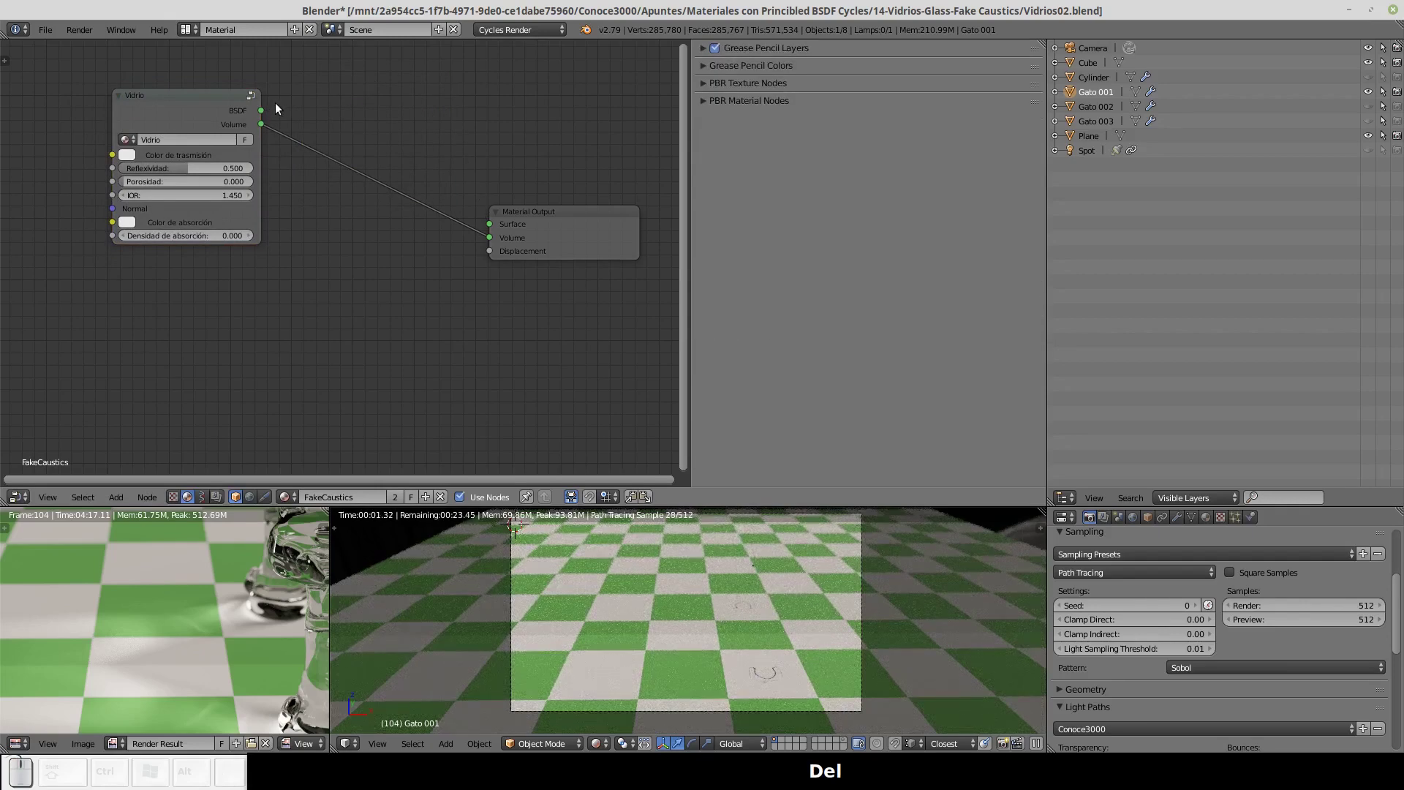
pyautogui.moveTo(266, 114); pyautogui.dragTo(245, 143)
pyautogui.moveTo(188, 101); pyautogui.dragTo(333, 144)
pyautogui.press('ctrl+Up')
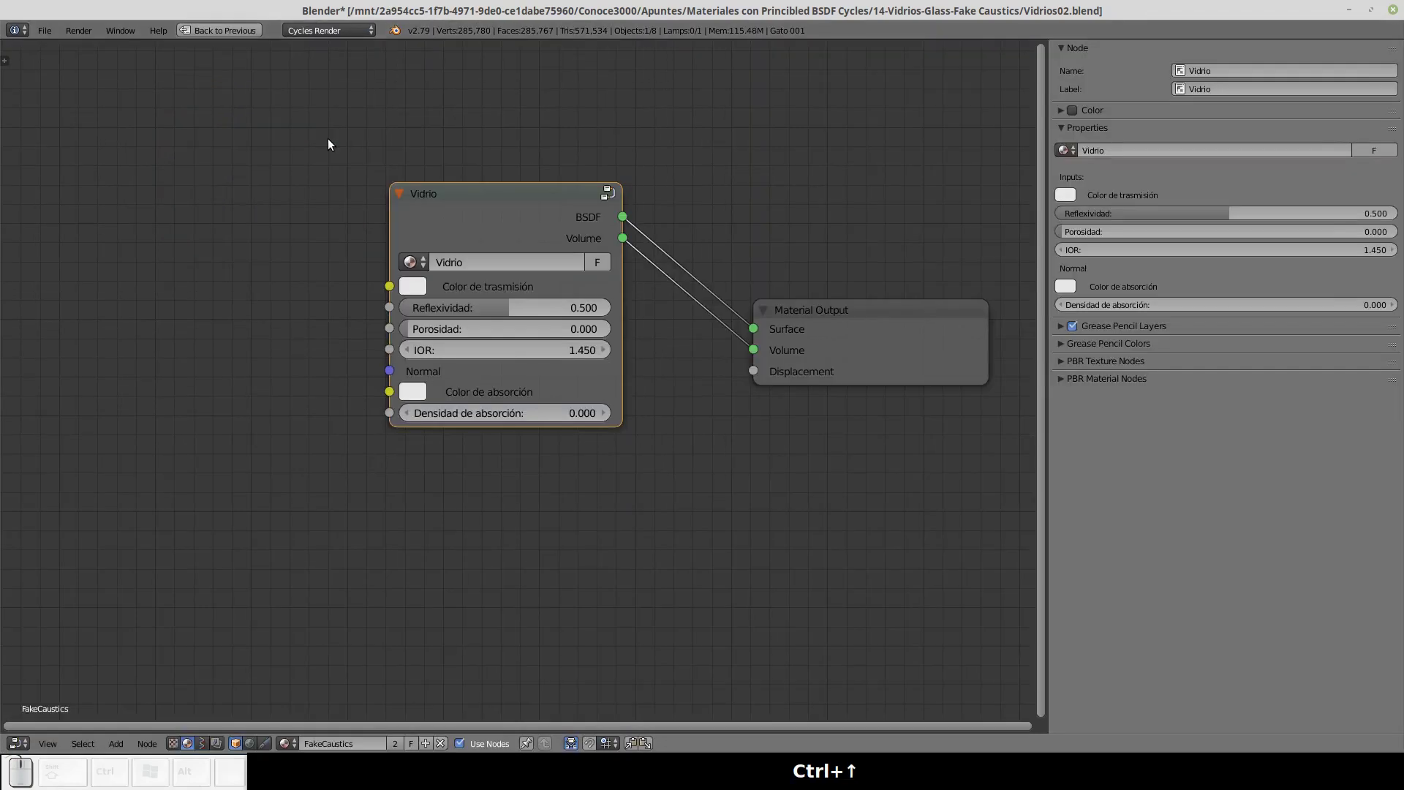
# Enter the Vidrio group, make room by the group output and add the Causticas falsas group node.
pyautogui.press('Tab')
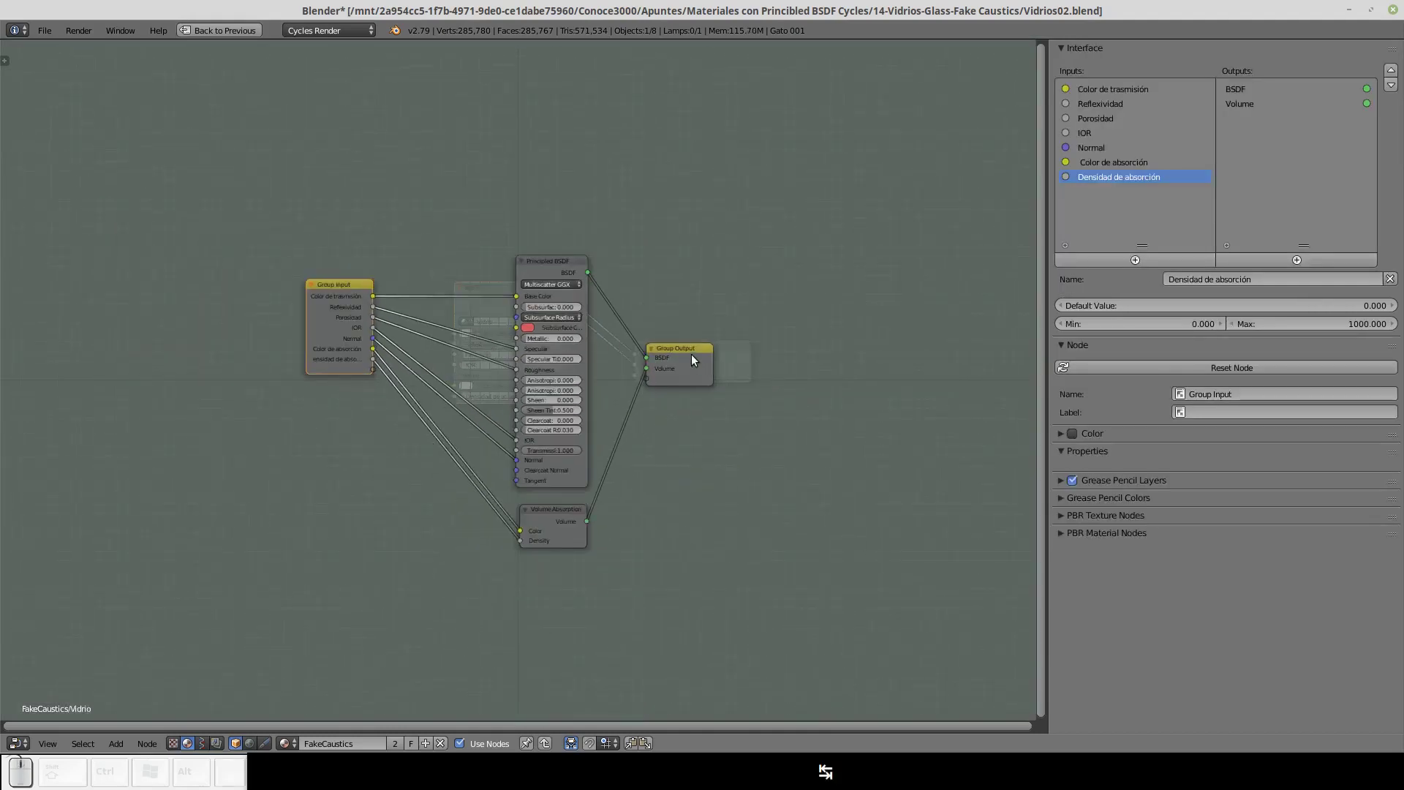
pyautogui.moveTo(696, 358); pyautogui.dragTo(748, 297)
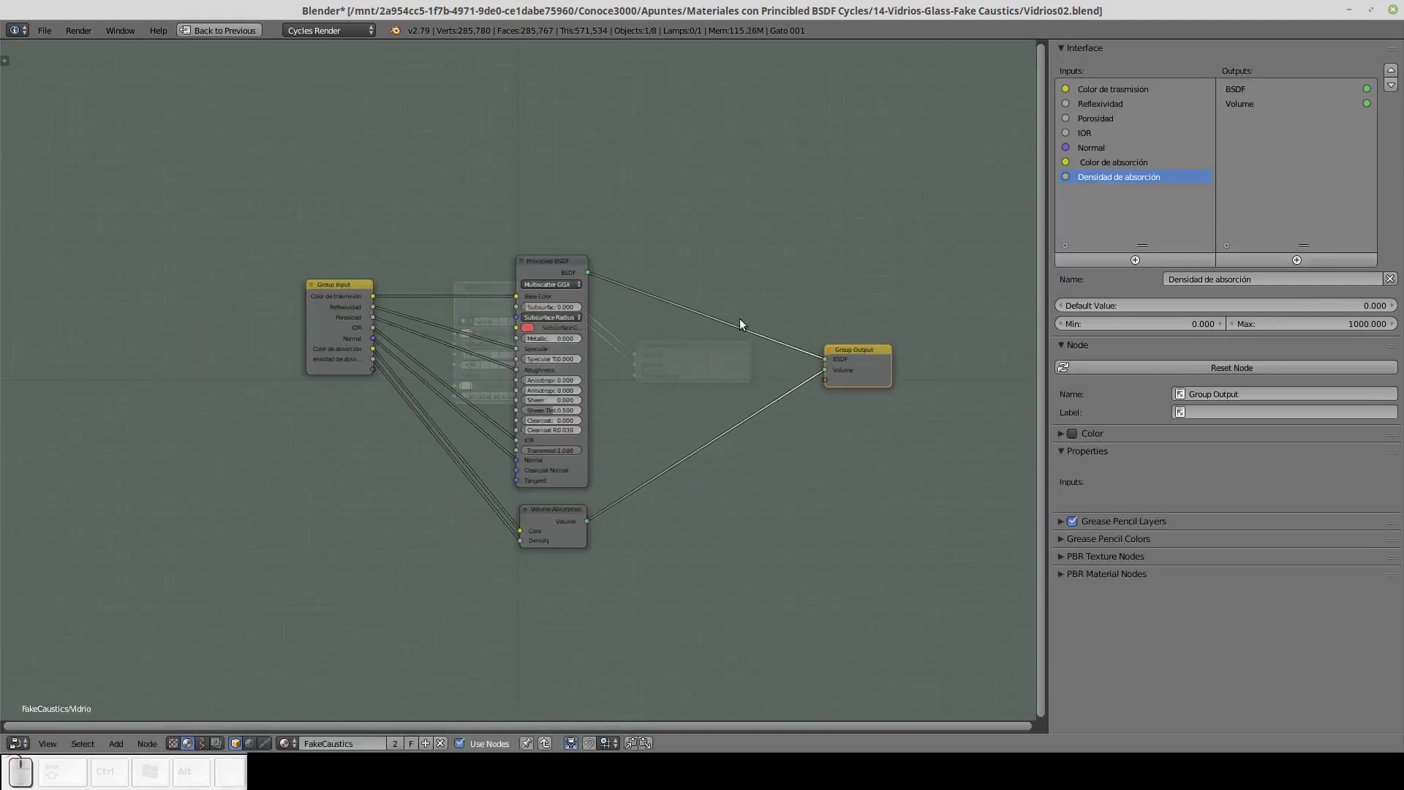
pyautogui.press('shift+a')
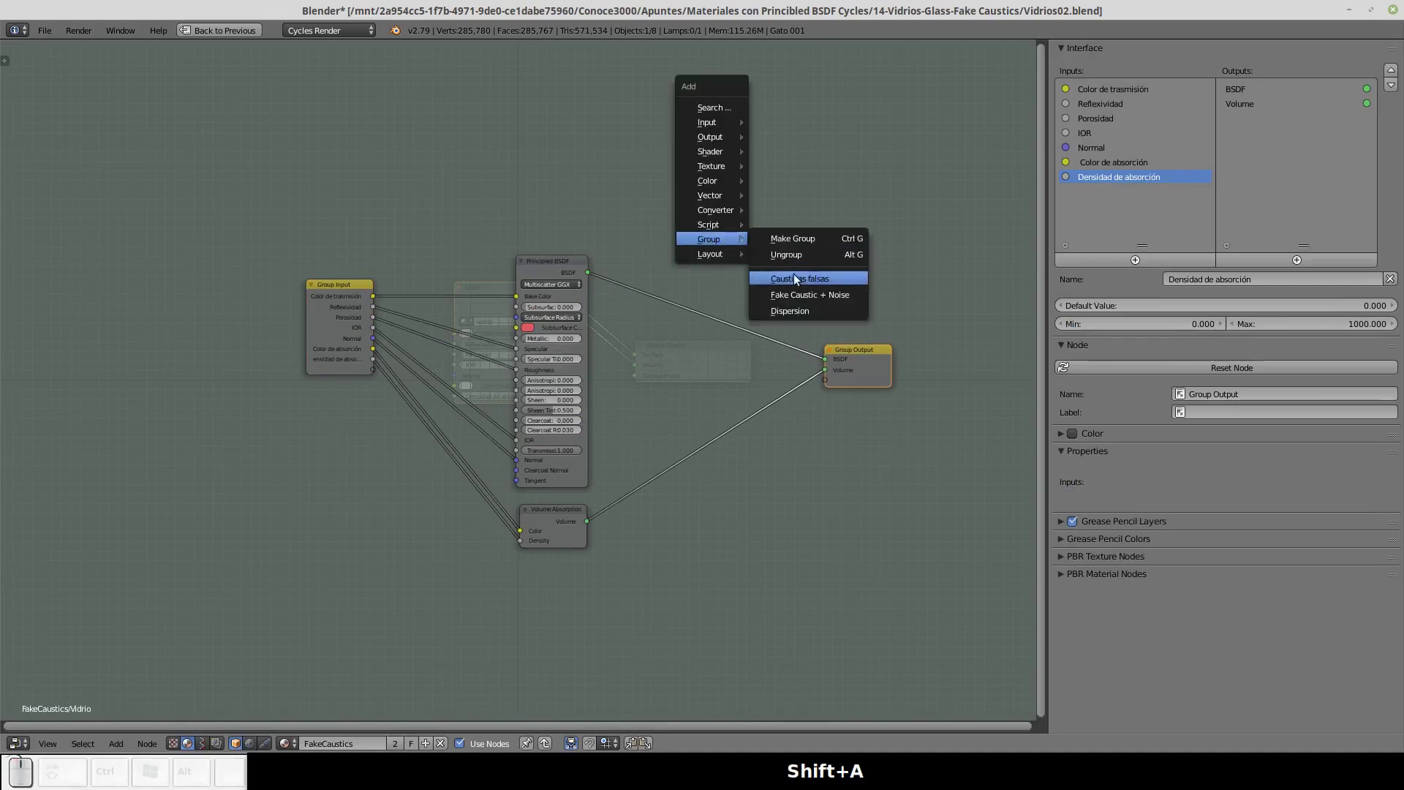
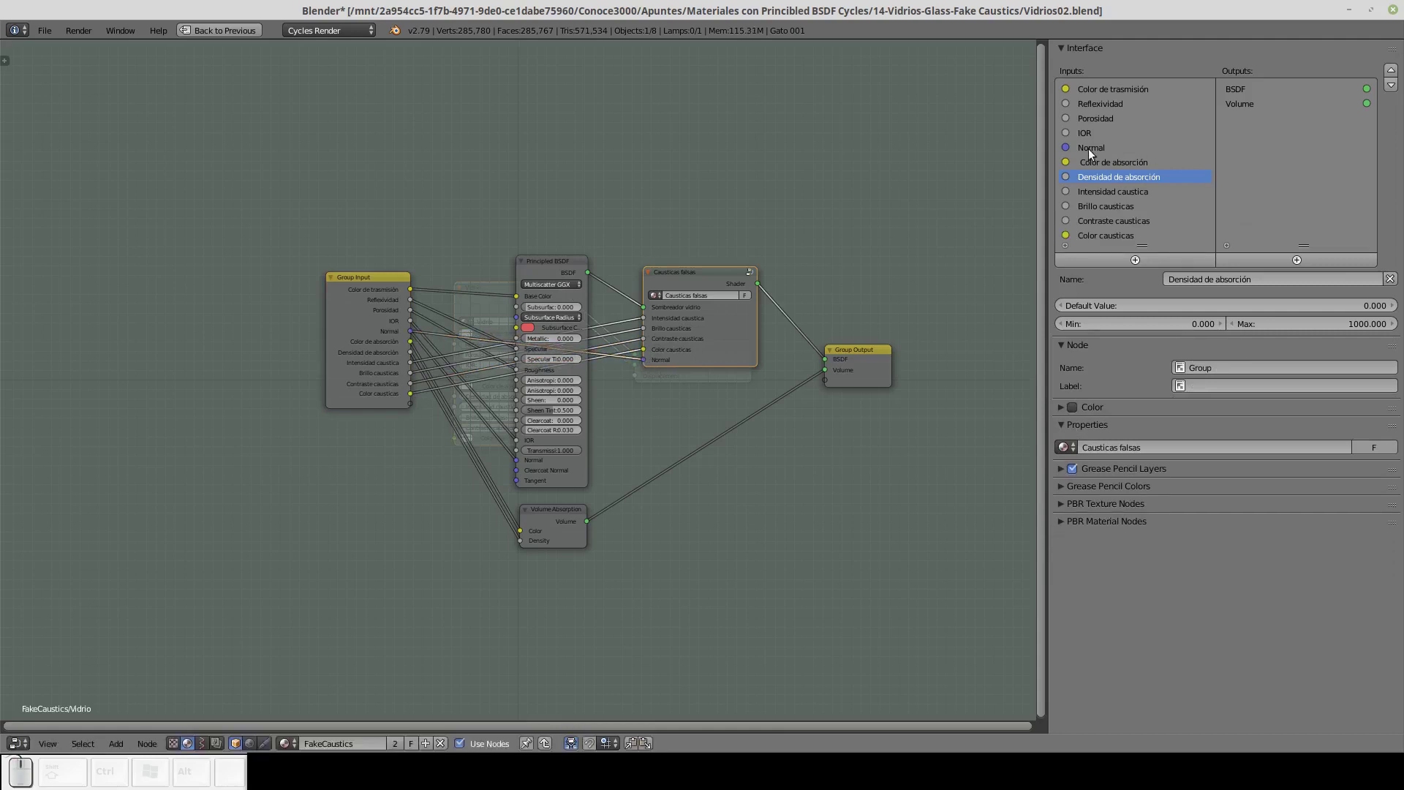
# Move the Normal group input to the bottom of the interface list and leave the Vidrio group.
pyautogui.click(1092, 153)
pyautogui.click(1394, 91)
pyautogui.click(1395, 91)
pyautogui.doubleClick(1394, 91)
pyautogui.click(1395, 91)
pyautogui.click(1394, 91)
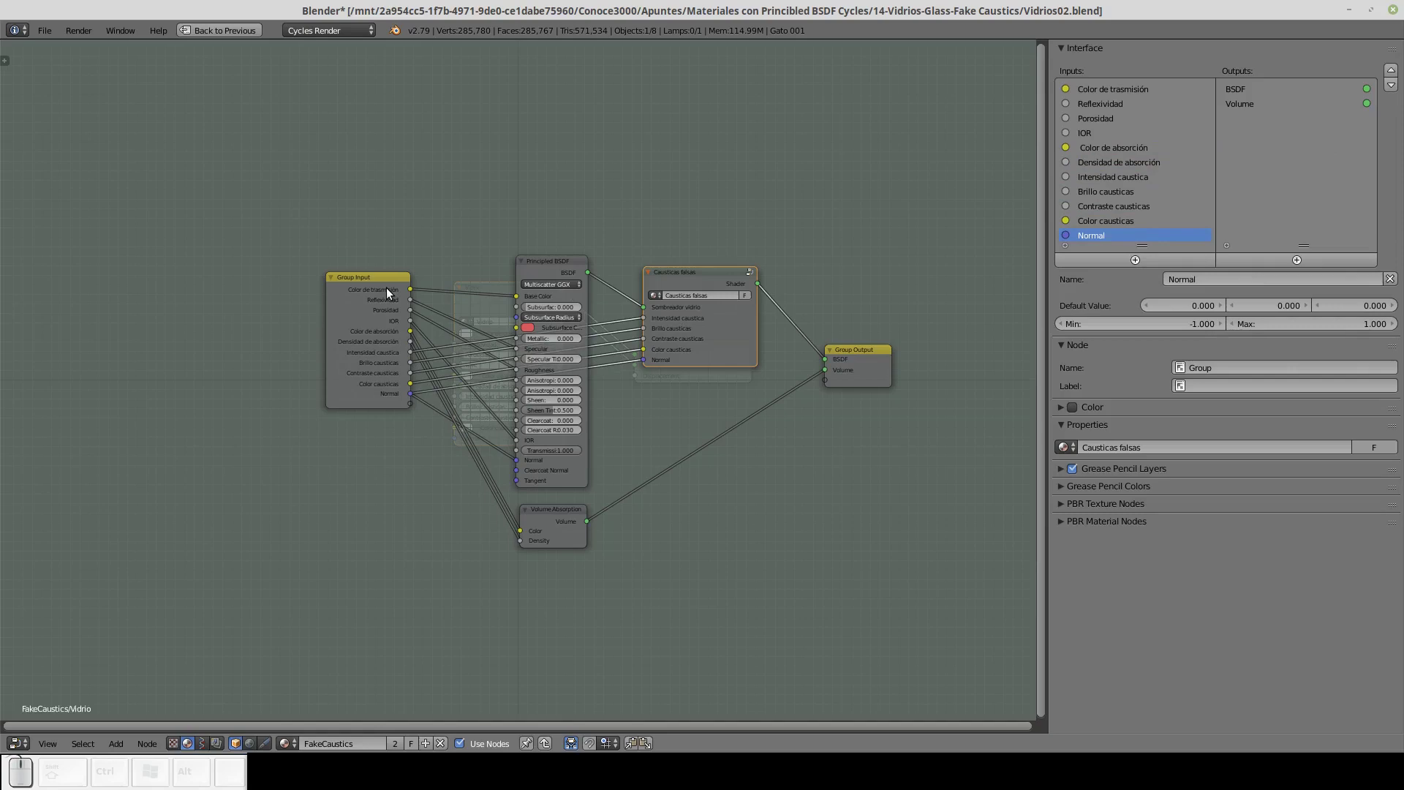
pyautogui.click(391, 293)
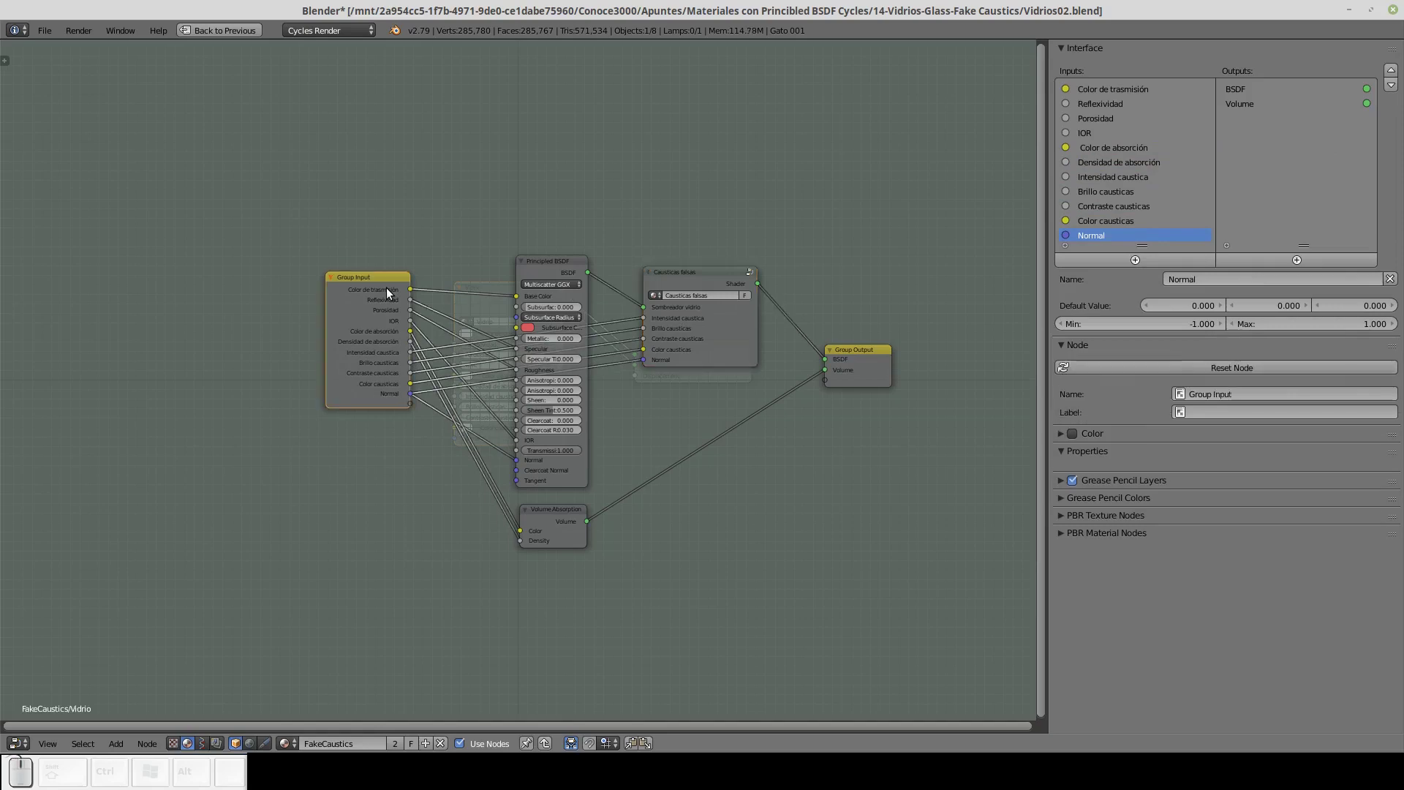
pyautogui.press('Tab')
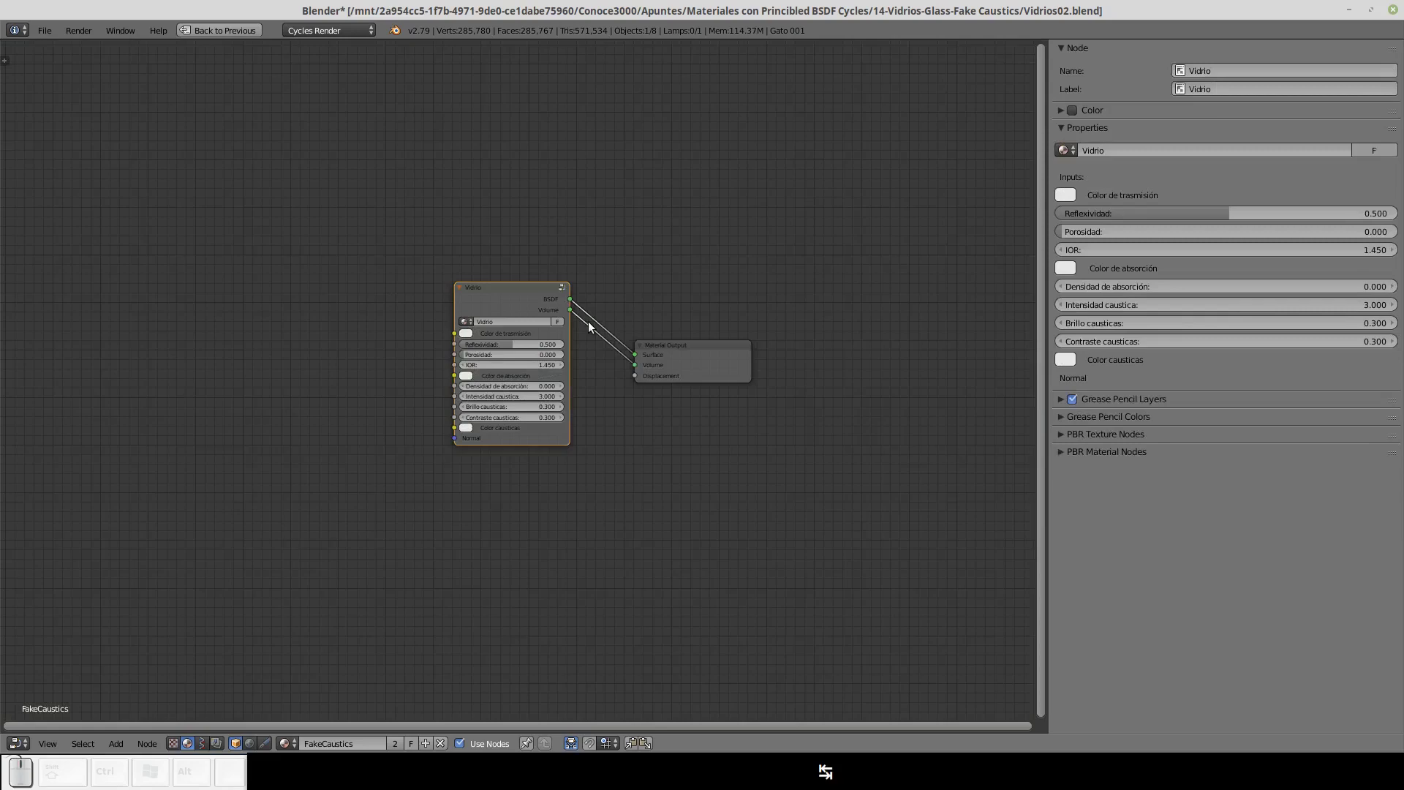
# Restore the layout with the 3D view and select the Material Output node while the render refreshes.
pyautogui.press('ctrl+Down')
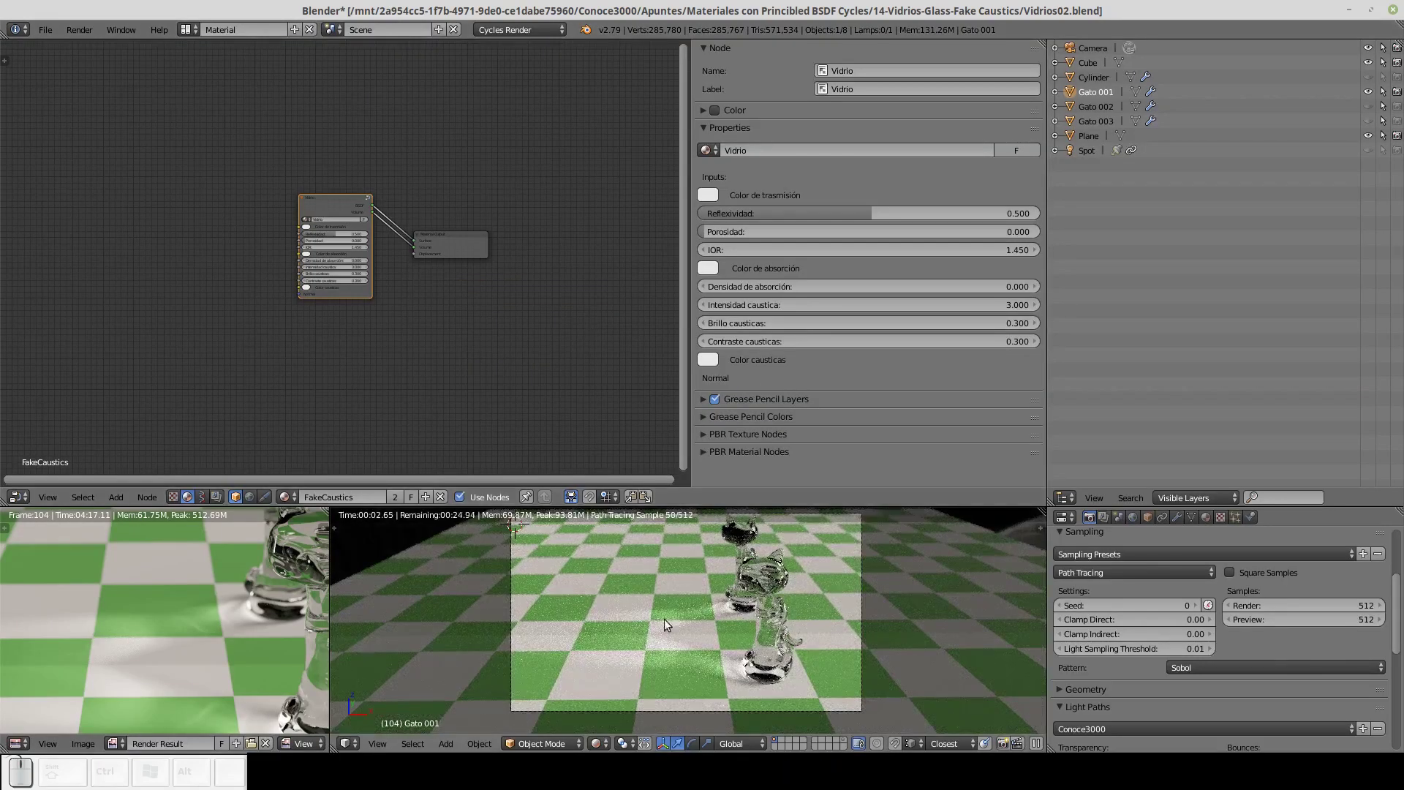
pyautogui.moveTo(336, 204); pyautogui.dragTo(432, 249)
pyautogui.click(449, 244)
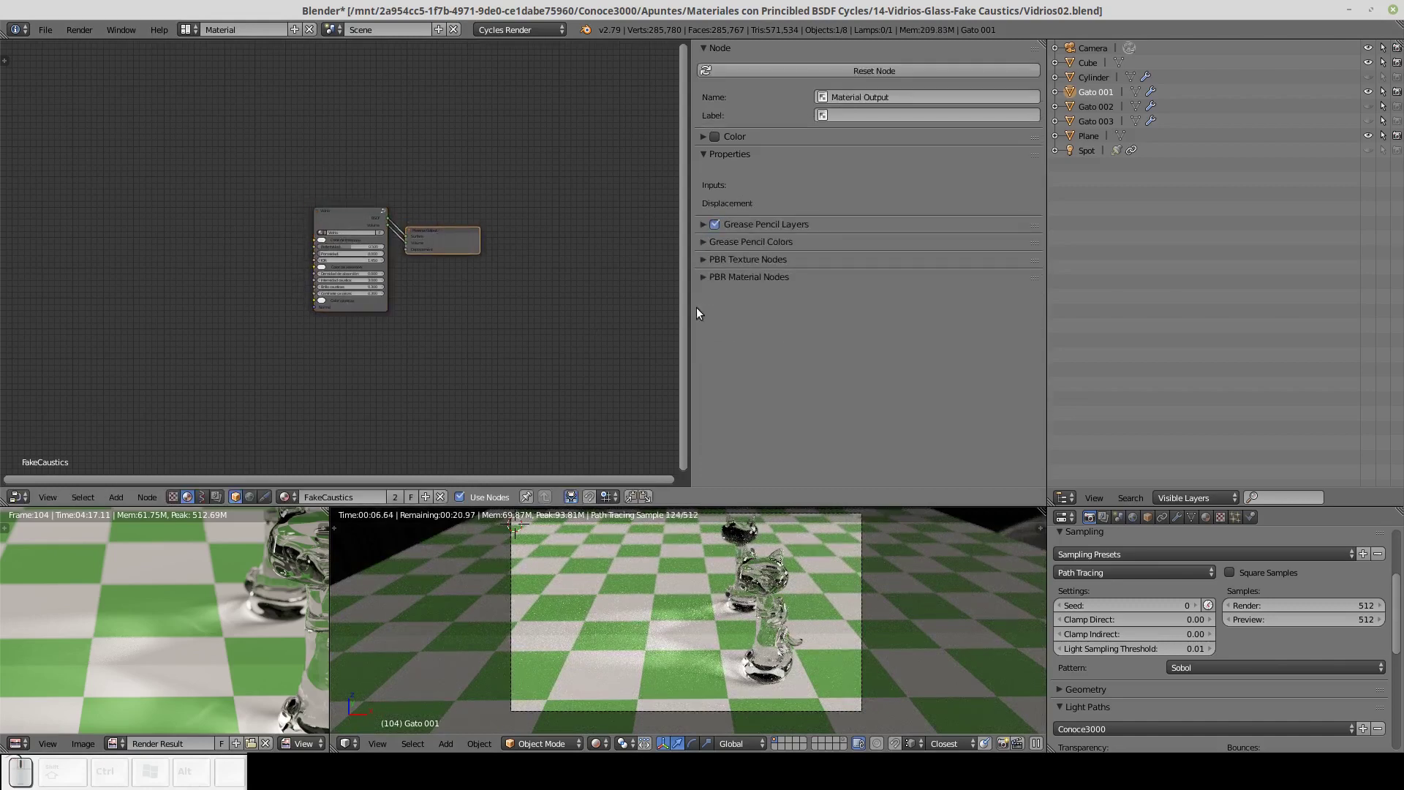
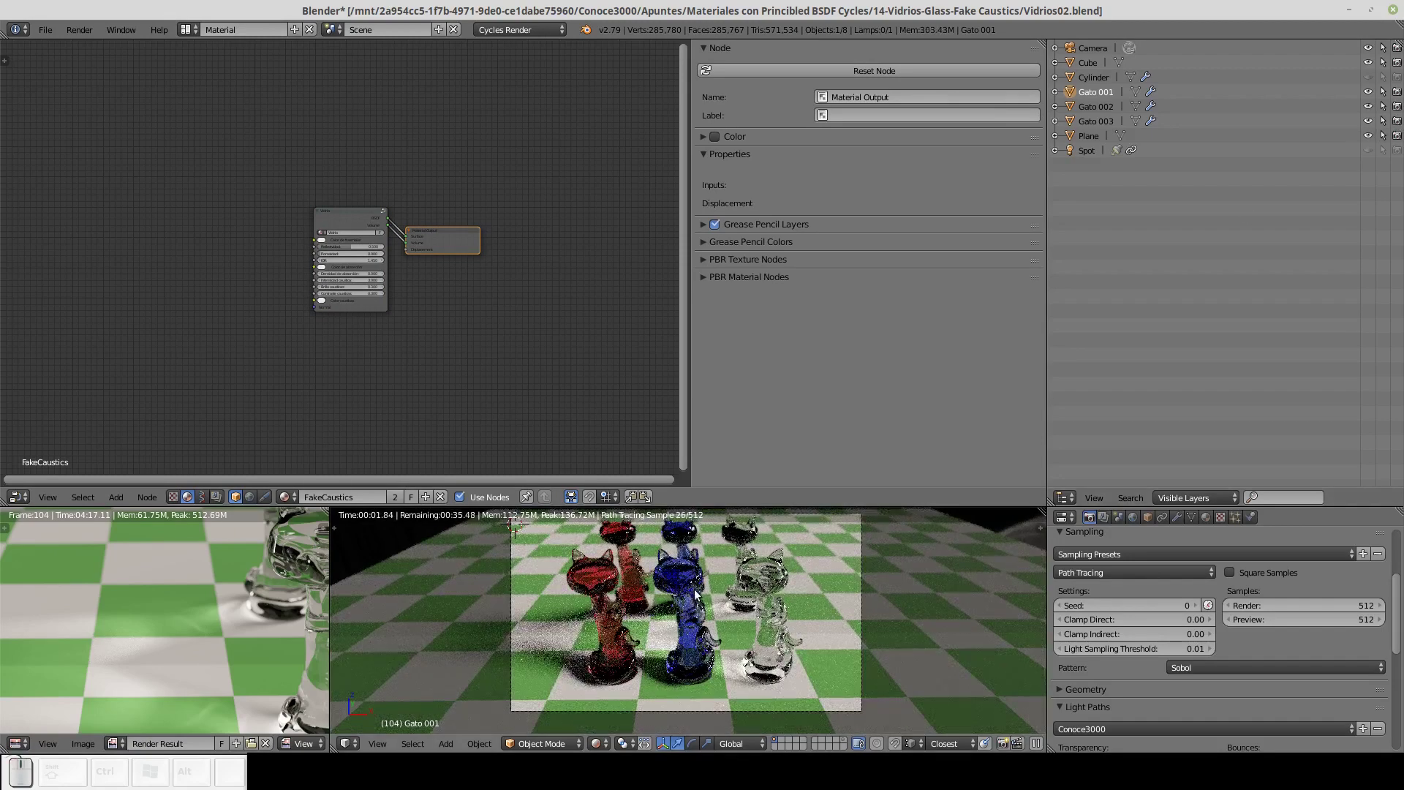
# Select the blue cat, arrange its node tree and add a Vidrio group node from the Add menu.
pyautogui.click(690, 582)
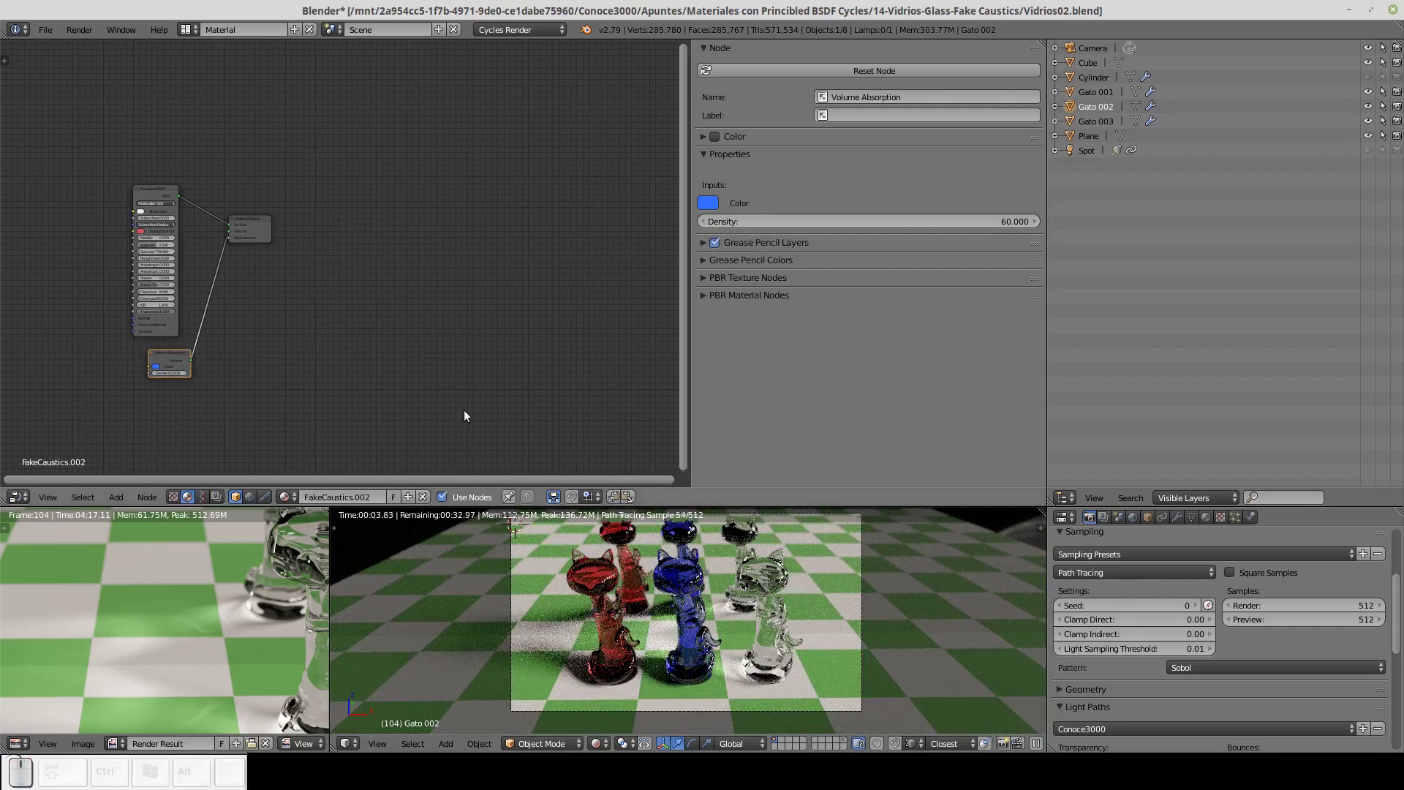
pyautogui.moveTo(348, 204); pyautogui.dragTo(555, 209)
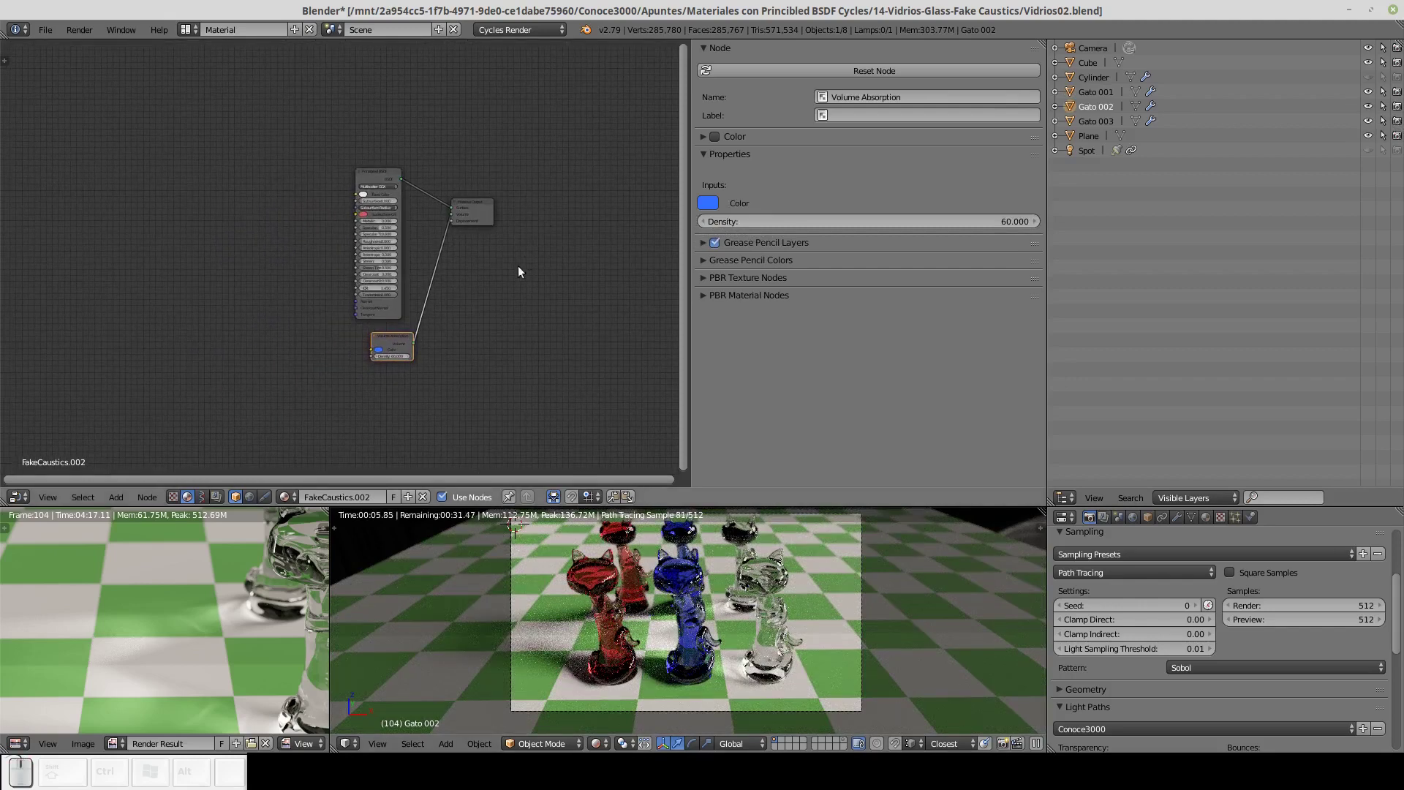
pyautogui.moveTo(399, 340); pyautogui.dragTo(384, 357)
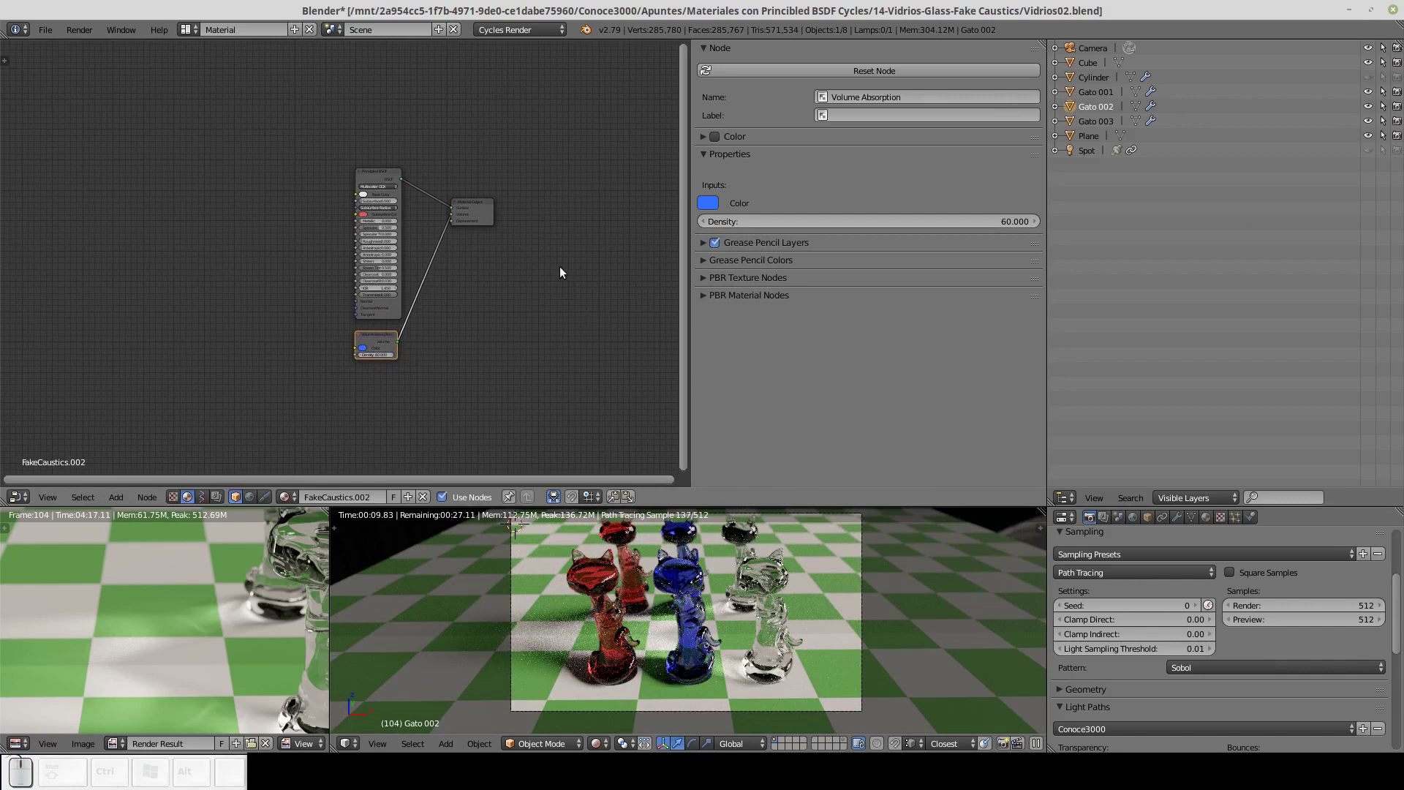
pyautogui.press('shift+a')
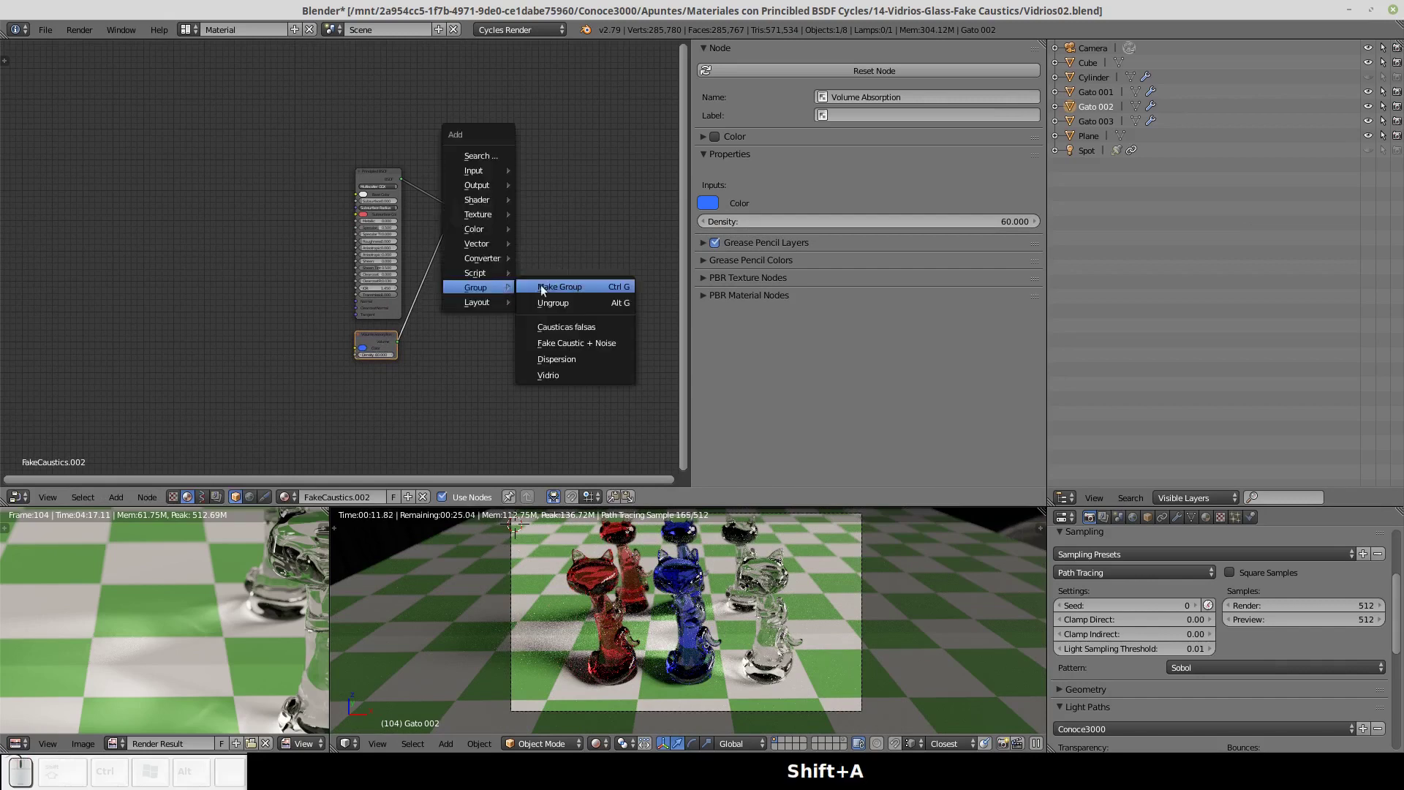
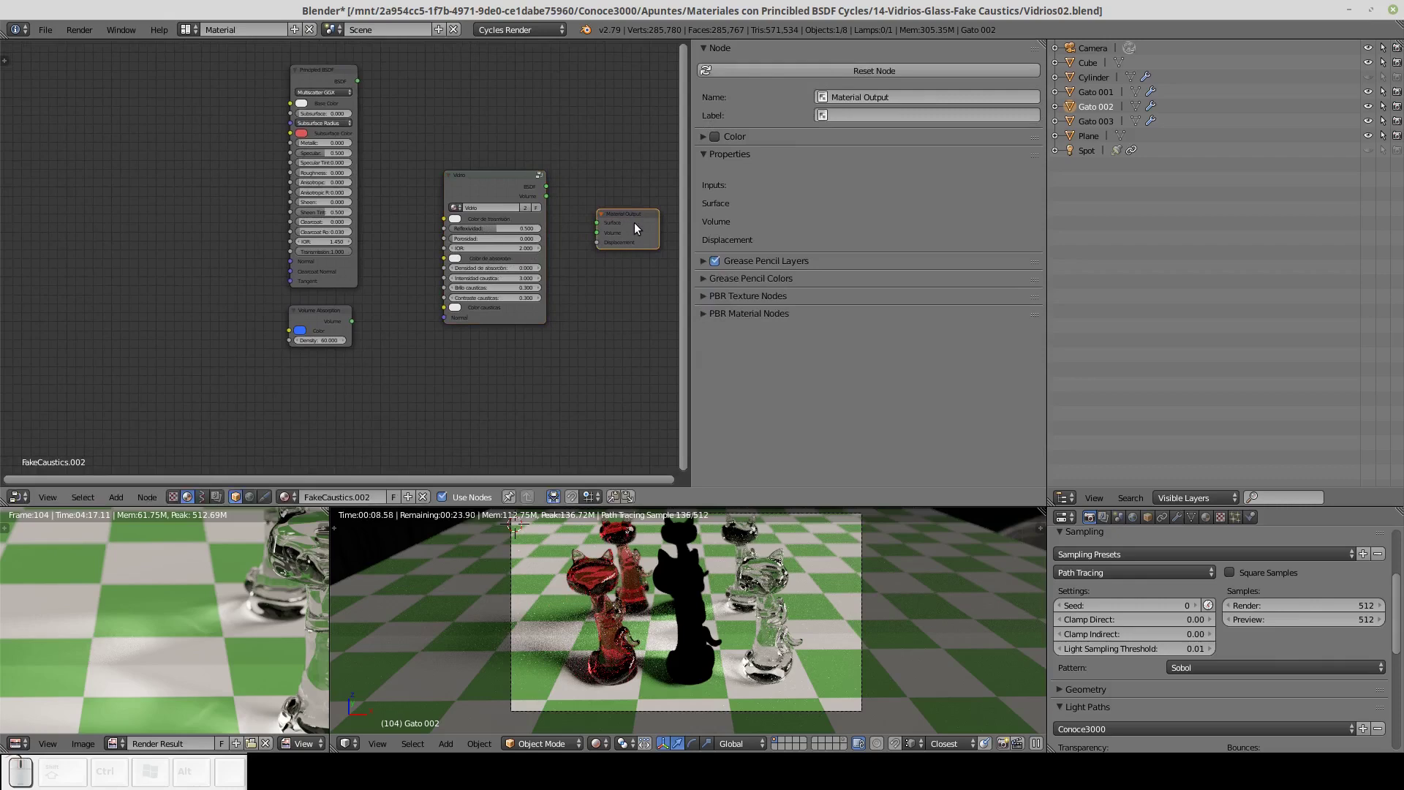
pyautogui.press('Up')
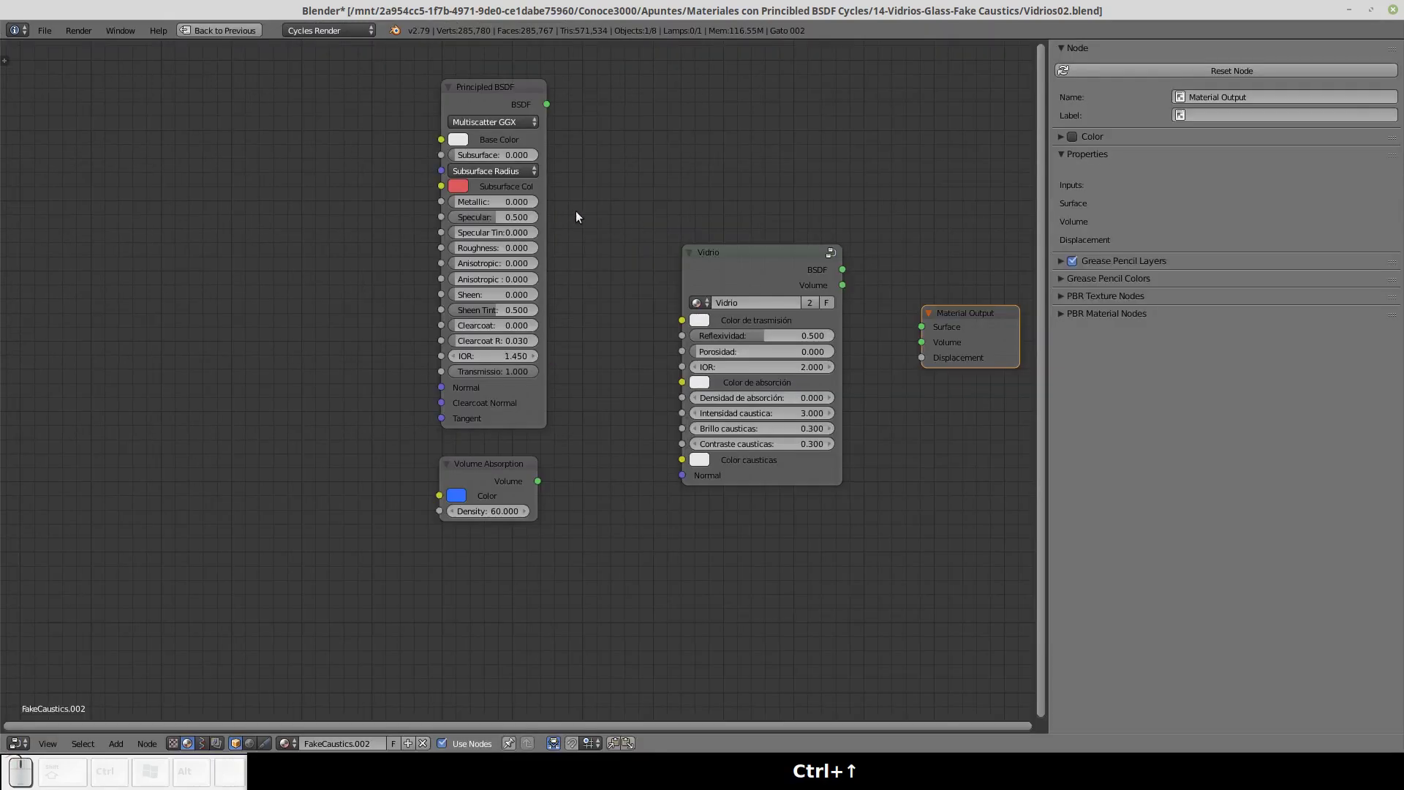
# Wire Vidrio's BSDF and Volume to Material Output, paste the blue colour into Color de absorción and set density 60.
pyautogui.click(882, 219)
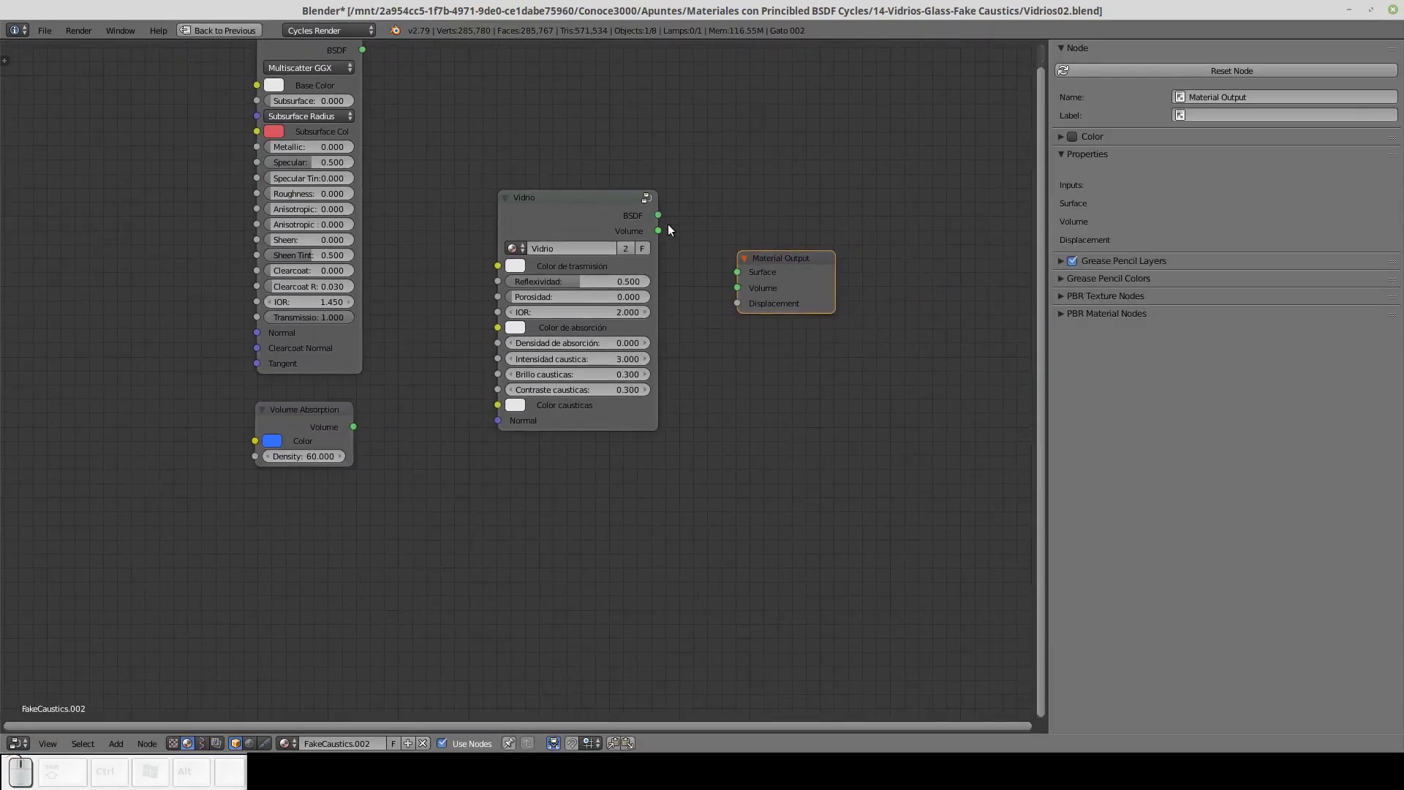
pyautogui.moveTo(665, 219); pyautogui.dragTo(770, 286)
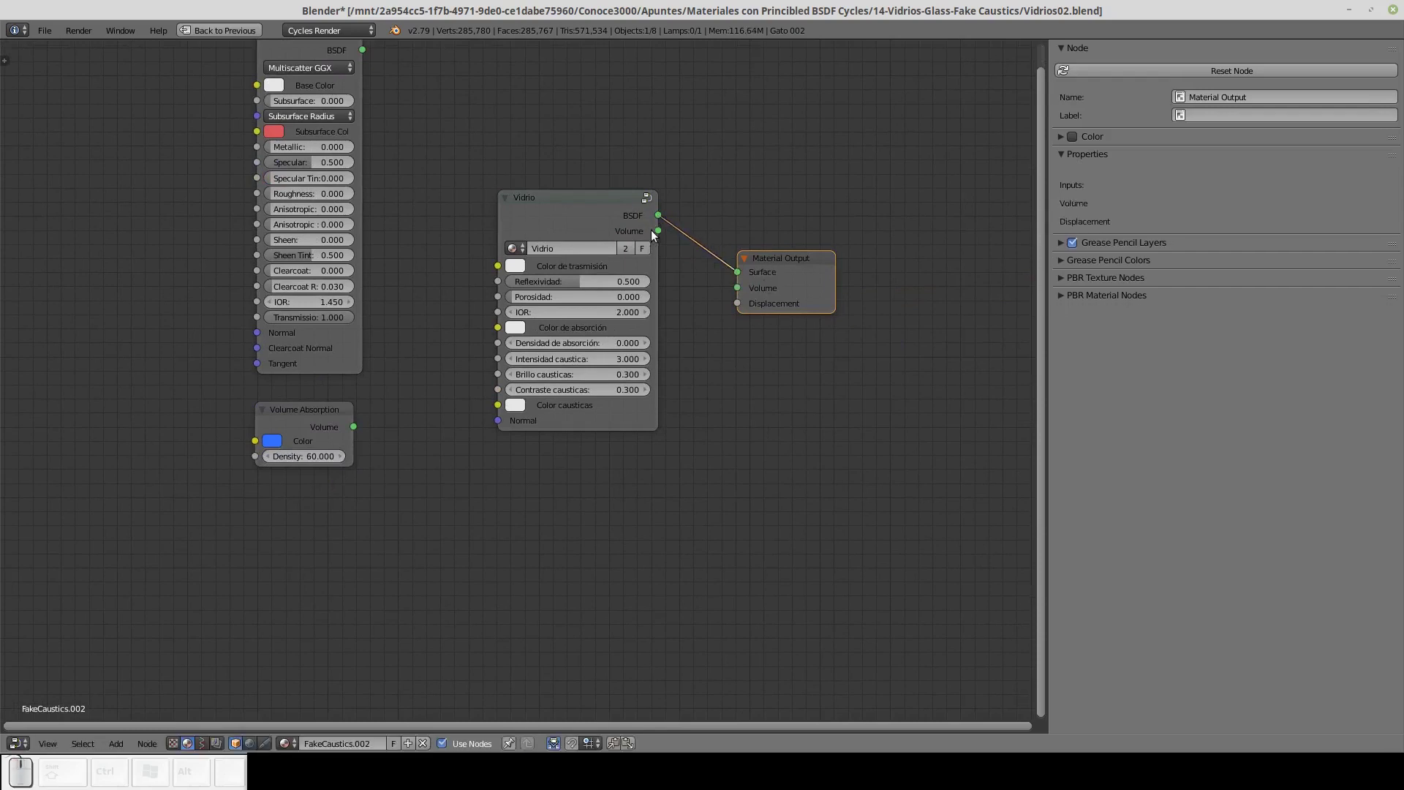
pyautogui.moveTo(662, 234); pyautogui.dragTo(738, 284)
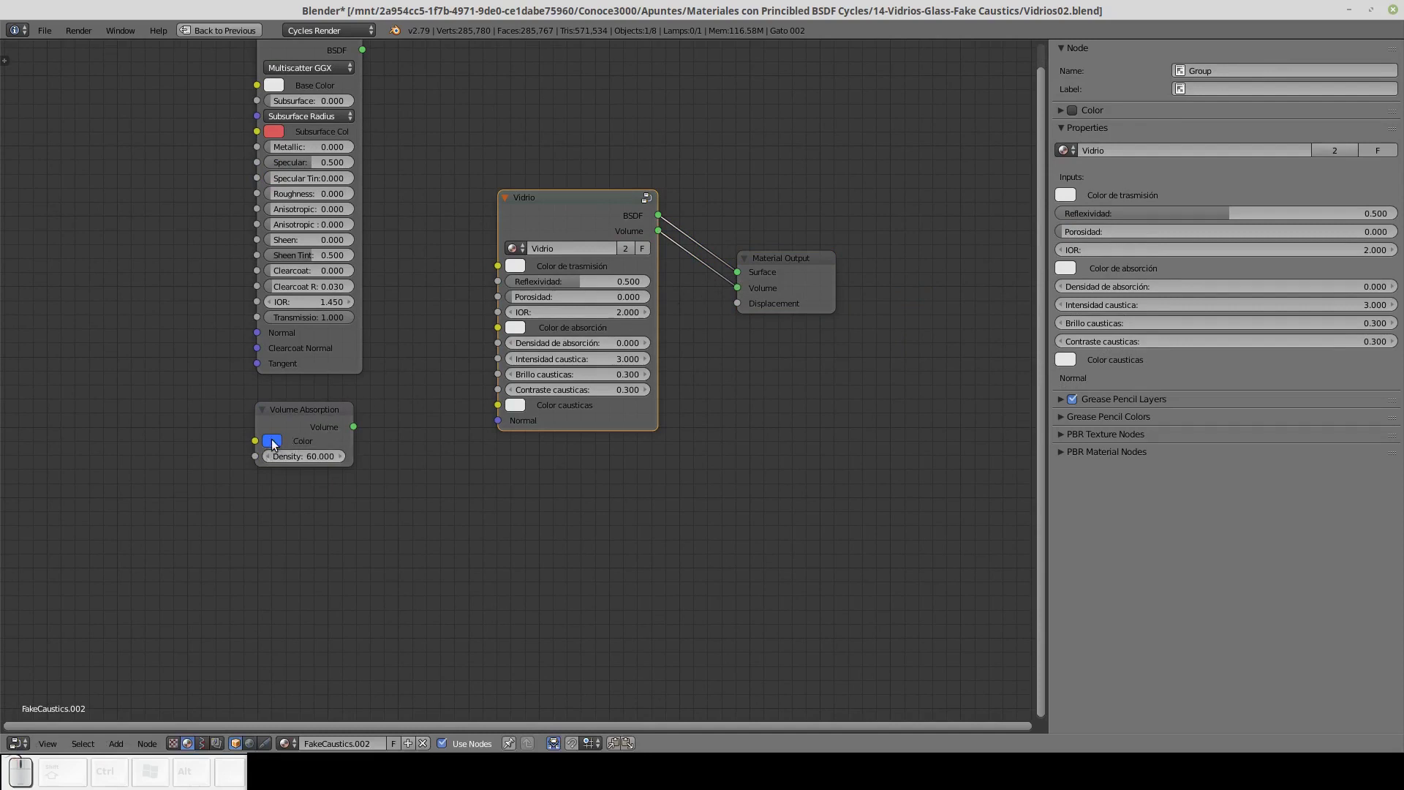
pyautogui.press('ctrl+c')
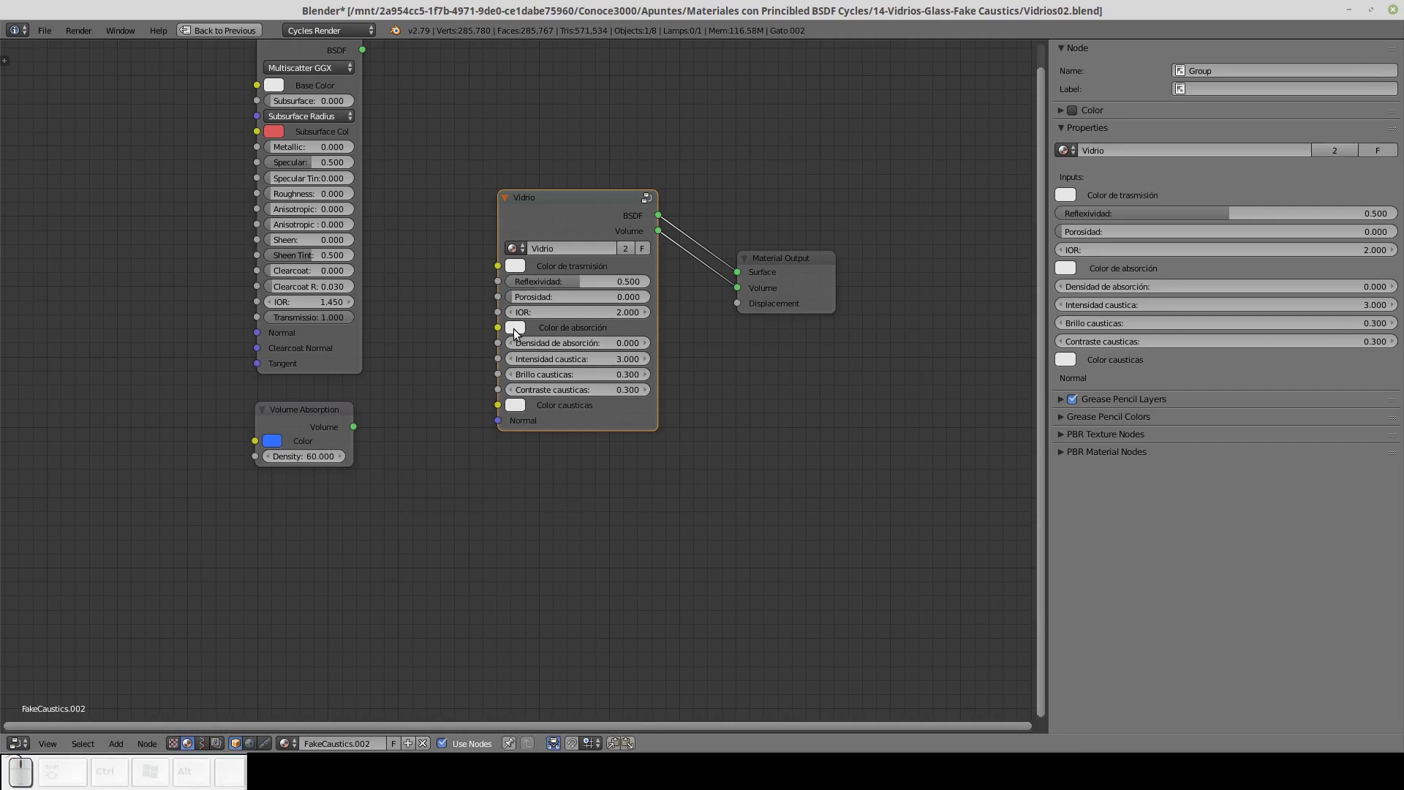
pyautogui.press('ctrl+v')
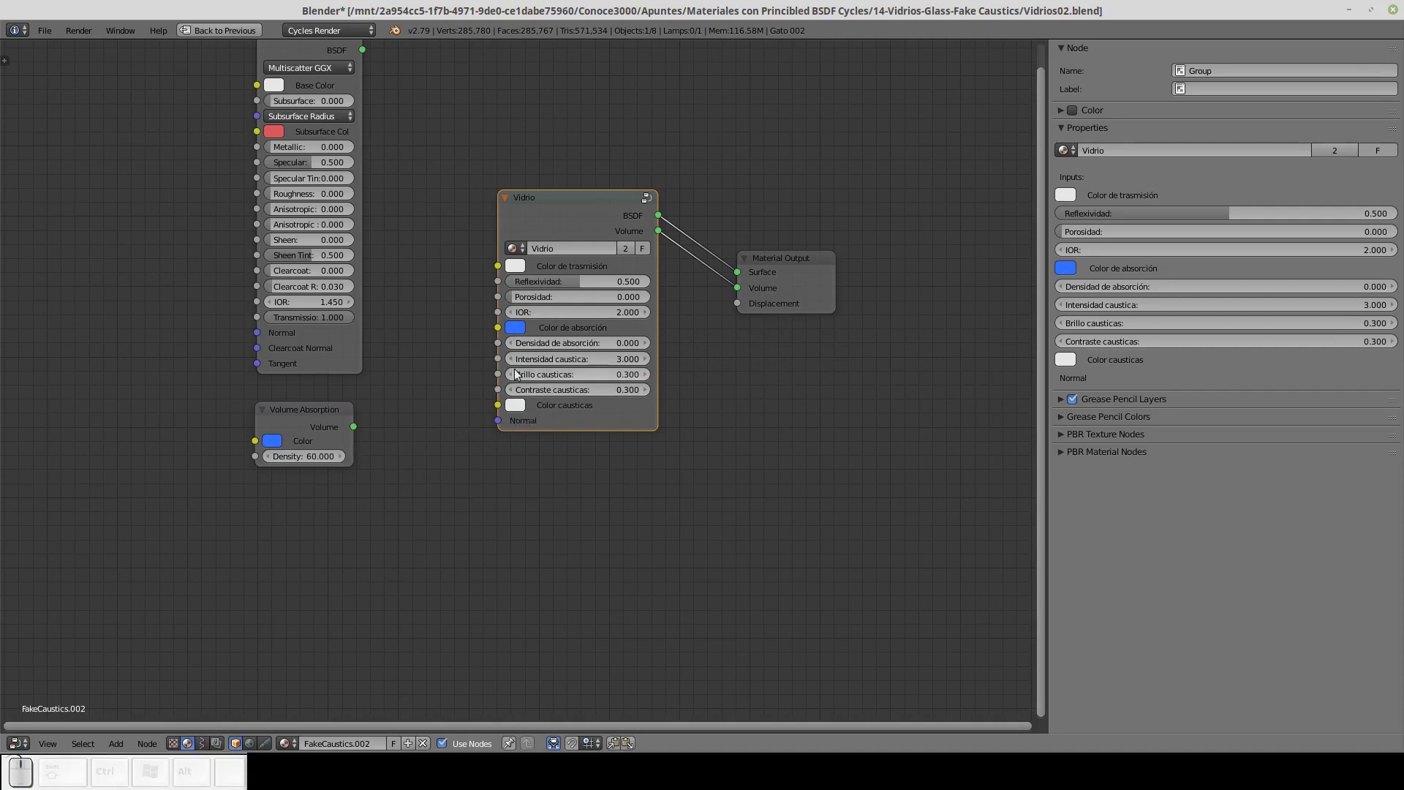
pyautogui.click(615, 348)
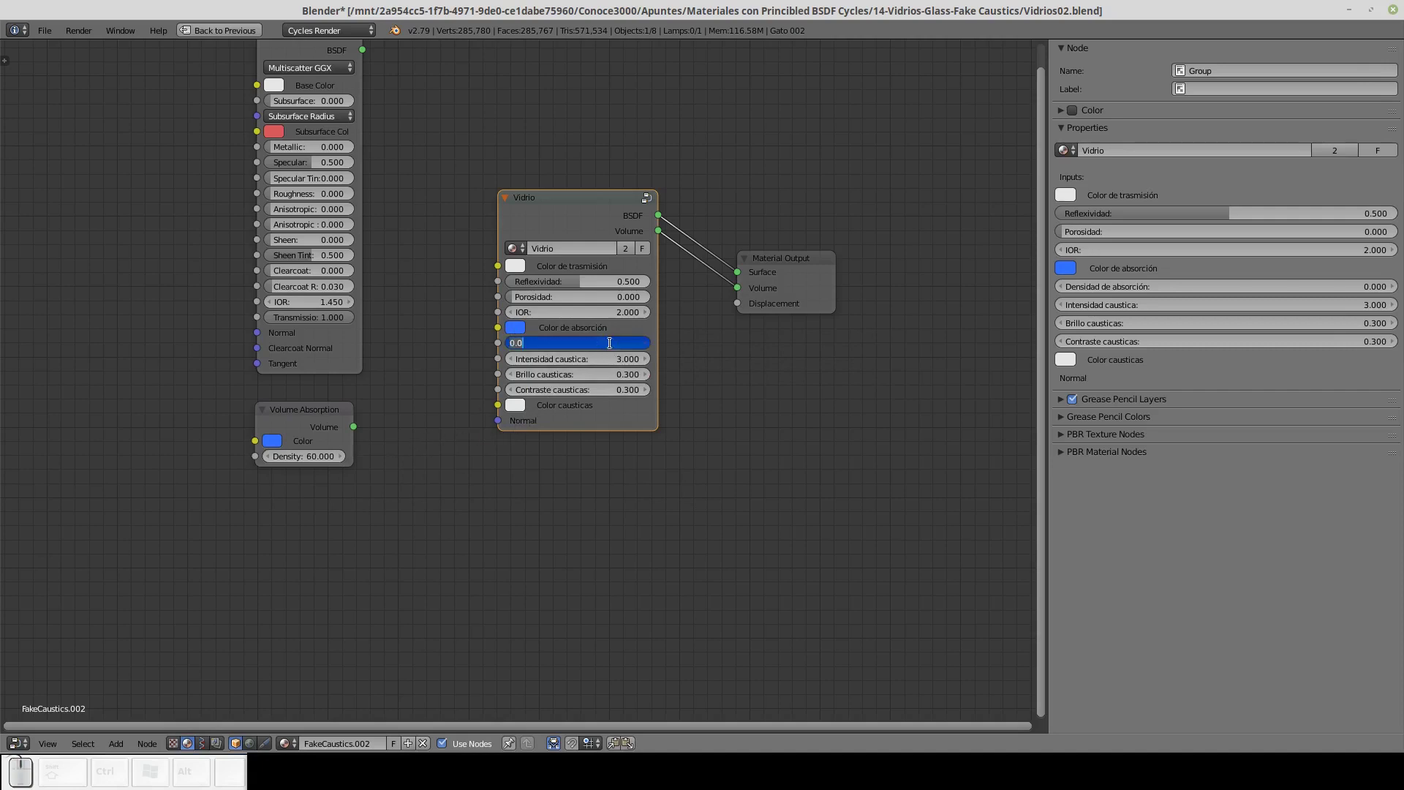
pyautogui.press('Return')
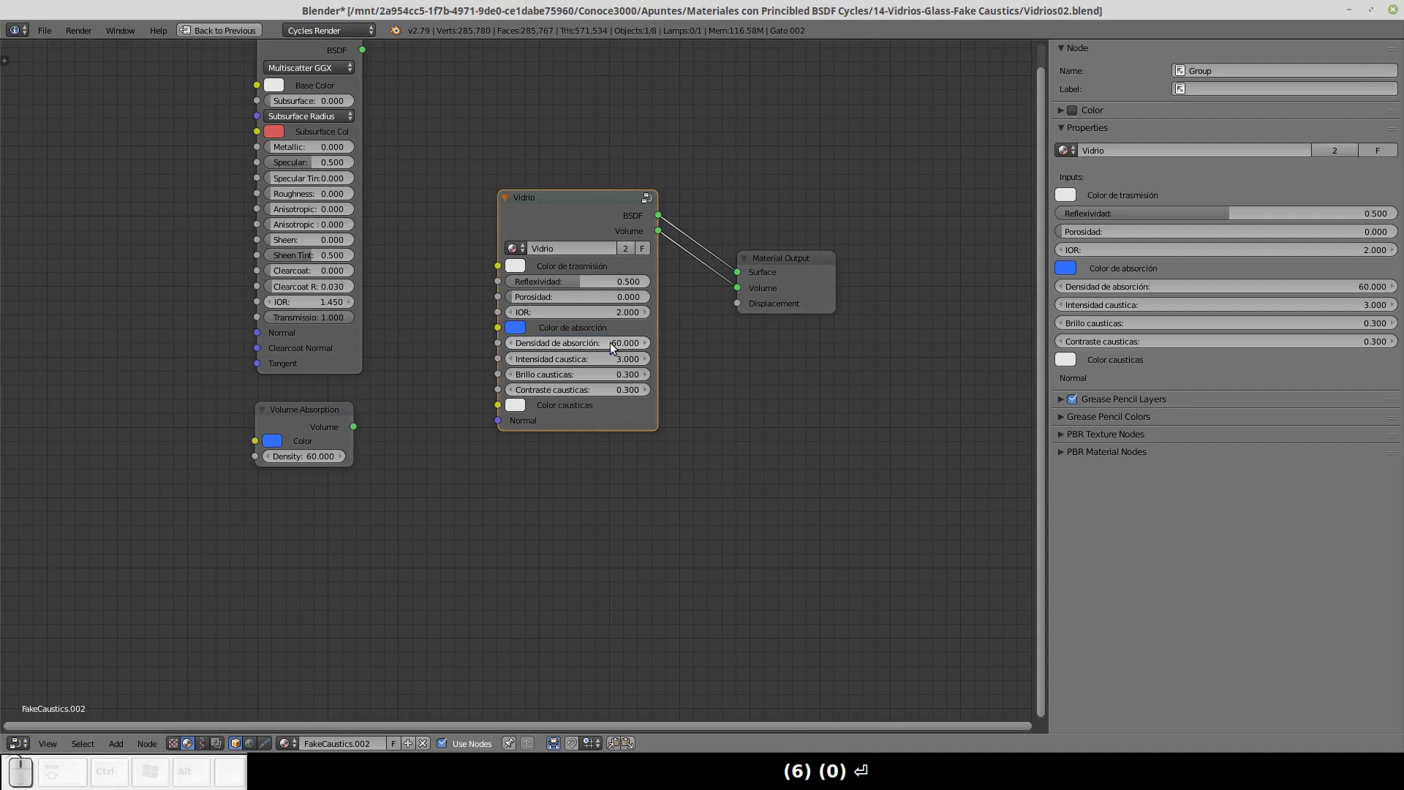
# Delete the old Principled BSDF and Volume Absorption nodes, leaving the Vidrio node selected.
pyautogui.click(336, 59)
pyautogui.press('Delete')
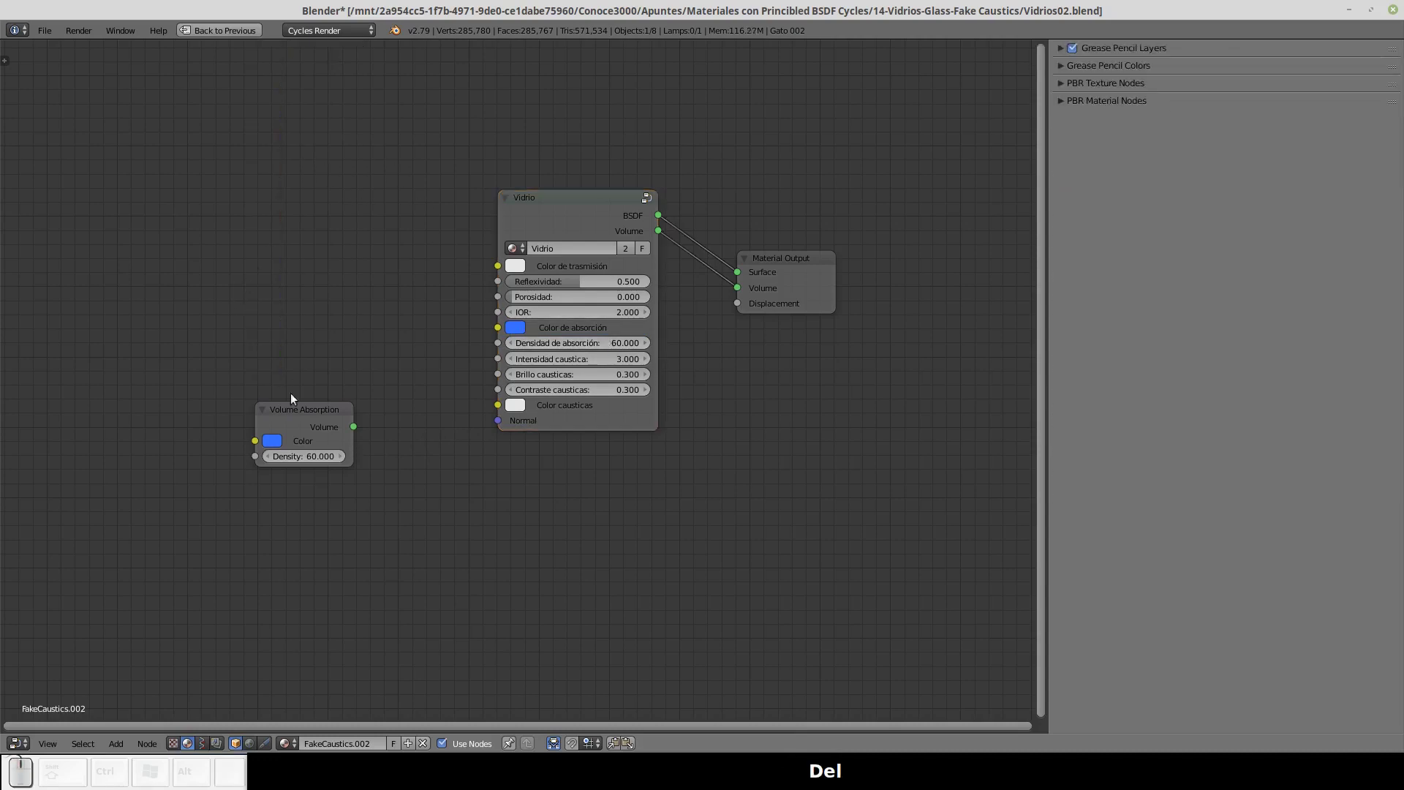
pyautogui.click(301, 406)
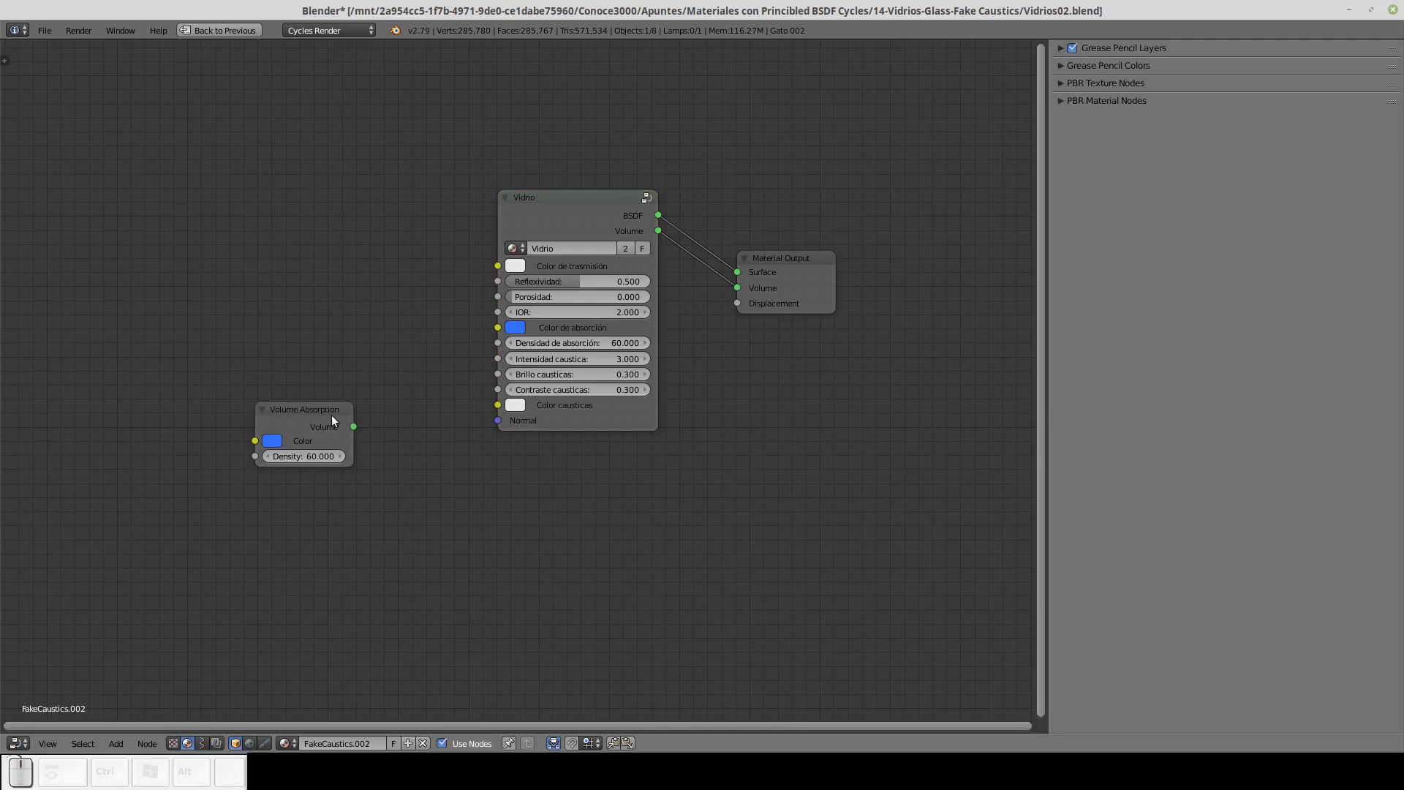
pyautogui.click(337, 422)
pyautogui.press('Delete')
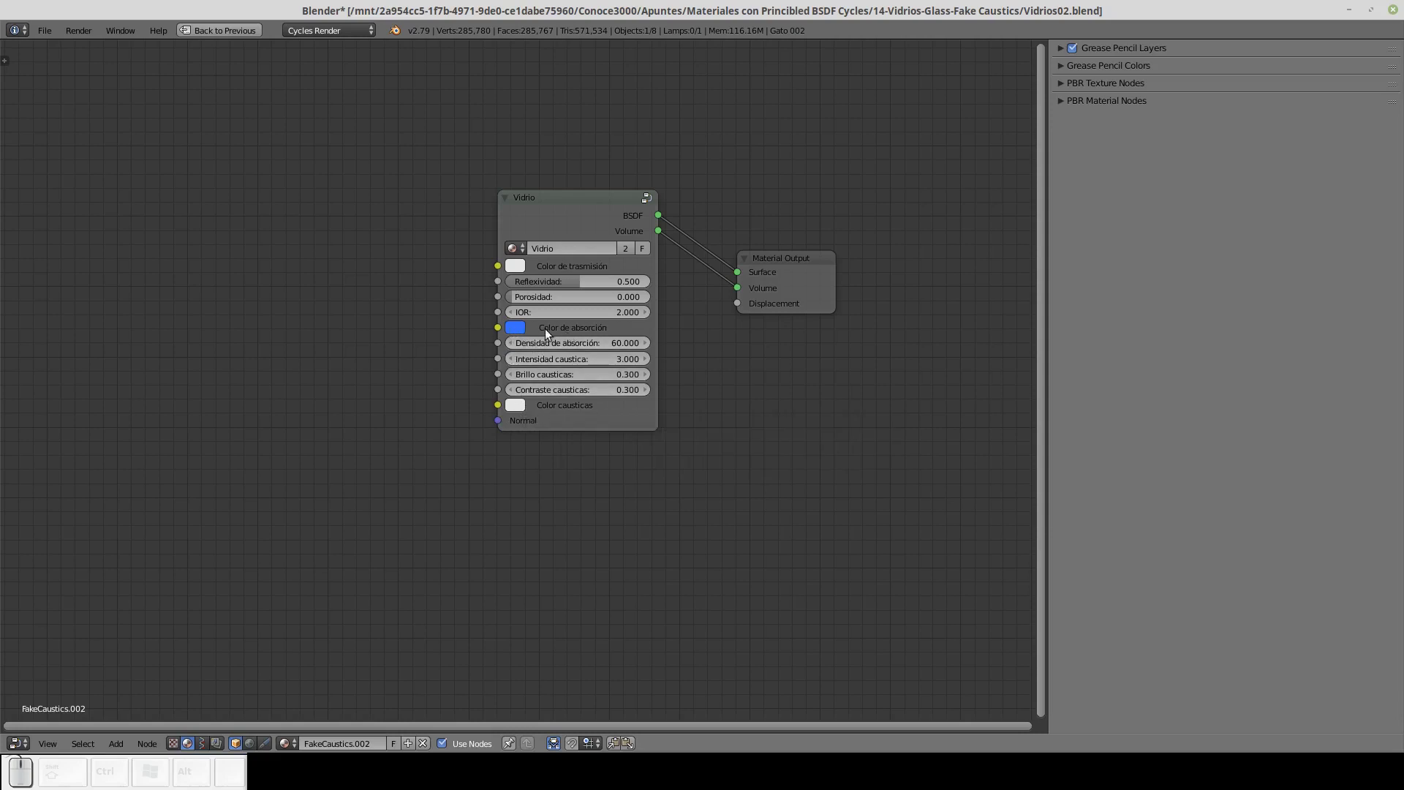
pyautogui.click(564, 203)
# Inside the Vidrio group move Color causticas up below Densidad de absorción, then return to the rendered layout.
pyautogui.press('Tab')
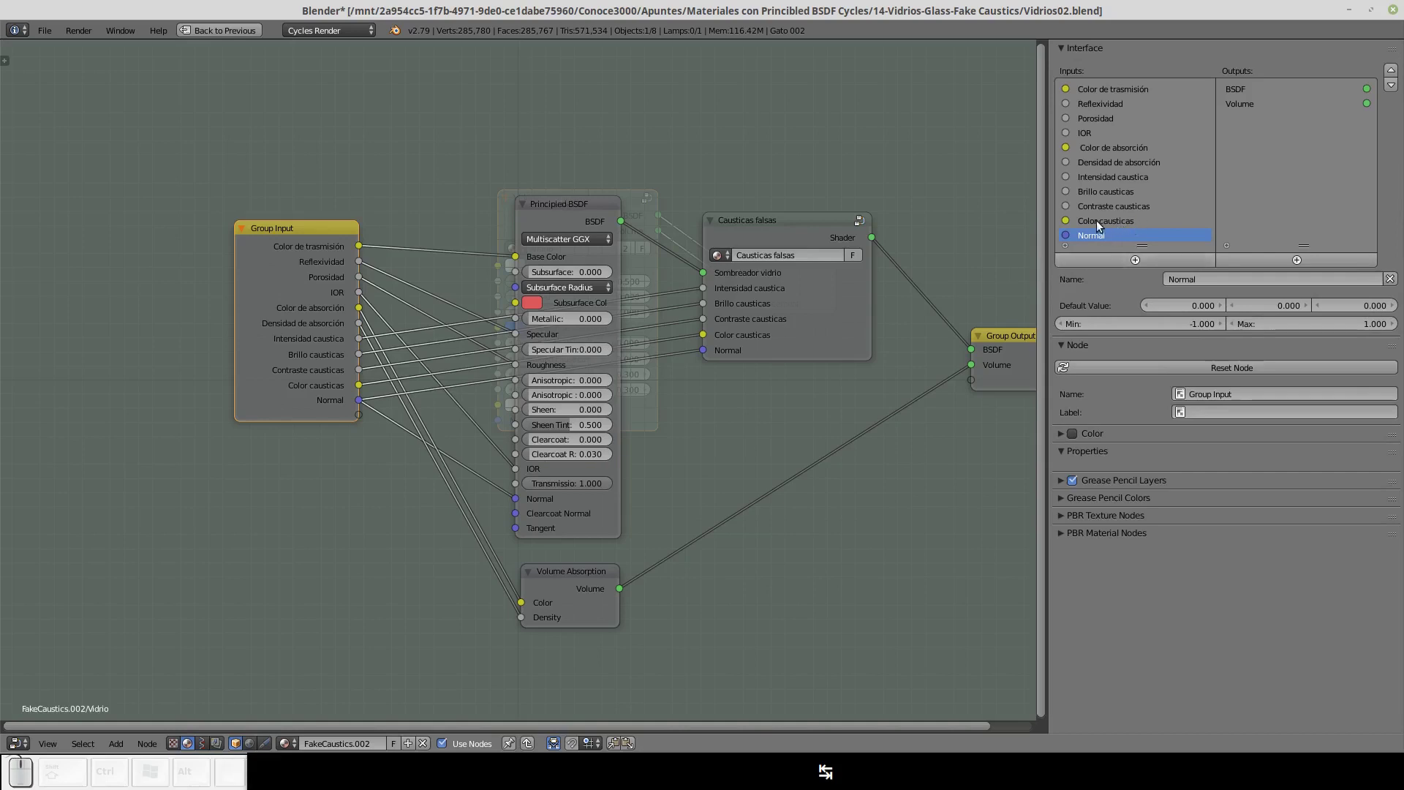
pyautogui.click(1103, 226)
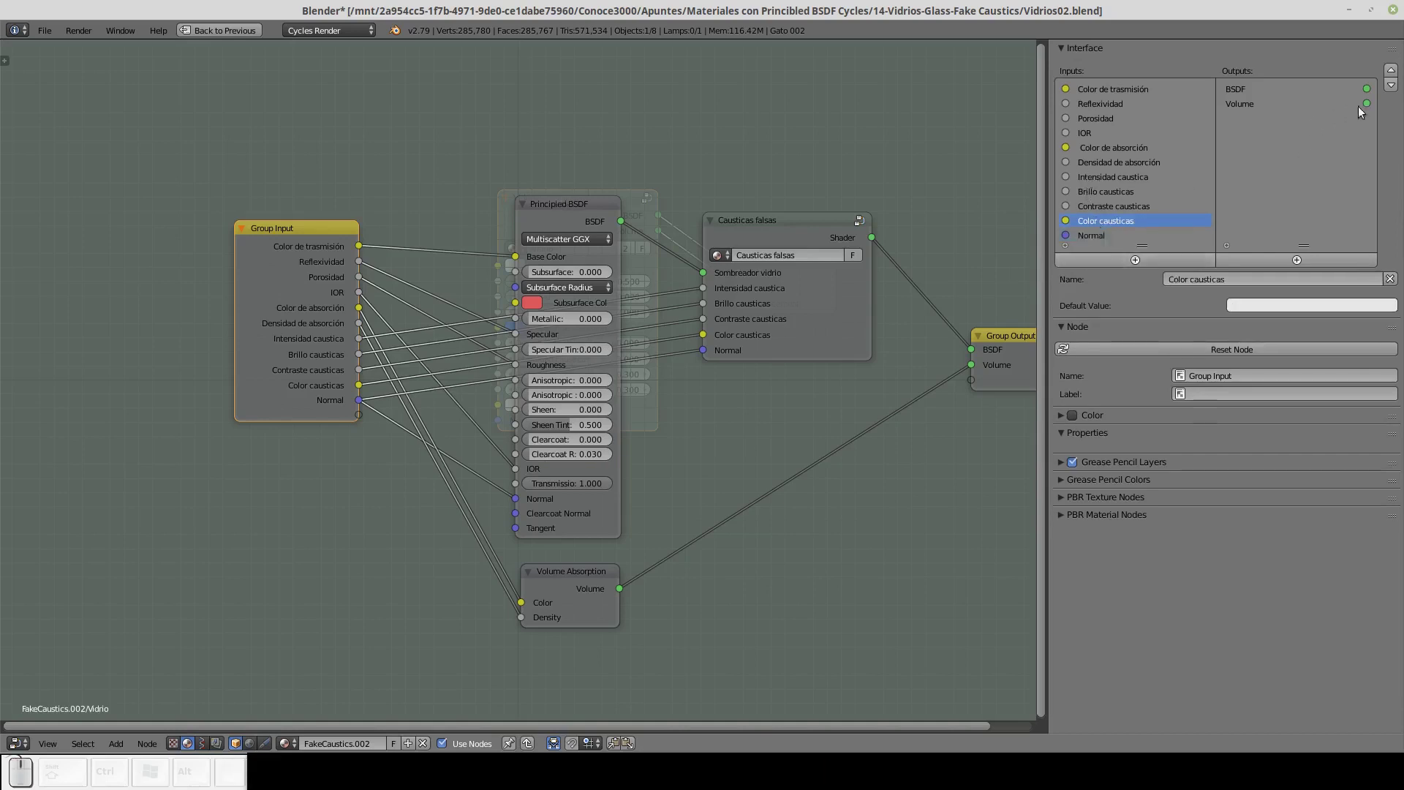
pyautogui.click(1400, 75)
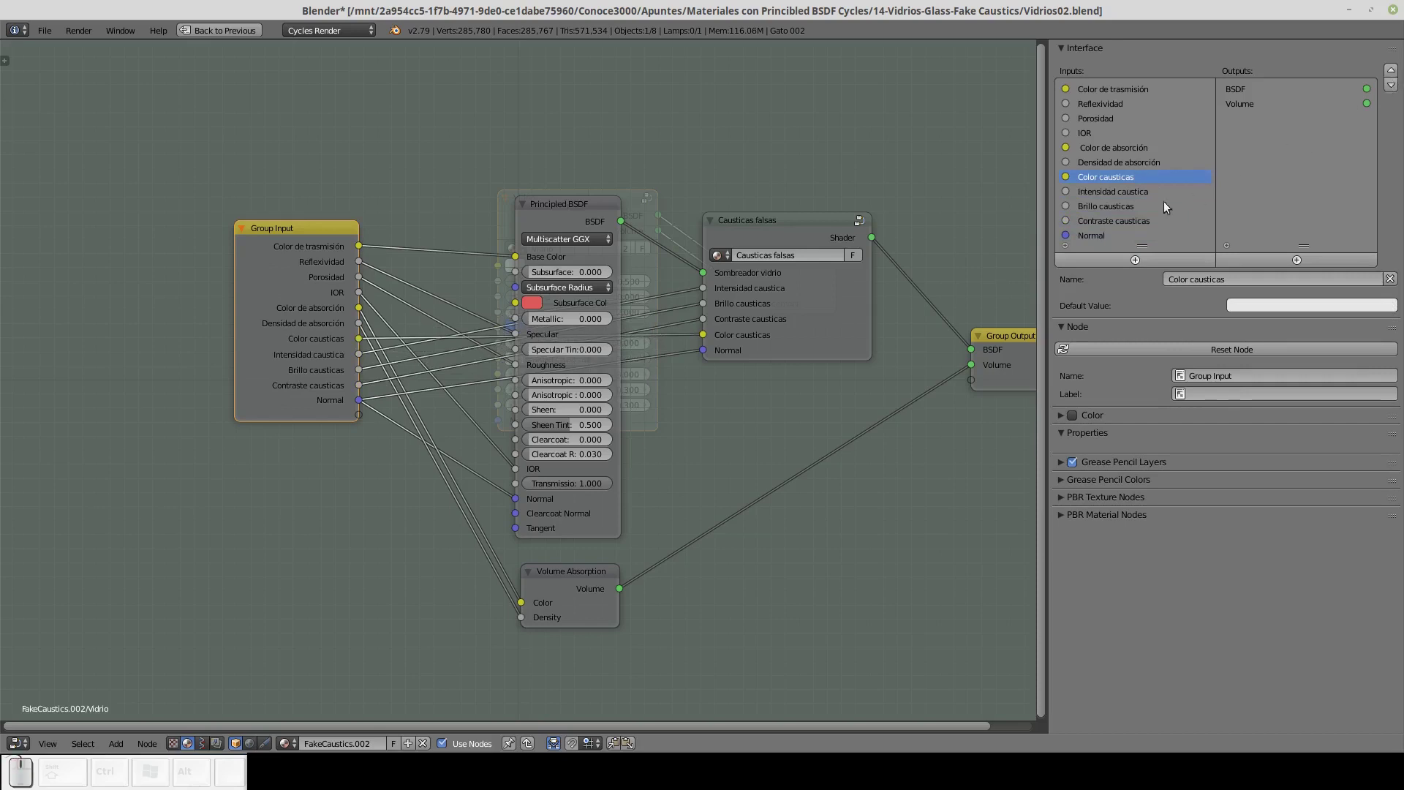
pyautogui.click(325, 235)
pyautogui.press('Tab')
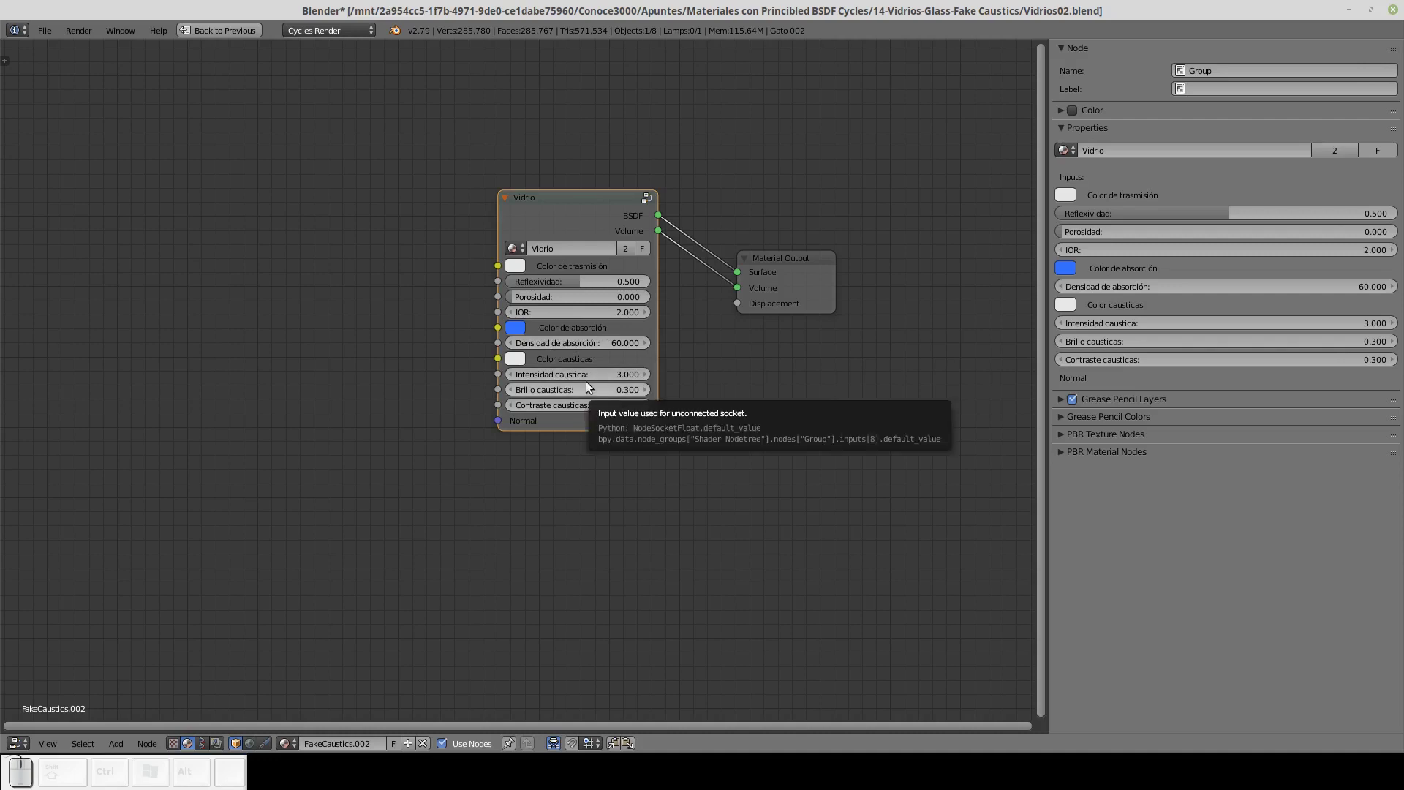
pyautogui.press('ctrl+Down')
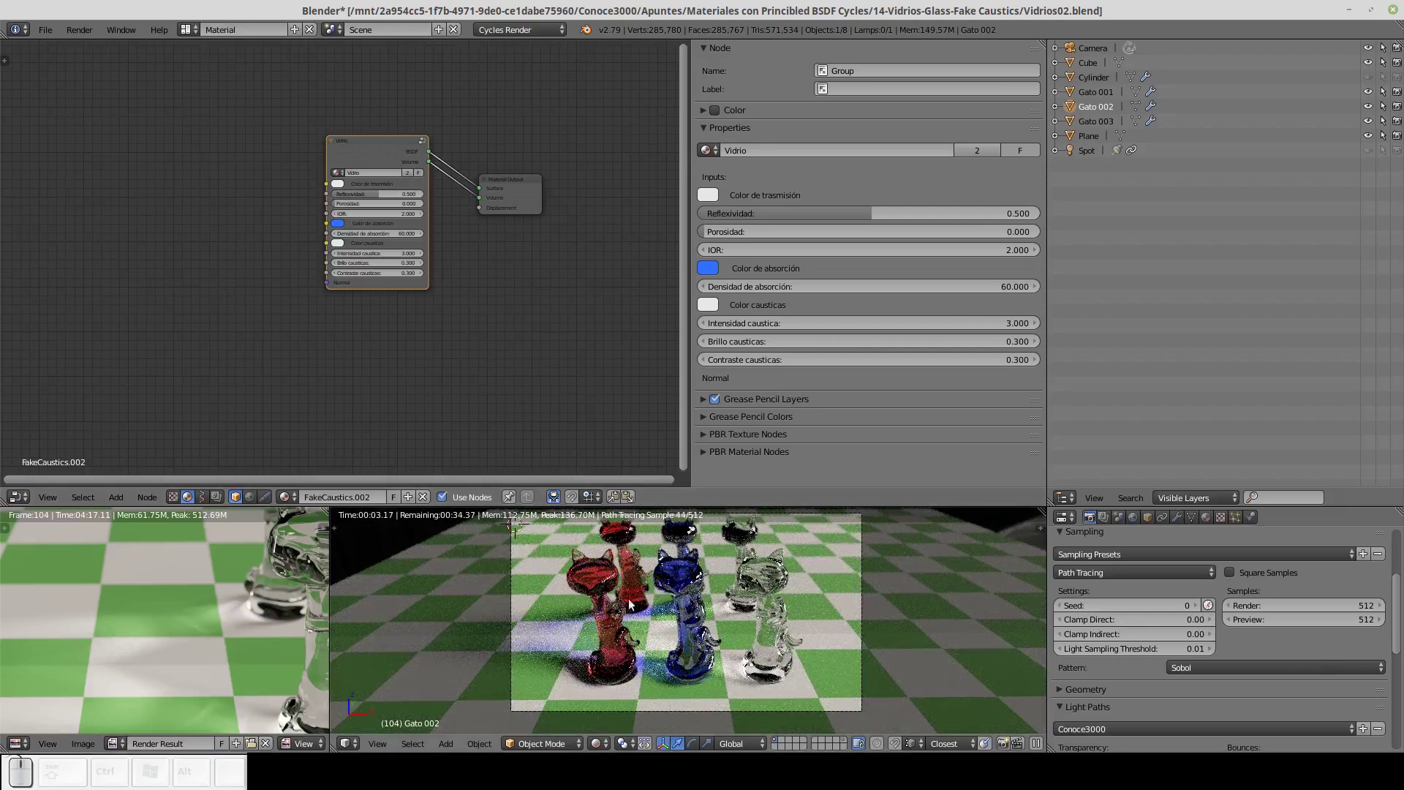
# Select the red cat, add the Vidrio group to its material and turn the rendered preview back on.
pyautogui.press('z')
pyautogui.click(608, 577)
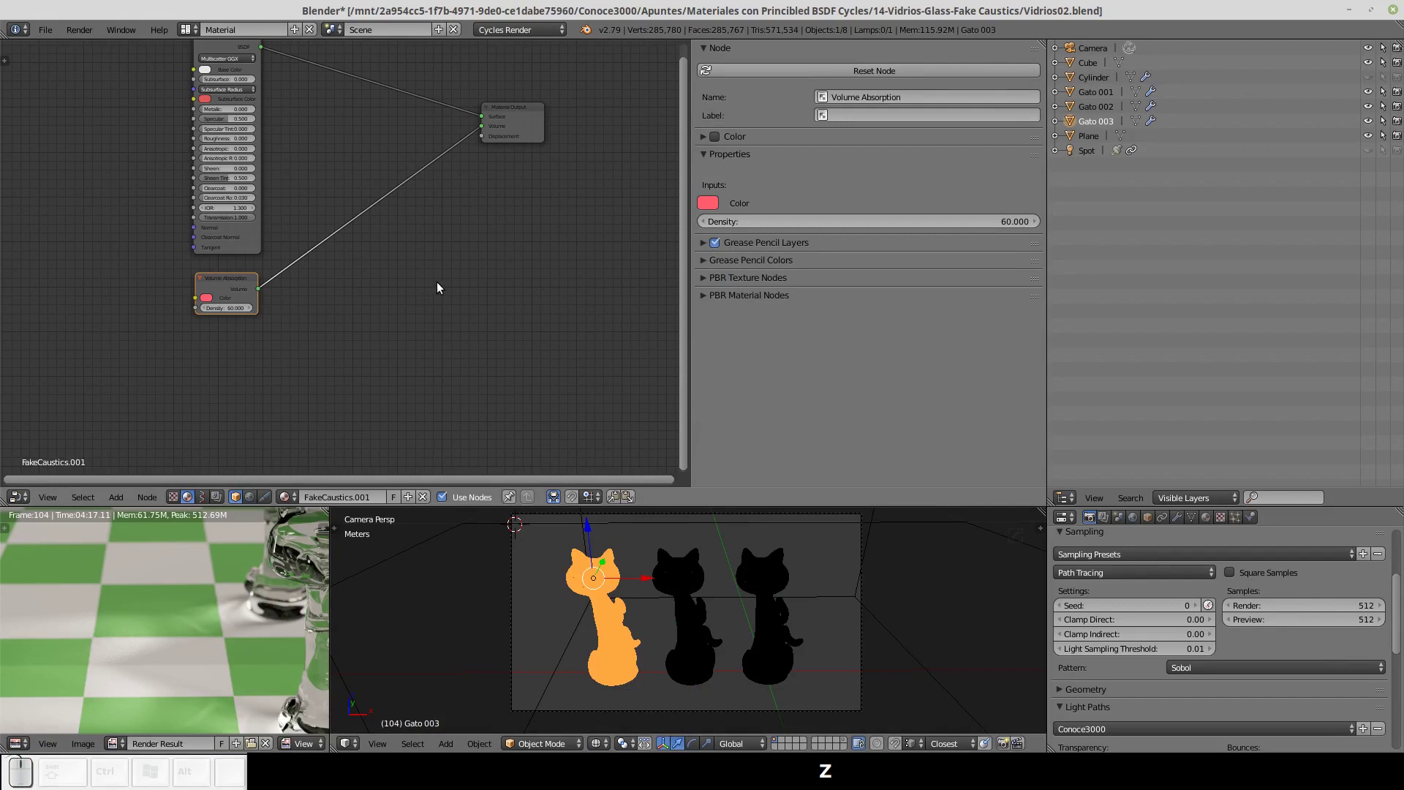
pyautogui.click(433, 250)
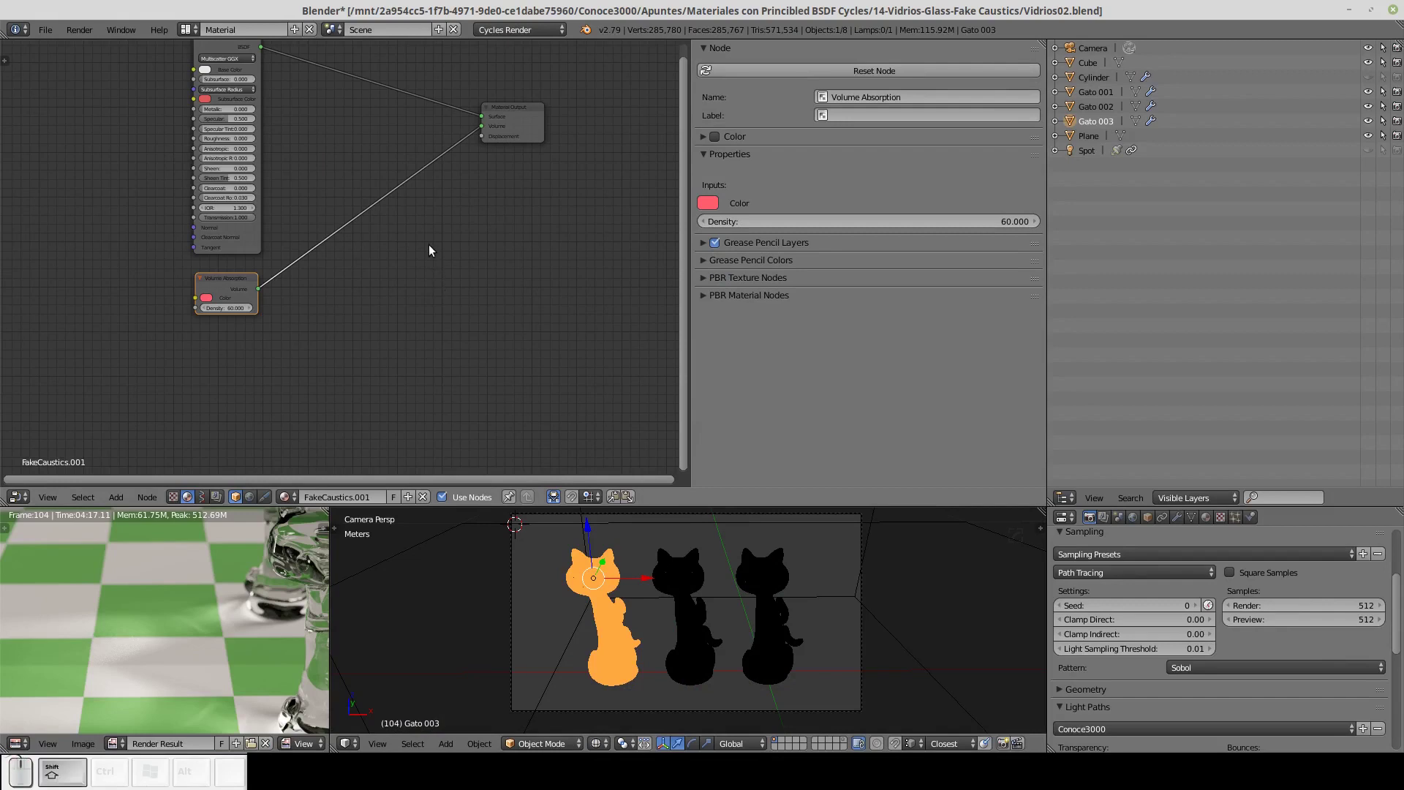
pyautogui.press('shift+a')
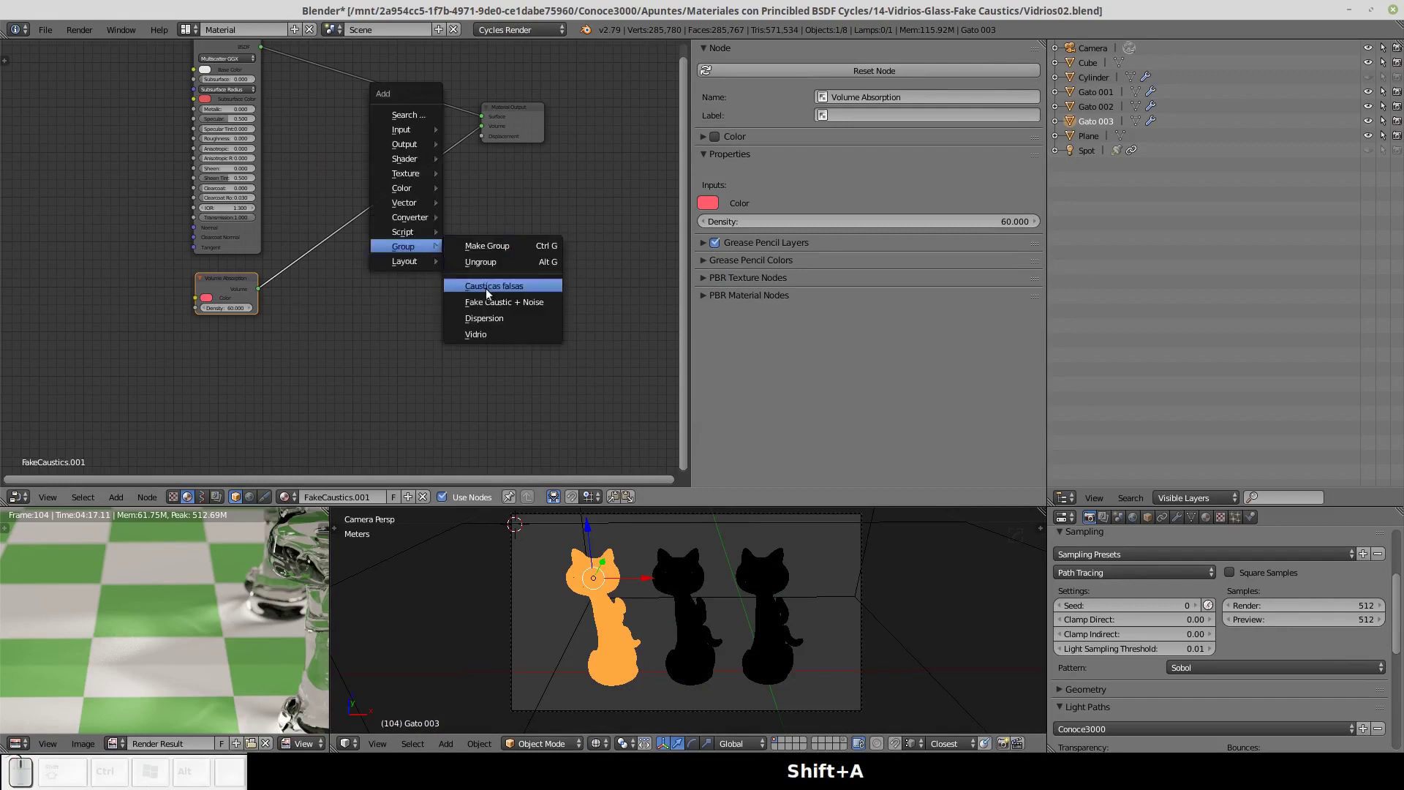
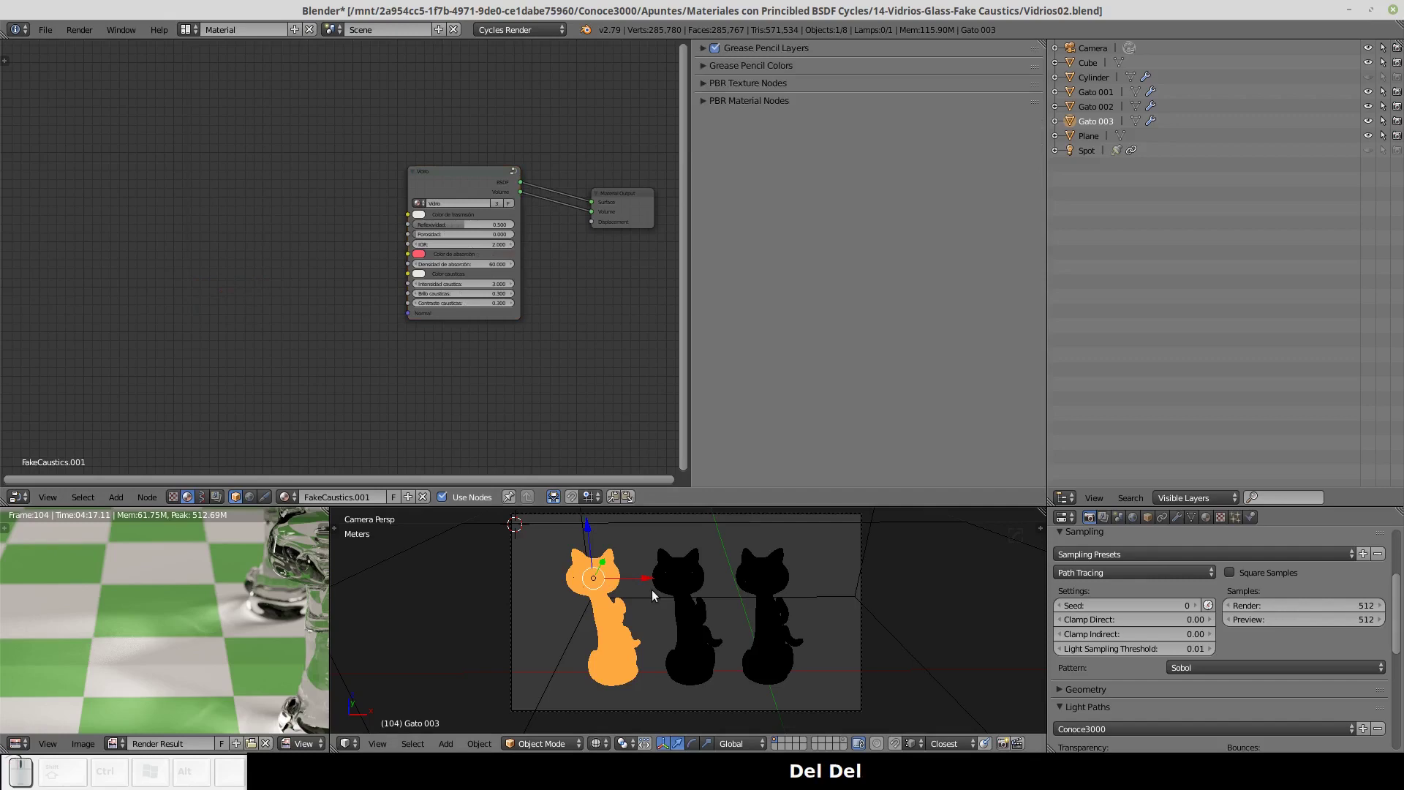
pyautogui.press('shift+z')
pyautogui.scroll(3)
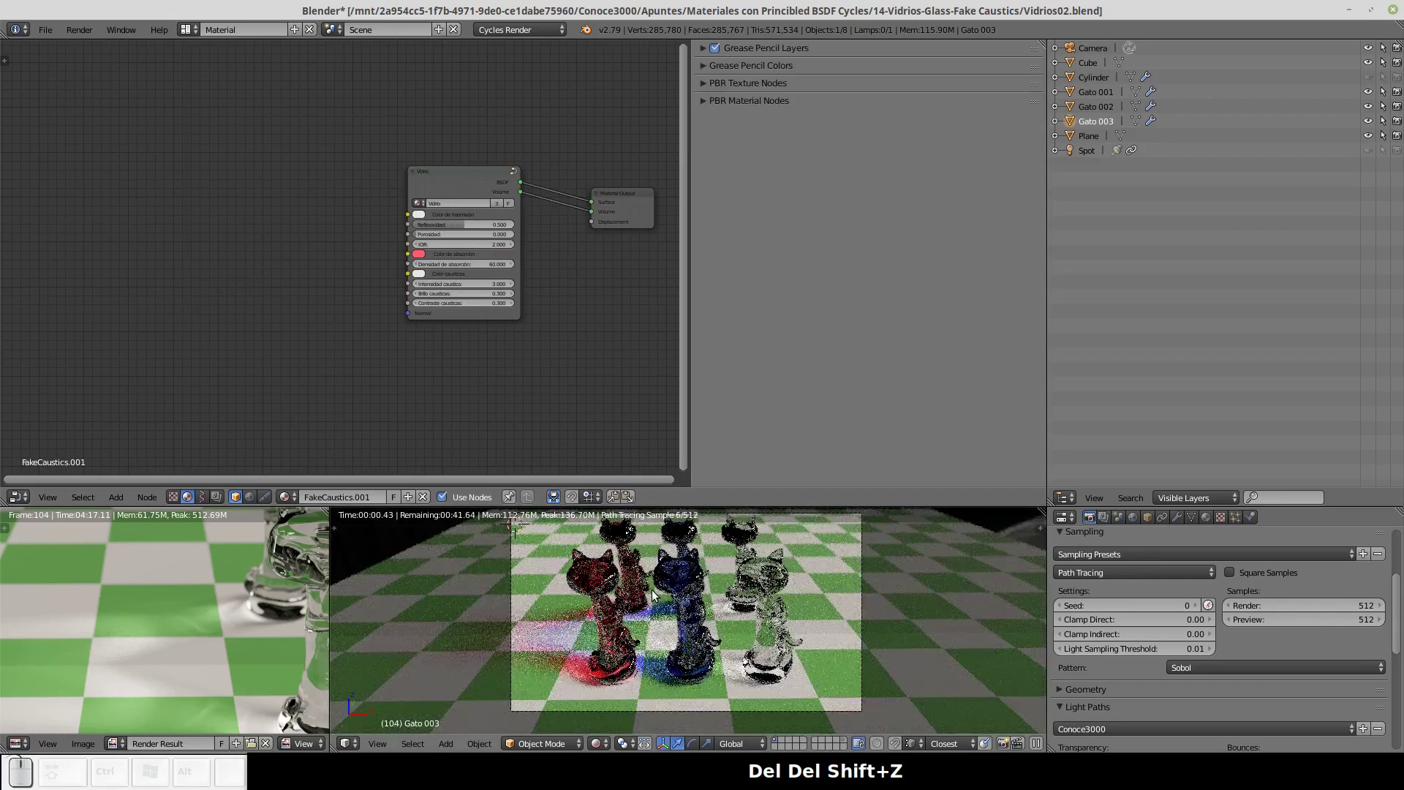
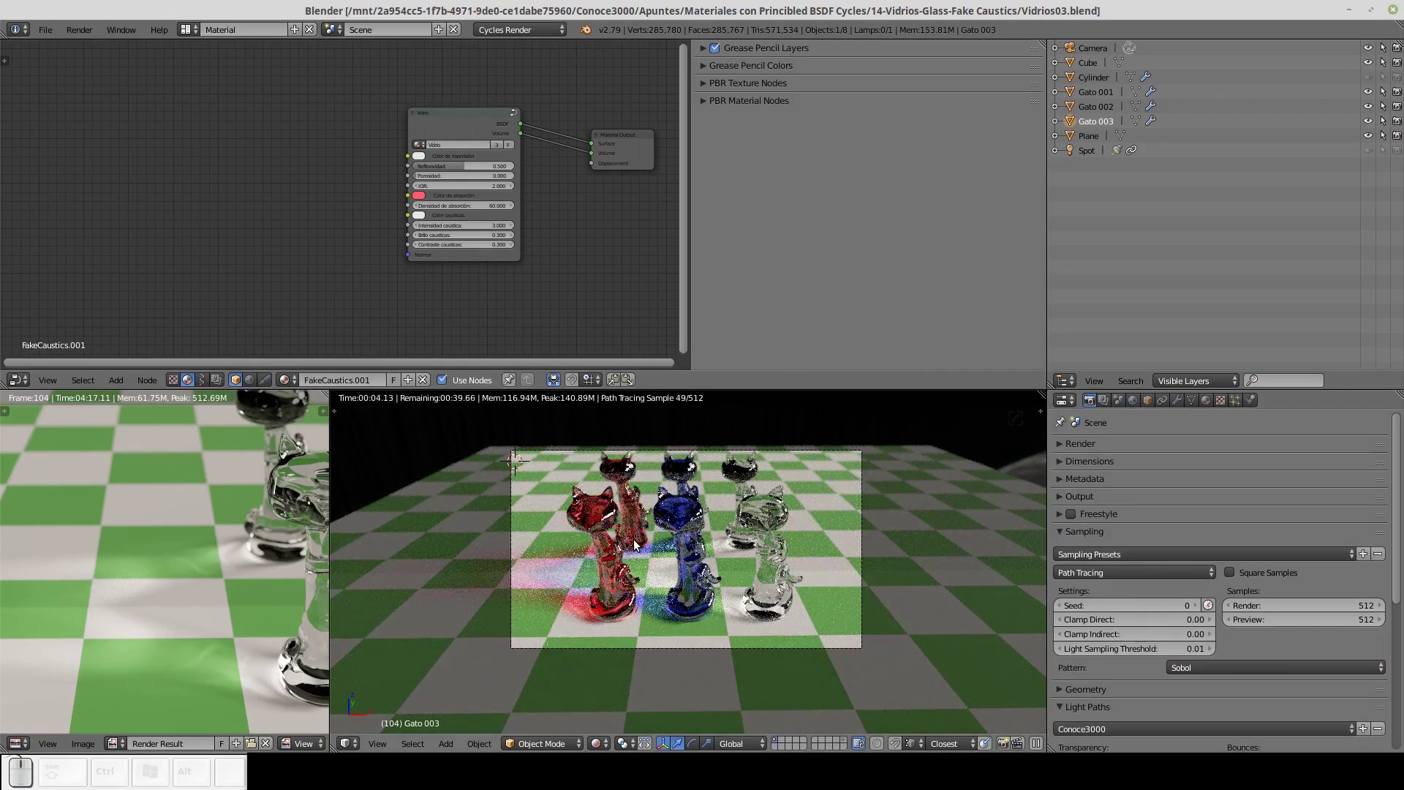
# Render the final image of the three glass cats with F12 and show the result full screen.
pyautogui.press('F12')
pyautogui.press('z')
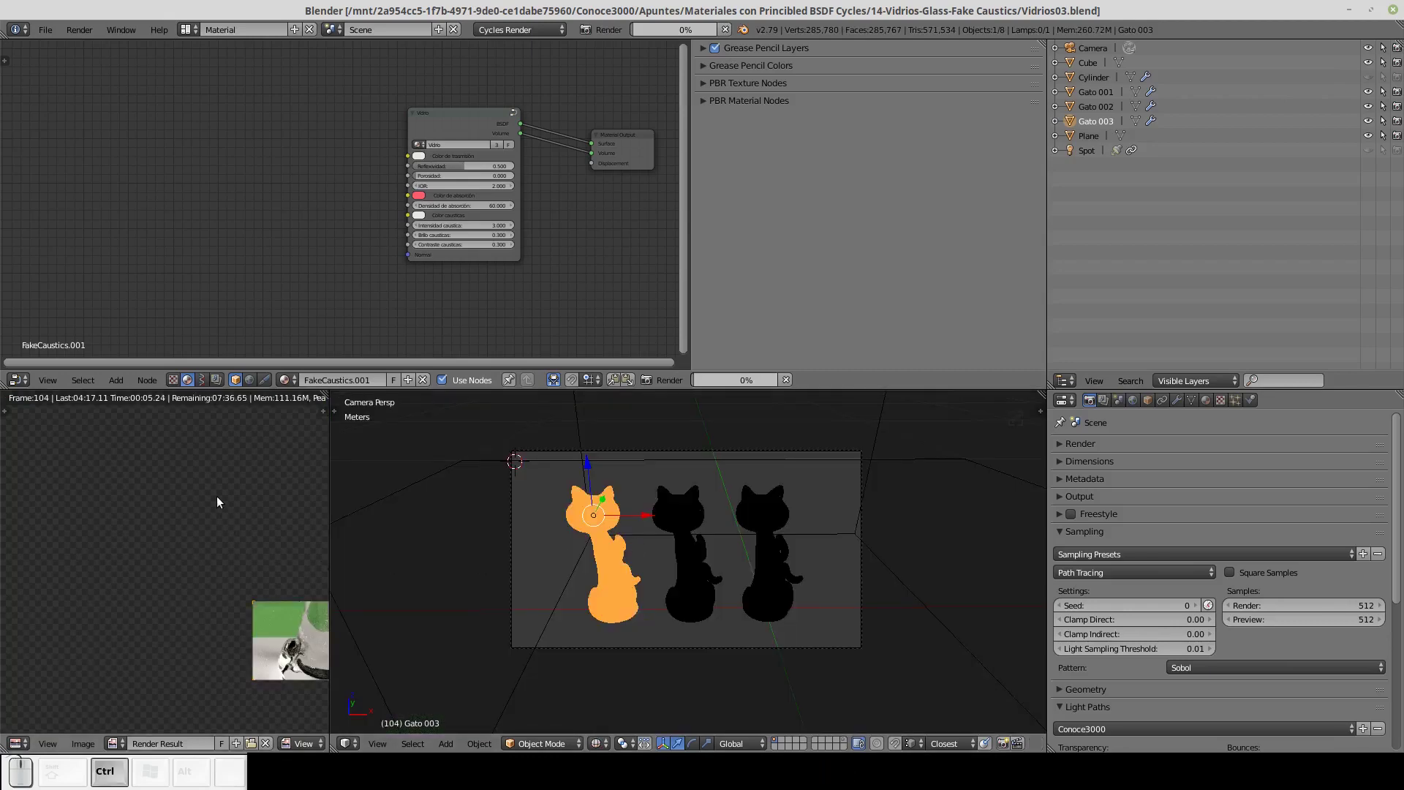
pyautogui.press('ctrl+Up')
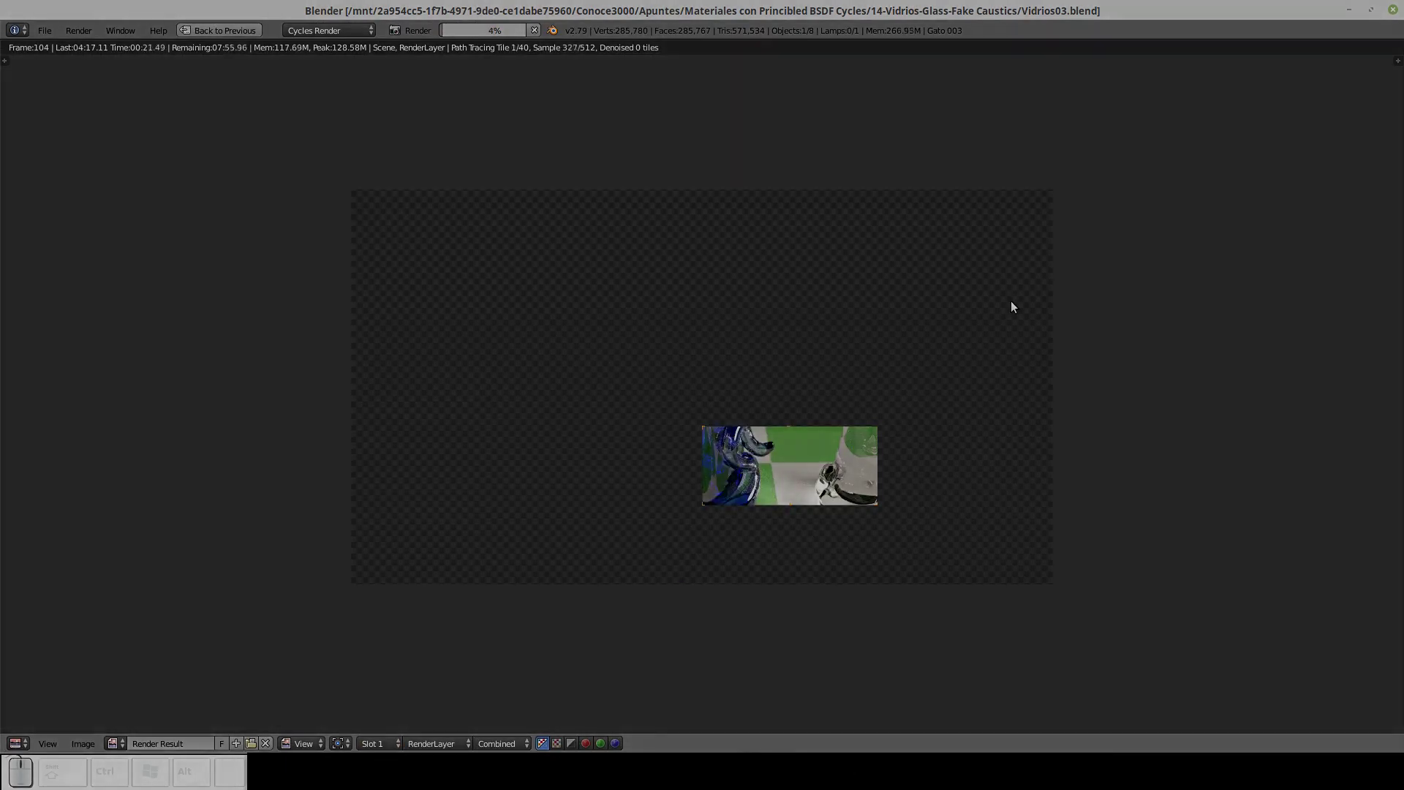